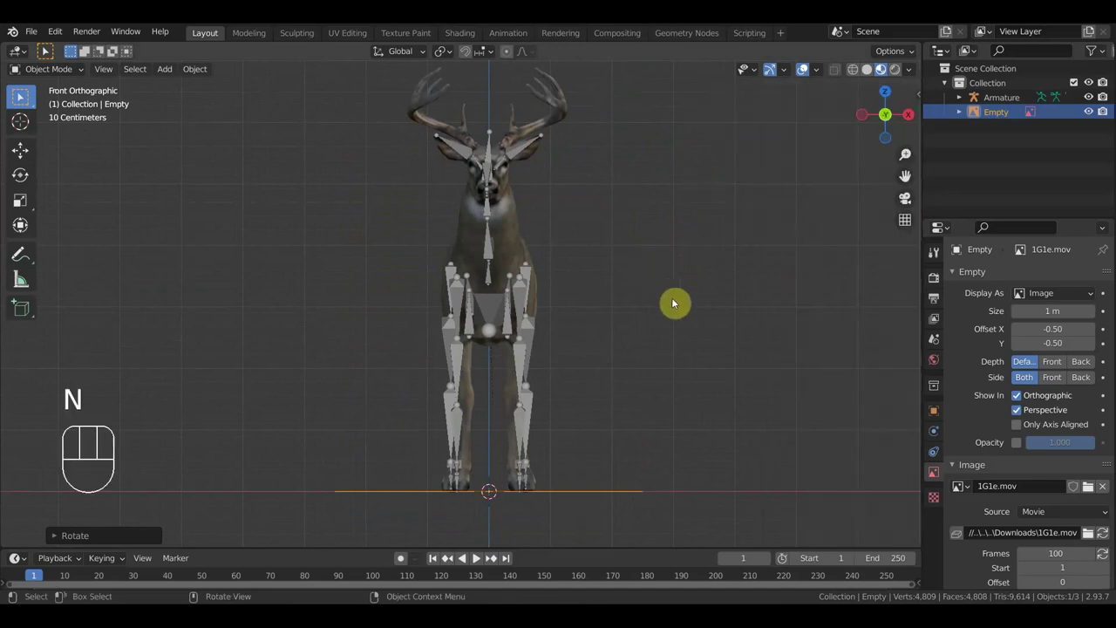
Scale the reference image Empty up to the deer's size, reposition it behind the model, and enlarge the timeline area.
key("r")
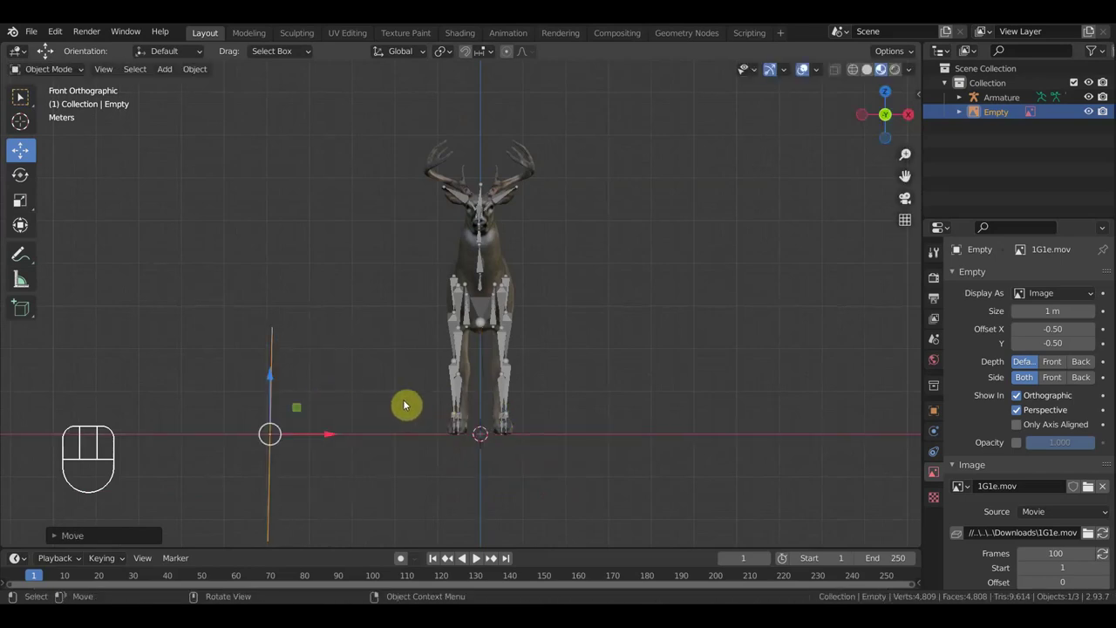
key("r")
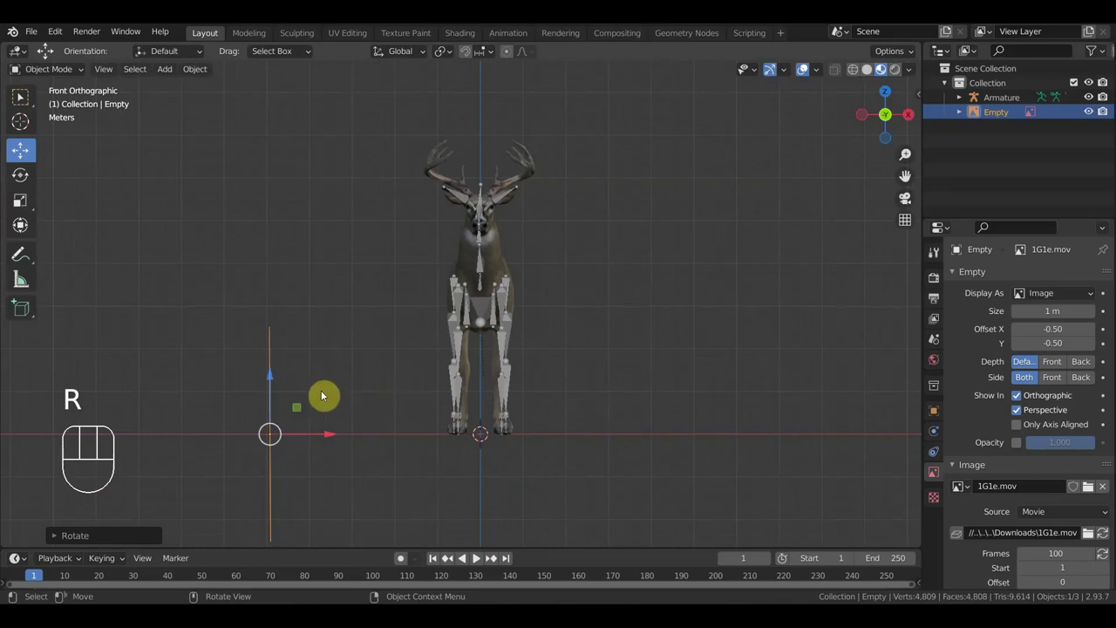
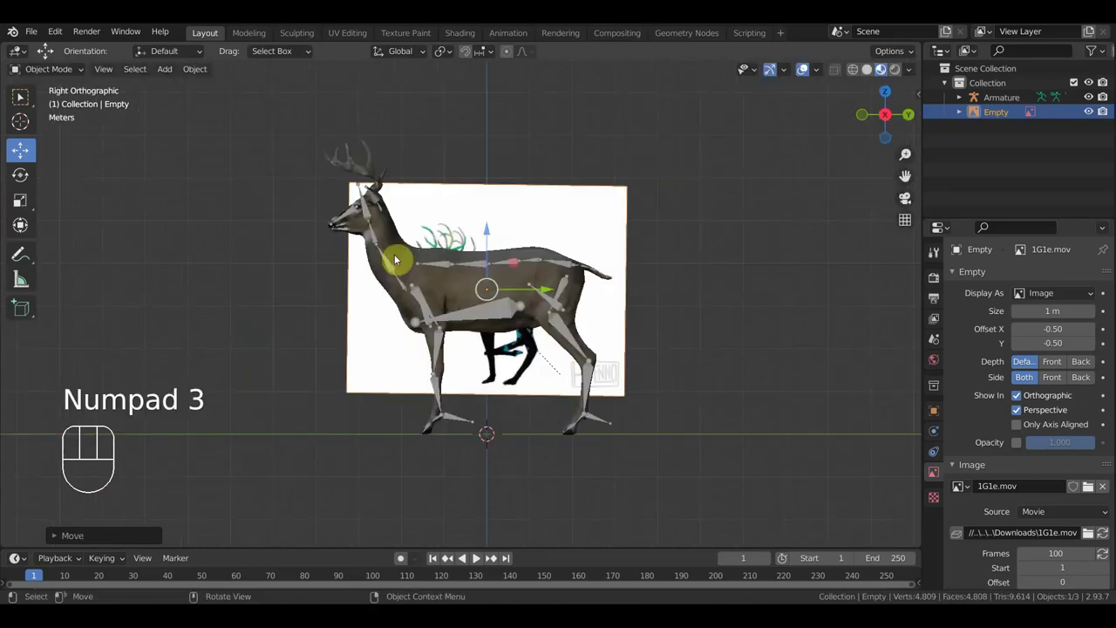
key("s")
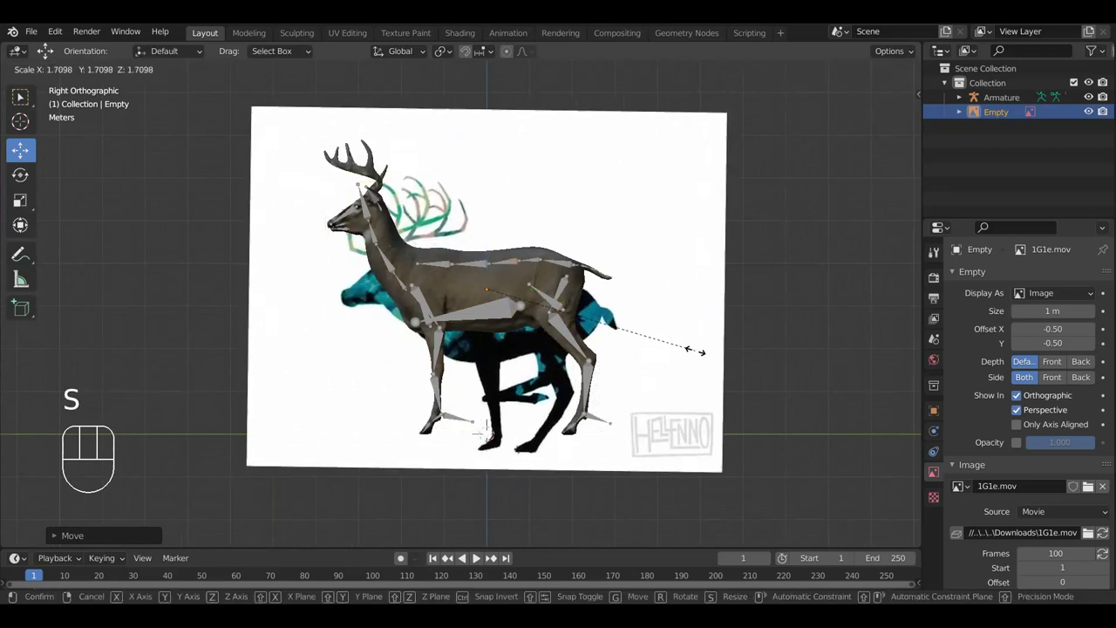
left_click_drag(412, 222, 443, 194)
key("s")
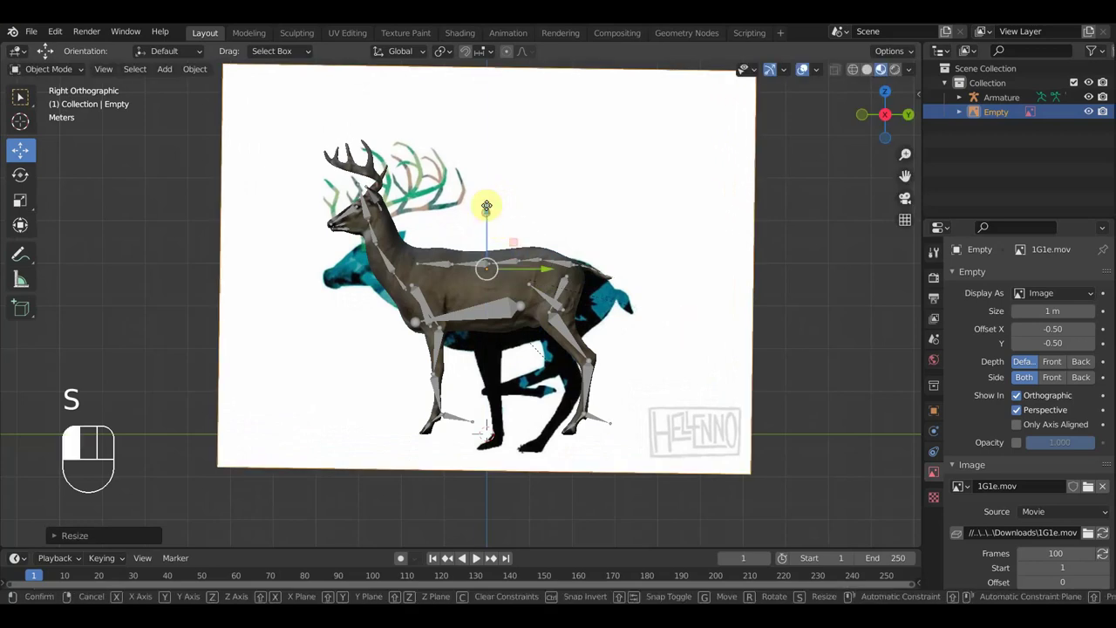
left_click_drag(401, 181, 40, 485)
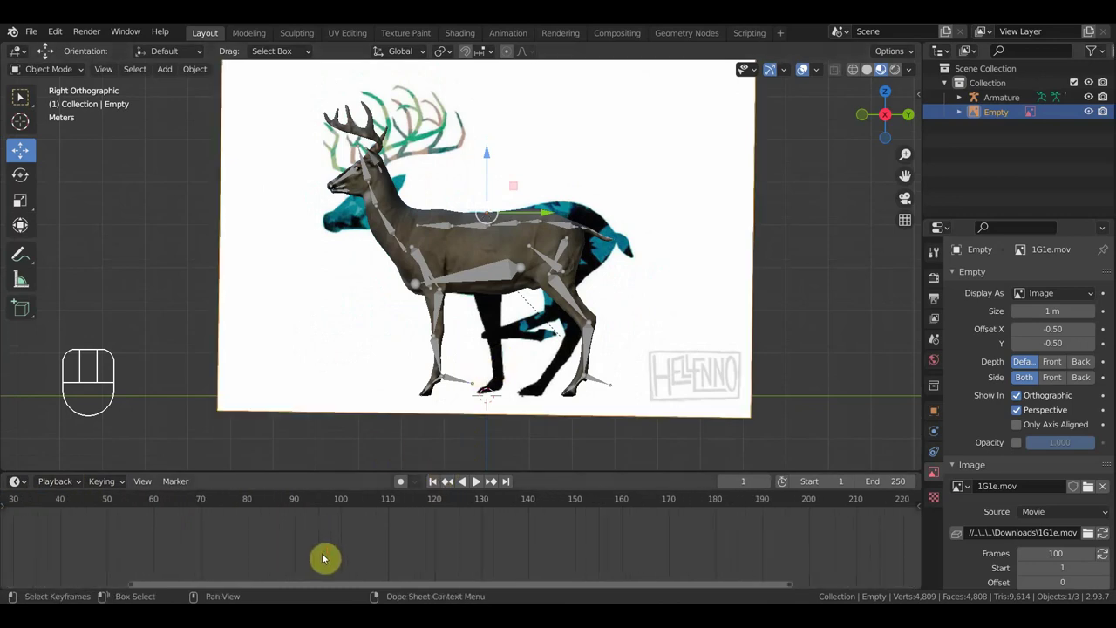
Bring the early frames into view, nudge the reference left to match the deer, and put the armature into Pose Mode.
middle_click(401, 138)
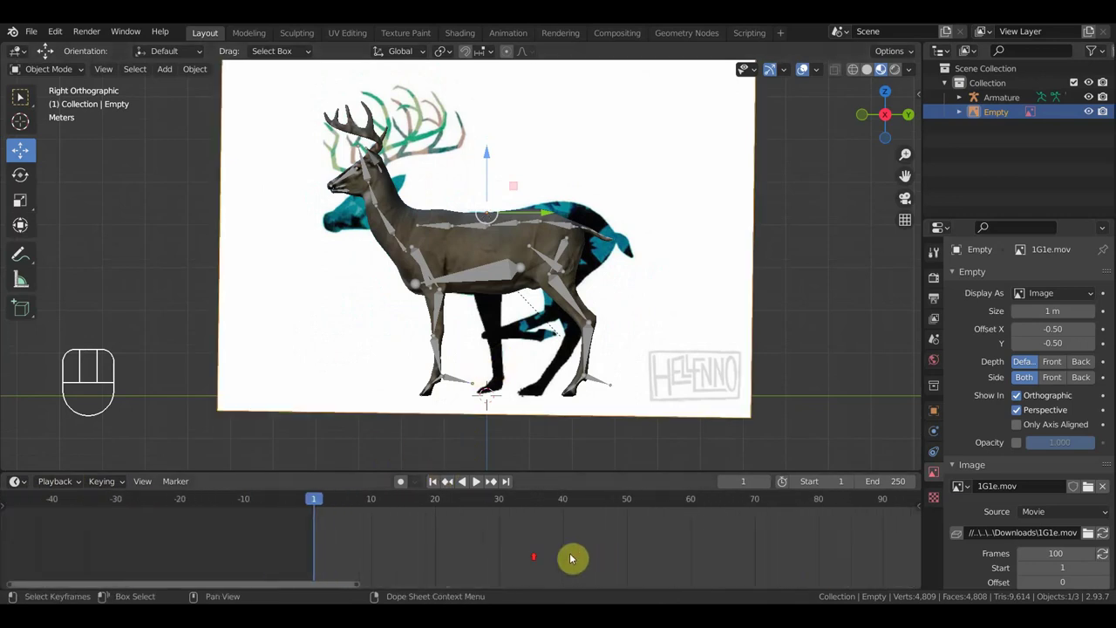
middle_click(402, 137)
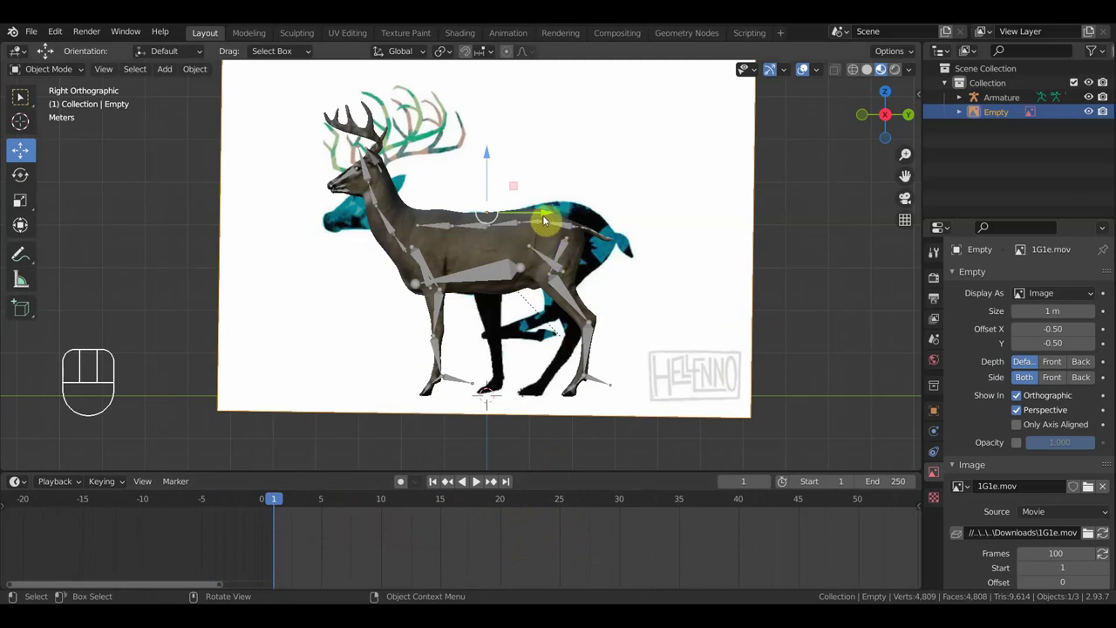
left_click_drag(401, 138, 424, 123)
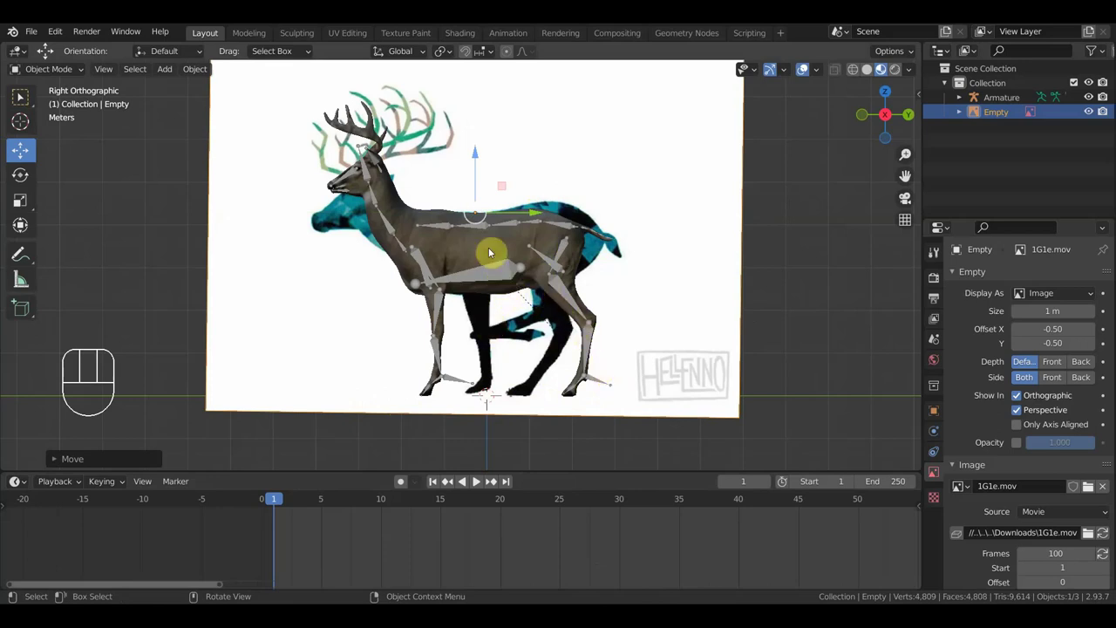
left_click(424, 123)
left_click(424, 123)
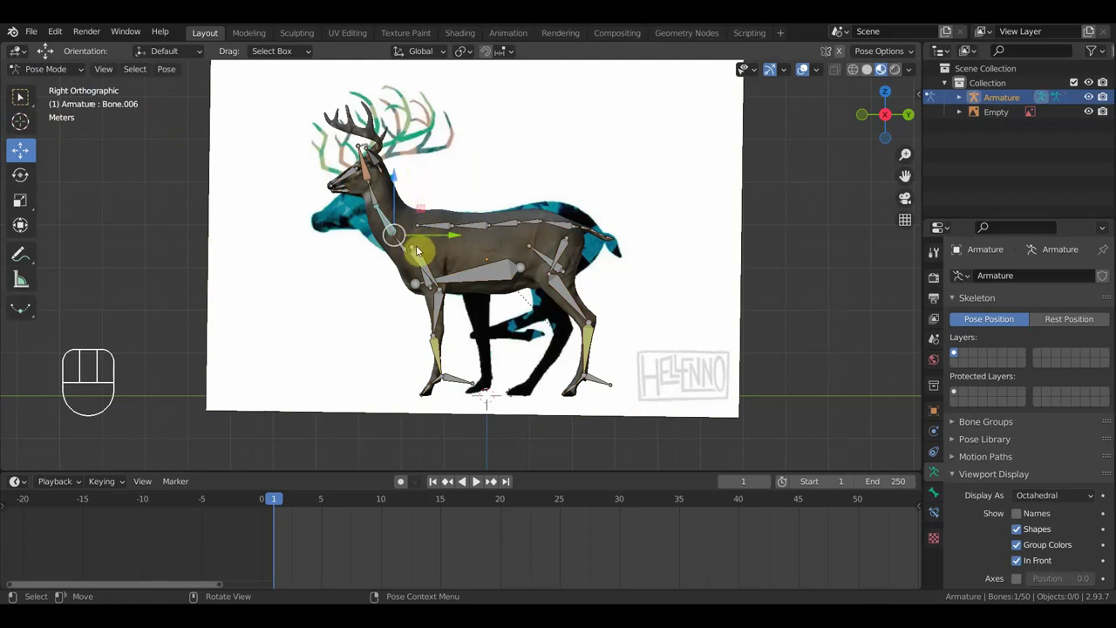
Rotate the rear spine bone at frame 1 so the deer's body tilts to match the reference.
left_click(424, 123)
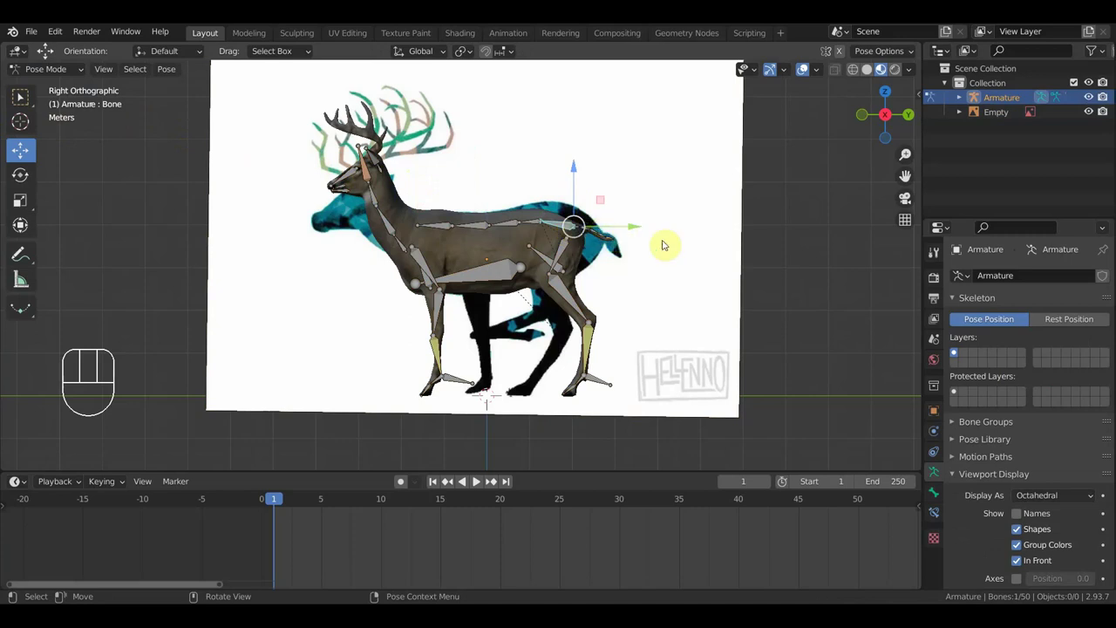
key("r")
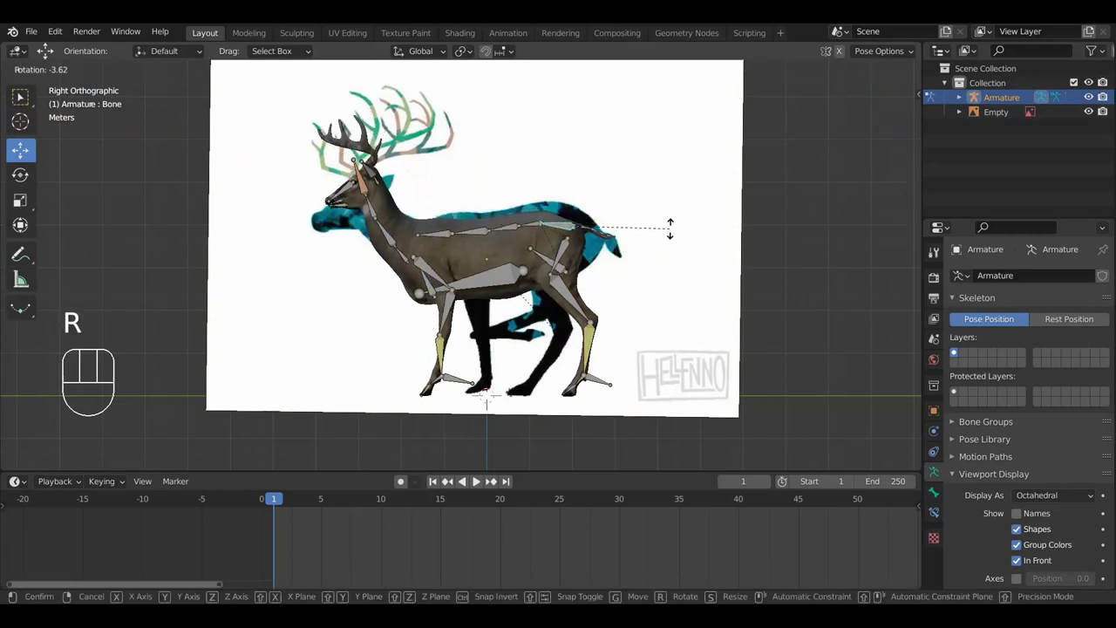
left_click(424, 123)
key("g")
left_click(424, 123)
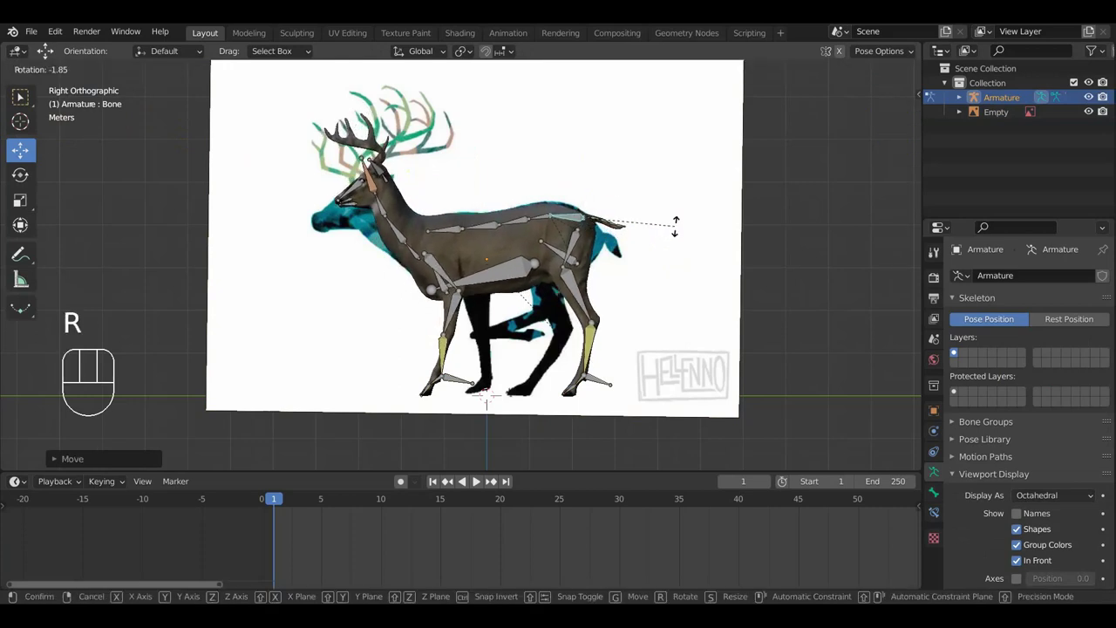
left_click(389, 136)
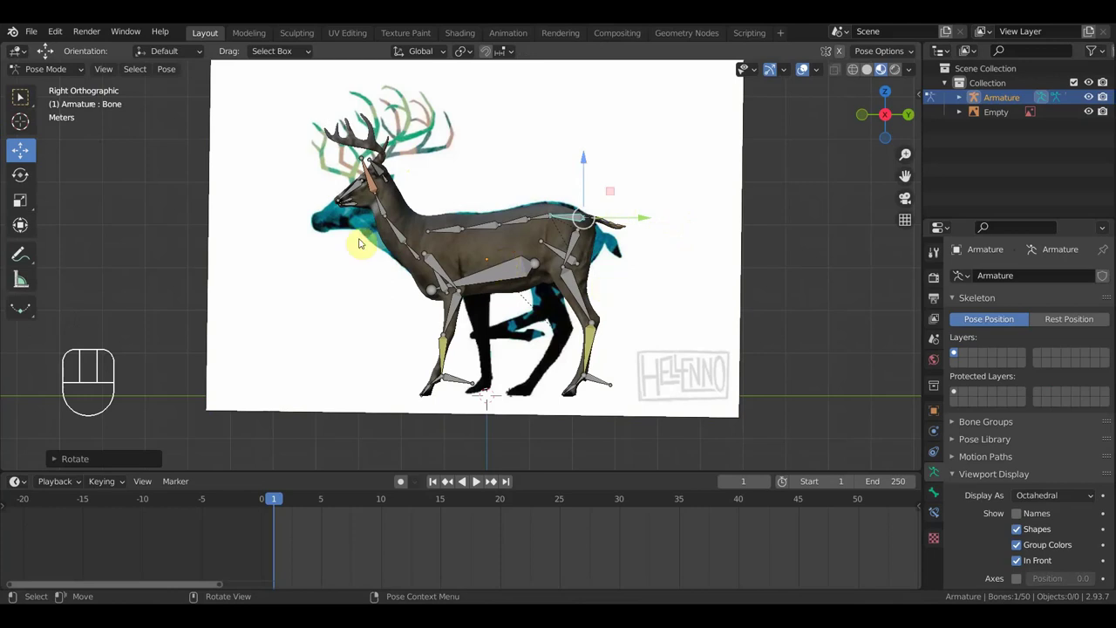
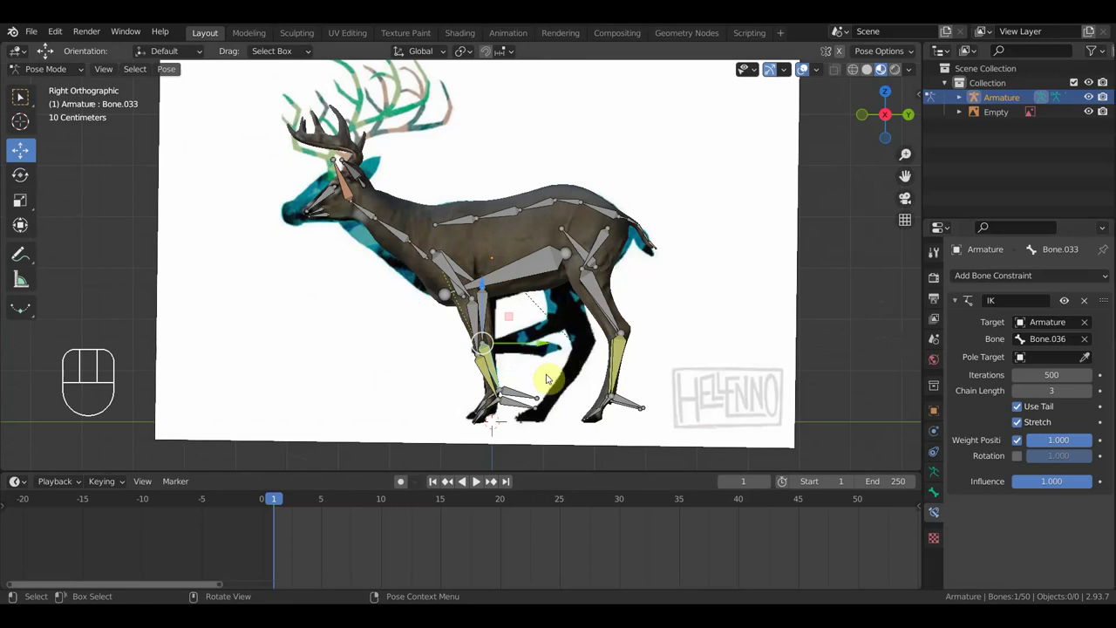
Move the front feet forward and pull the hind foot under the body to match the first running pose.
key("r")
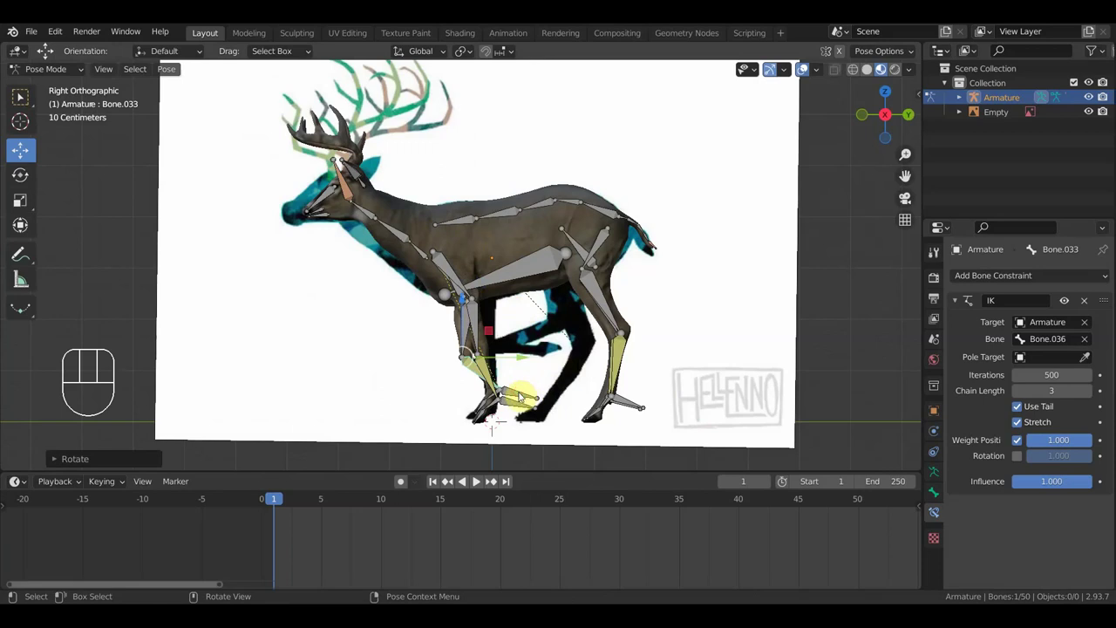
key("g")
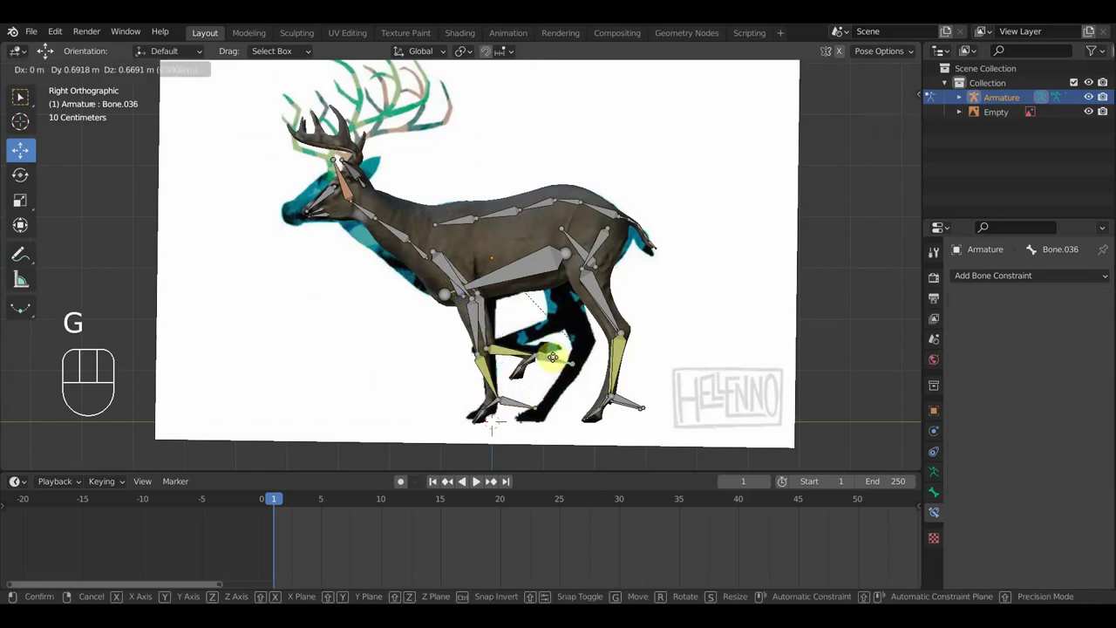
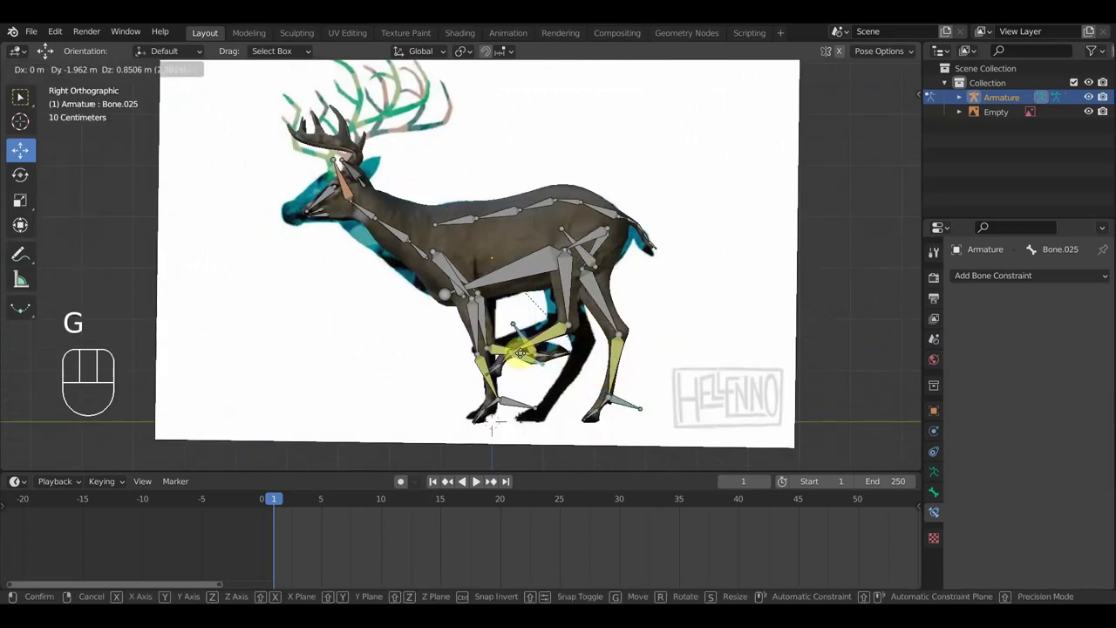
key("r")
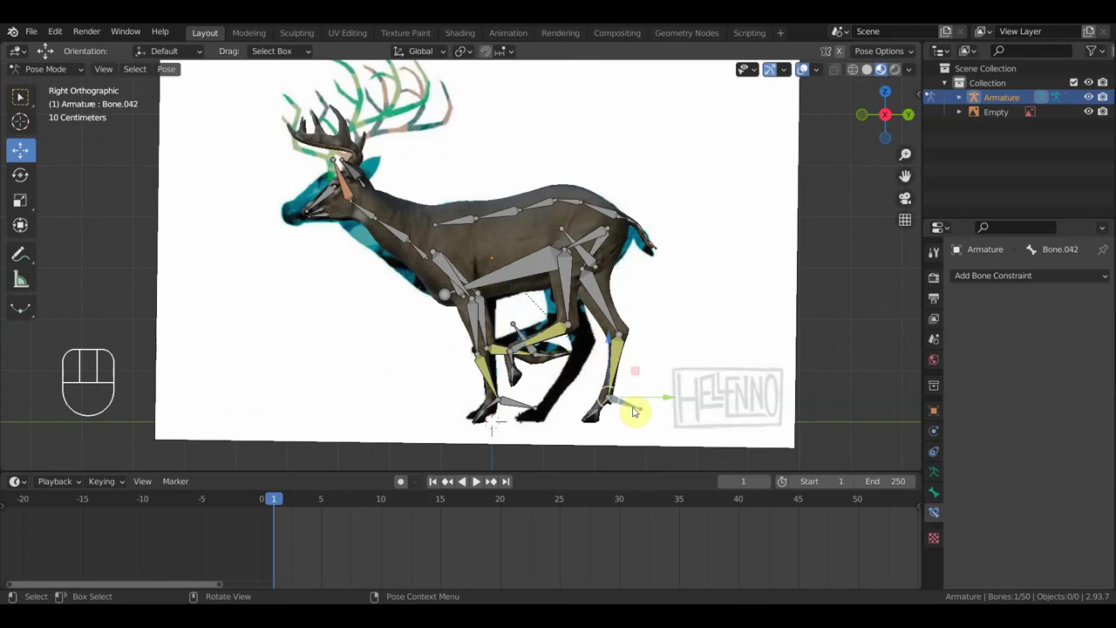
key("g")
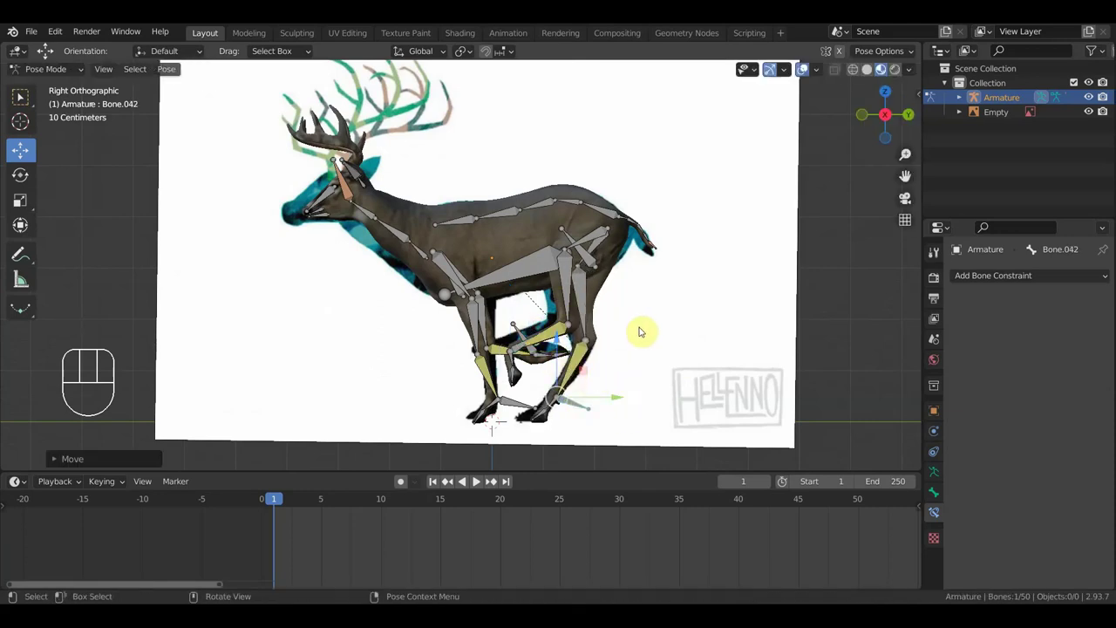
Keyframe every bone of the deer at frame 1, then move the timeline to frame 5.
key("a")
key("i")
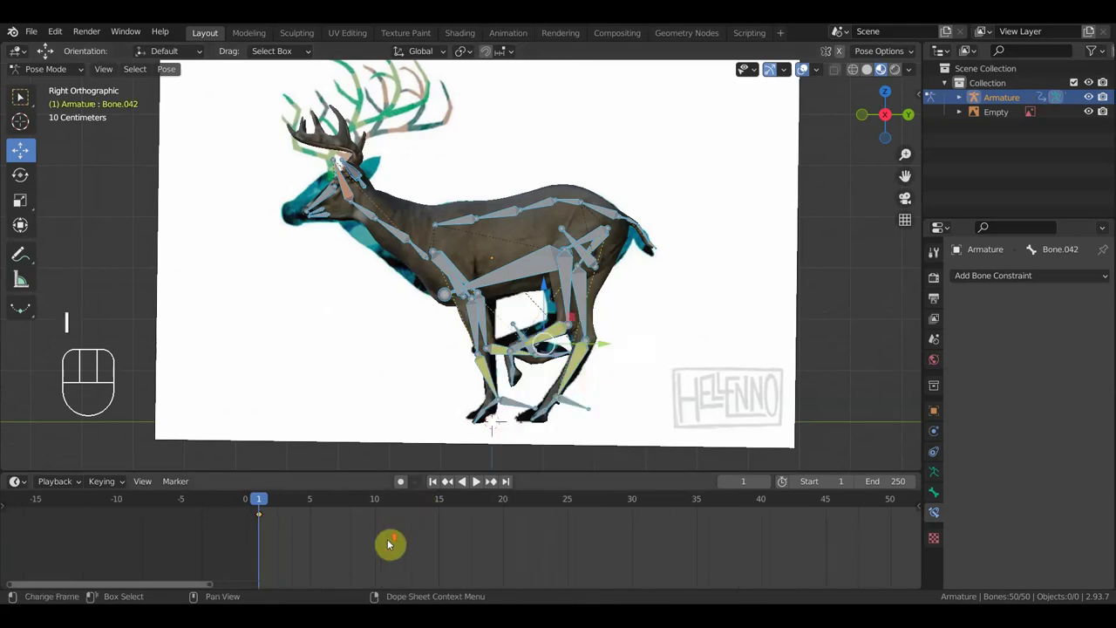
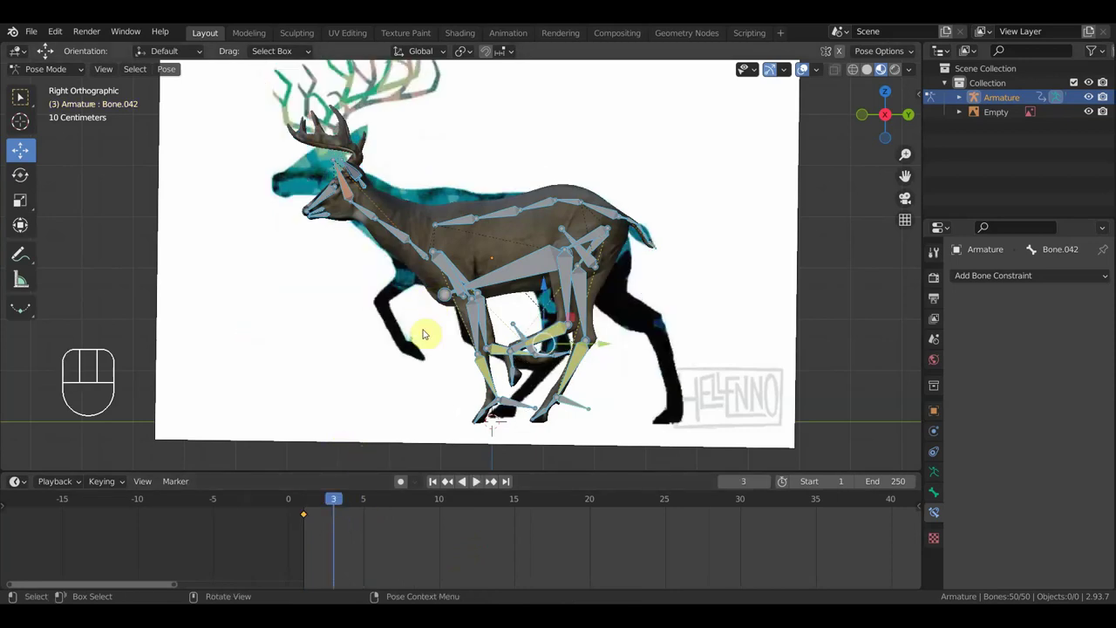
left_click(367, 509)
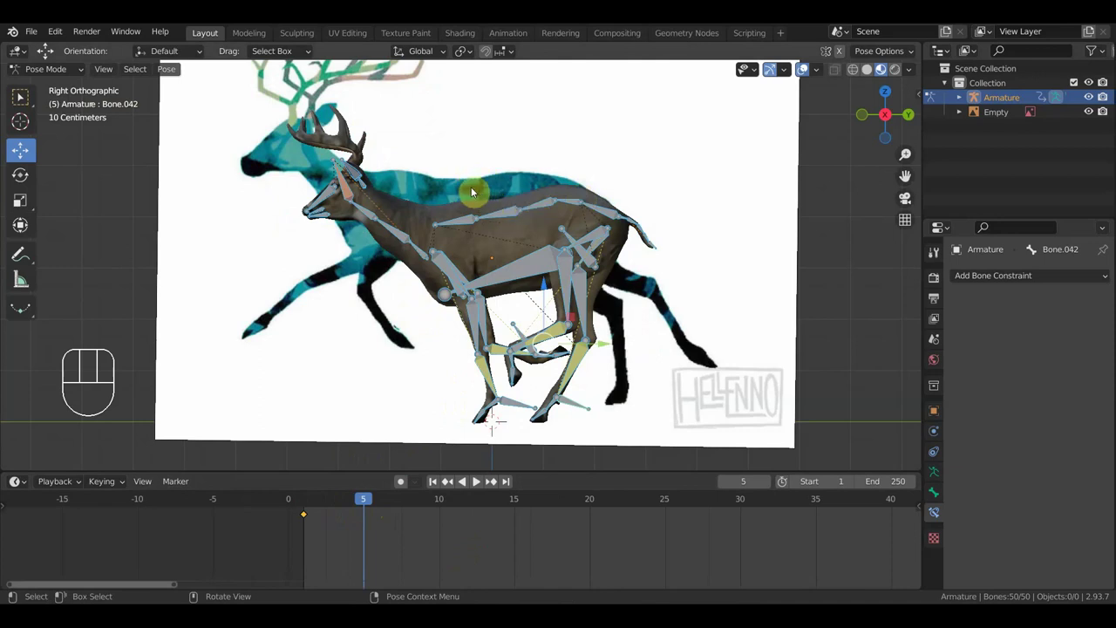
Reset and lower the spine, shift the body forward and up, and reposition the hind and front feet for frame 5.
left_click_drag(522, 216, 622, 224)
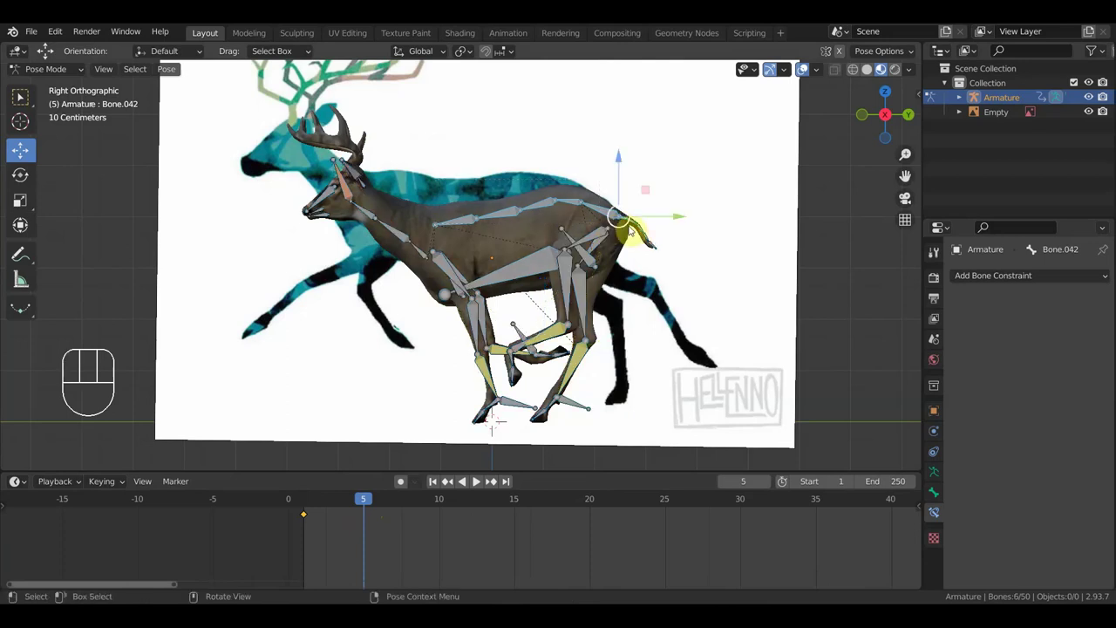
key("alt+r")
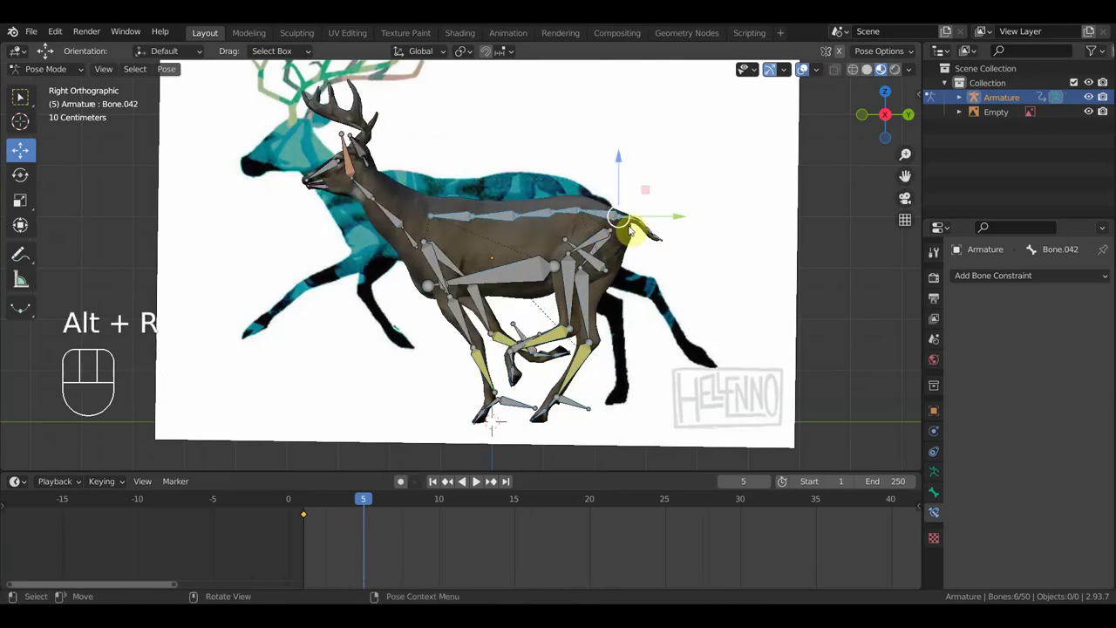
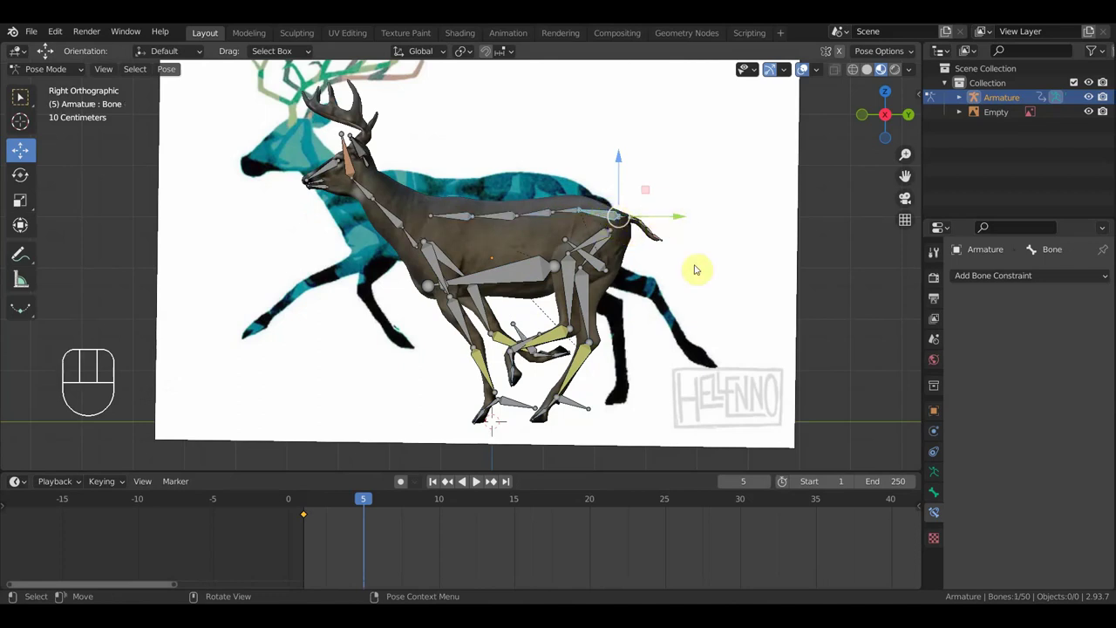
key("g")
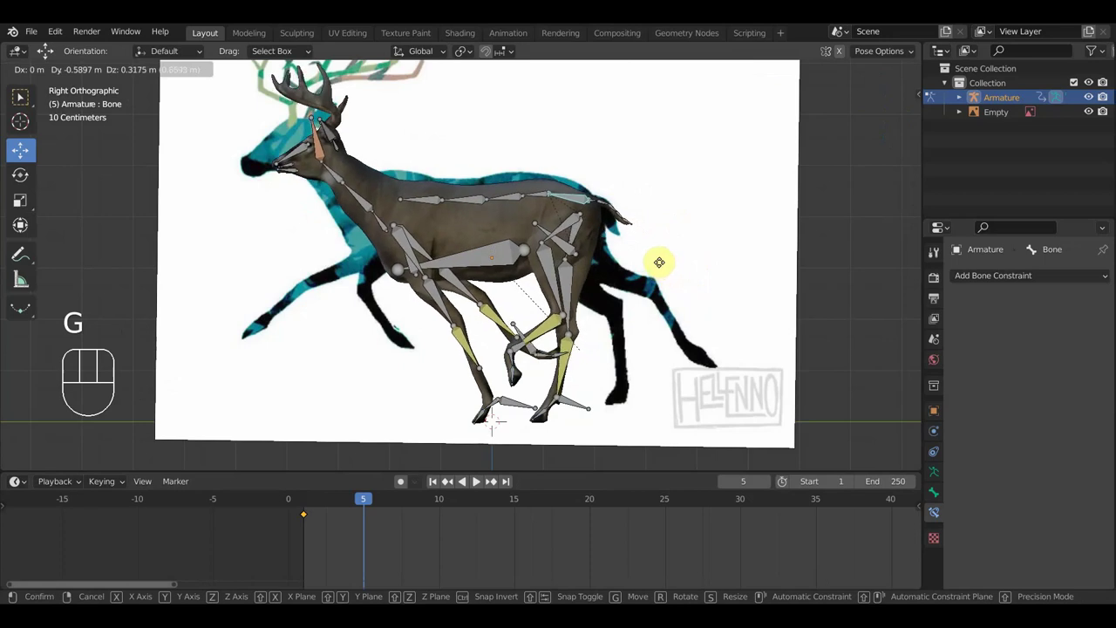
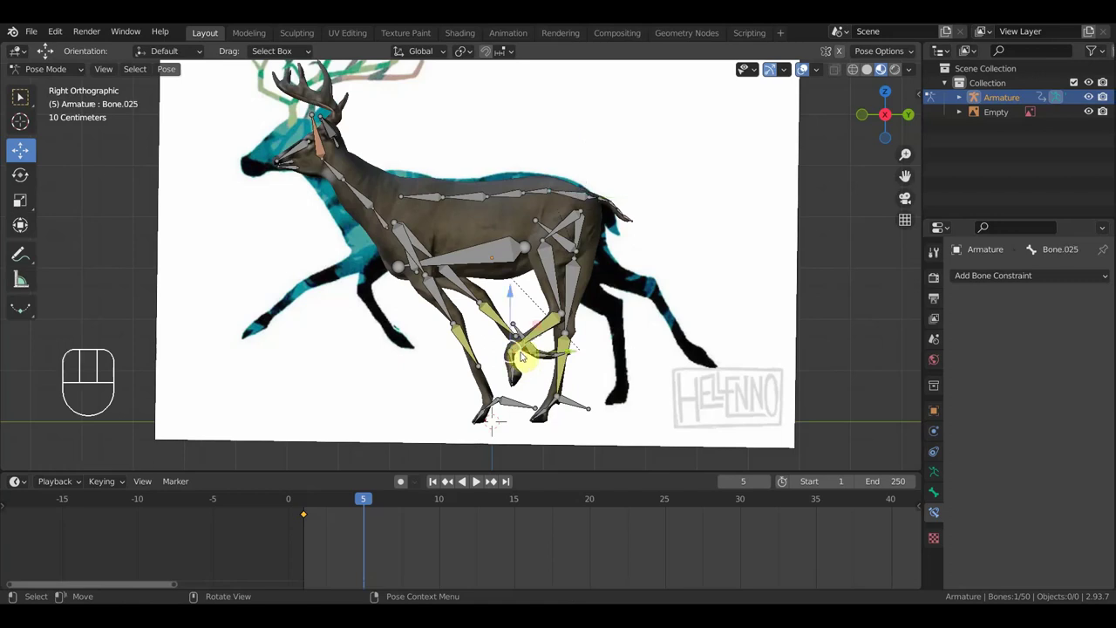
key("g")
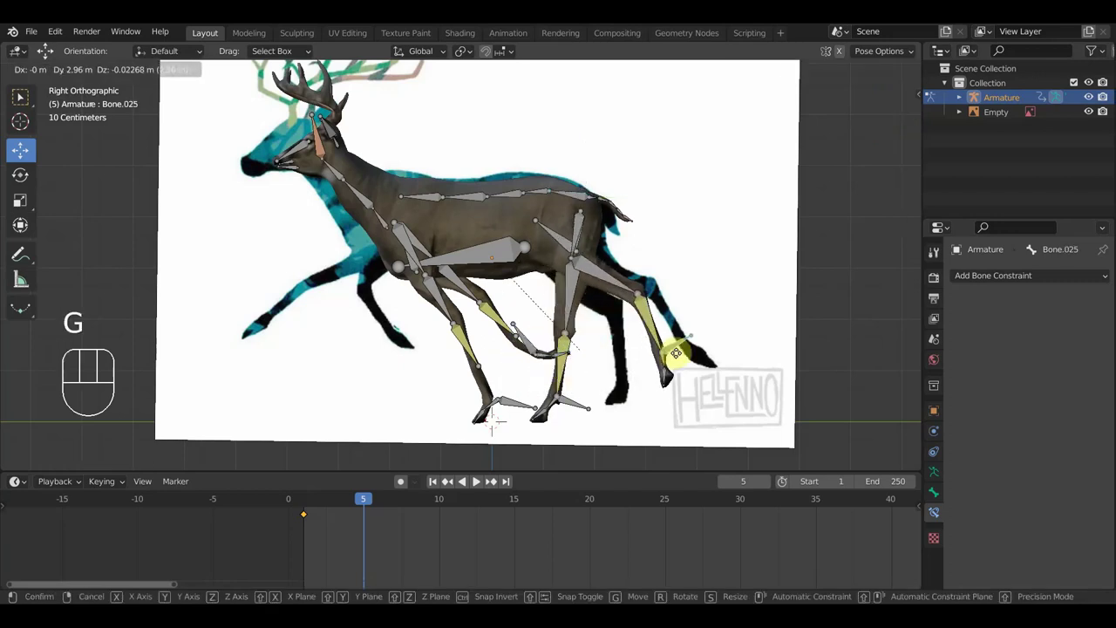
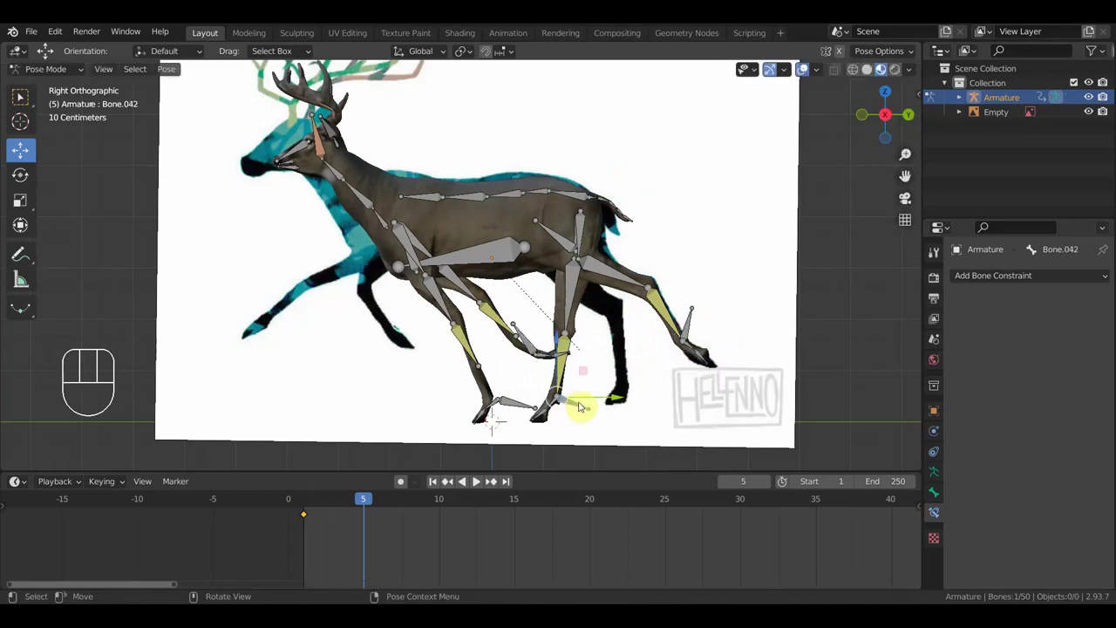
key("g")
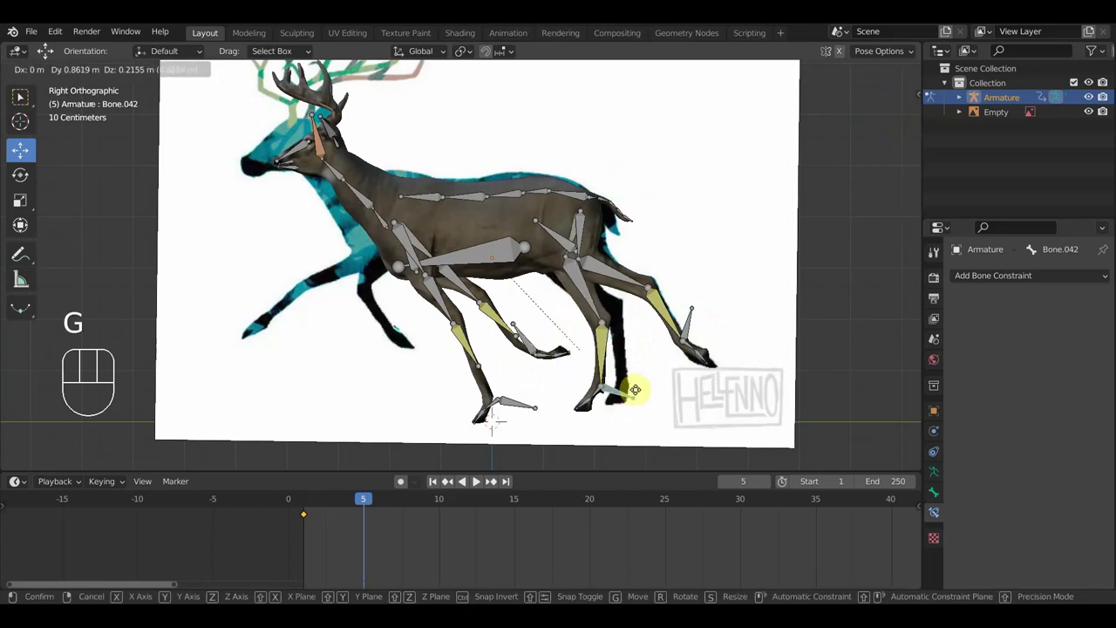
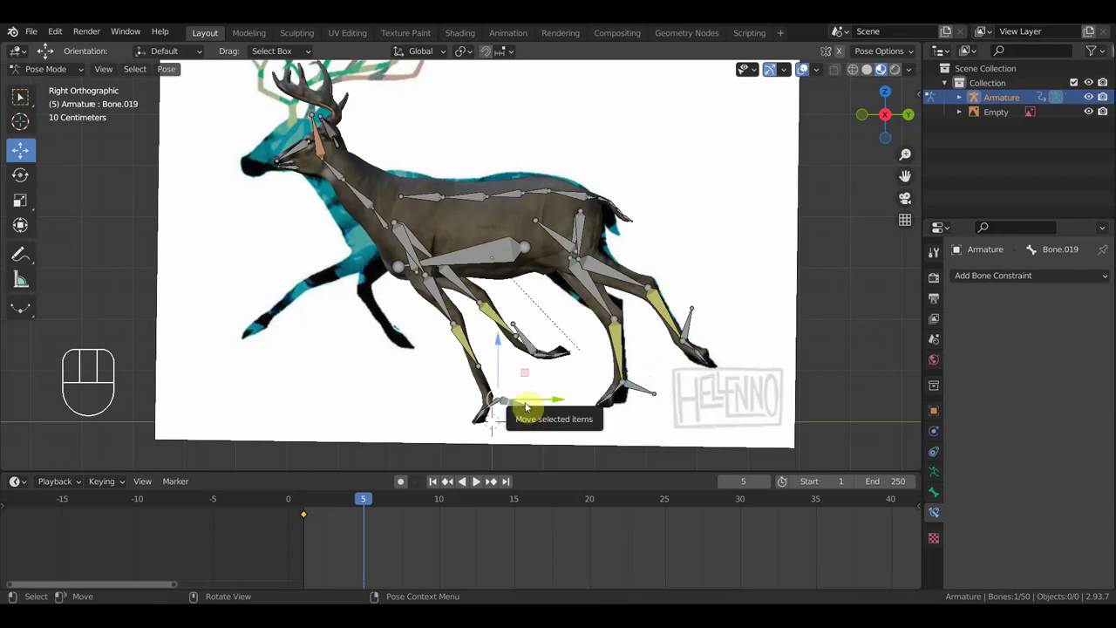
key("g")
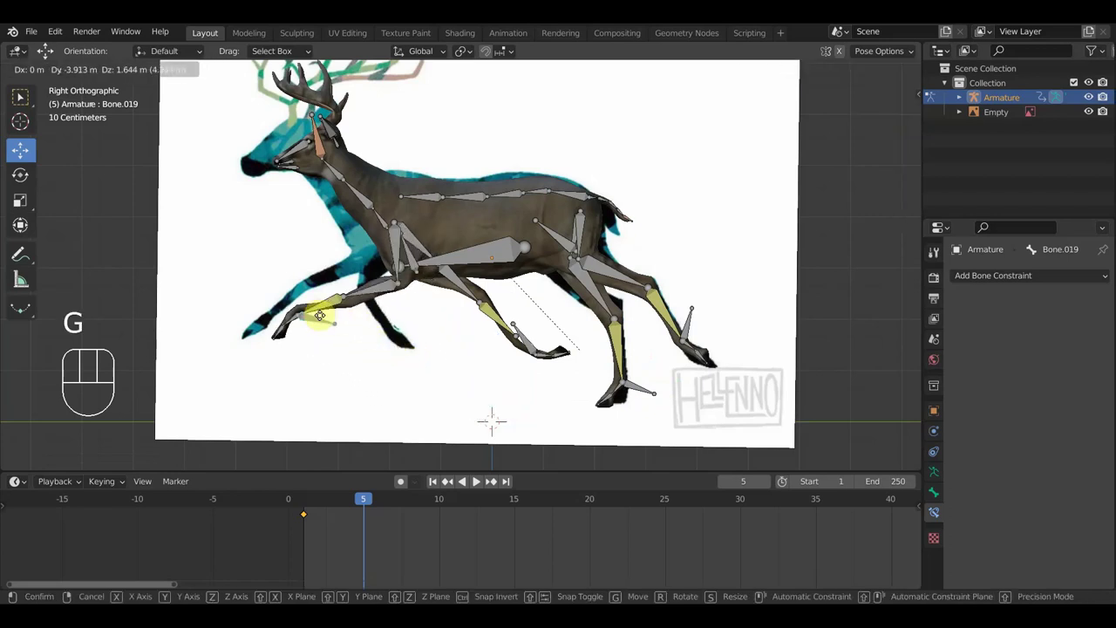
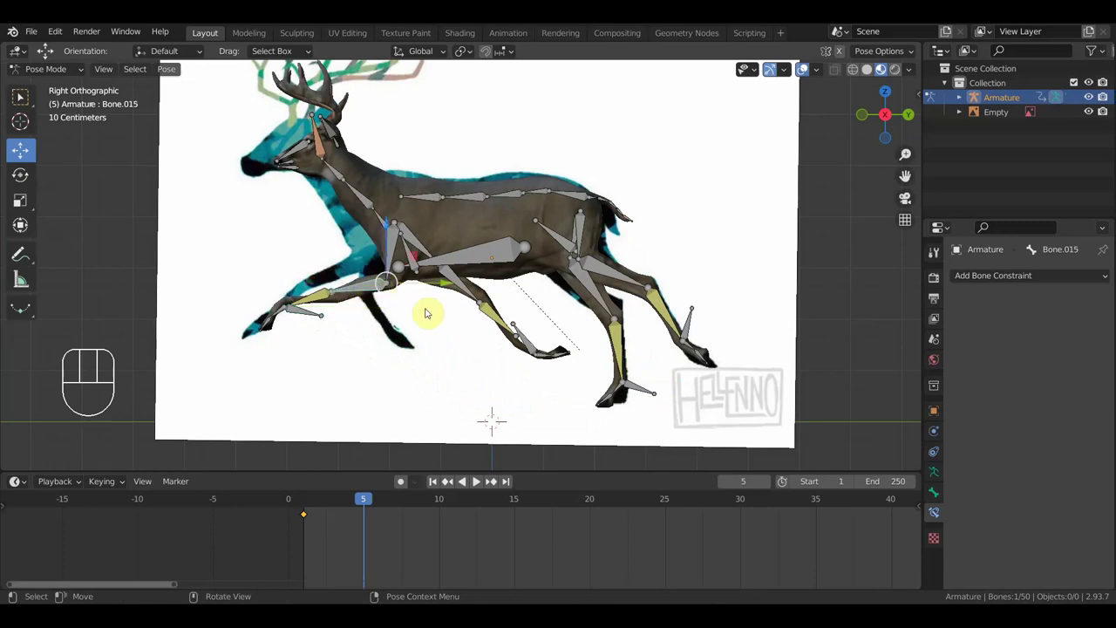
Rotate and move the front leg bones to tuck one front leg up and angle the other for the stride.
key("r")
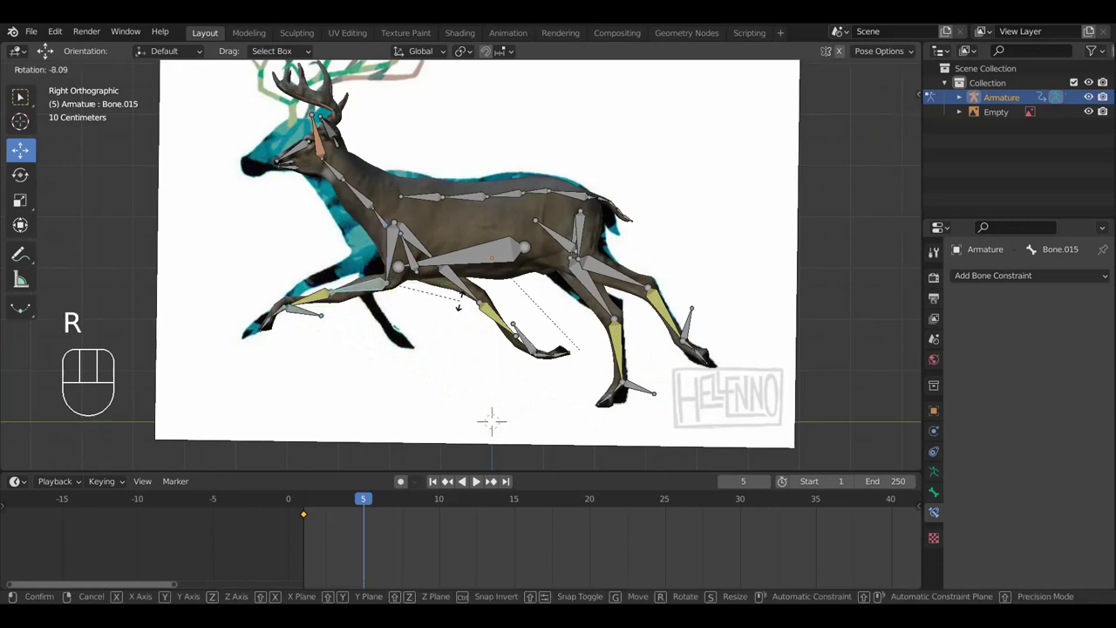
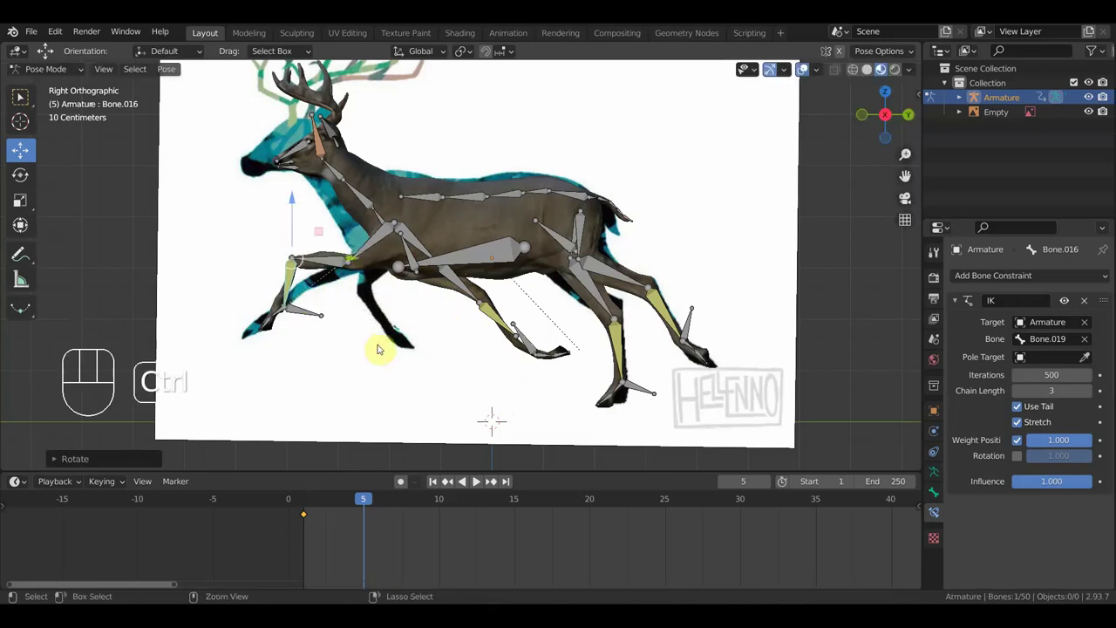
key("ctrl+z")
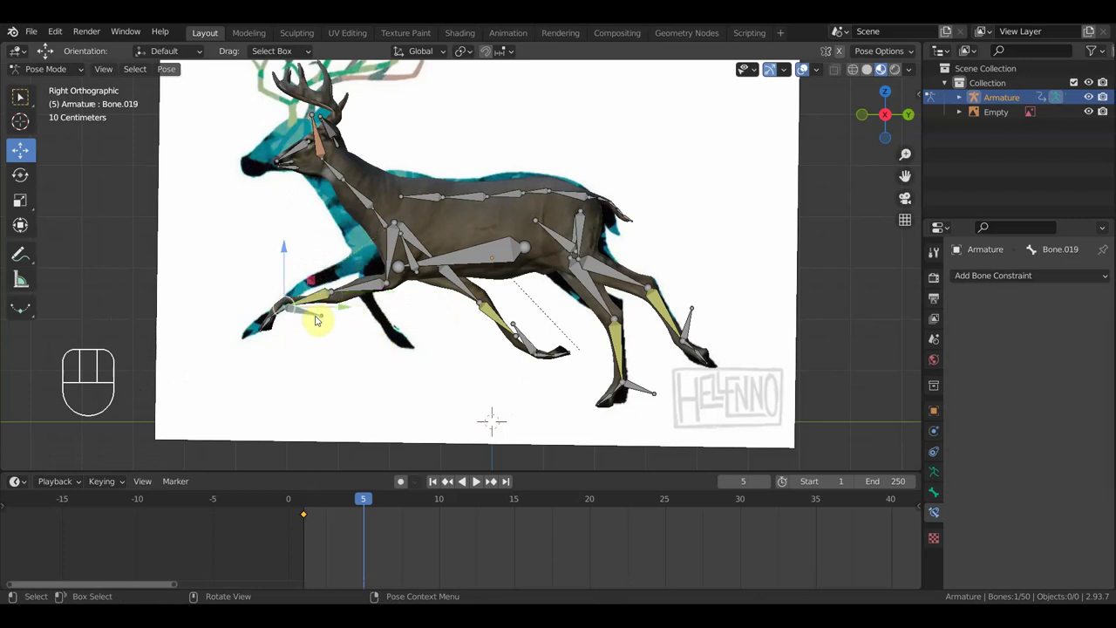
key("g")
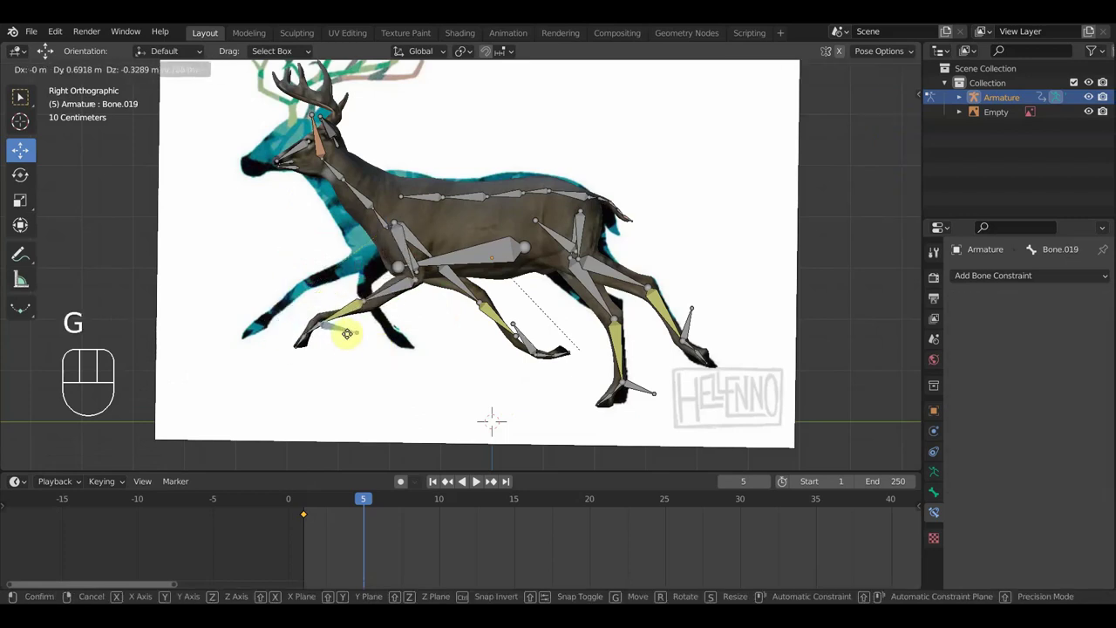
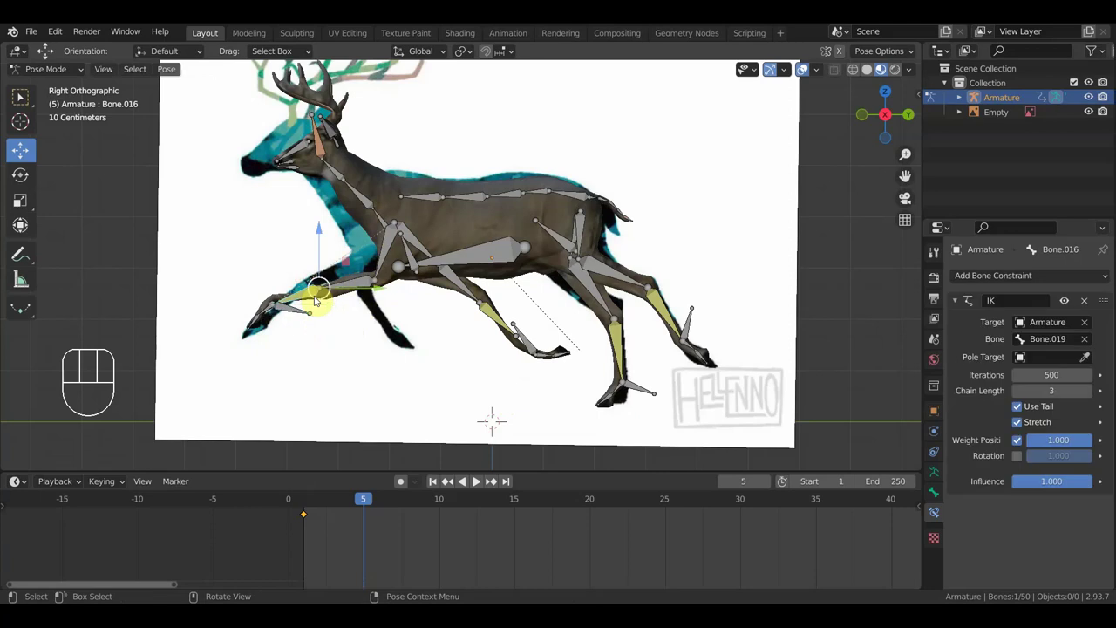
key("r")
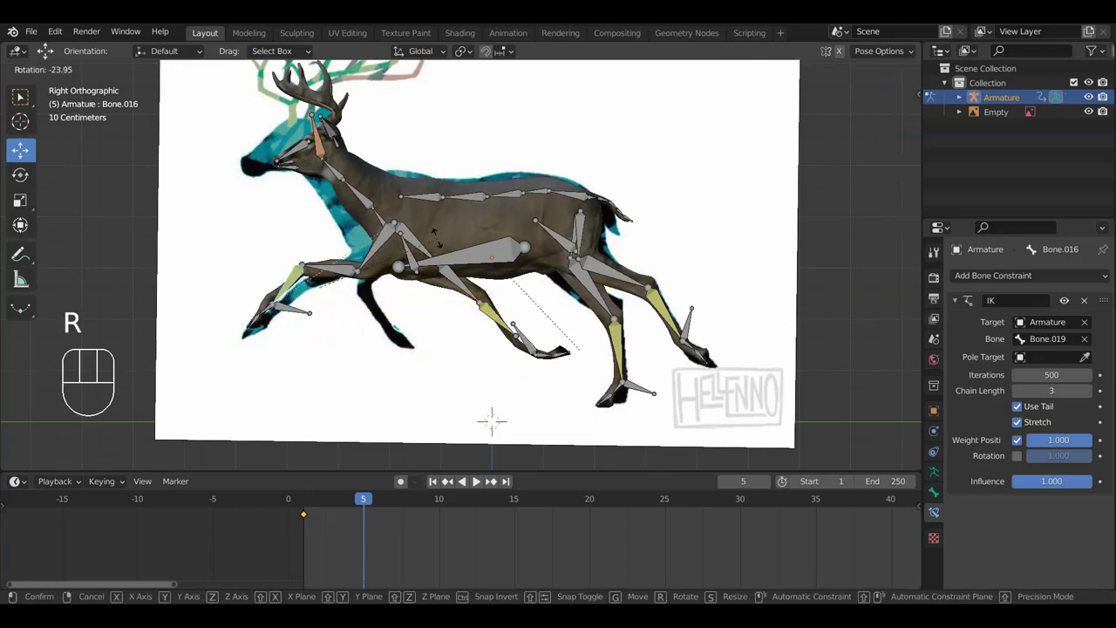
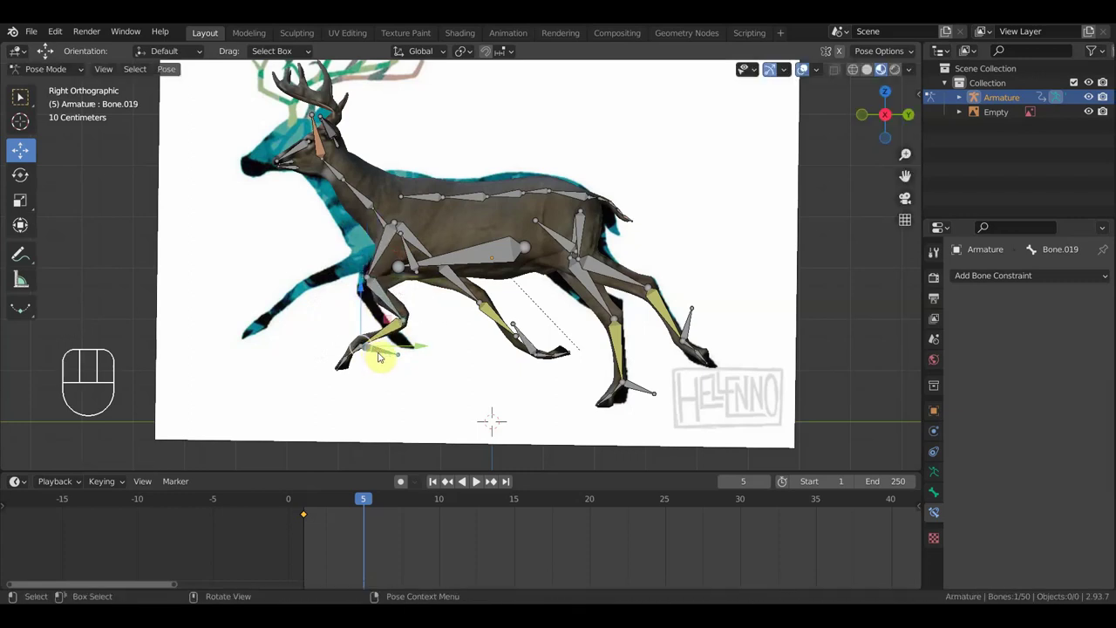
key("g")
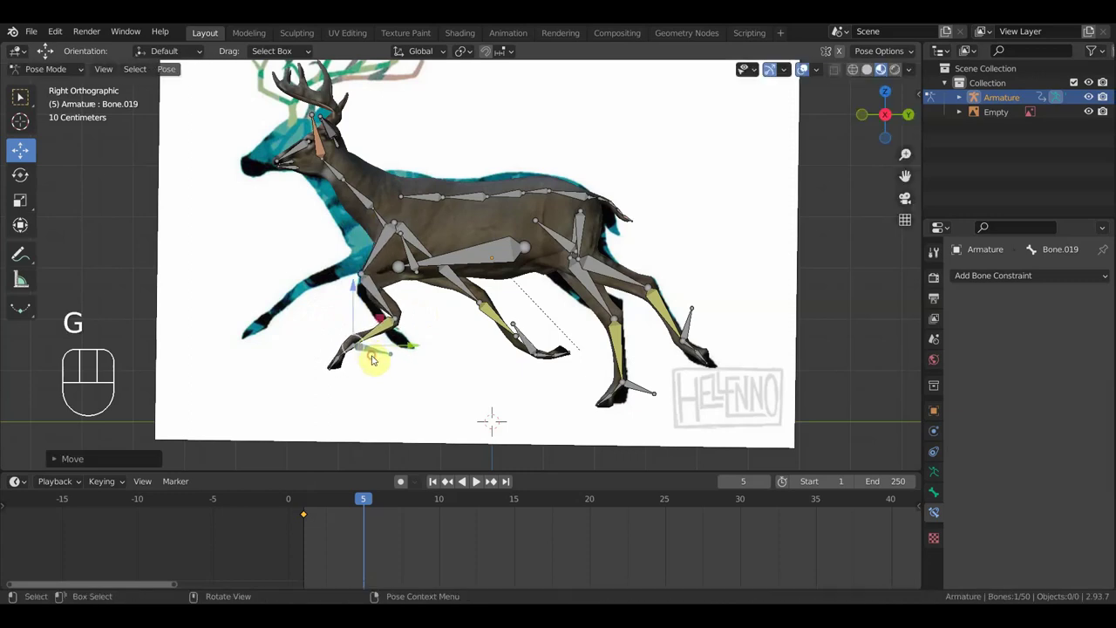
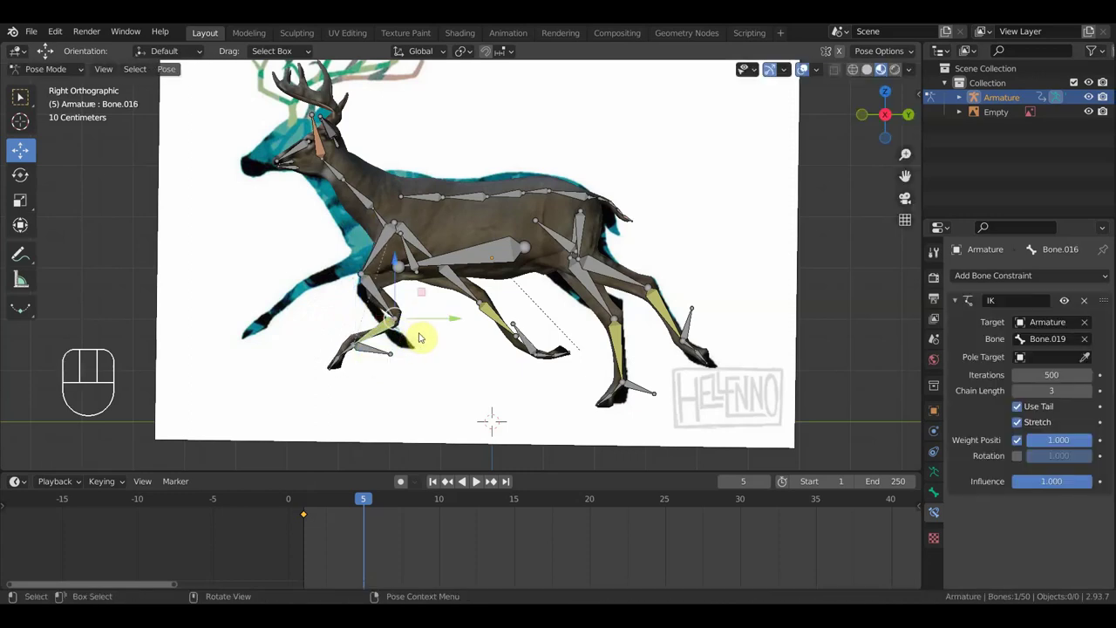
key("r")
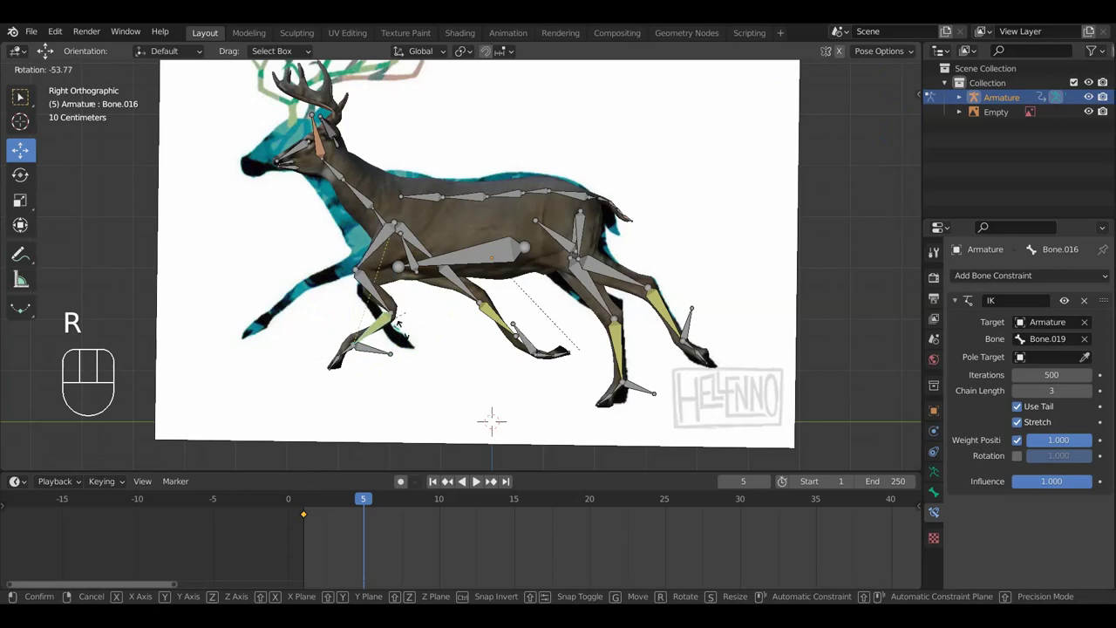
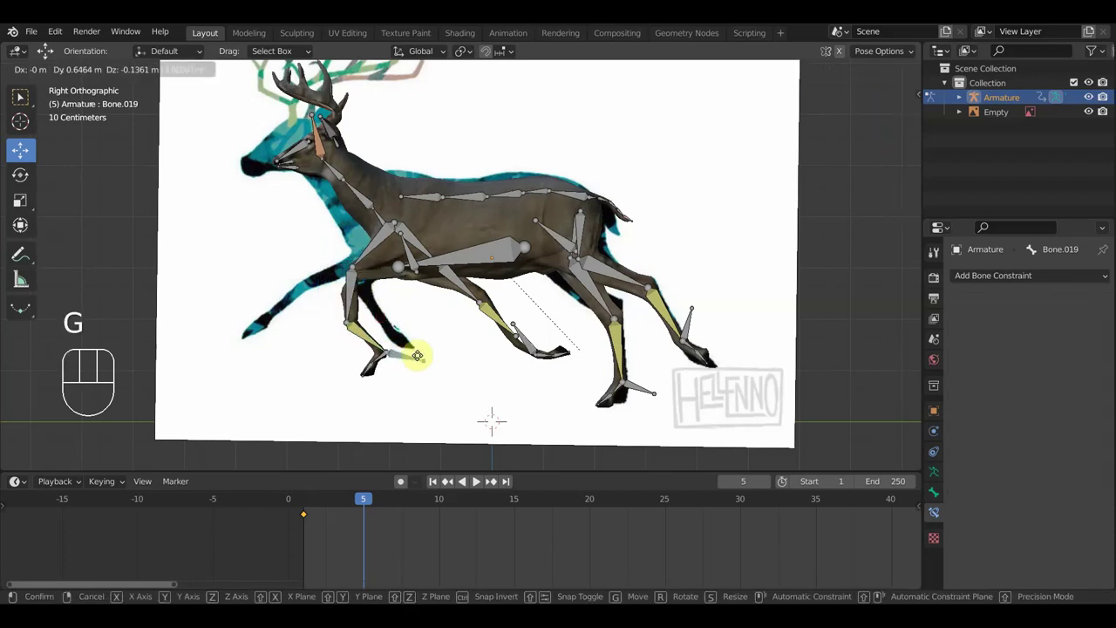
key("r")
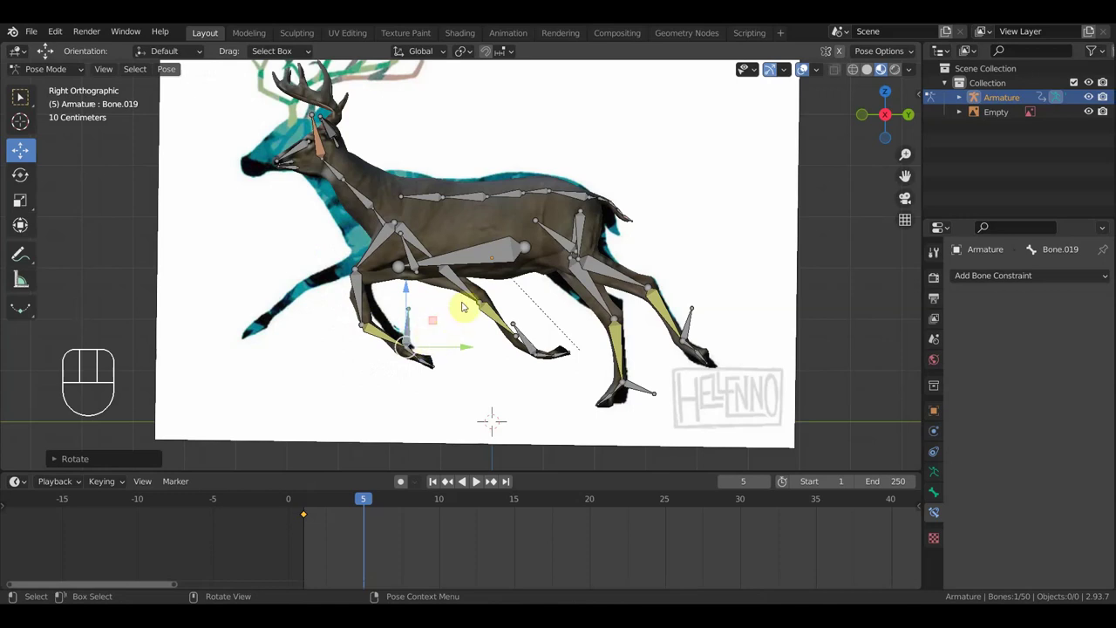
key("g")
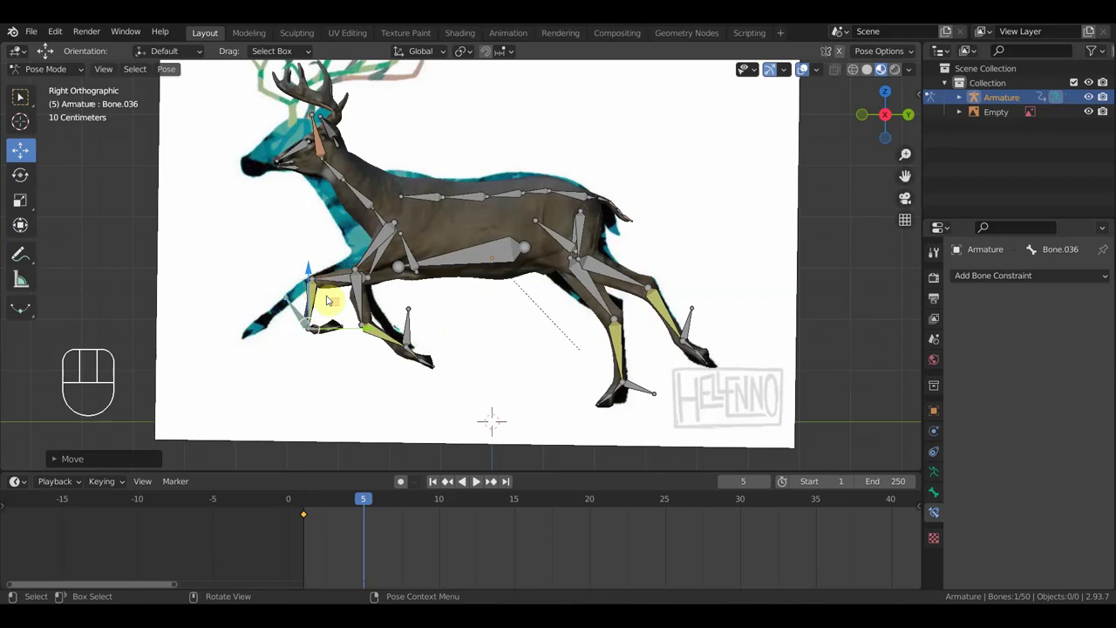
key("r")
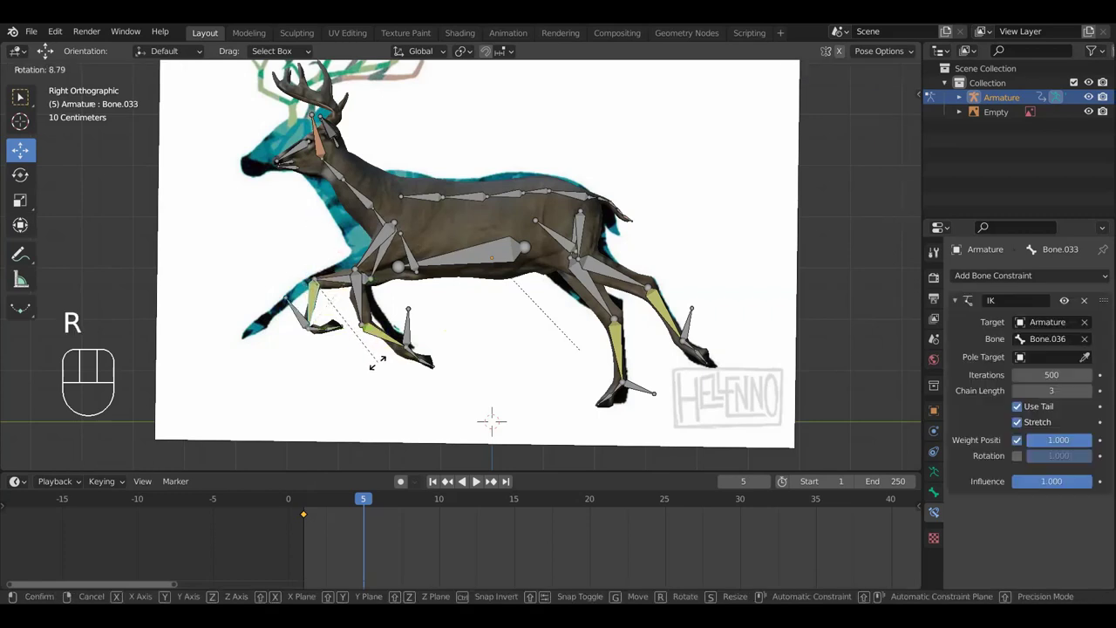
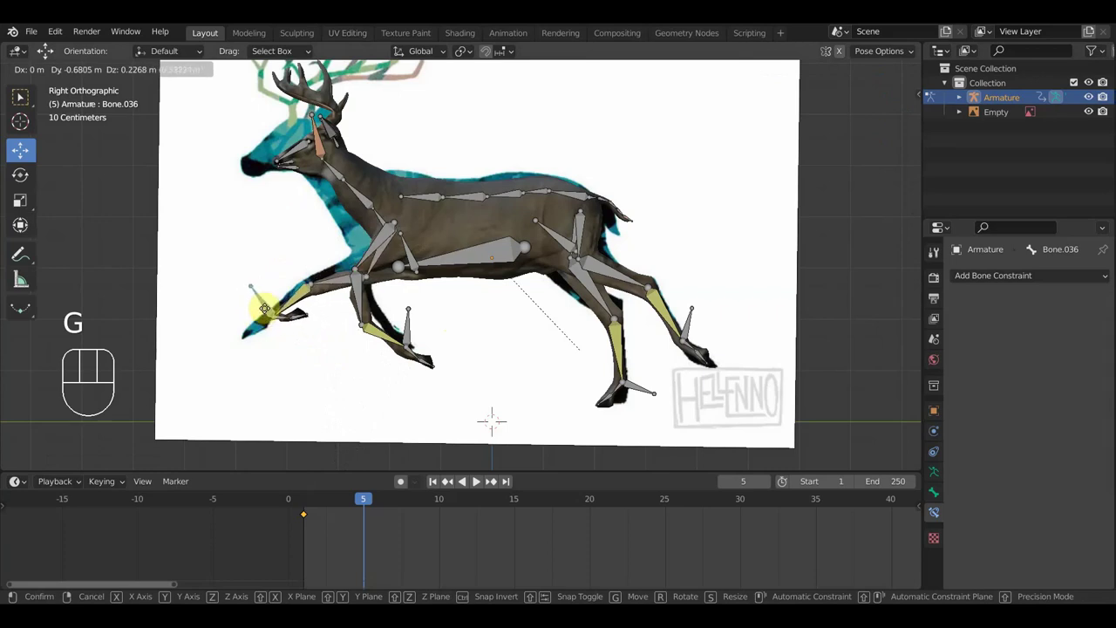
key("r")
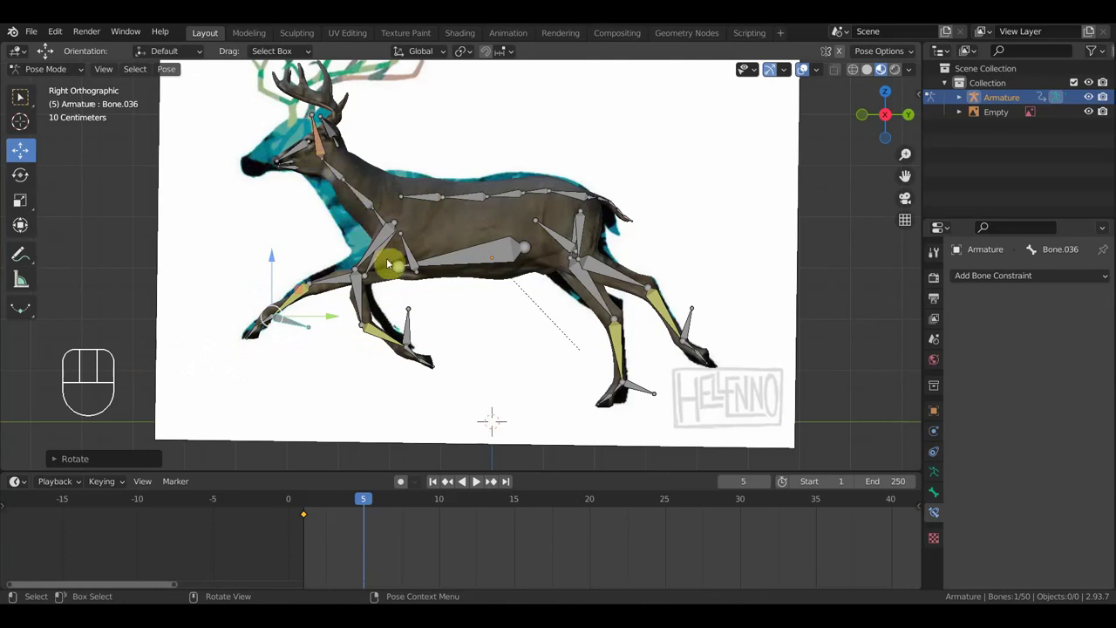
Orbit around the frame-5 pose with the rig overlays hidden, then show the bones and reference again.
left_click_drag(395, 272, 481, 291)
left_click_drag(432, 285, 469, 265)
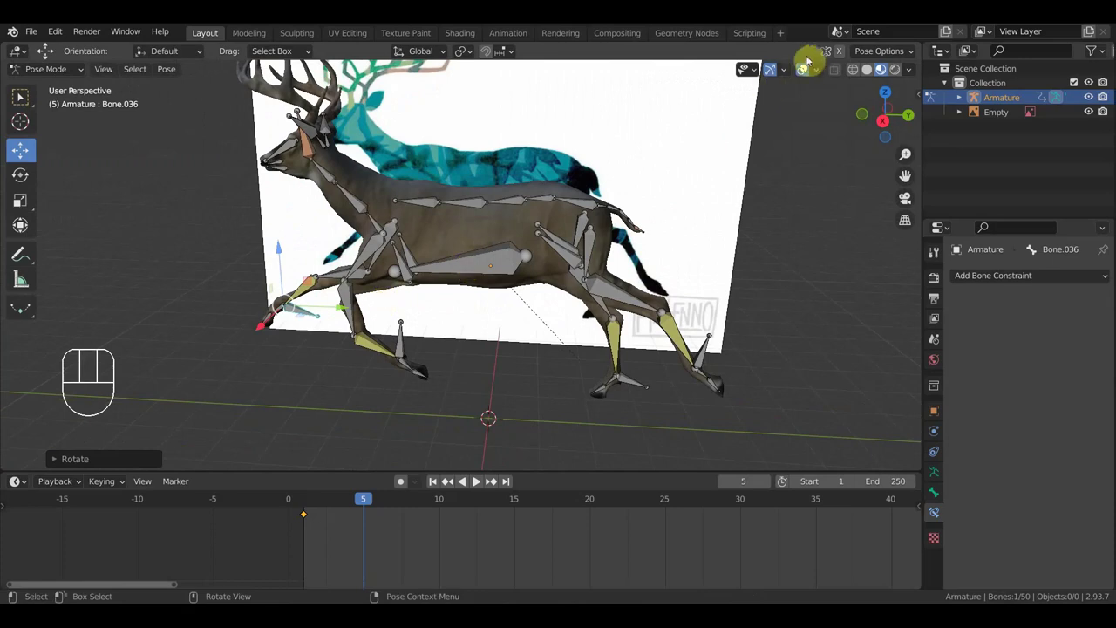
left_click(806, 70)
left_click_drag(600, 229, 644, 209)
left_click(803, 68)
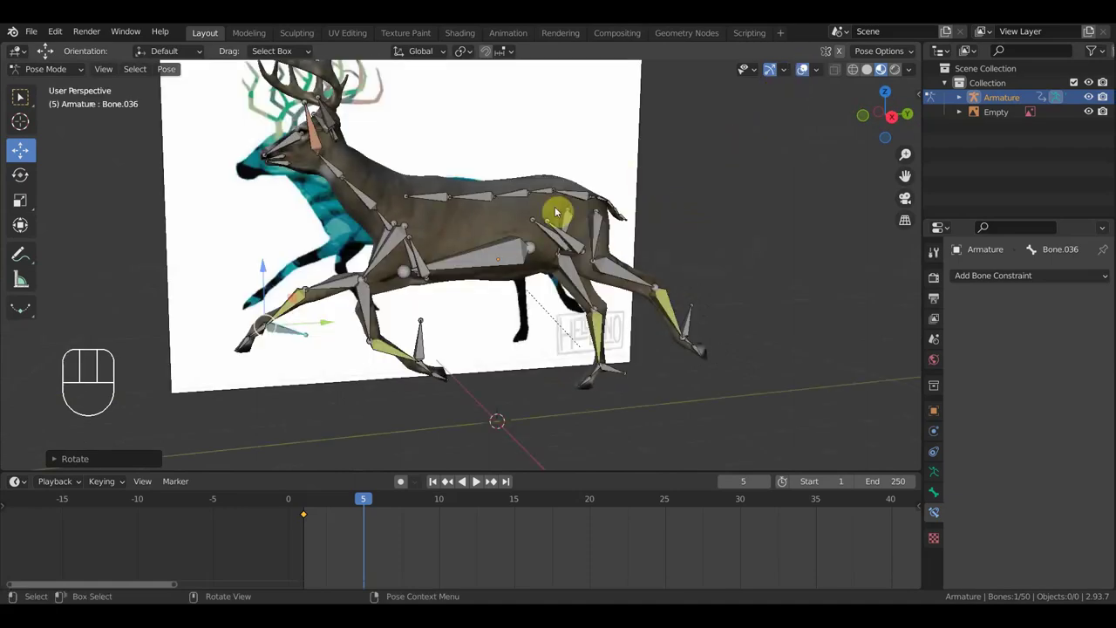
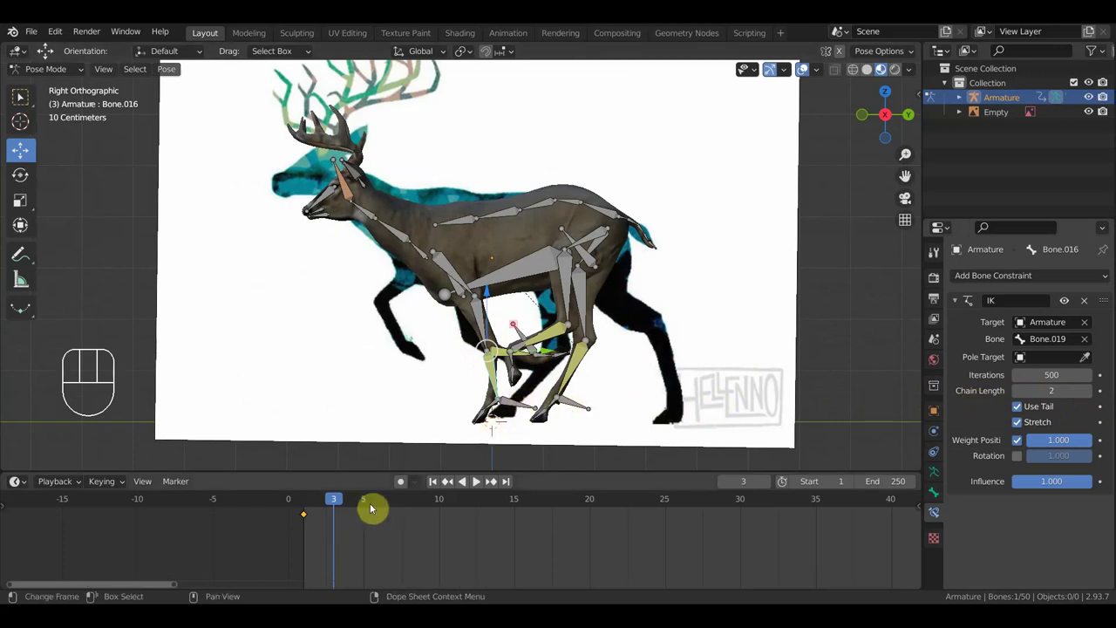
Return to frame 5, reset the body bones' rotation and reposition the deer's whole body.
left_click(517, 334)
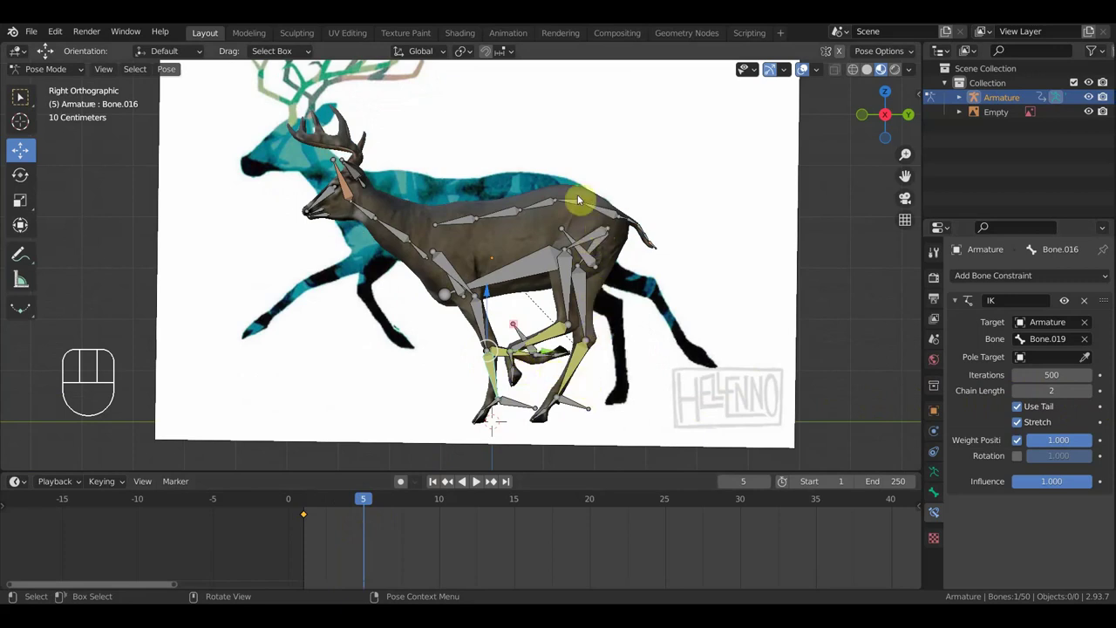
left_click_drag(509, 210, 632, 229)
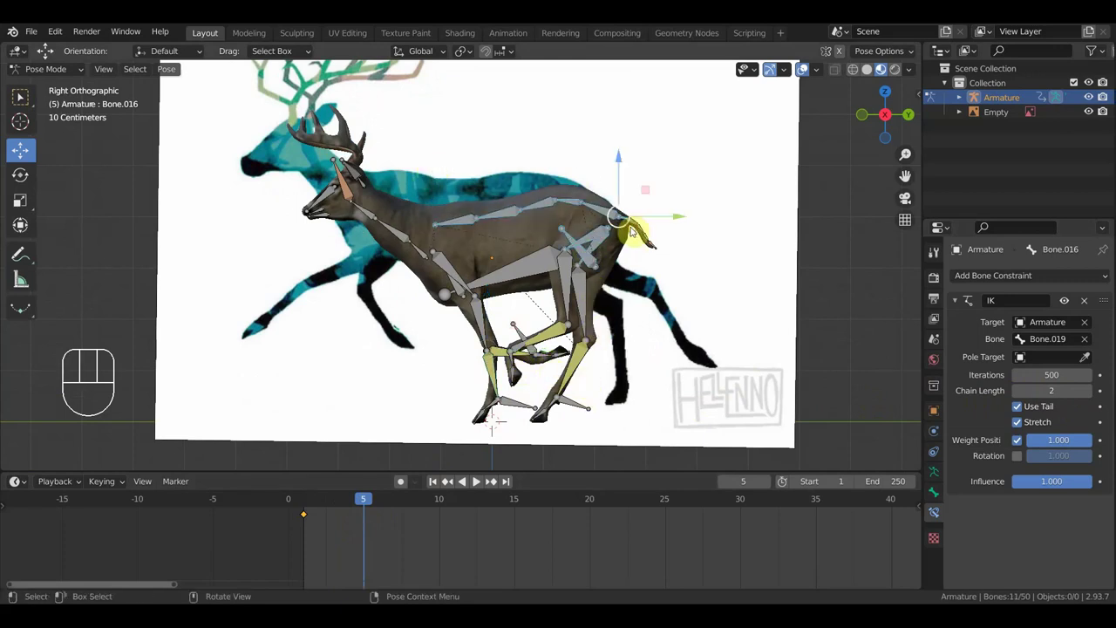
key("alt+r")
left_click_drag(609, 214, 695, 242)
key("g")
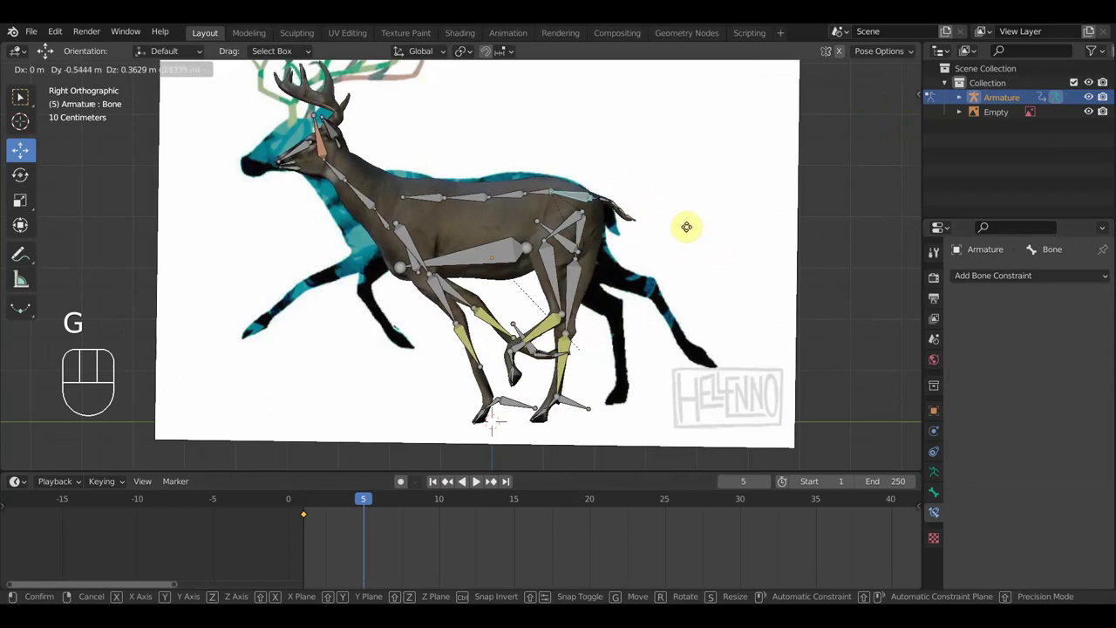
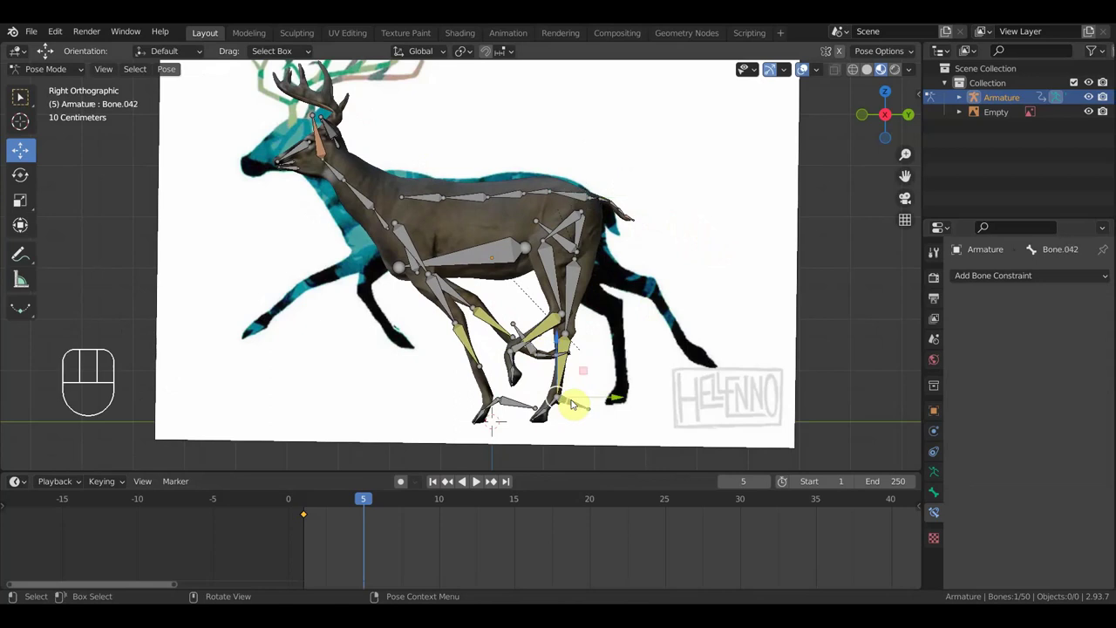
Push the hind feet further back under the reference and pick the front foot control.
key("g")
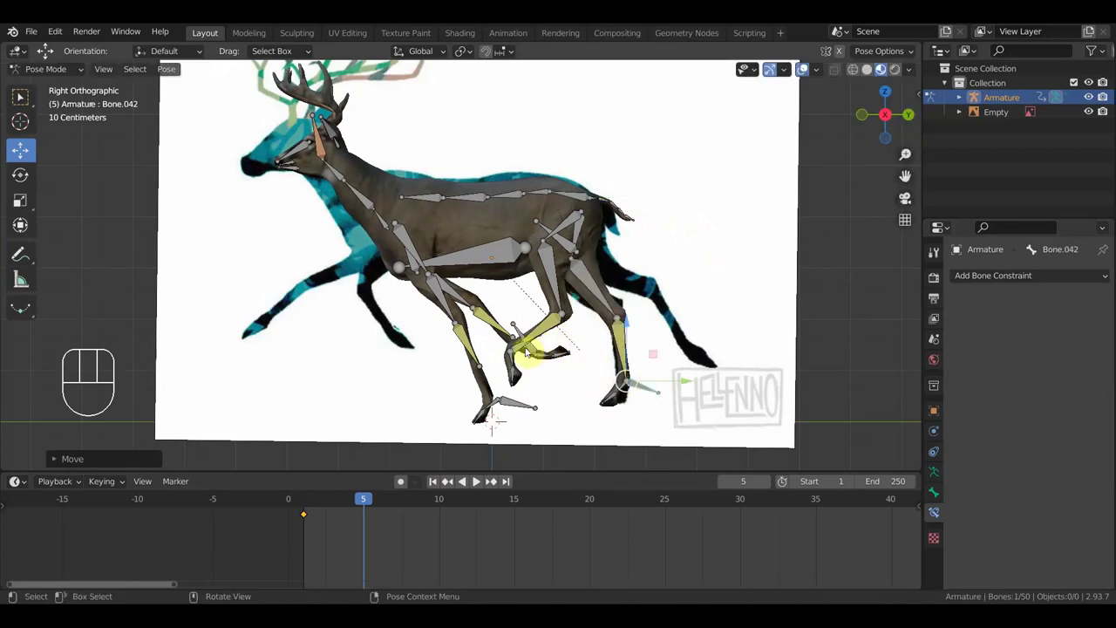
key("g")
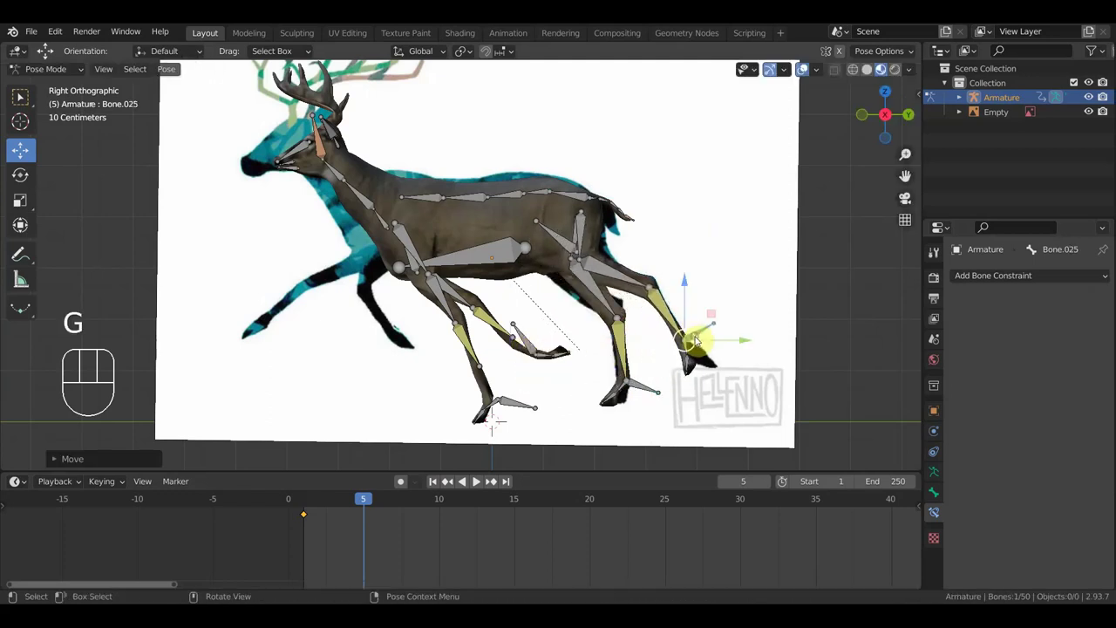
key("r")
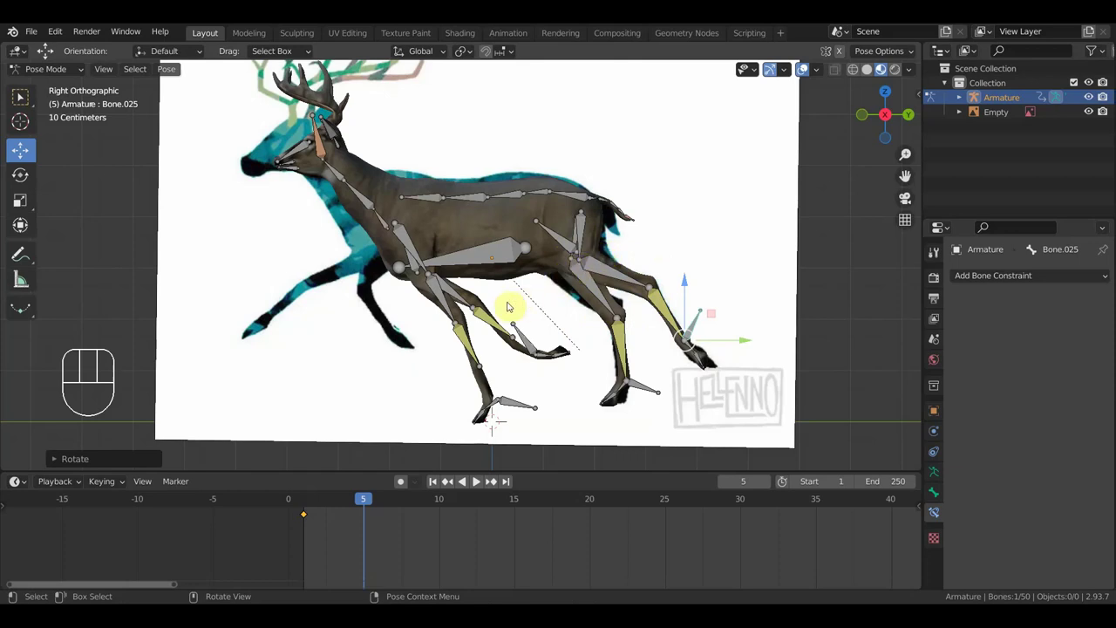
left_click(517, 400)
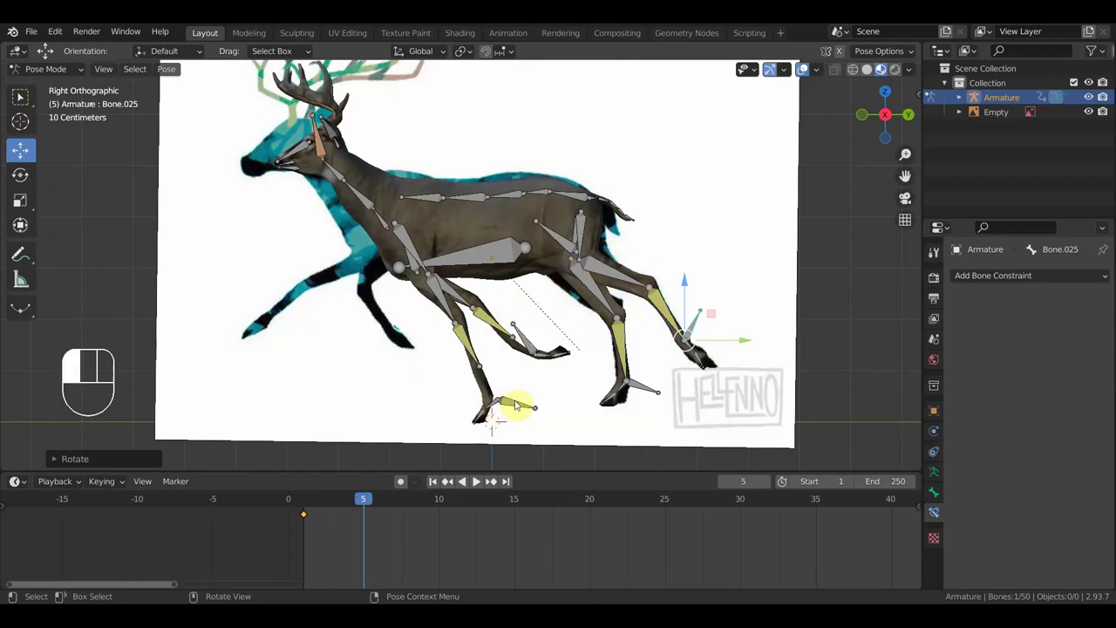
Place the front feet and adjust the back for the frame-5 running stride.
key("g")
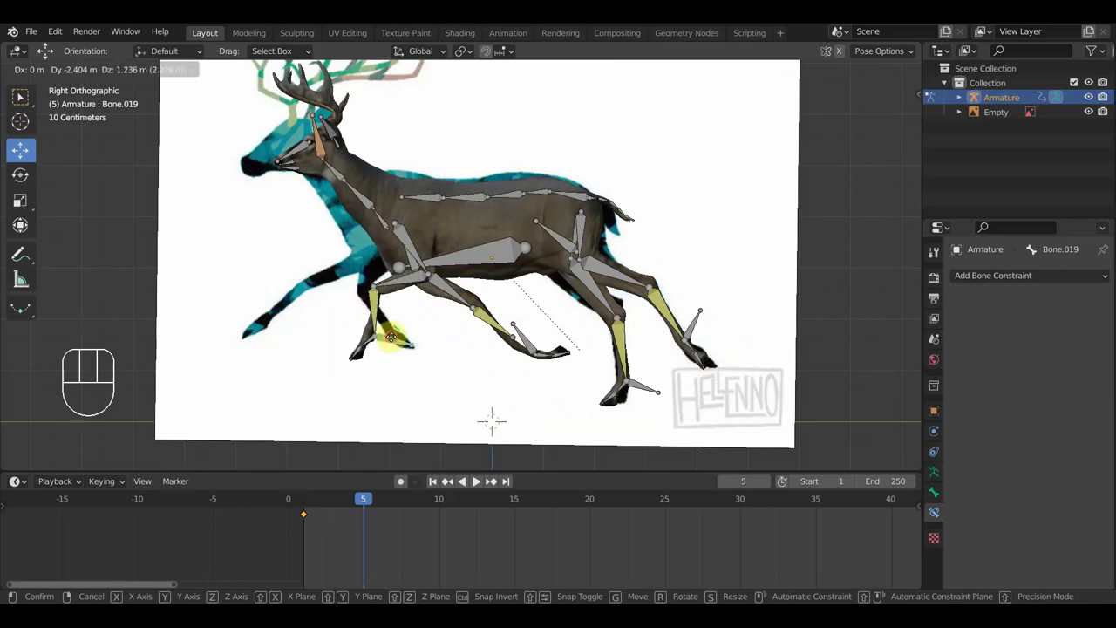
key("g")
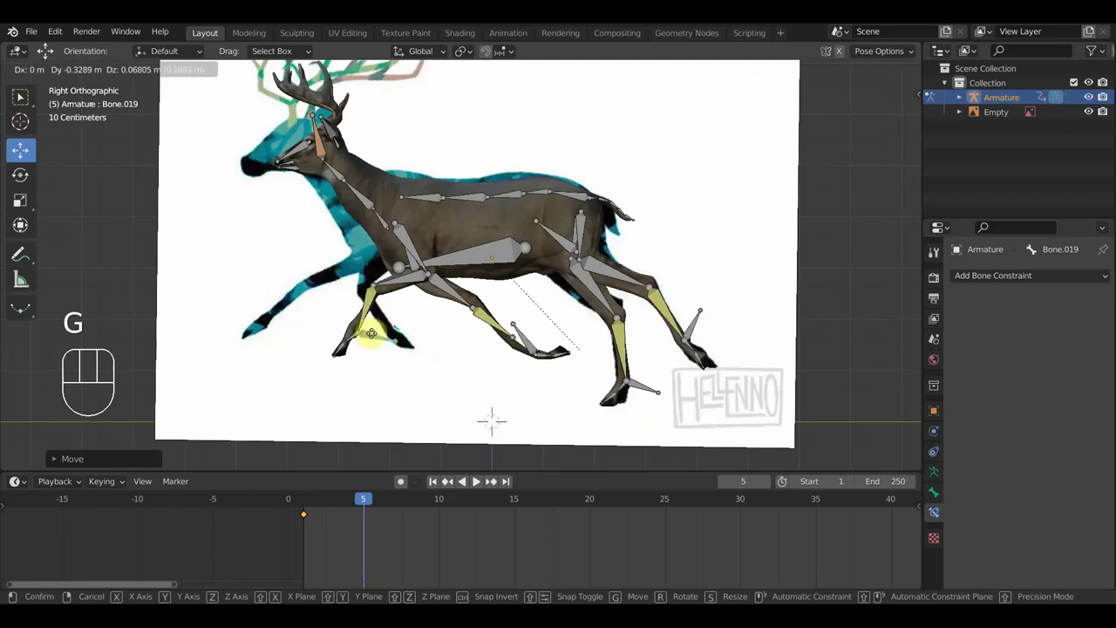
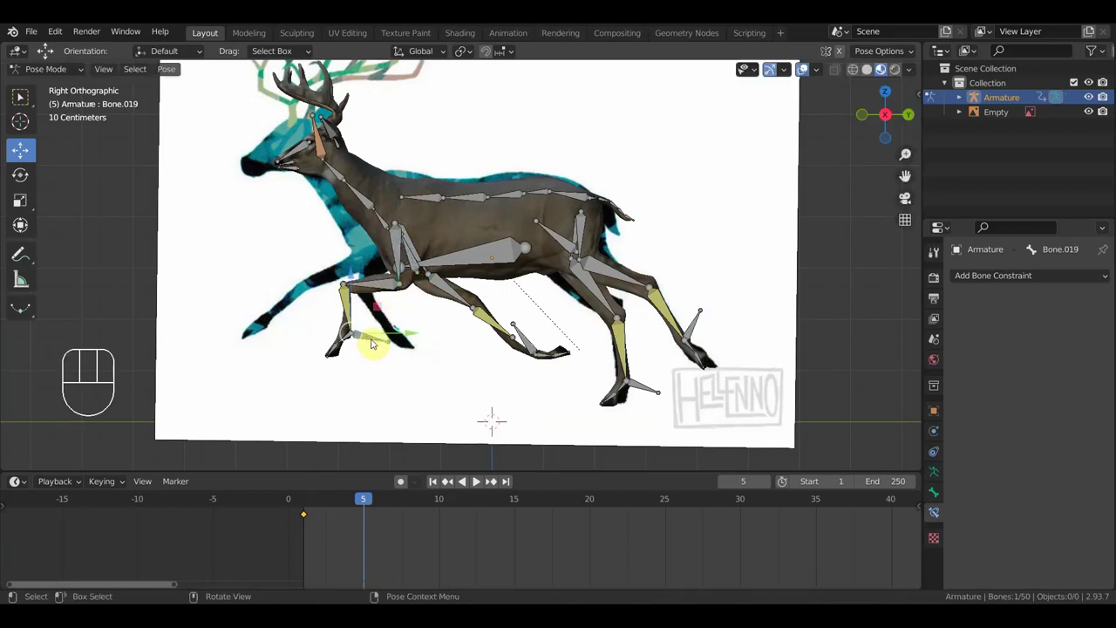
key("g")
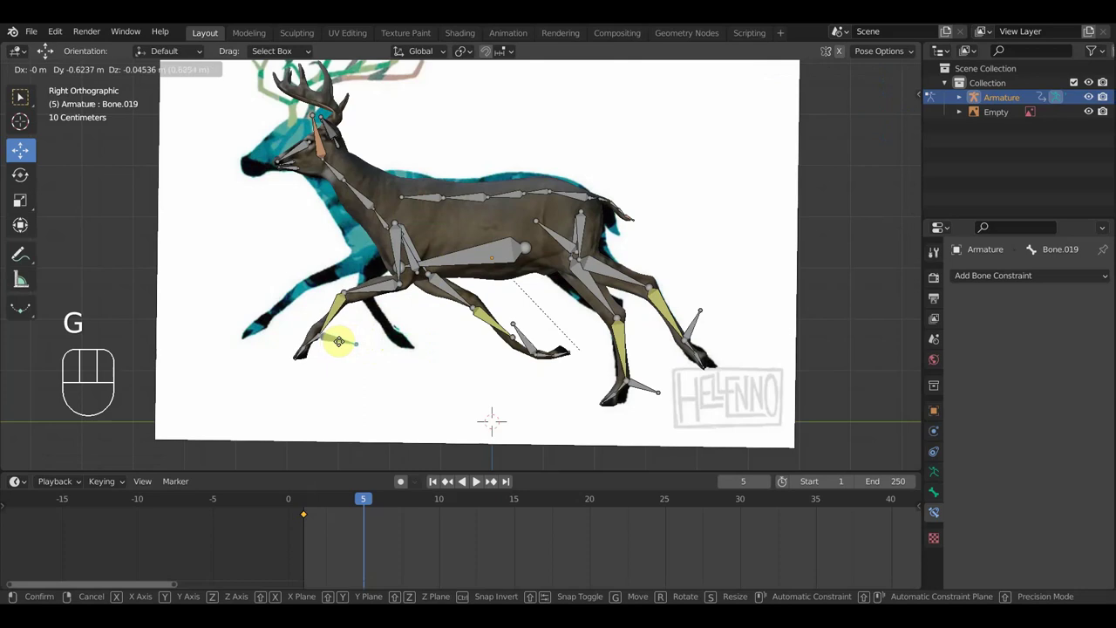
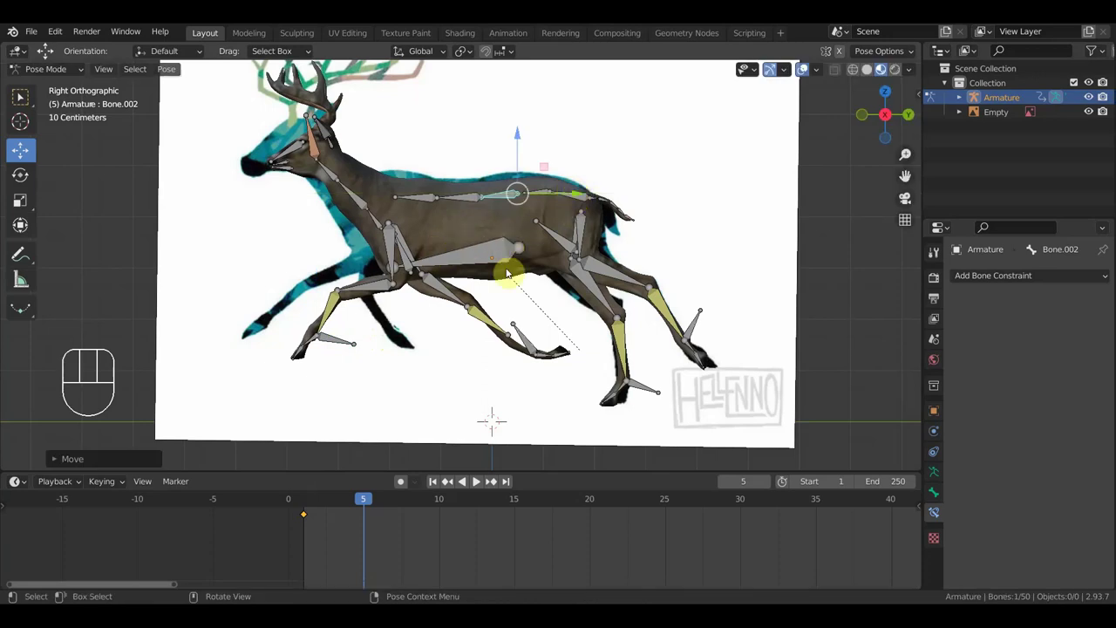
key("g")
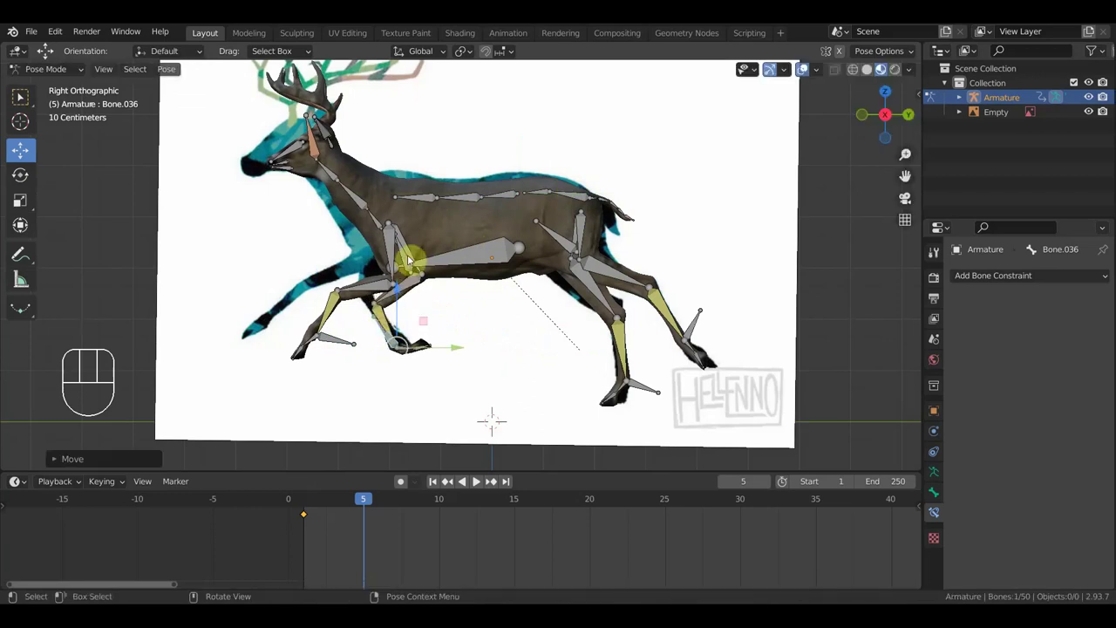
key("r")
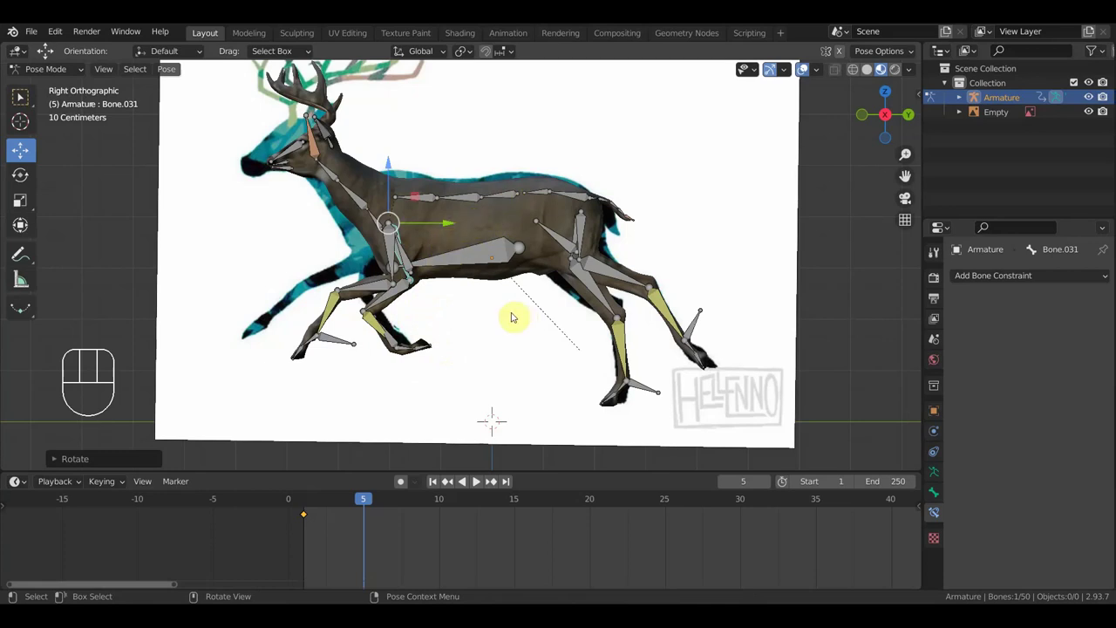
Keyframe every bone of the rig at frame 5.
key("a")
key("i")
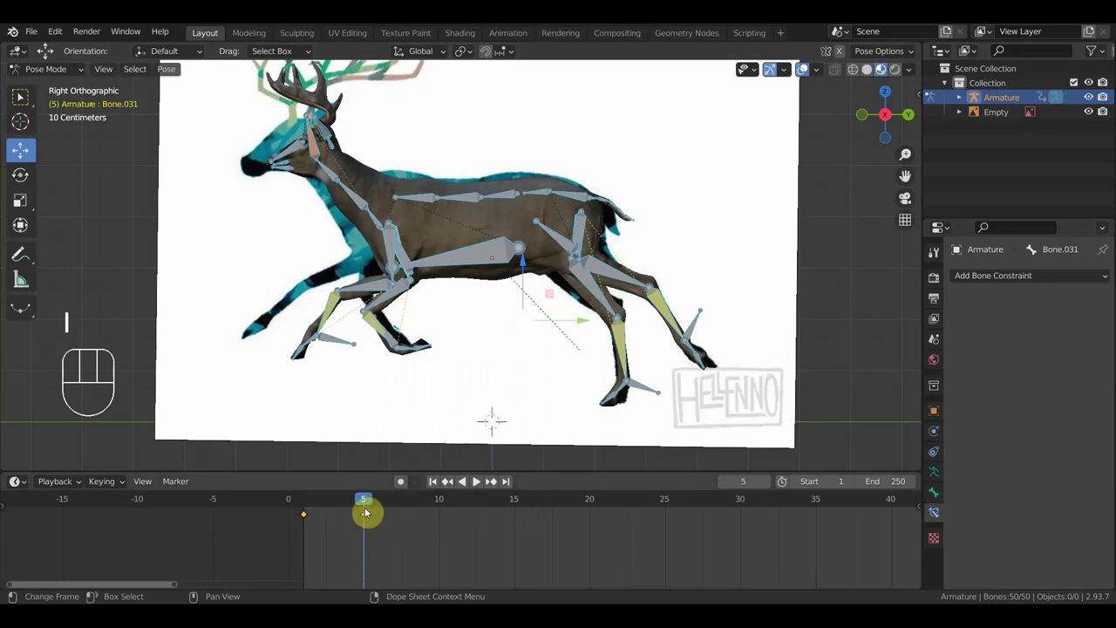
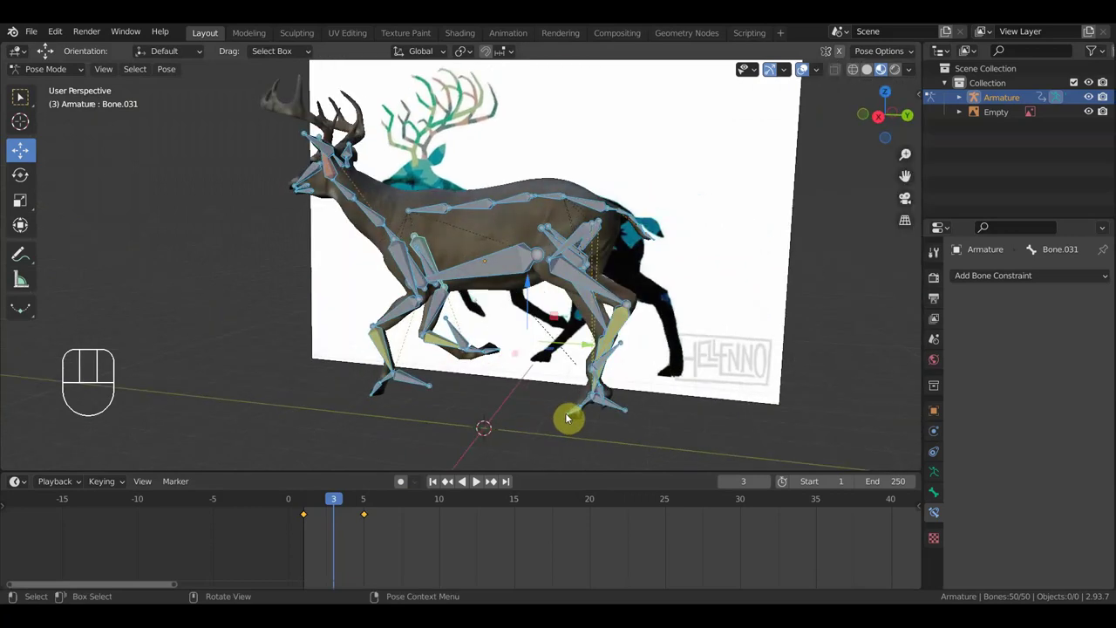
In side view at frame 3, rotate the rear bone into an in-between pose and keyframe every bone.
key("KP_3")
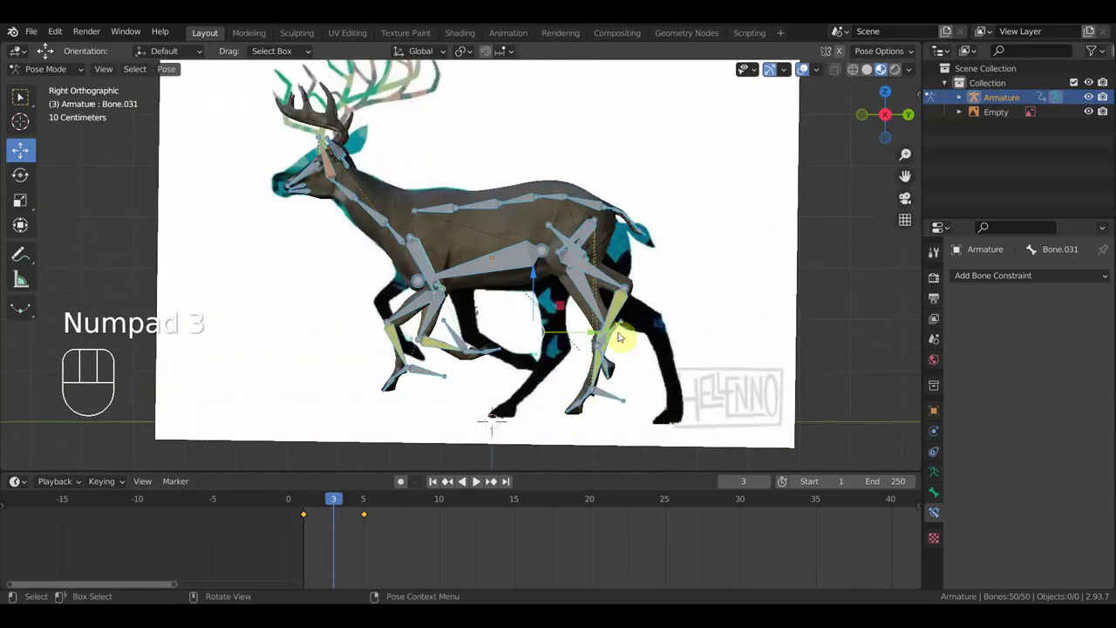
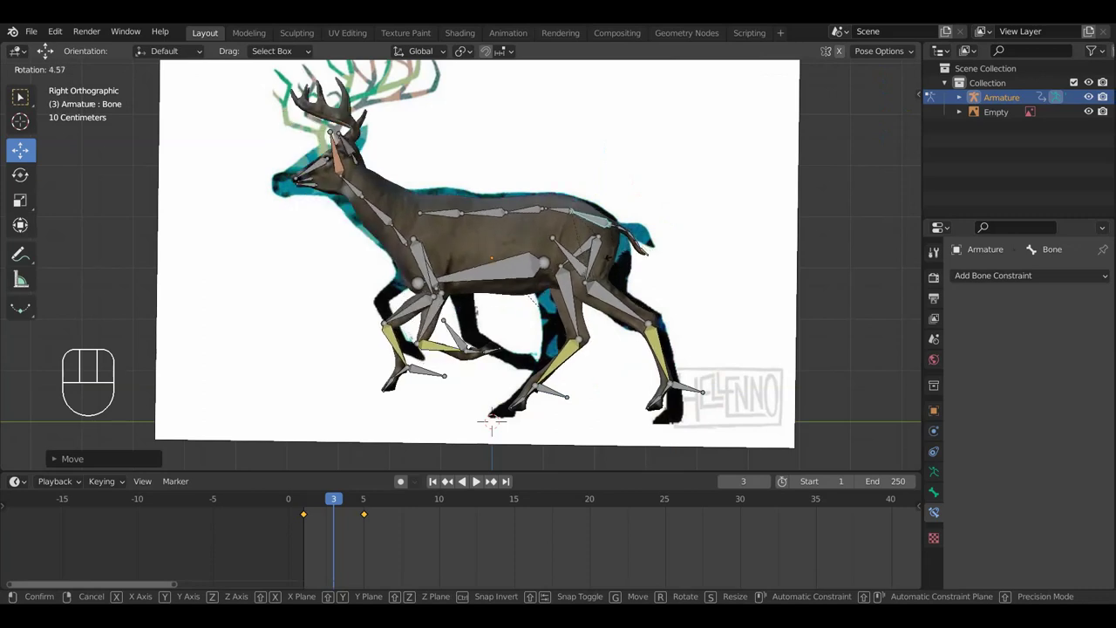
left_click(616, 260)
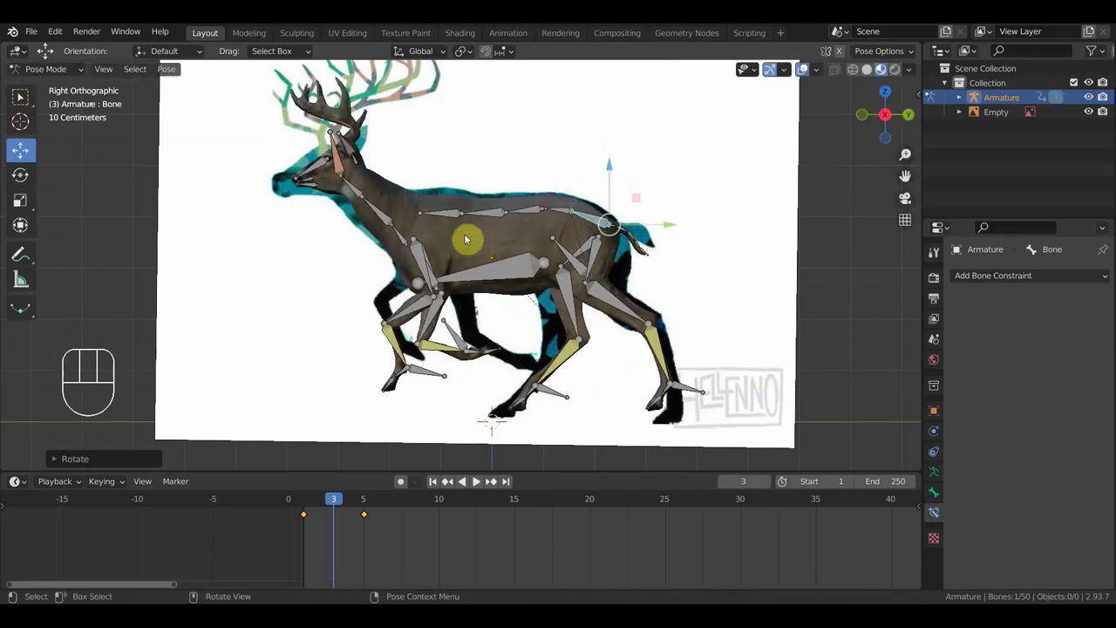
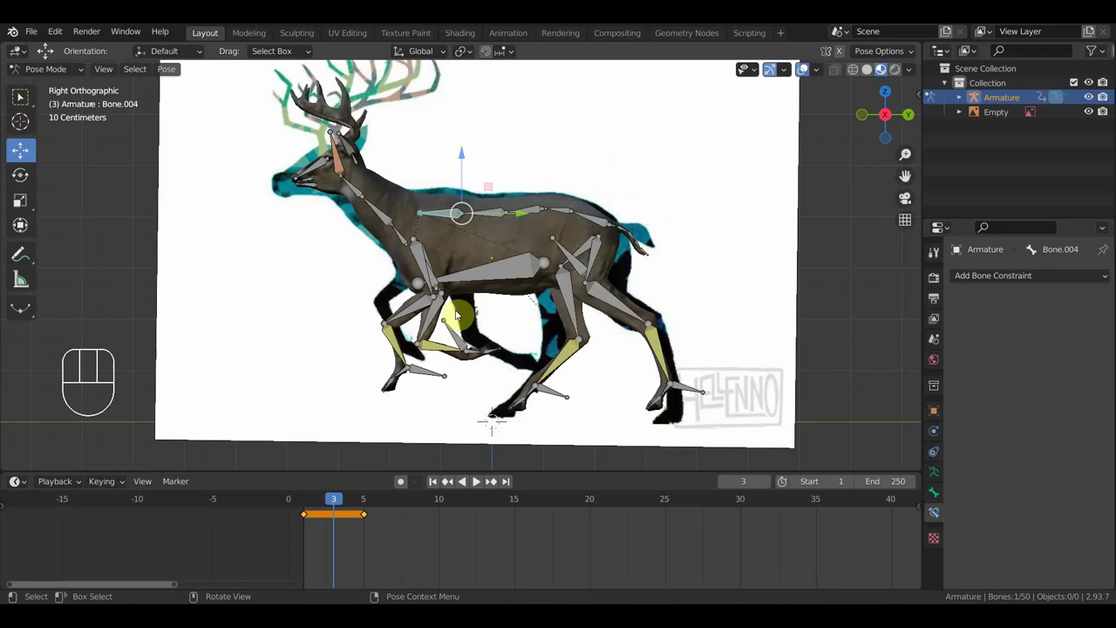
key("a")
key("i")
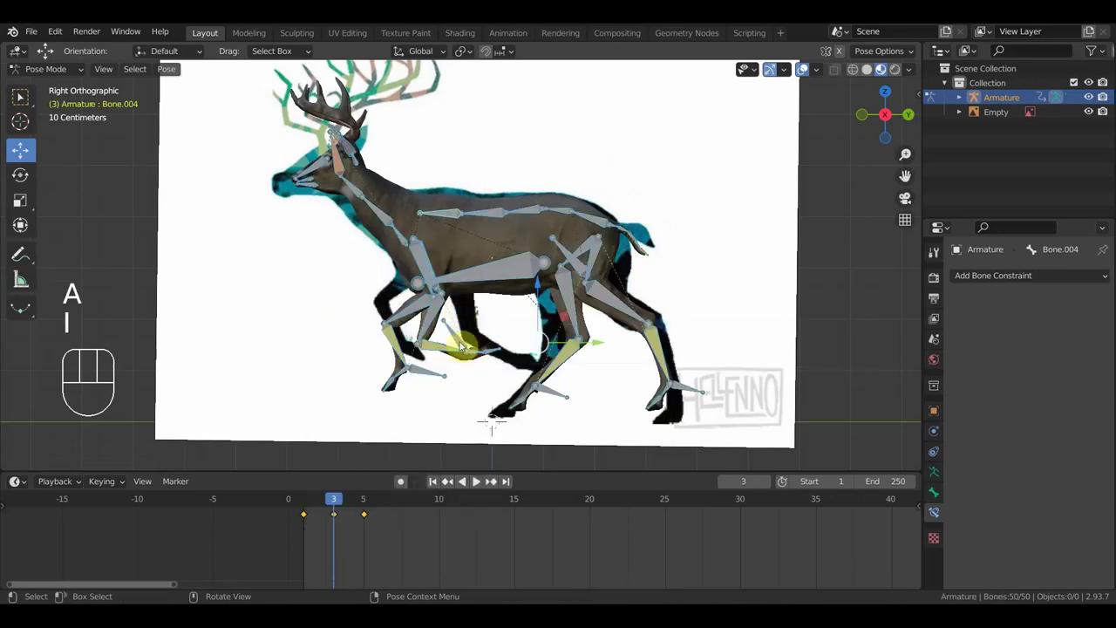
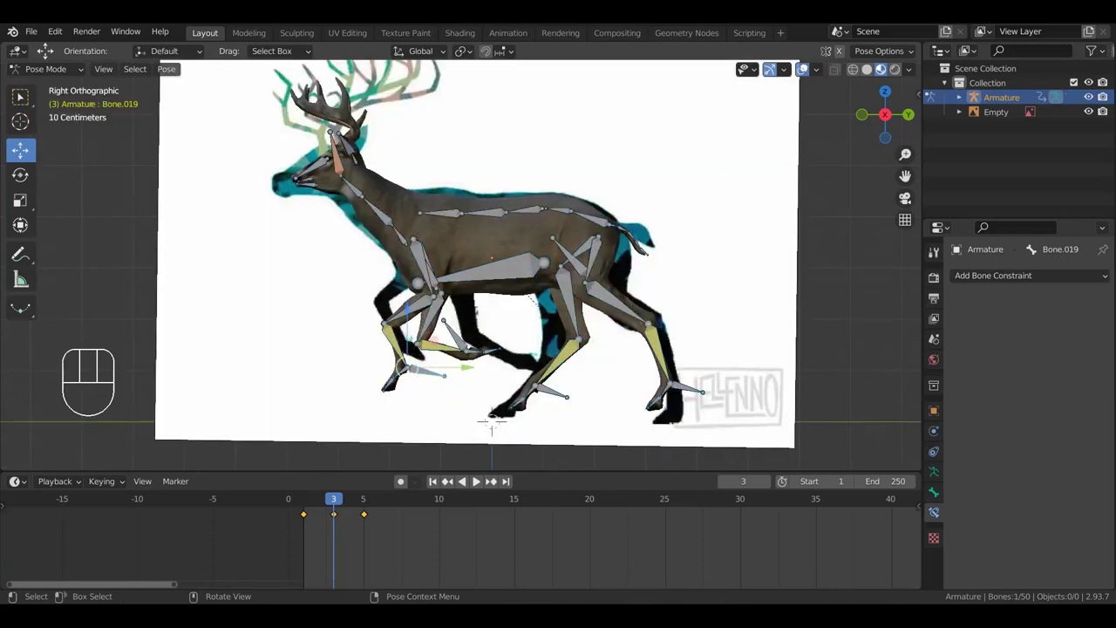
Move and rotate the front foot control and rotate the upper front leg at frame 3.
key("g")
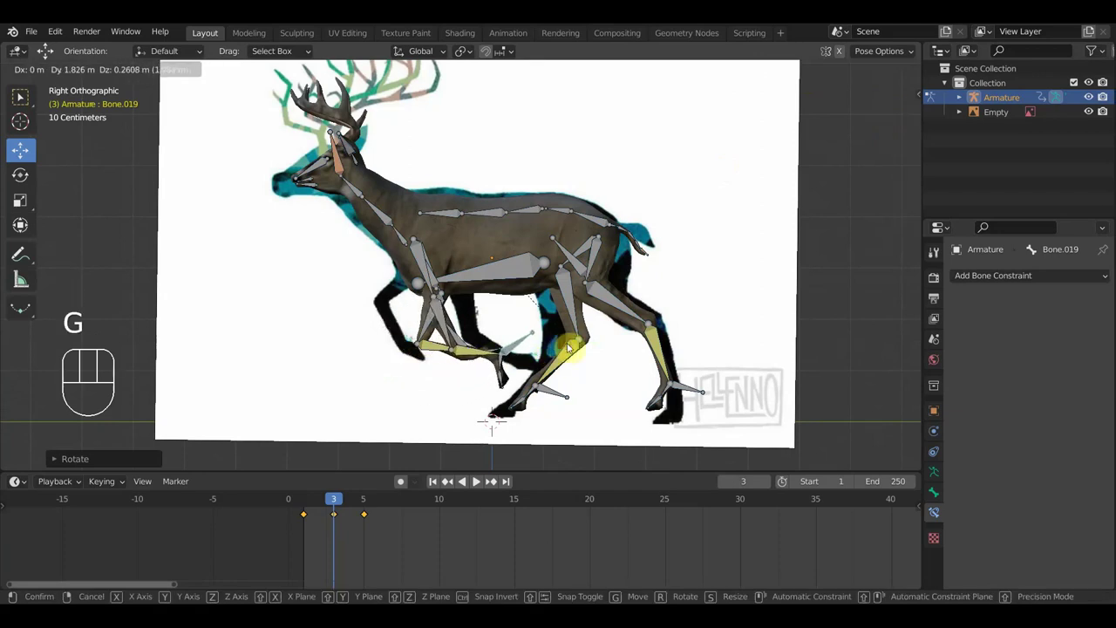
key("r")
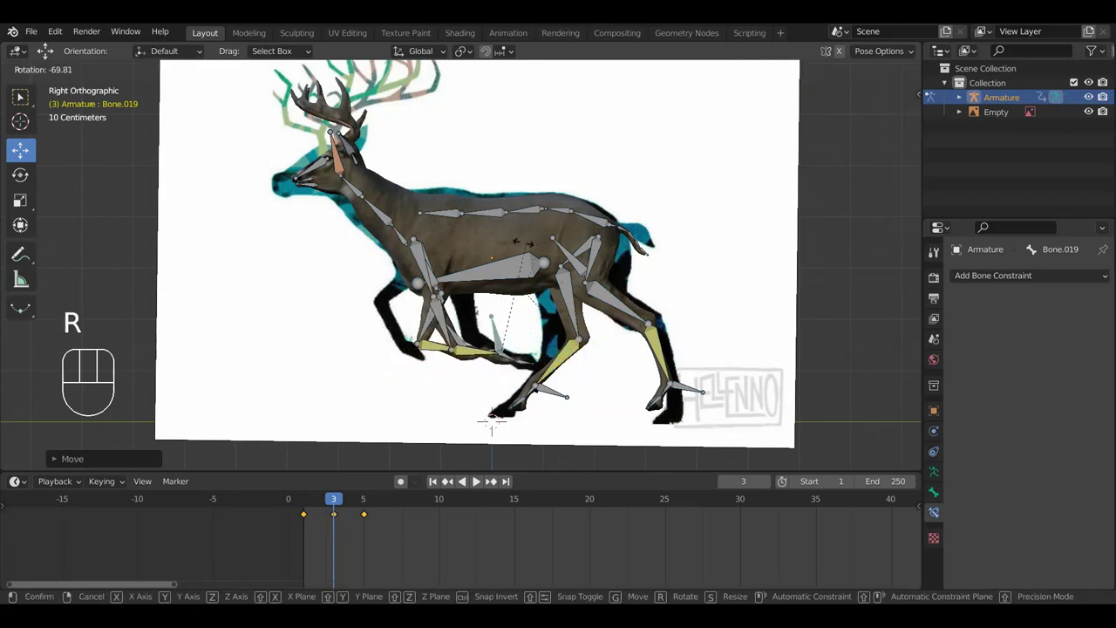
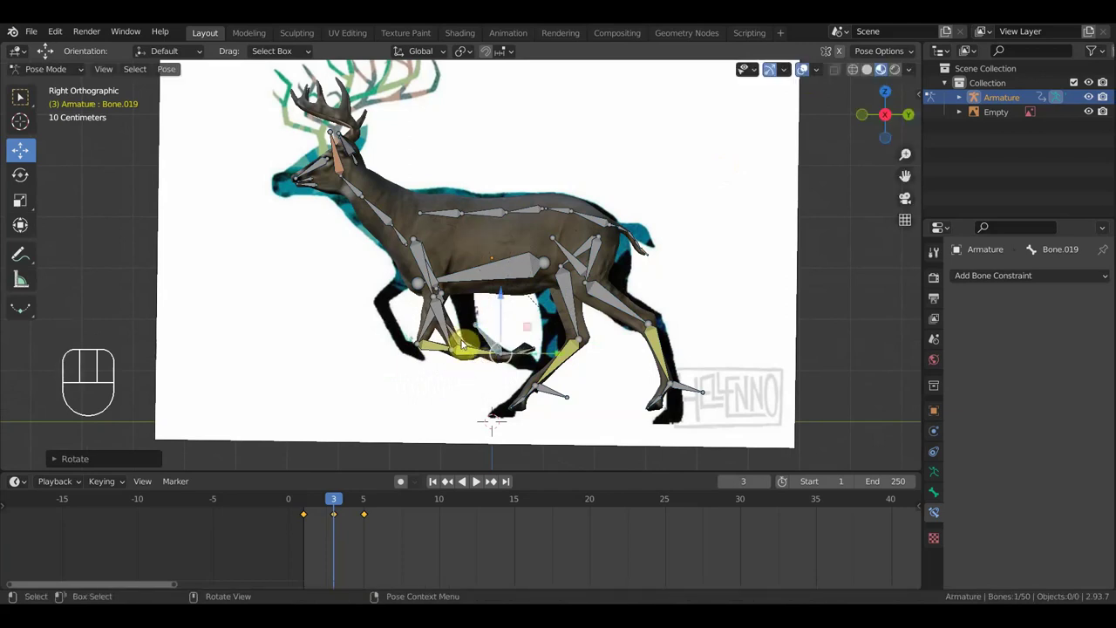
key("g")
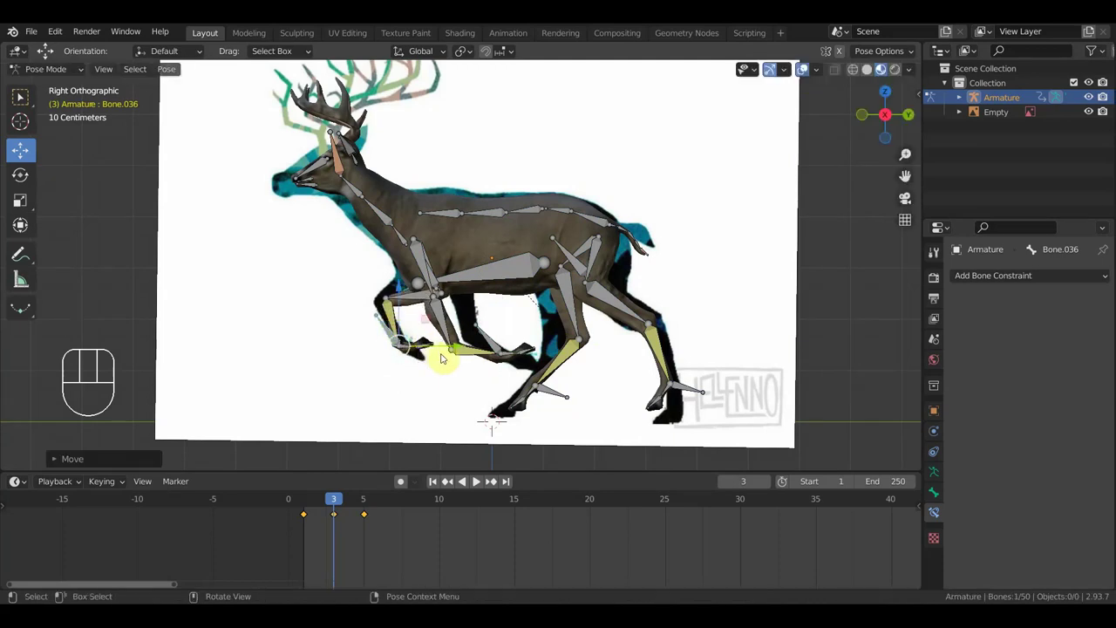
key("r")
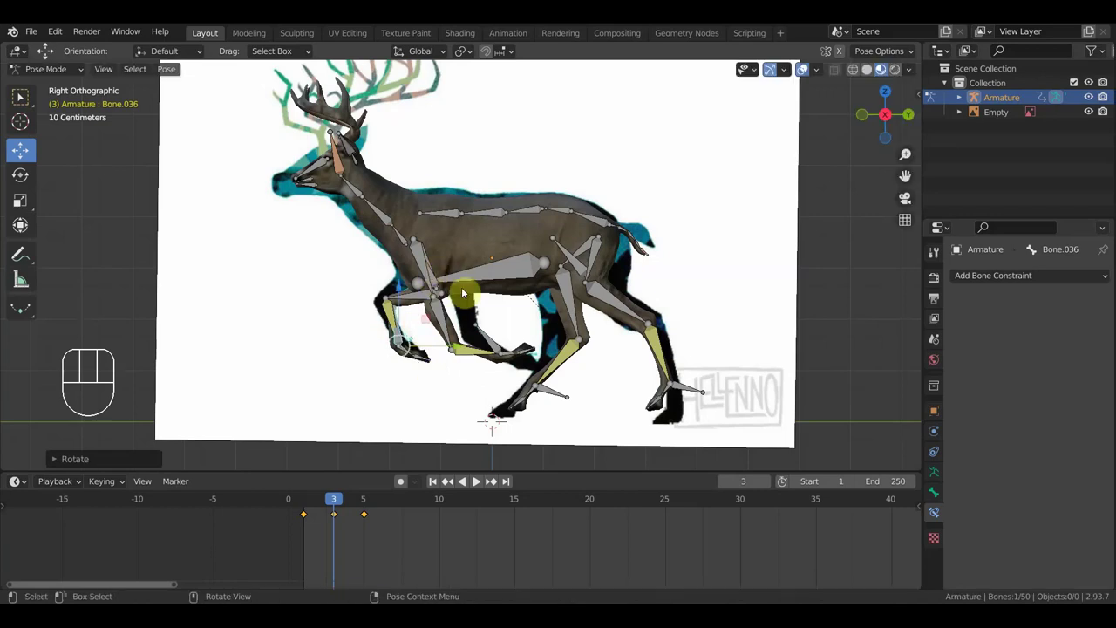
key("r")
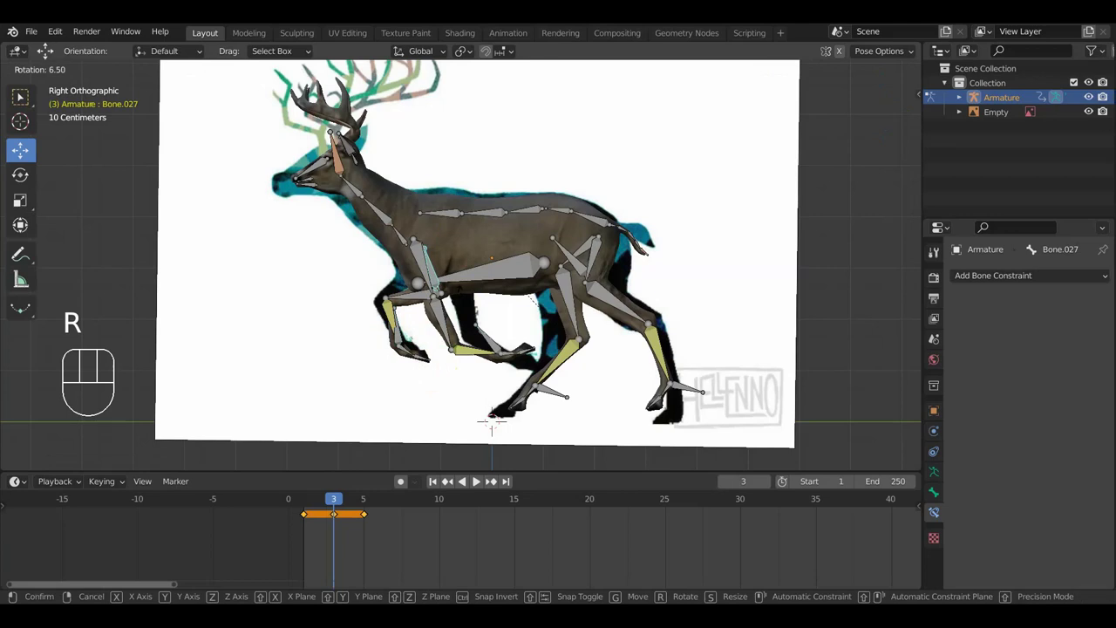
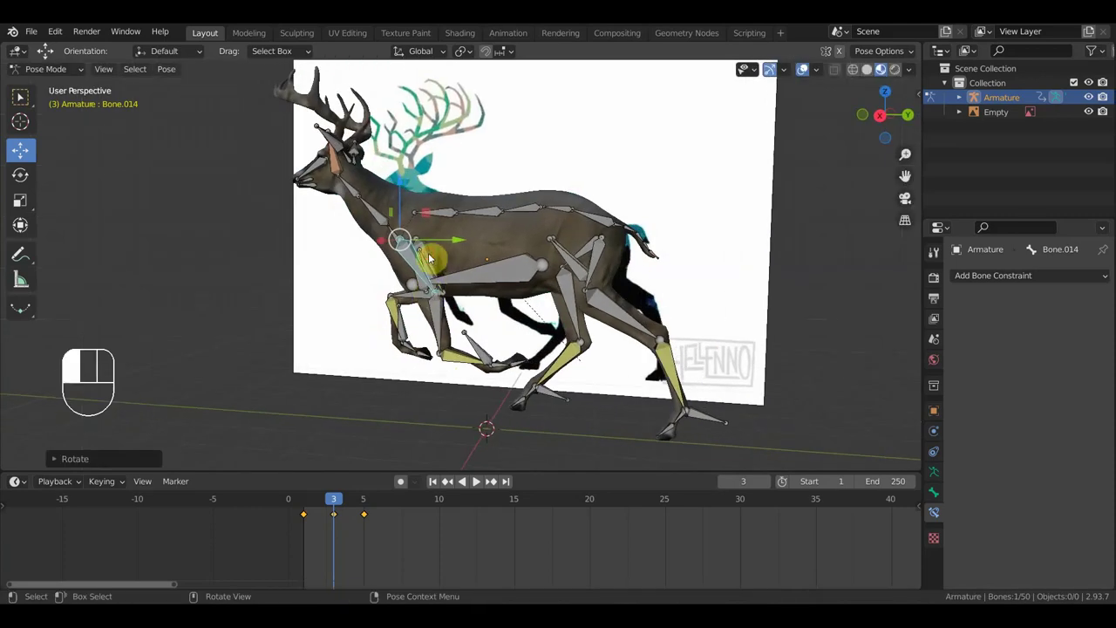
Back in right ortho view, give the front leg a final rotation and play the run cycle.
key("KP_3")
key("r")
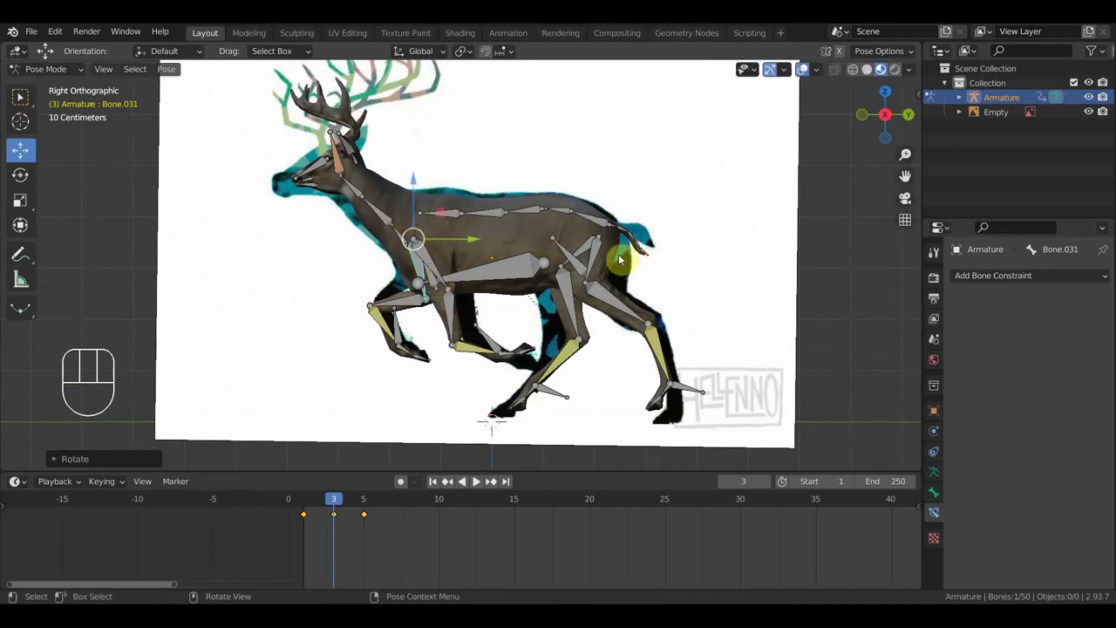
key("a")
Stop playback, scrub to frame 8 and move the spine bone to adjust the back.
key("i")
left_click_drag(327, 503, 416, 519)
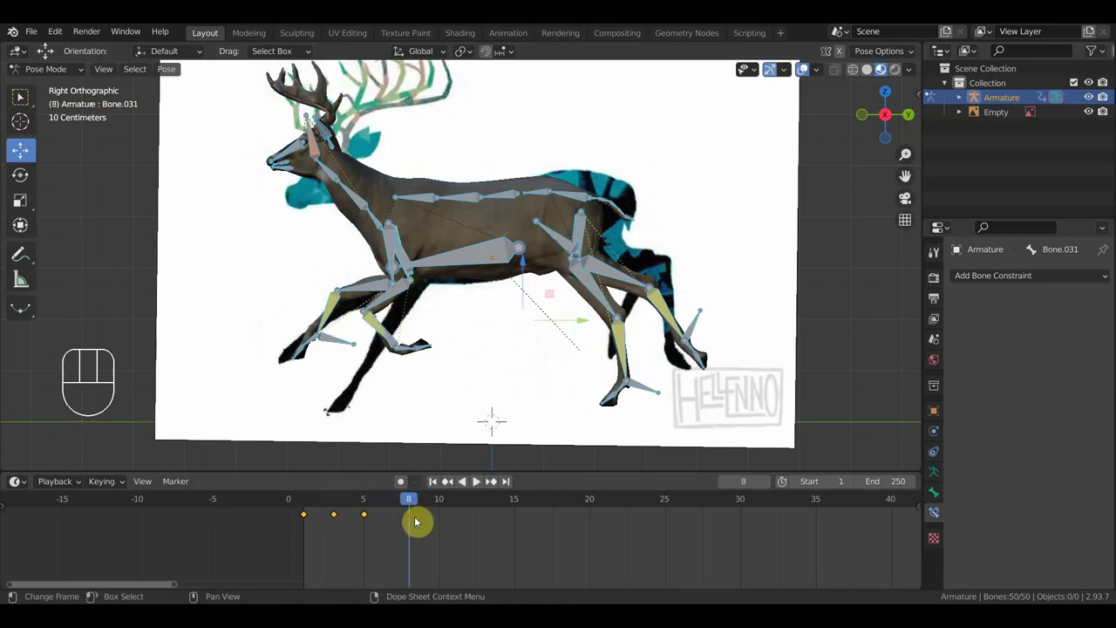
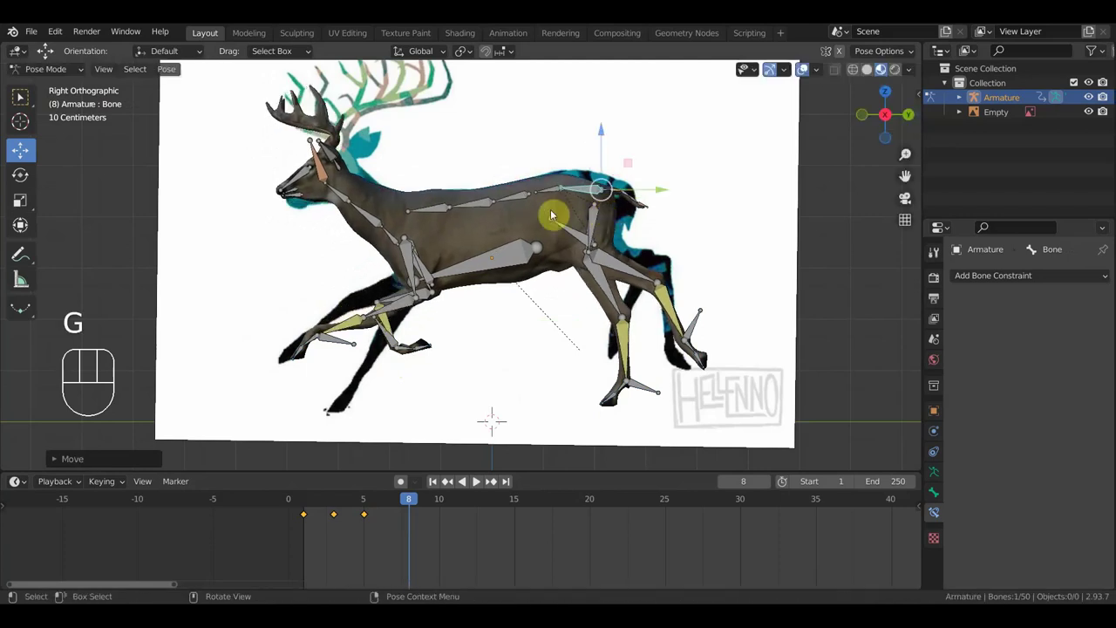
left_click_drag(522, 199, 536, 199)
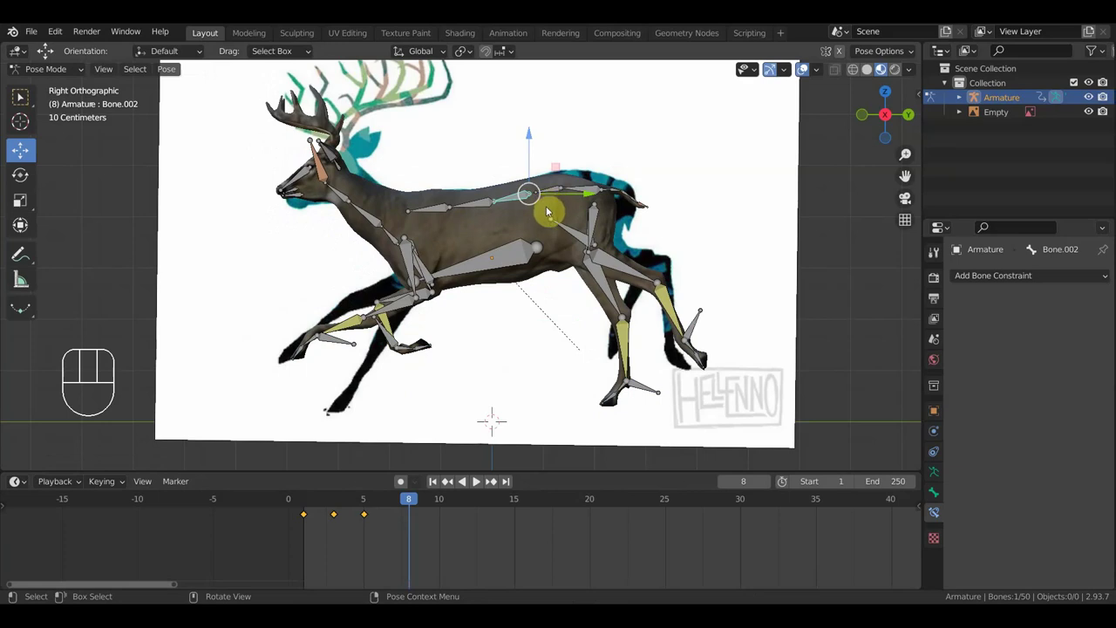
key("g")
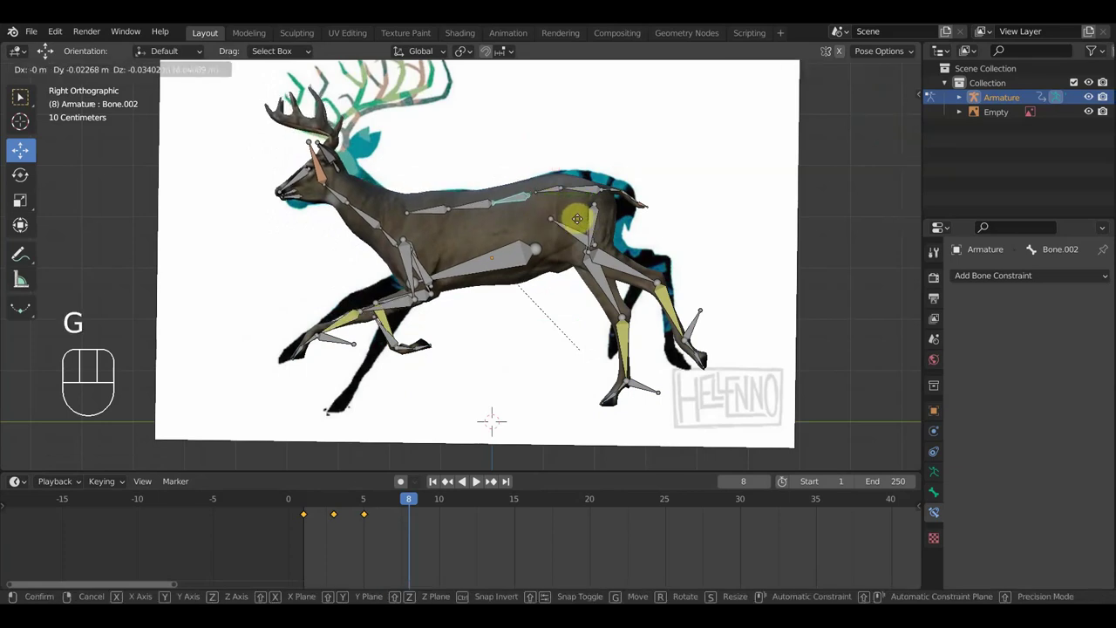
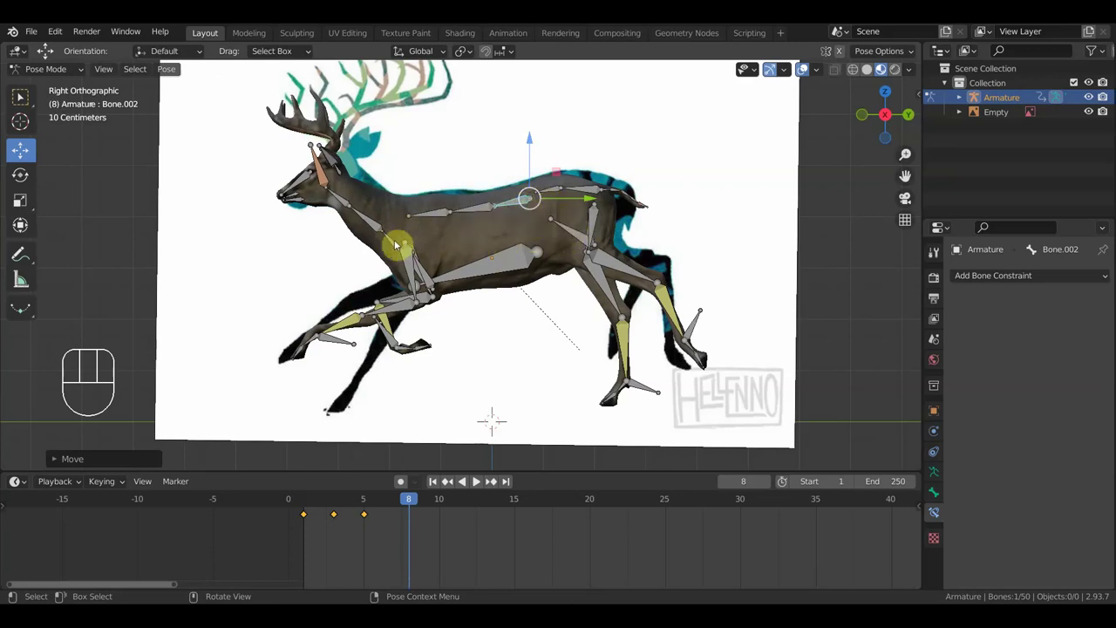
Move and rotate the head bone to follow the reference's head position.
left_click(326, 174)
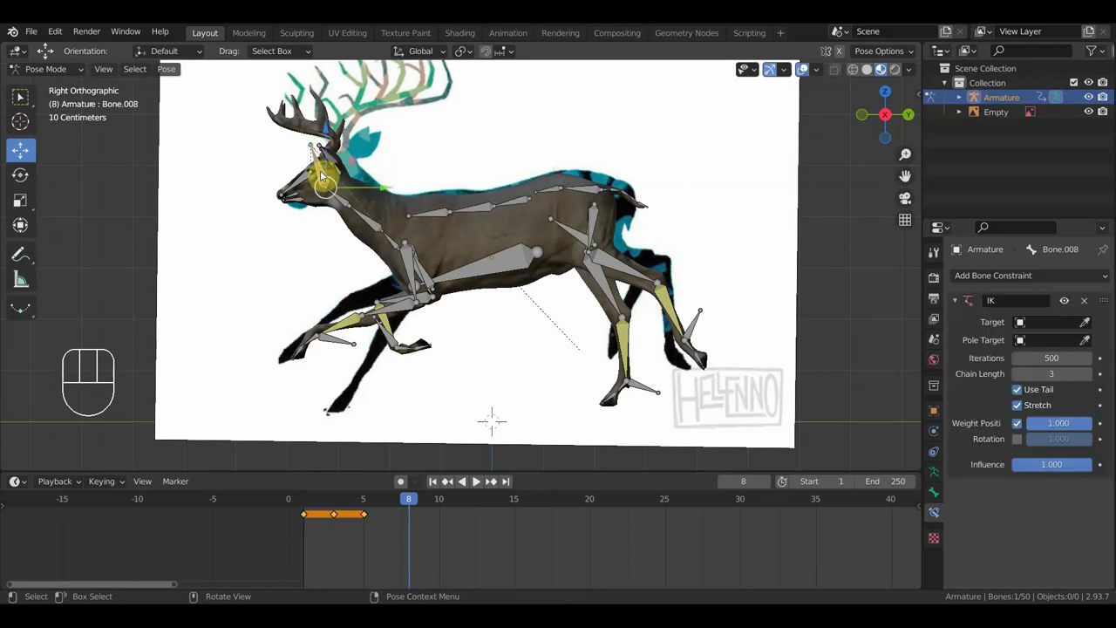
key("g")
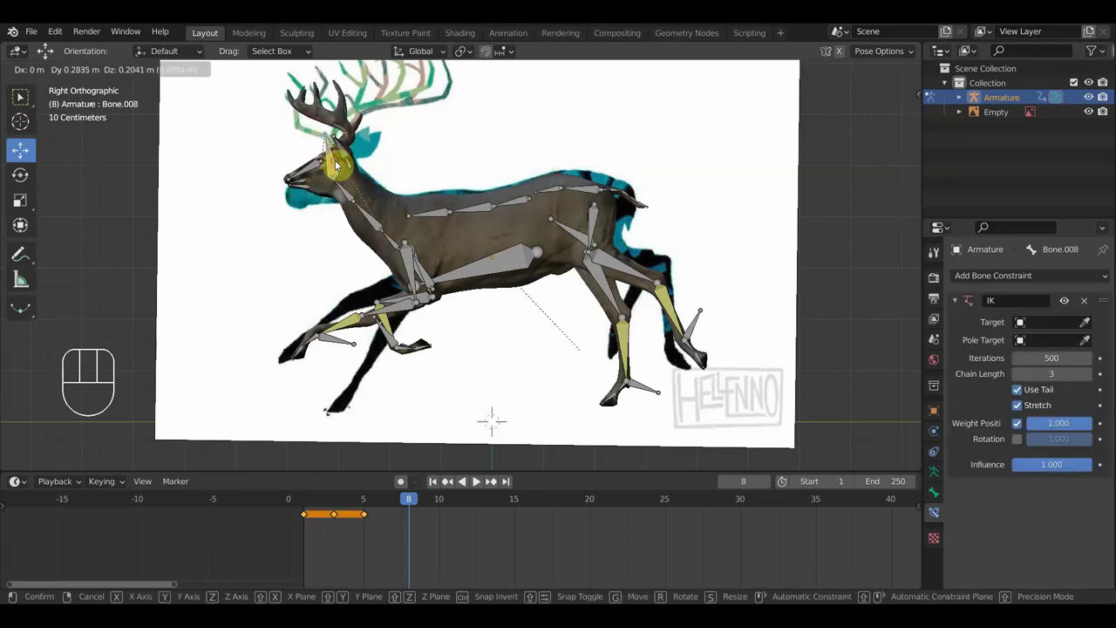
key("r")
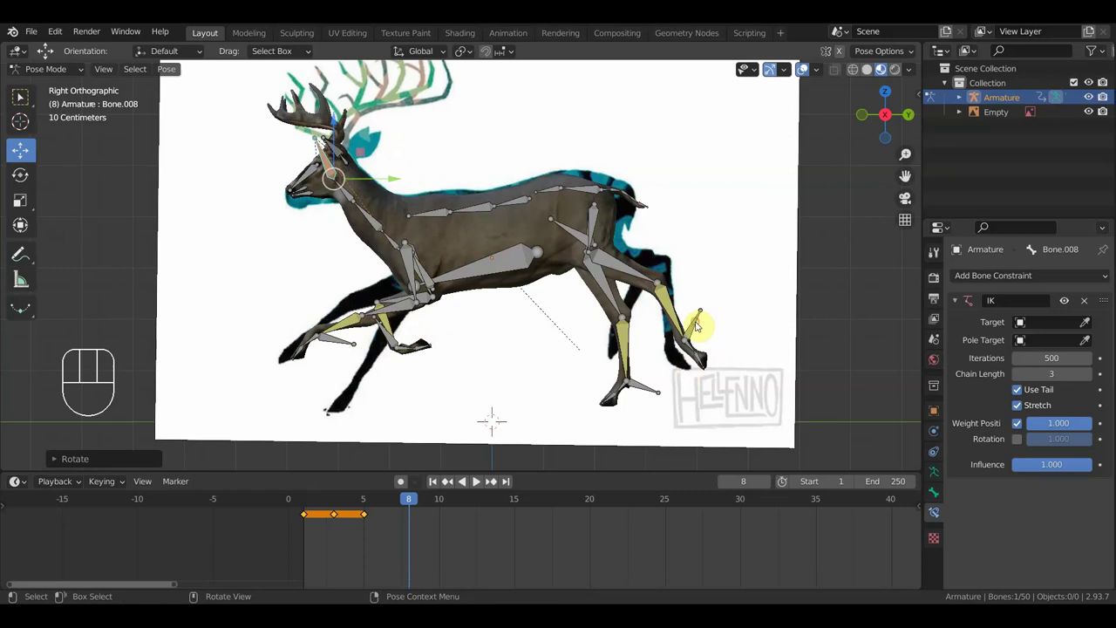
Place the hind foot control, then lower and re-angle the front foot control at frame 8.
key("g")
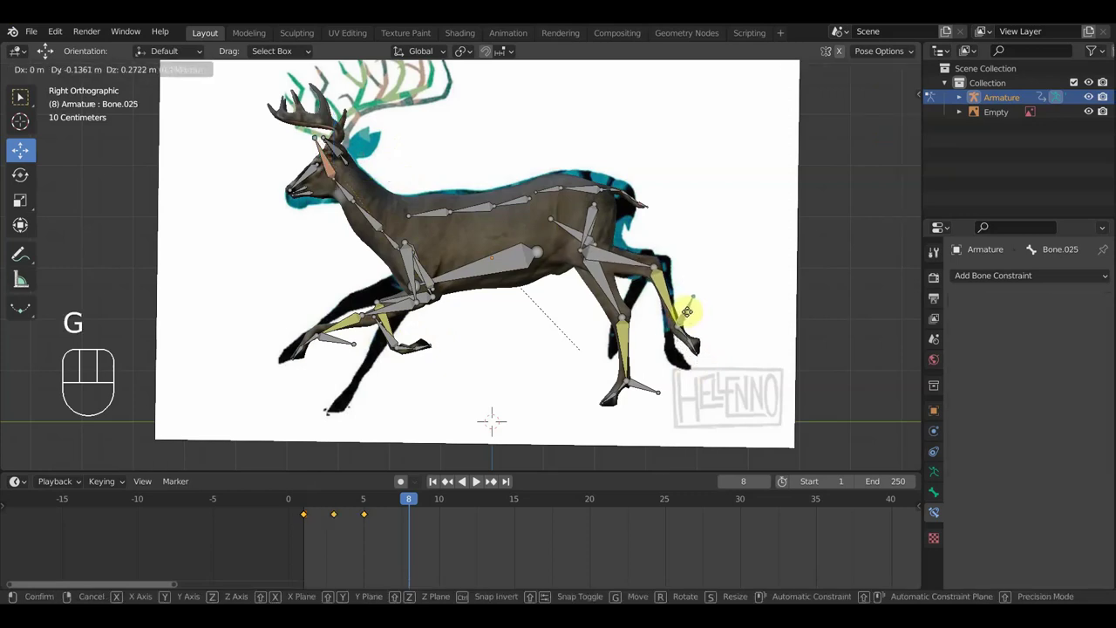
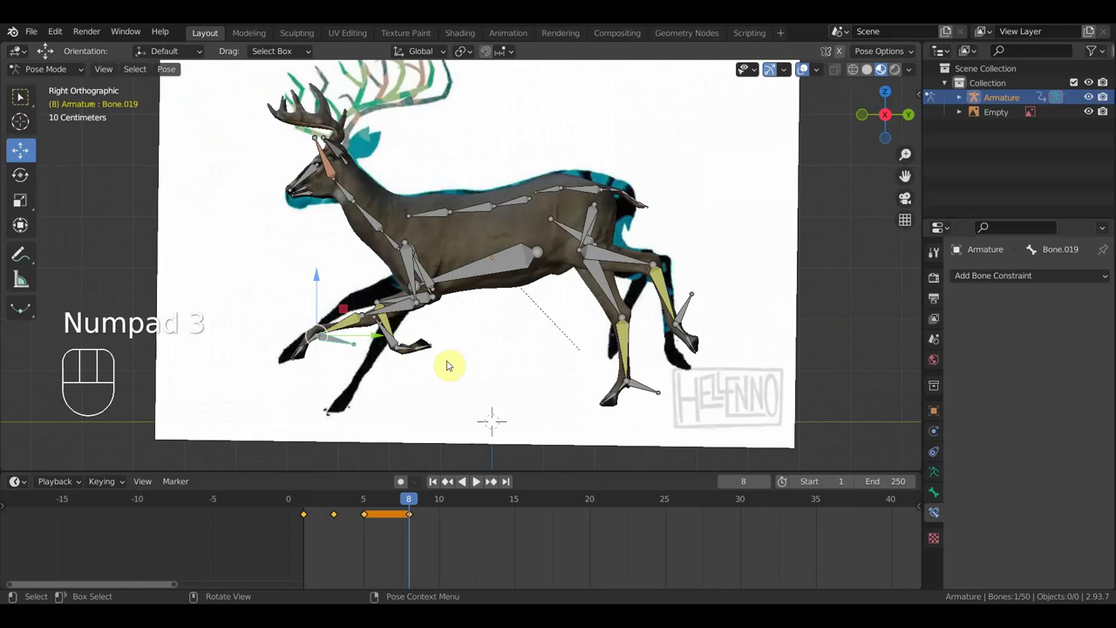
key("g")
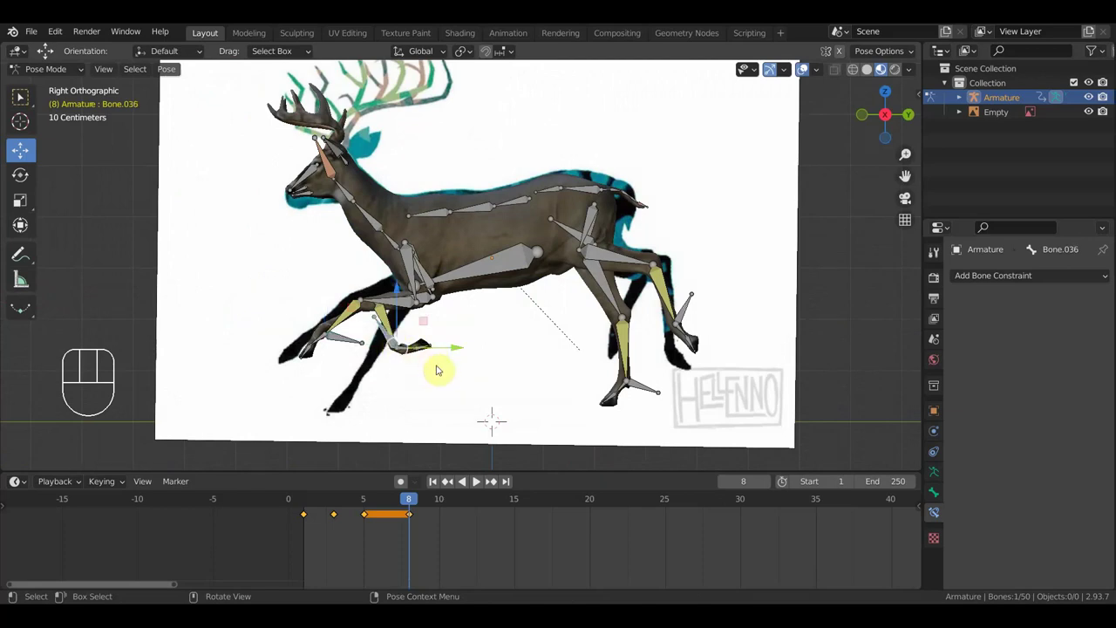
key("r")
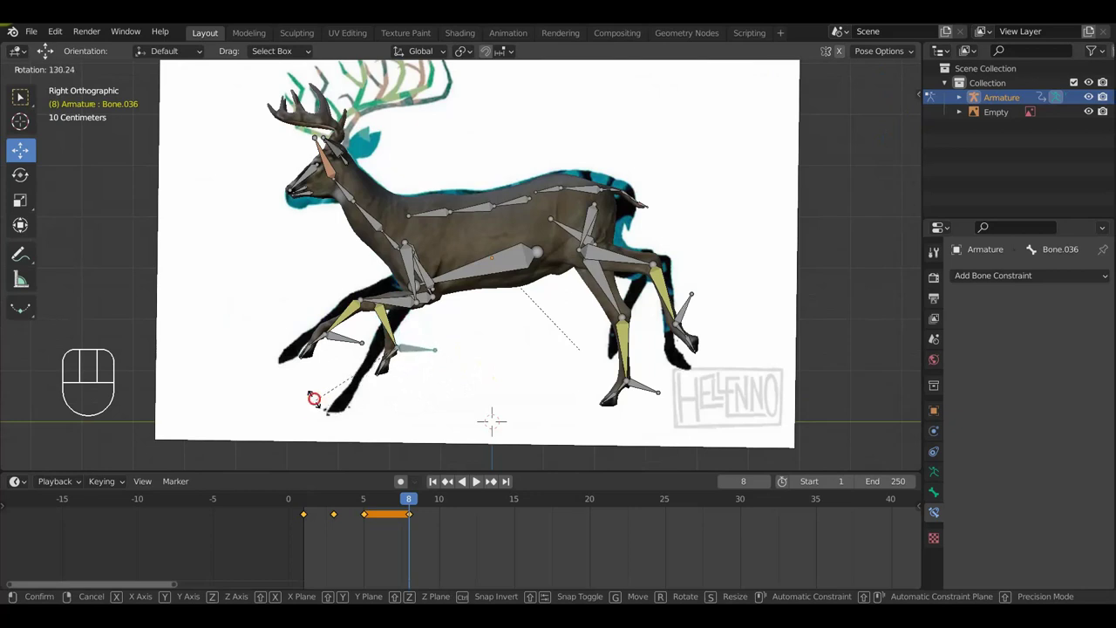
key("g")
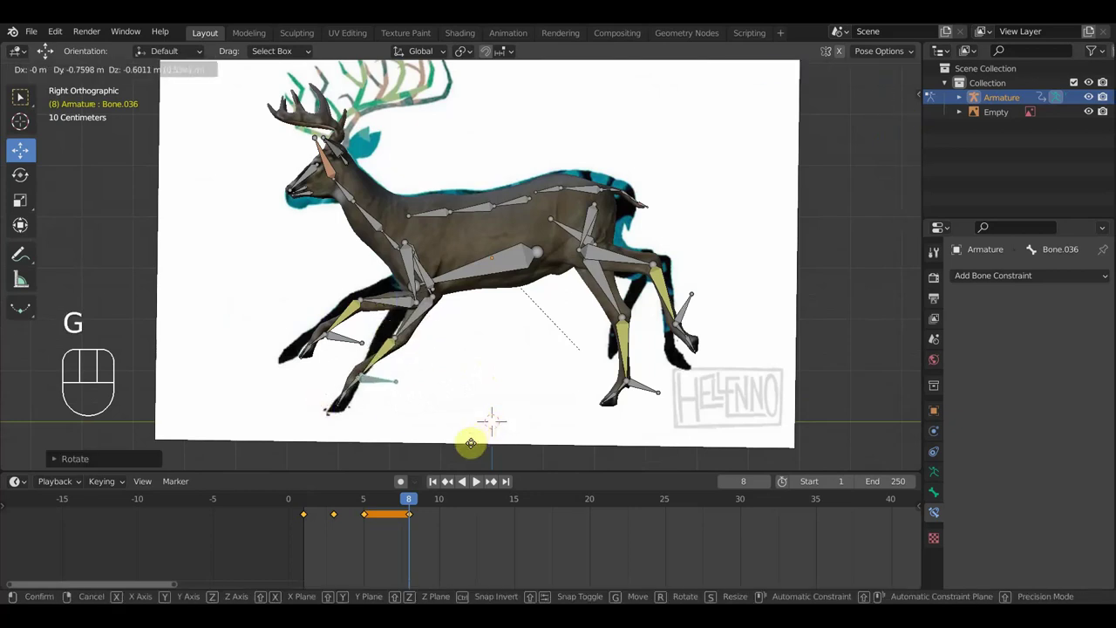
key("r")
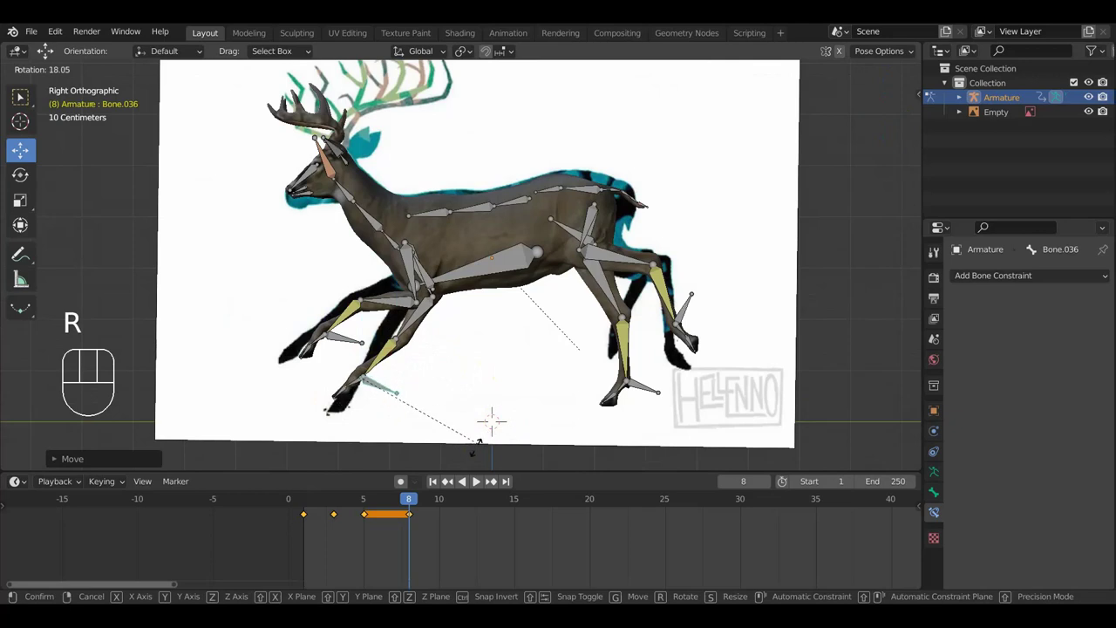
key("g")
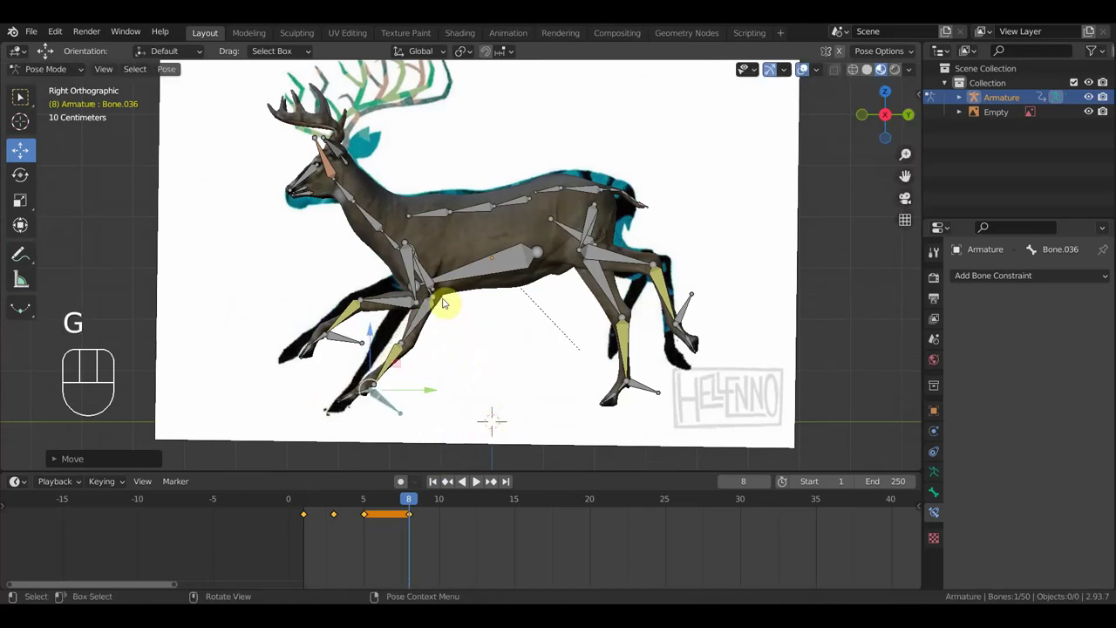
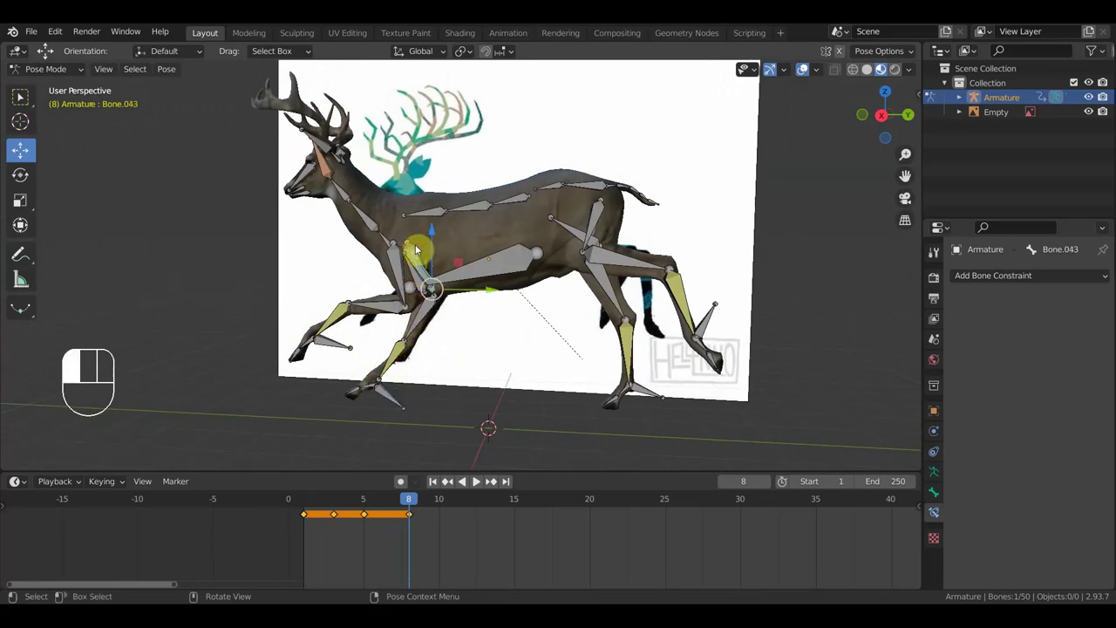
key("alt+r")
left_click(442, 301)
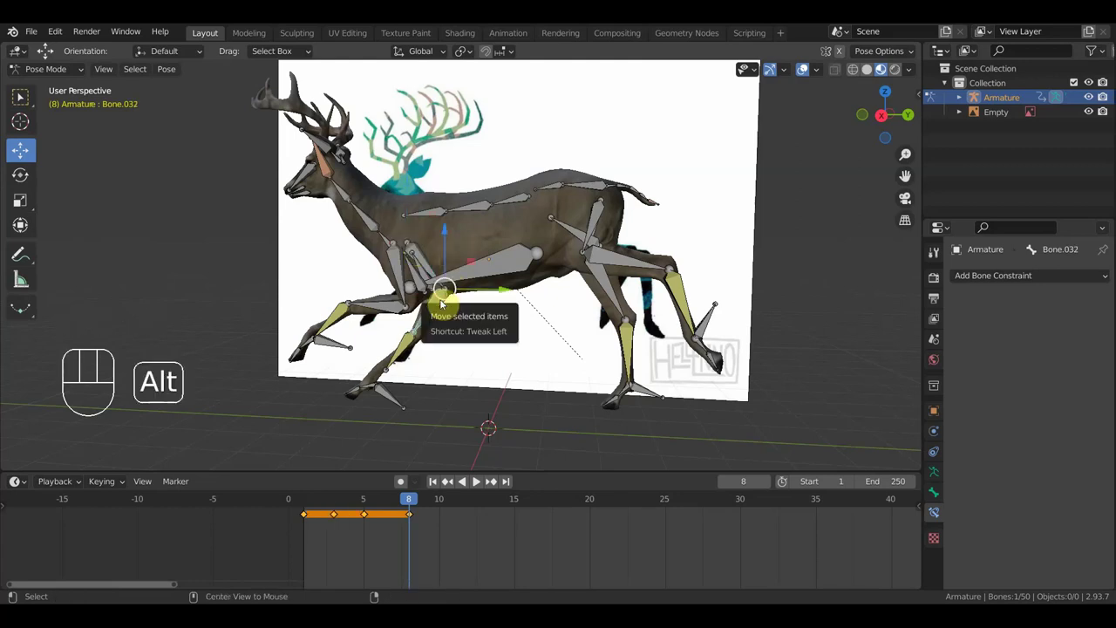
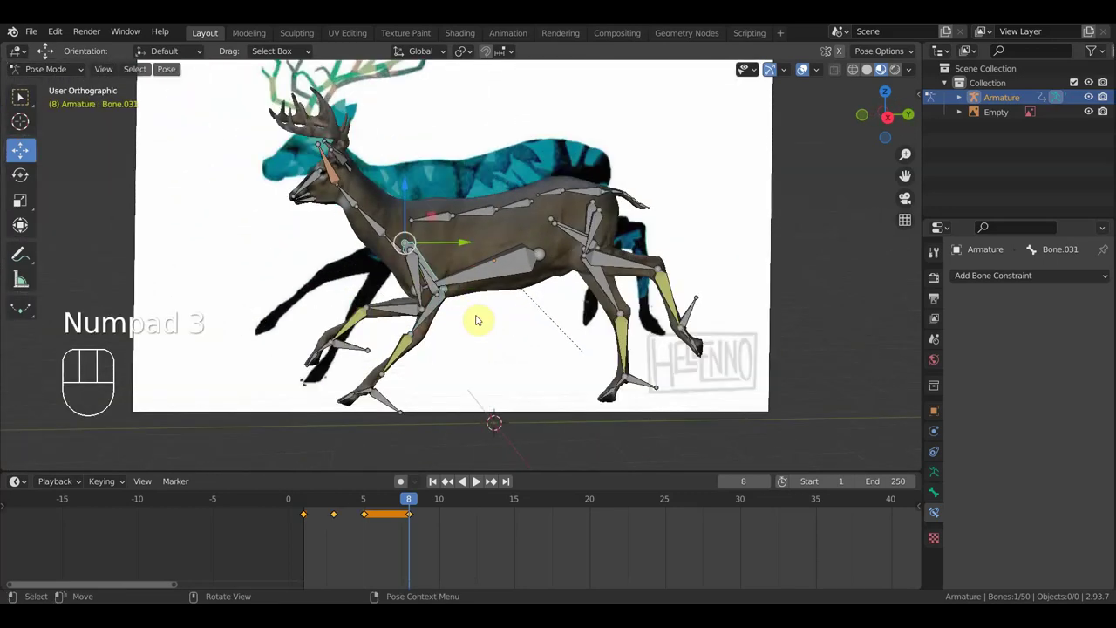
key("r")
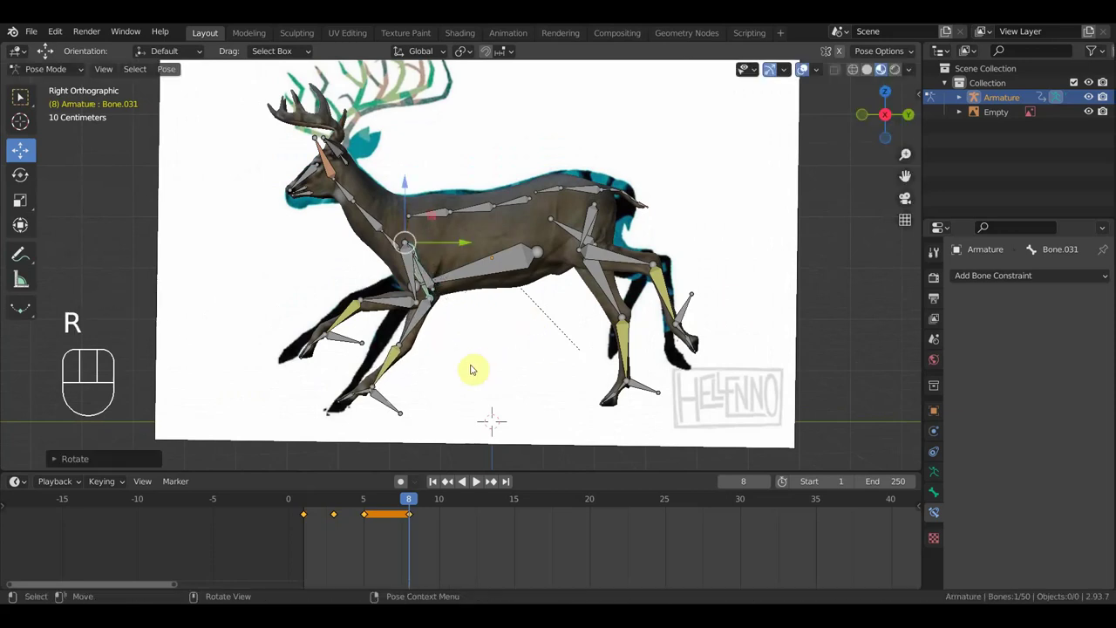
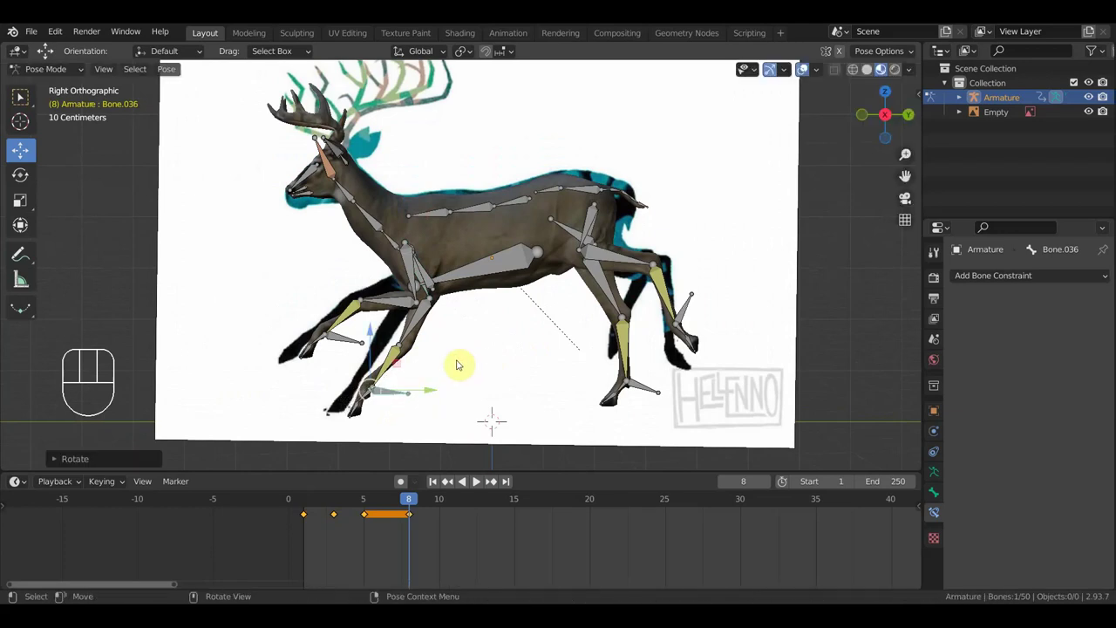
Nudge the front foot control and rotate the raised hind foot so the back legs fold under.
key("g")
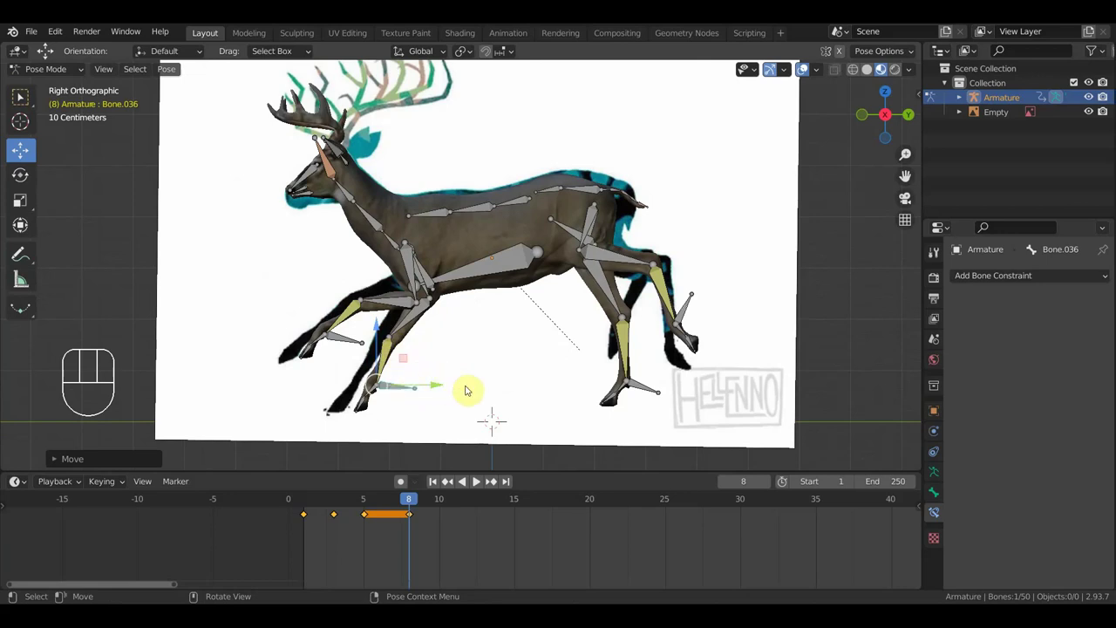
key("g")
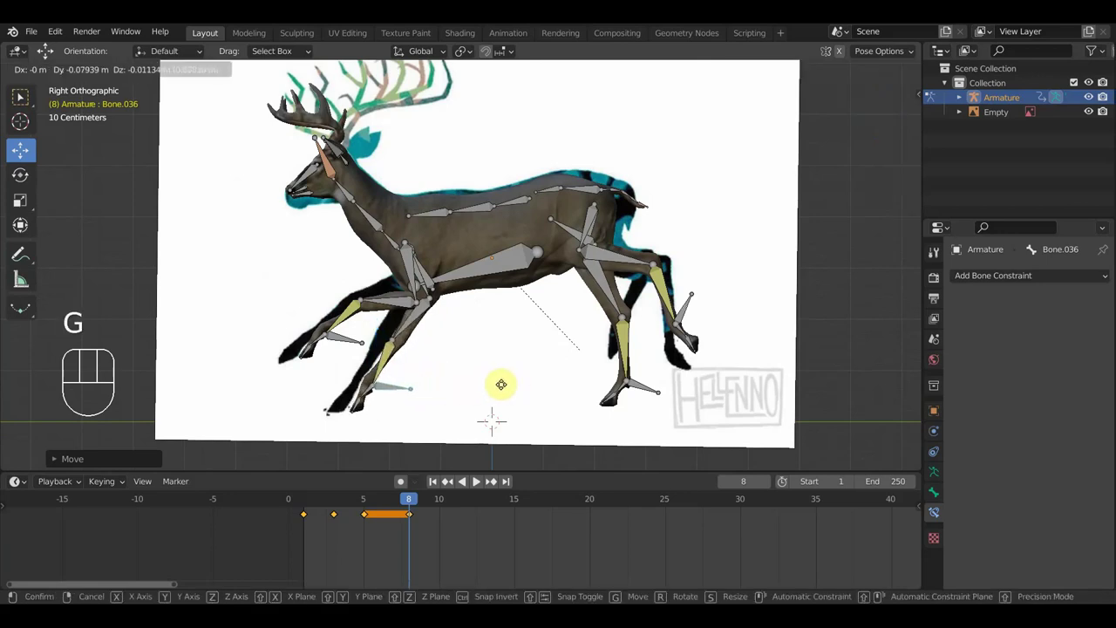
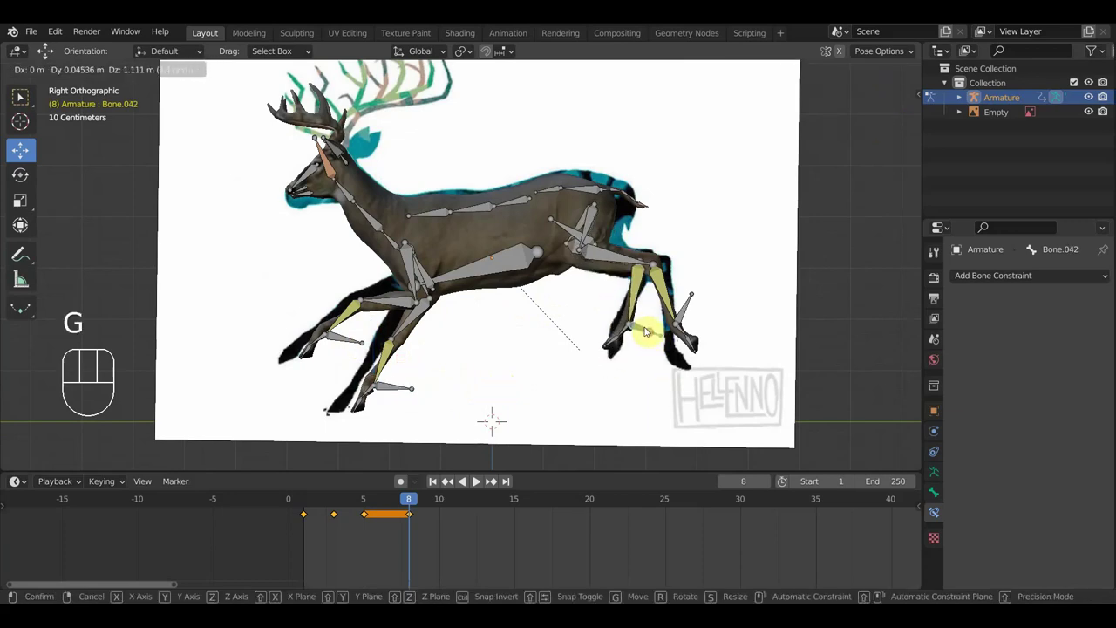
key("r")
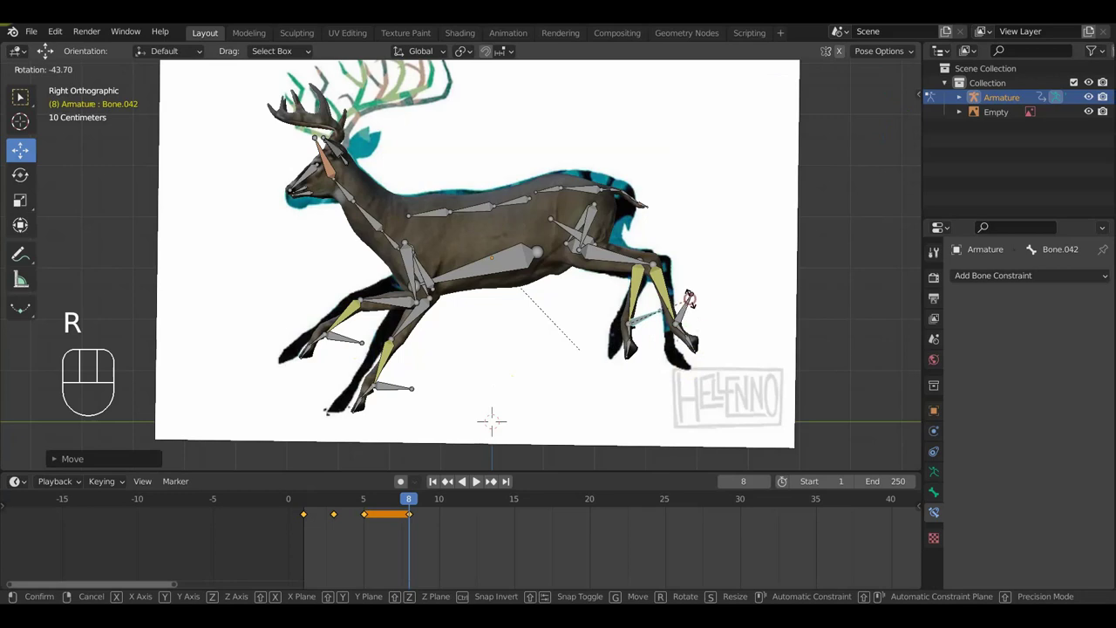
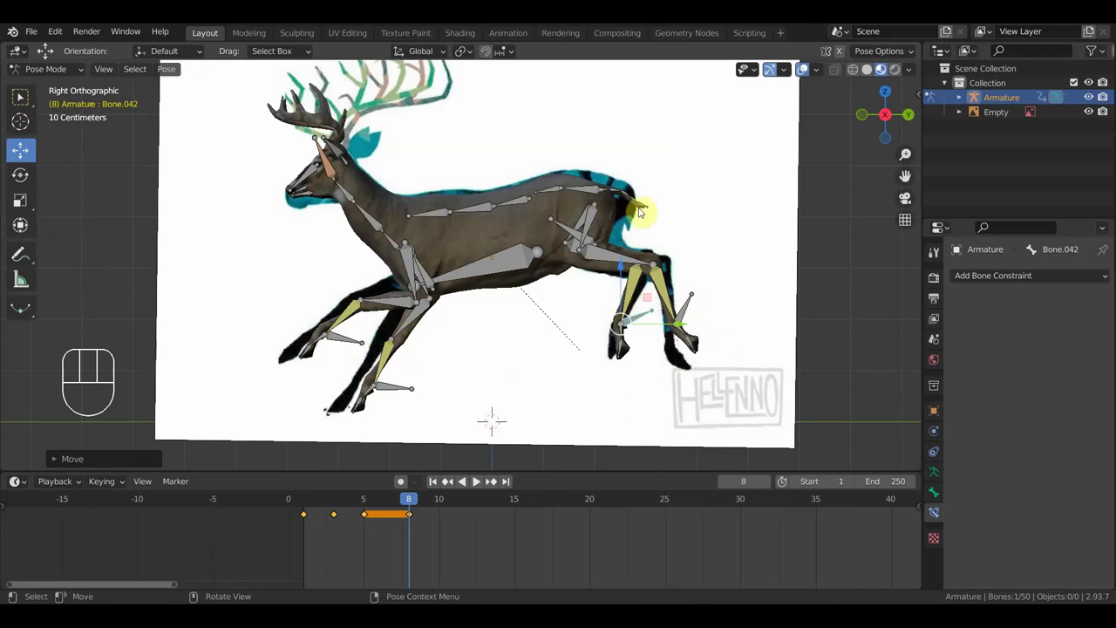
Select every bone of the rig and key the whole frame-8 pose.
key("a")
key("i")
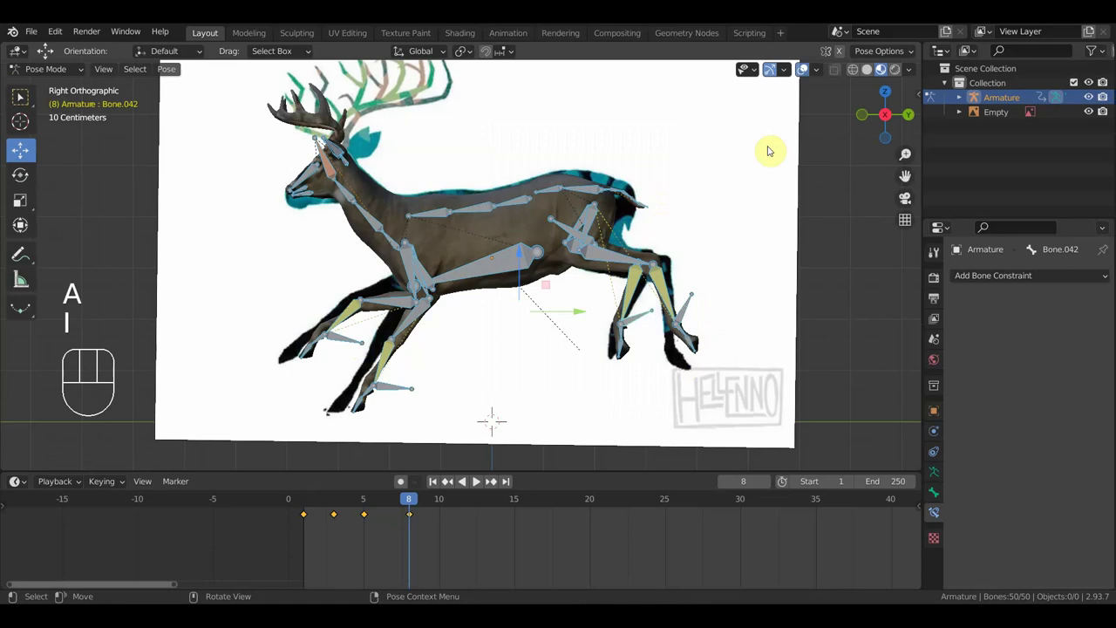
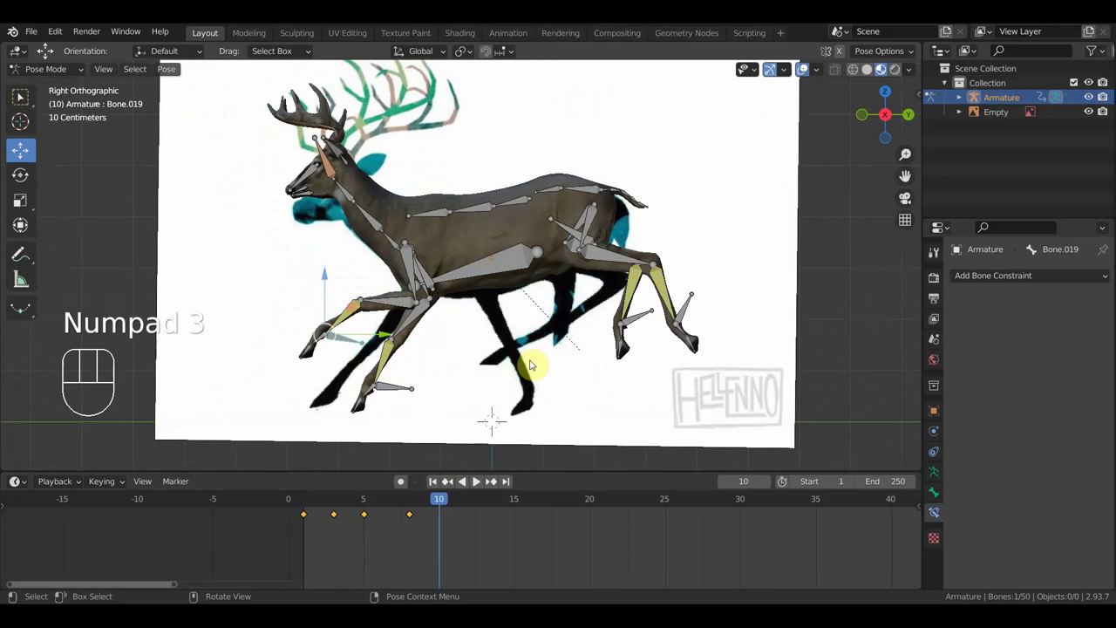
Pull the front foot control forward to the drawn hoof at frame 10, checking from the side.
key("g")
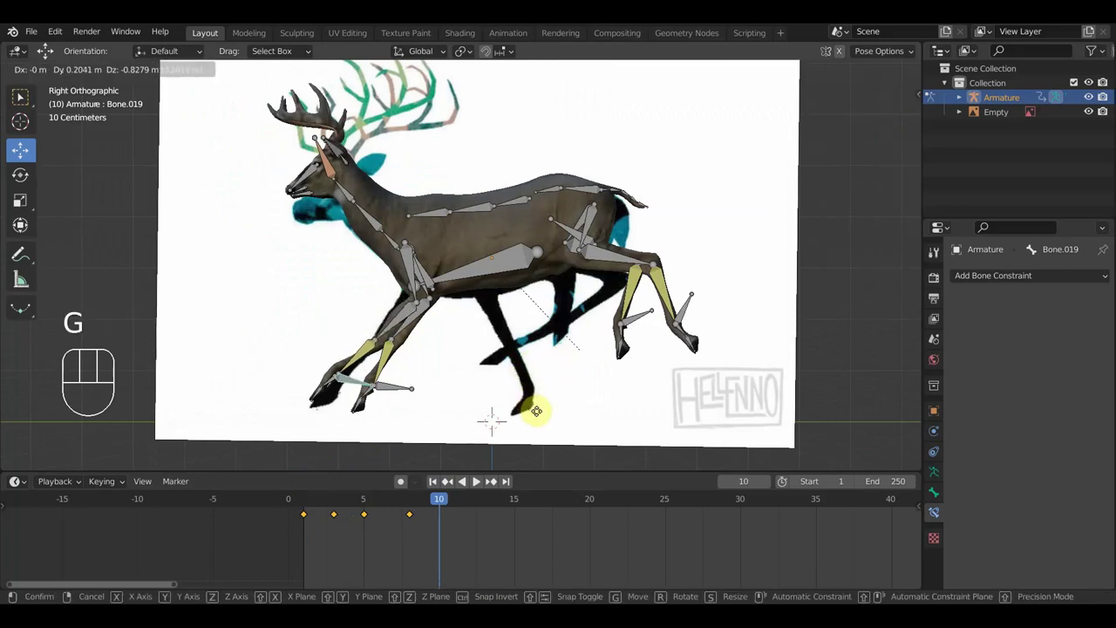
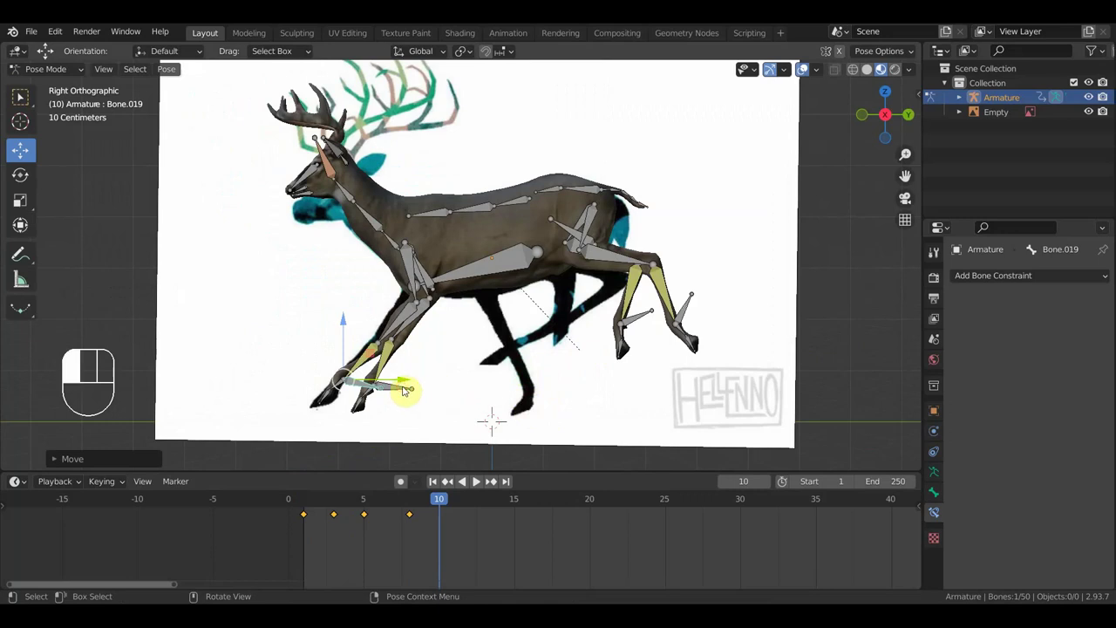
key("KP_3")
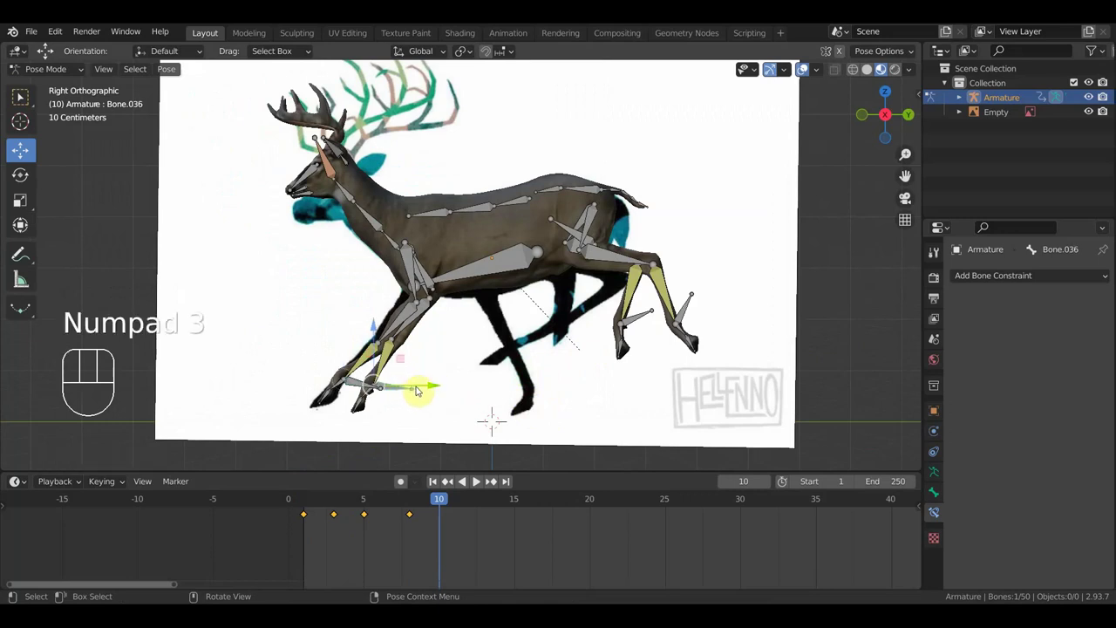
key("g")
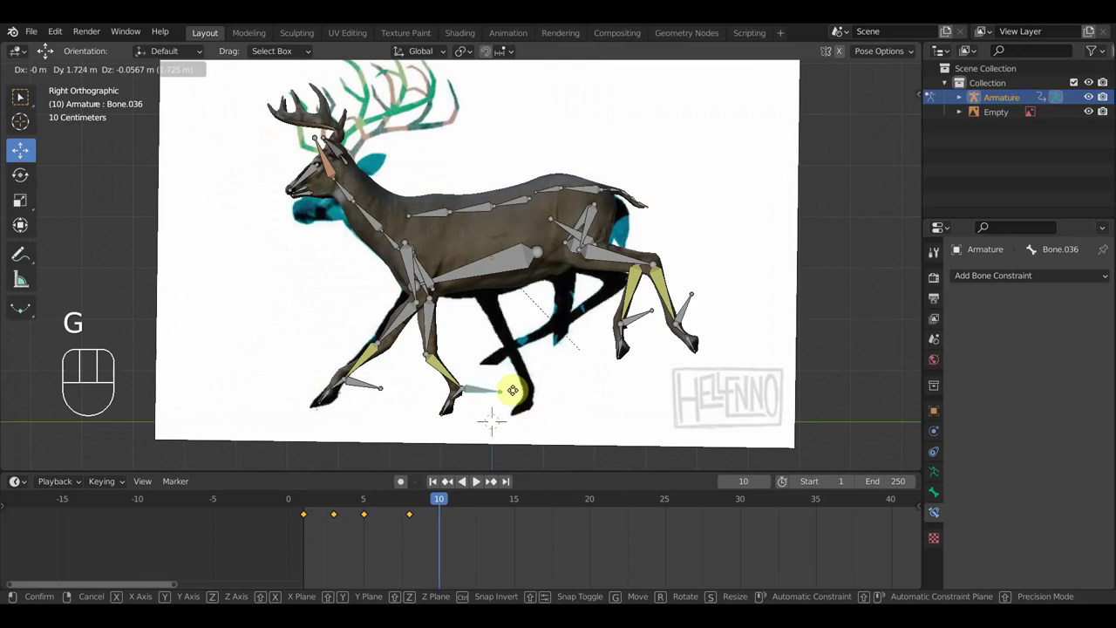
left_click(383, 108)
left_click_drag(409, 143, 477, 125)
left_click_drag(476, 125, 448, 136)
Rotate the upper front leg toward the reference, then select all bones and key the pose.
key("KP_3")
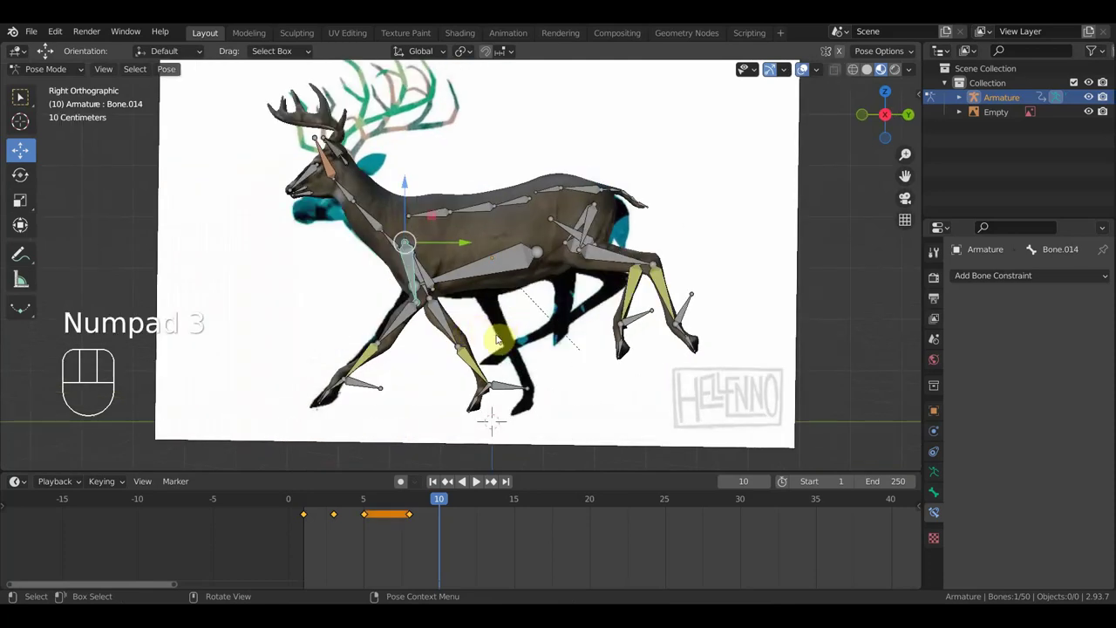
key("r")
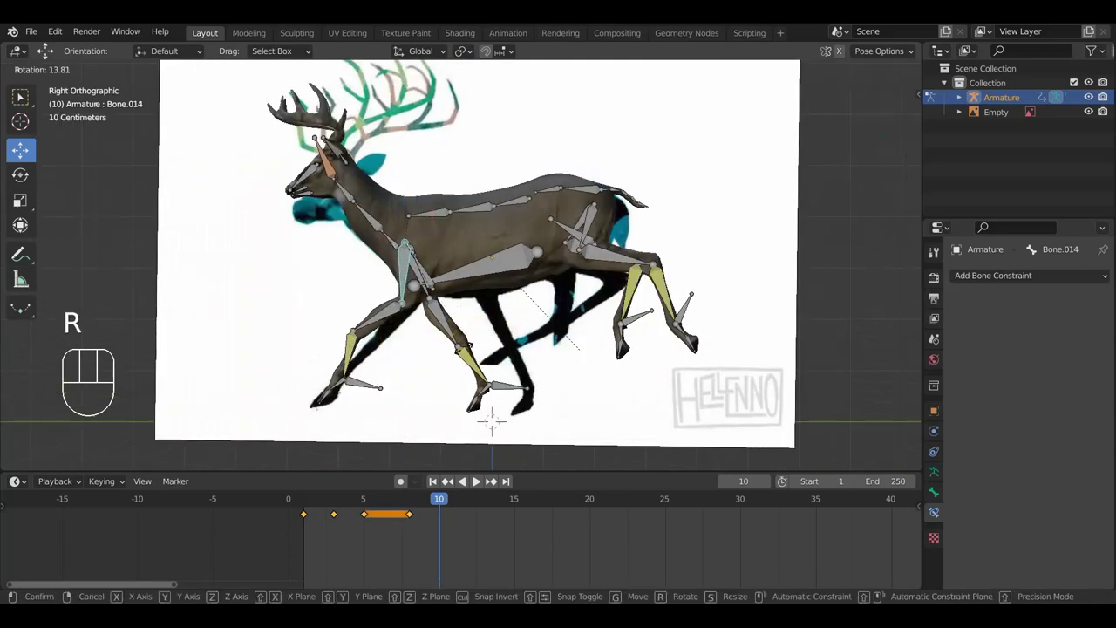
left_click(383, 108)
left_click(382, 107)
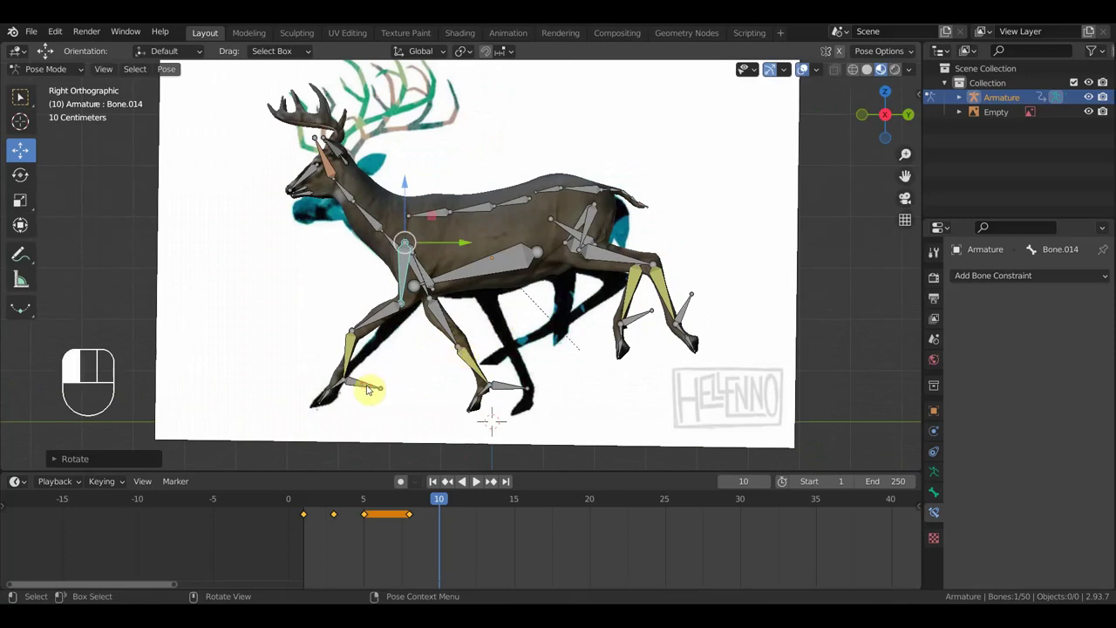
key("g")
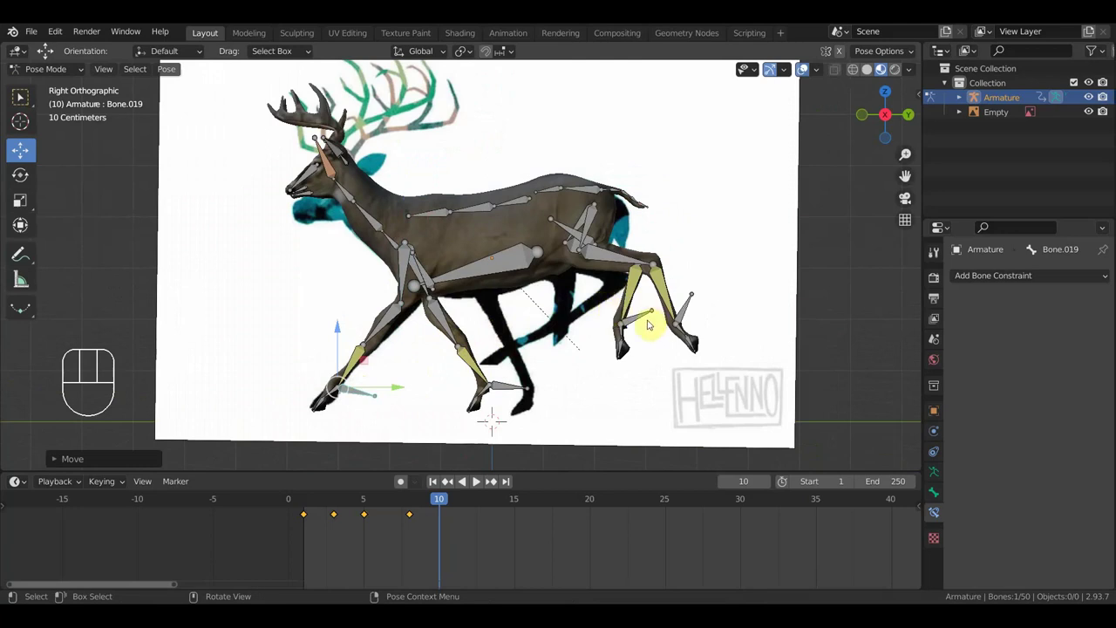
key("a")
key("i")
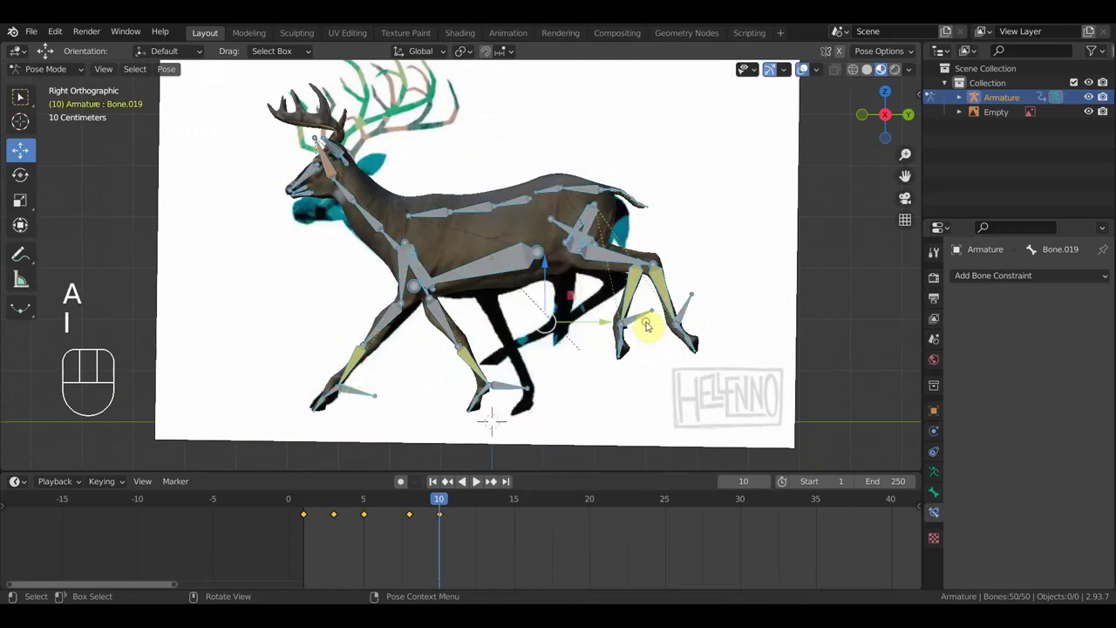
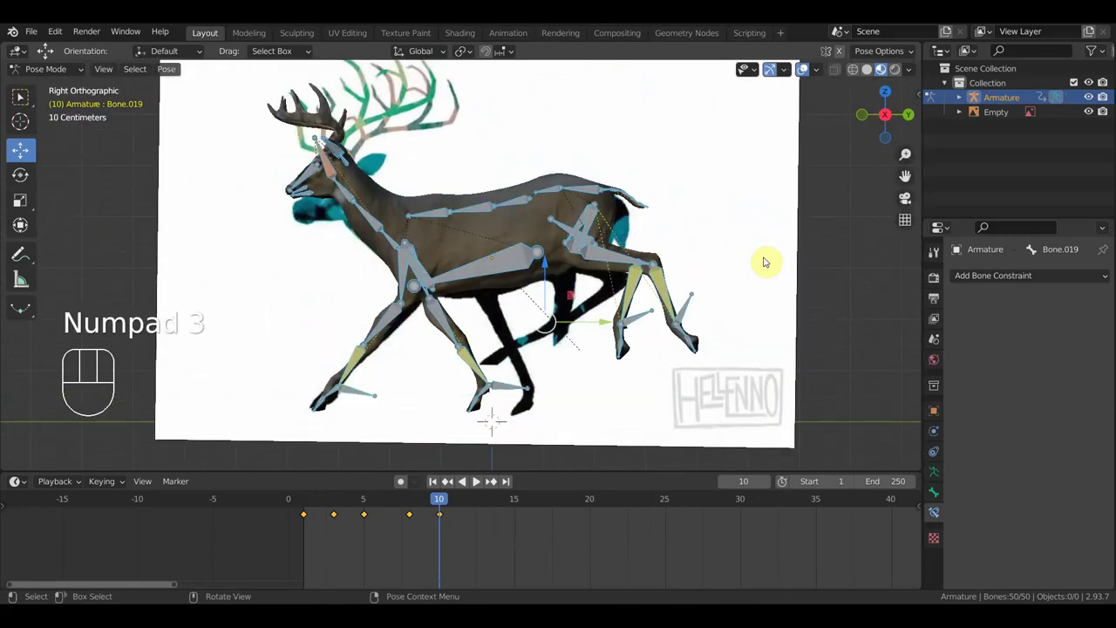
Rotate the mid-back spine bone and check the pose from the side and by orbiting.
left_click_drag(516, 203, 535, 209)
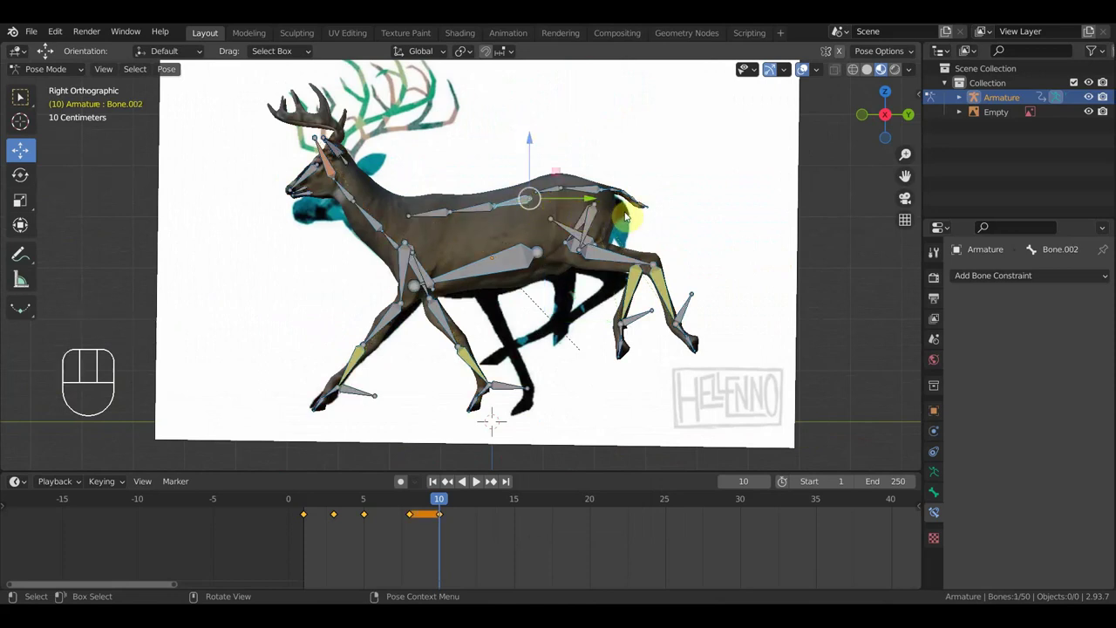
key("r")
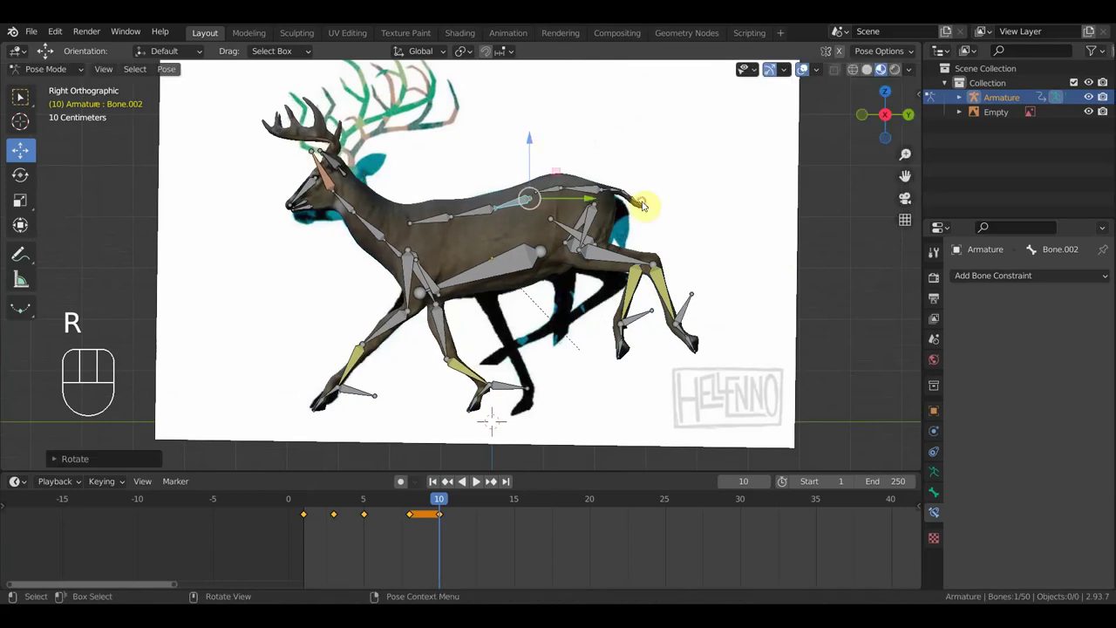
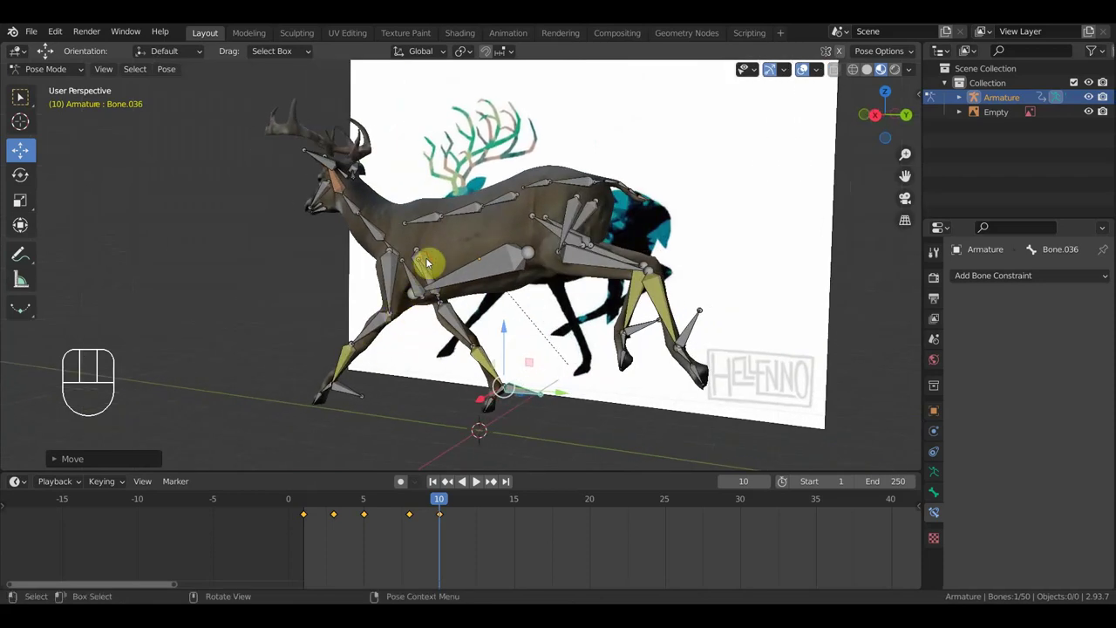
key("KP_3")
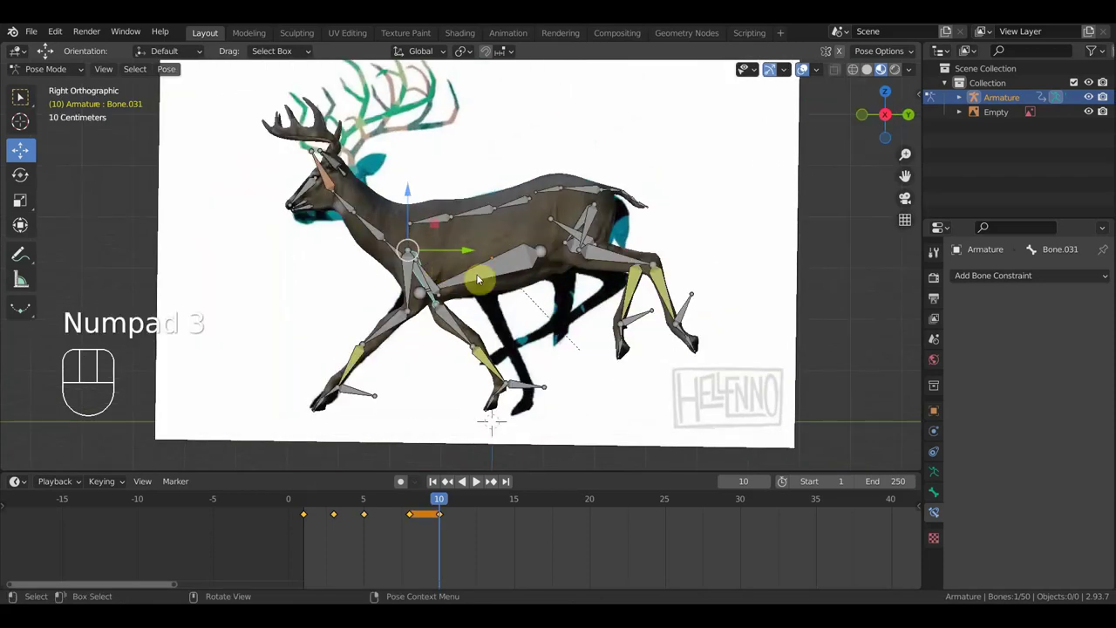
left_click_drag(429, 133, 404, 130)
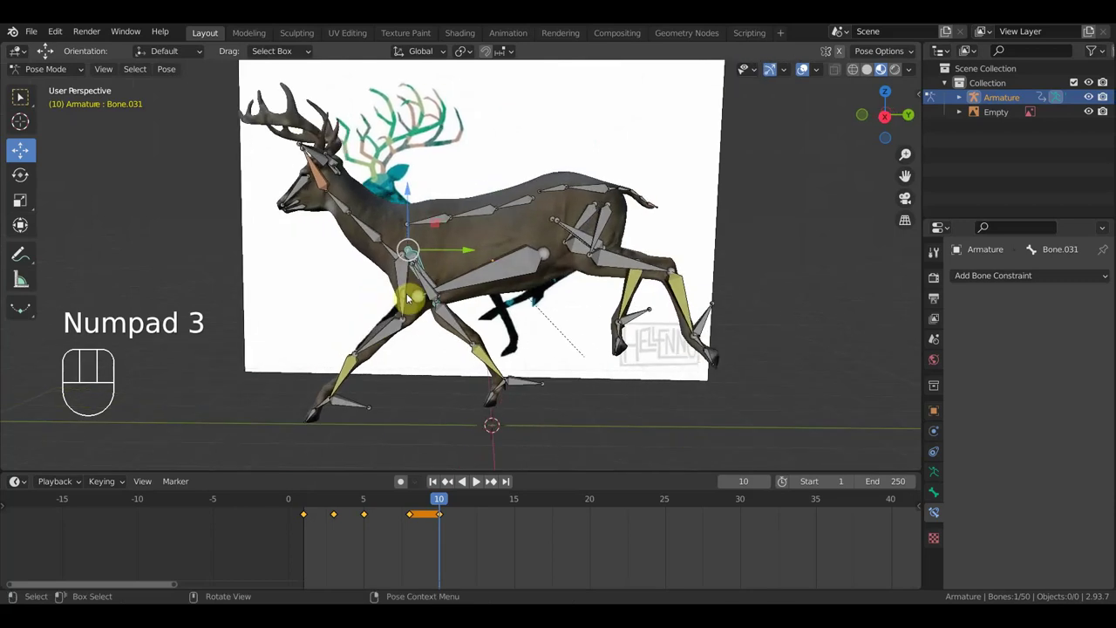
In right ortho view, rotate a front leg bone into line with the reference drawing.
key("KP_3")
key("r")
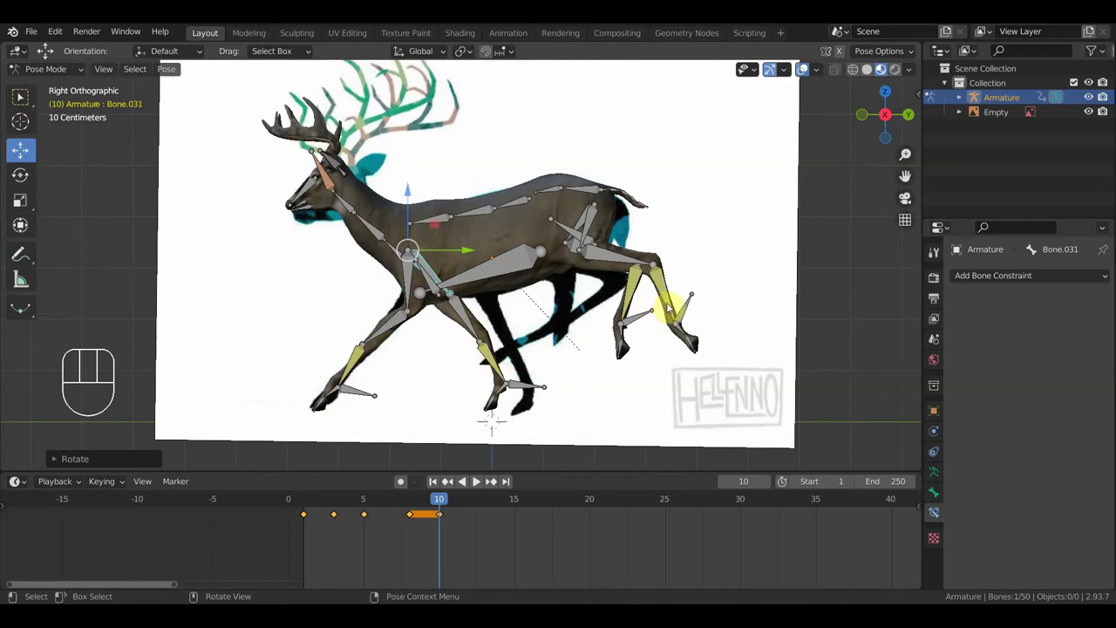
left_click(383, 107)
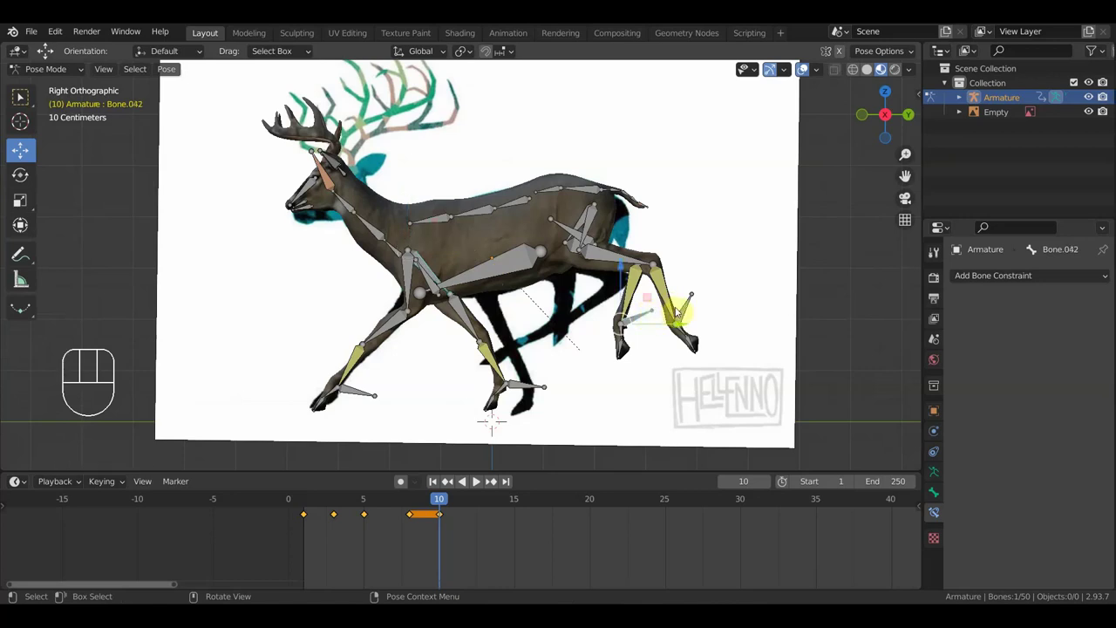
Move and rotate the hind foot control forward under the body.
left_click(382, 107)
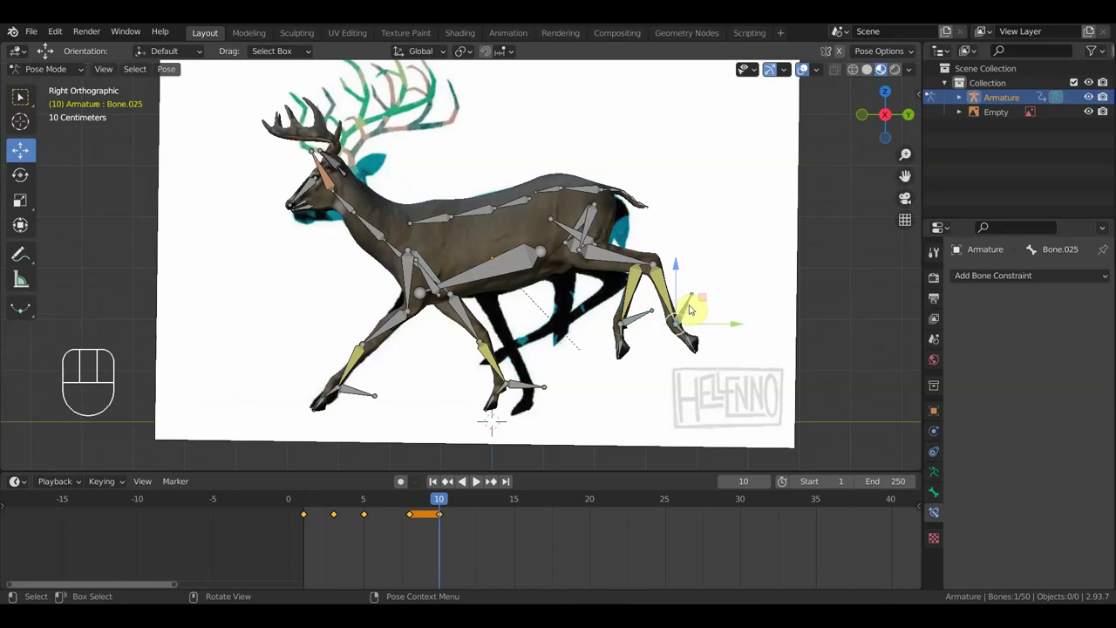
key("g")
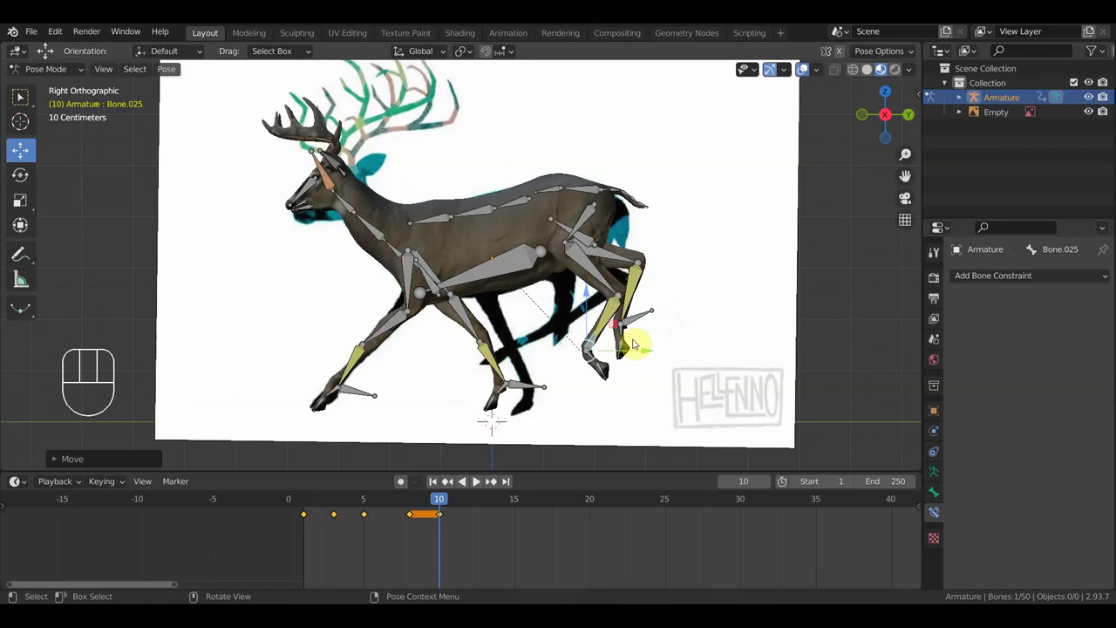
key("r")
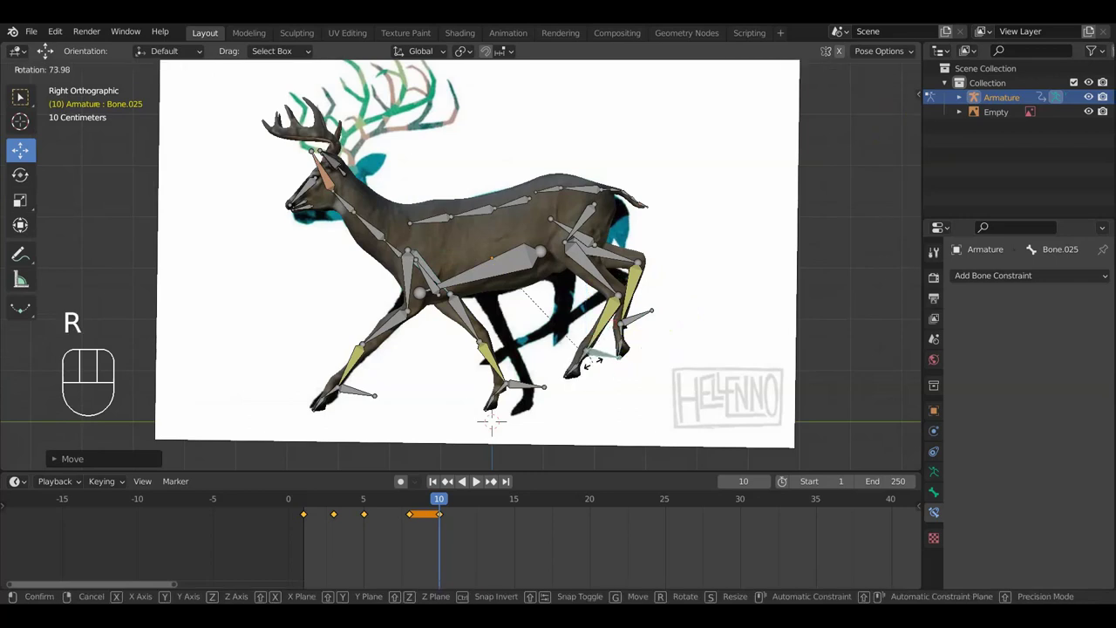
left_click(383, 107)
key("g")
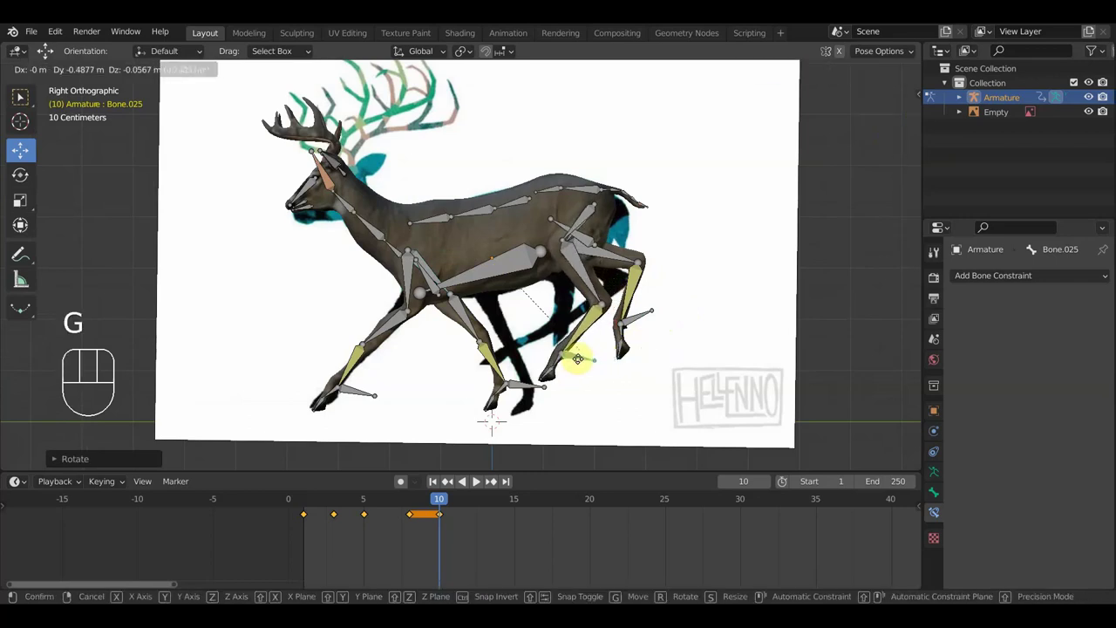
left_click(383, 108)
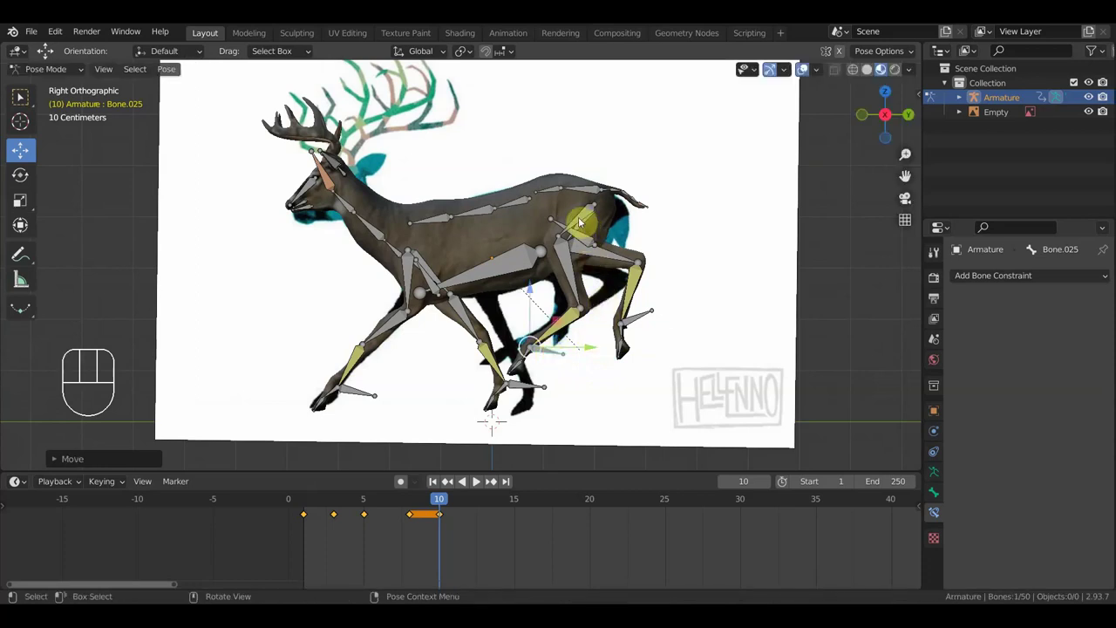
Rotate and shift the upper hind leg bone to fold the thigh.
left_click(383, 107)
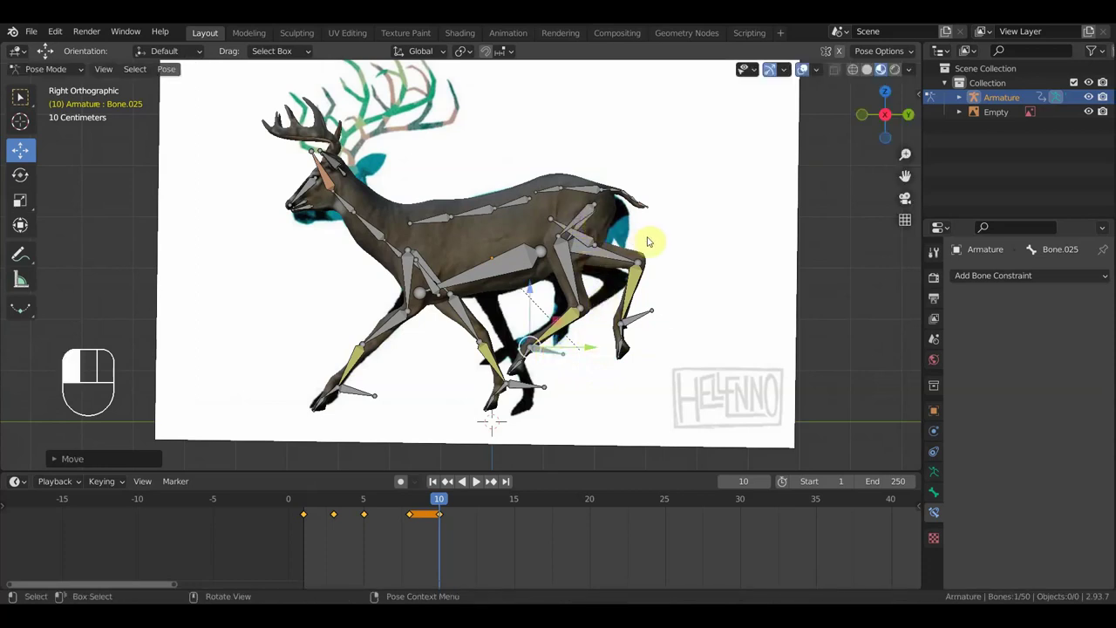
key("r")
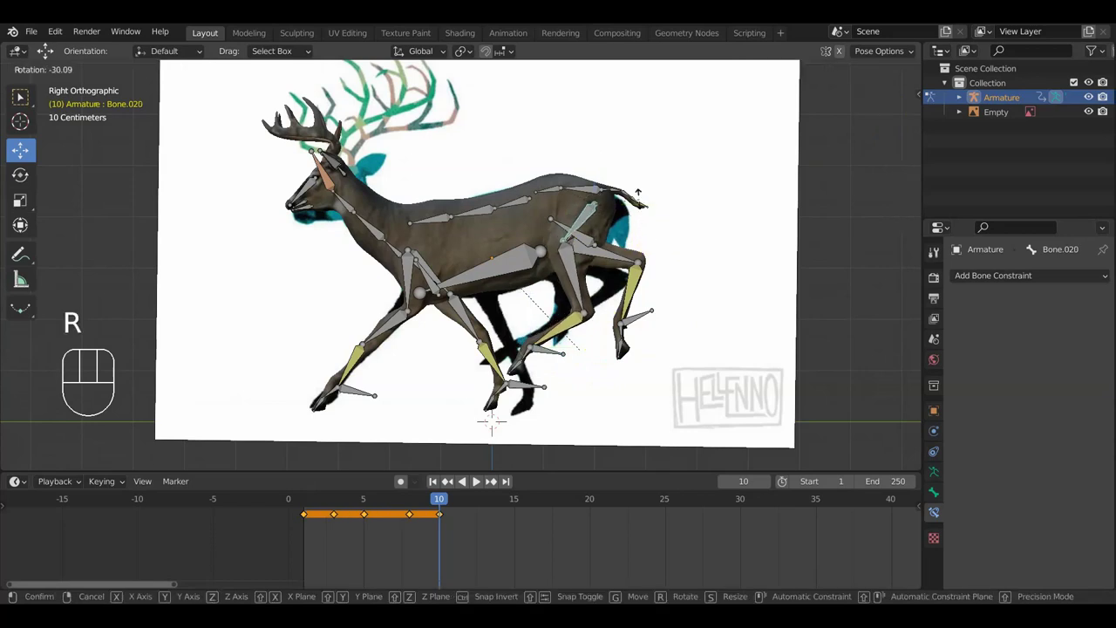
left_click(383, 107)
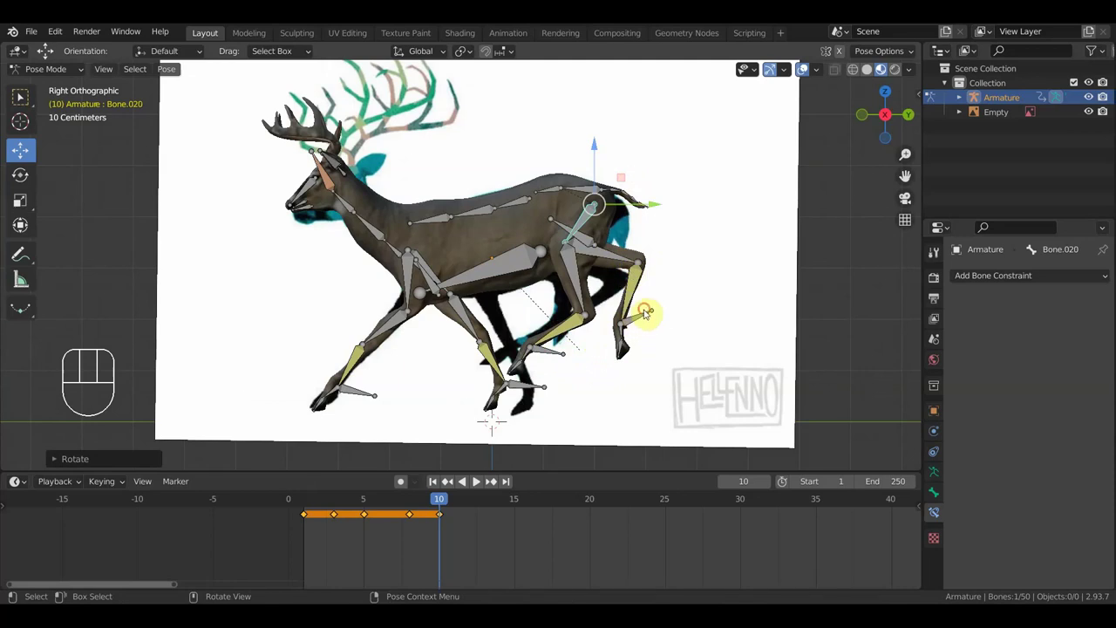
key("g")
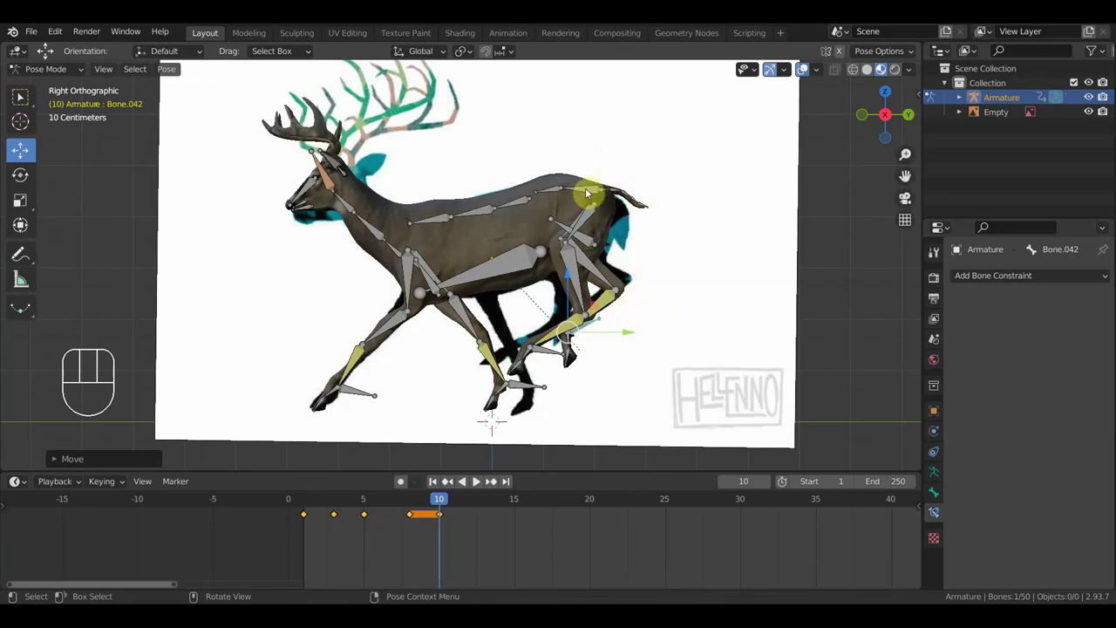
Lower the root bone near the tail to drop the rump and adjust its tilt.
left_click(383, 107)
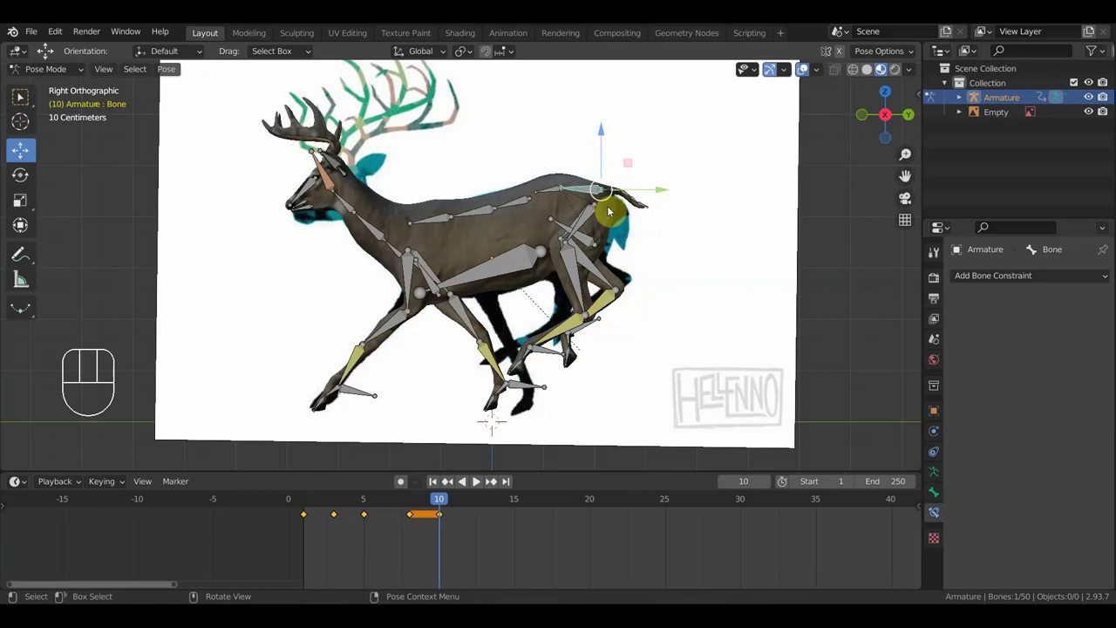
key("g")
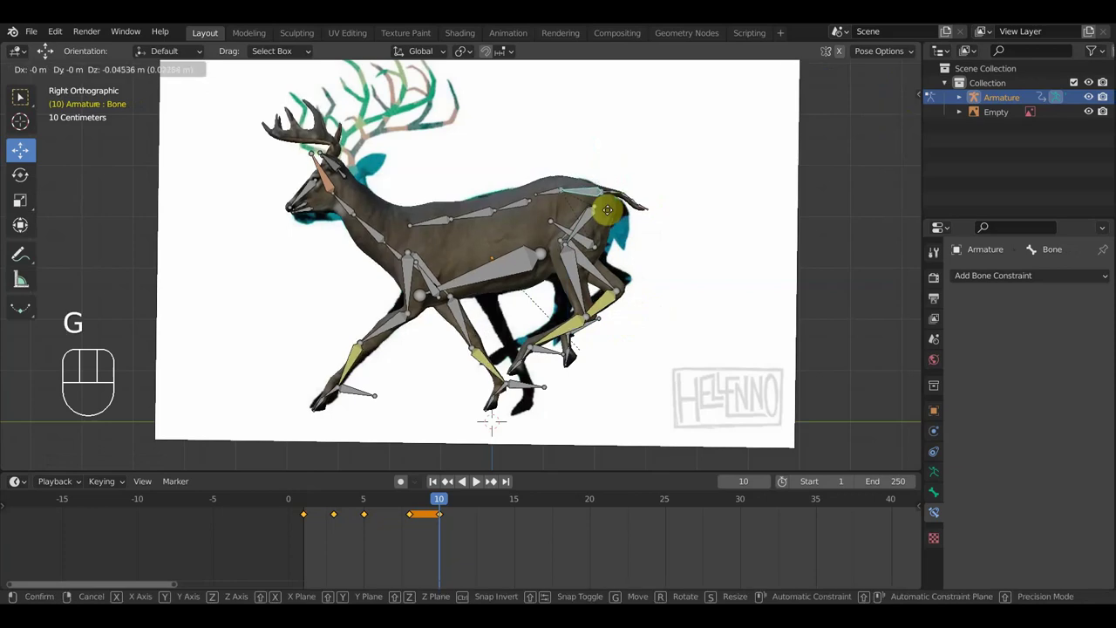
left_click(382, 107)
key("r")
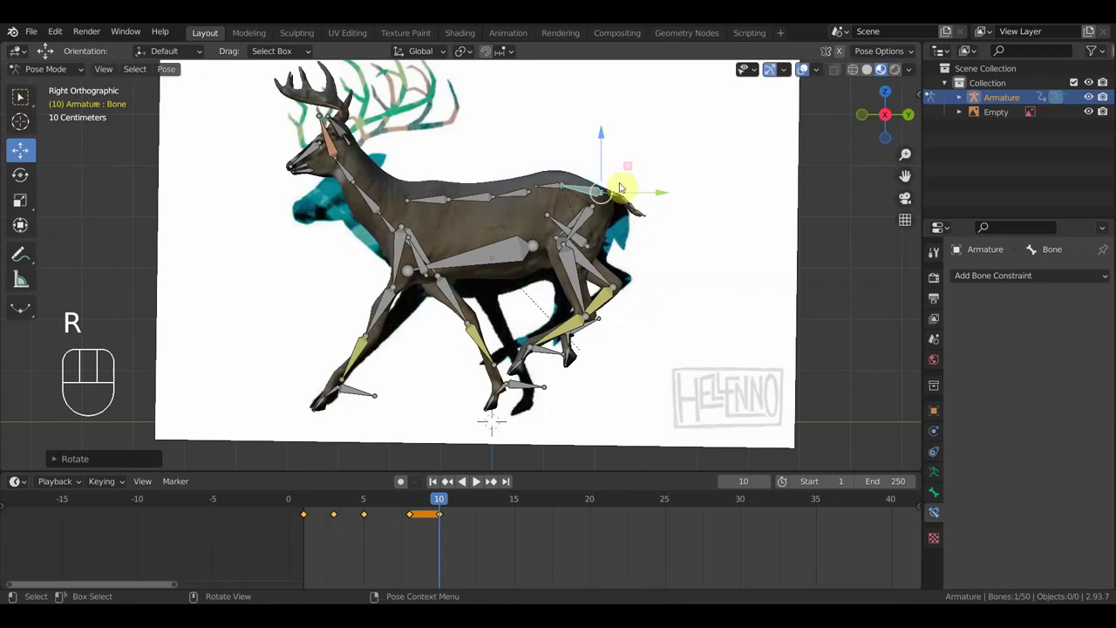
left_click(383, 107)
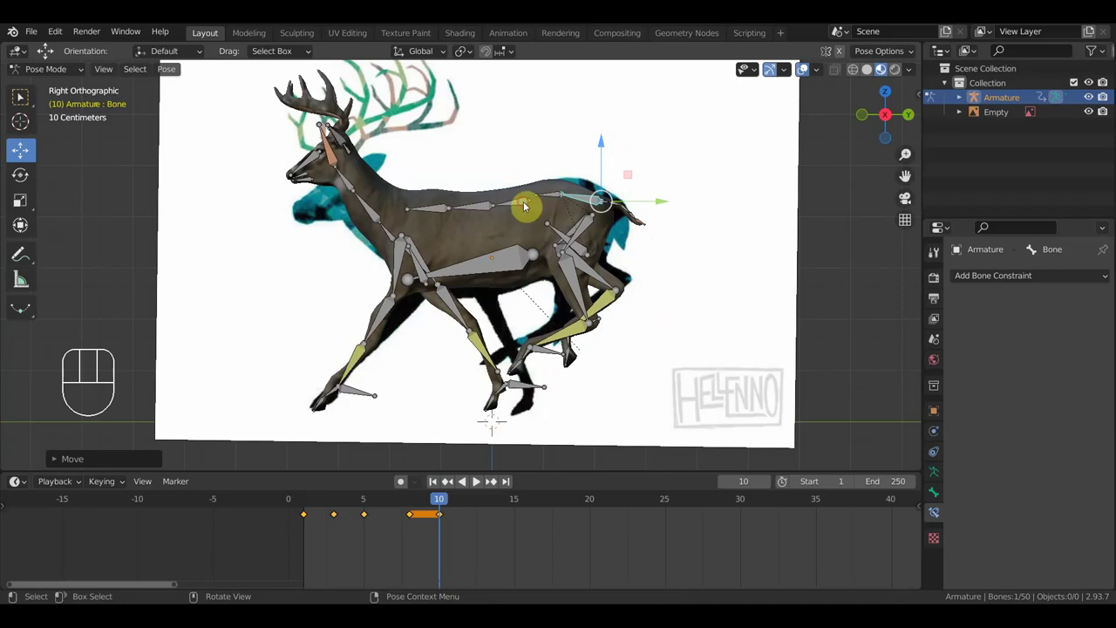
key("r")
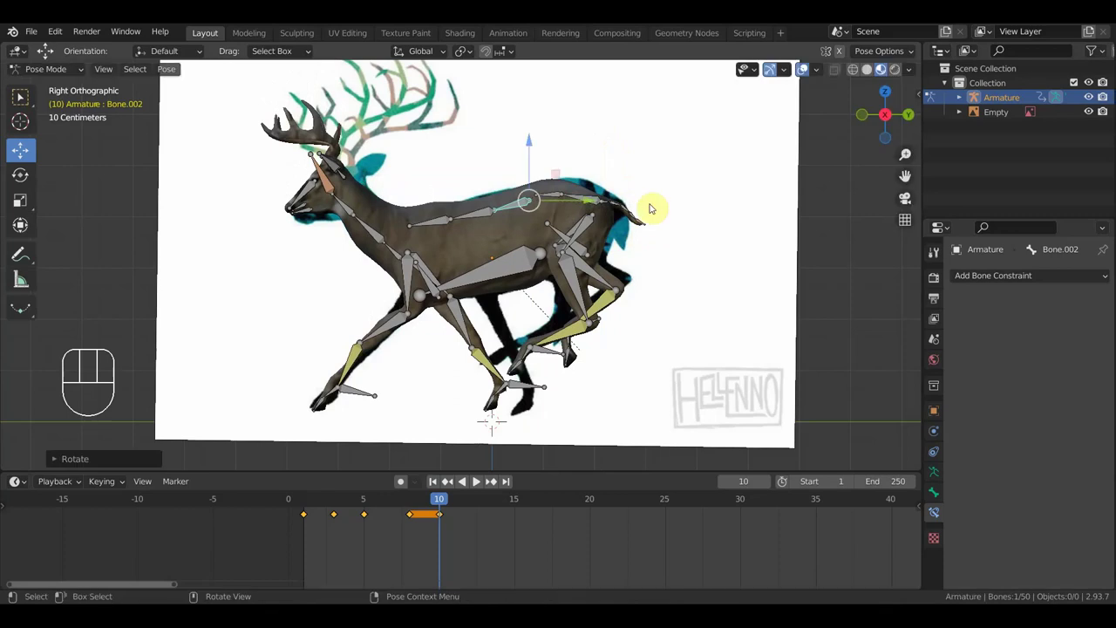
Select all bones and key the frame-10 pose, re-keying after a final tweak.
key("a")
key("i")
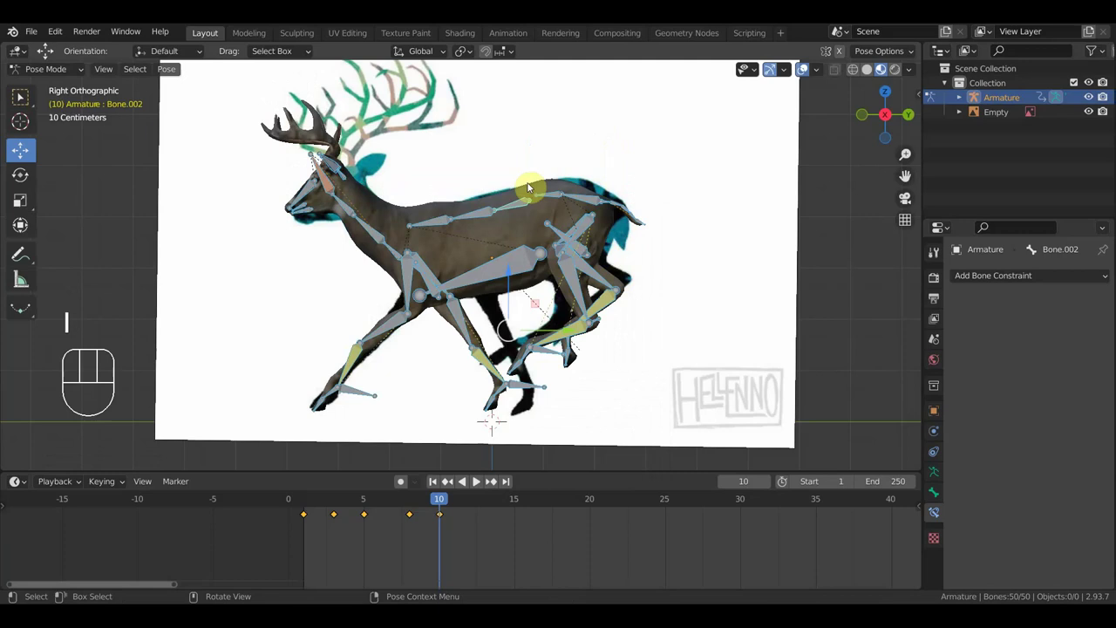
left_click(383, 107)
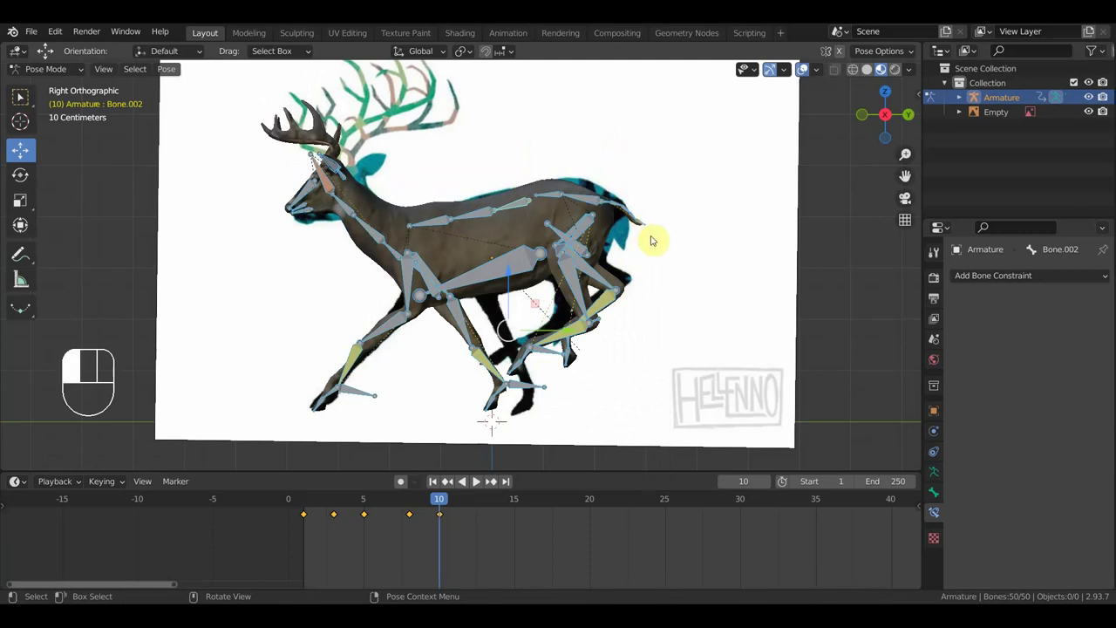
key("g")
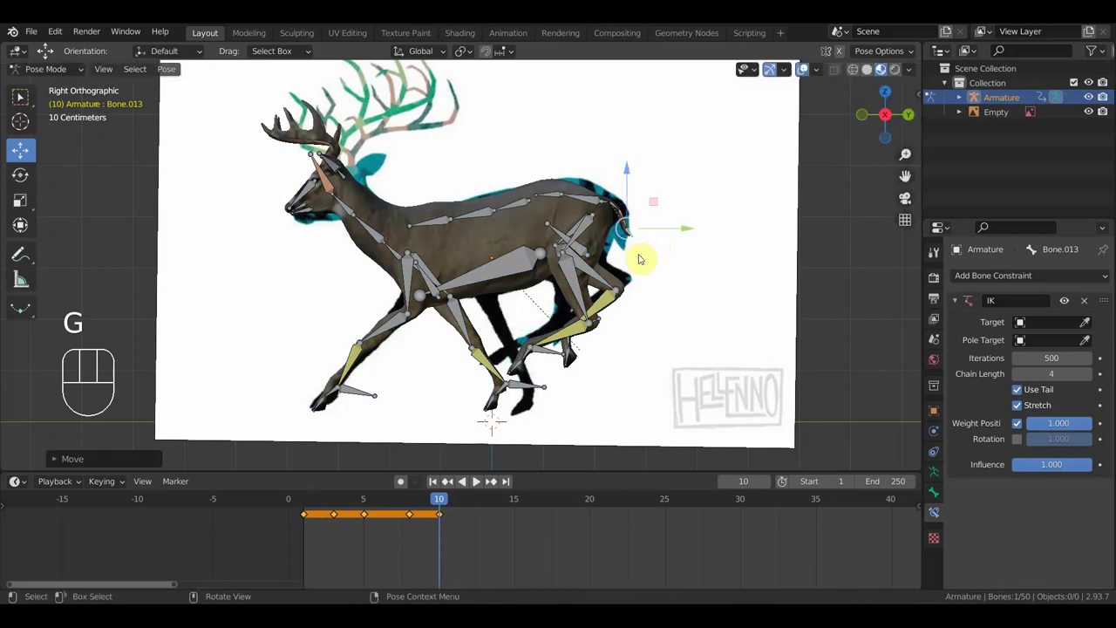
key("a")
key("i")
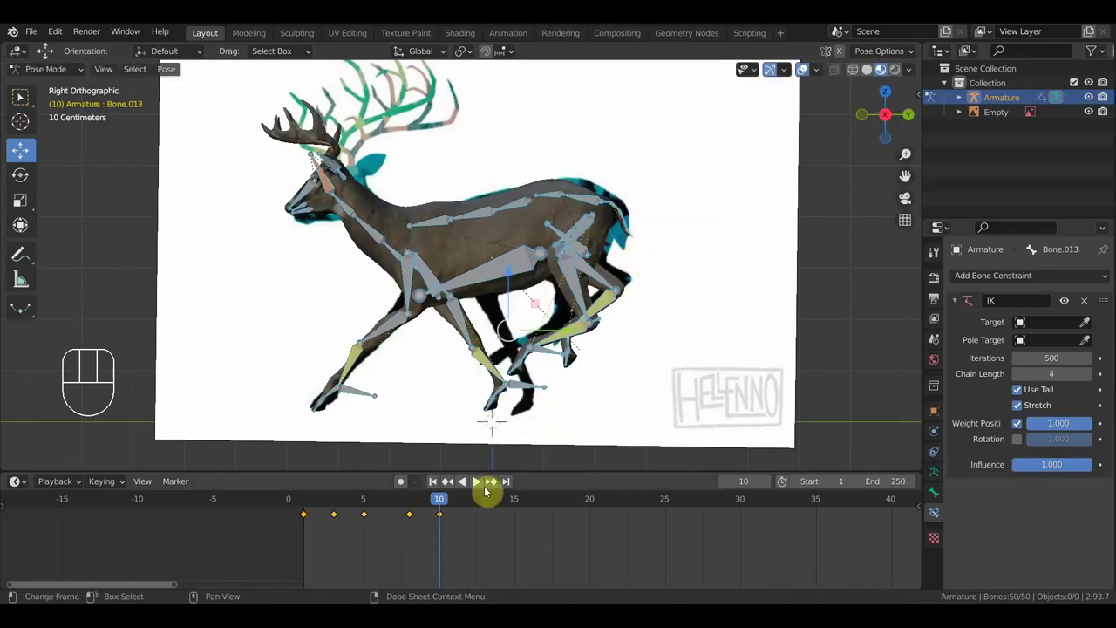
Step back to frame 9, move the front foot down and back, and shift the body's height.
left_click_drag(382, 108, 428, 101)
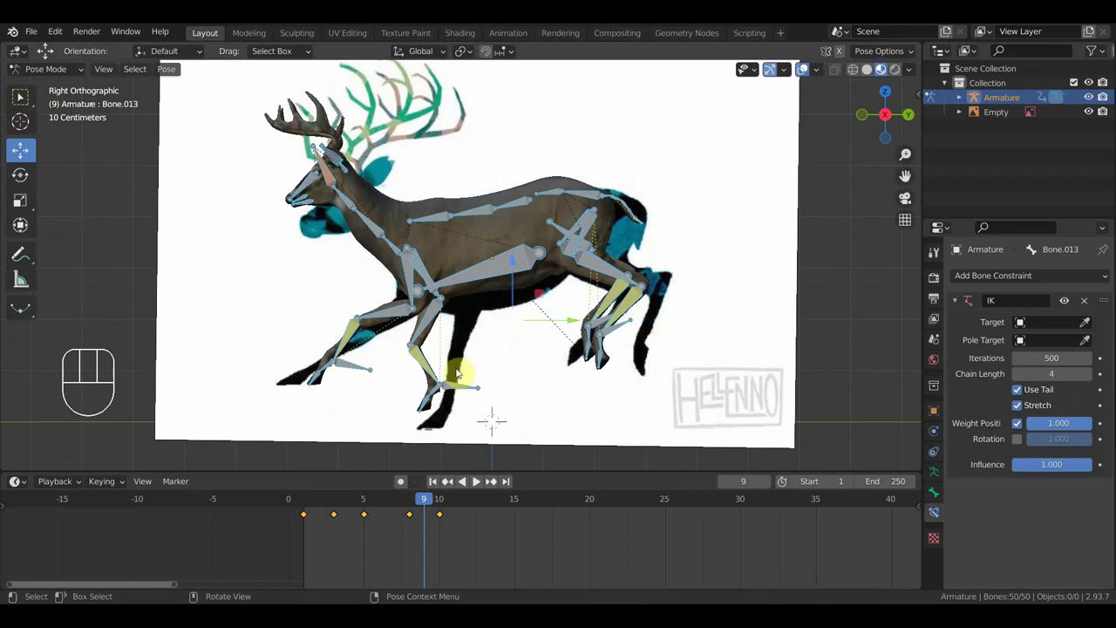
left_click(428, 101)
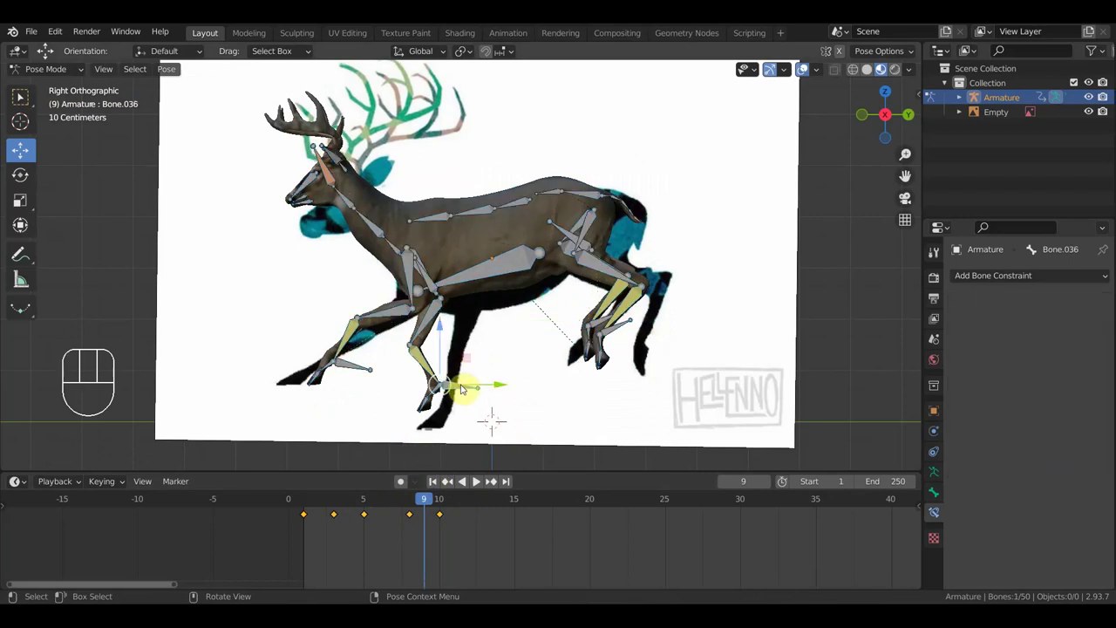
key("g")
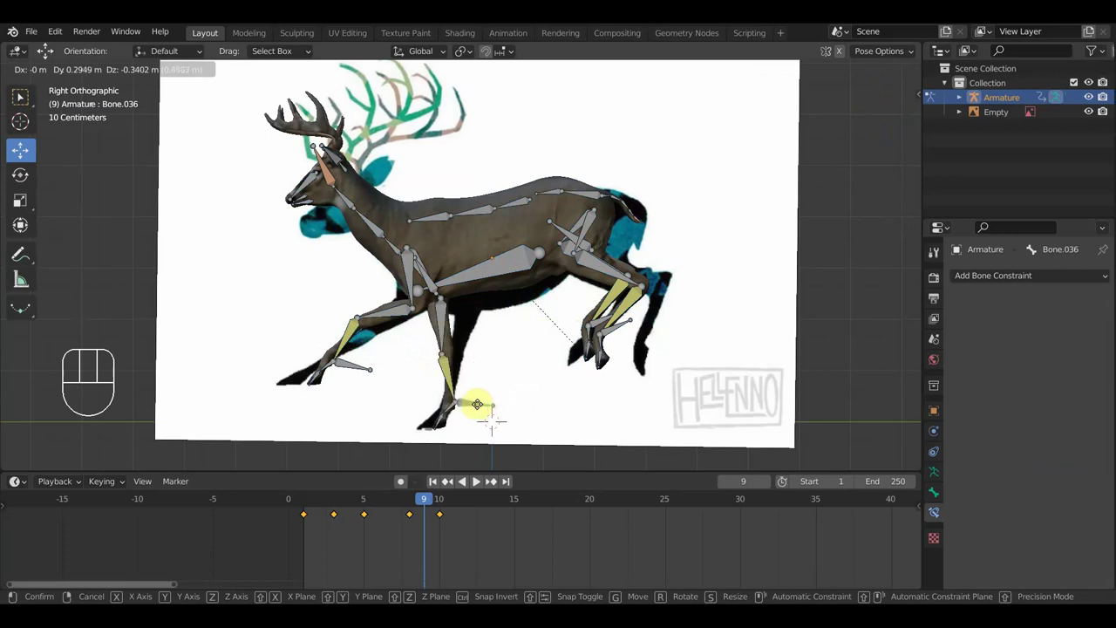
left_click(428, 101)
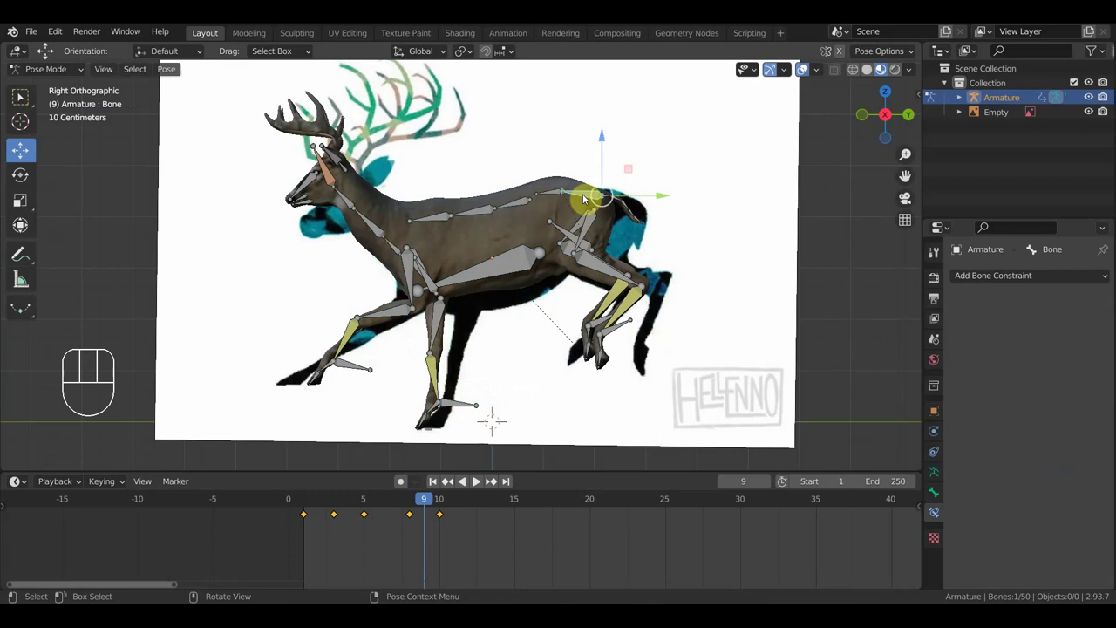
key("g")
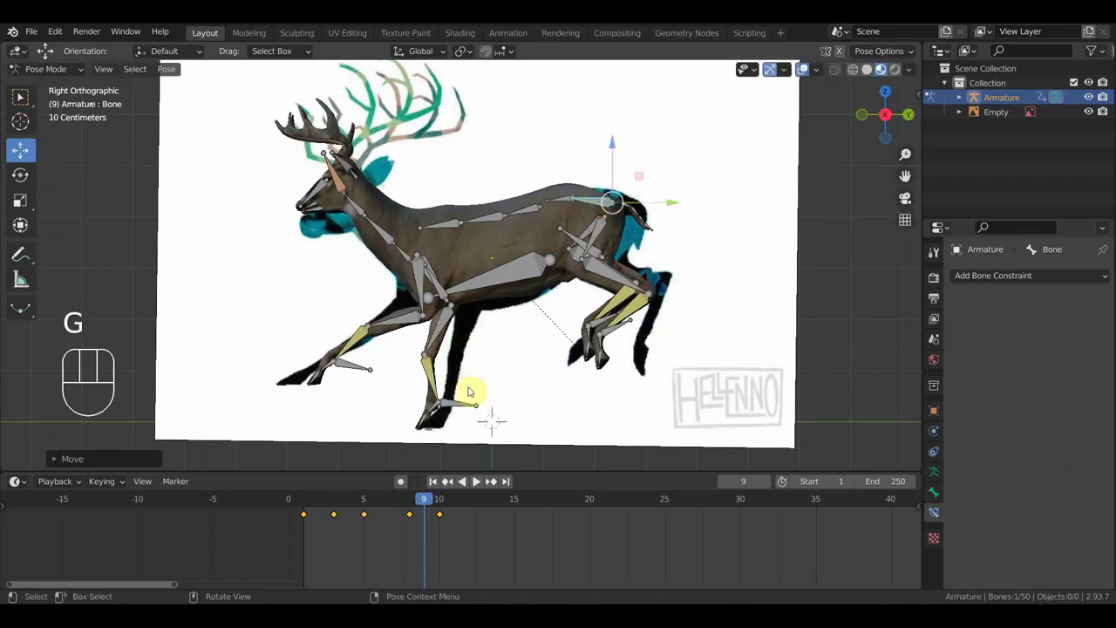
Reposition and rotate the front foot control bone.
left_click(428, 101)
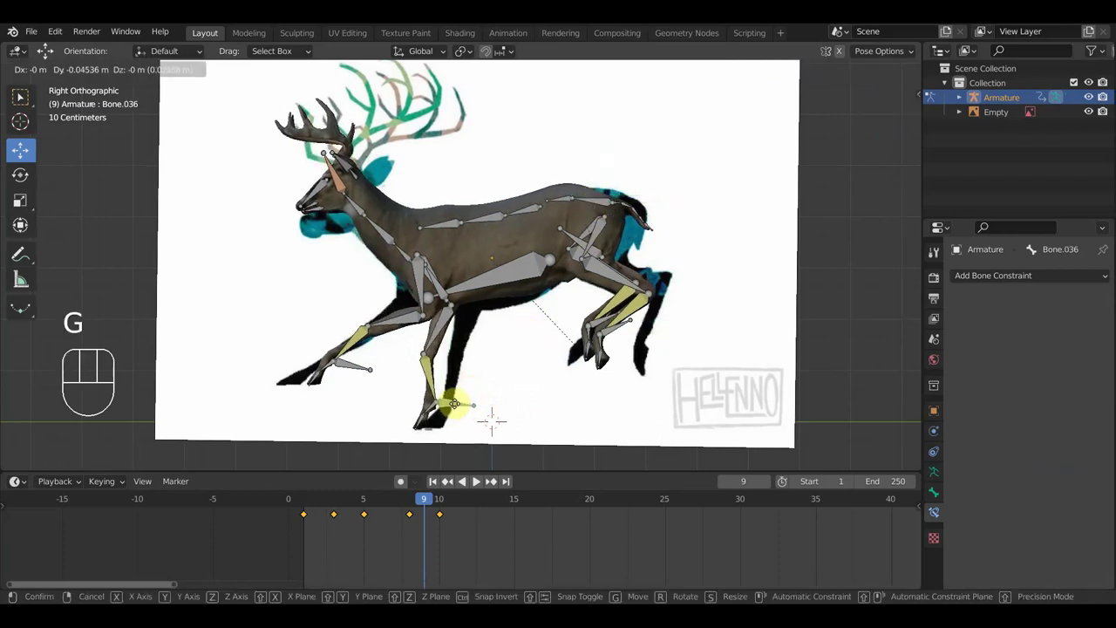
left_click(428, 101)
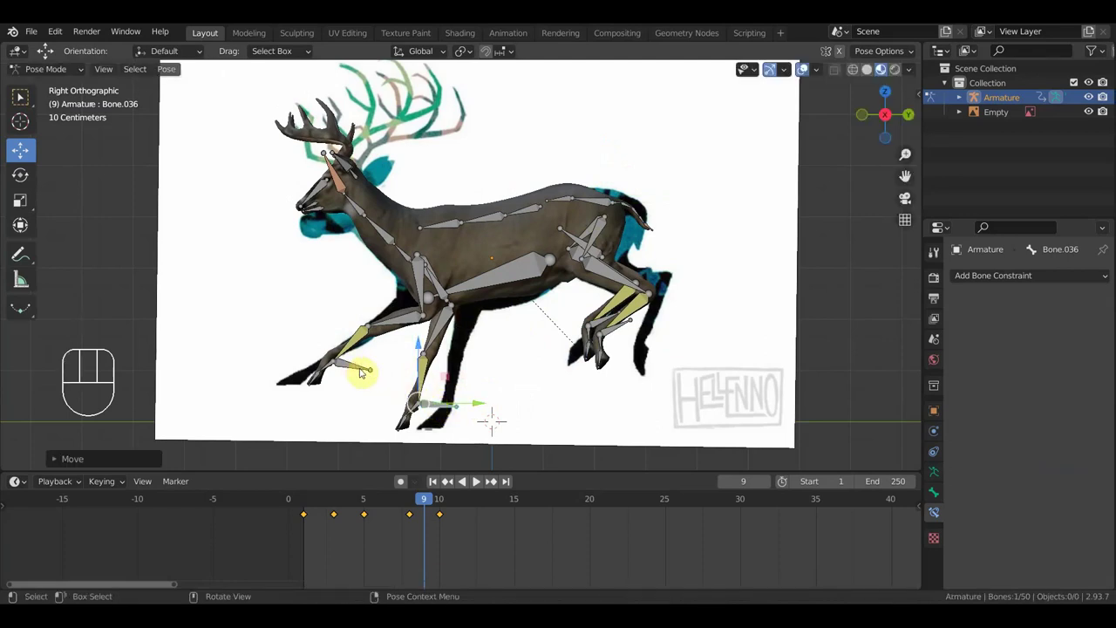
key("r")
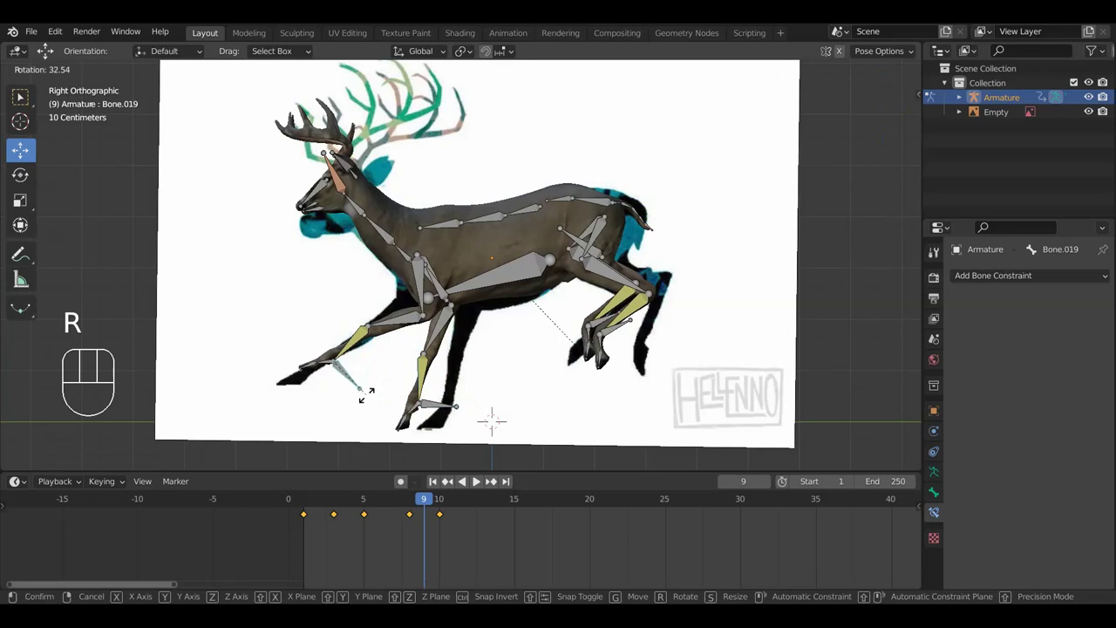
Tilt the chest bone and move the head control to lower the head.
left_click(428, 101)
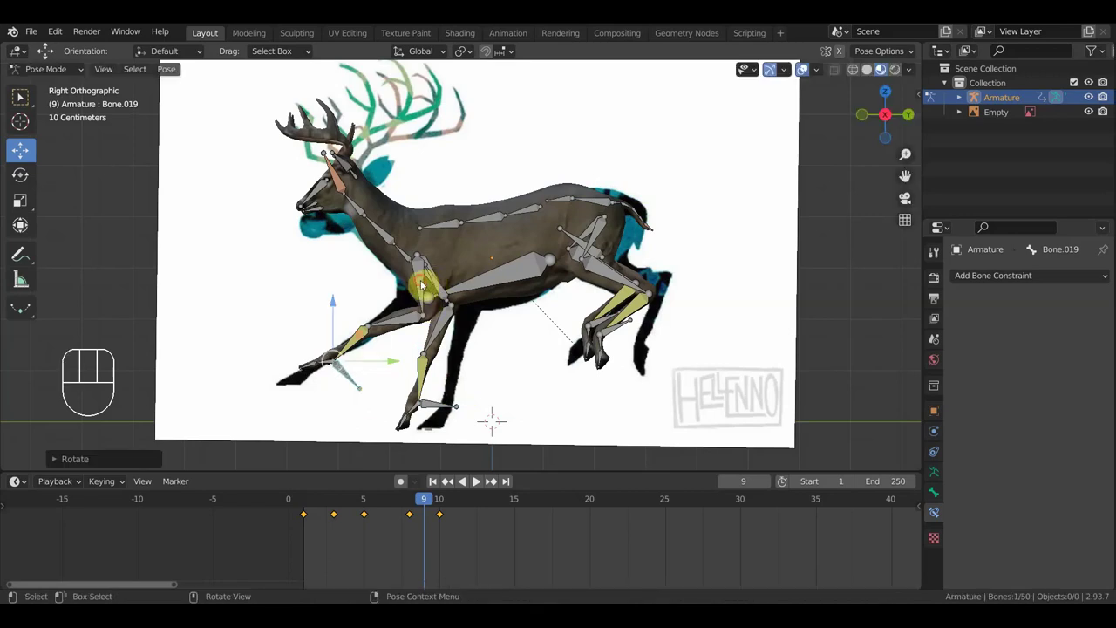
key("r")
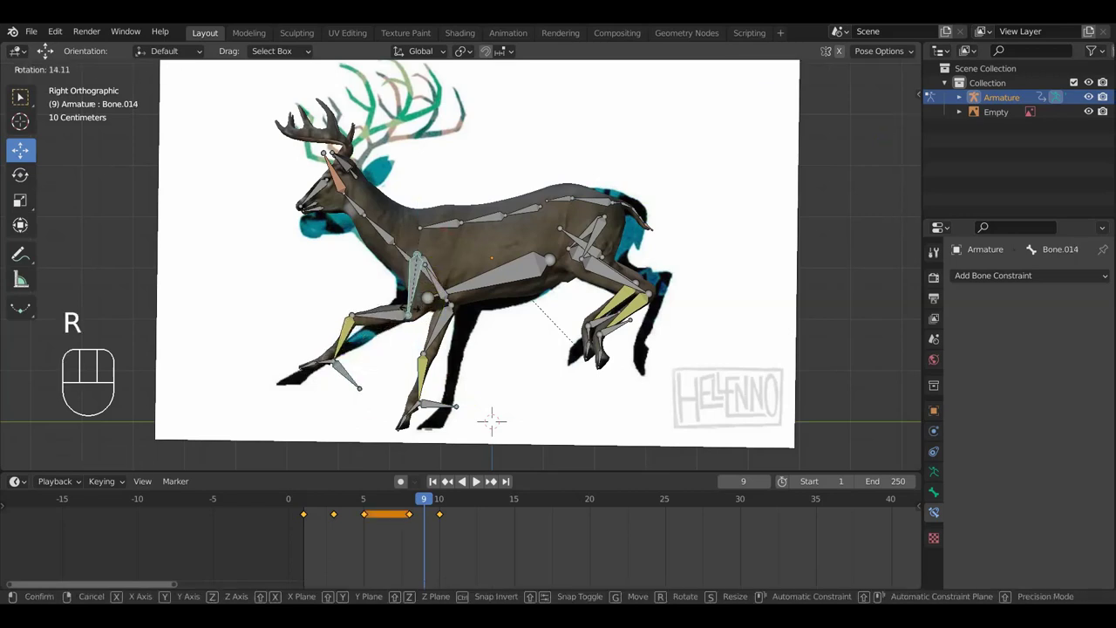
left_click(428, 101)
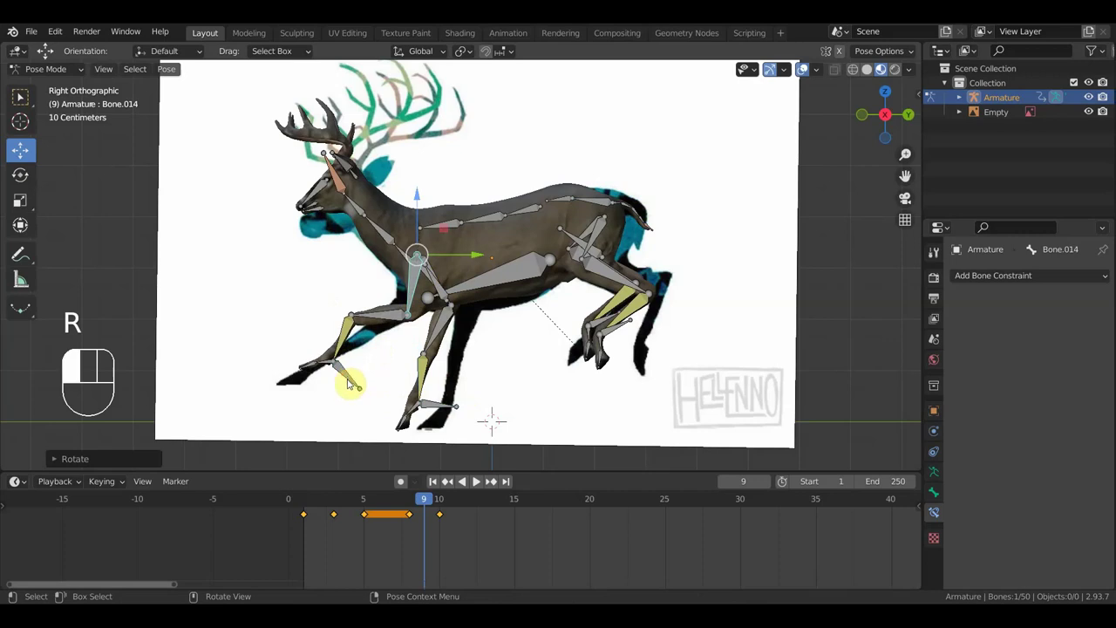
key("g")
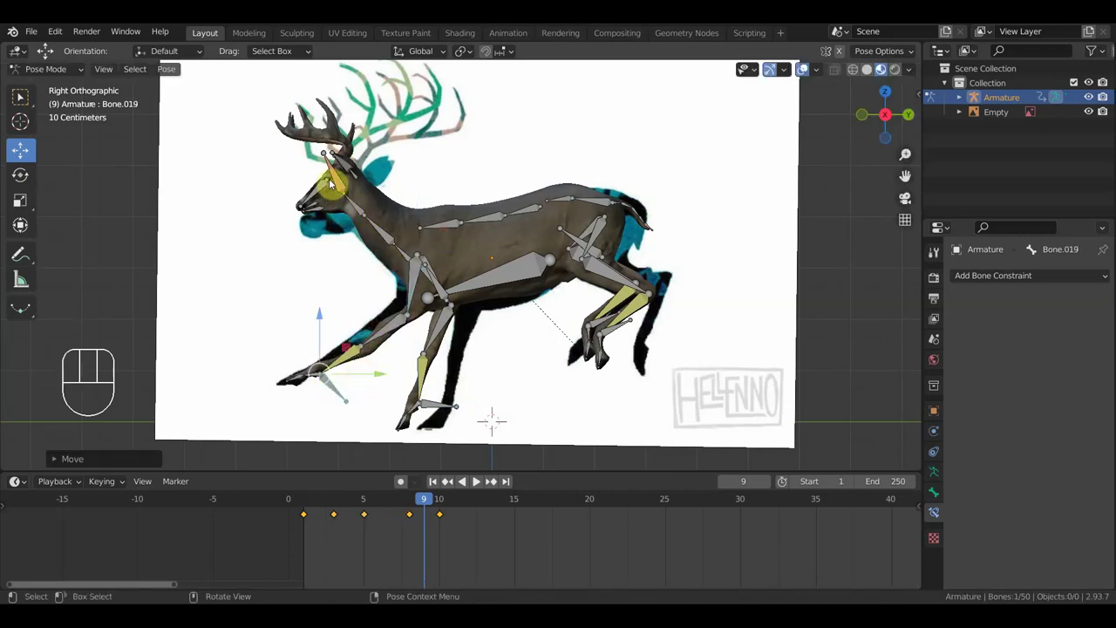
key("g")
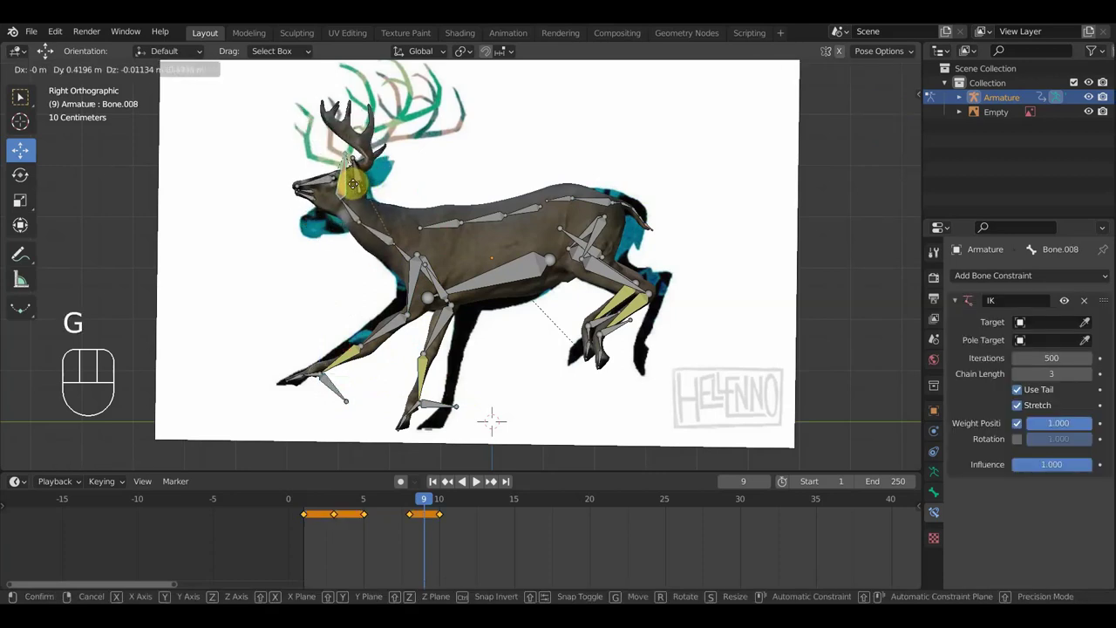
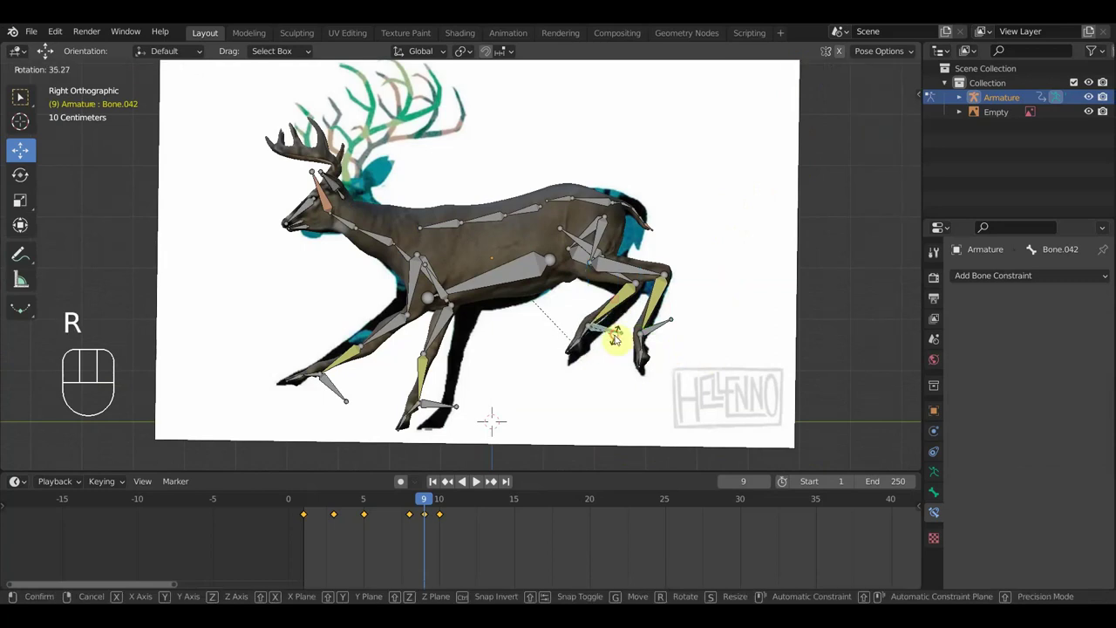
Finish the hind leg bend, select every bone and key the frame-9 pose.
key("g")
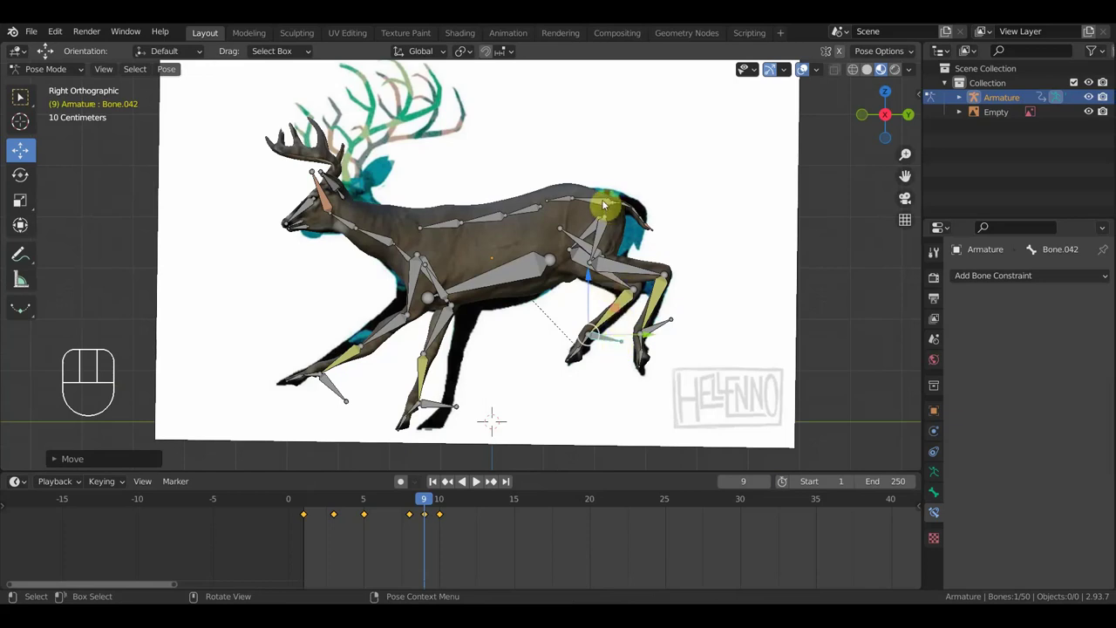
key("a")
key("i")
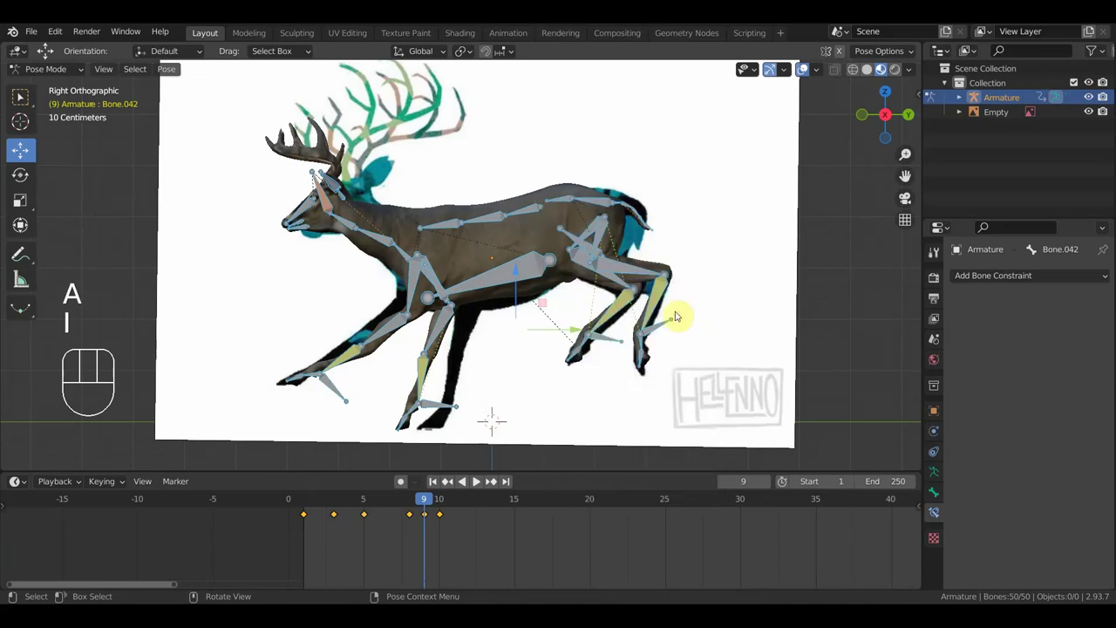
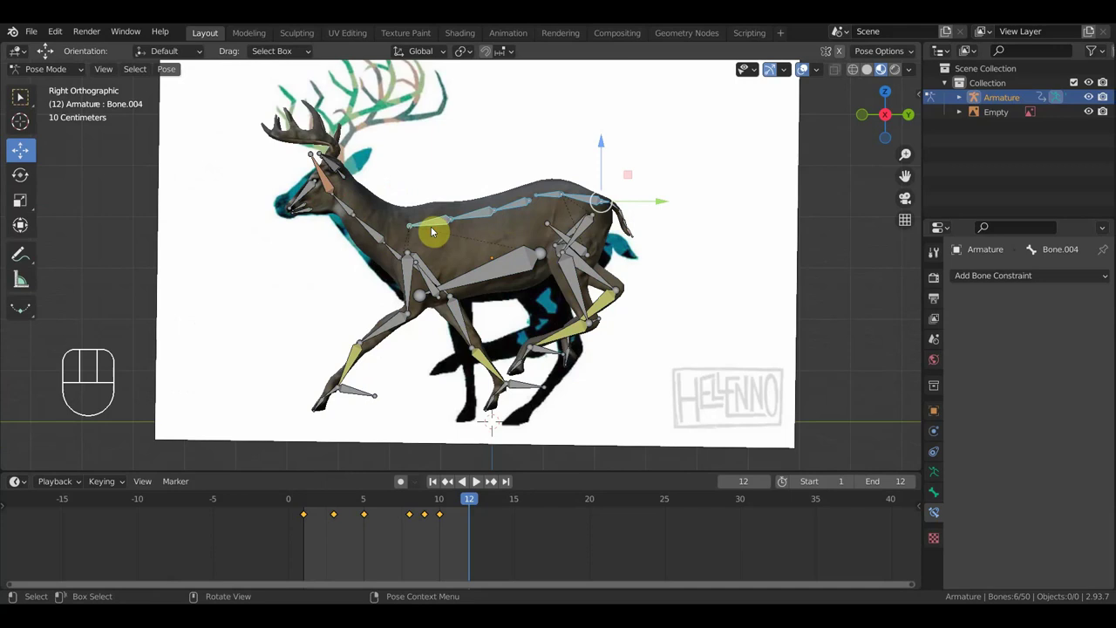
Bend the spine chain to lift the body and reposition all four feet for frame 12.
key("alt+r")
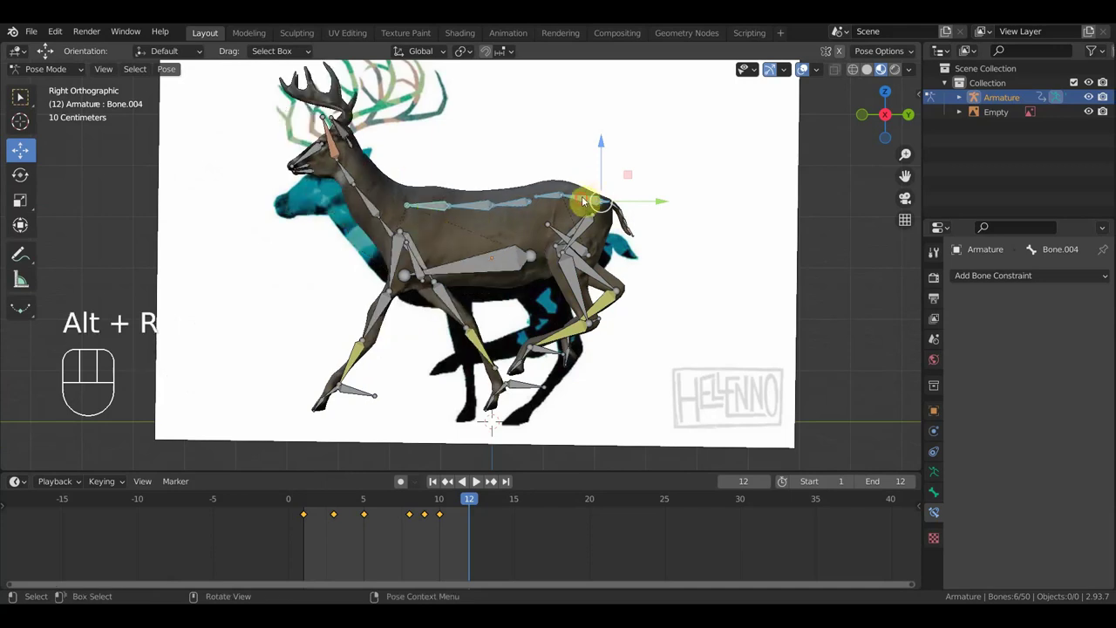
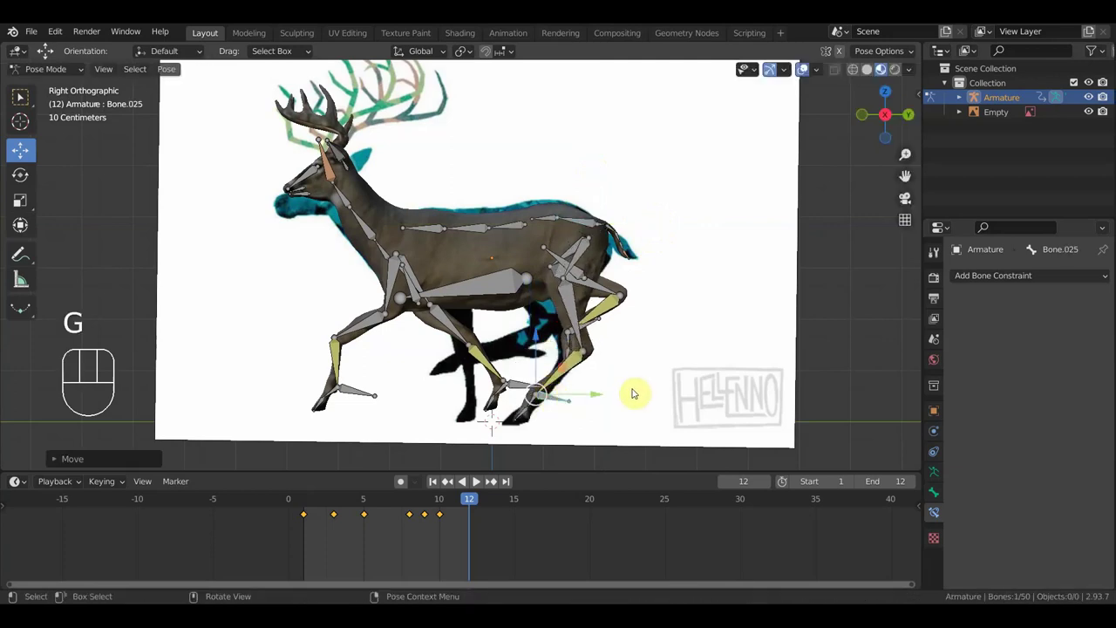
key("g")
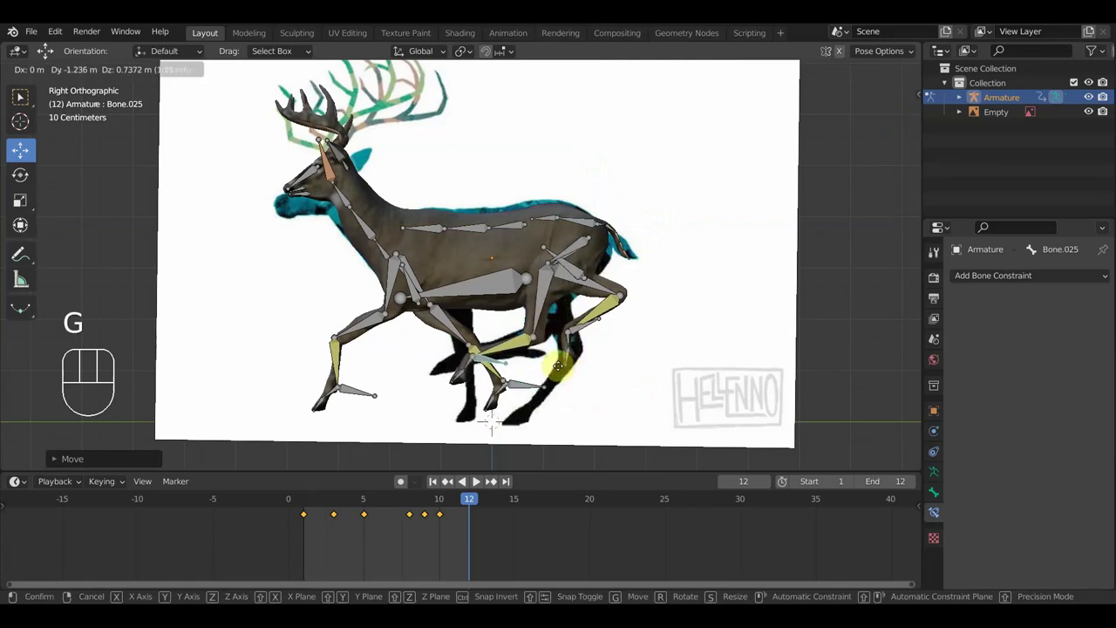
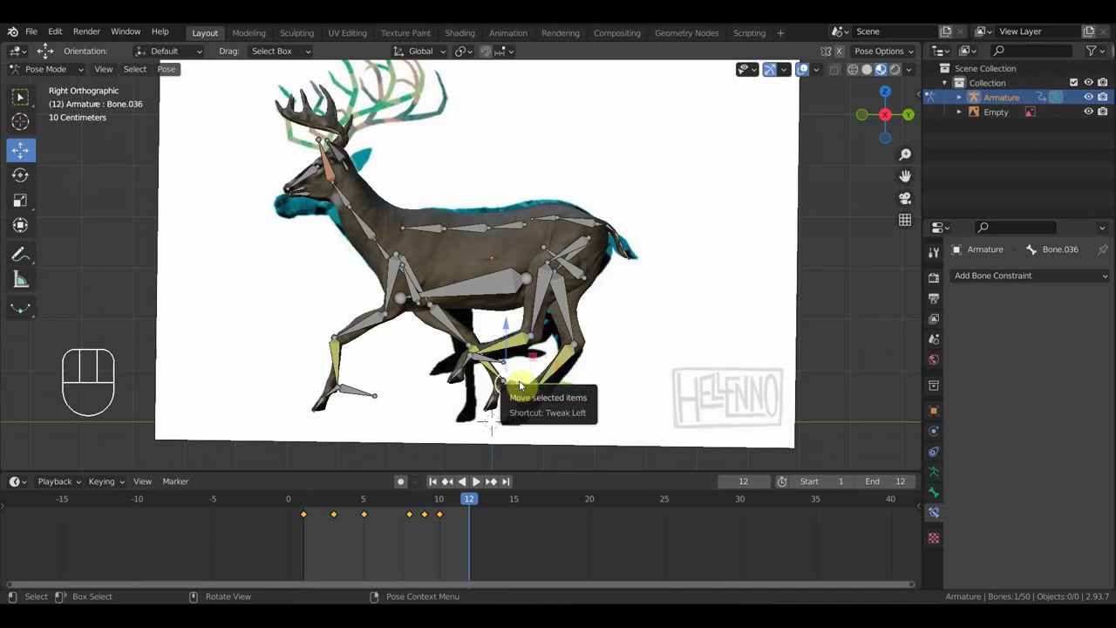
key("g")
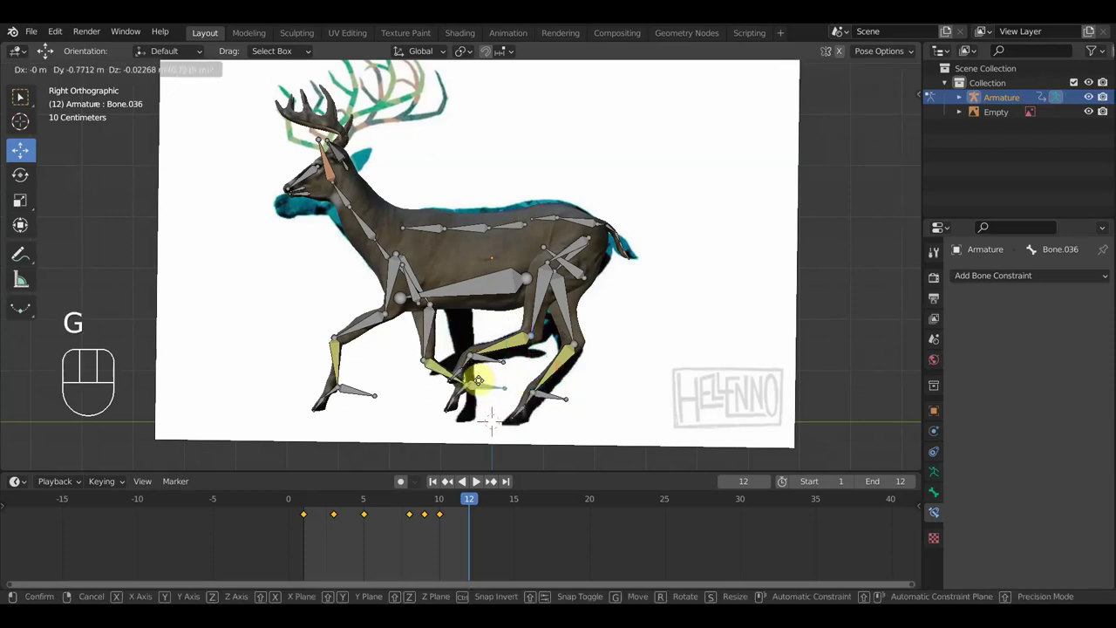
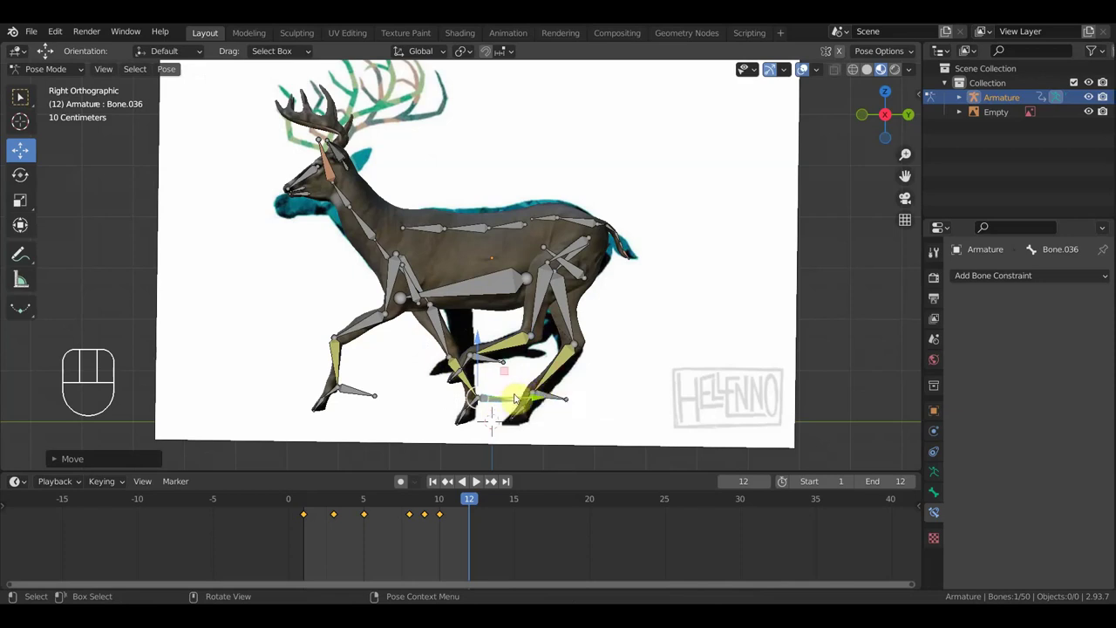
key("g")
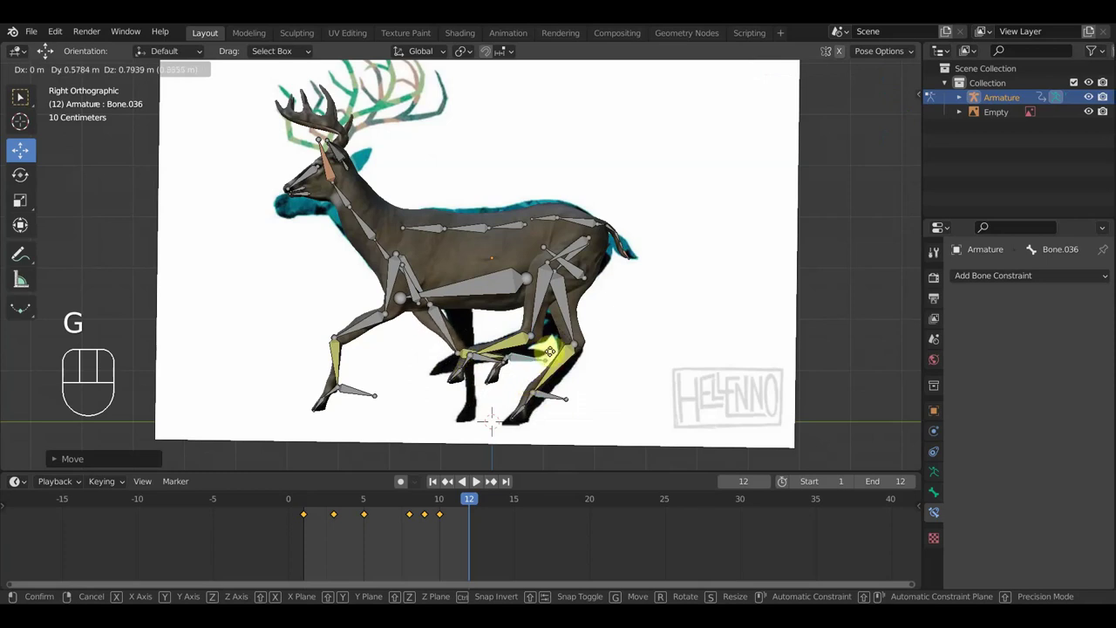
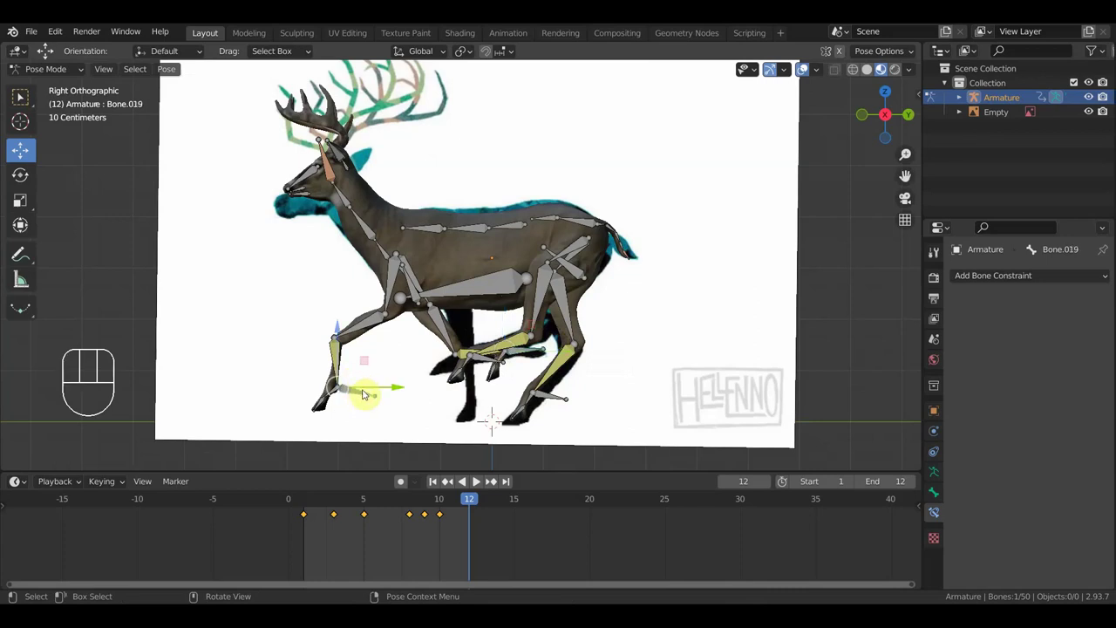
key("g")
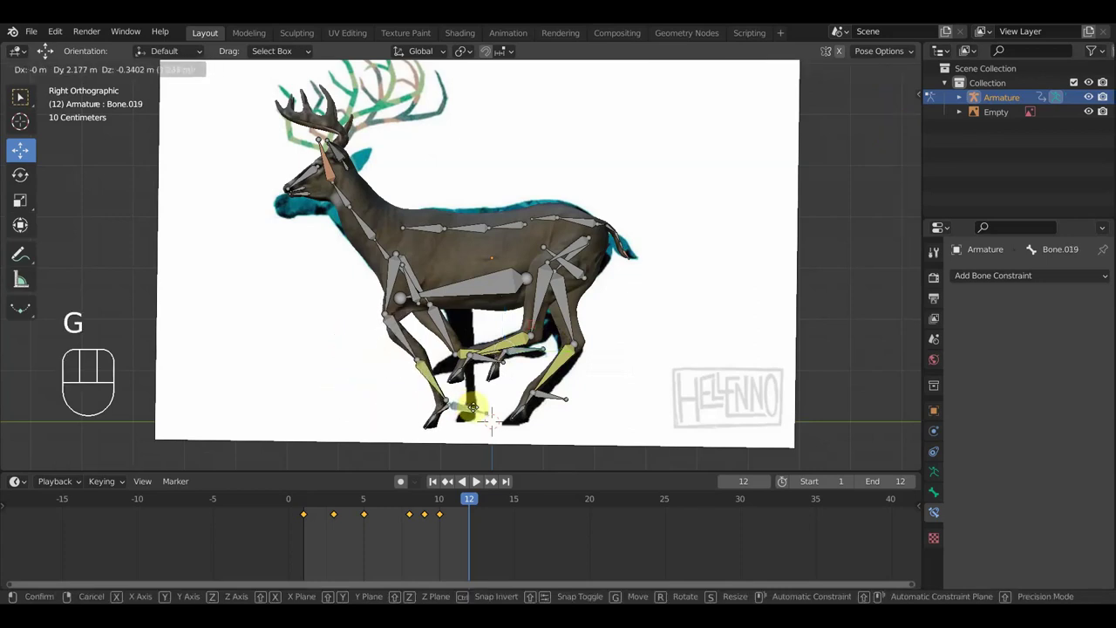
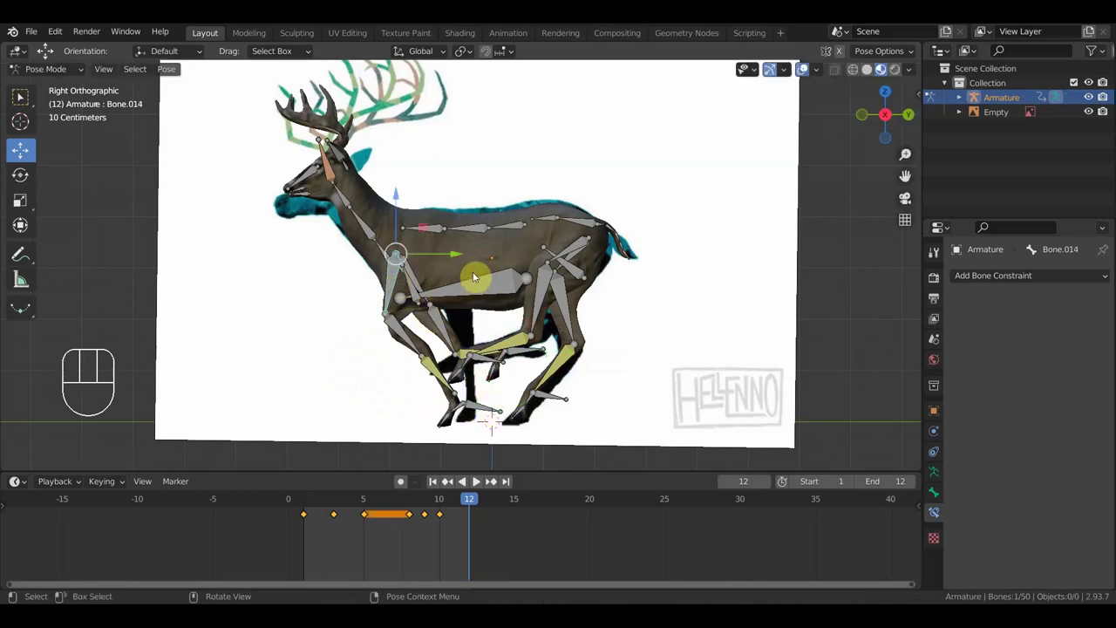
Rotate the chest and lower back, adjust the head and front hoof, then key every bone at frame 12.
key("r")
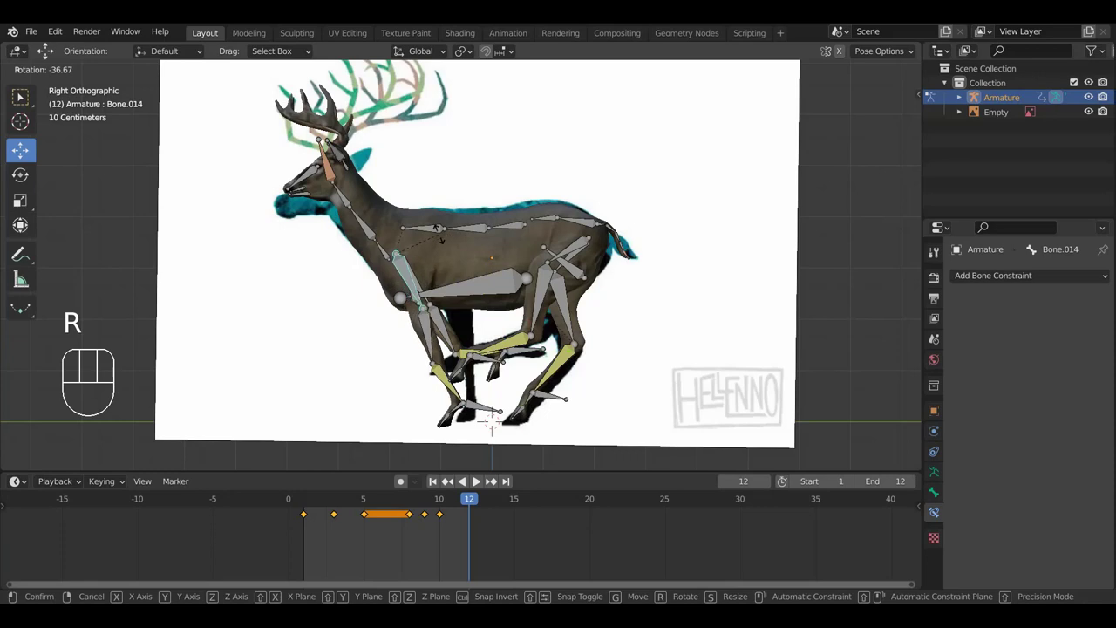
key("alt+r")
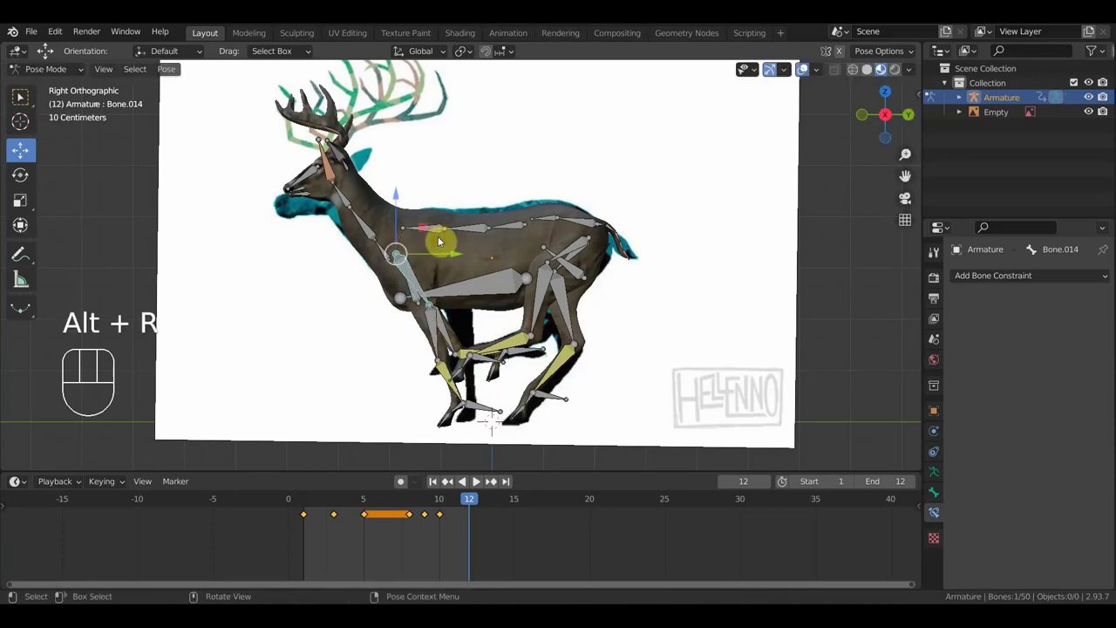
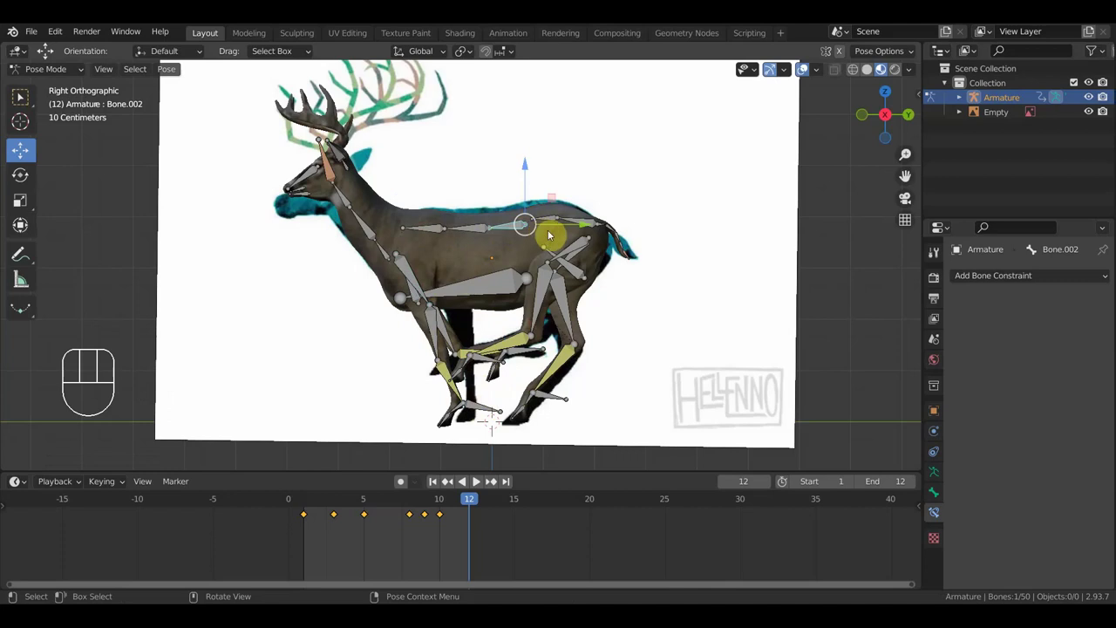
key("r")
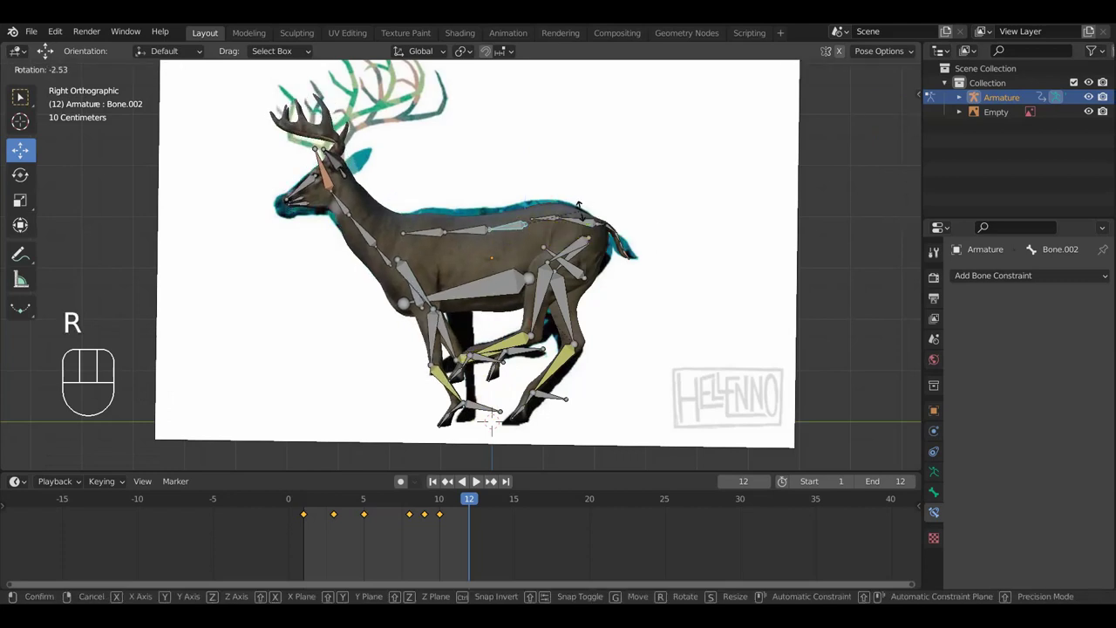
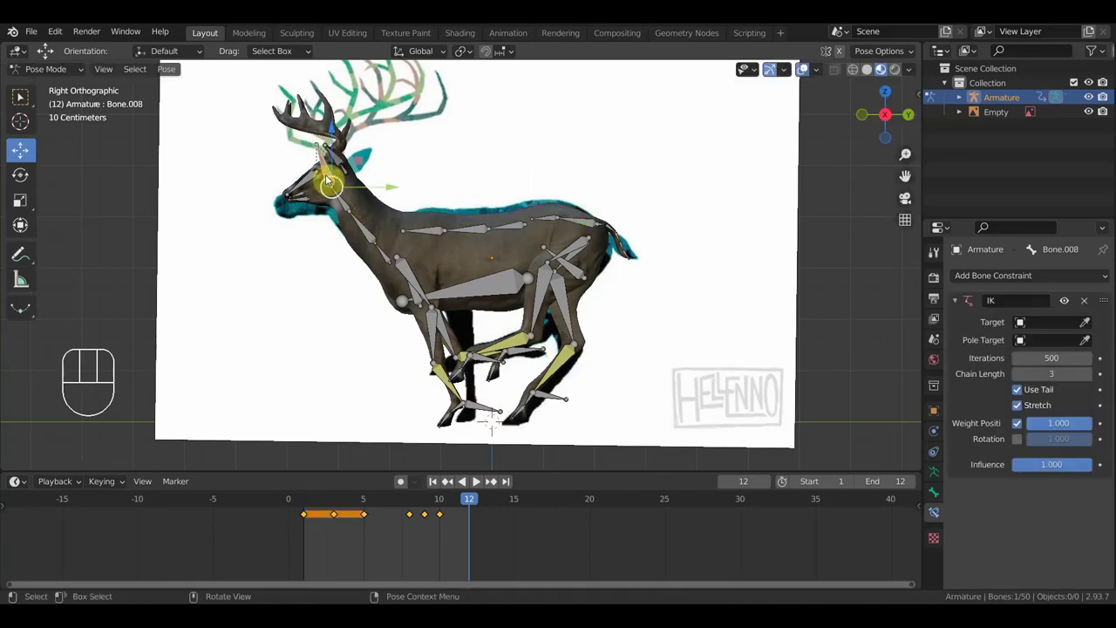
key("g")
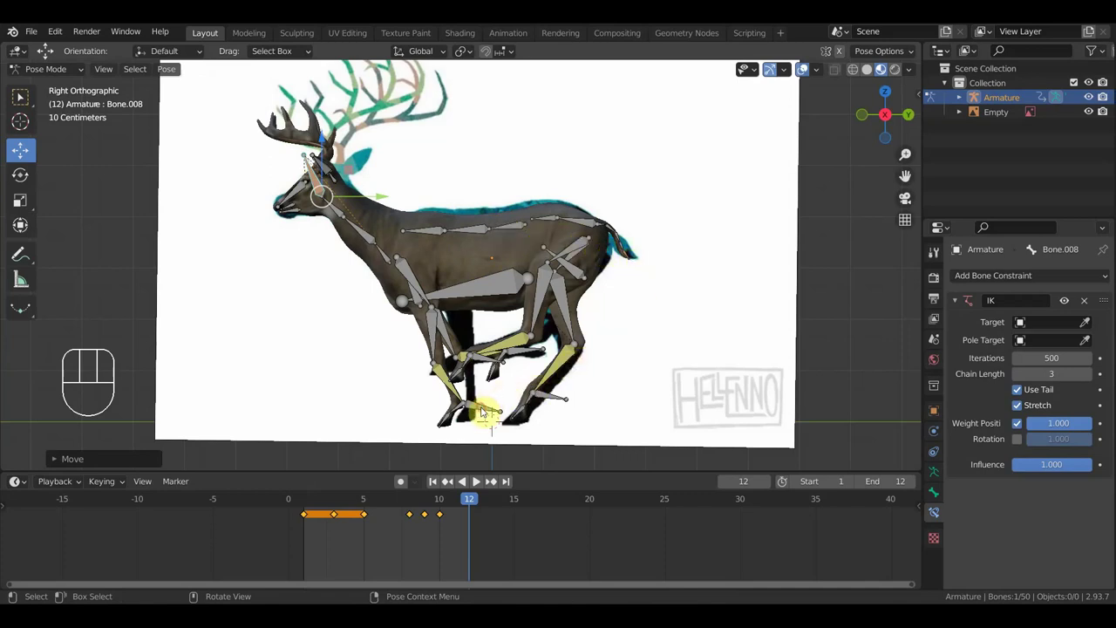
key("g")
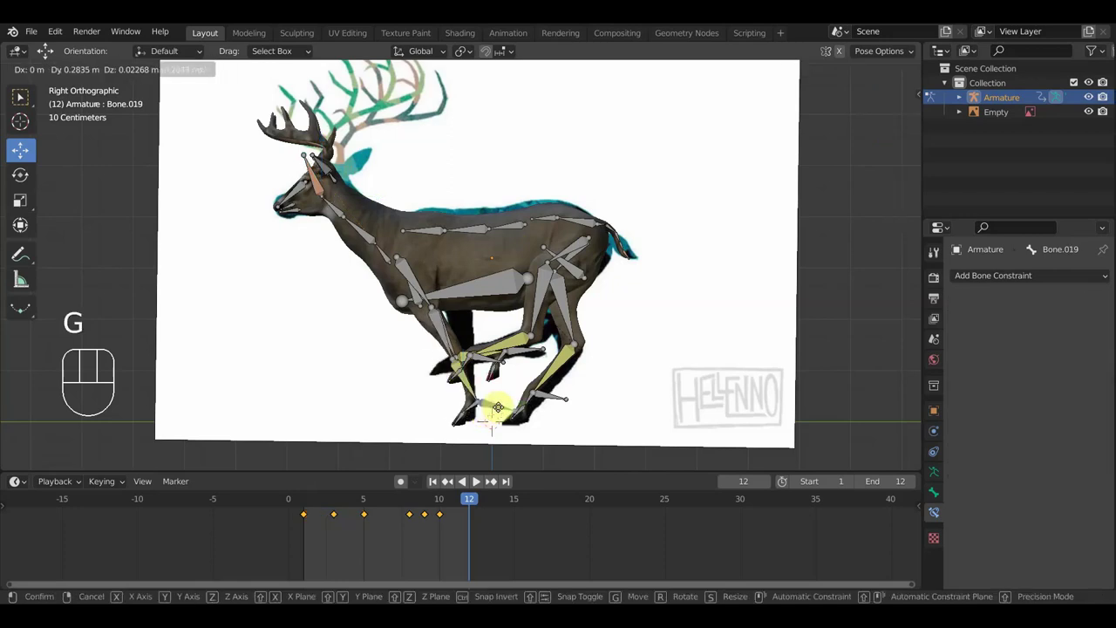
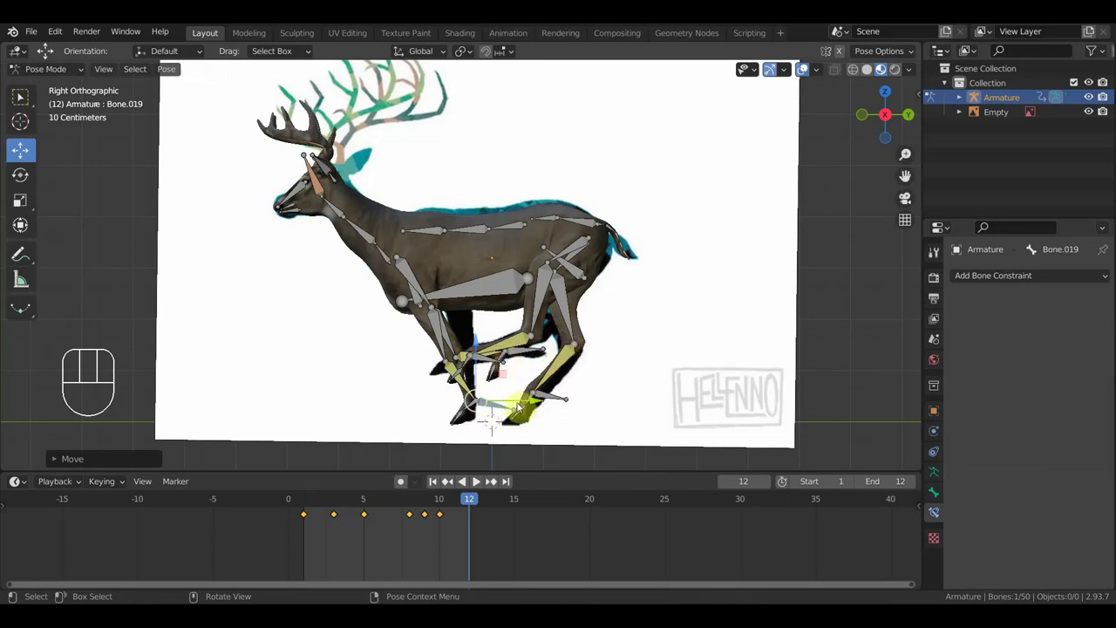
key("a")
key("i")
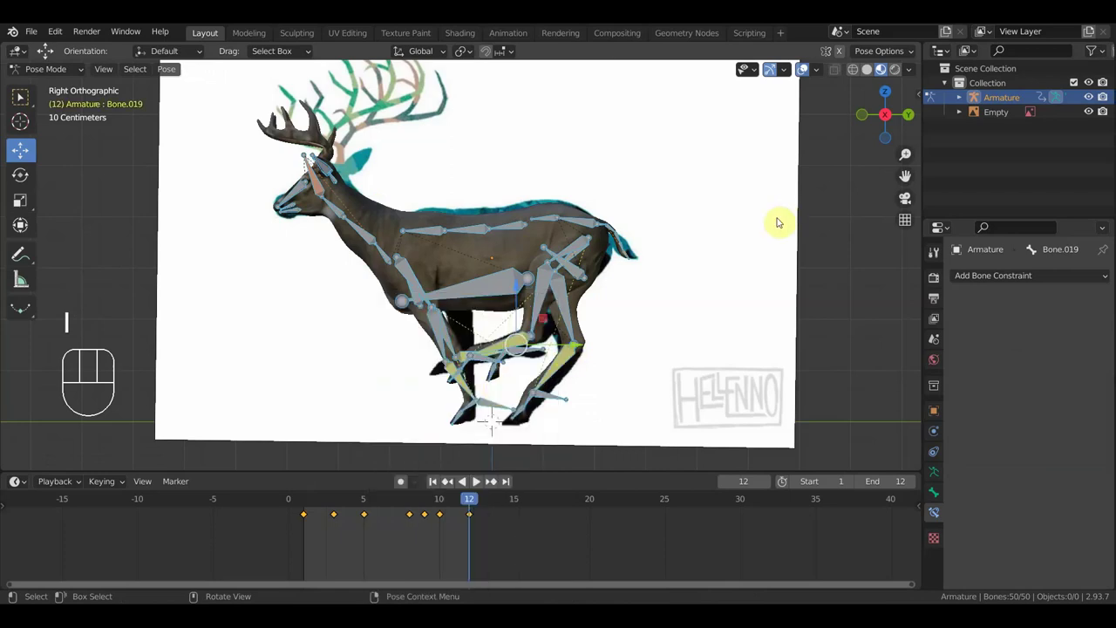
Hide the rig overlays, play the run cycle to check it, then scrub the timeline to frame 6.
left_click(805, 69)
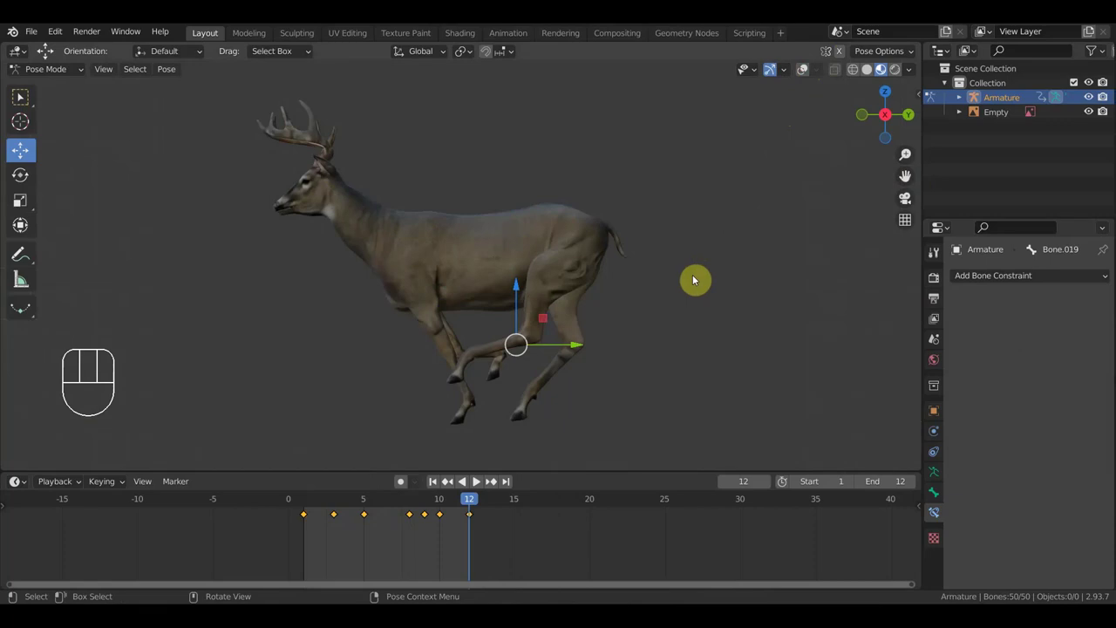
key("space")
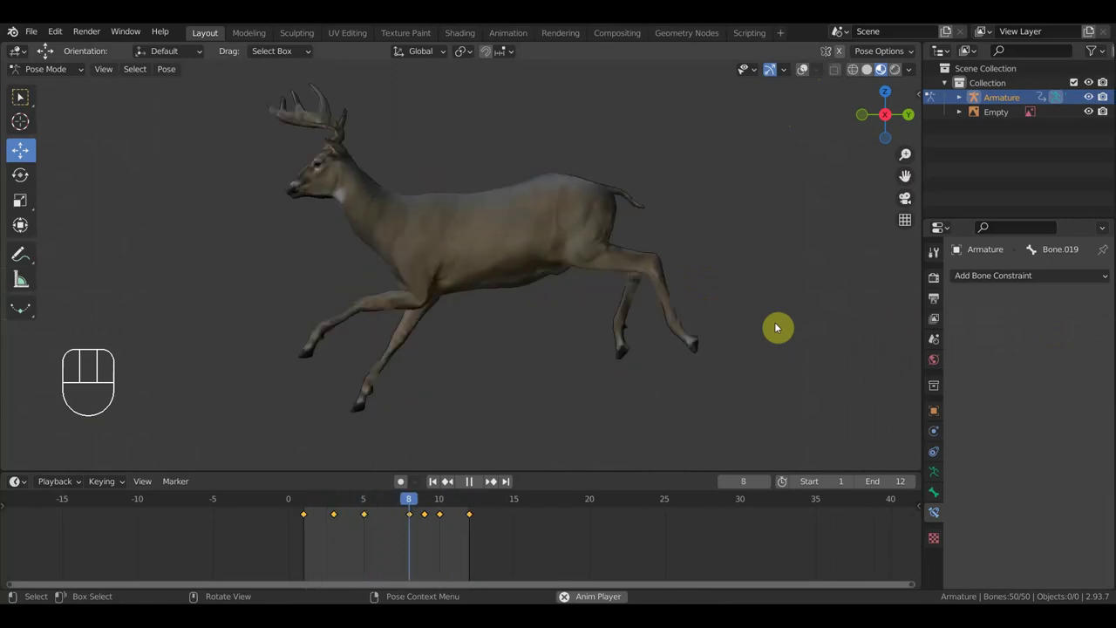
key("space")
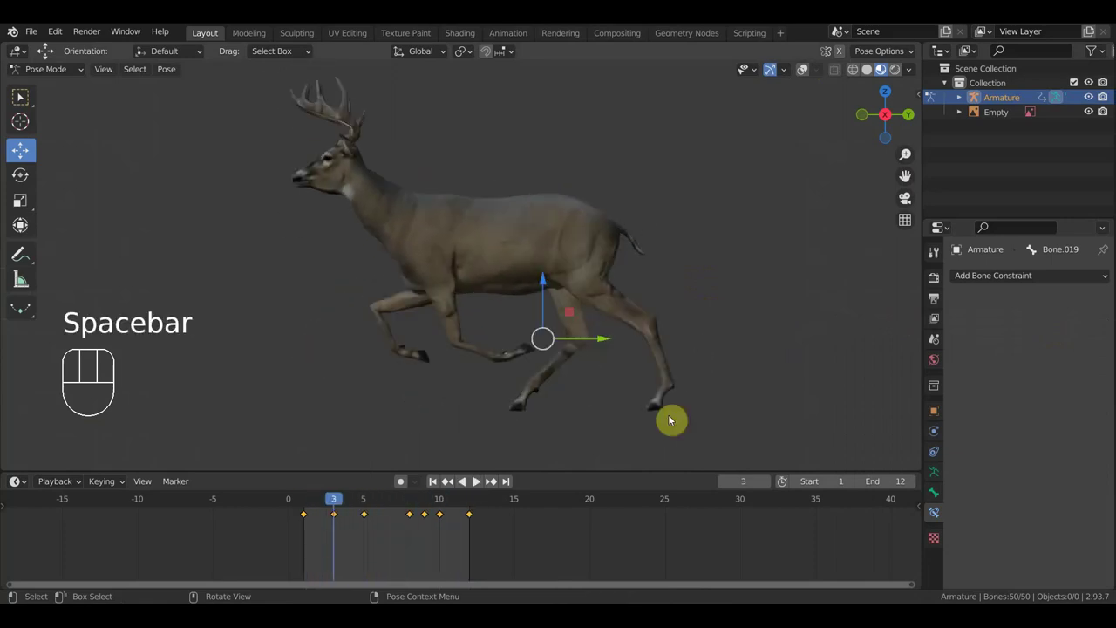
left_click_drag(340, 500, 387, 522)
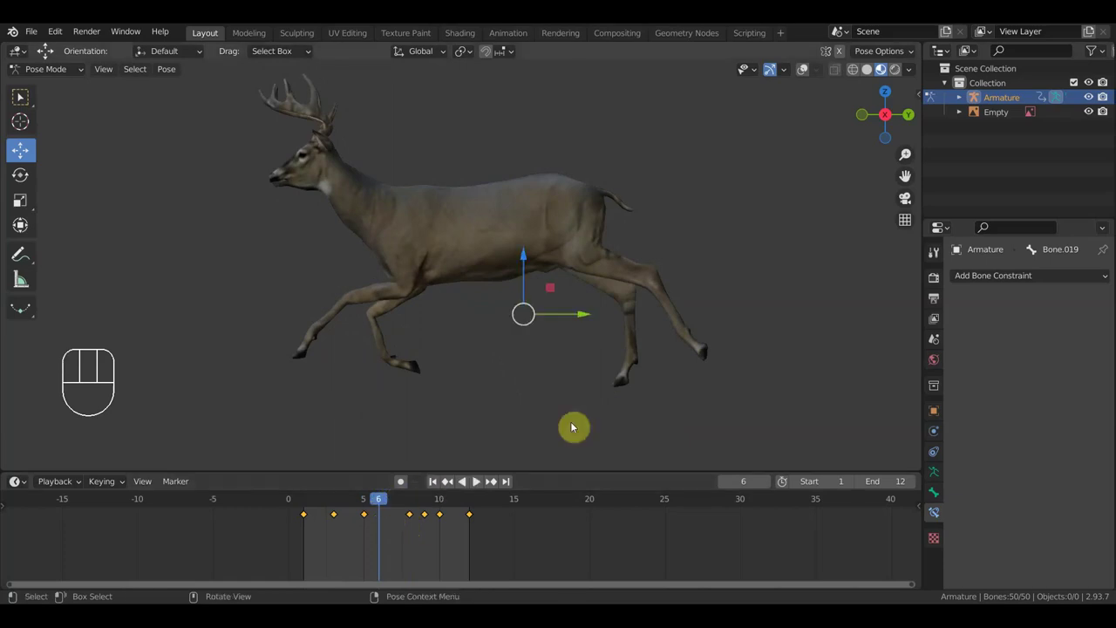
Against the side reference, adjust the rear spine and move and rotate the hip bone into place.
left_click(805, 70)
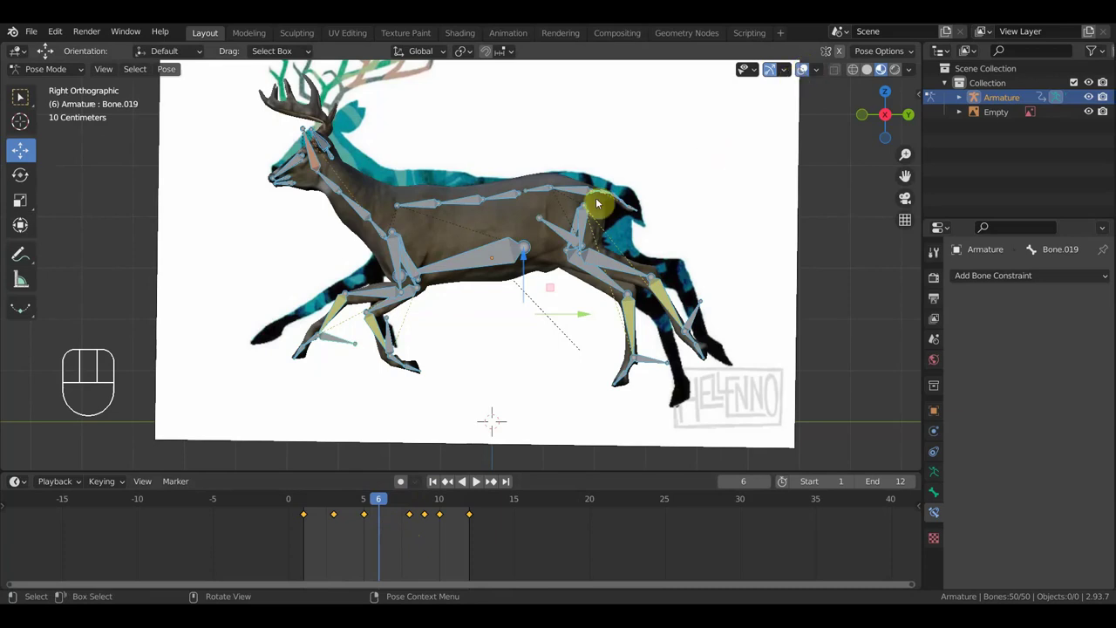
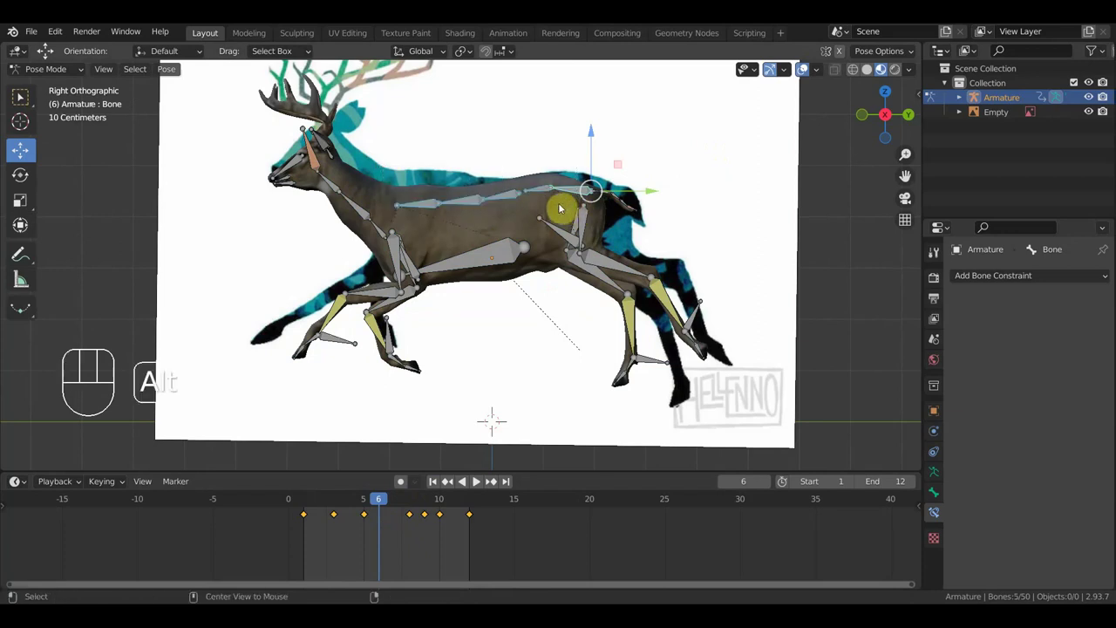
key("alt+r")
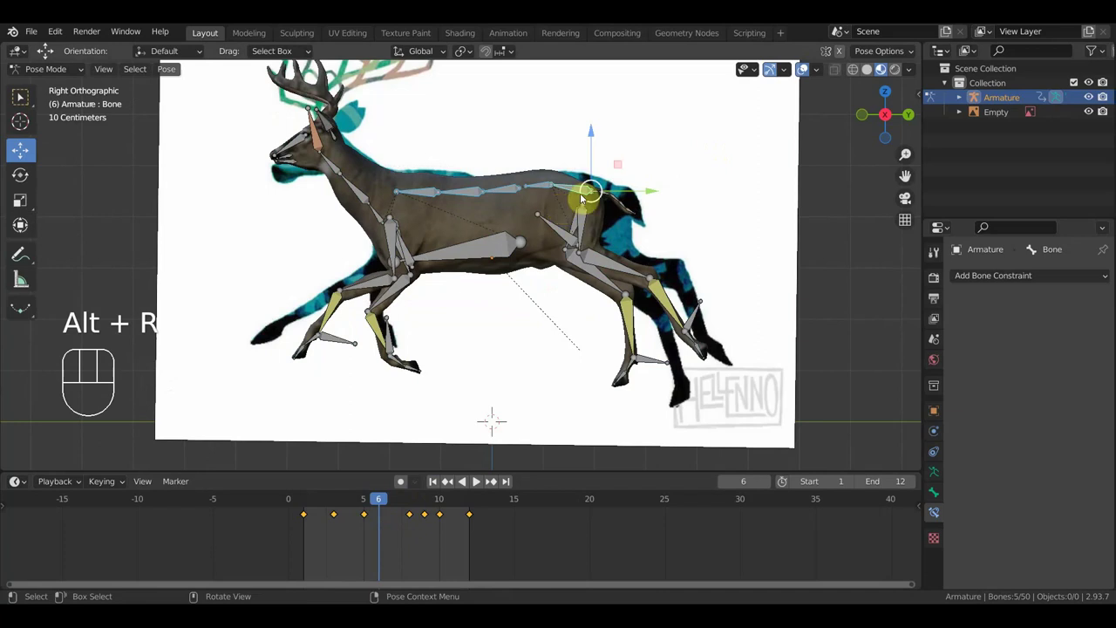
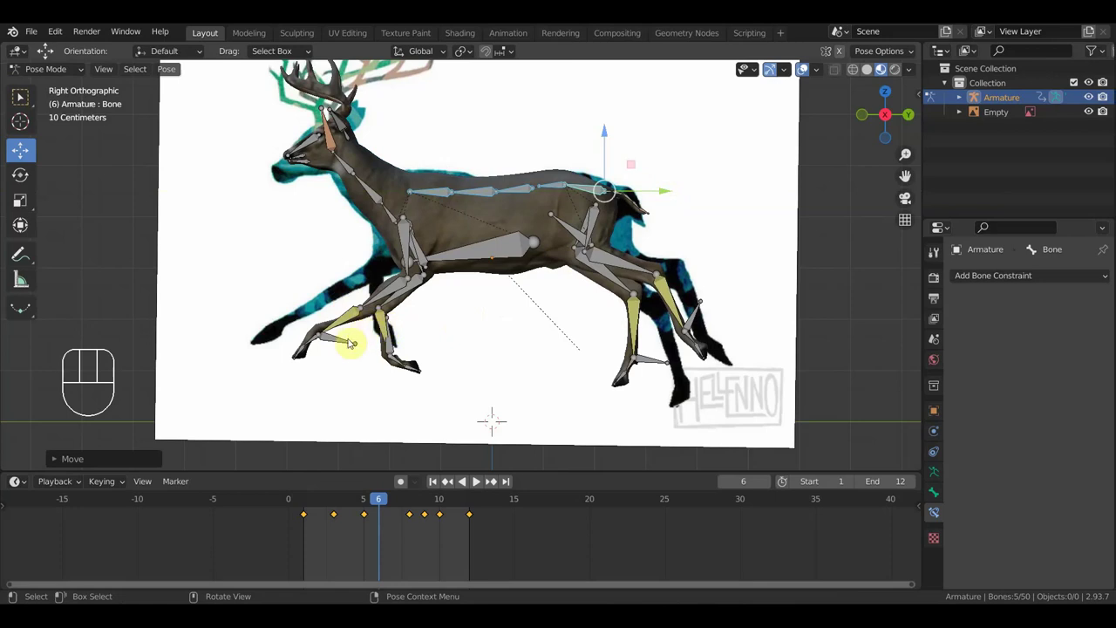
key("g")
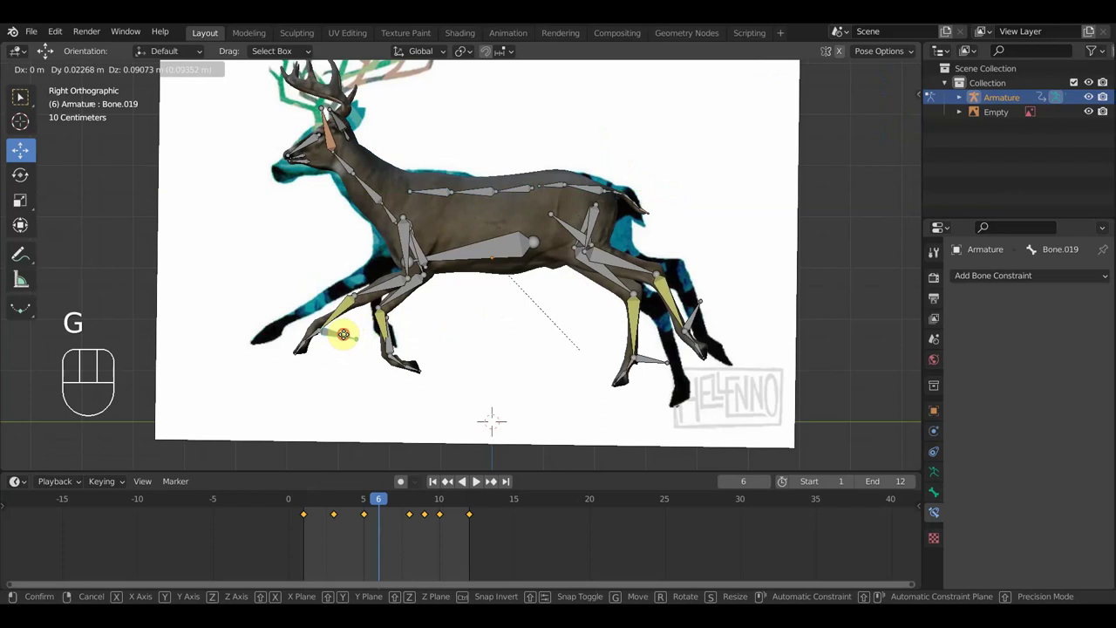
key("r")
left_click(312, 103)
left_click(312, 103)
key("g")
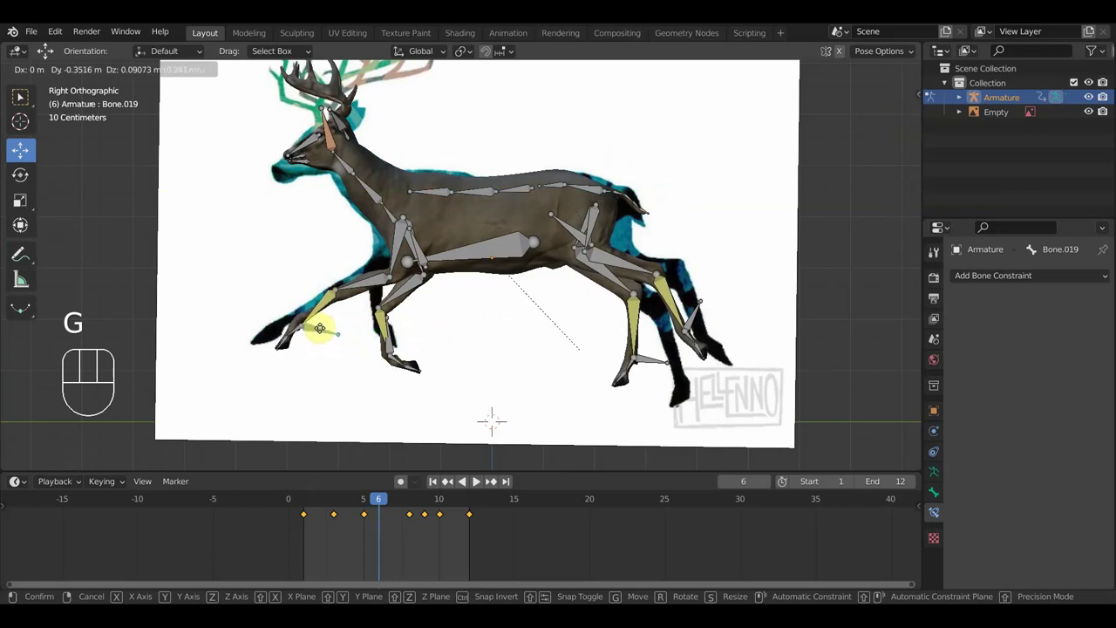
left_click(312, 103)
key("r")
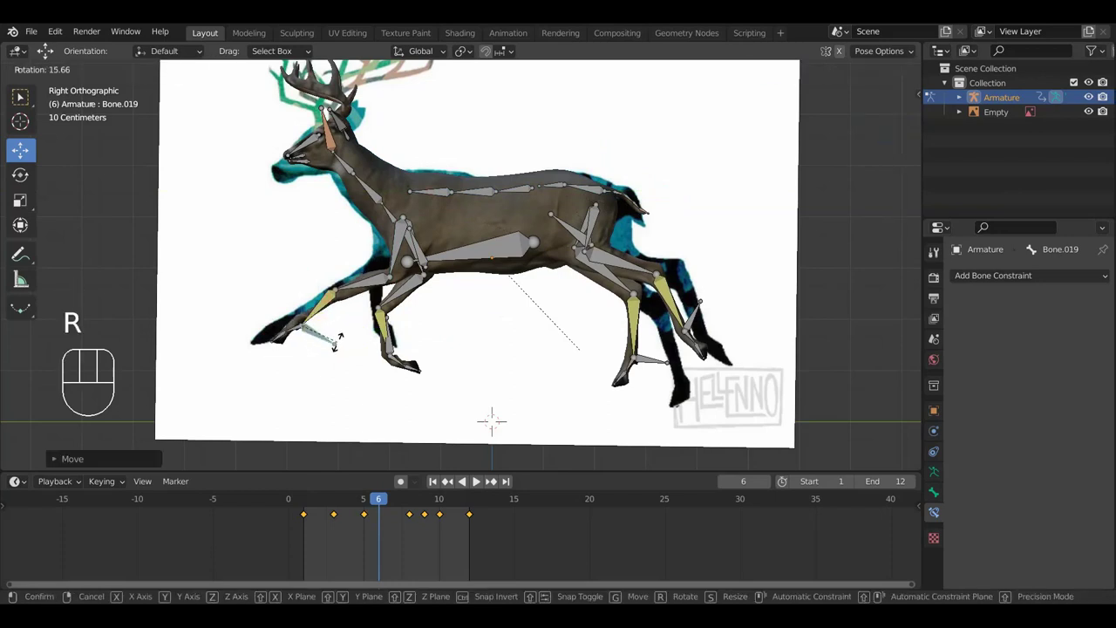
left_click(312, 103)
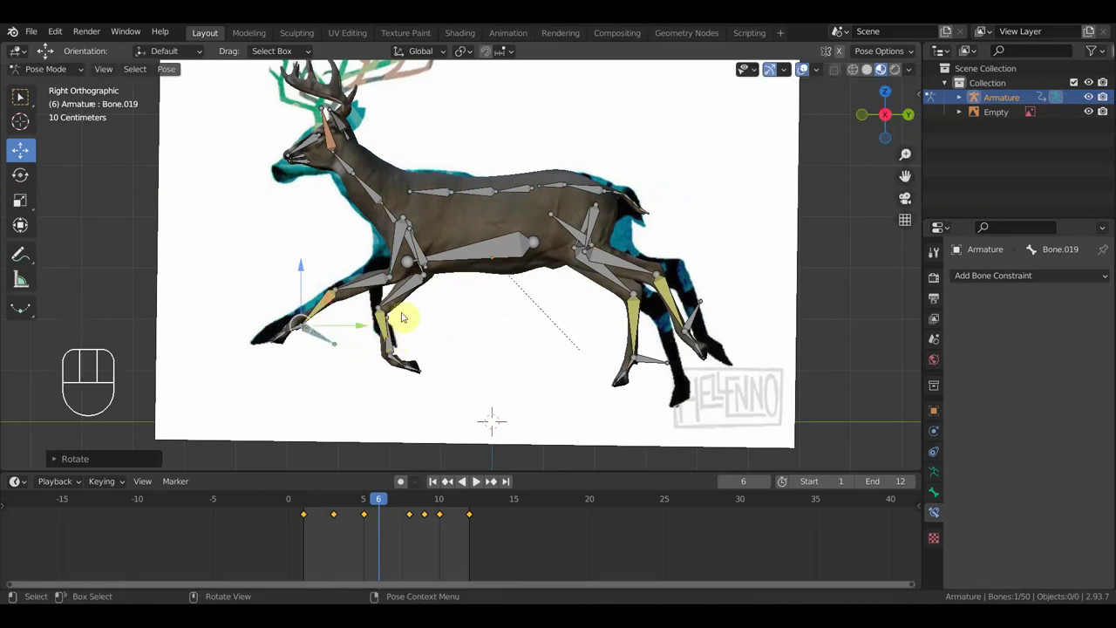
Move the front foot, place and rotate the hind foot on the reference leg, and position the hock.
left_click(312, 103)
key("g")
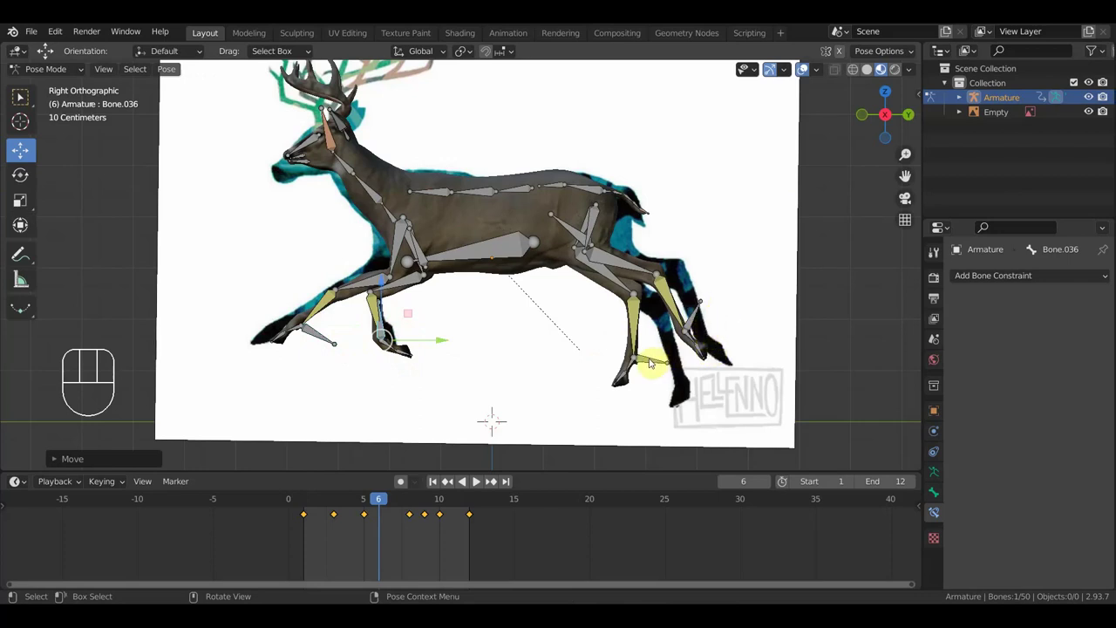
left_click(312, 103)
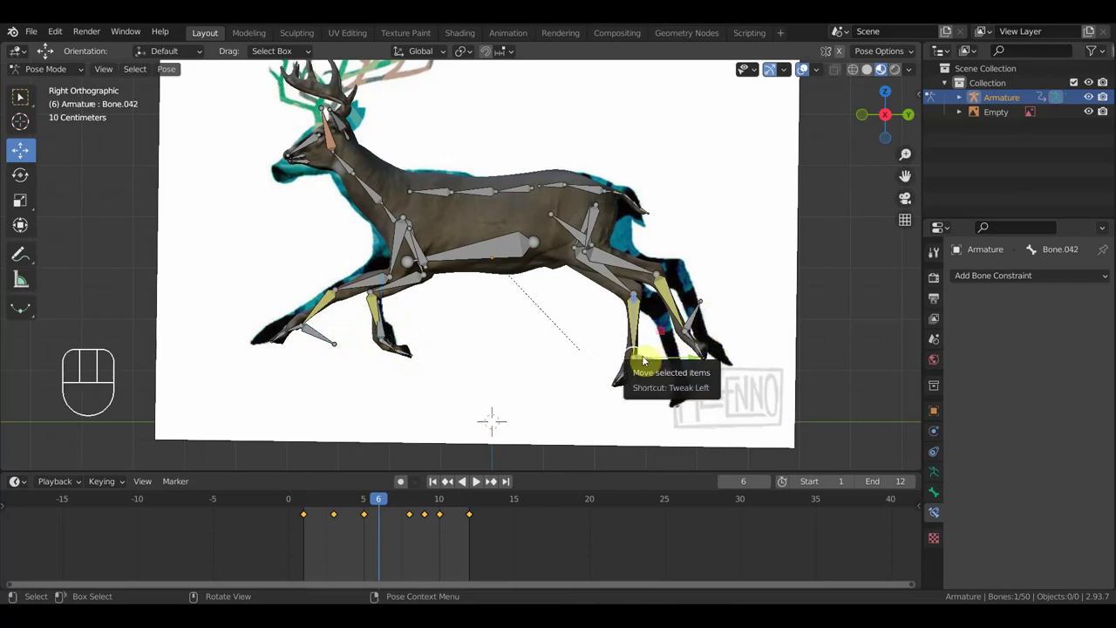
key("g")
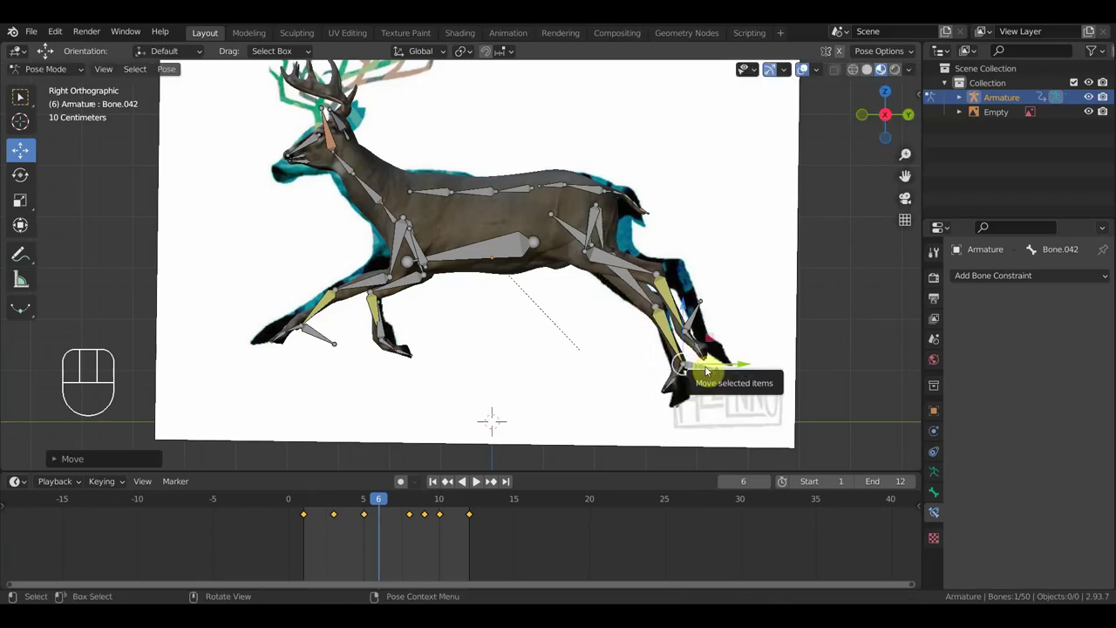
key("r")
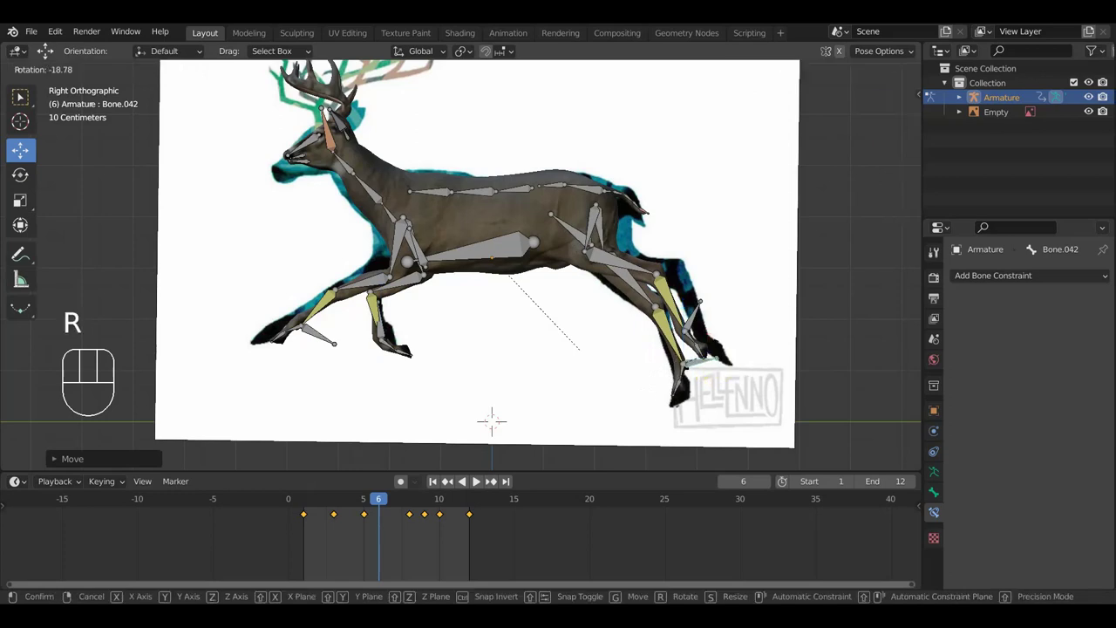
left_click(313, 103)
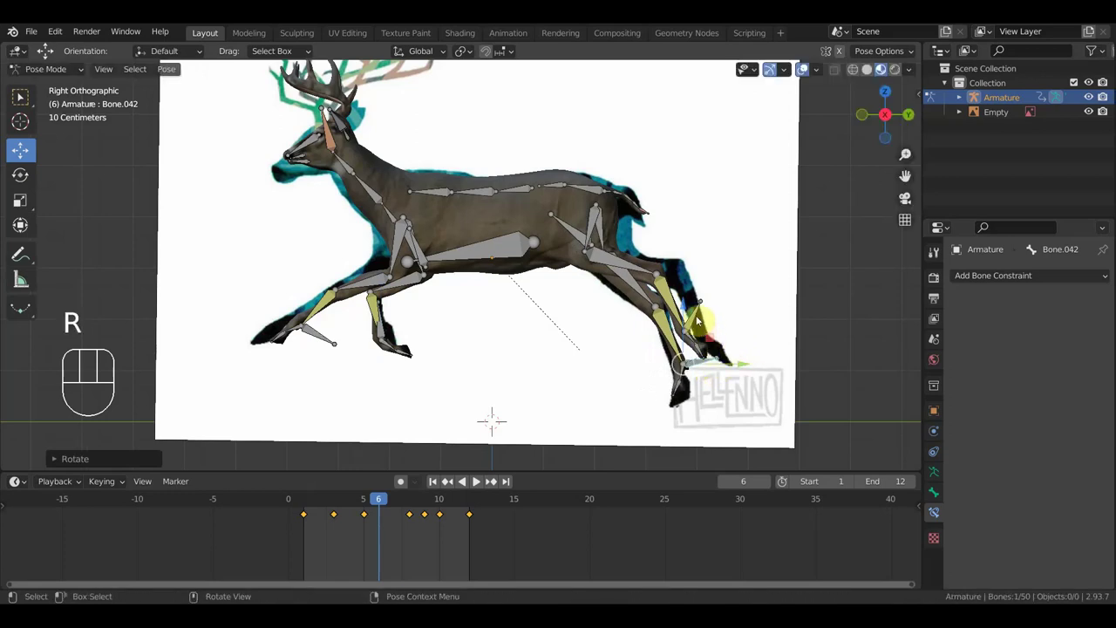
left_click(312, 103)
key("g")
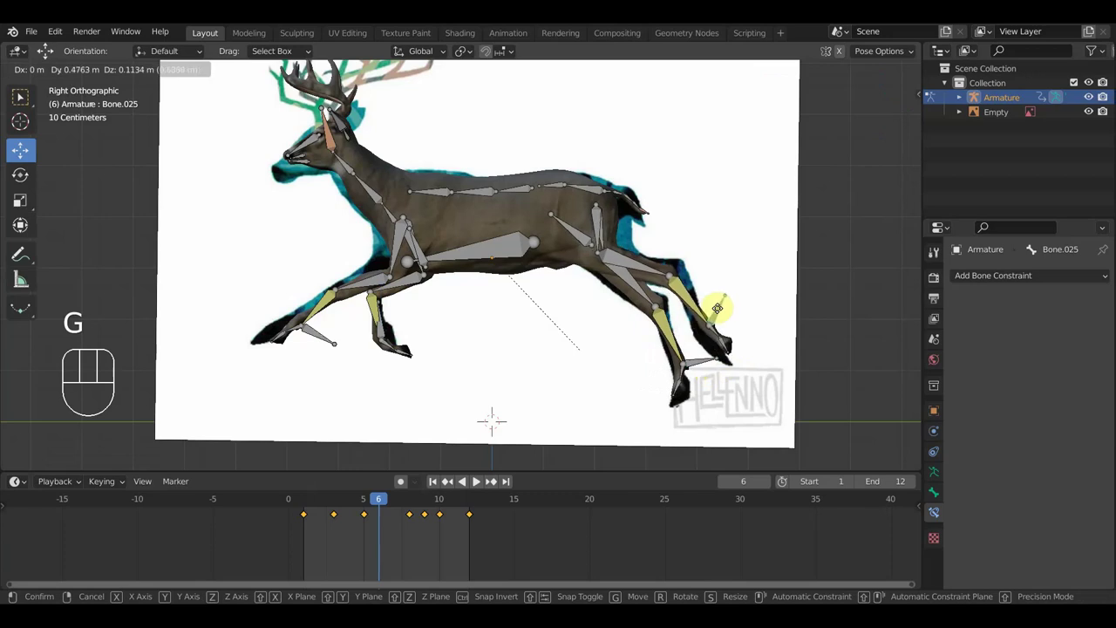
left_click(312, 103)
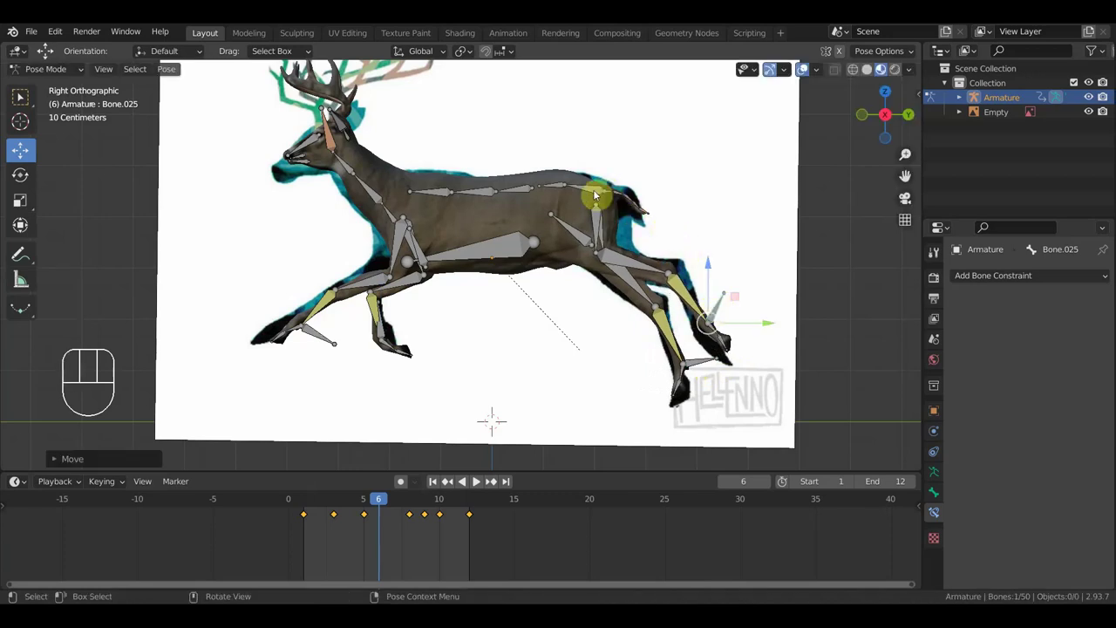
Adjust the tail bone, then keyframe every bone of the rig at frame 6.
left_click_drag(600, 194, 628, 200)
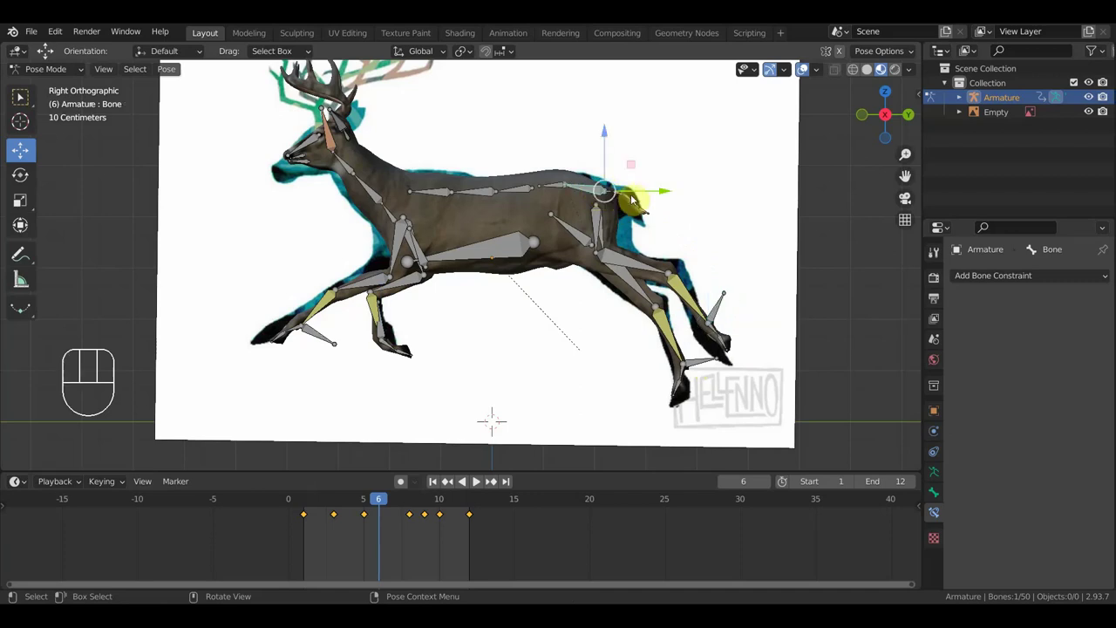
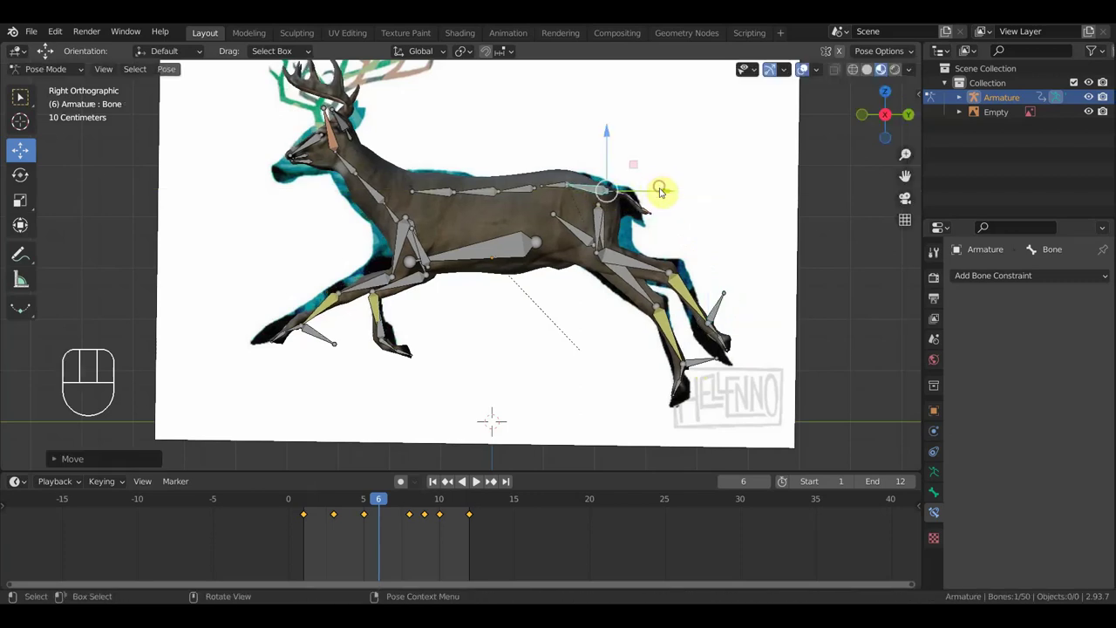
key("a")
key("i")
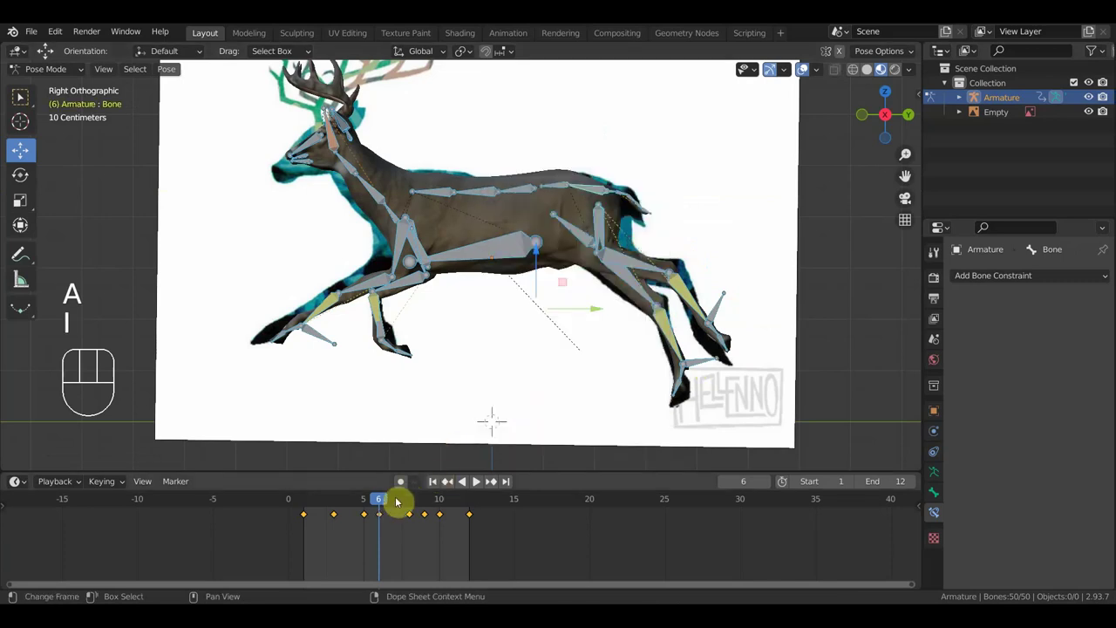
At frame 7 in side view, reposition the front foot and leg, the hind foot and the hock.
left_click_drag(401, 502, 402, 516)
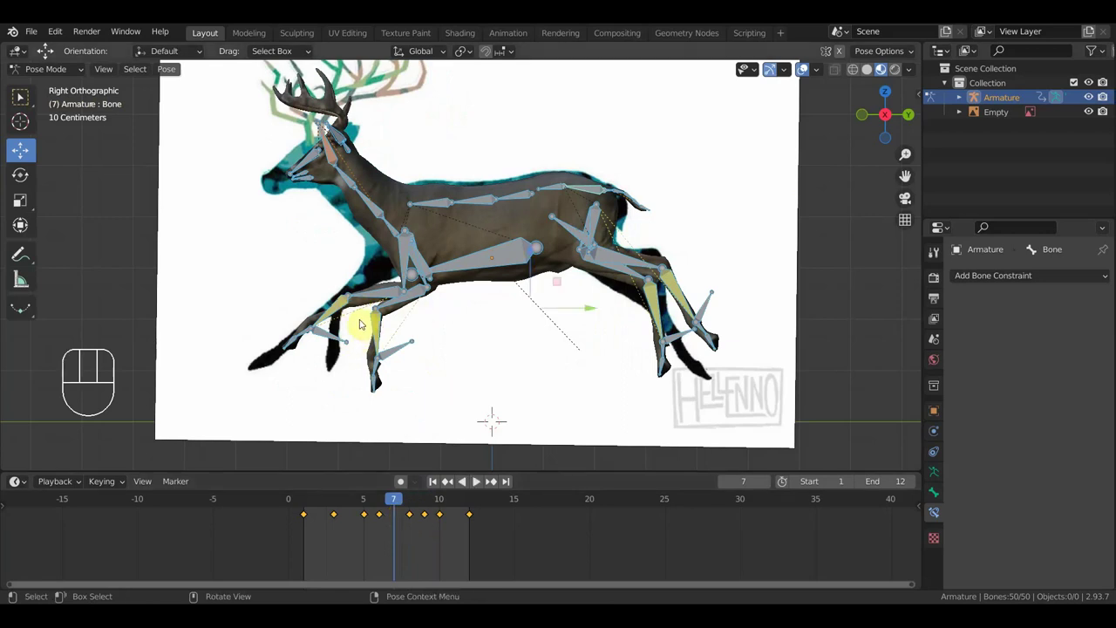
left_click_drag(404, 263, 427, 295)
left_click_drag(441, 295, 485, 304)
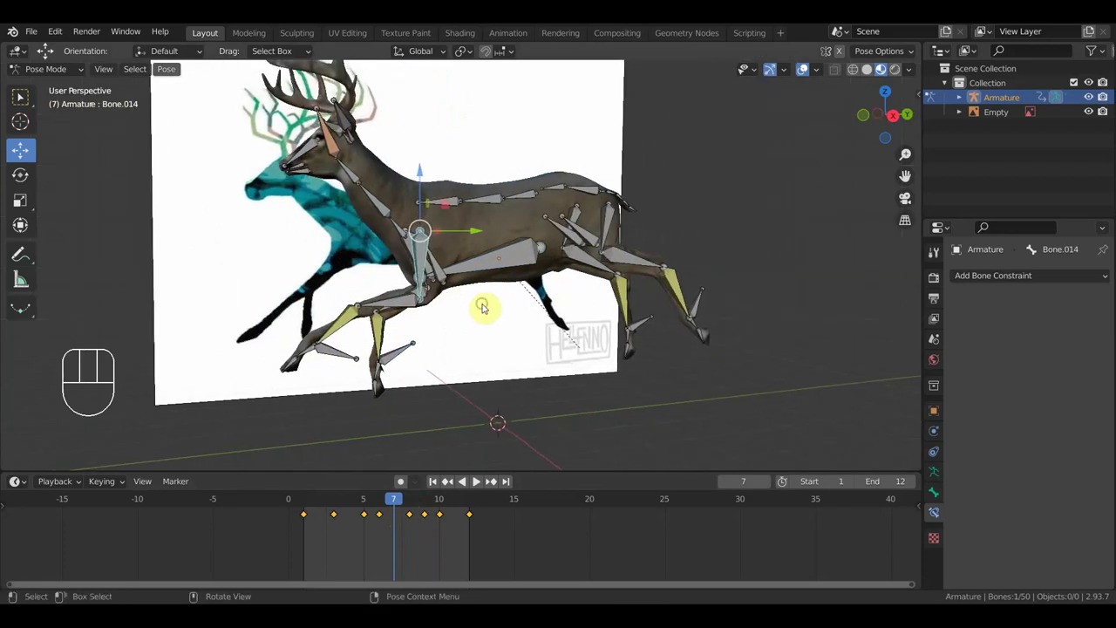
key("KP_3")
key("r")
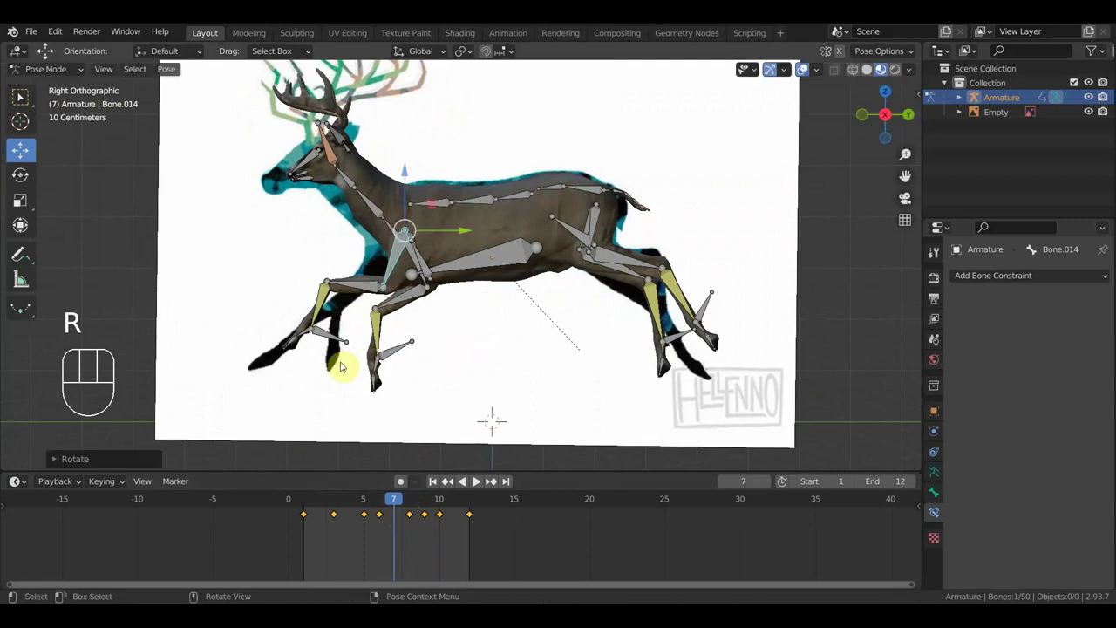
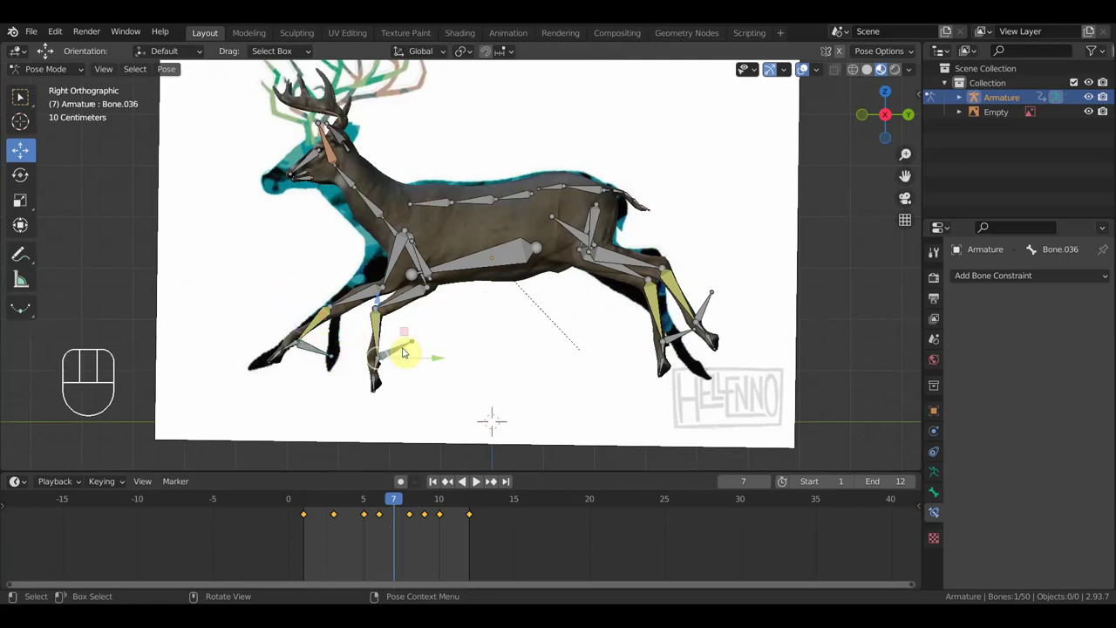
key("g")
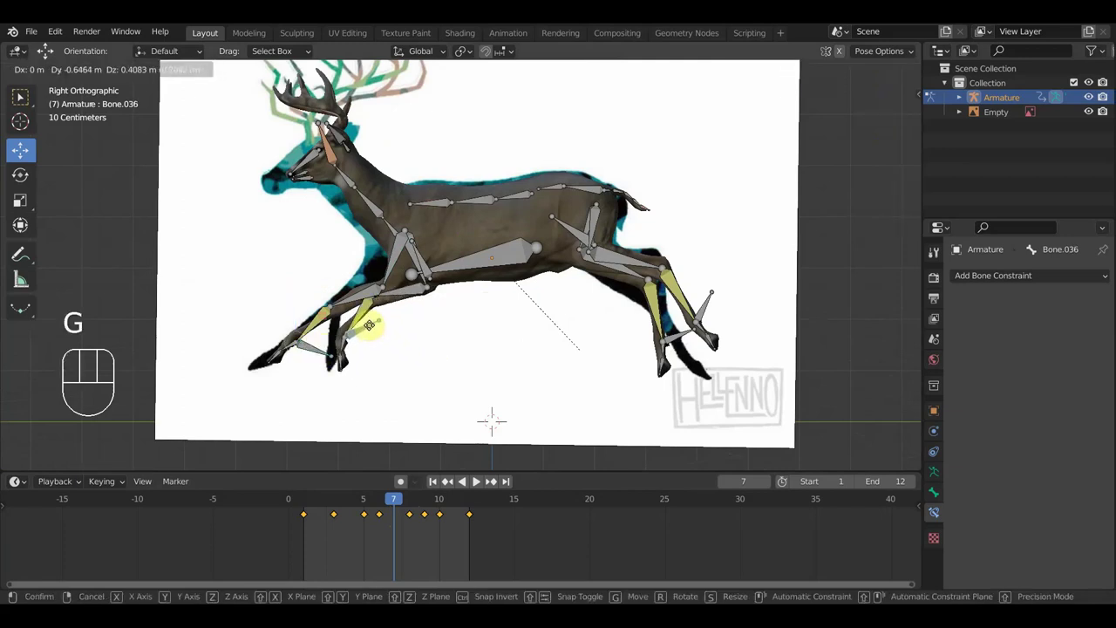
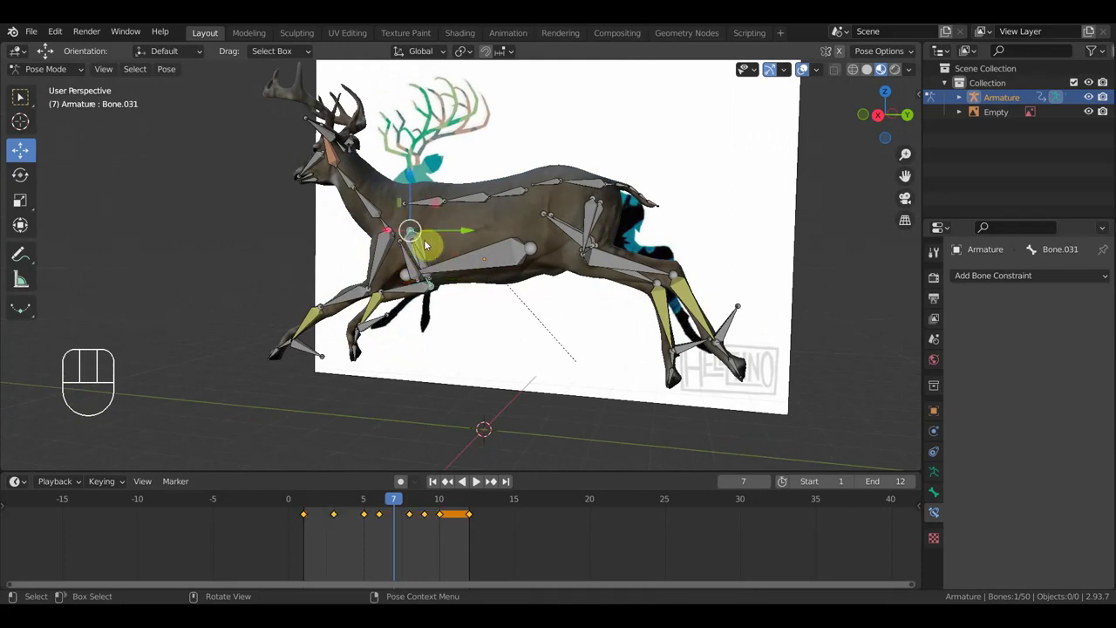
key("KP_3")
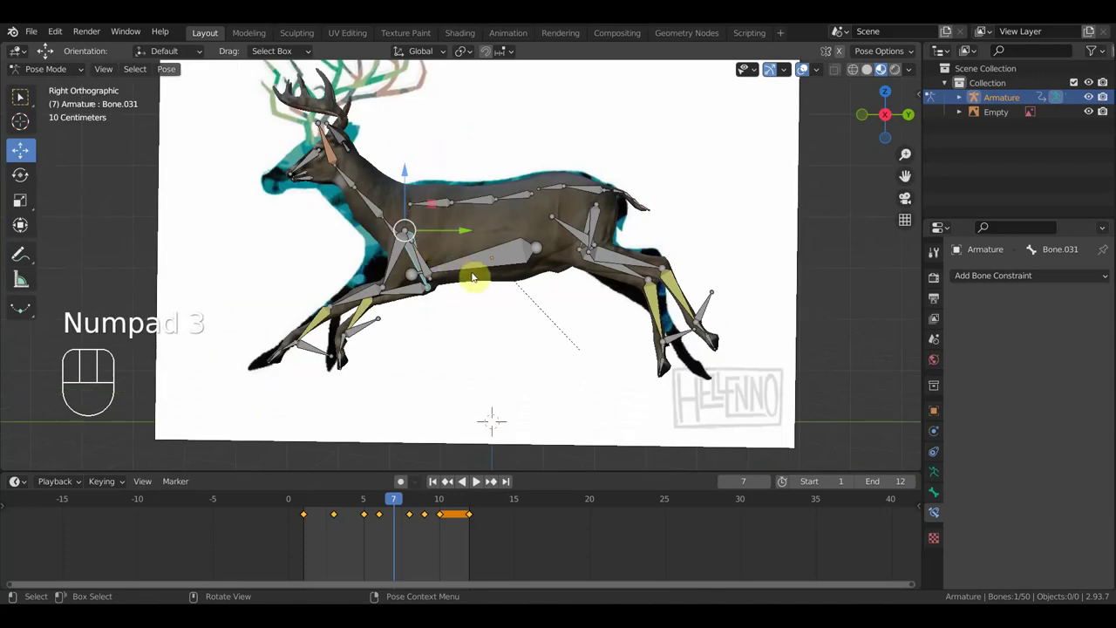
key("r")
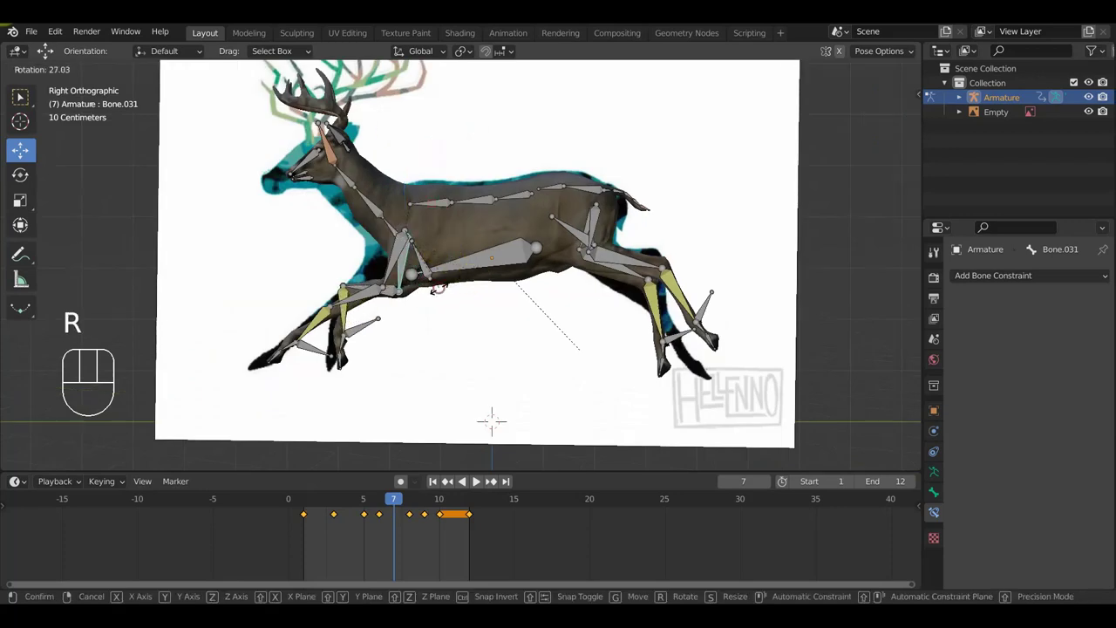
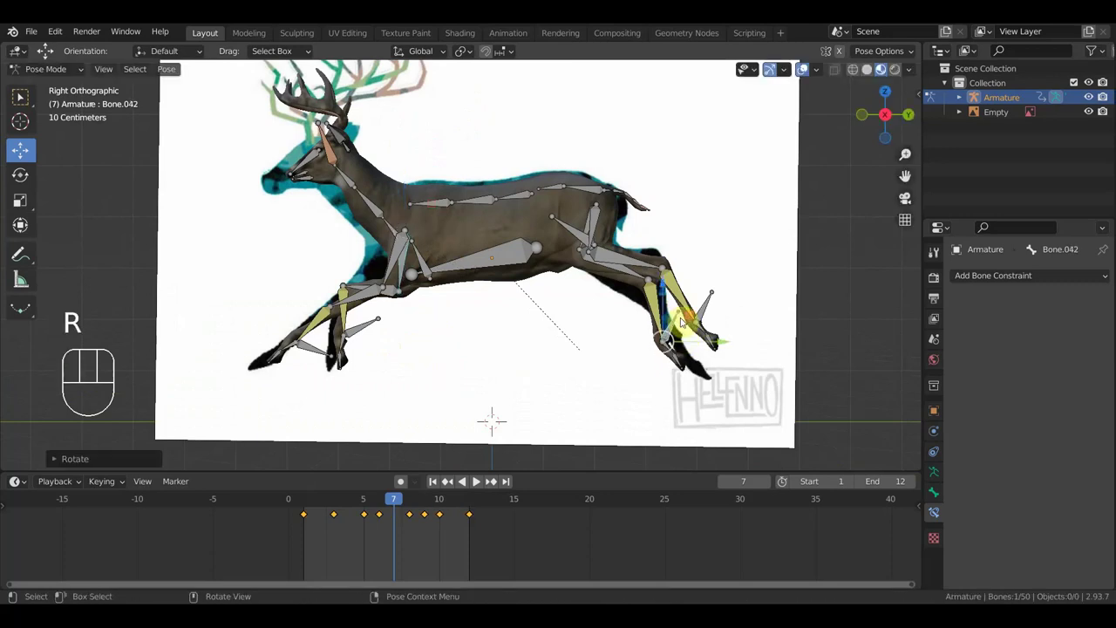
key("g")
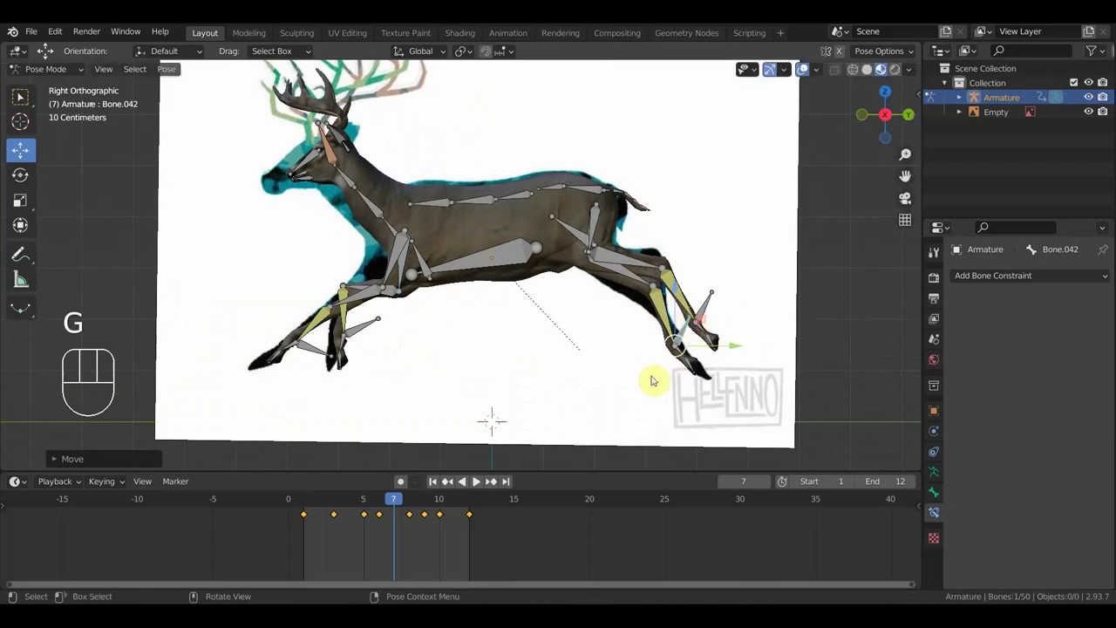
left_click(707, 313)
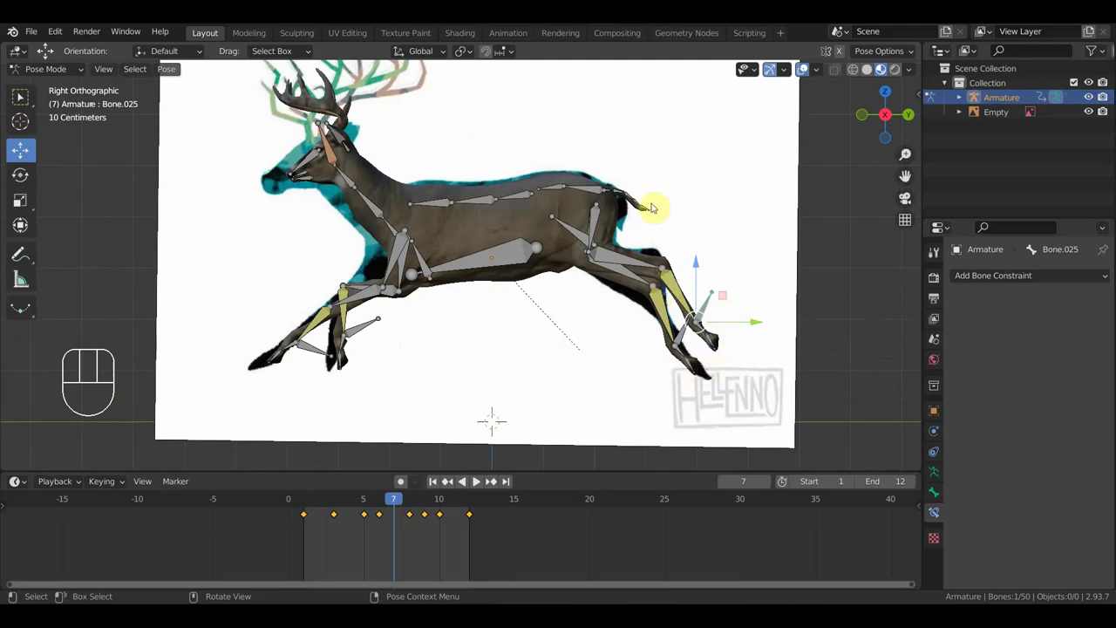
Reshape the deer's back by moving the spine bones from the tail end to the shoulders.
left_click_drag(647, 207, 667, 221)
key("g")
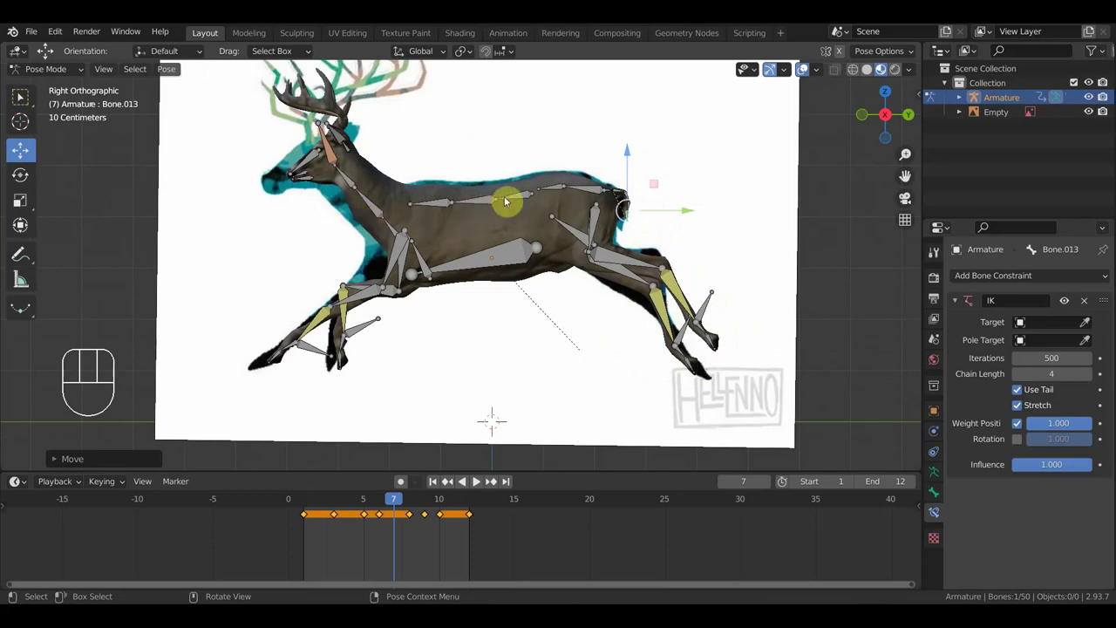
left_click_drag(520, 197, 521, 218)
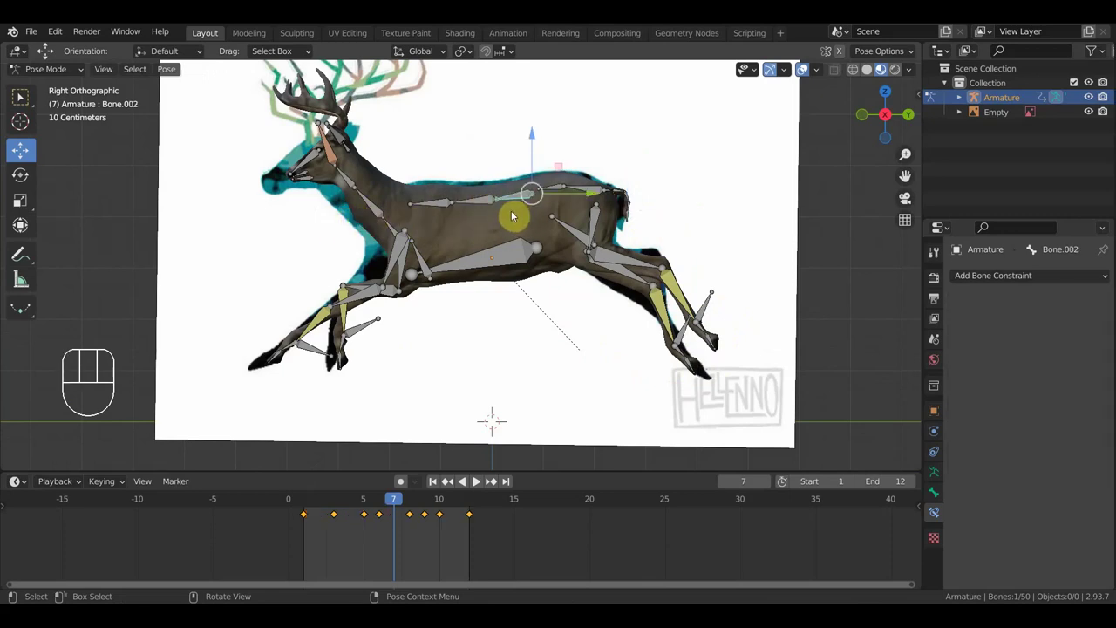
left_click(391, 229)
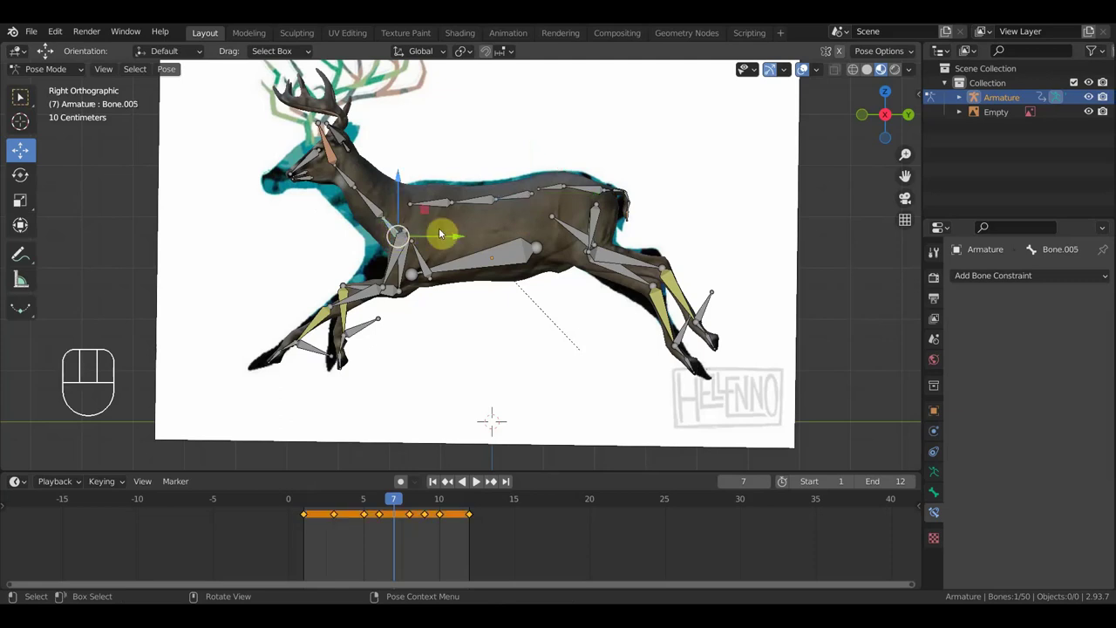
key("g")
left_click(432, 229)
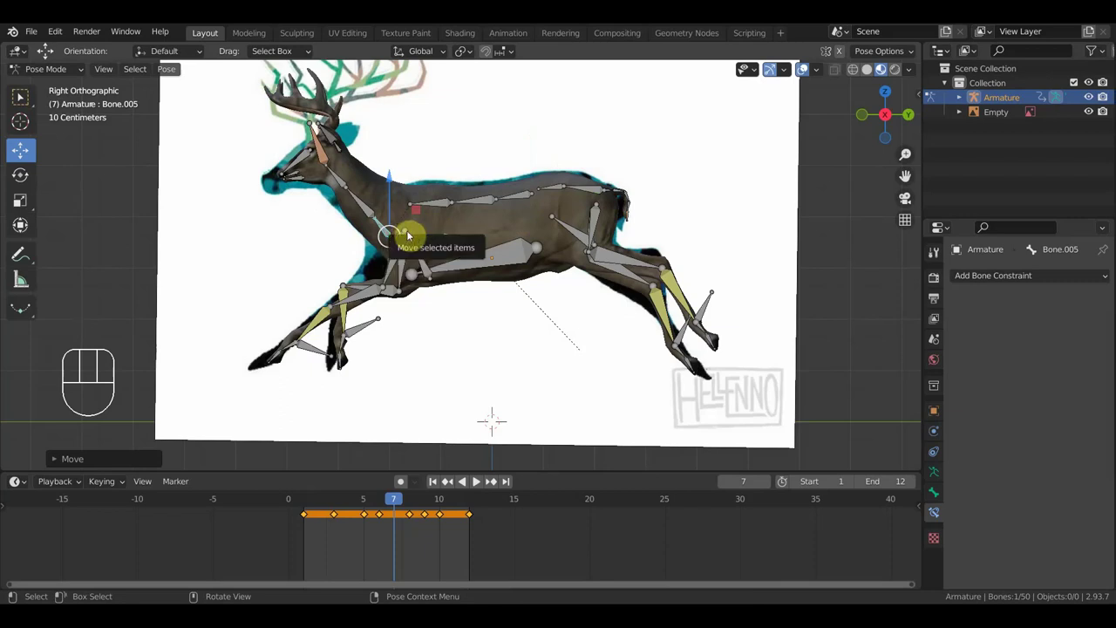
key("ctrl+z")
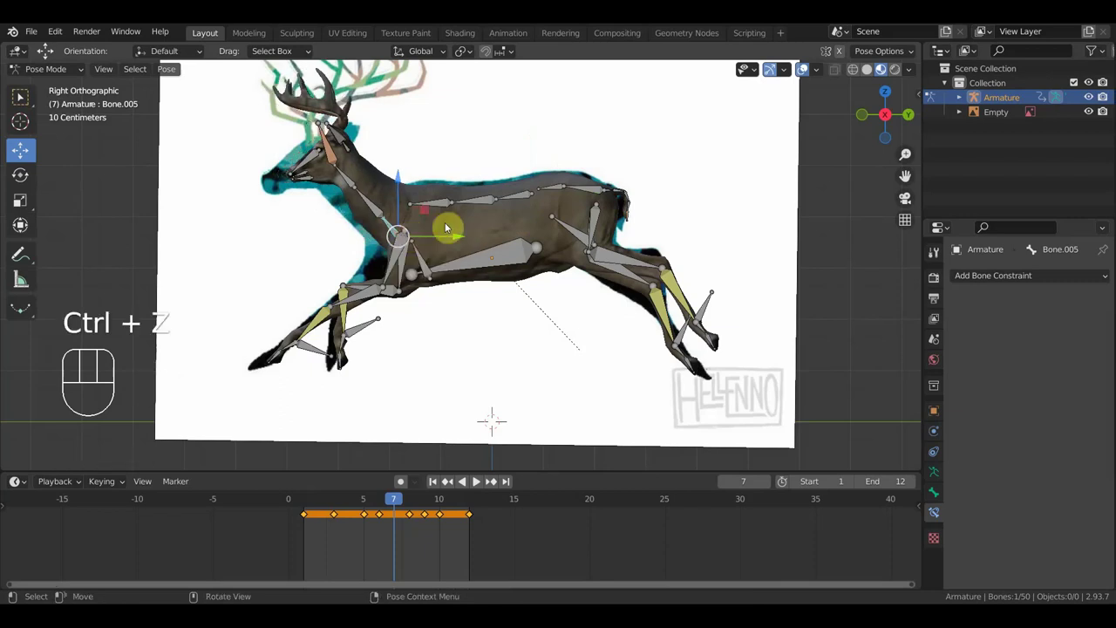
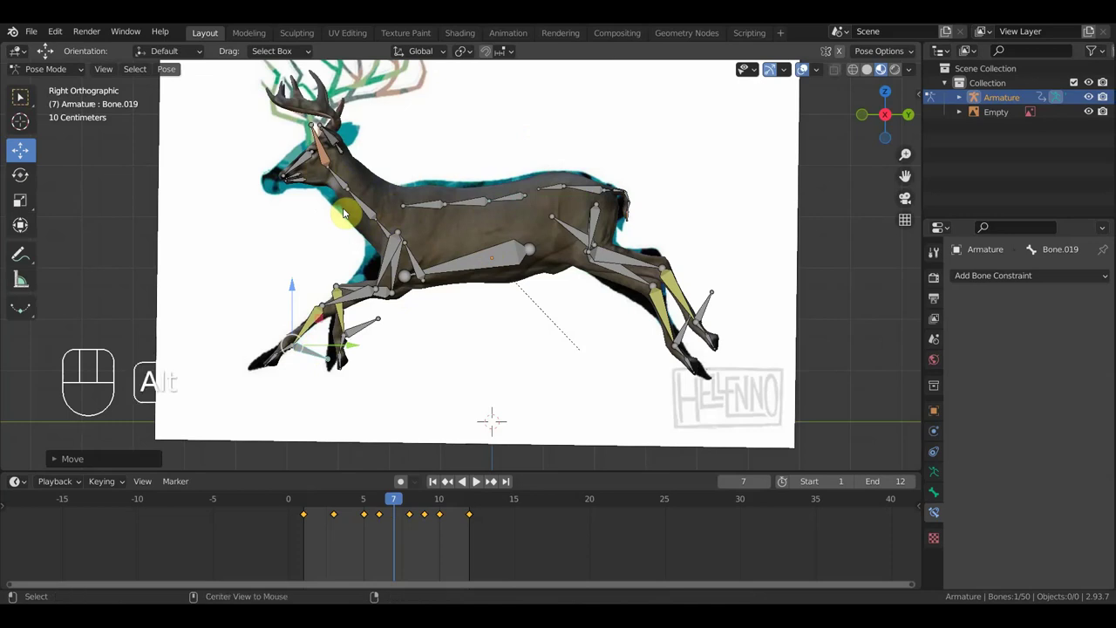
Select every bone of the rig and bring up the Insert Keyframe menu.
key("alt+i")
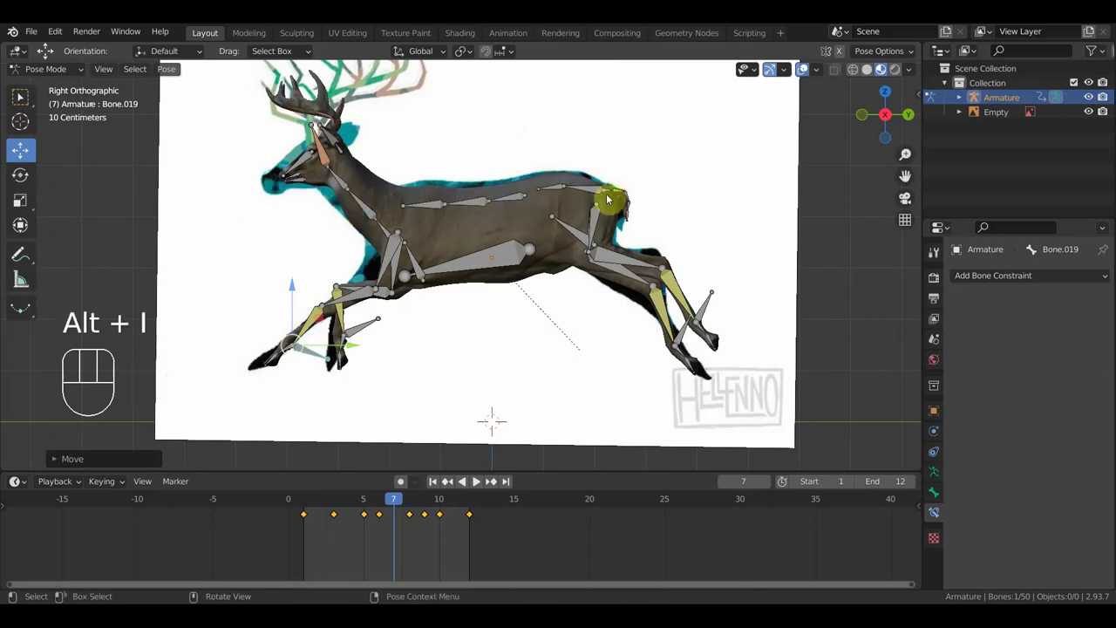
key("ctrl+i")
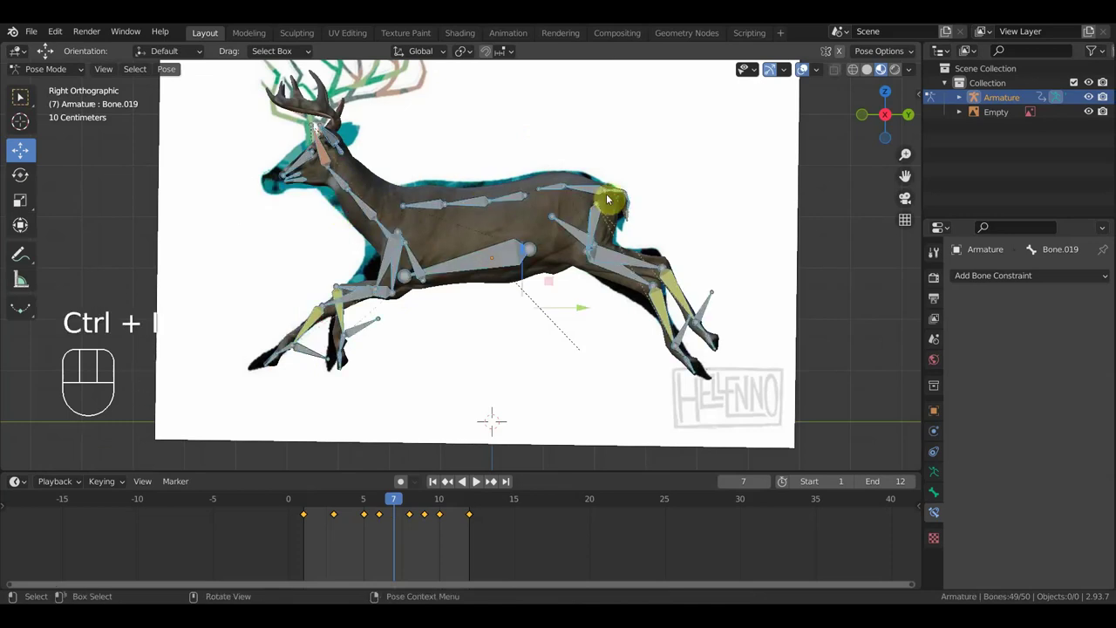
key("i")
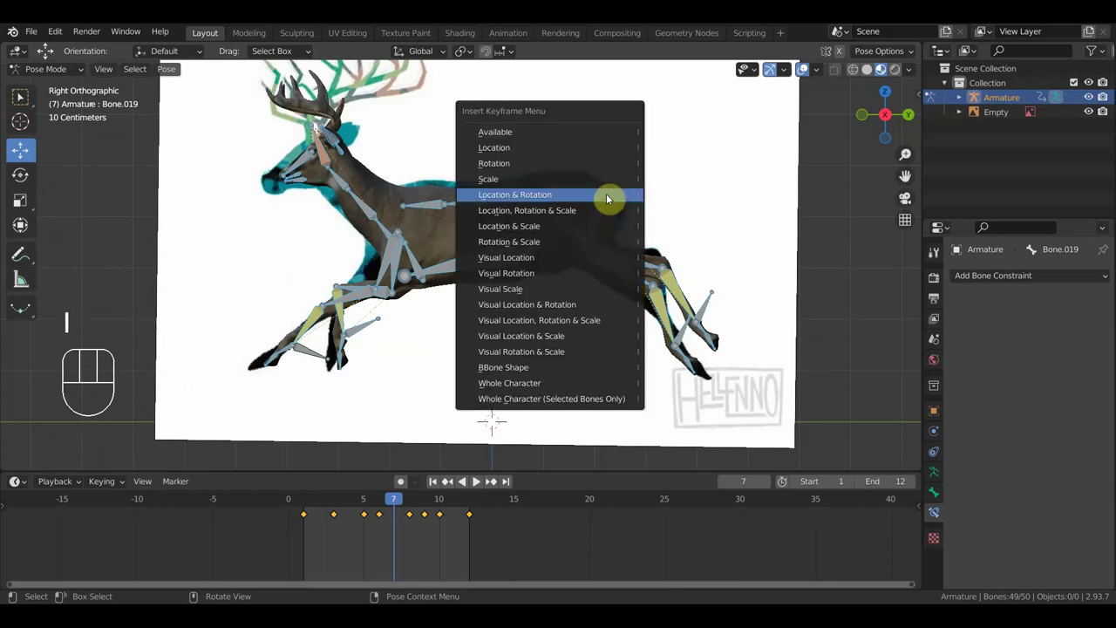
At frame 4, reposition the rear hoof, the front hoof and the far foreleg hoof.
left_click_drag(402, 505, 357, 518)
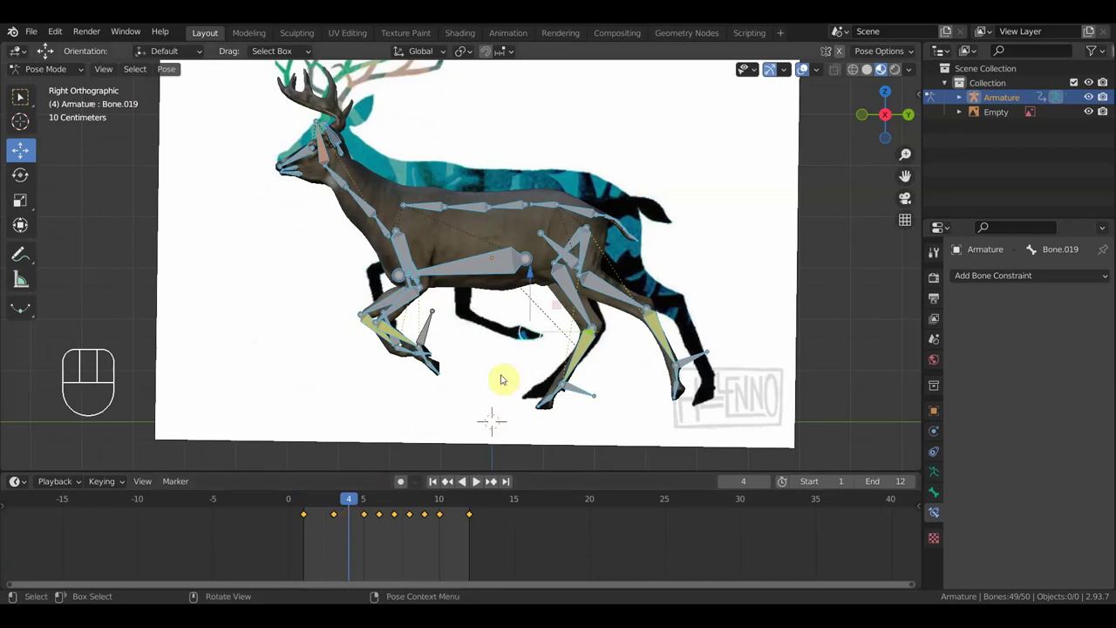
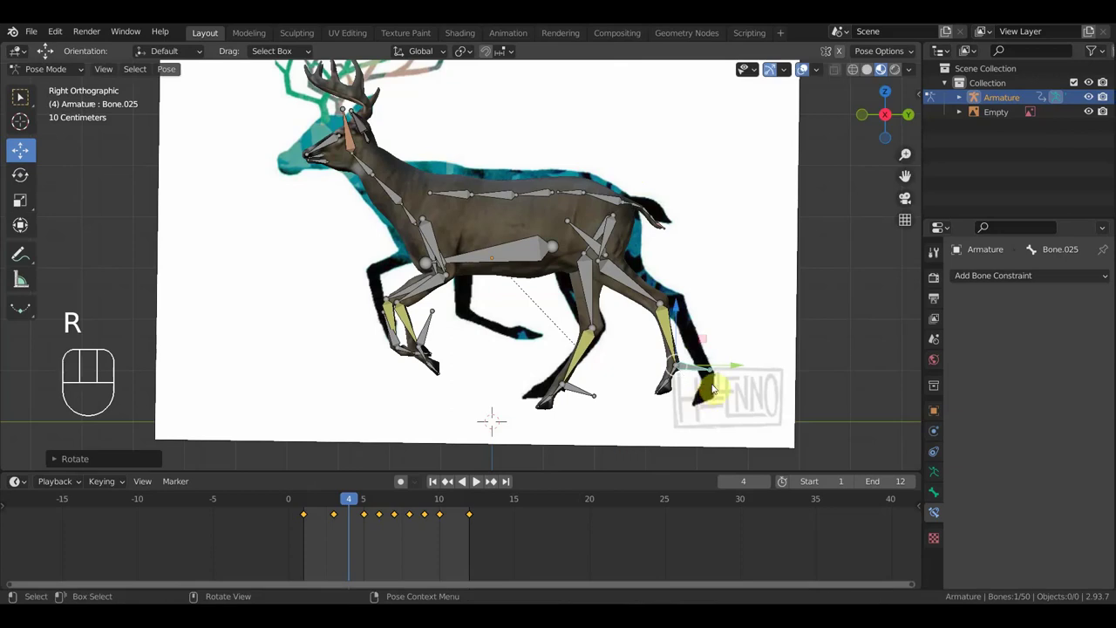
key("g")
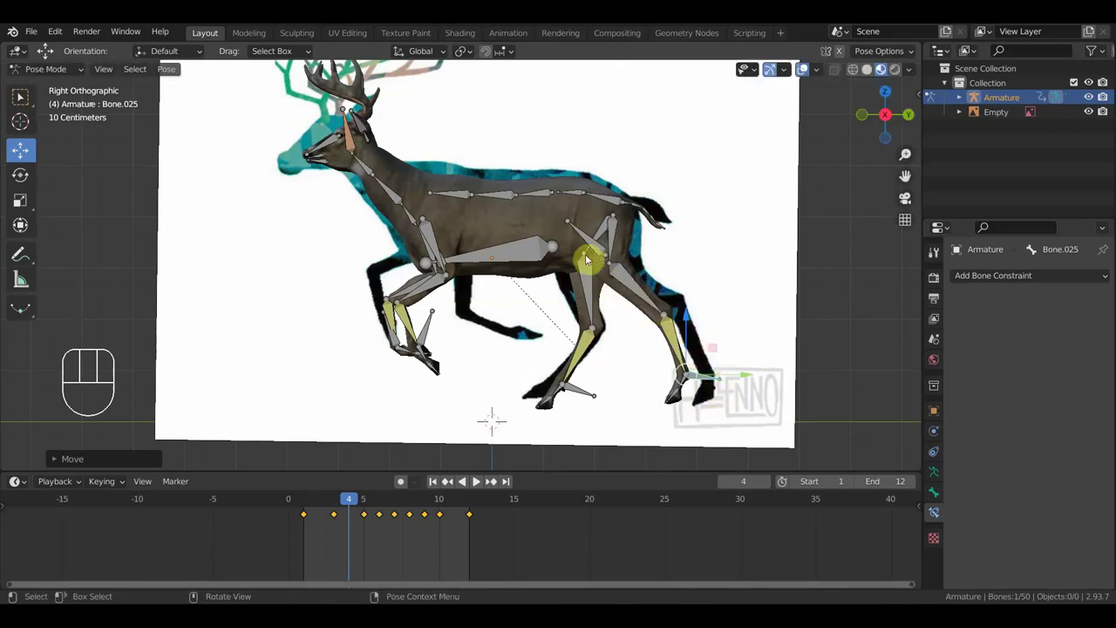
left_click(591, 392)
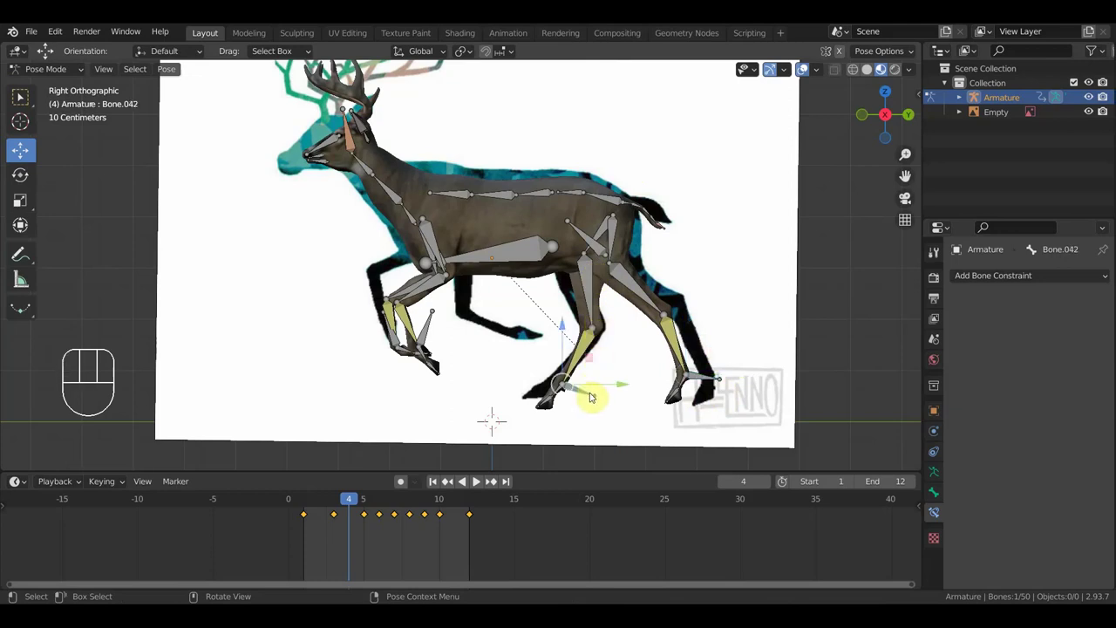
key("g")
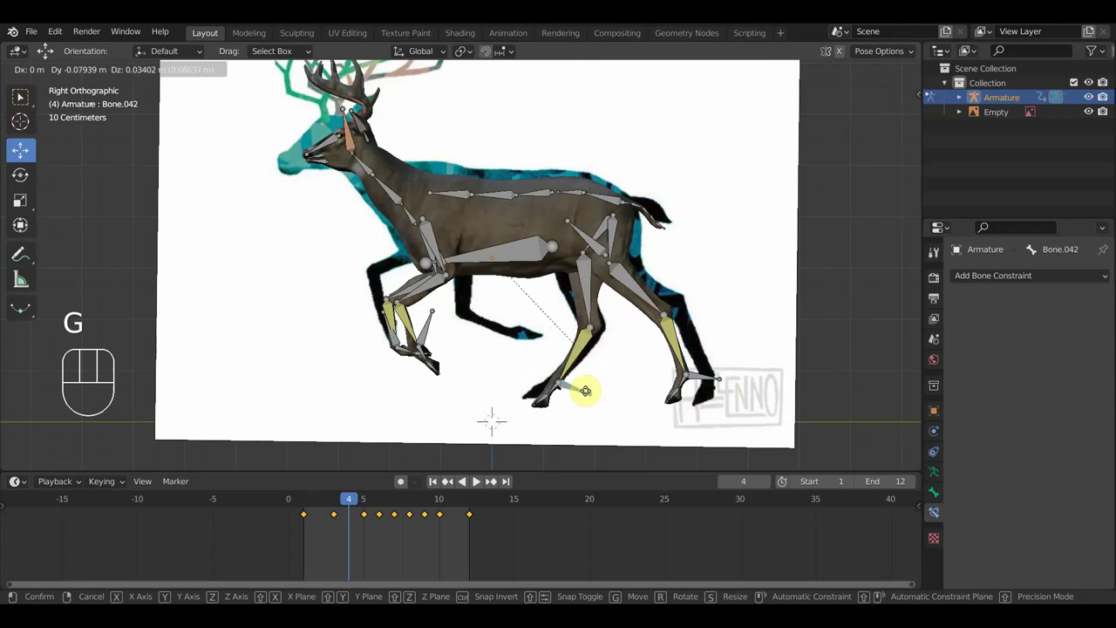
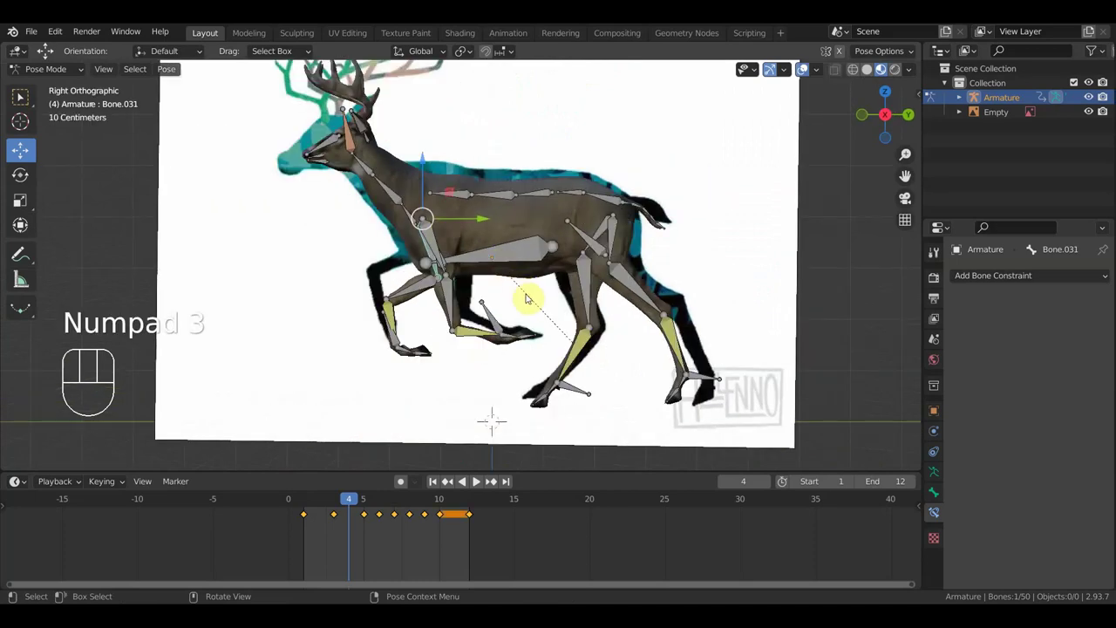
key("r")
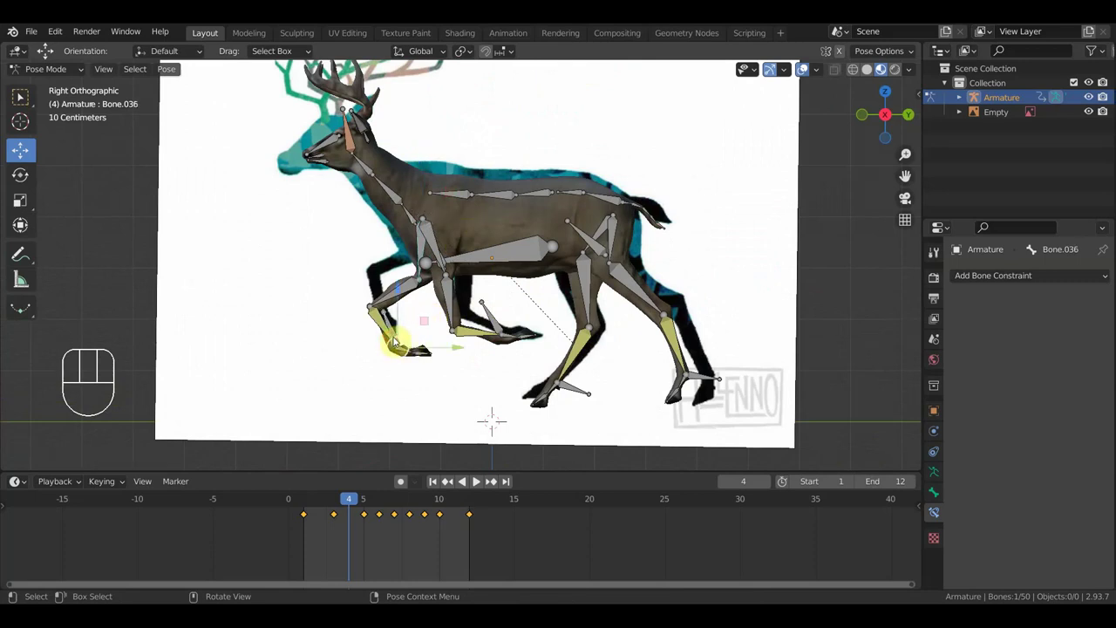
key("g")
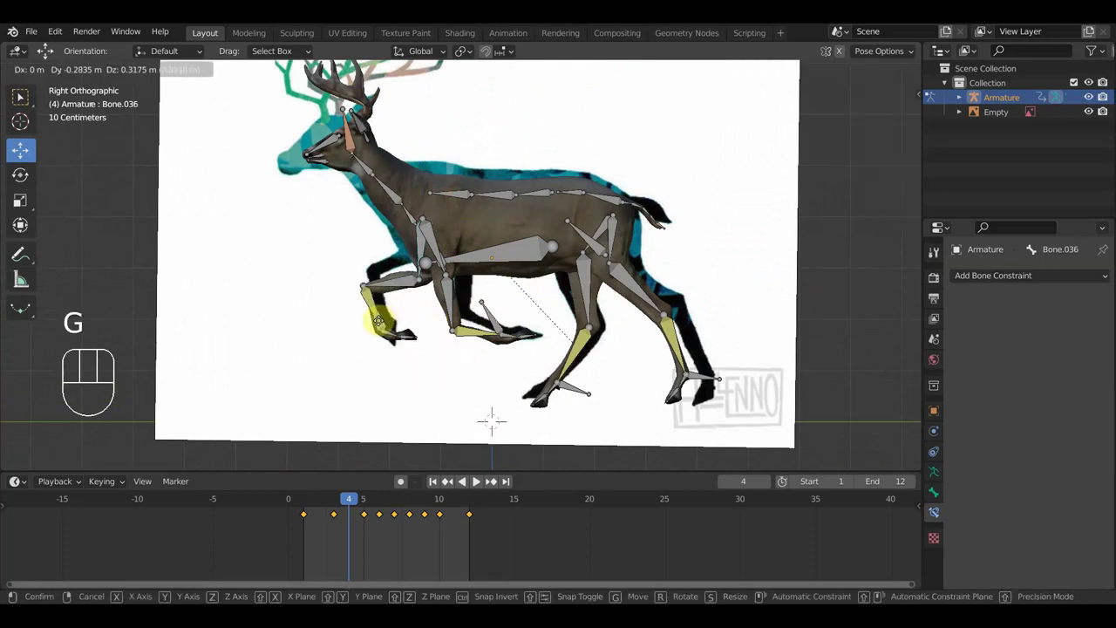
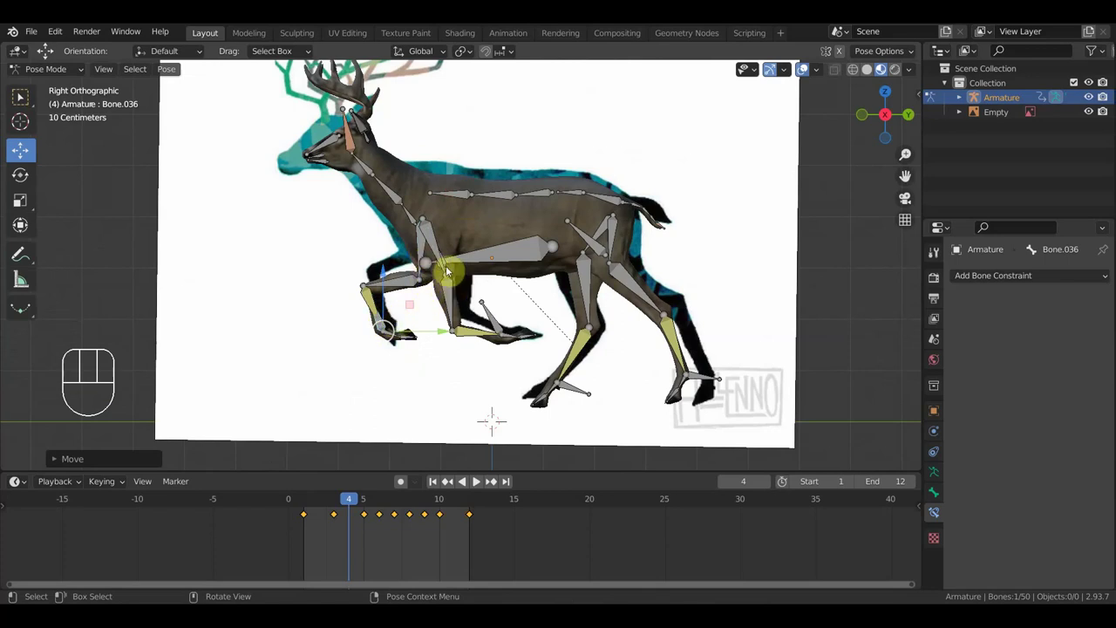
Adjust the shoulder bone, then key the whole rig's pose at frame 4.
left_click(438, 250)
key("alt+r")
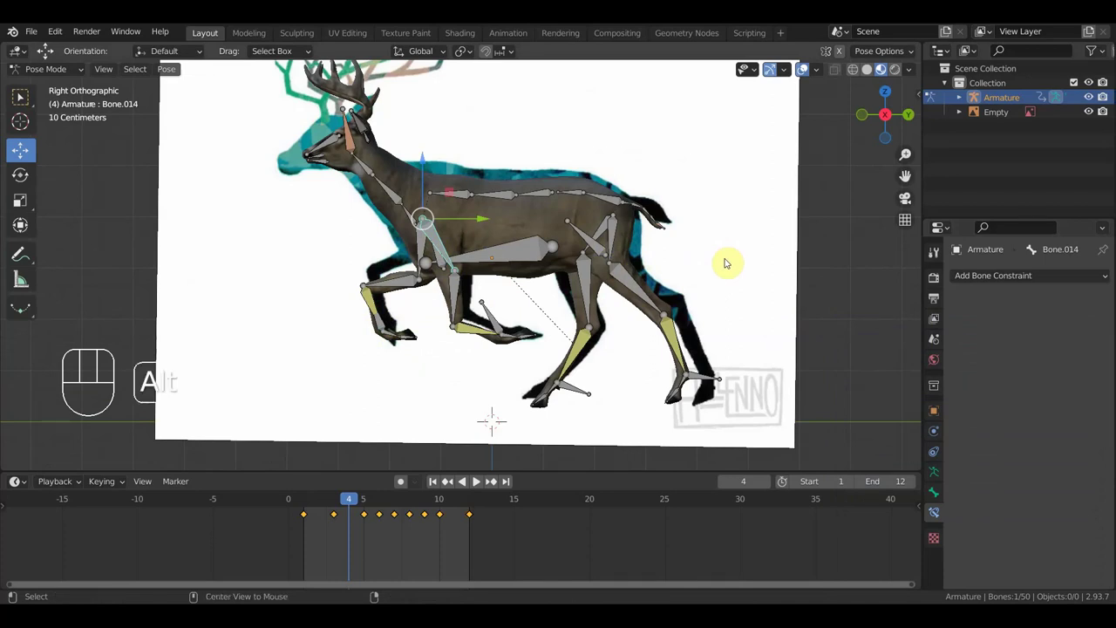
key("alt+i")
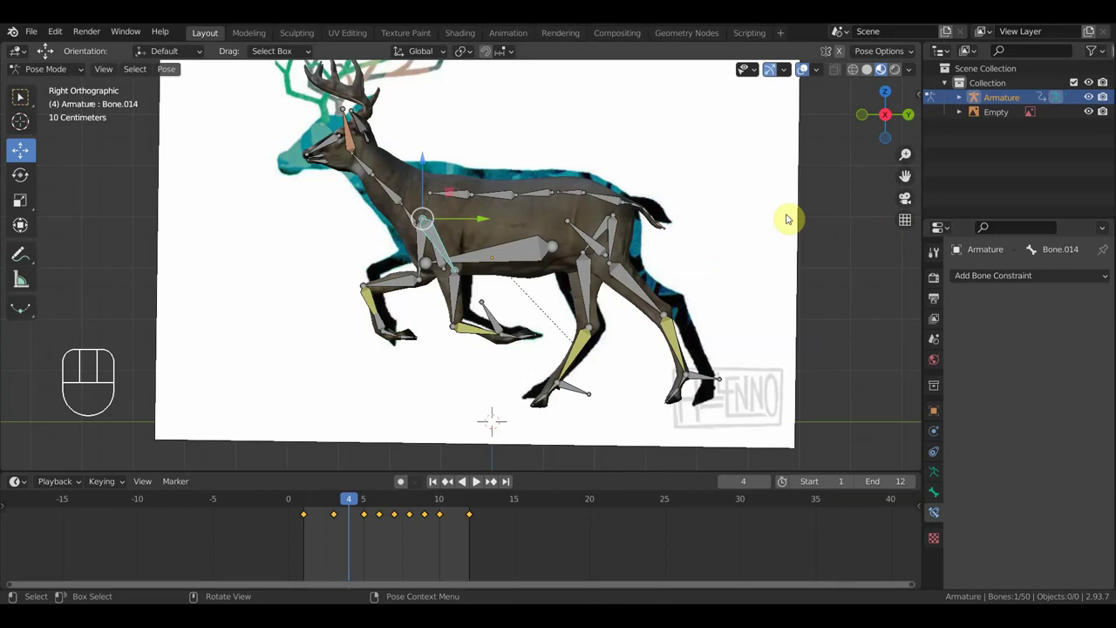
key("a")
key("i")
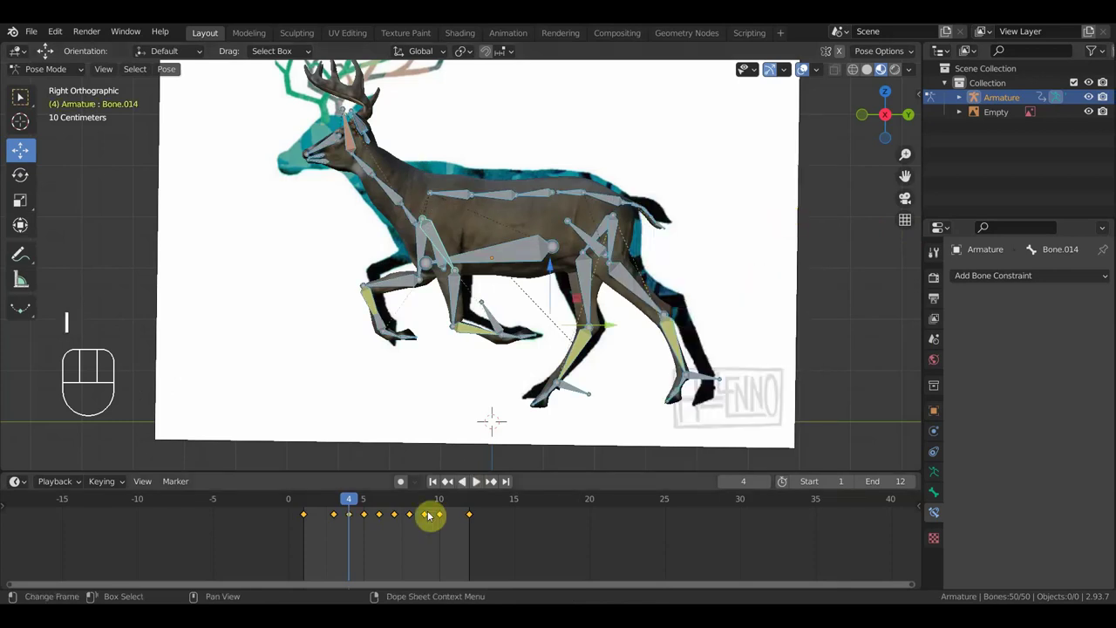
Go to frame 2 and move the front foot bone in the straight side view.
left_click_drag(358, 501, 323, 497)
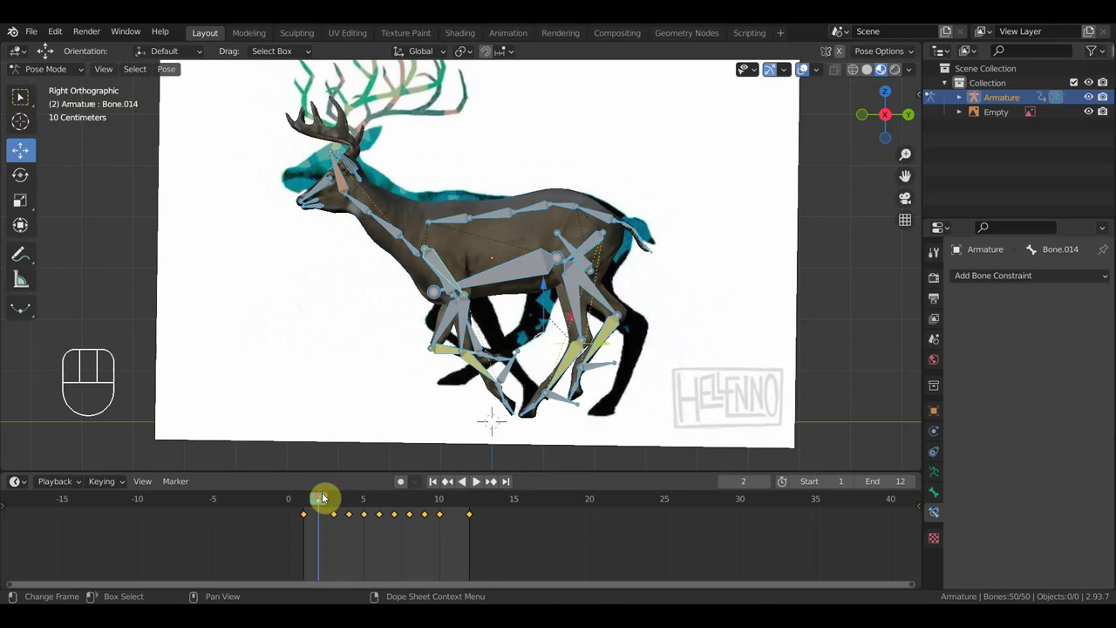
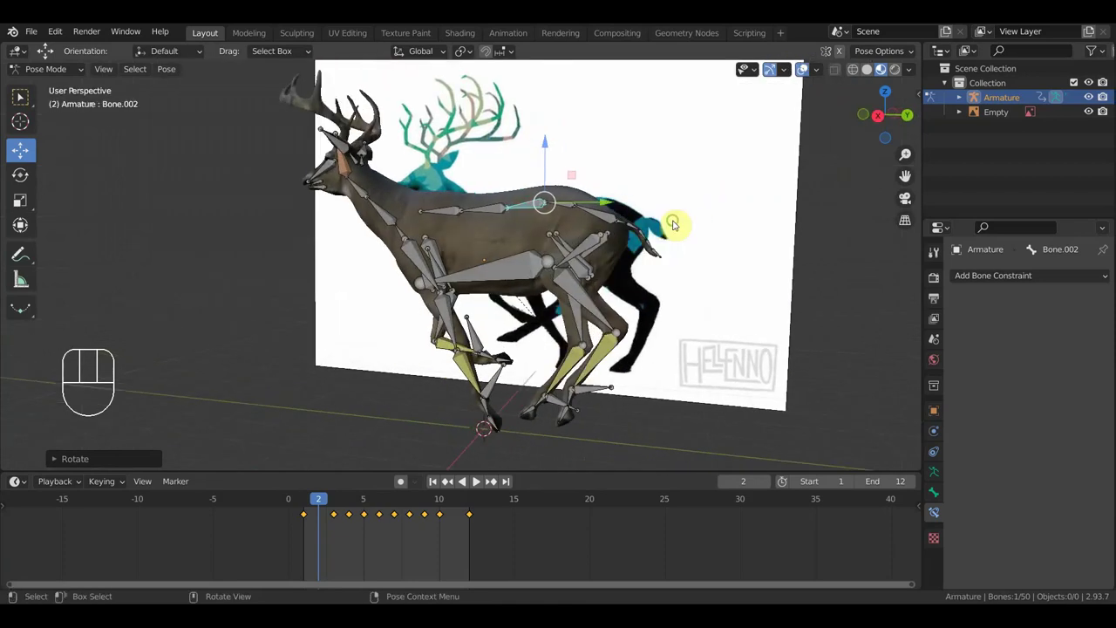
key("KP_3")
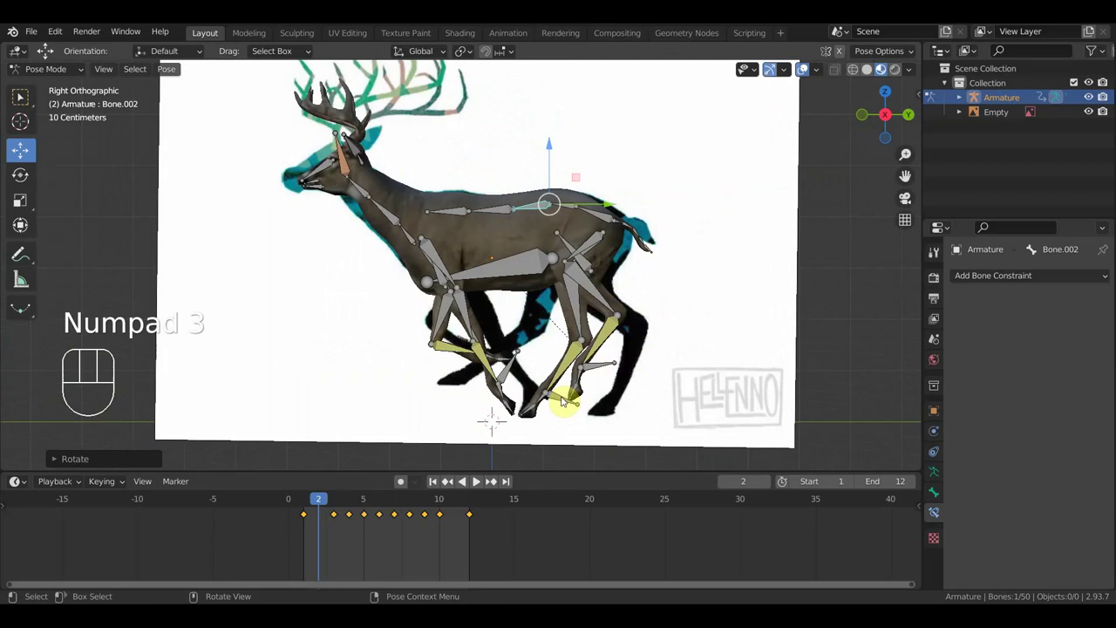
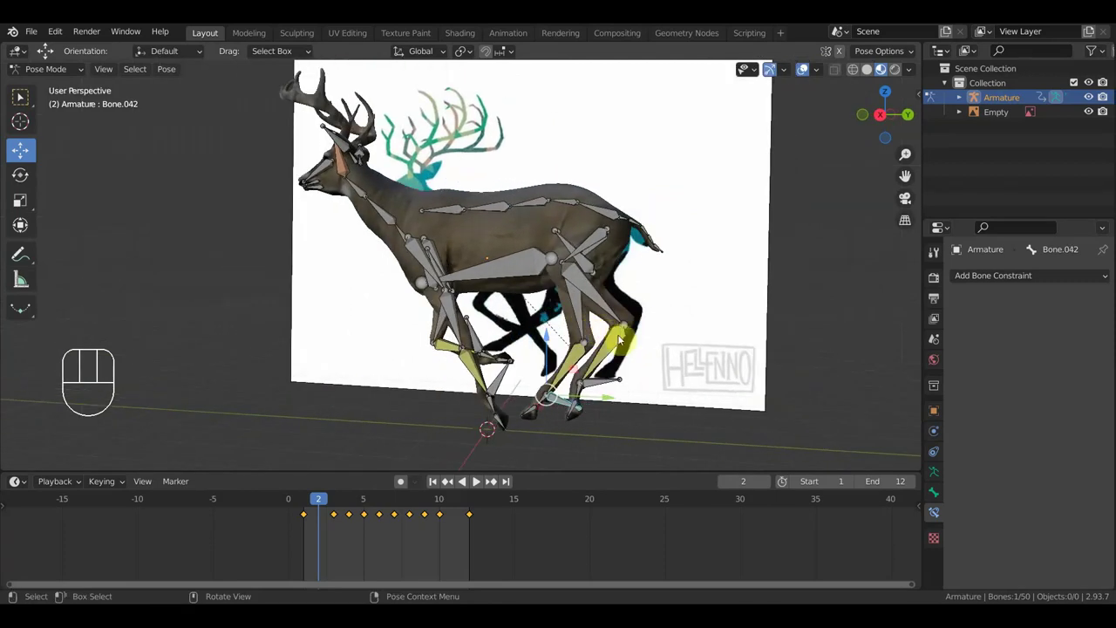
key("KP_3")
key("g")
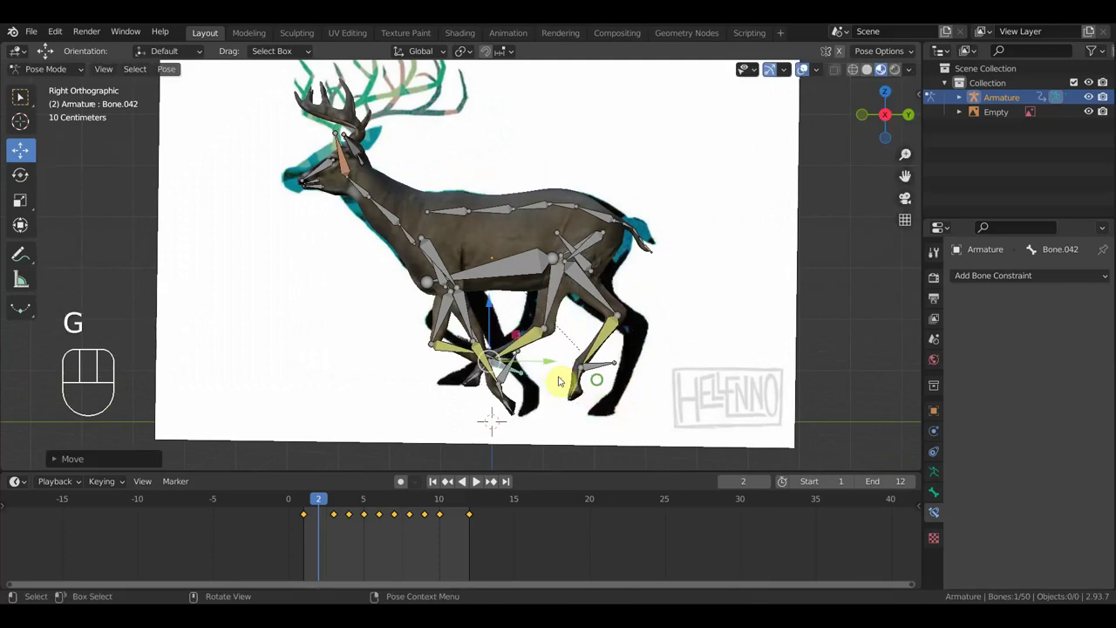
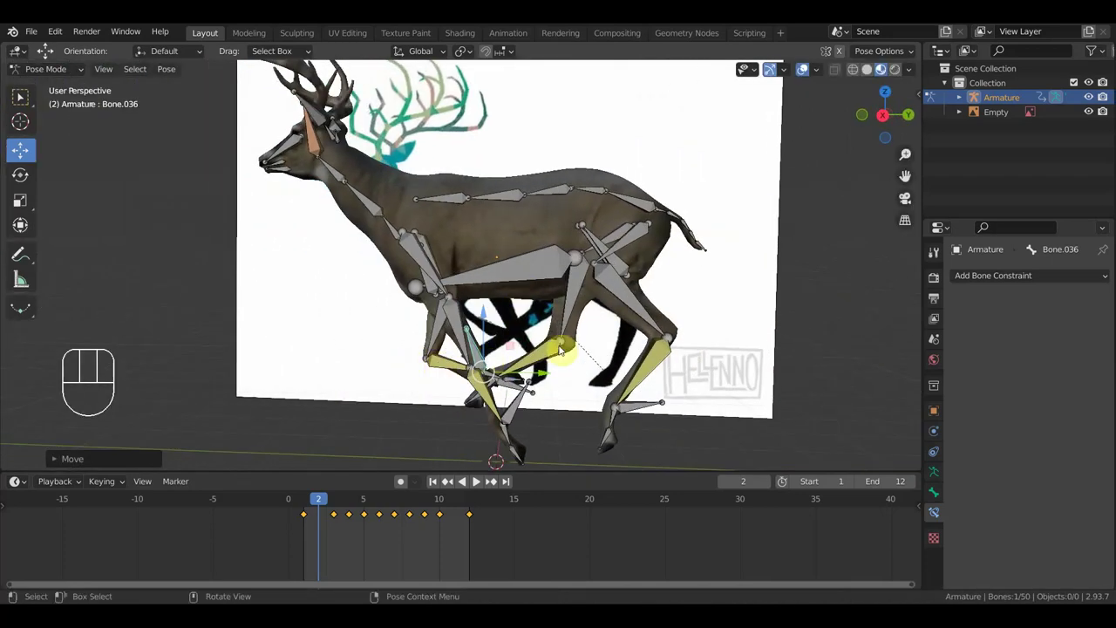
key("KP_3")
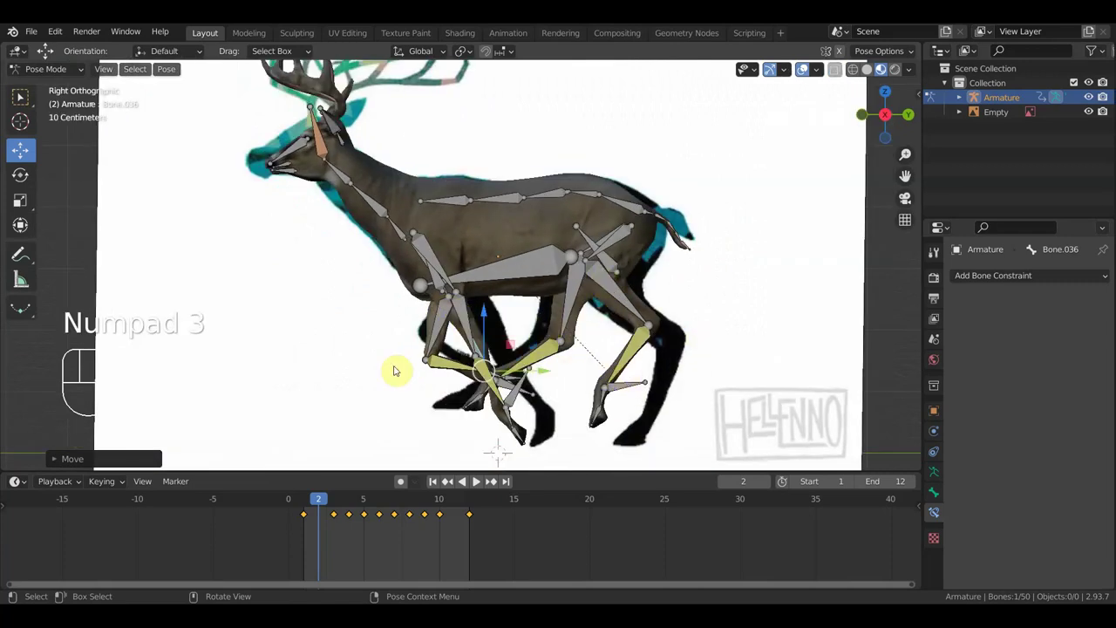
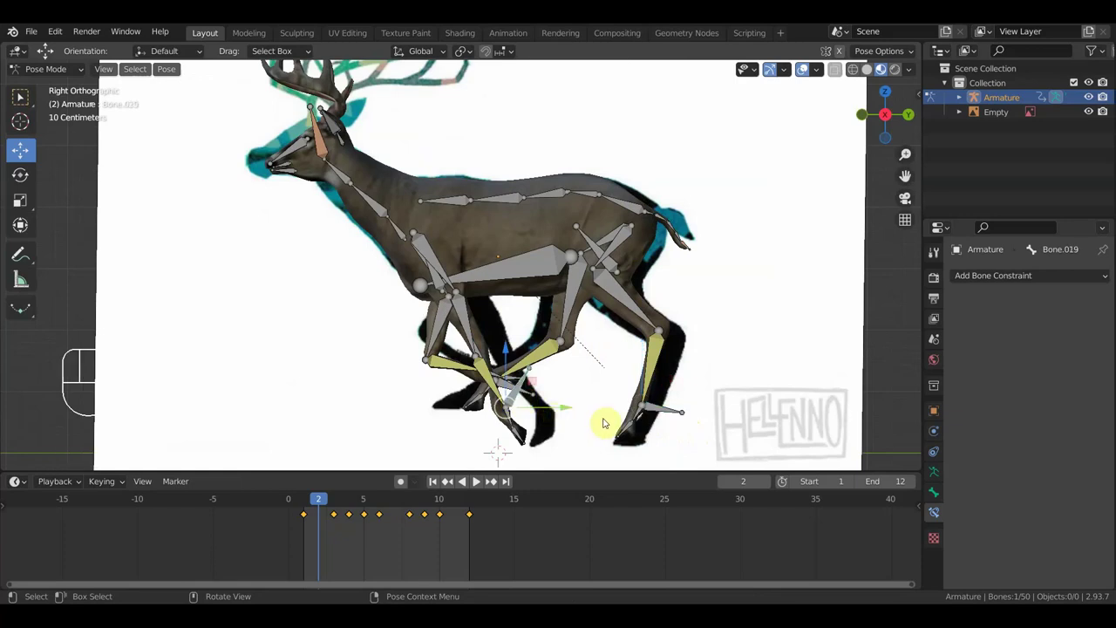
Rotate and place the hind hoof, then select all bones and bring up the keyframe options.
key("r")
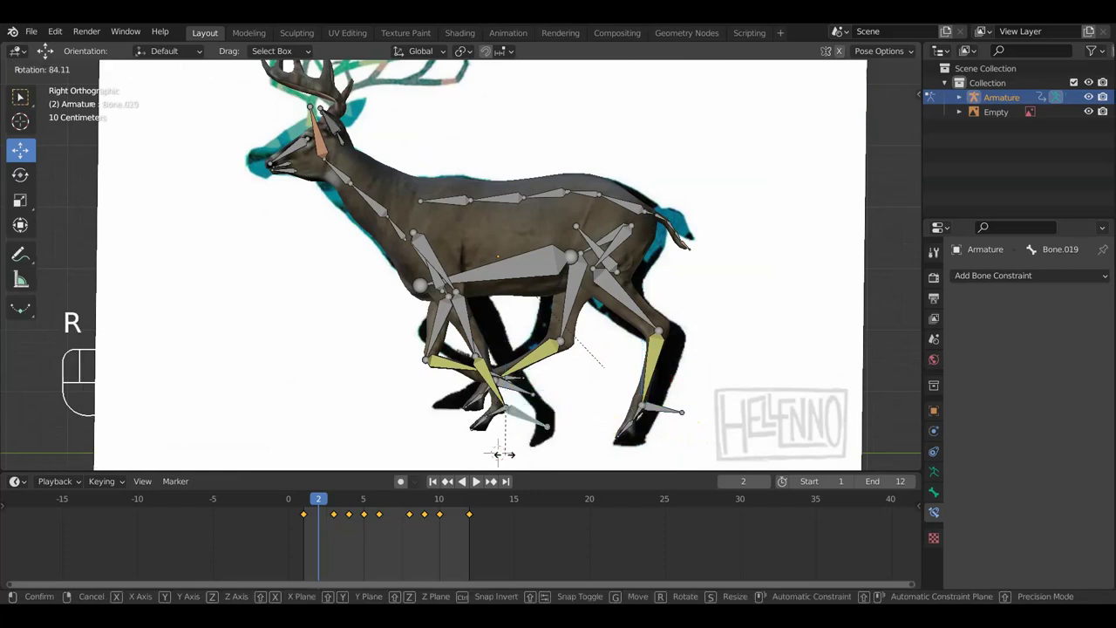
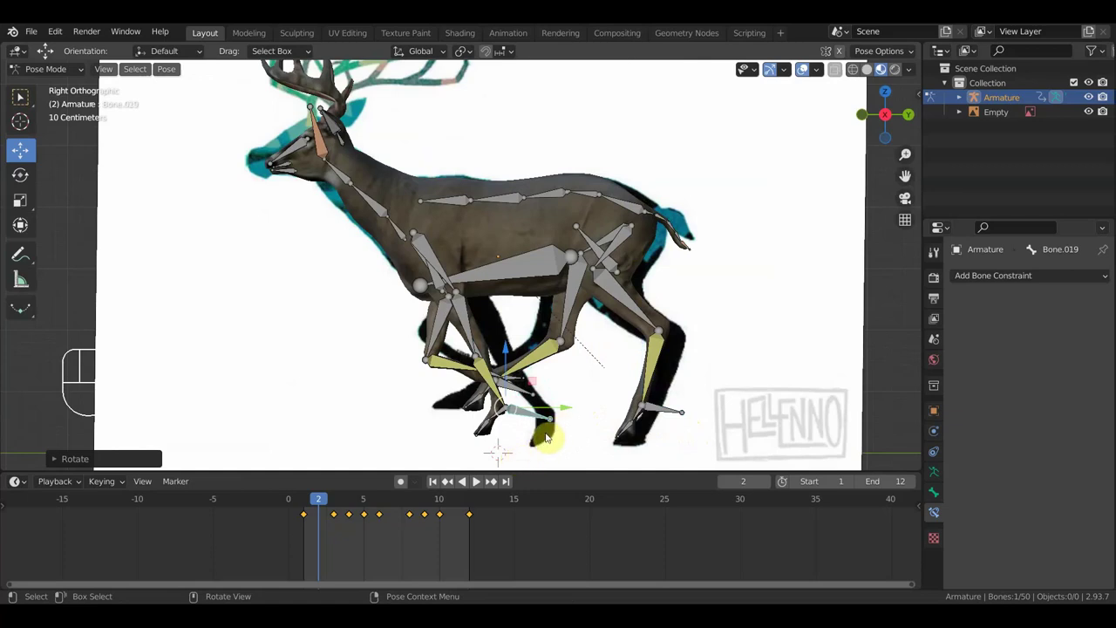
key("g")
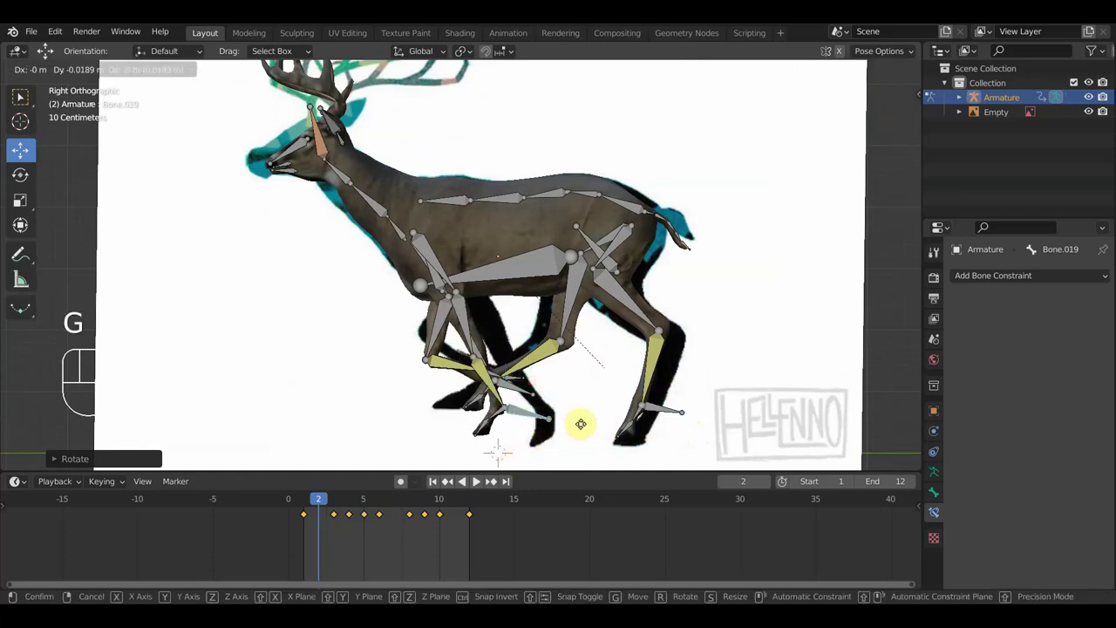
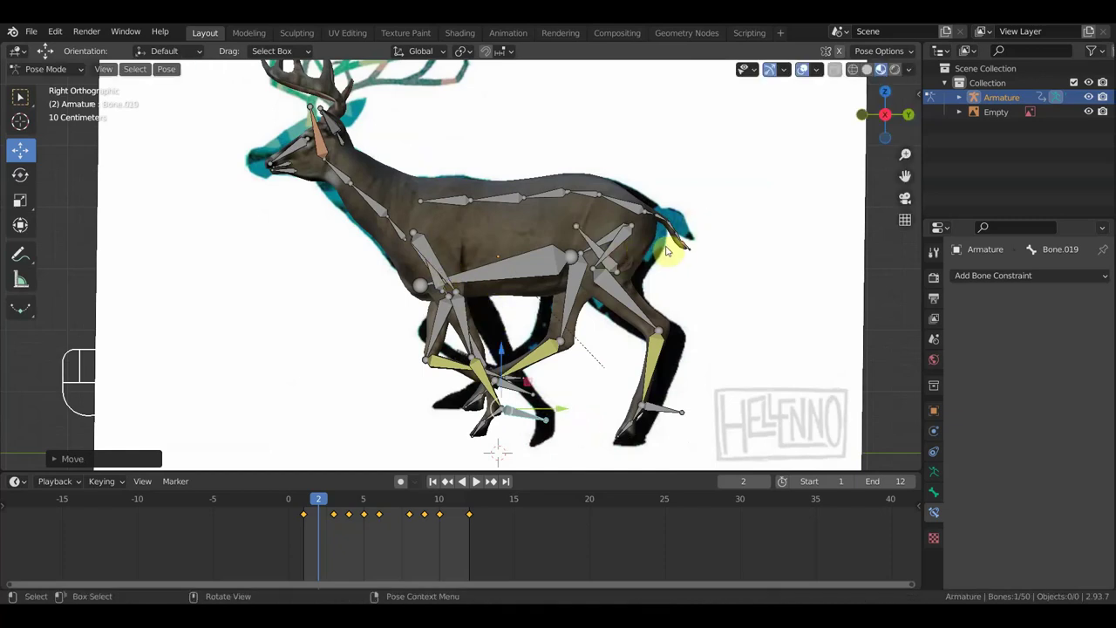
key("a")
key("i")
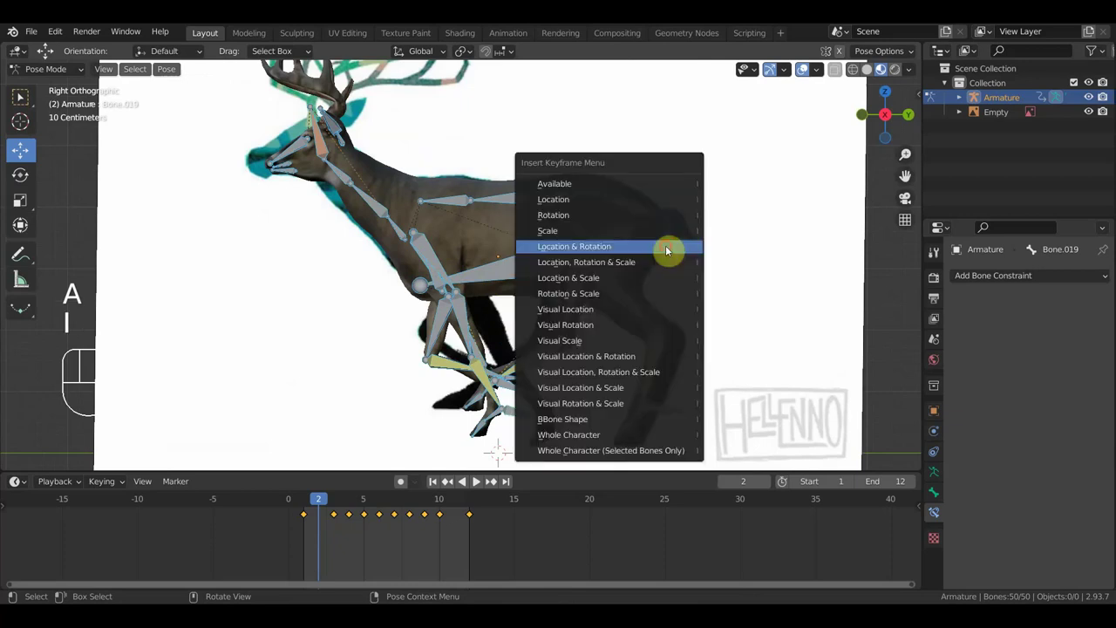
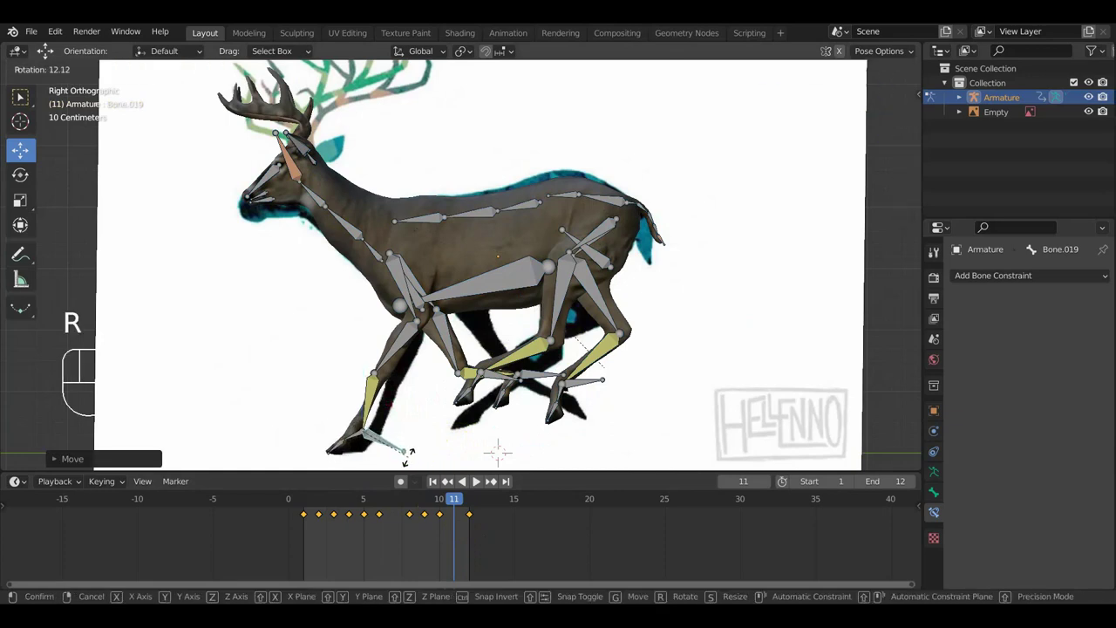
Key the frame 2 pose with Location & Rotation, then reposition a leg bone at frame 11.
left_click(411, 457)
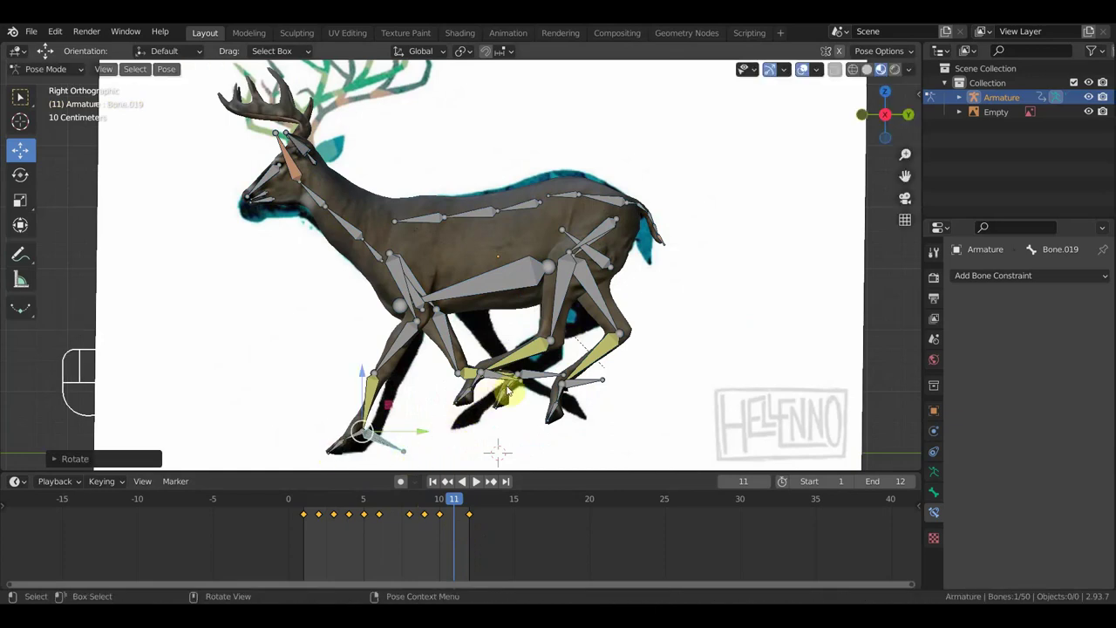
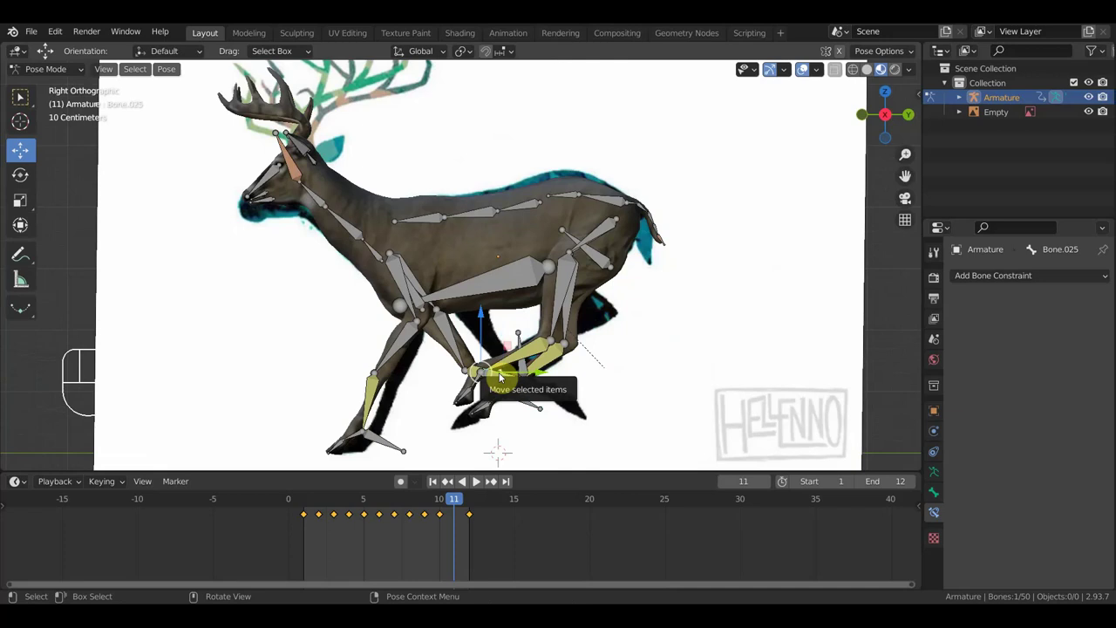
key("g")
left_click_drag(590, 331, 549, 355)
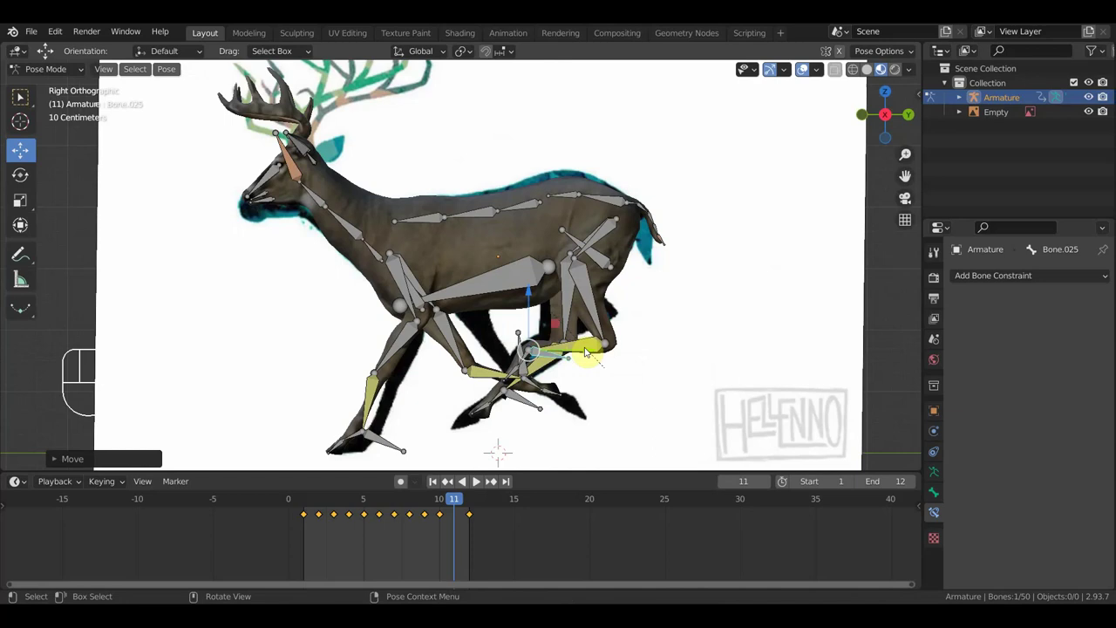
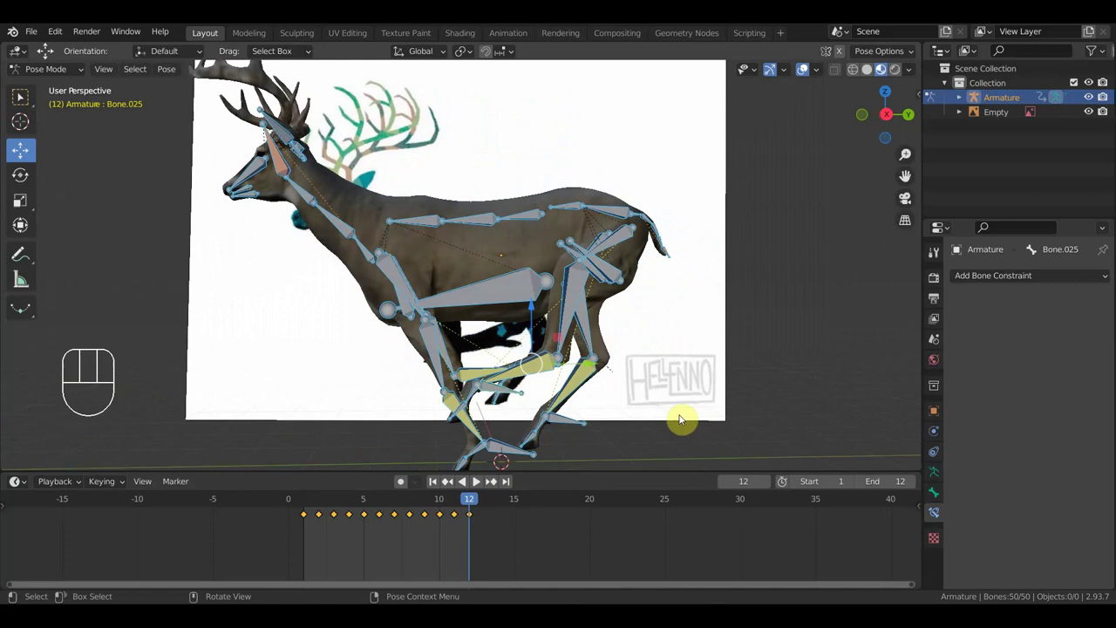
Play the run cycle from side view to review the motion, stopping at frame 7.
key("KP_3")
key("space")
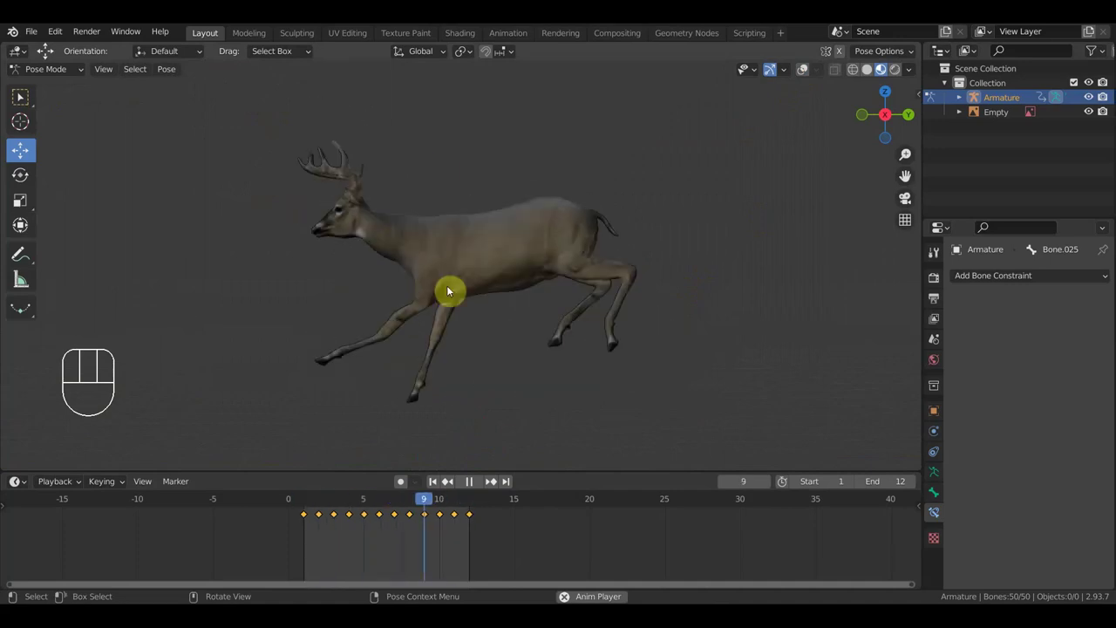
key("space")
At frame 7 with overlays back on, raise and reposition the front leg bone.
left_click_drag(403, 506, 402, 513)
left_click(399, 518)
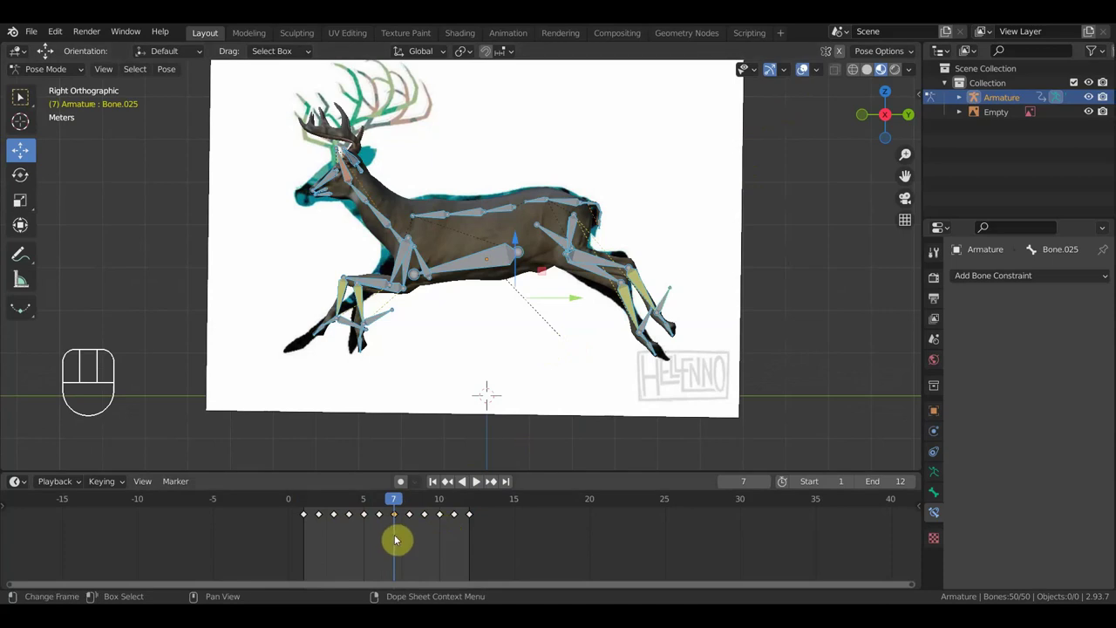
key("Delete")
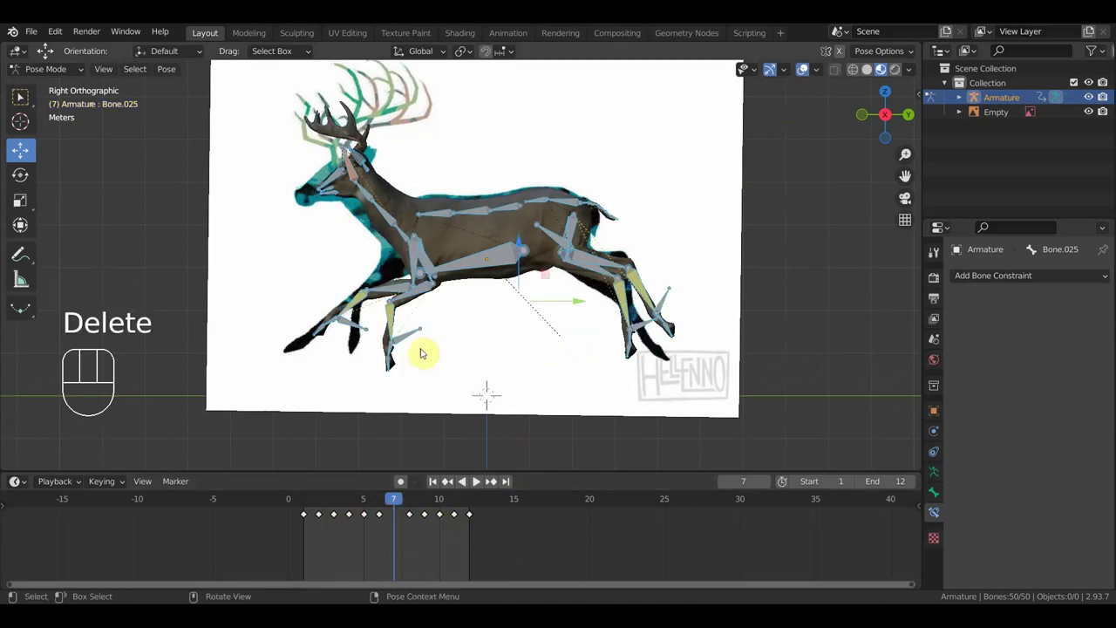
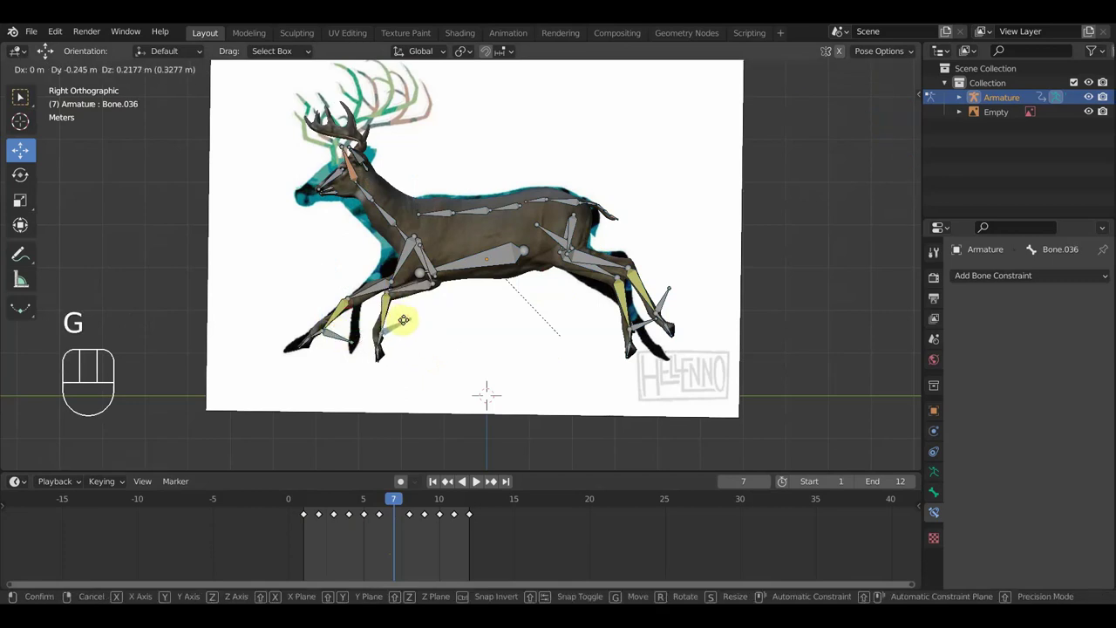
left_click_drag(393, 291, 392, 277)
left_click(431, 245)
key("KP_3")
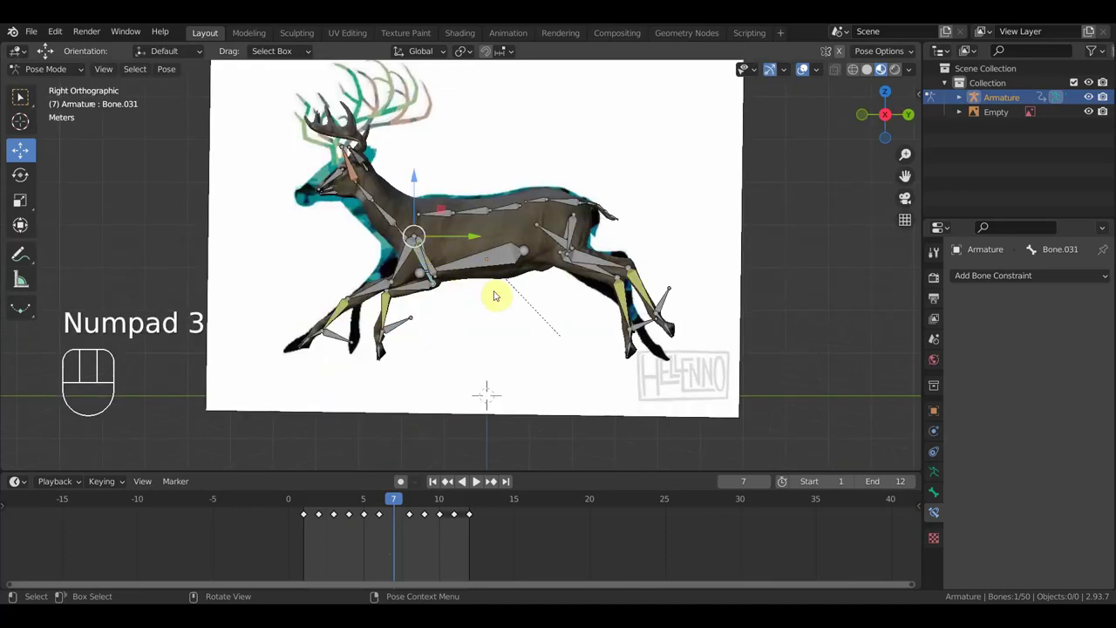
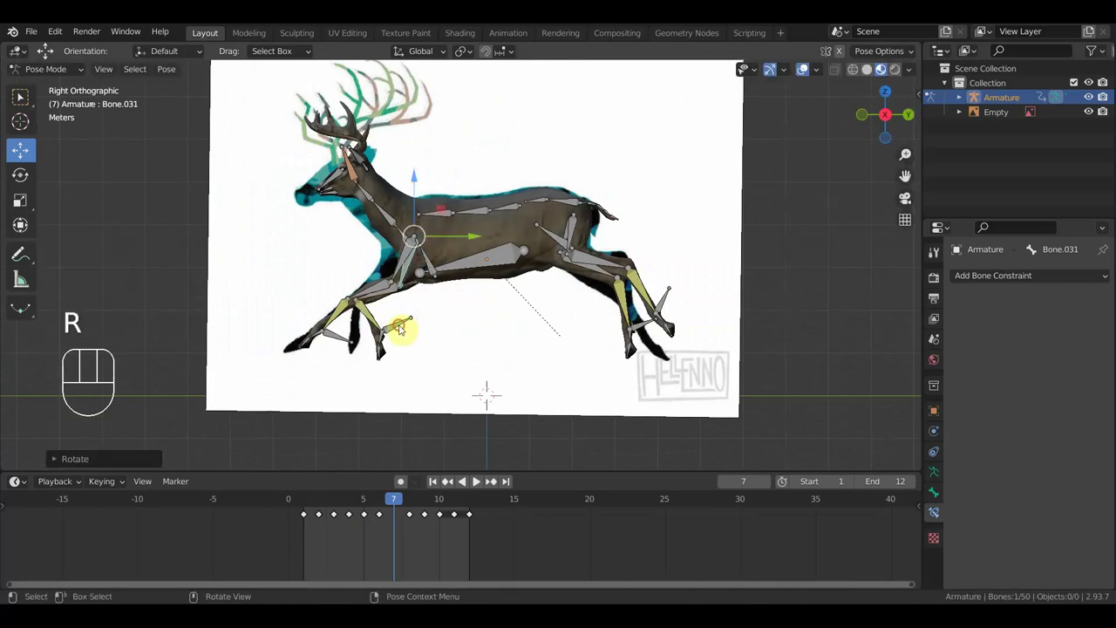
key("g")
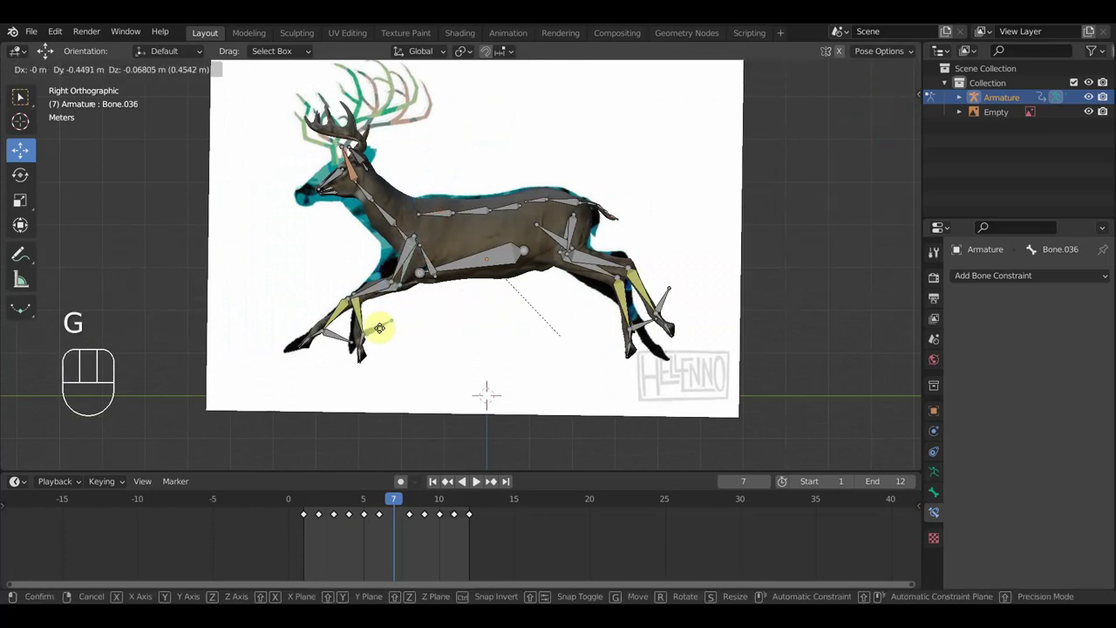
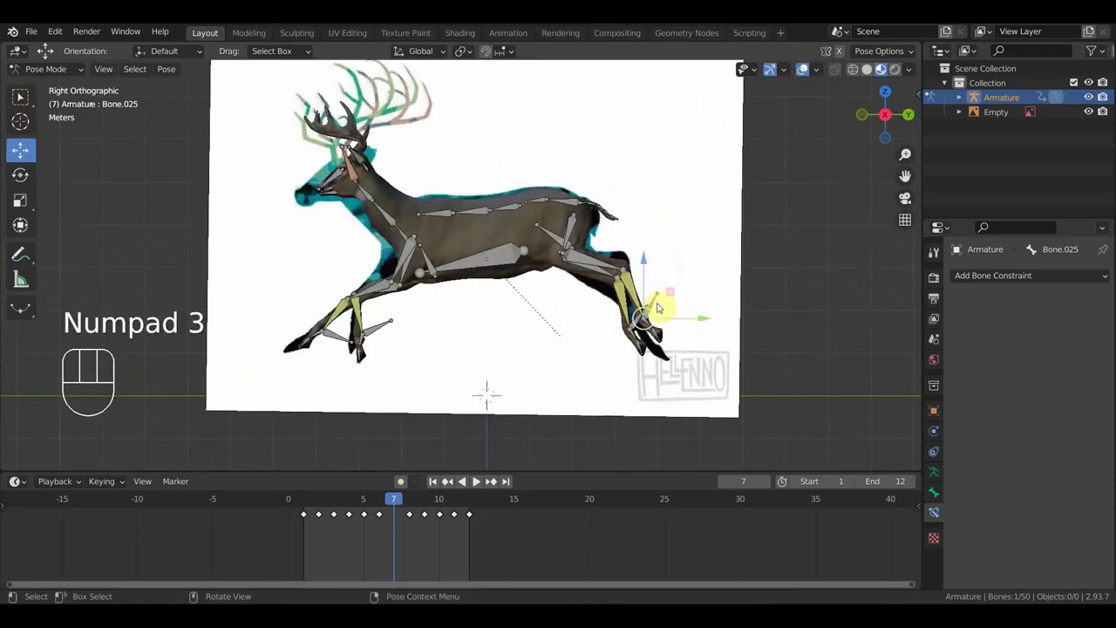
Reposition the hind leg bone and keyframe the whole pose at frame 7.
key("g")
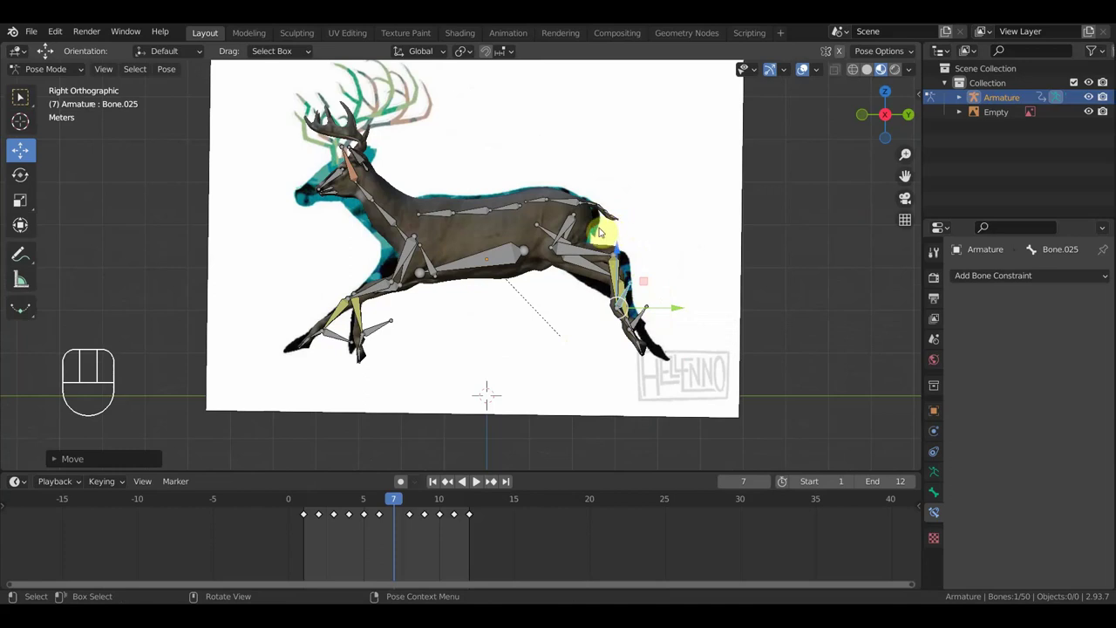
key("a")
key("i")
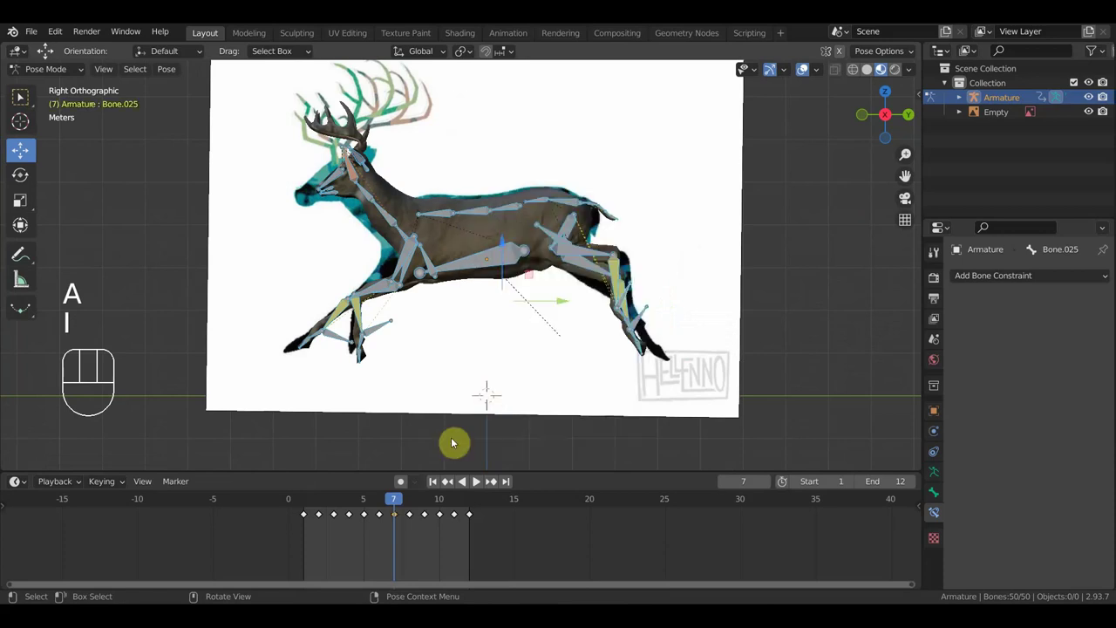
Play the cycle, then go to frame 12 and inspect the poses there with the rig overlays hidden.
left_click_drag(399, 501, 459, 516)
key("space")
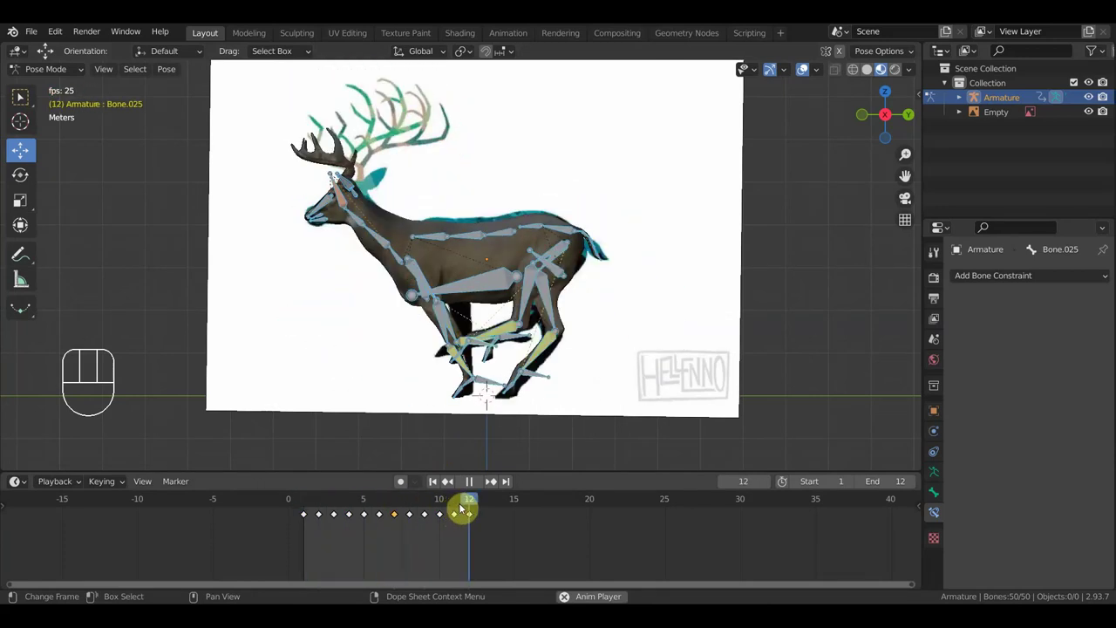
key("space")
left_click_drag(330, 501, 470, 531)
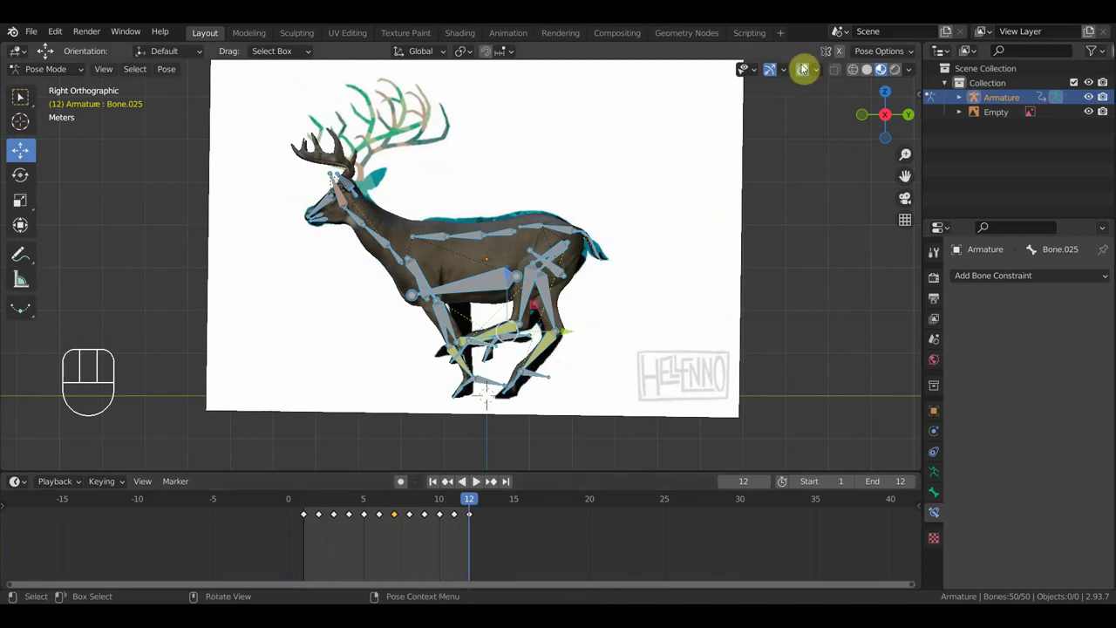
left_click(809, 75)
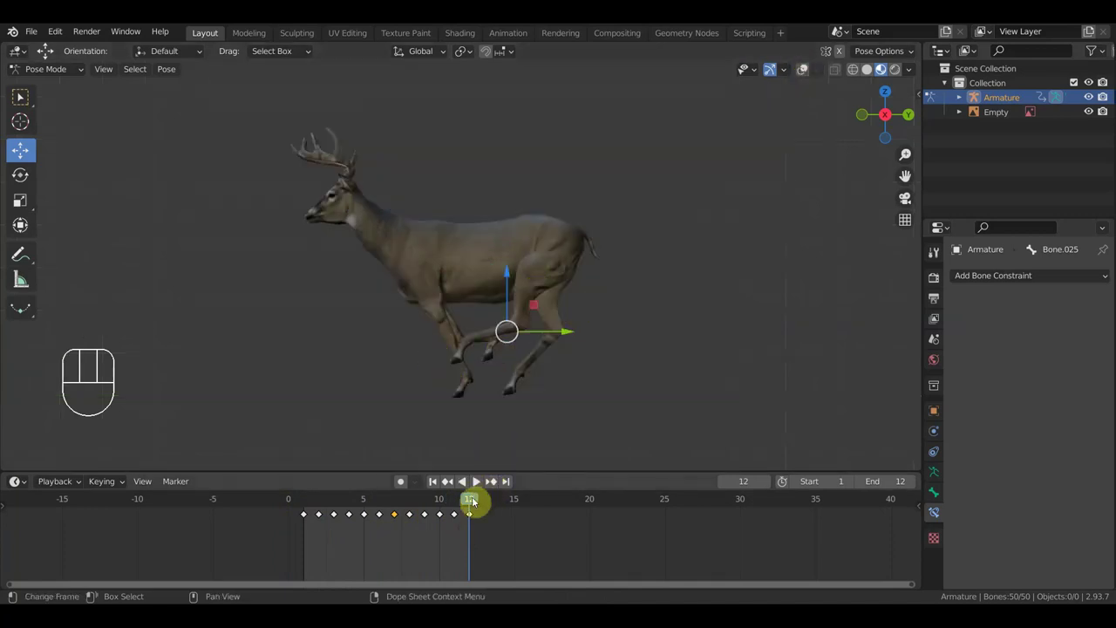
left_click_drag(407, 509, 463, 533)
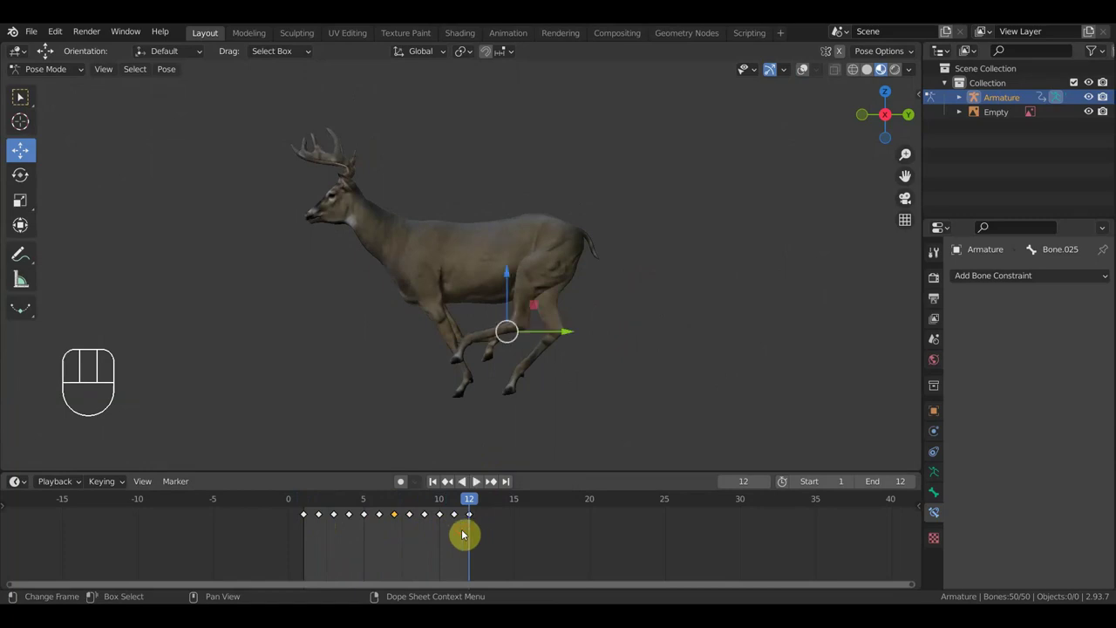
Show the overlays again, key every bone at frame 12 and play the cycle.
left_click(304, 518)
left_click(804, 79)
key("a")
key("shift+d")
left_click(564, 555)
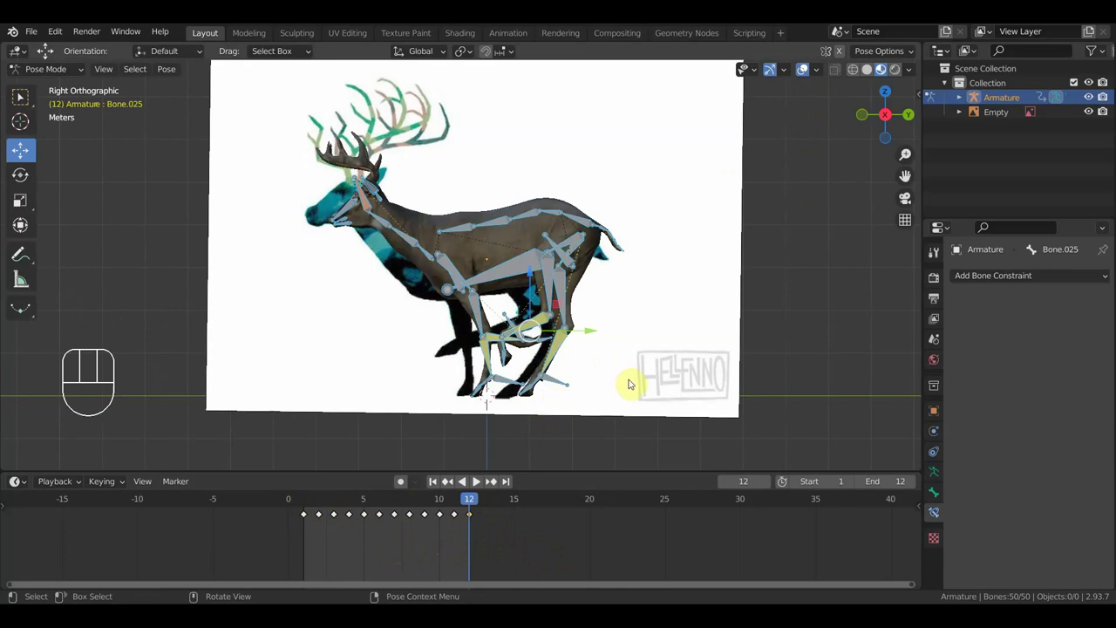
Play the run with rig overlays hidden, stop, and step between frames 9 and 10 to inspect poses.
key("space")
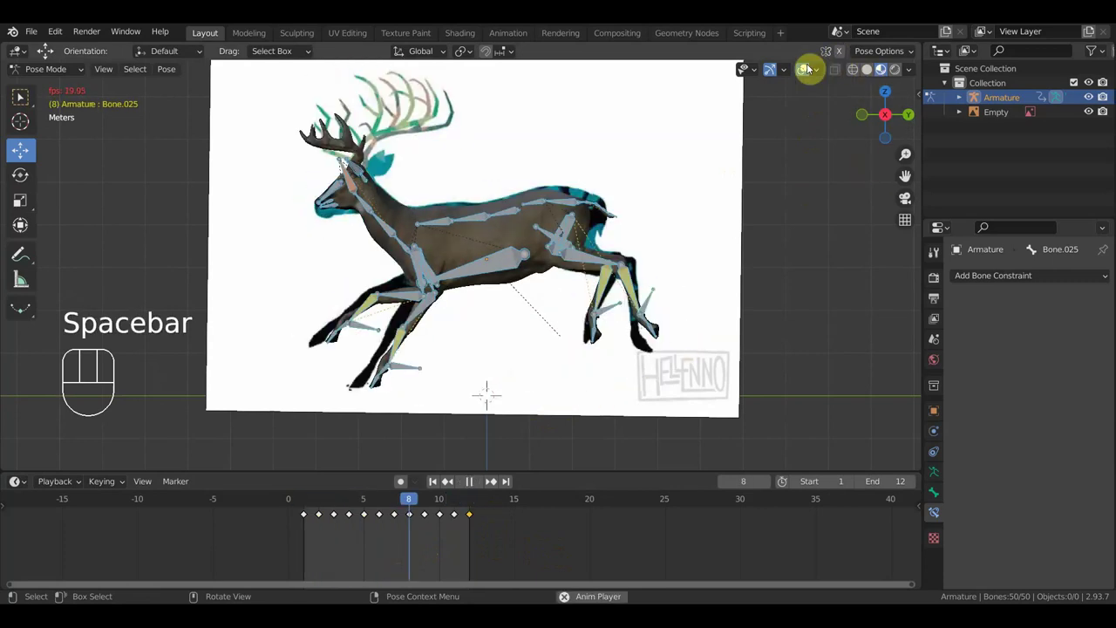
left_click(803, 72)
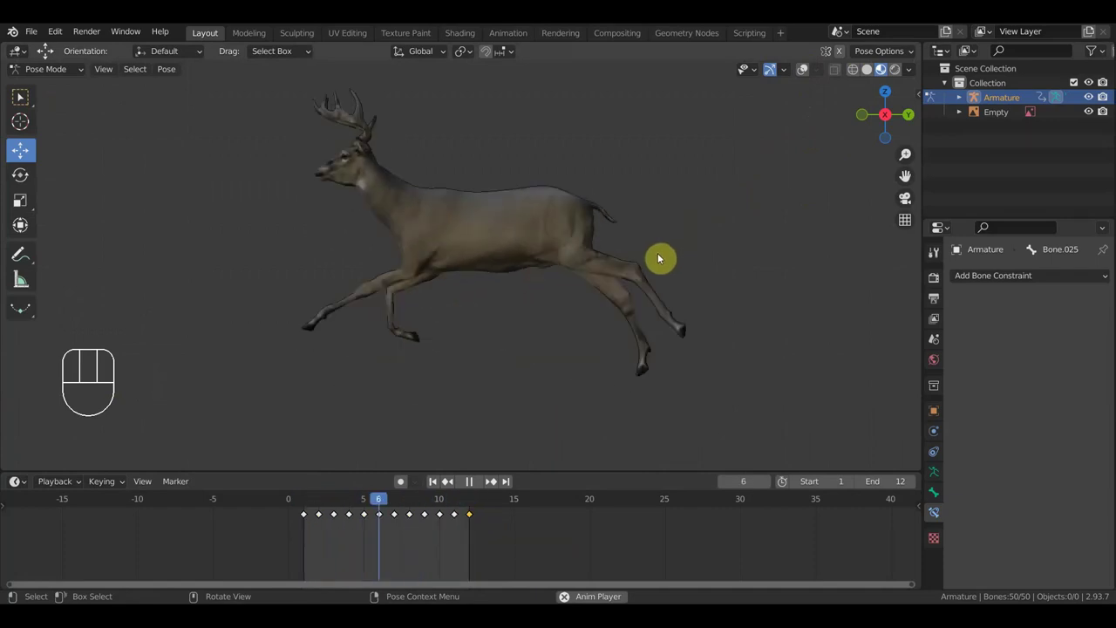
key("space")
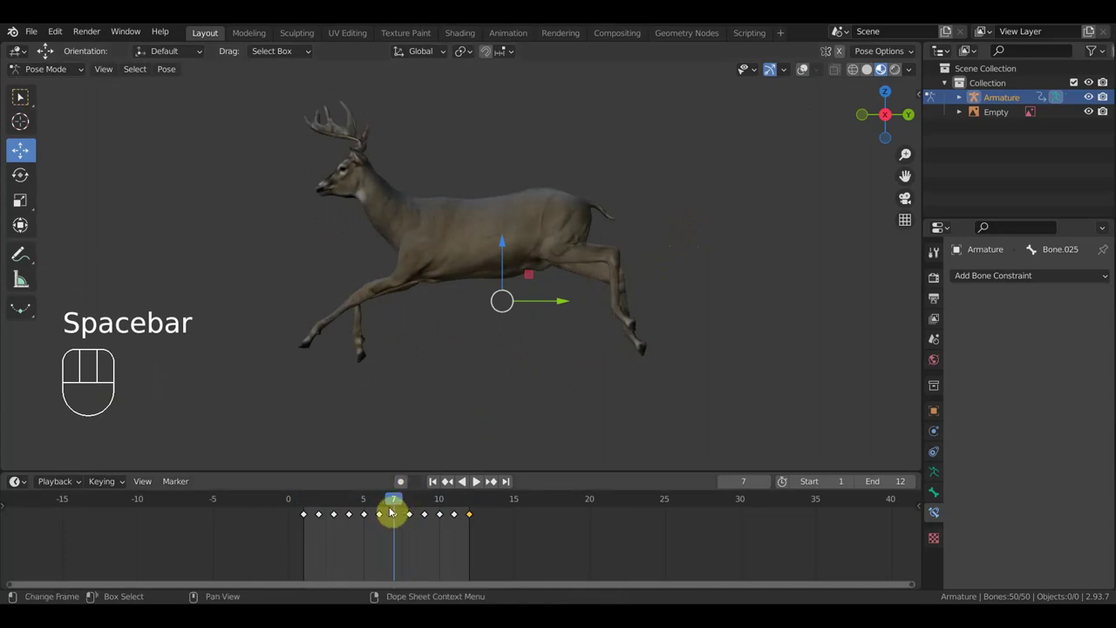
left_click_drag(381, 507, 438, 503)
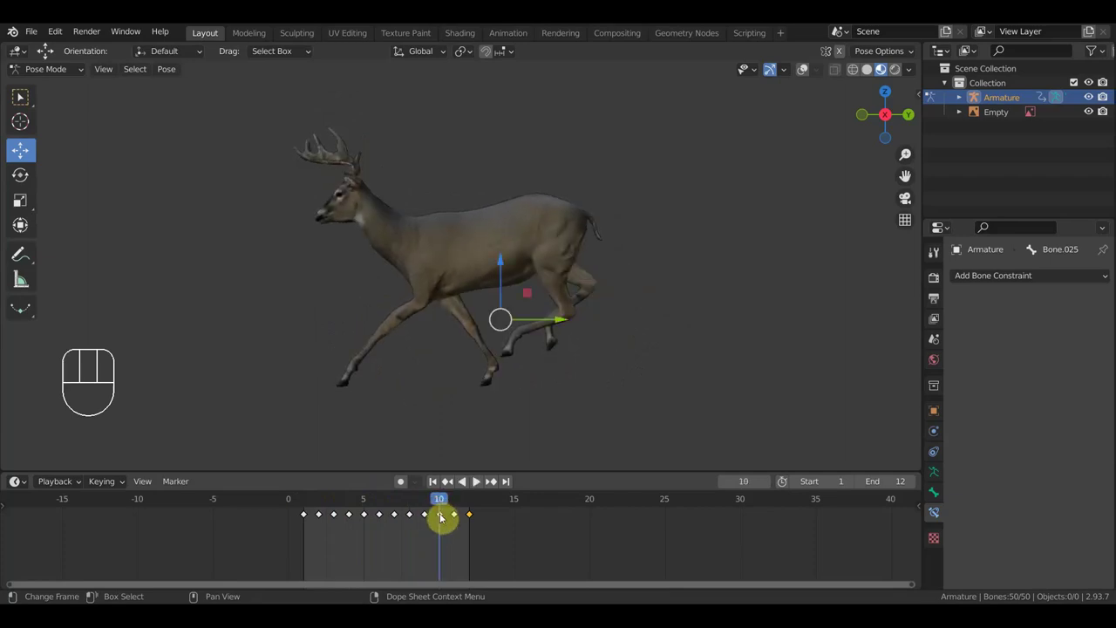
left_click_drag(434, 506, 428, 500)
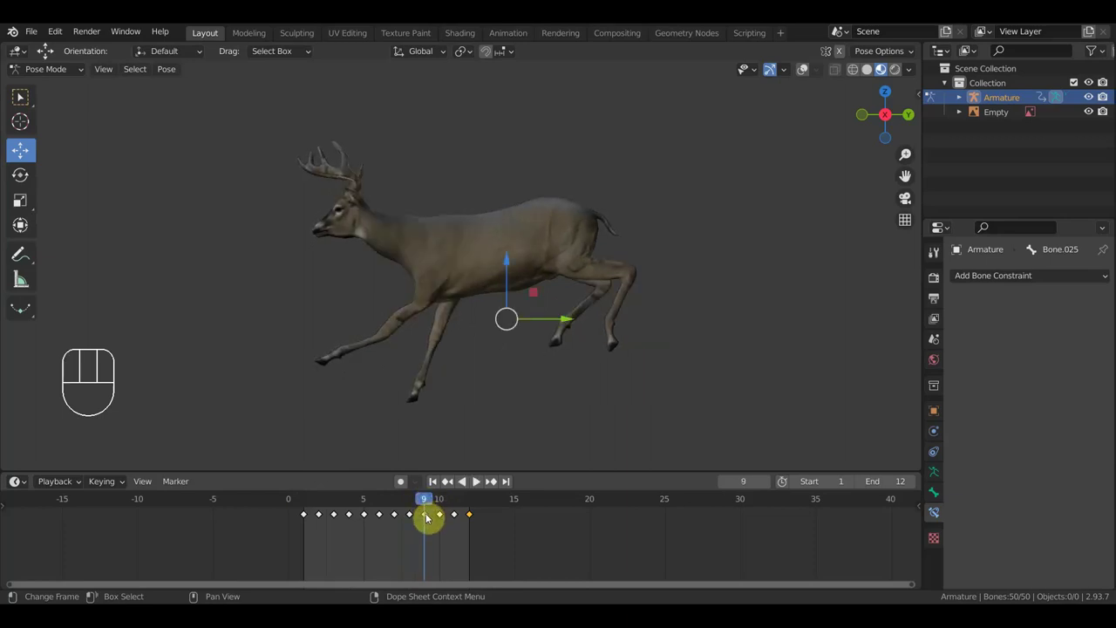
Show the rig and reference again, then replay the 12-frame loop with overlays hidden.
left_click(427, 515)
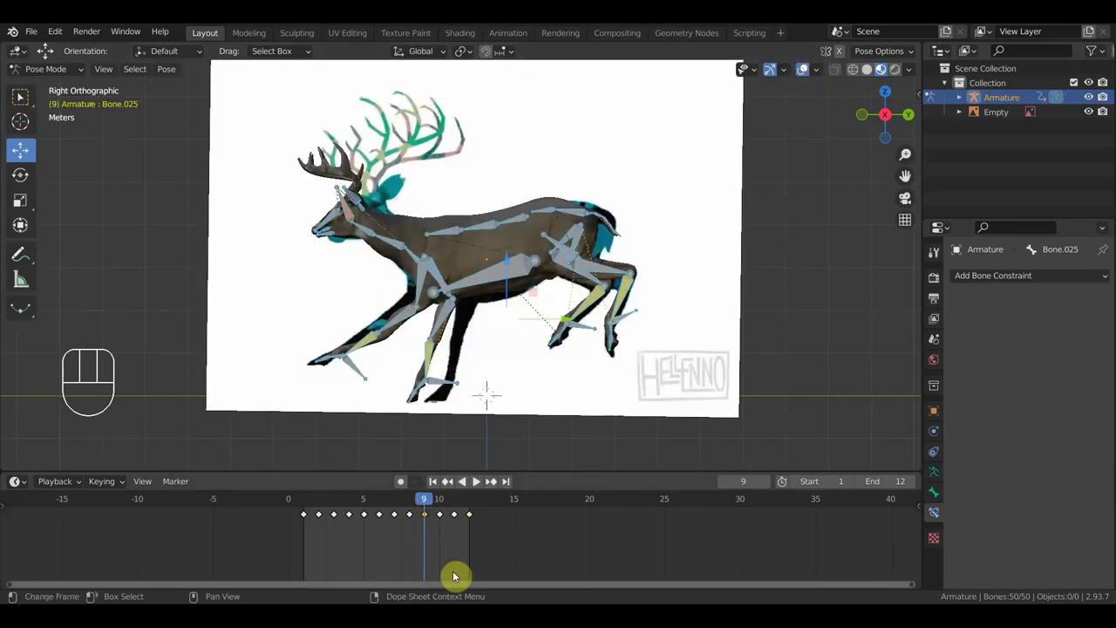
key("Delete")
key("space")
left_click(809, 71)
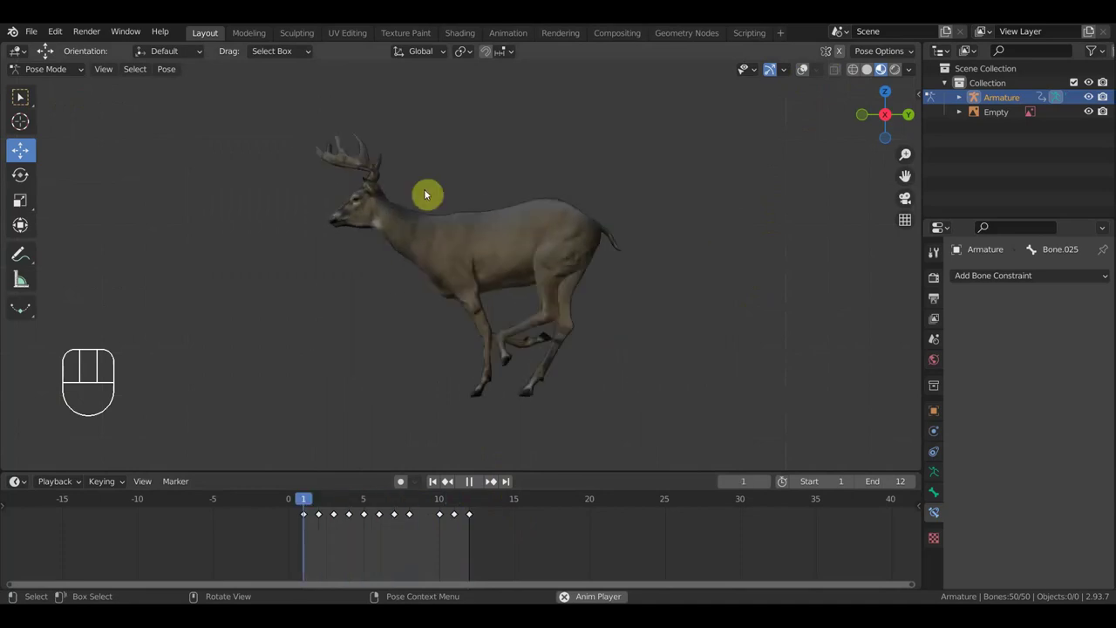
Orbit around the deer during playback to check the run from behind and the side, then stop.
key("space")
left_click_drag(671, 294, 503, 321)
key("space")
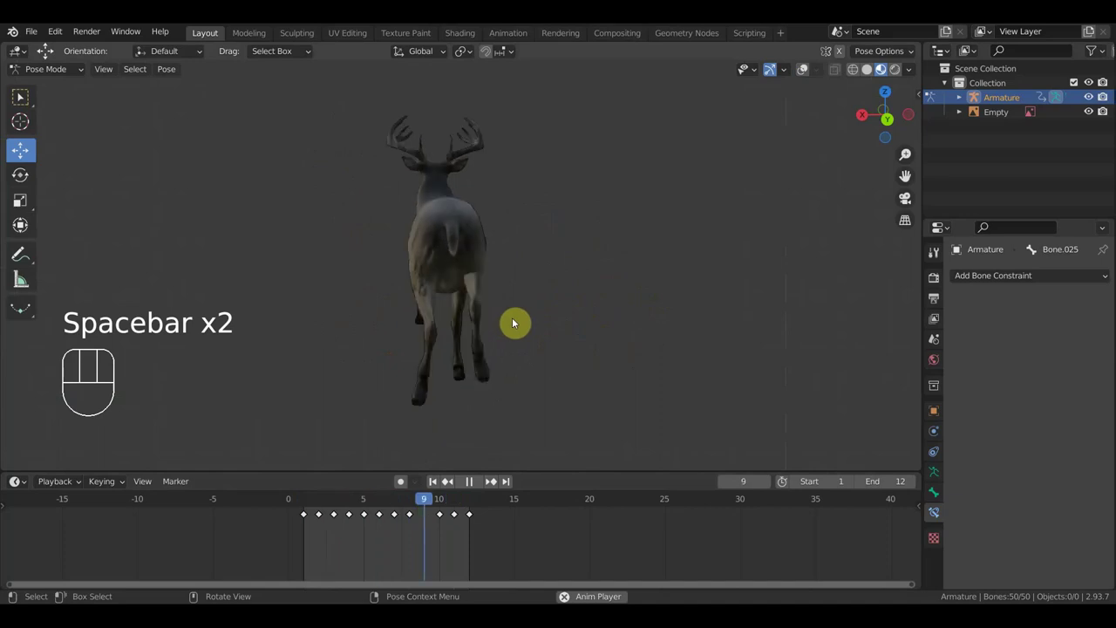
left_click_drag(536, 319, 656, 313)
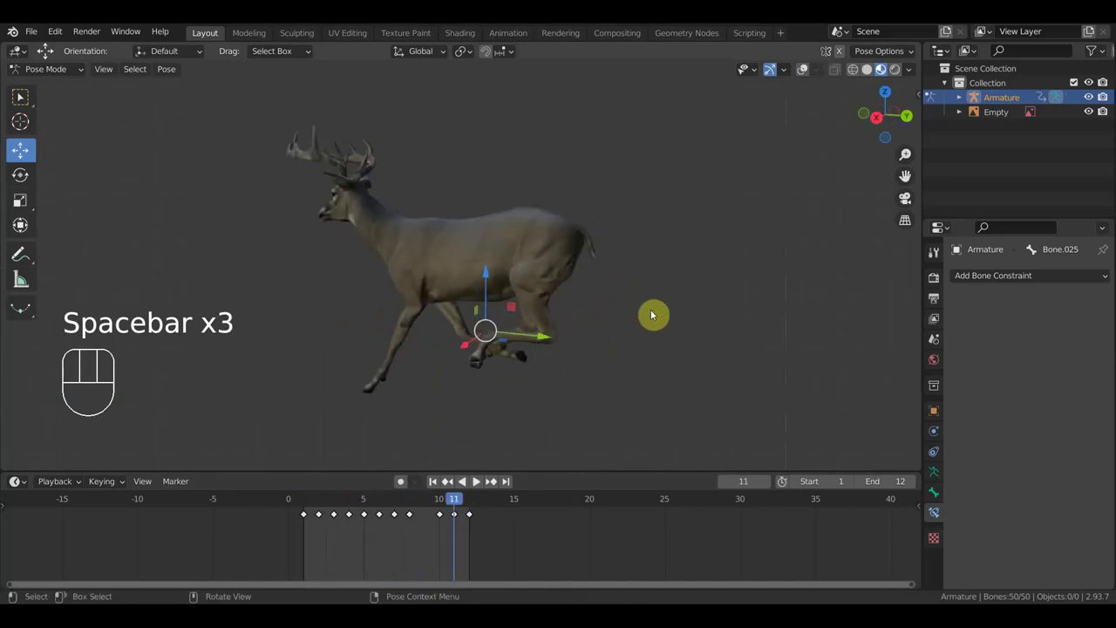
key("KP_3")
key("space")
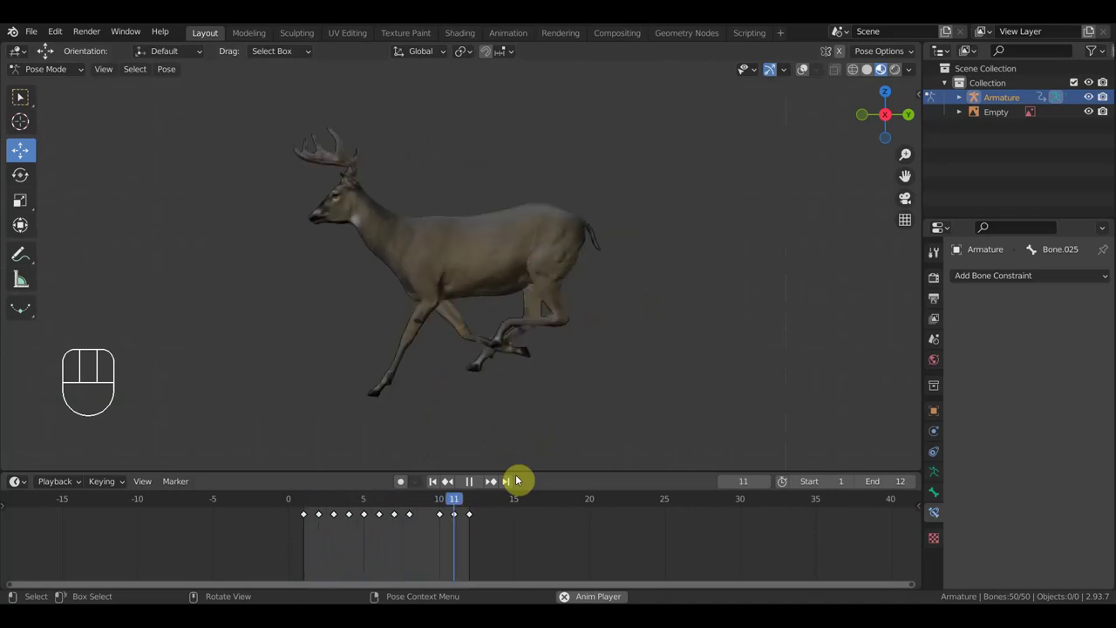
key("space")
Delete the keyframe at frame 3 in the Dope Sheet, show the bones, and play the loop back.
left_click_drag(353, 504, 344, 506)
left_click_drag(416, 402, 537, 402)
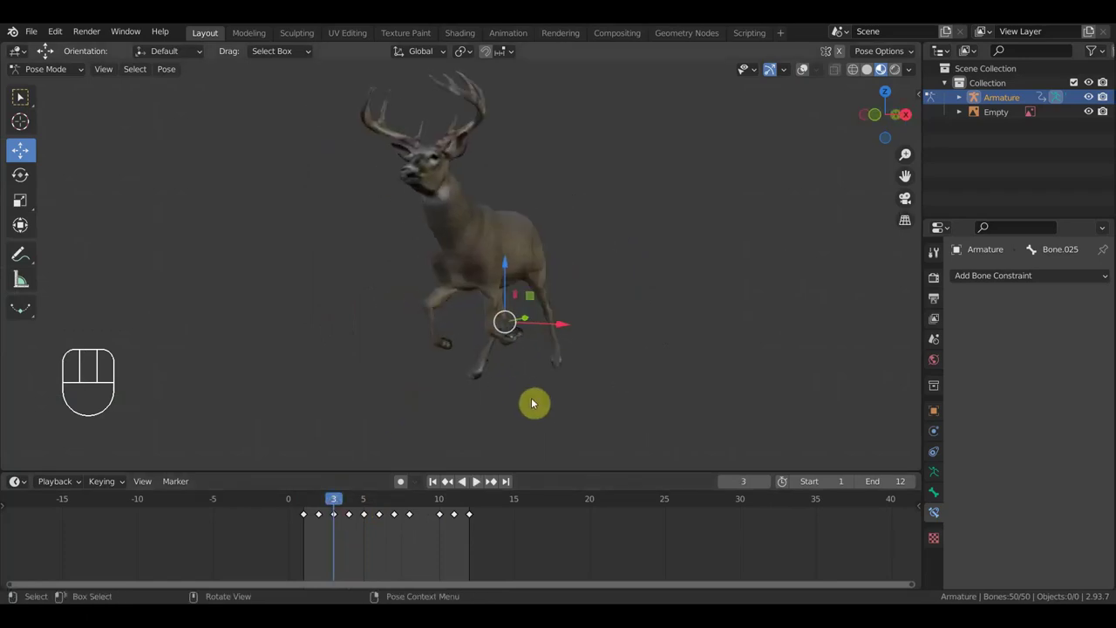
left_click(341, 506)
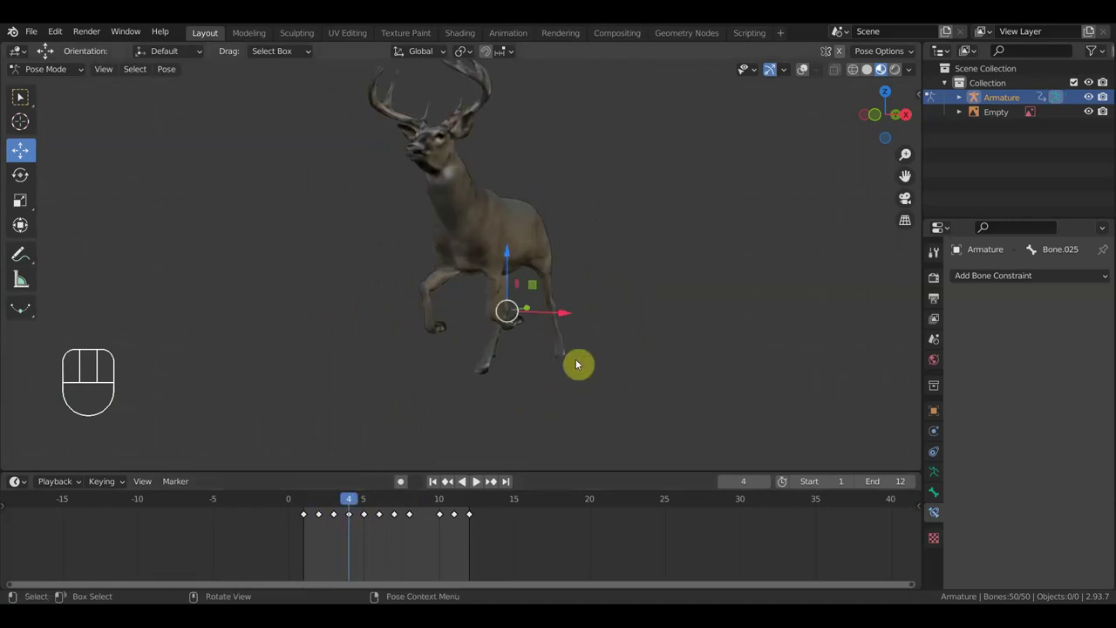
key("KP_3")
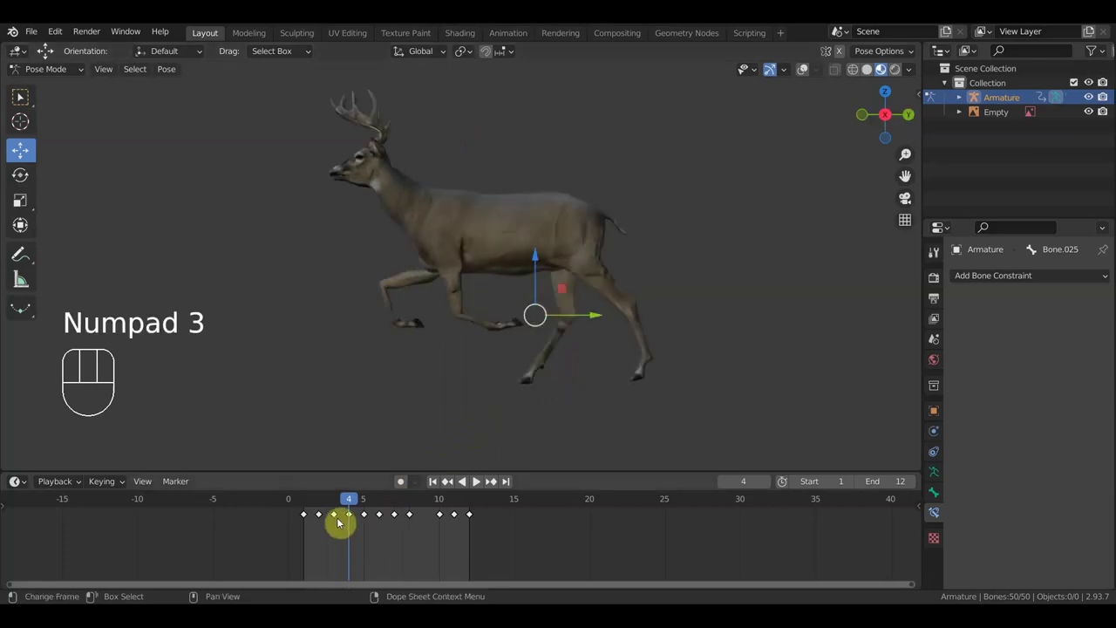
left_click(349, 503)
left_click(338, 518)
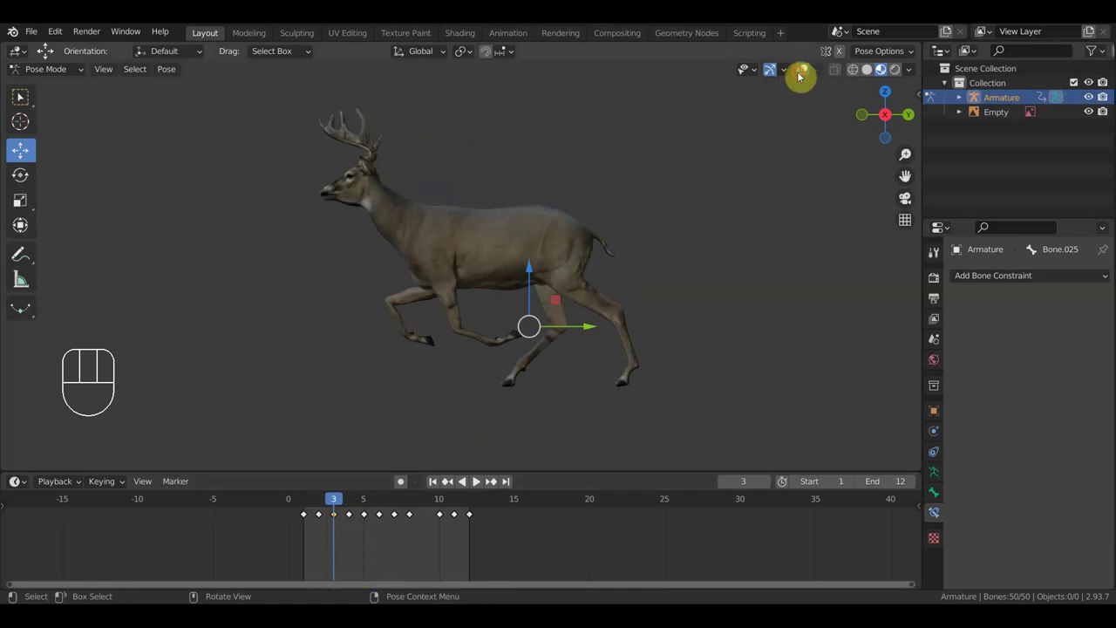
left_click(800, 77)
key("Delete")
key("space")
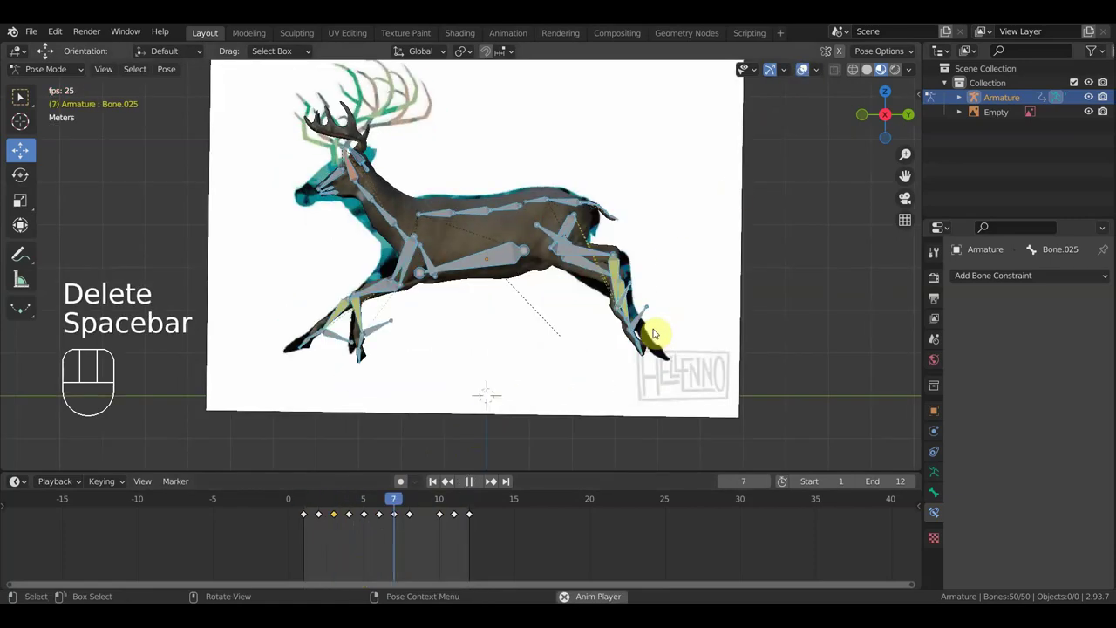
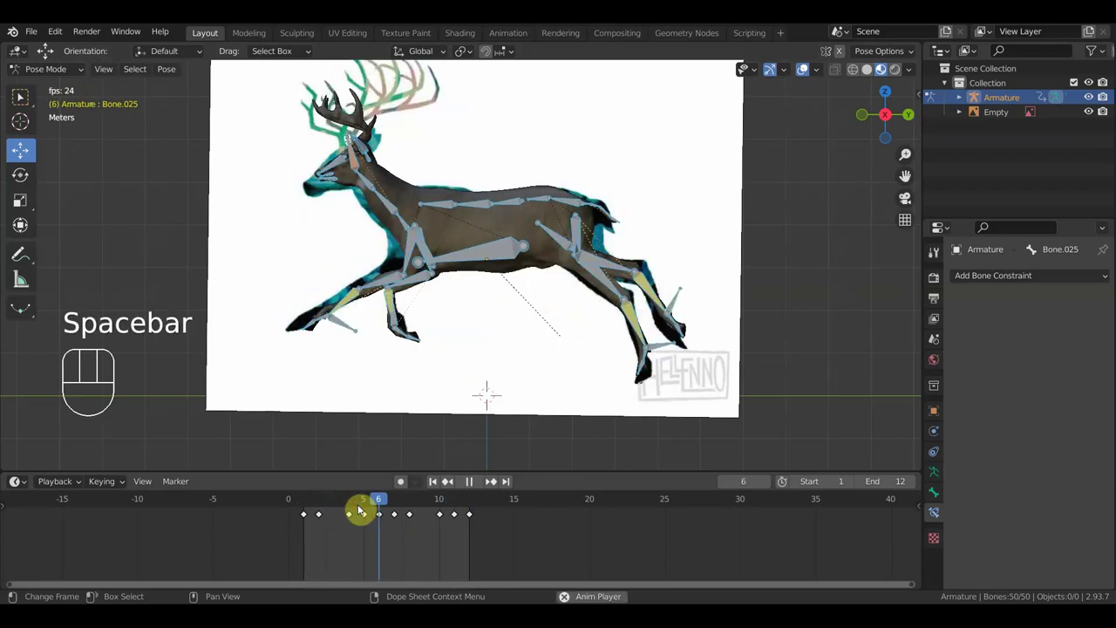
Delete the keyframe at frame 5 from the run cycle and replay the loop.
left_click(803, 72)
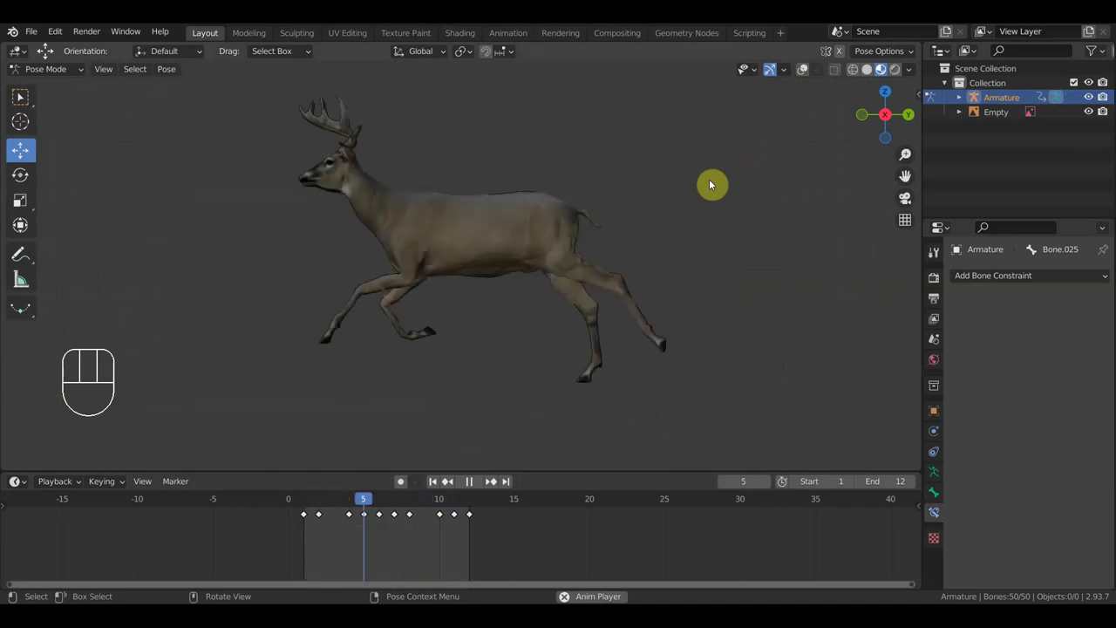
key("space")
left_click_drag(311, 501, 367, 513)
left_click(367, 518)
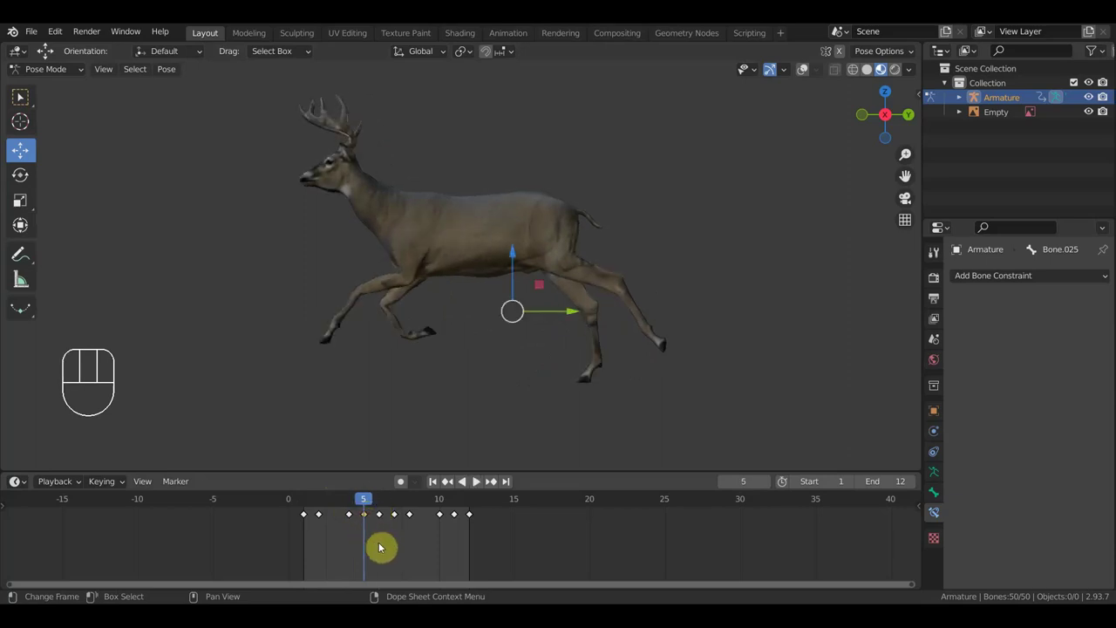
key("Delete")
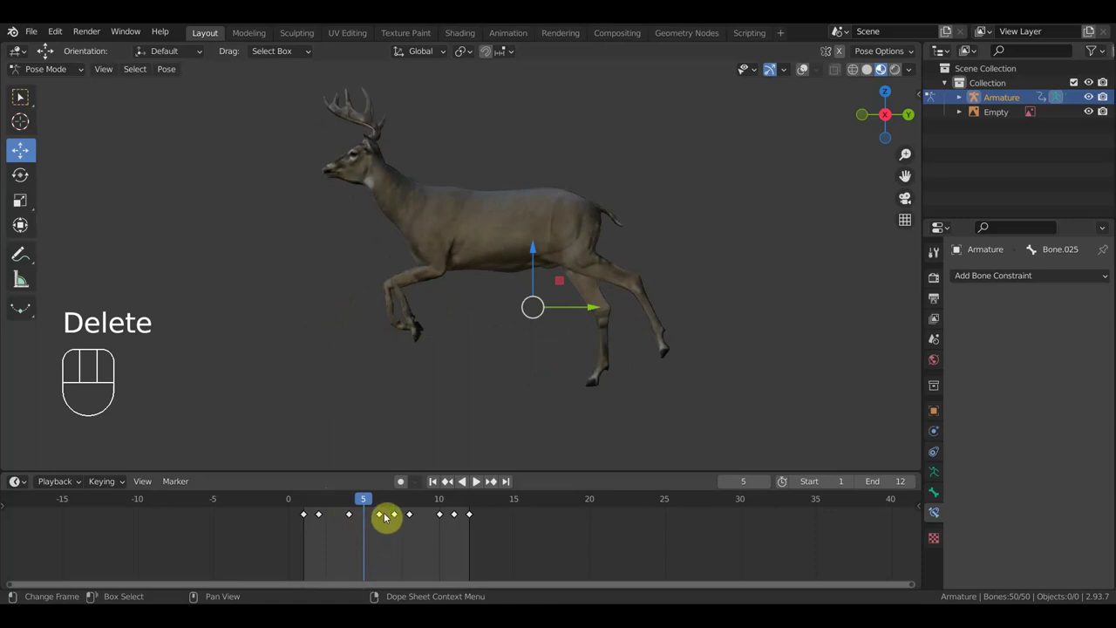
key("space")
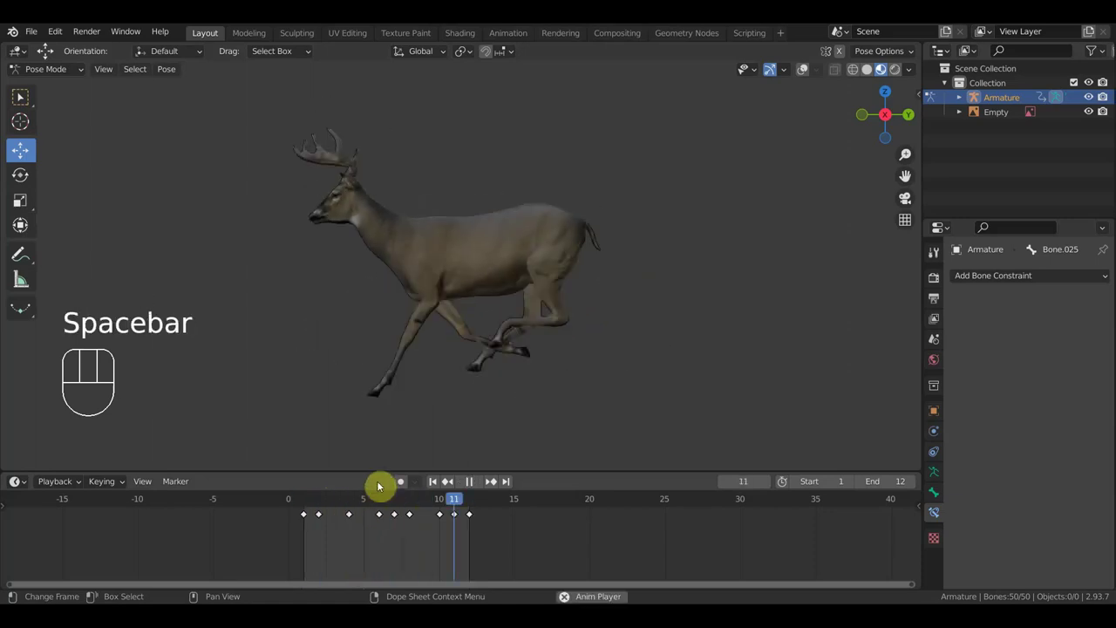
Scrub frames 6–9, delete the keyframe at frame 8, and replay the loop.
key("space")
left_click_drag(415, 503, 409, 503)
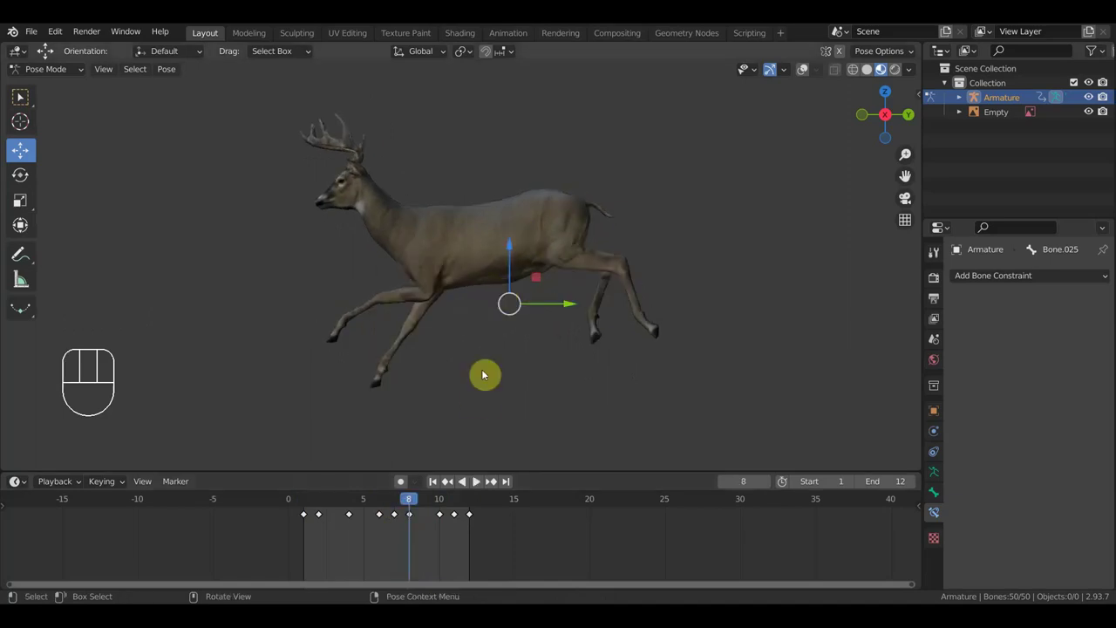
left_click_drag(401, 502, 397, 498)
left_click_drag(396, 504, 413, 508)
left_click(414, 516)
key("Delete")
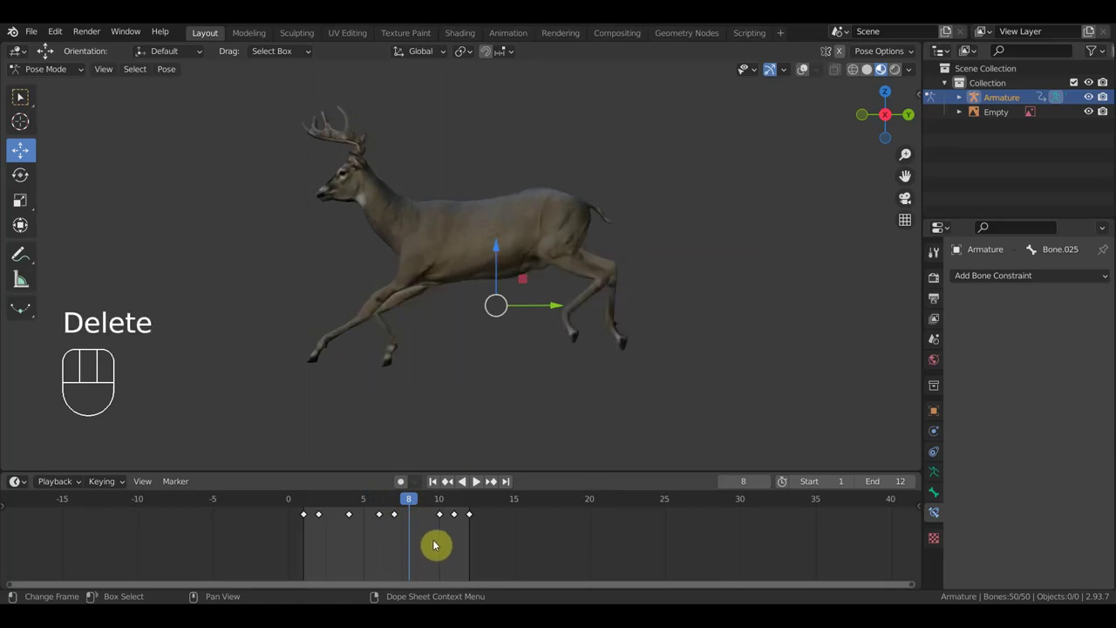
key("space")
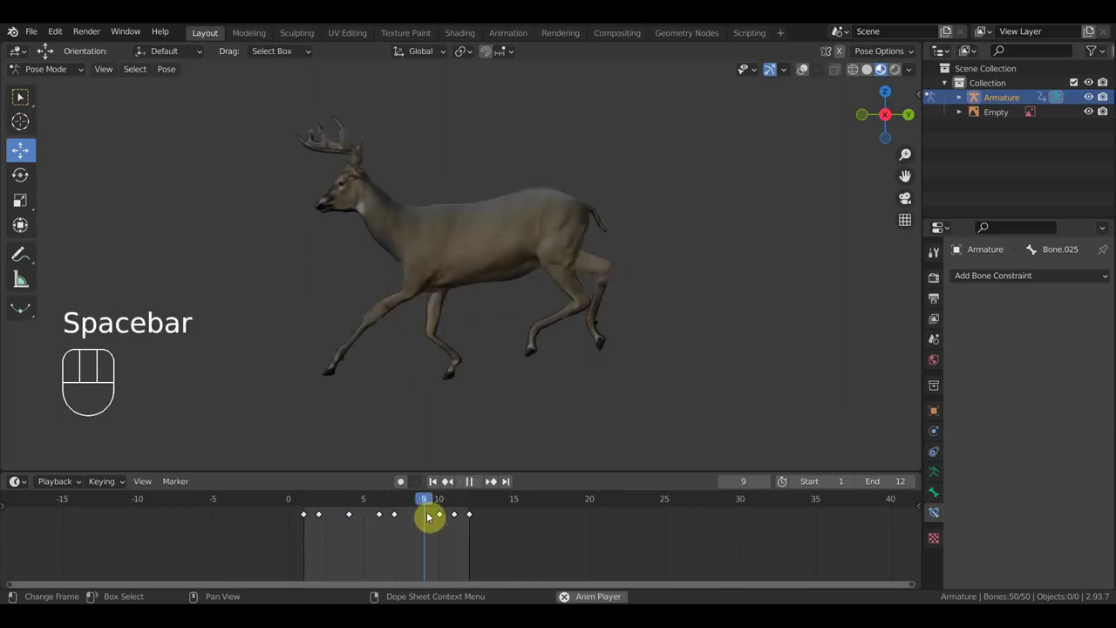
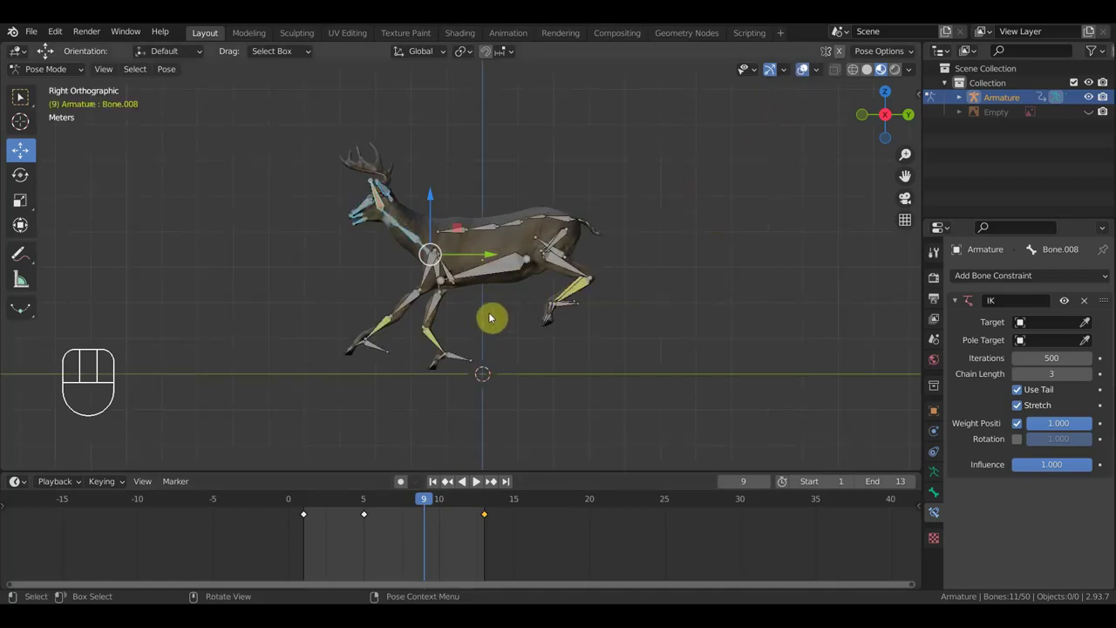
Select all bones and G-move the keys so the run cycle ends at frame 13.
key("a")
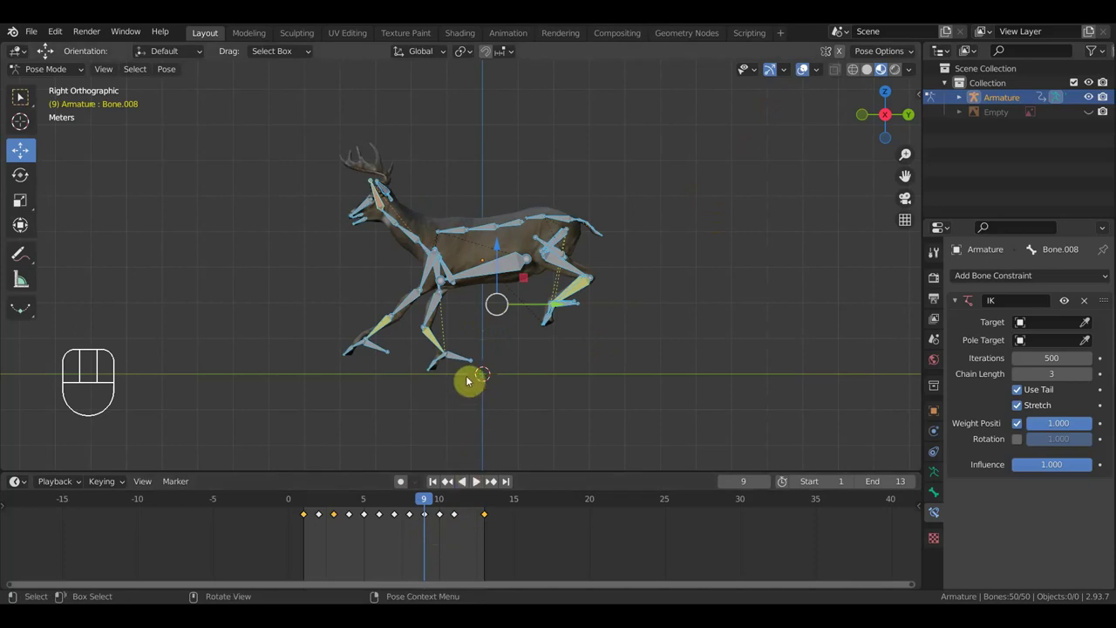
left_click_drag(423, 504, 450, 521)
left_click_drag(467, 531, 429, 514)
key("g")
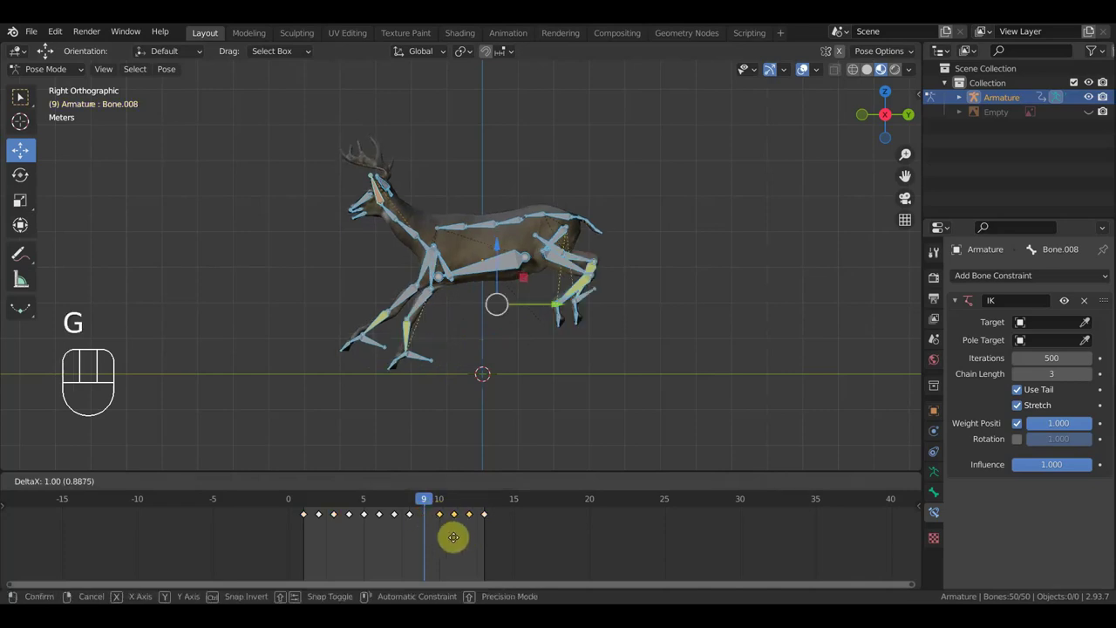
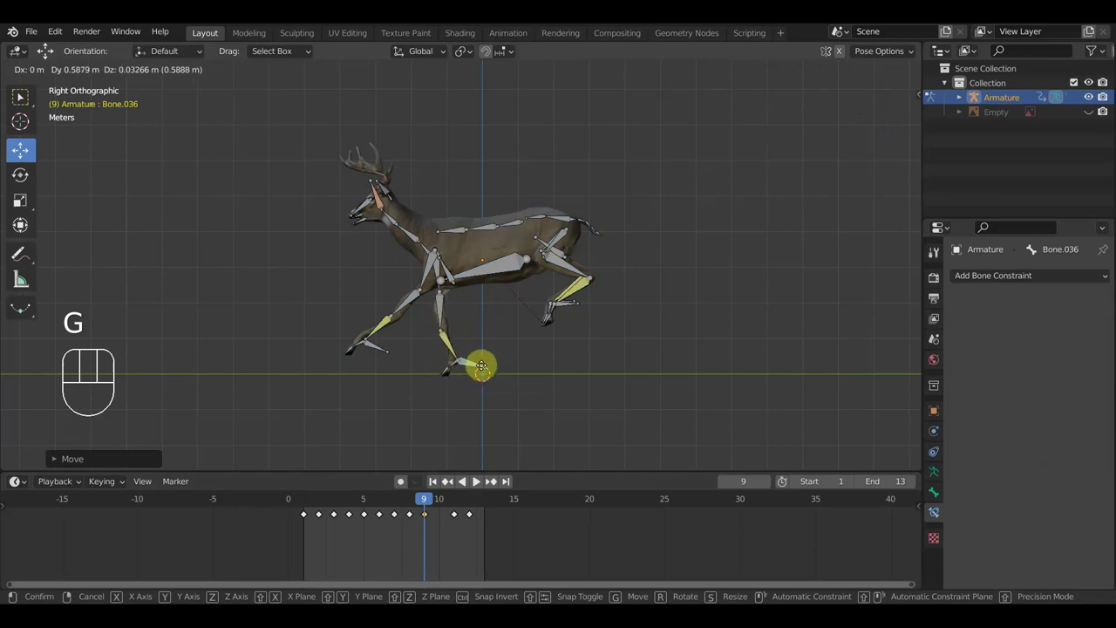
left_click(484, 369)
Reset rotations, check front and side views, and key the whole rig's pose at frame 9.
left_click_drag(422, 286, 387, 290)
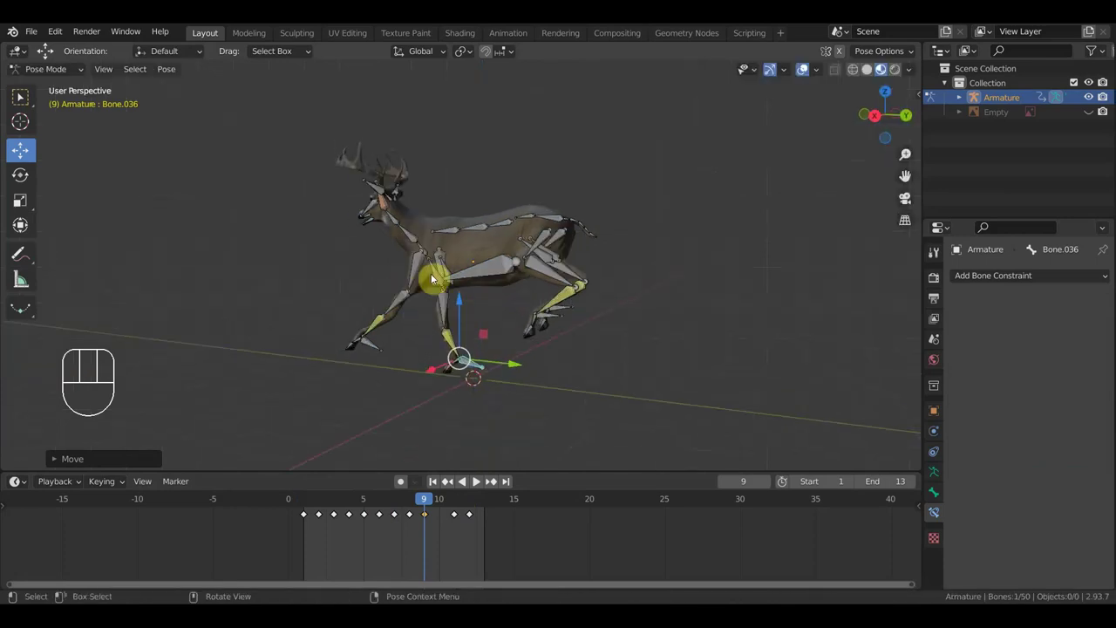
left_click_drag(443, 247, 446, 250)
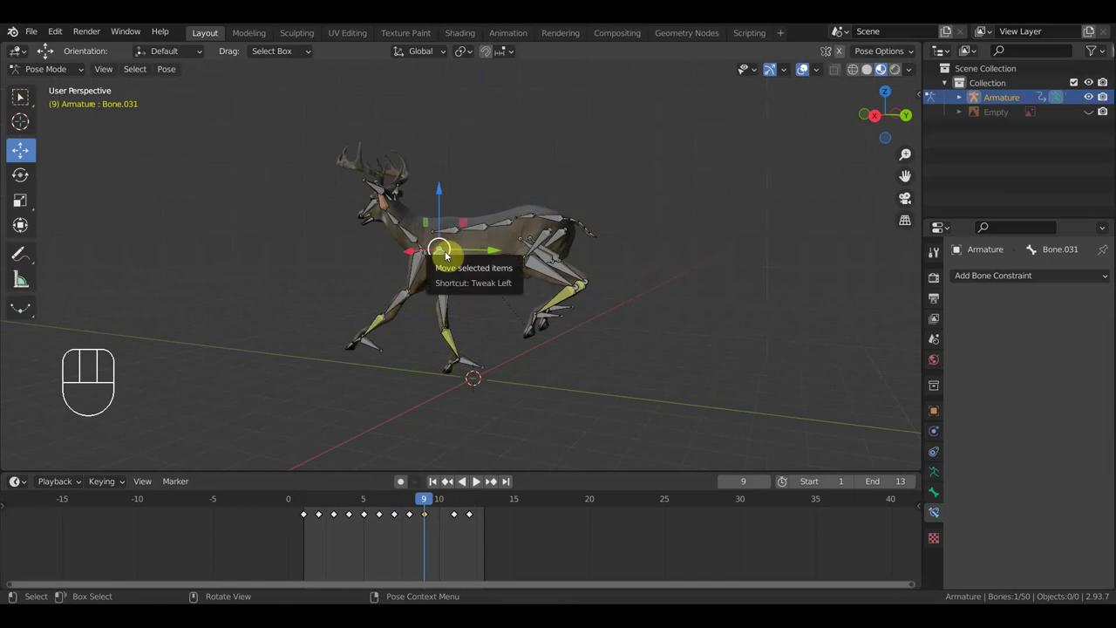
key("alt+r")
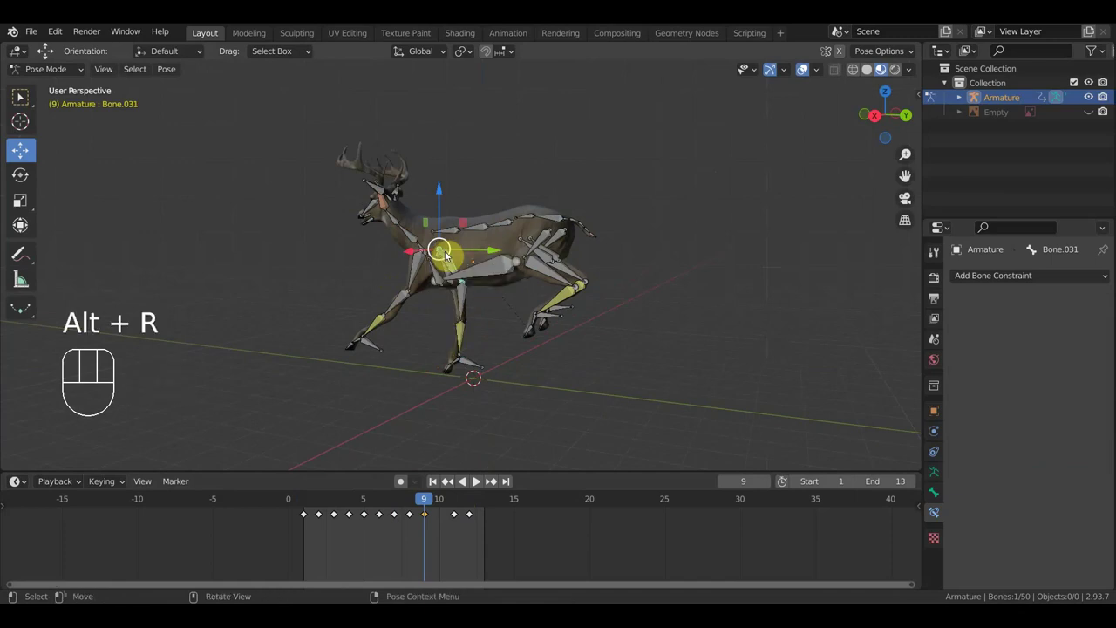
key("KP_1")
left_click_drag(586, 321, 462, 320)
key("KP_3")
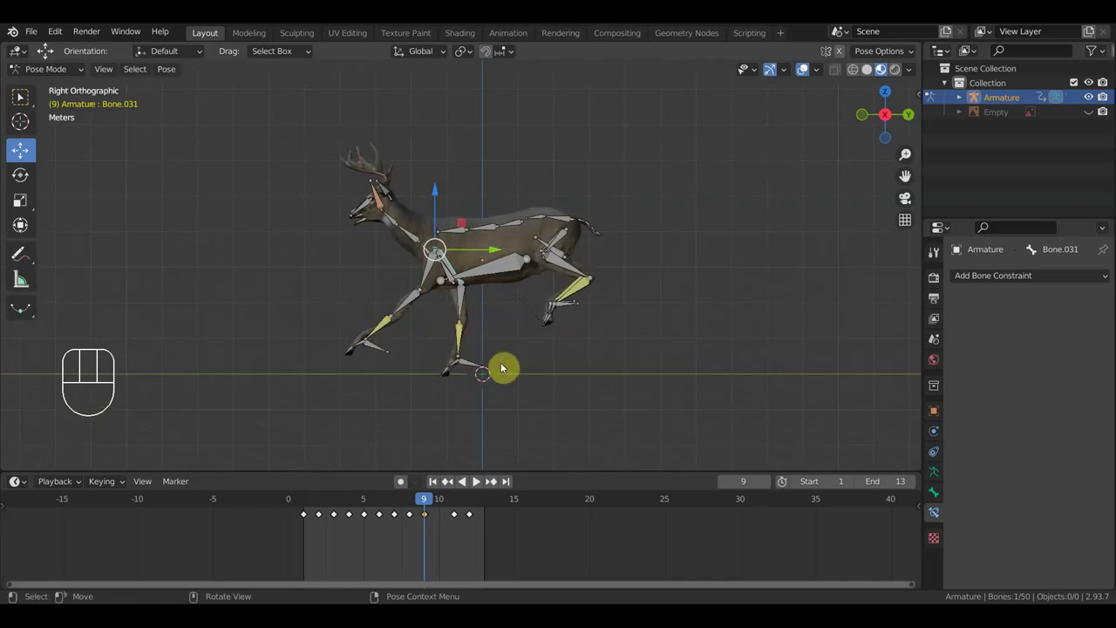
key("a")
key("i")
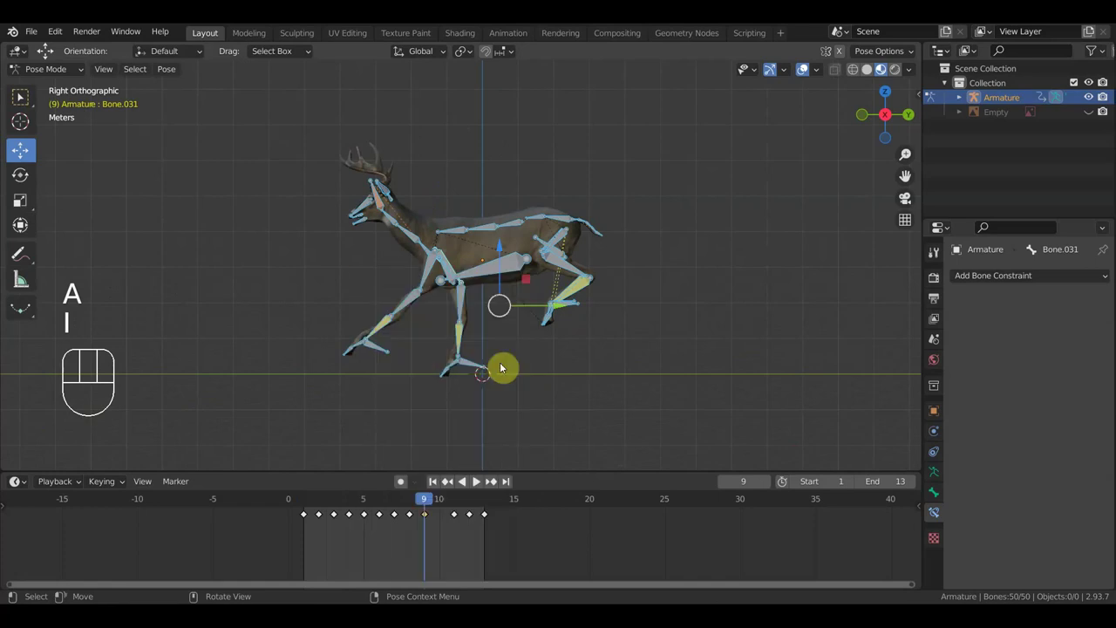
Move the lowered front hoof forward at frame 9, rotate it, and key all bones again.
left_click_drag(422, 503, 420, 505)
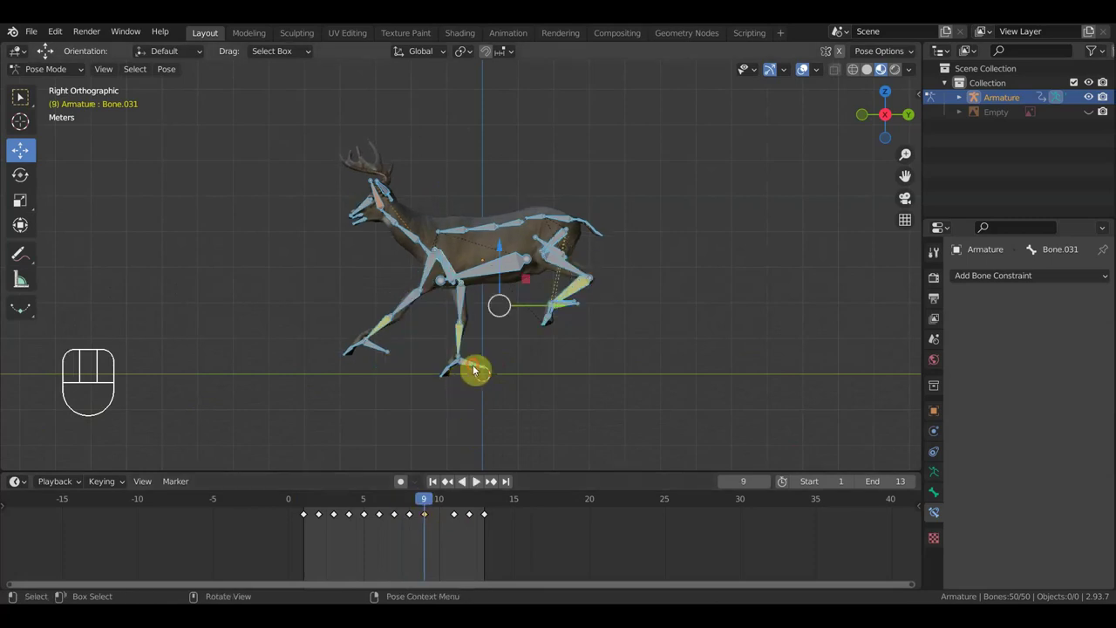
left_click(474, 368)
key("g")
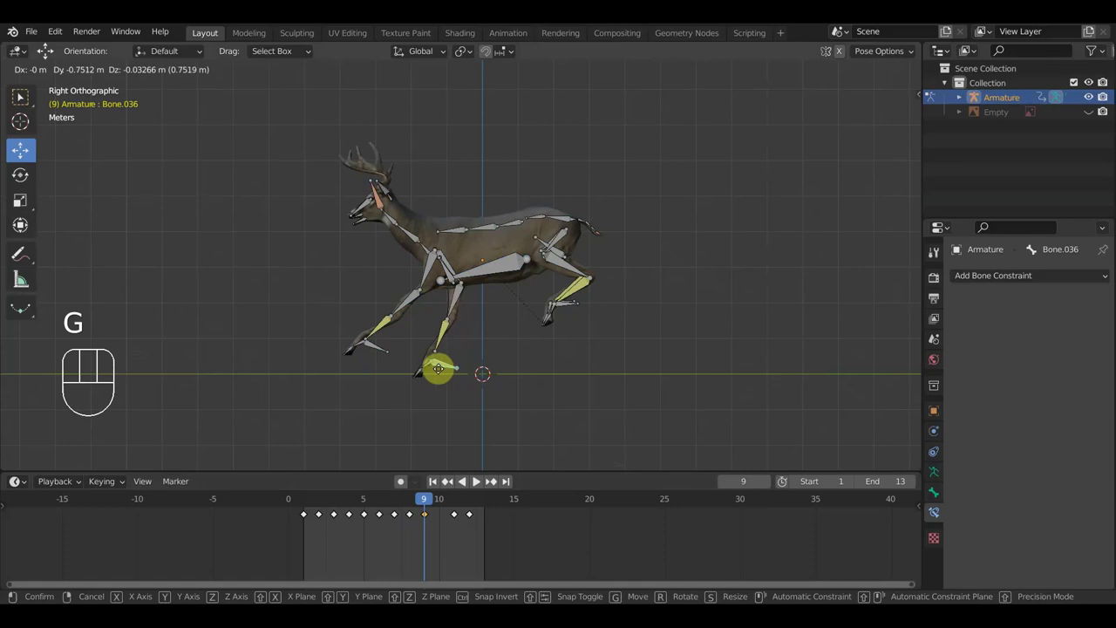
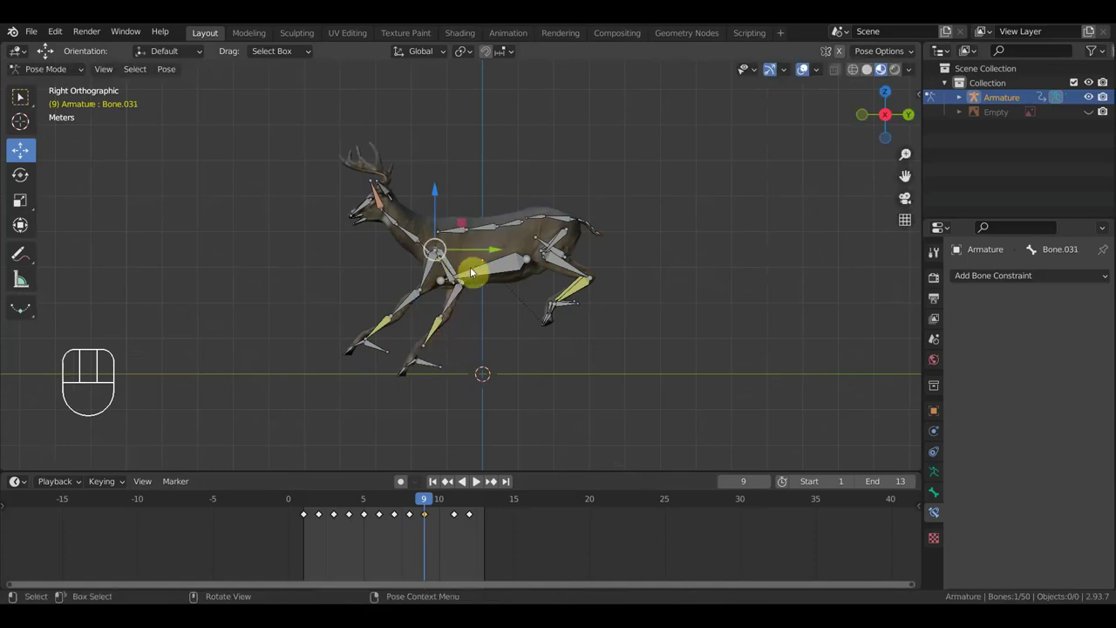
middle_click(443, 280)
key("KP_3")
key("r")
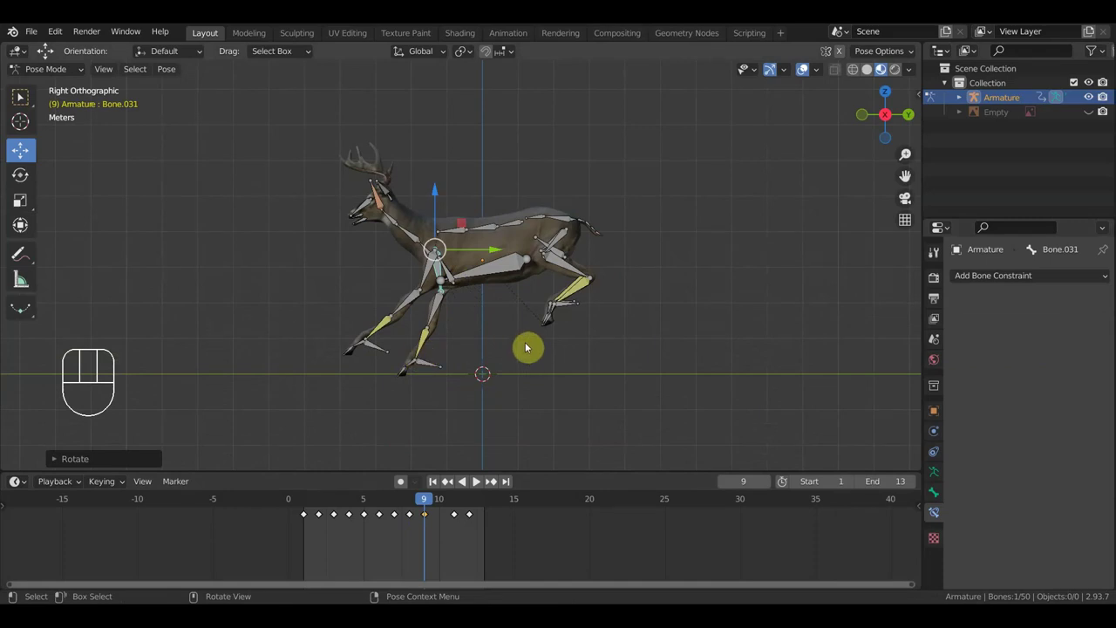
key("a")
key("i")
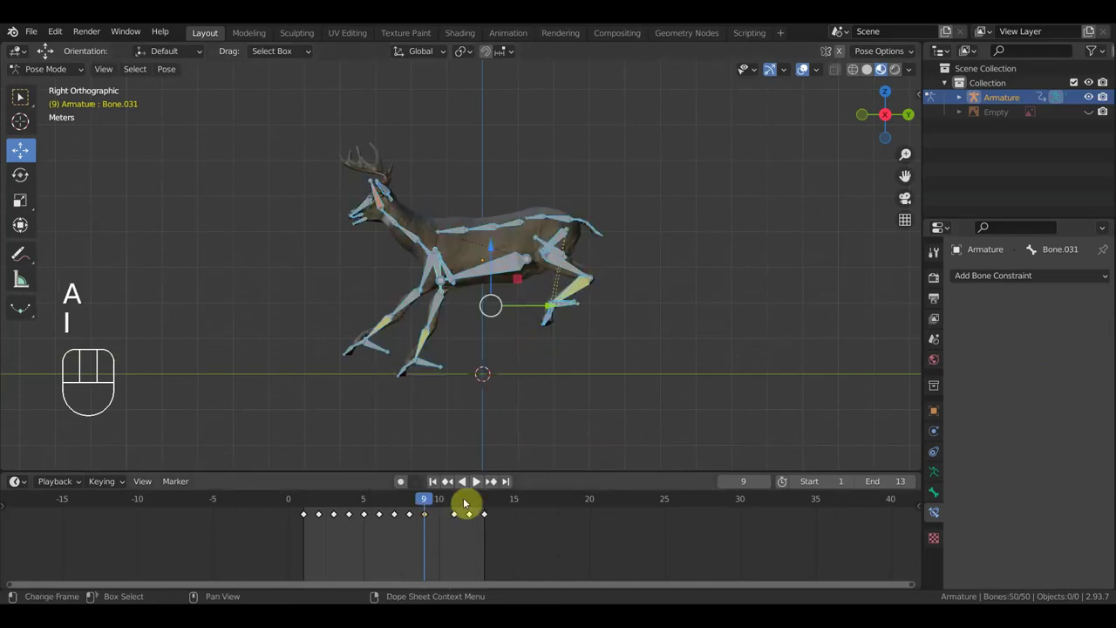
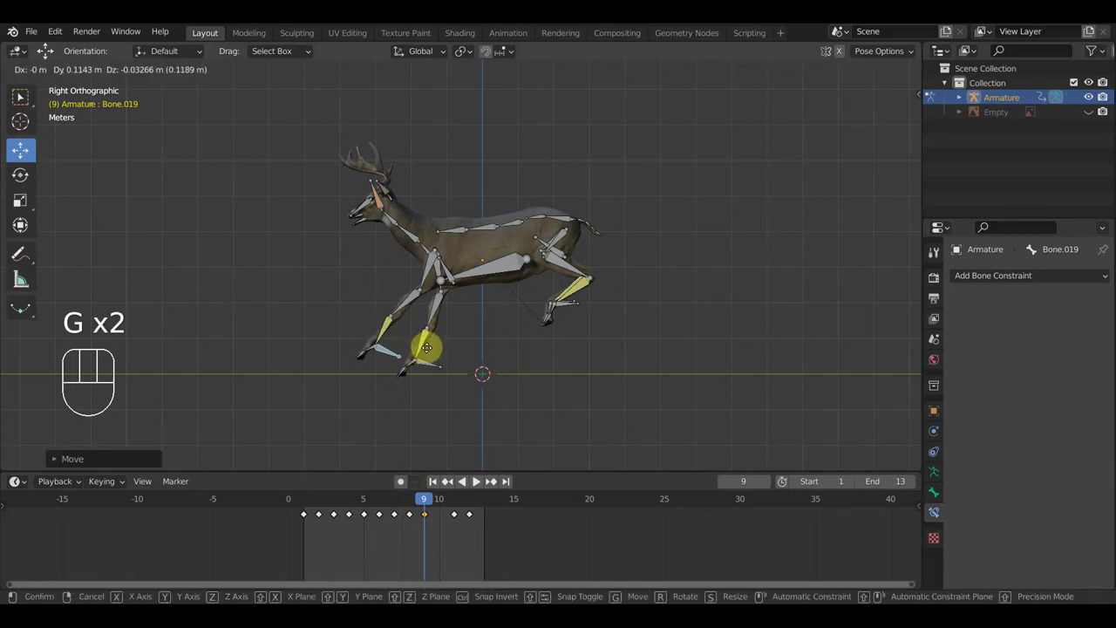
Key all bones once more and play the loop with the rig overlays hidden.
key("a")
key("i")
key("space")
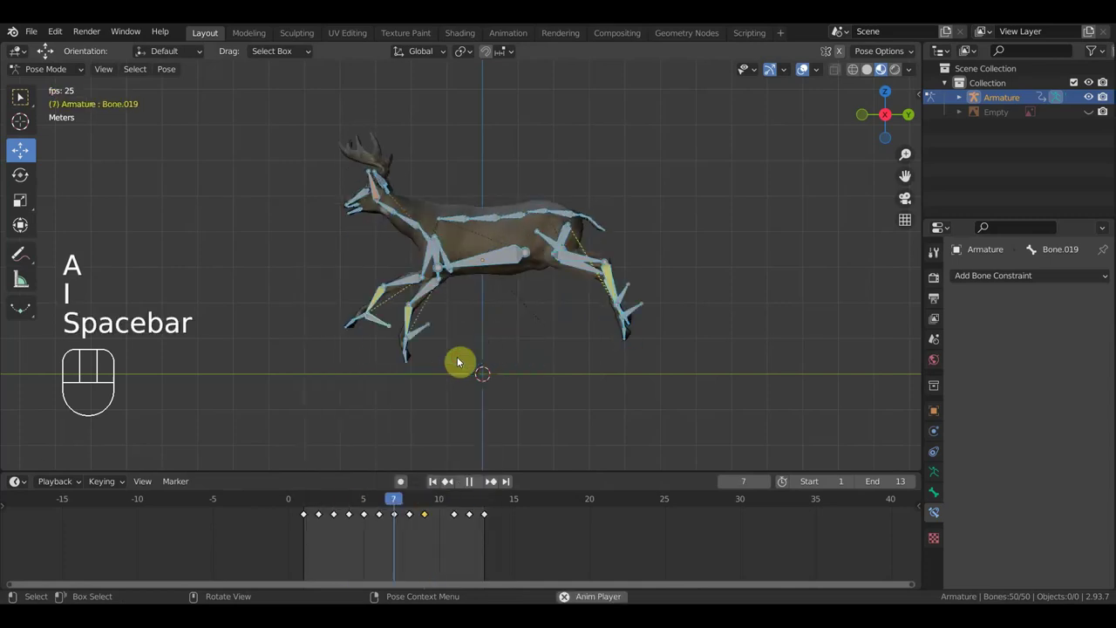
left_click(809, 70)
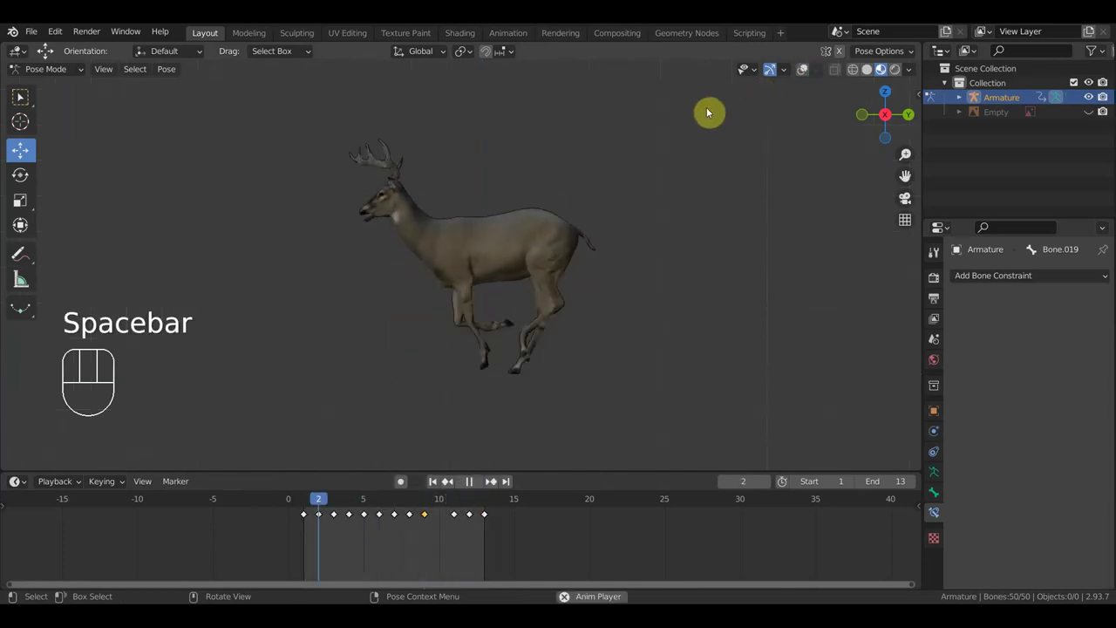
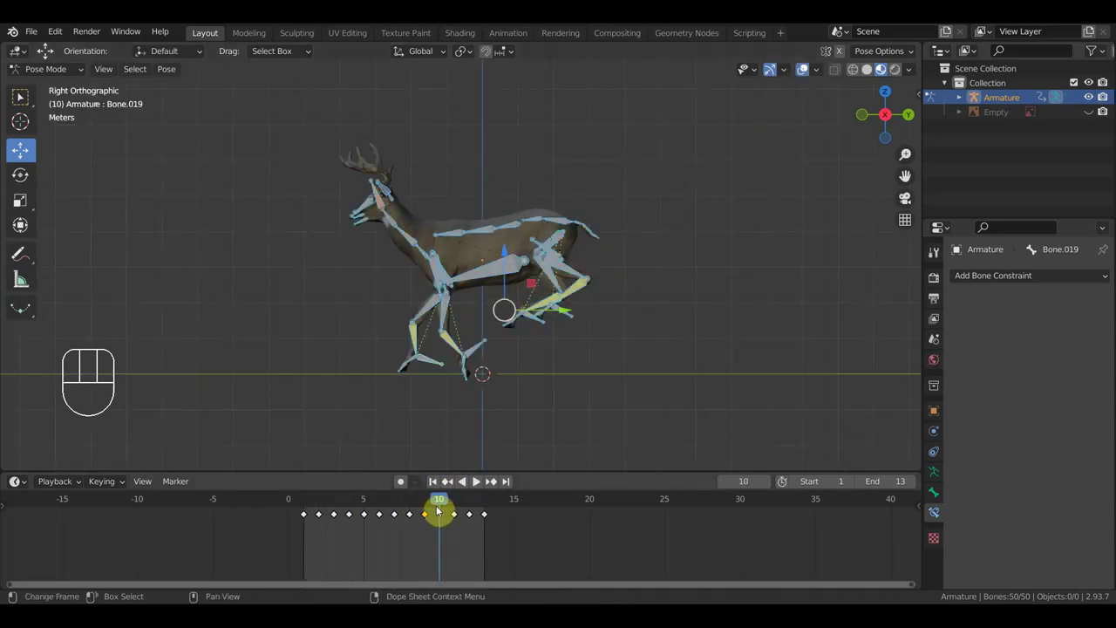
Rotate and move the lower front-leg bone at frame 10, key all bones, and replay the cycle.
left_click(805, 70)
left_click(805, 70)
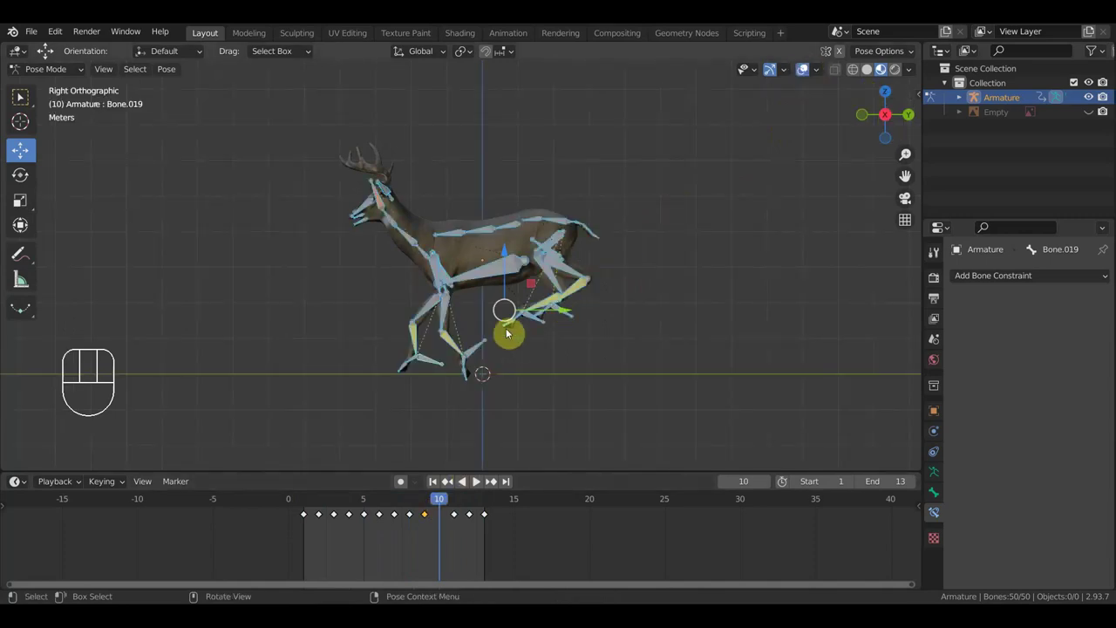
key("r")
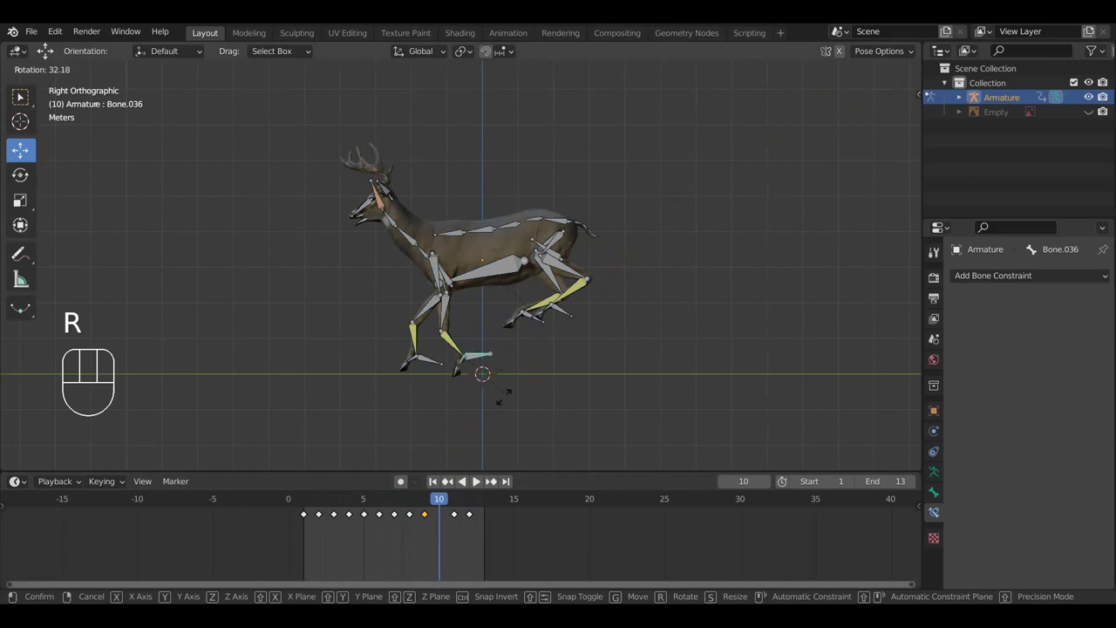
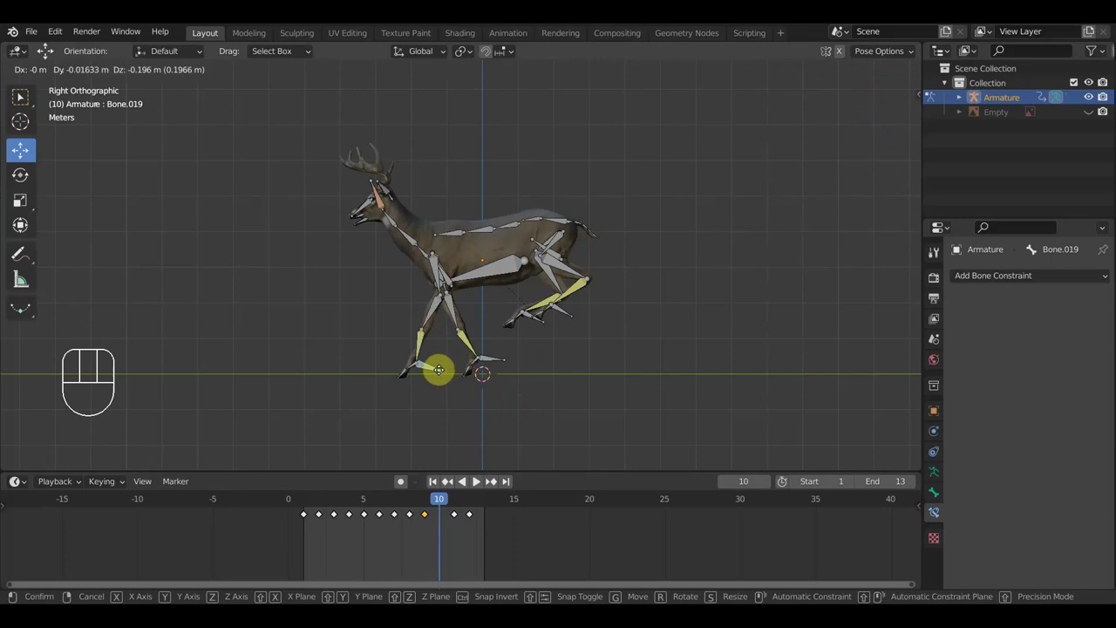
left_click(439, 371)
key("a")
key("i")
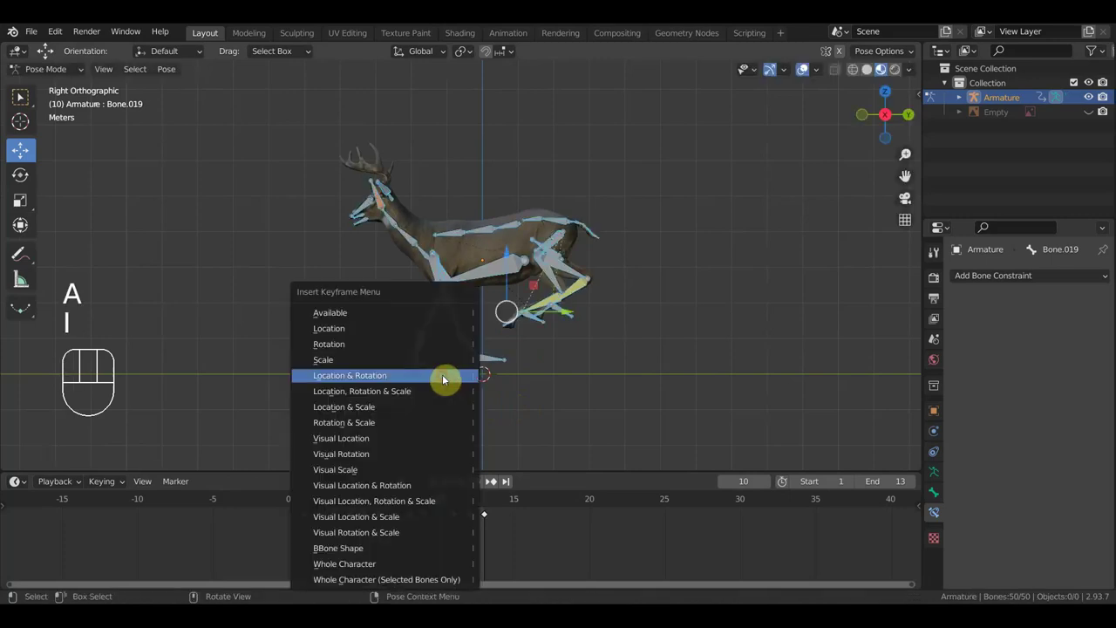
key("space")
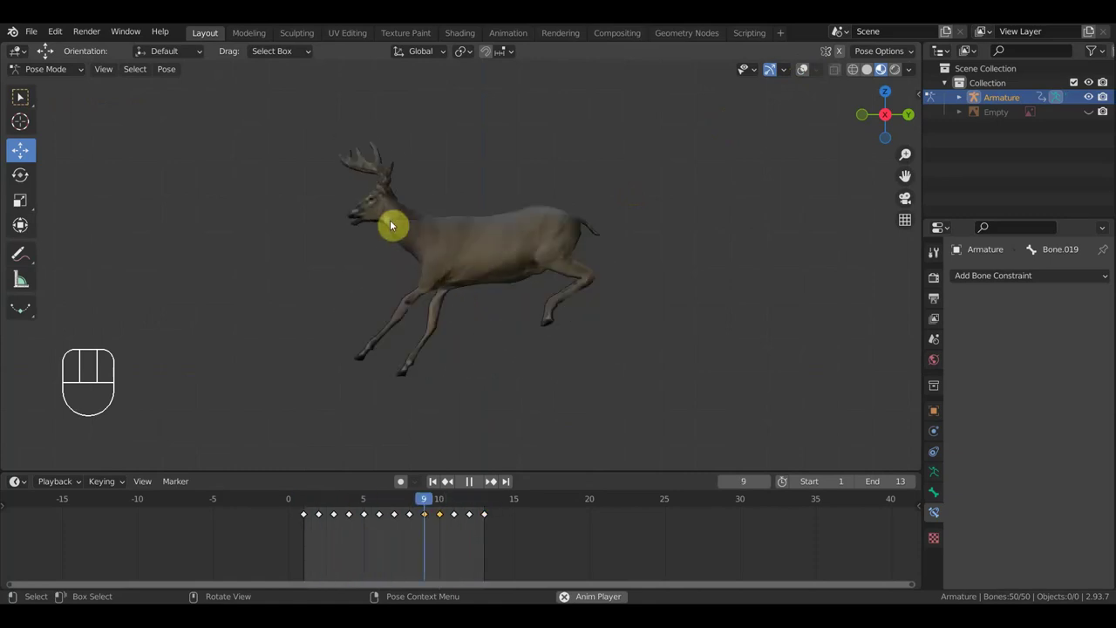
Stop playback, inspect frame 10, replay briefly, then scrub back to frame 5.
key("space")
left_click_drag(478, 503, 437, 522)
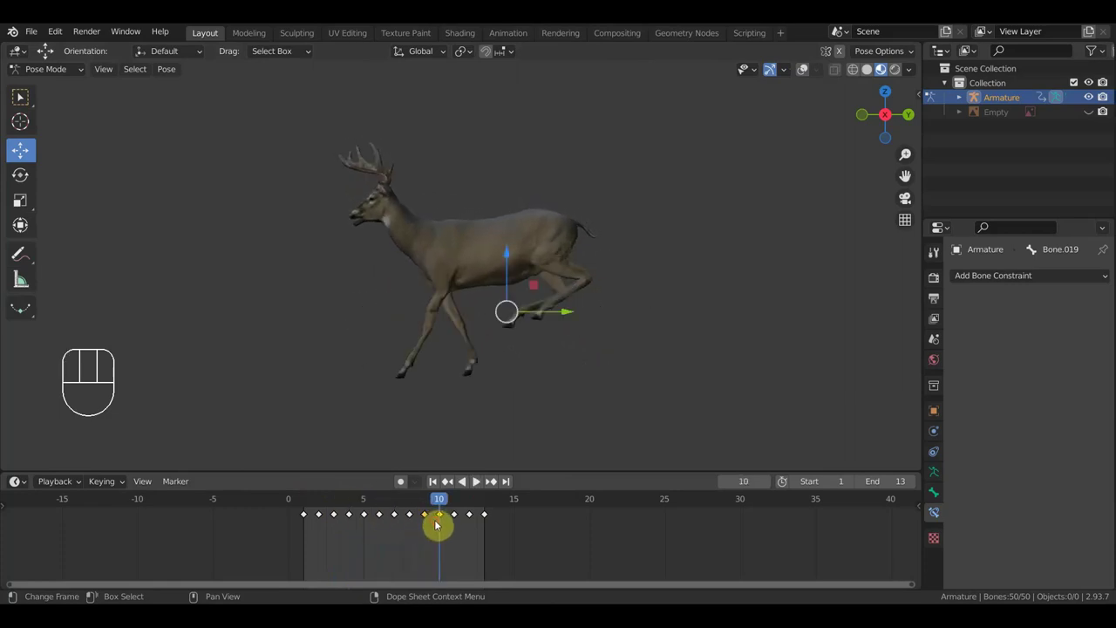
key("space")
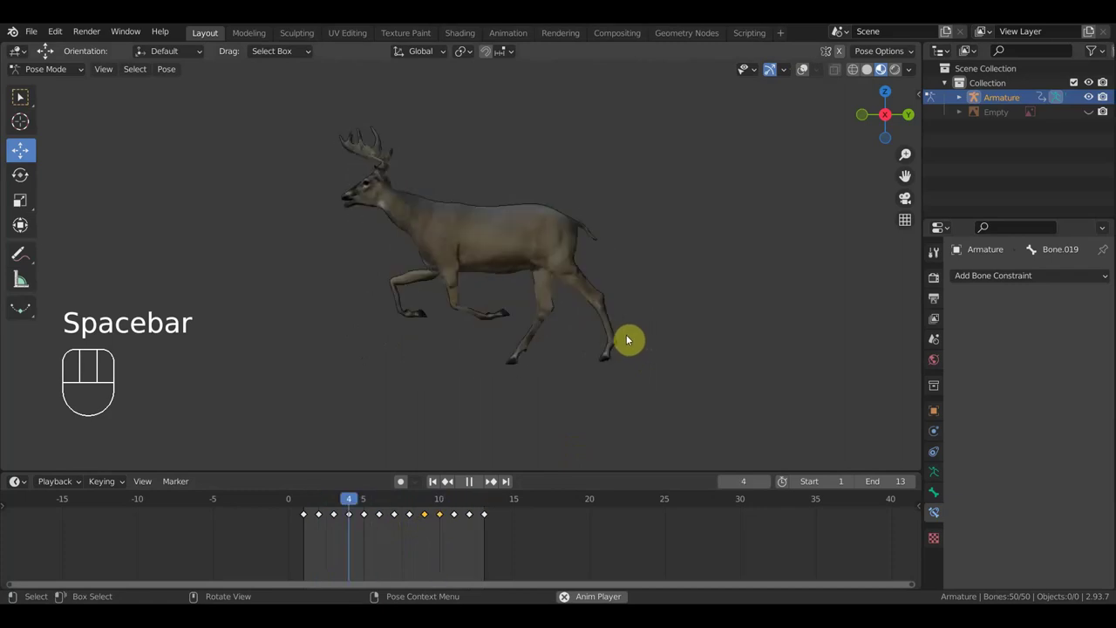
key("space")
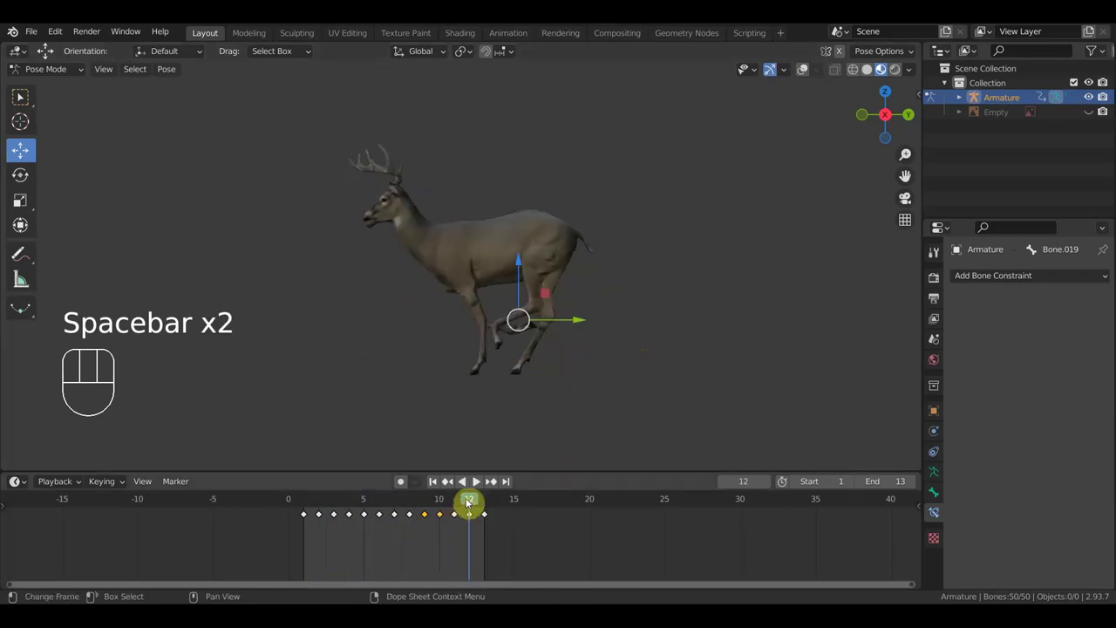
left_click_drag(469, 499, 367, 513)
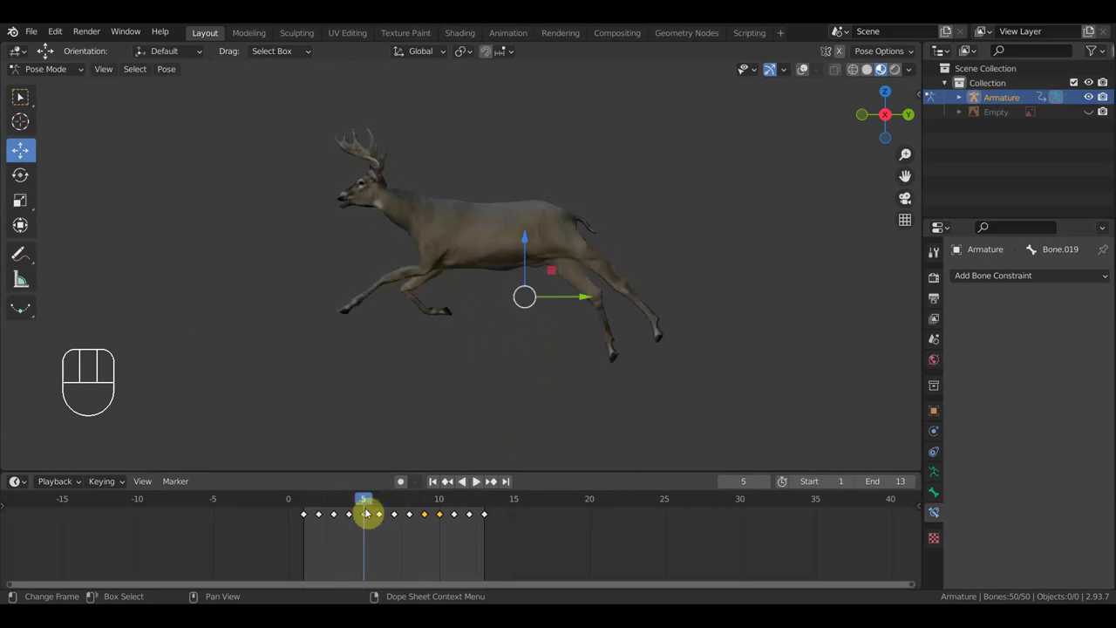
Reshape the rear spine bones' curve in the early frames, key them, and play the loop.
left_click(803, 67)
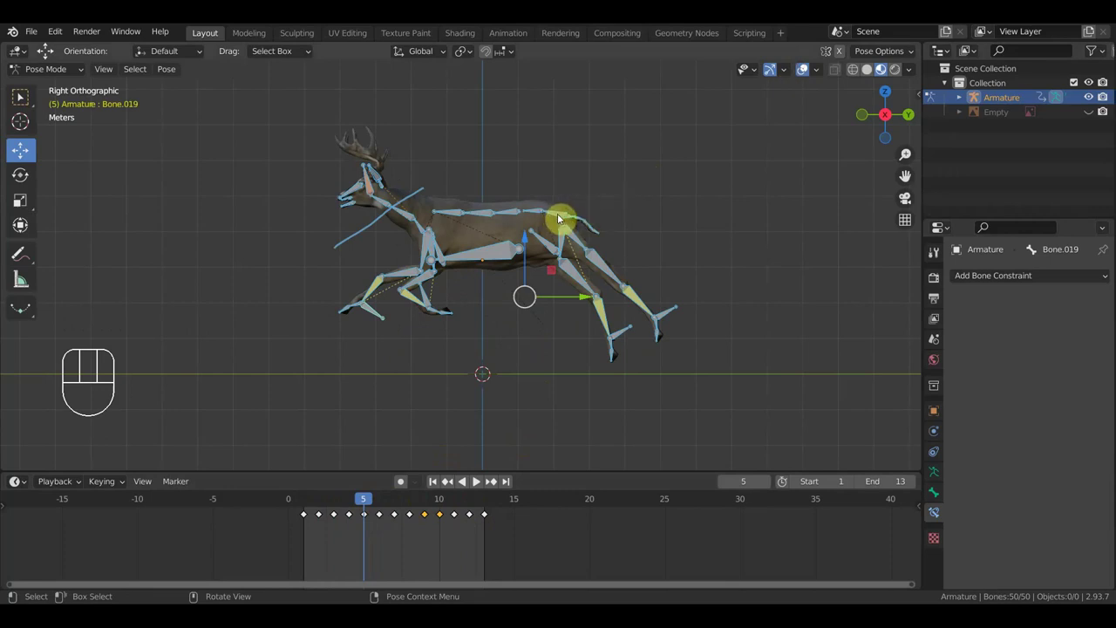
left_click_drag(559, 216, 568, 224)
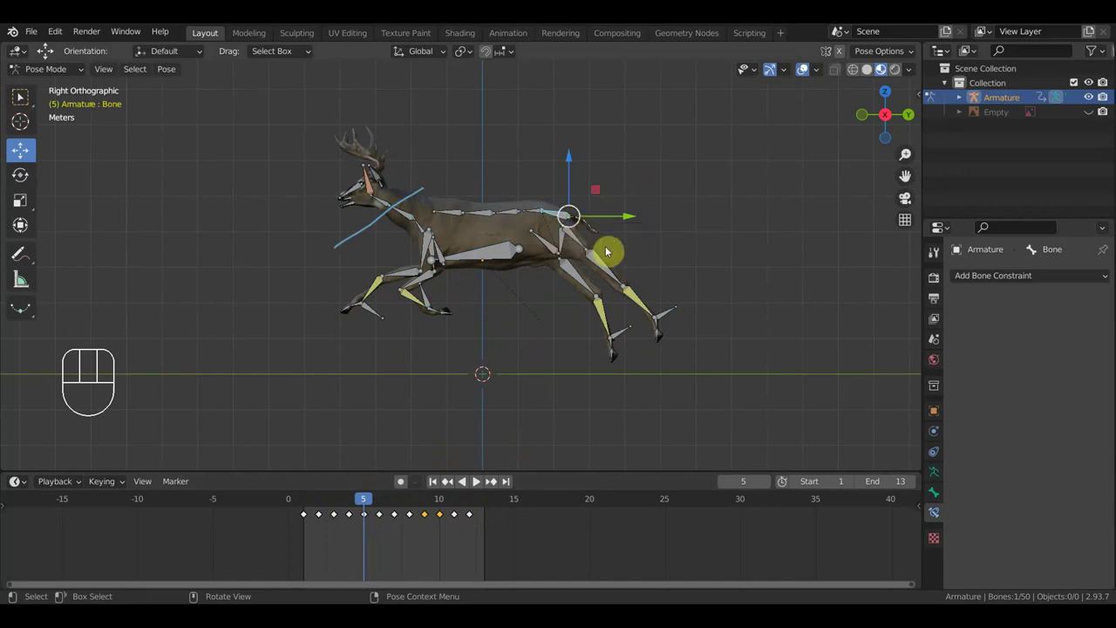
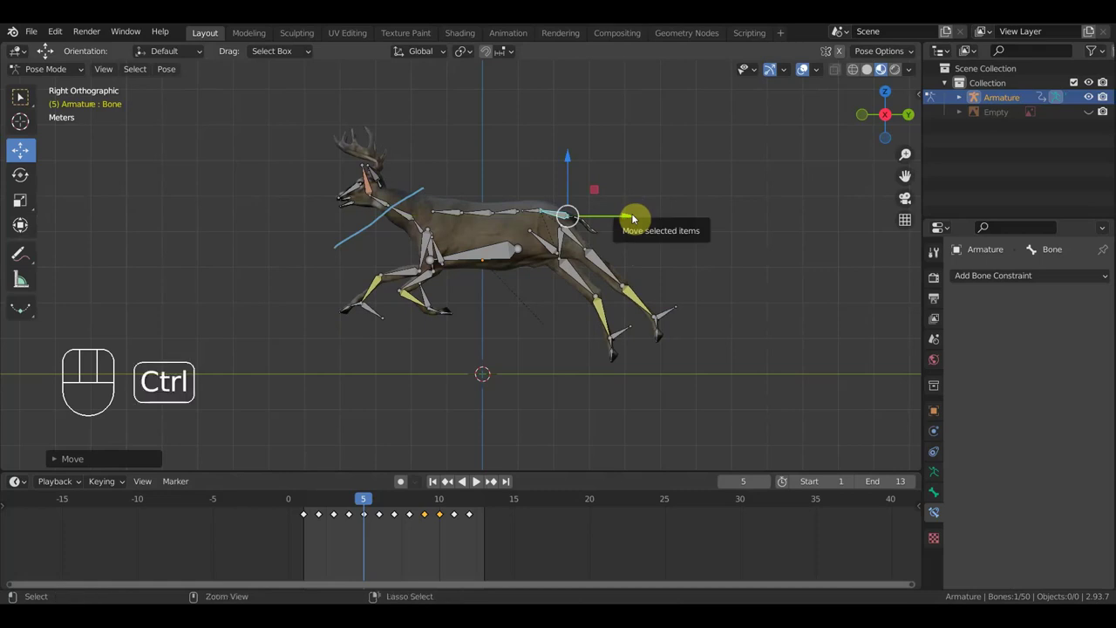
key("ctrl+z")
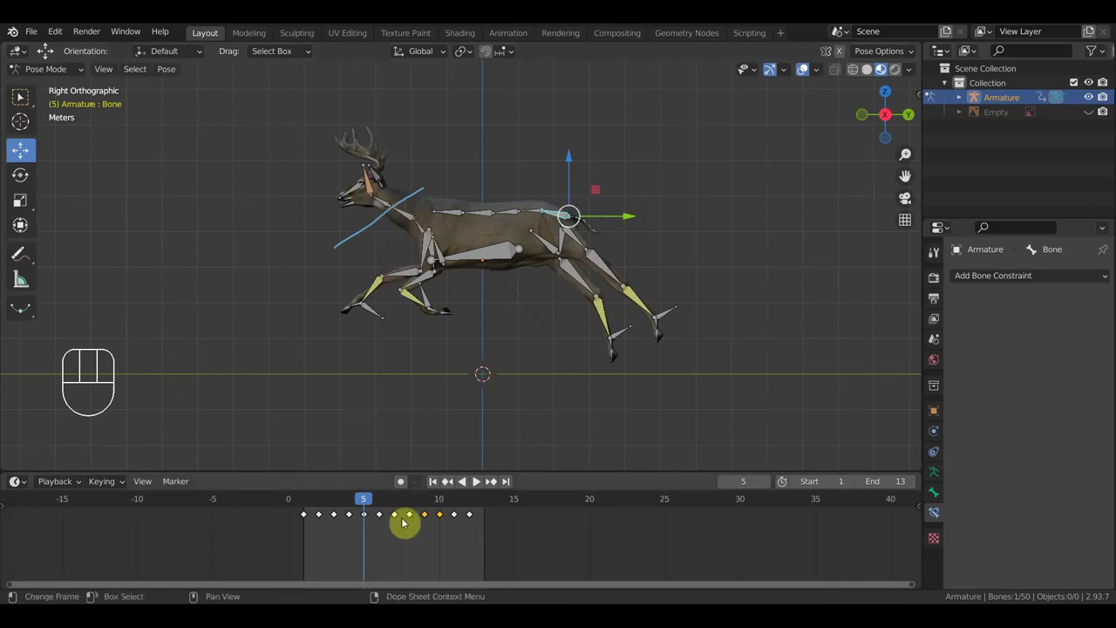
left_click_drag(351, 500, 380, 521)
left_click_drag(454, 200, 519, 228)
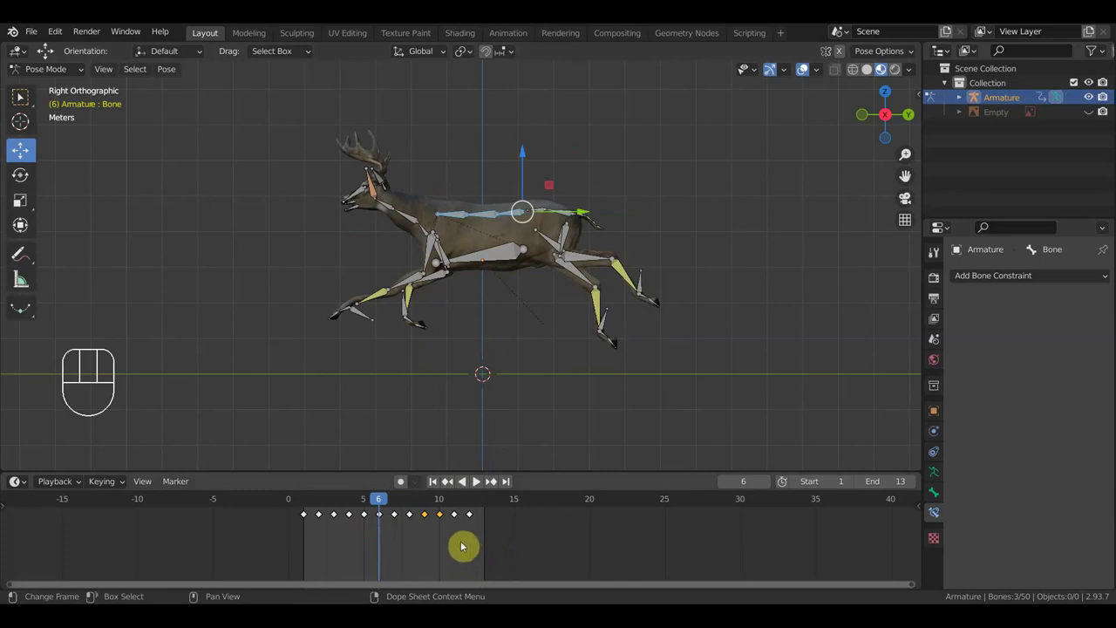
left_click_drag(490, 547, 304, 507)
key("Delete")
key("space")
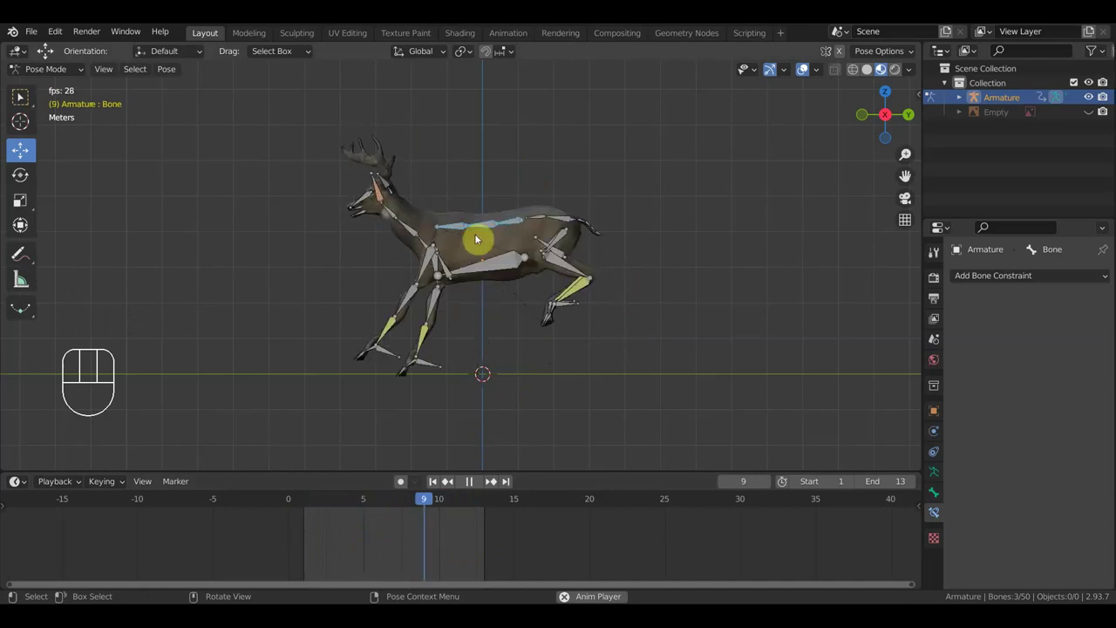
Stop playback, replay briefly, and jump back to frame 5 with the skeleton shown.
key("space")
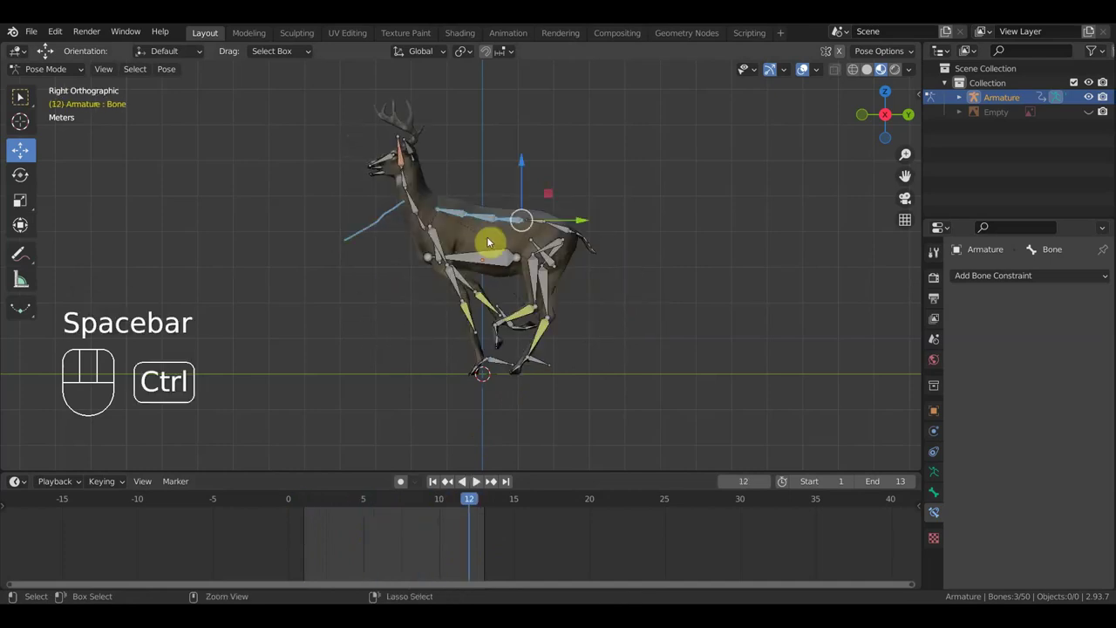
key("ctrl+z")
key("space")
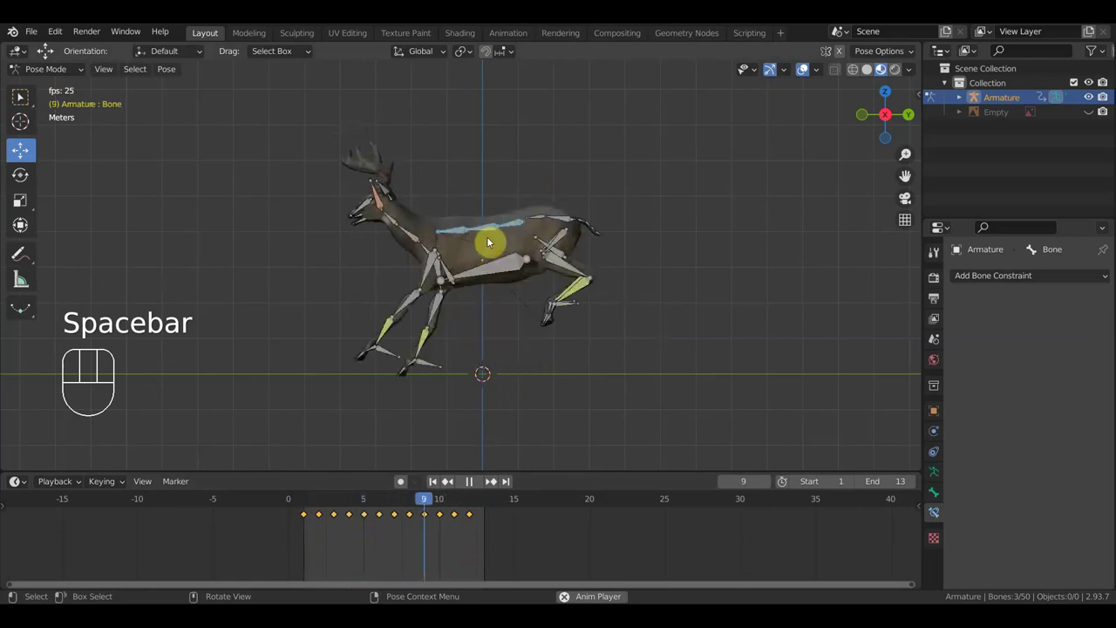
key("space")
left_click(368, 500)
G-move the front foot bone at frame 5, key all bones, and replay the run.
left_click_drag(367, 498, 372, 507)
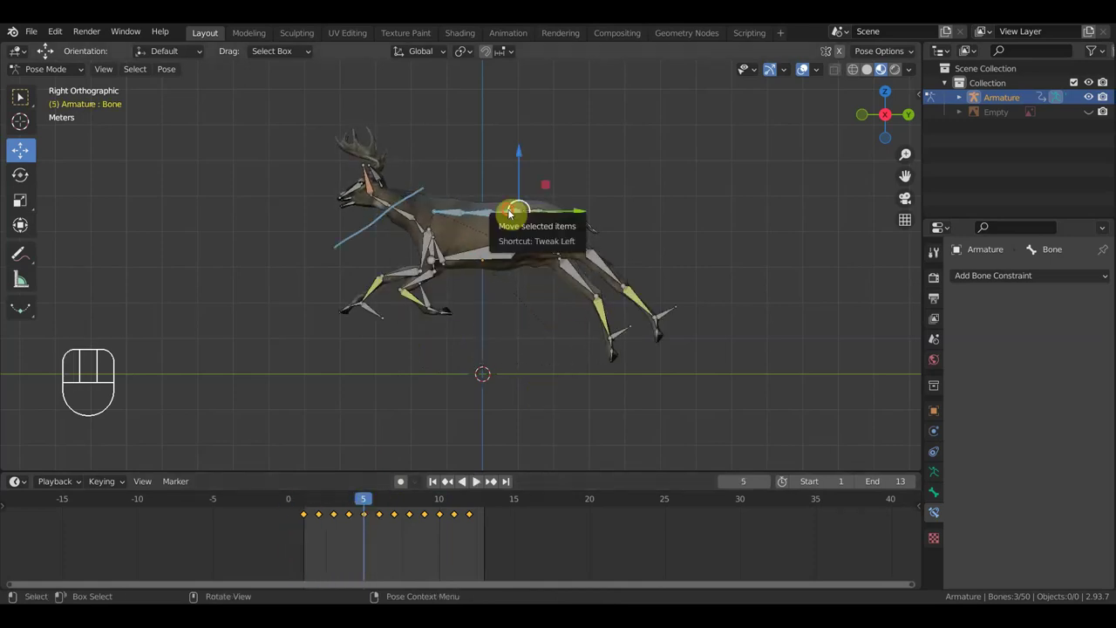
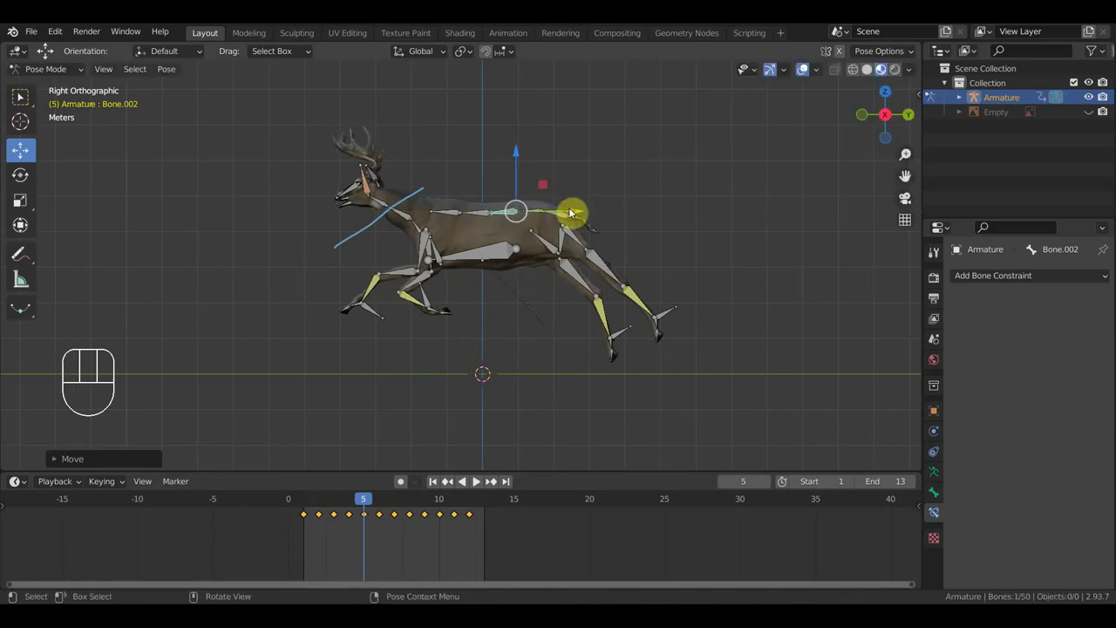
left_click_drag(382, 310, 422, 306)
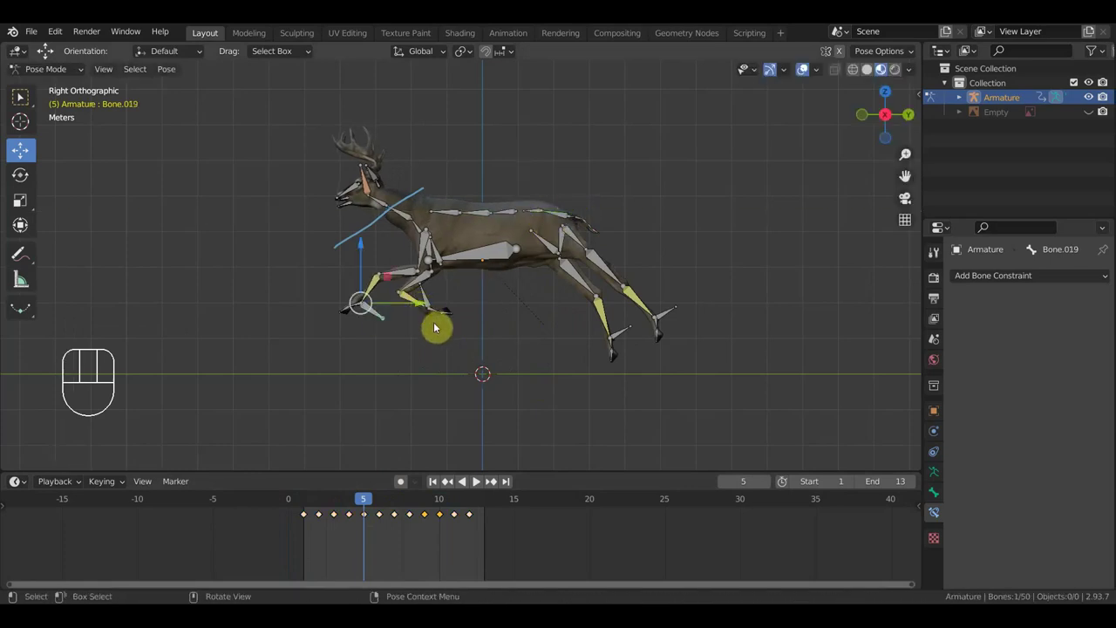
key("g")
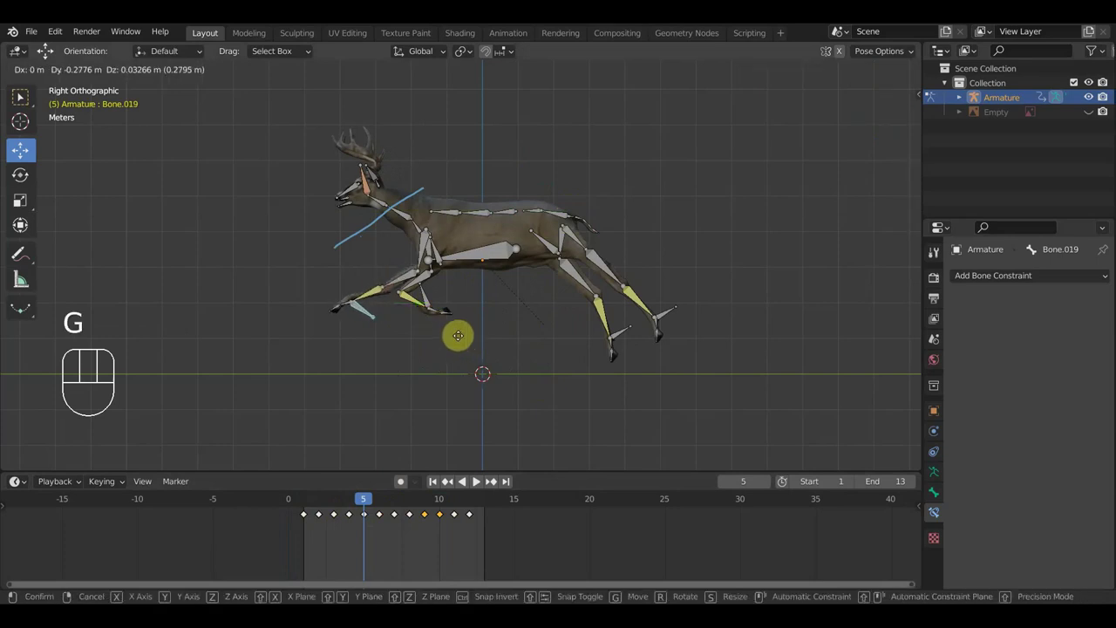
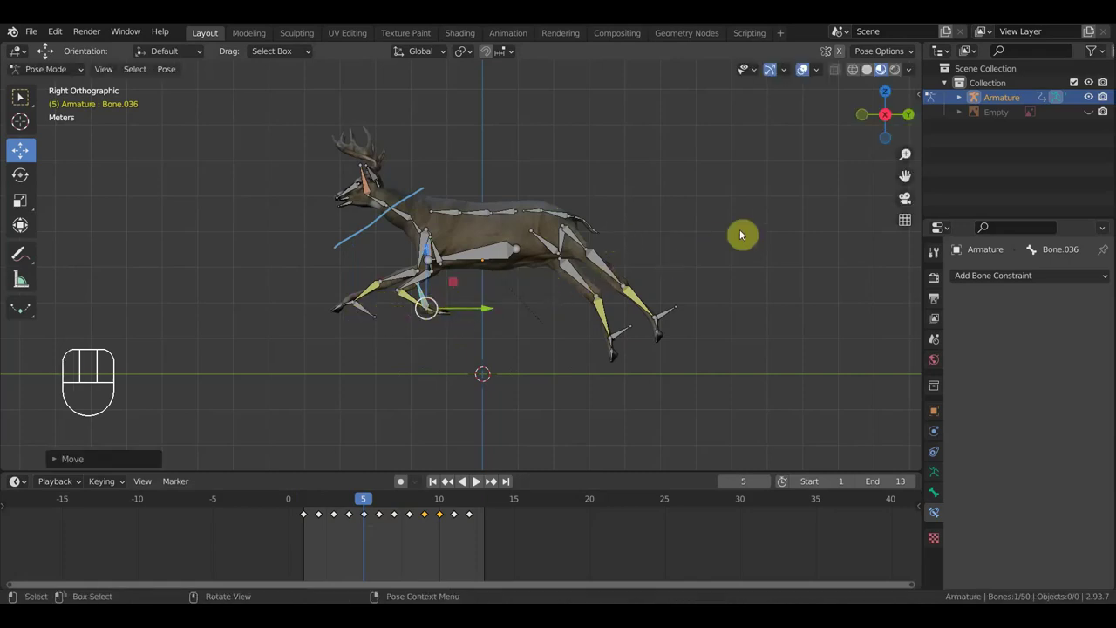
key("a")
key("i")
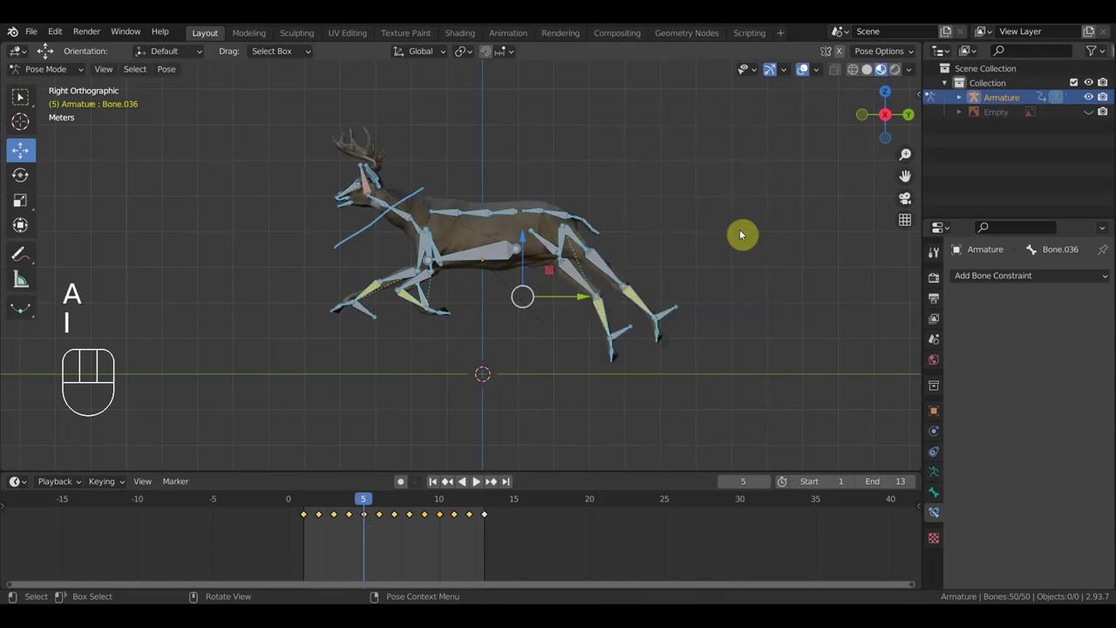
key("space")
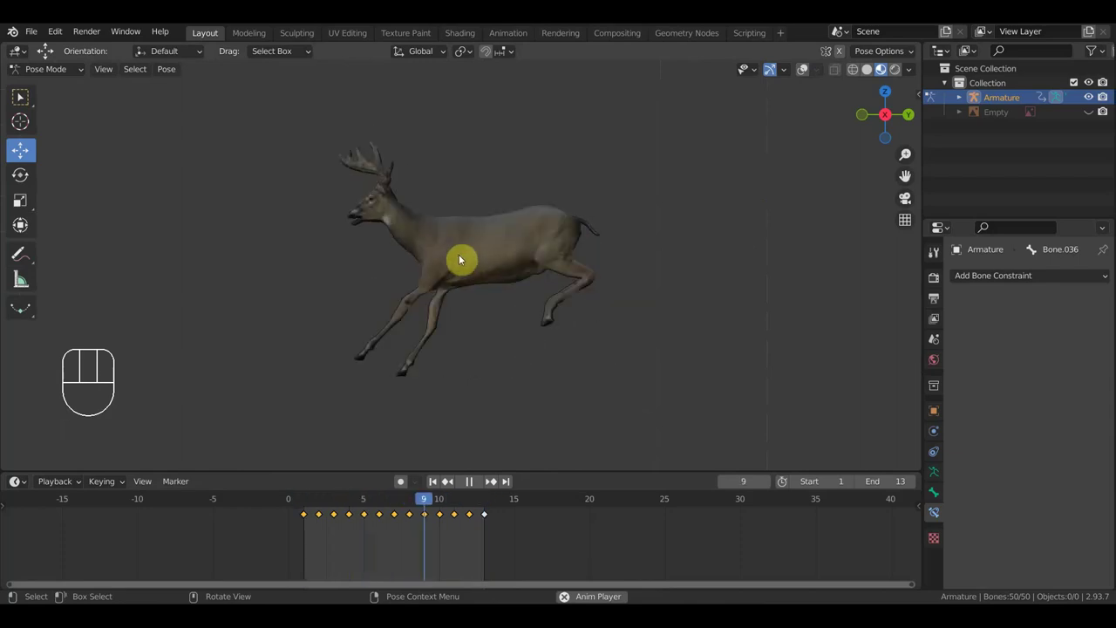
Stop the run-cycle playback and scrub the Dope Sheet back to frame 5.
key("space")
left_click(305, 504)
left_click_drag(307, 504, 370, 518)
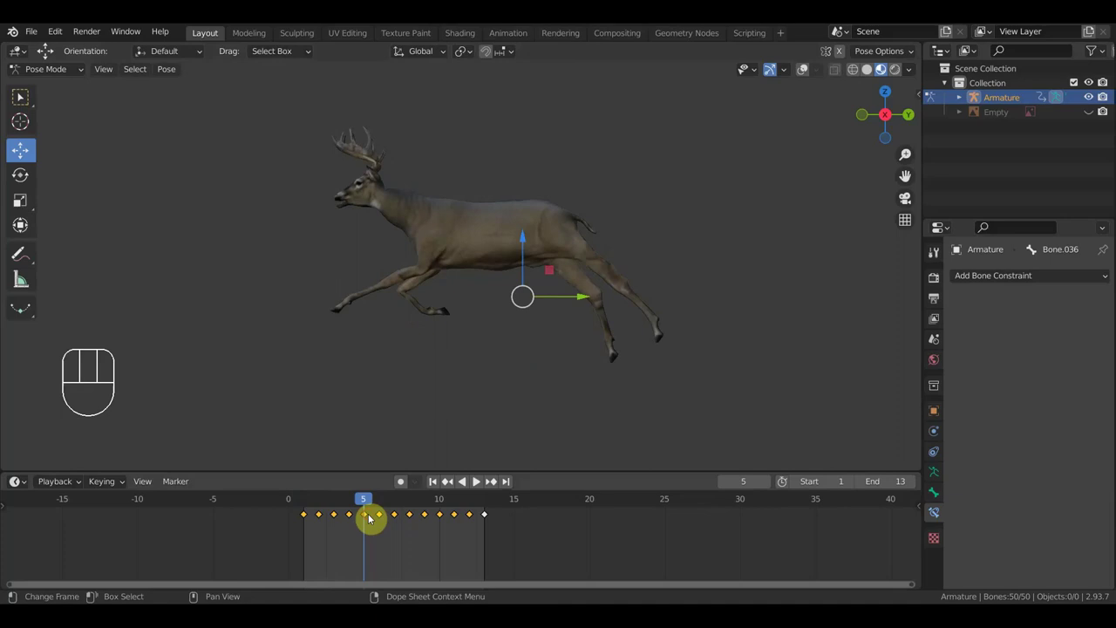
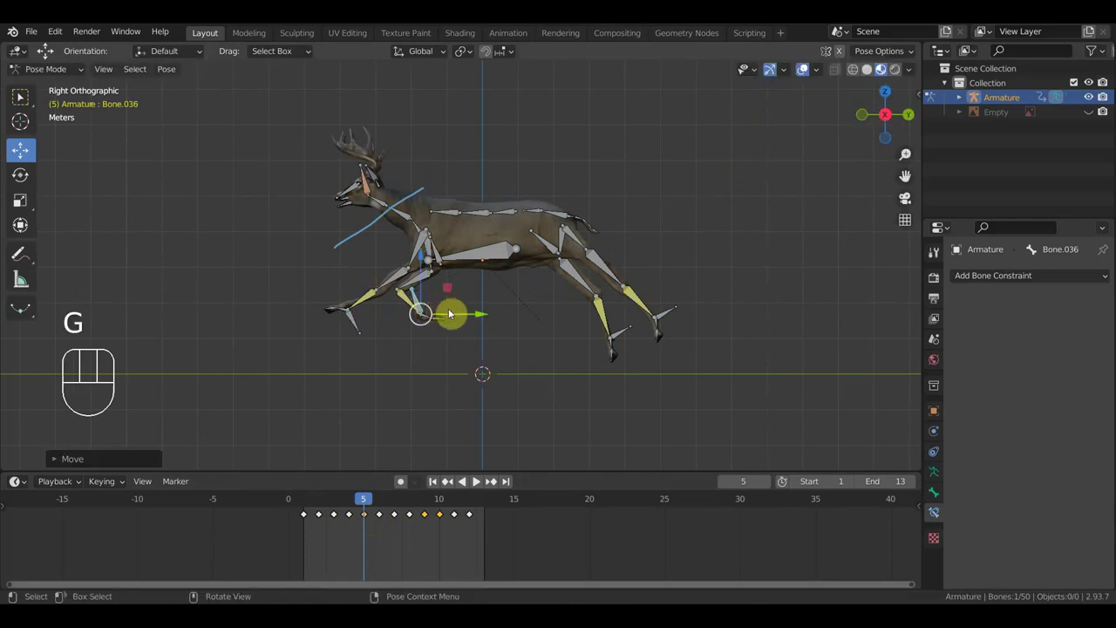
Rotate the leg bones on frame 6, key all rig bones, and scrub between frames 5 and 6.
key("r")
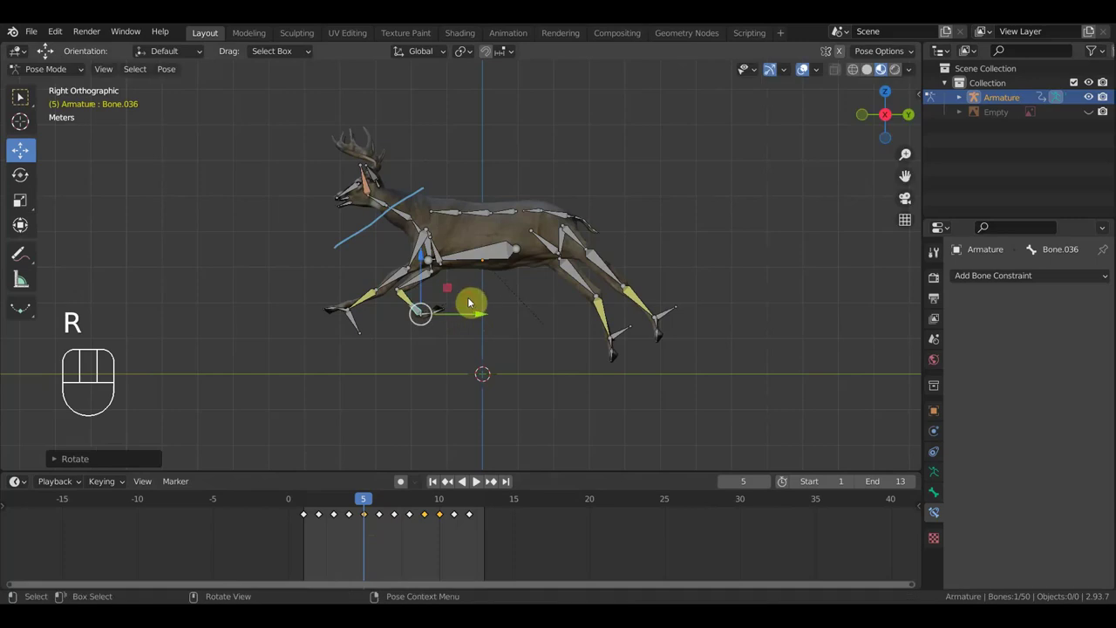
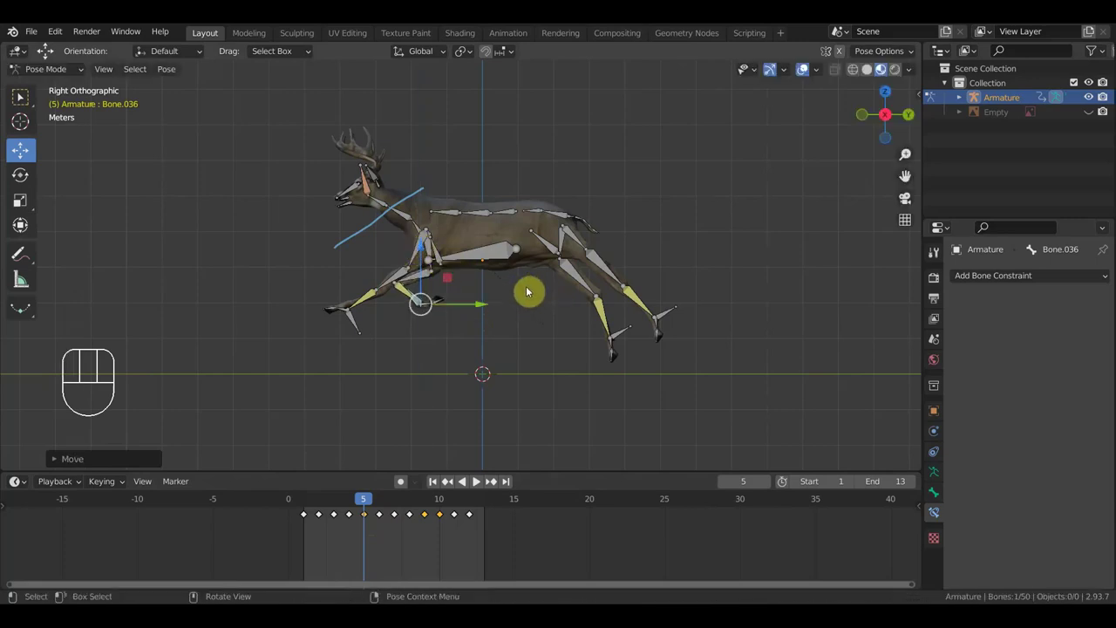
key("a")
key("i")
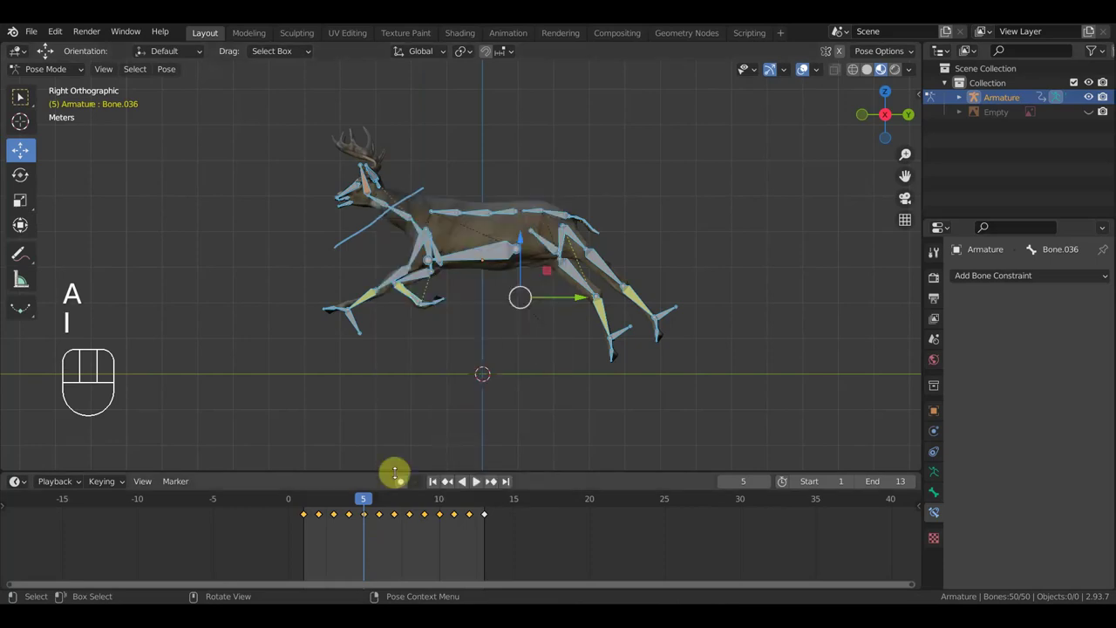
left_click_drag(367, 501, 398, 519)
left_click(396, 502)
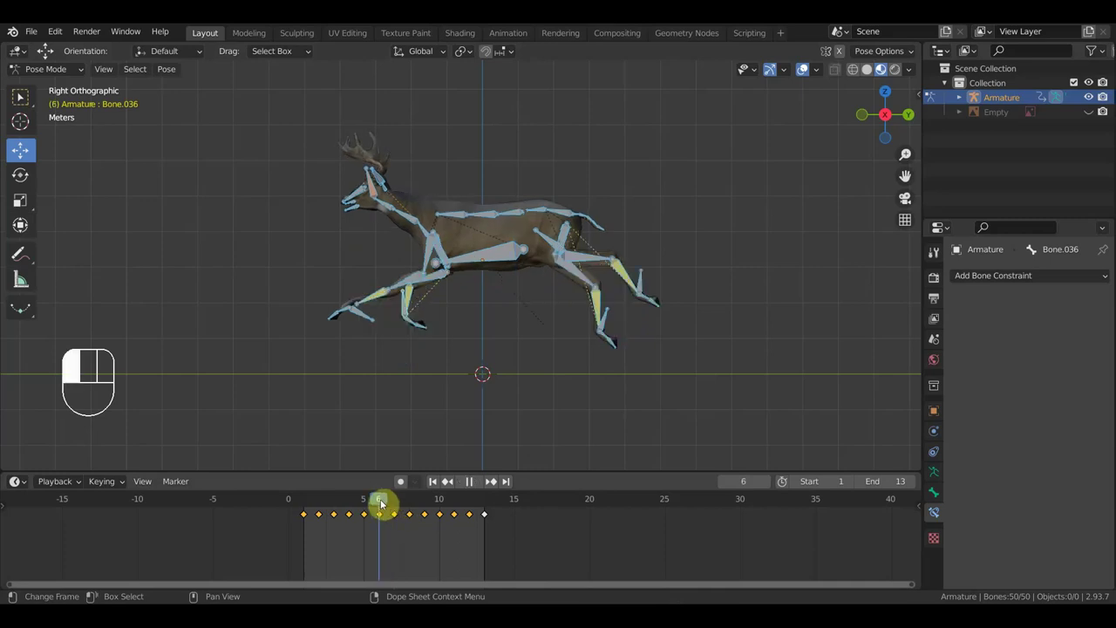
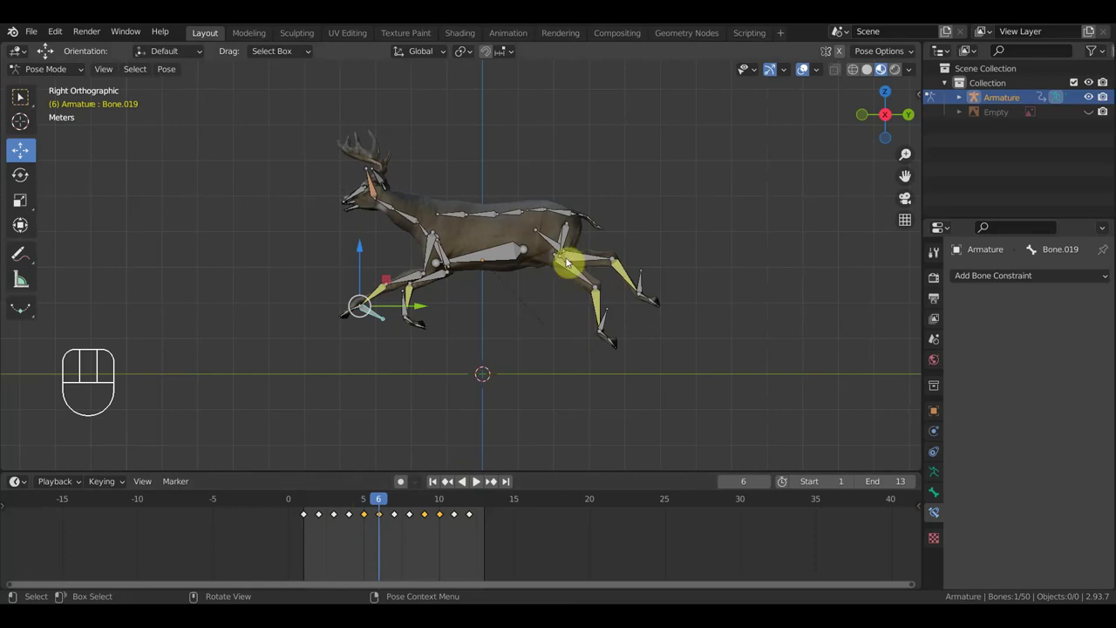
key("a")
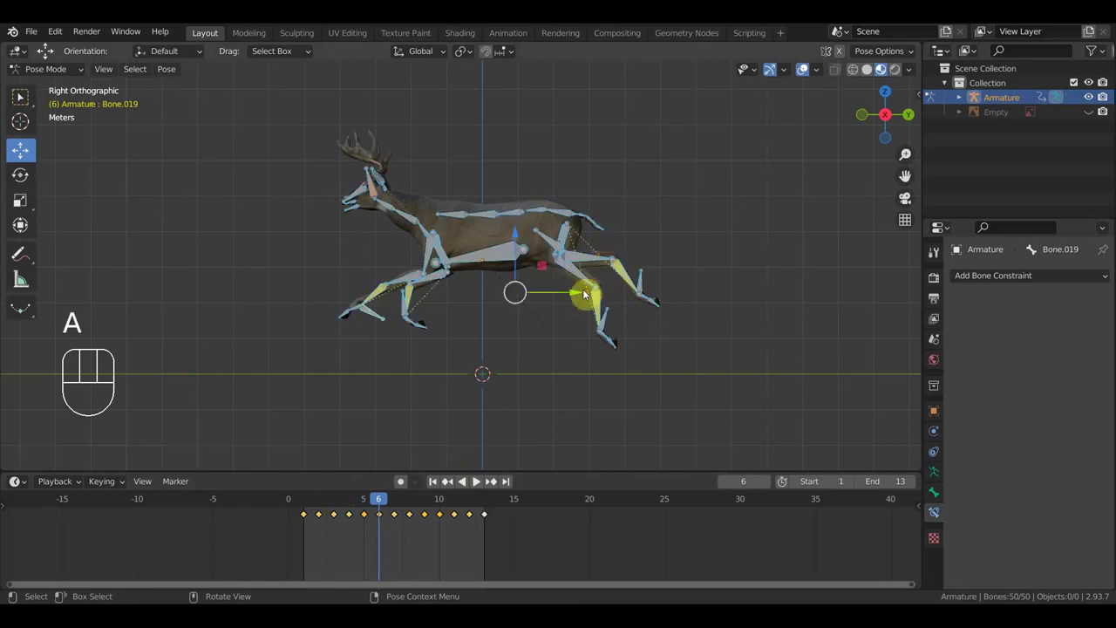
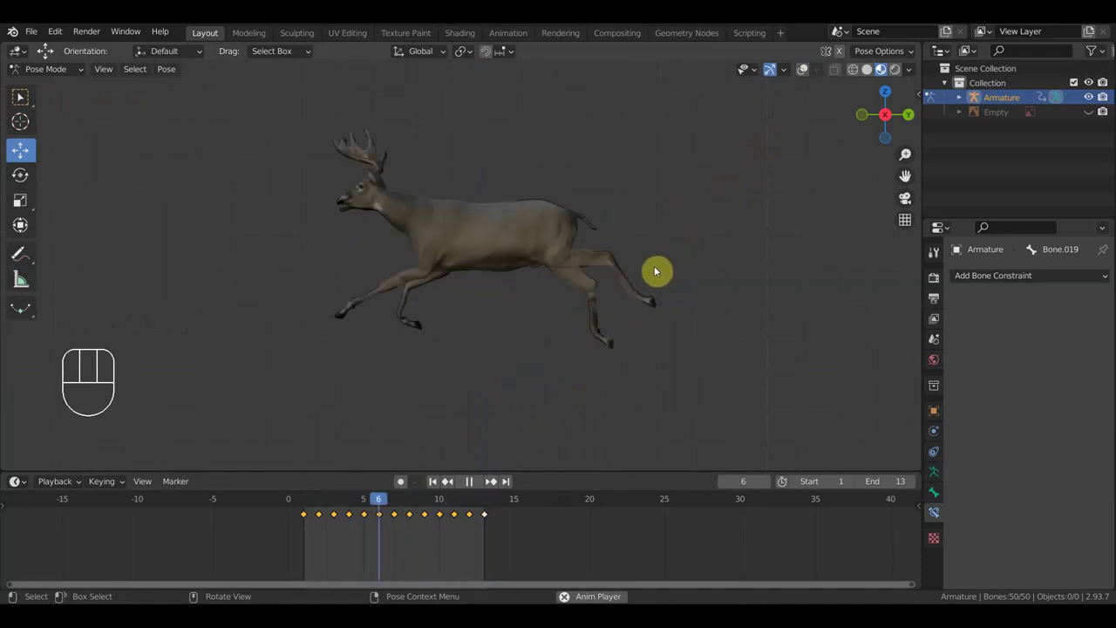
Stop playback, show the rig bones again, and go to frame 7.
key("space")
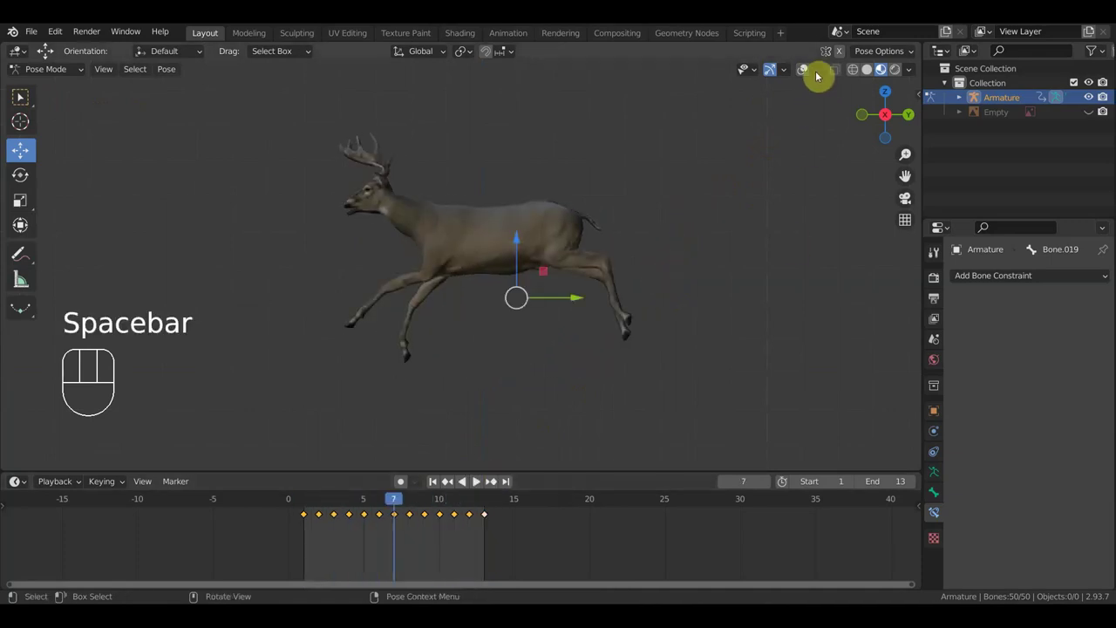
left_click(812, 70)
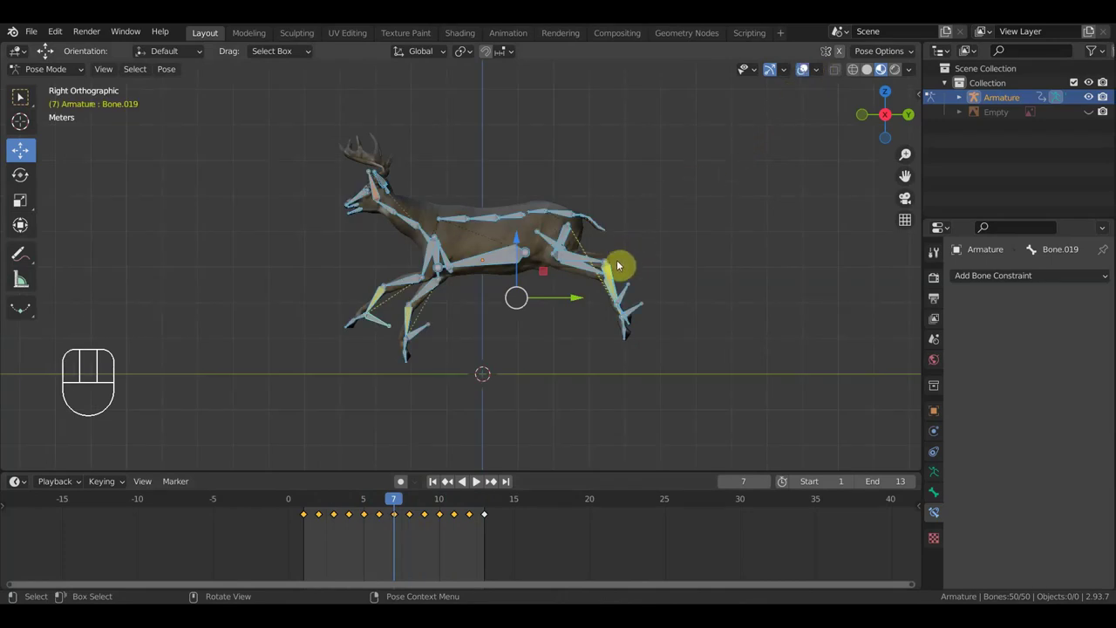
left_click_drag(385, 504, 397, 505)
Shift the hind leg bone back on frame 7, key it, and move on to frame 8.
left_click_drag(581, 297, 569, 299)
key("i")
left_click_drag(397, 501, 409, 501)
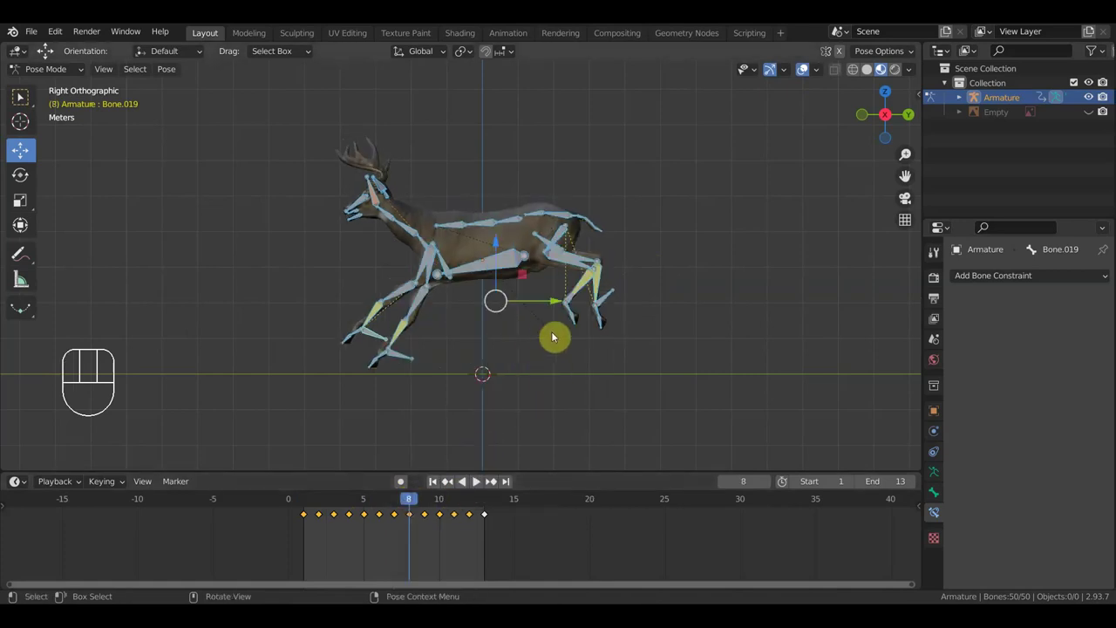
Play the run cycle with overlays hidden to watch only the mesh, then stop on frame 13.
key("space")
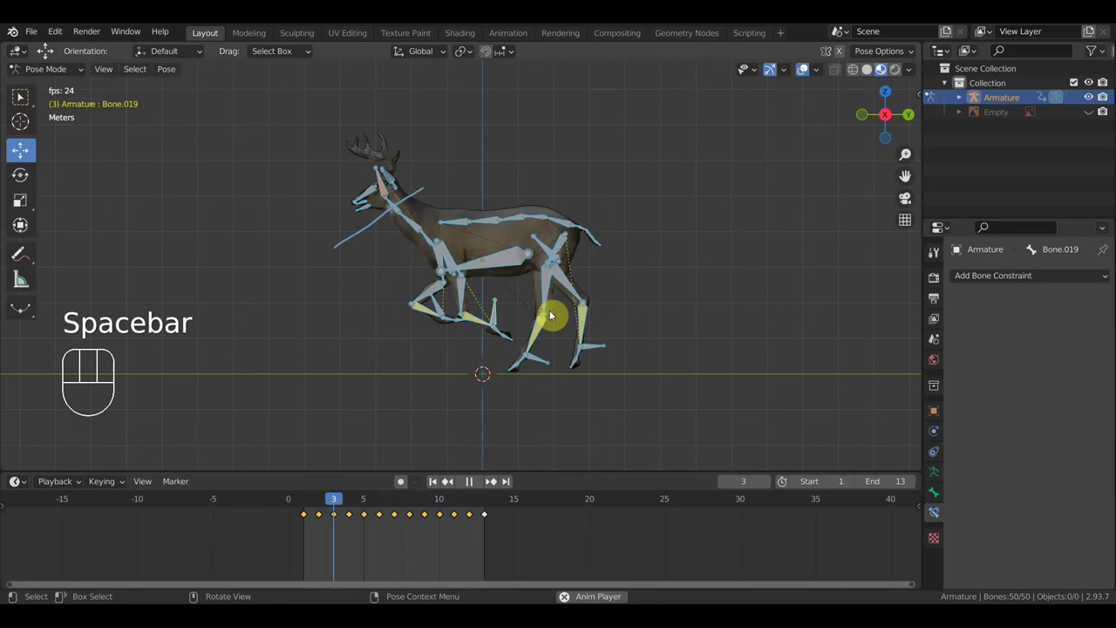
left_click_drag(816, 70, 807, 72)
left_click(807, 71)
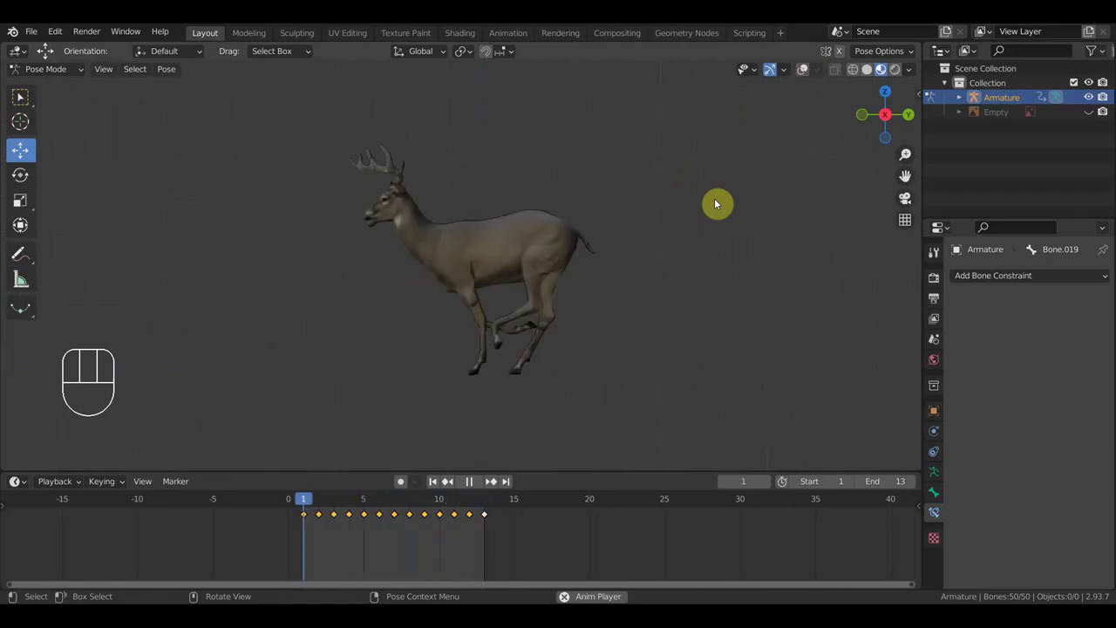
key("space")
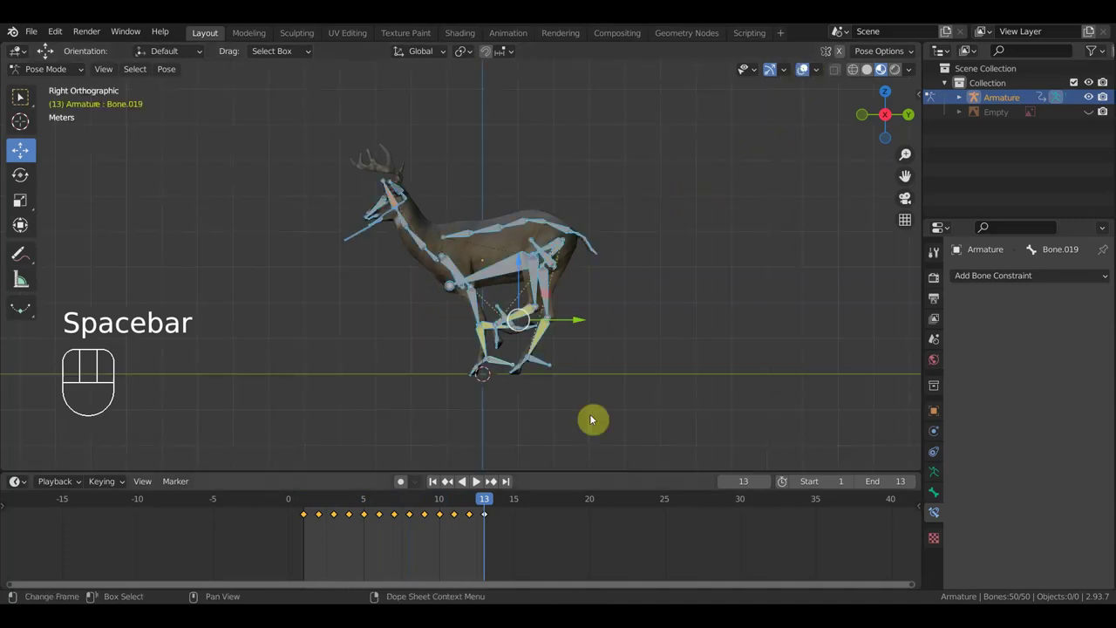
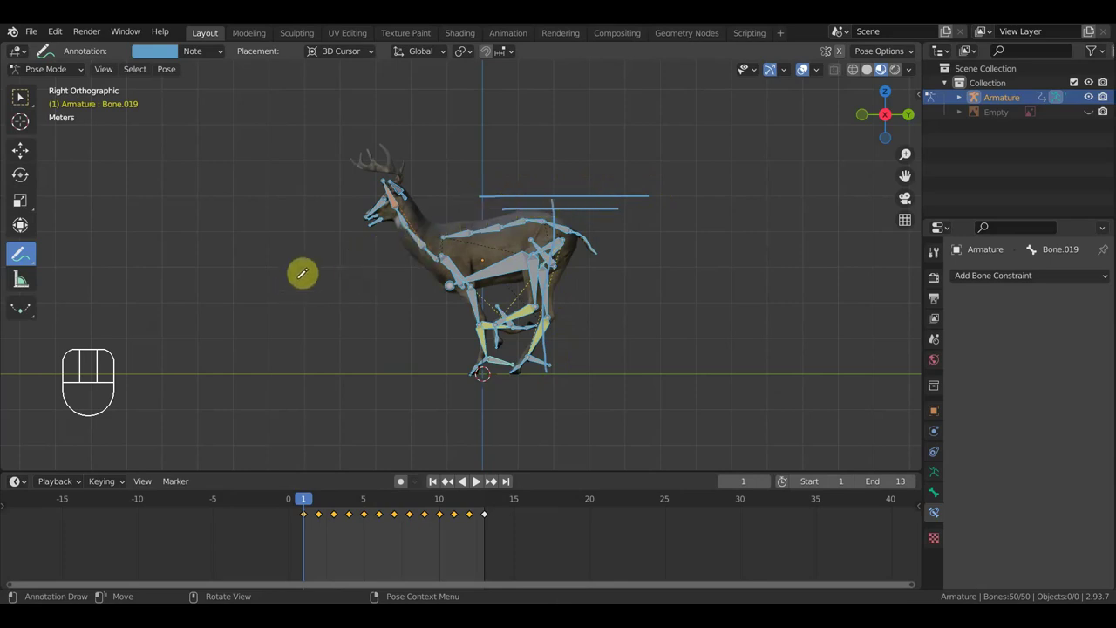
Return from the Annotate tool to the Move tool and scrub back to frame 1.
left_click(25, 153)
left_click_drag(317, 497, 311, 519)
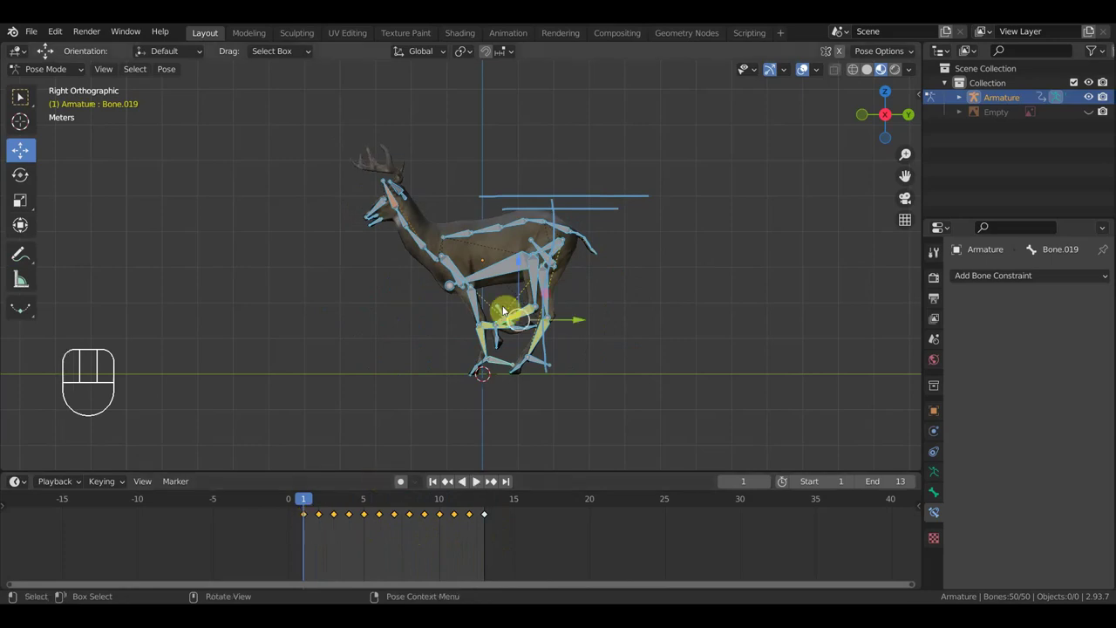
Jump to frame 13 and scrub between frames 11 and 13 over the sketched guides.
left_click(487, 508)
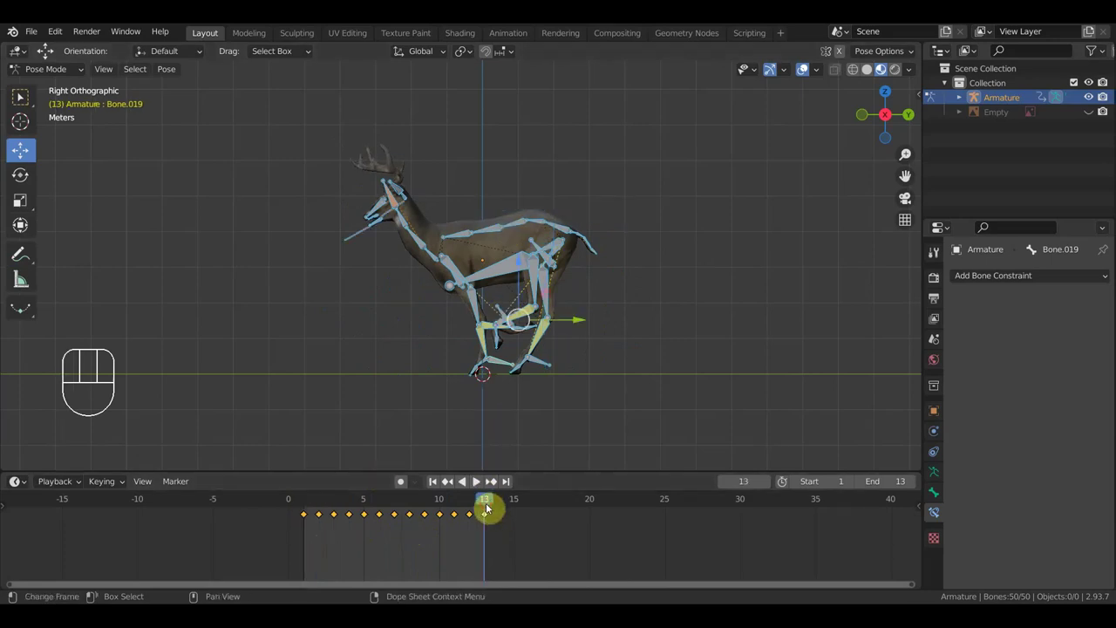
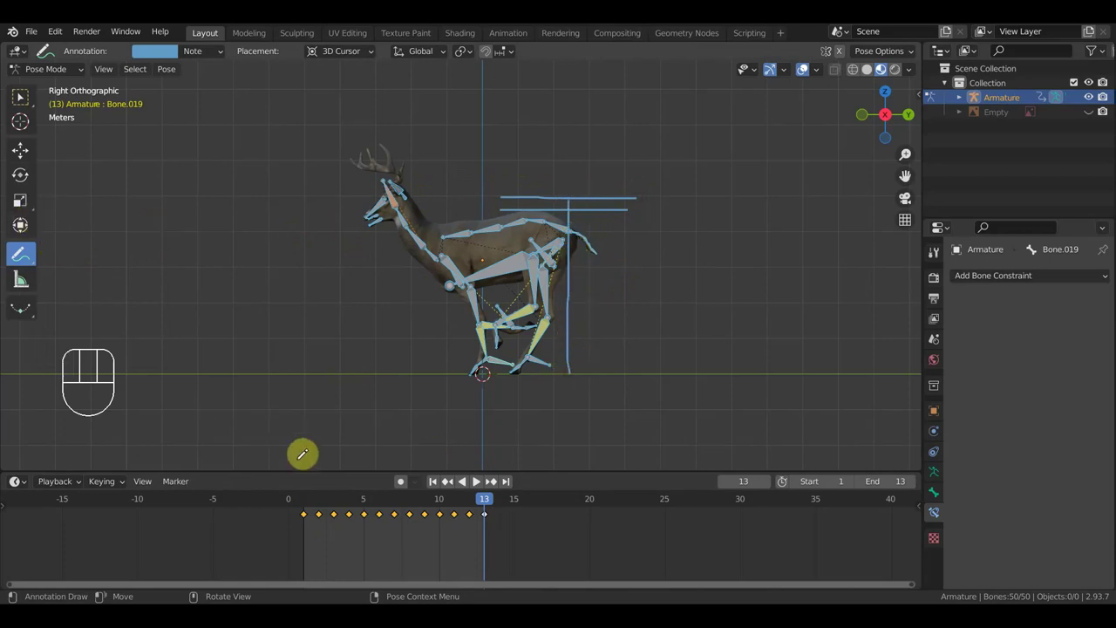
left_click_drag(487, 502, 462, 520)
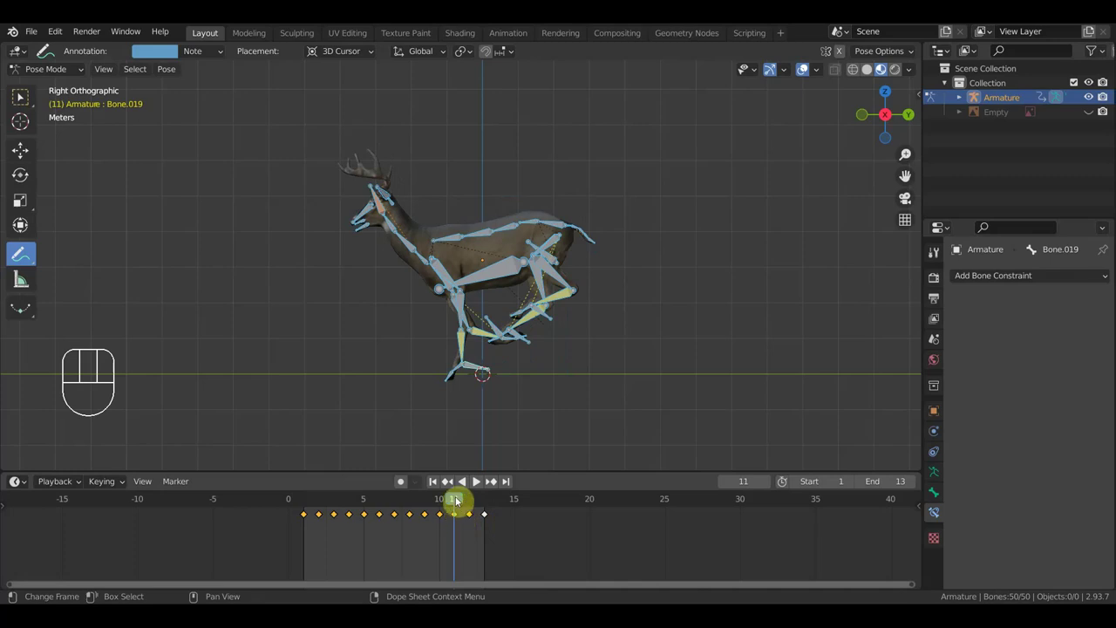
Go to frame 11 and start grabbing the selected leg bone to lower it toward the ground.
left_click(464, 500)
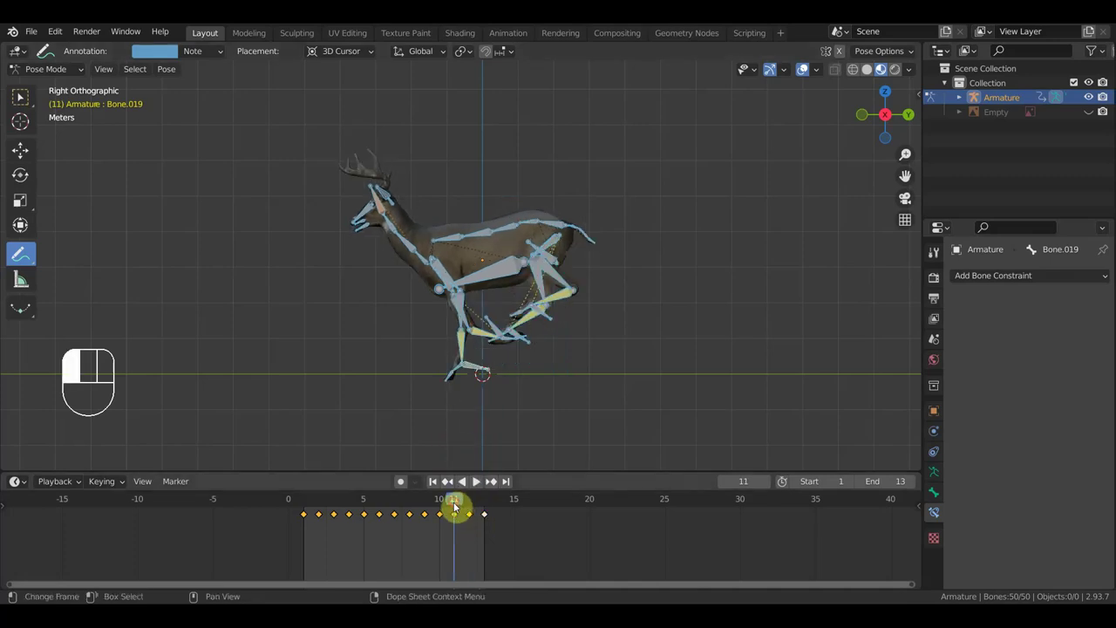
left_click(449, 501)
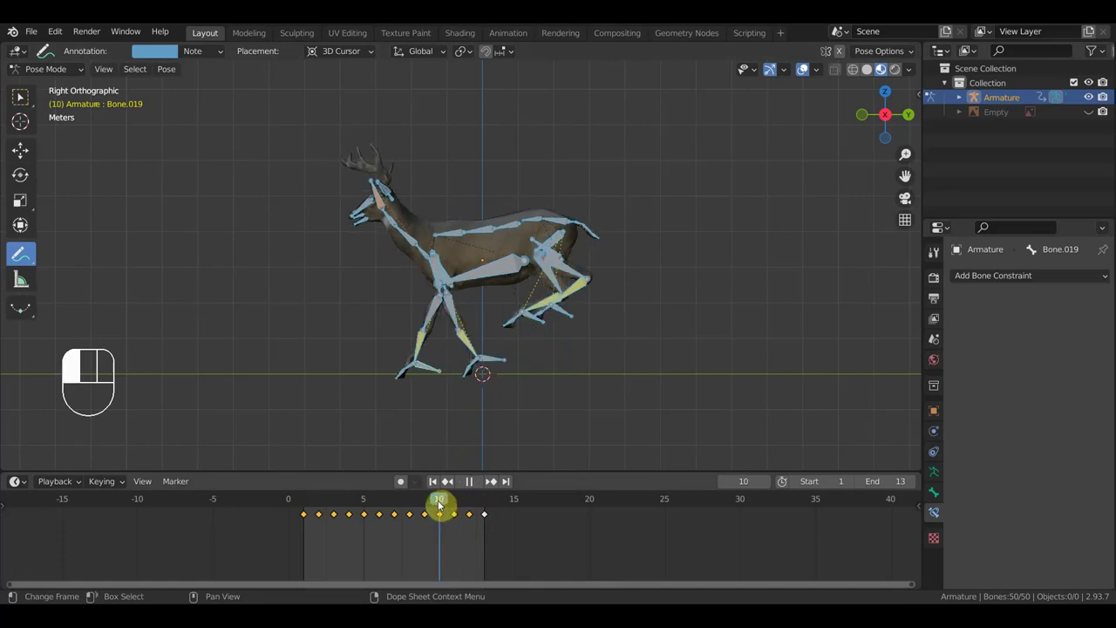
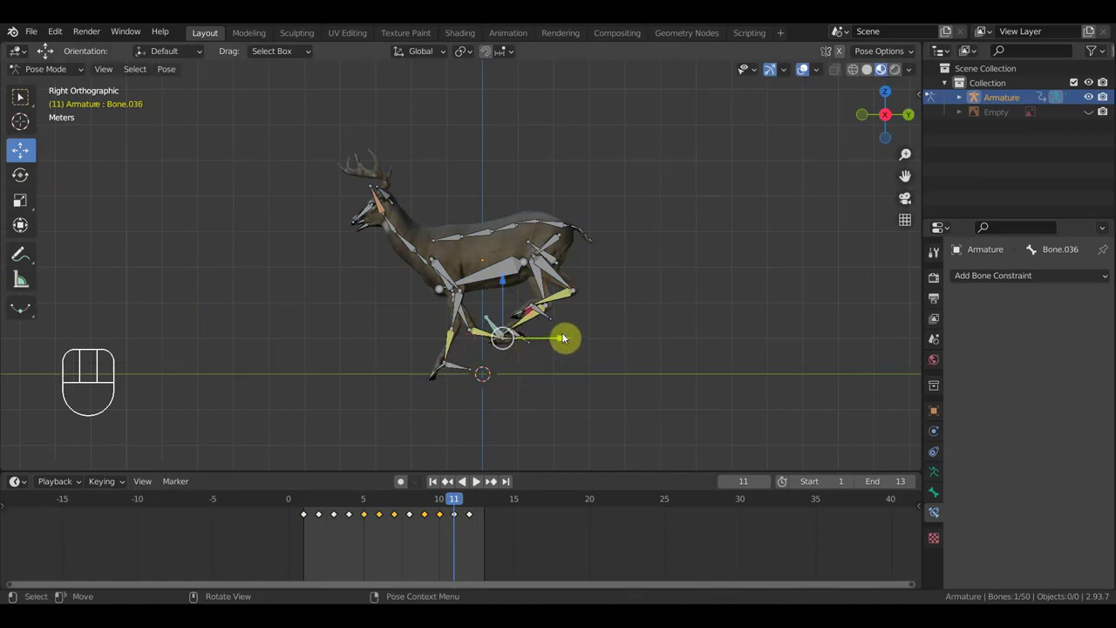
key("g")
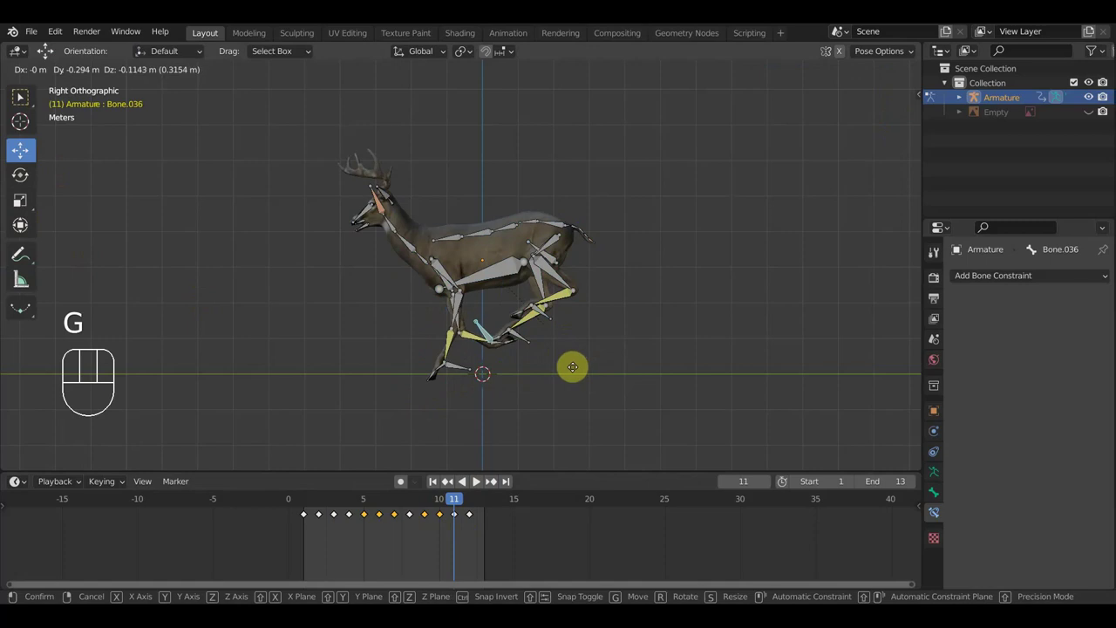
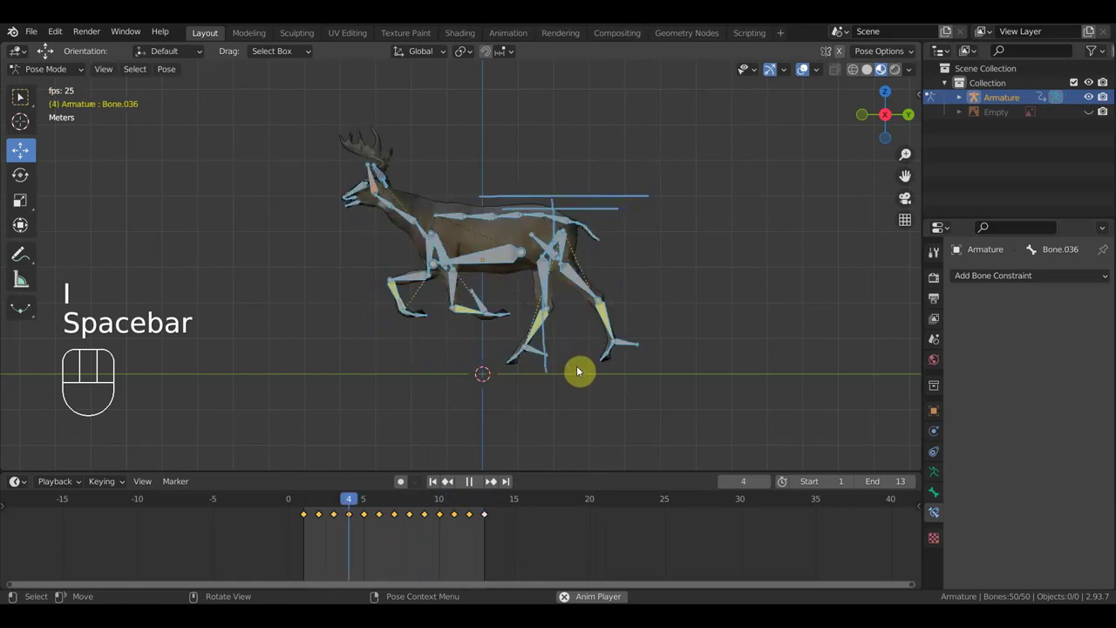
Stop playback and scrub from frame 1 up to frame 12 to compare its pose.
key("space")
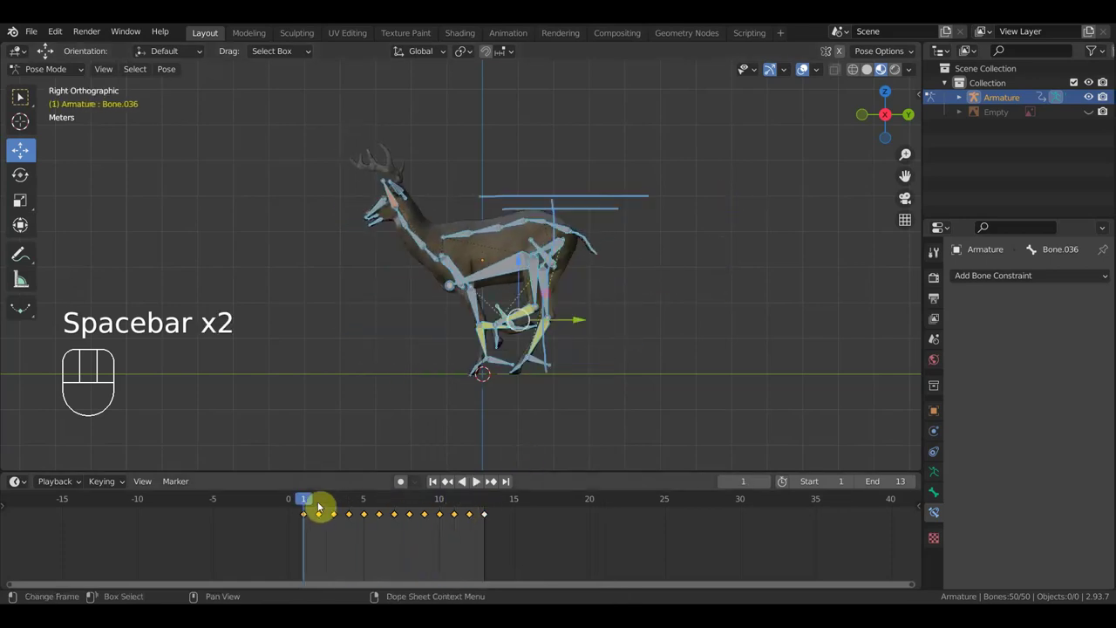
left_click_drag(309, 499, 479, 550)
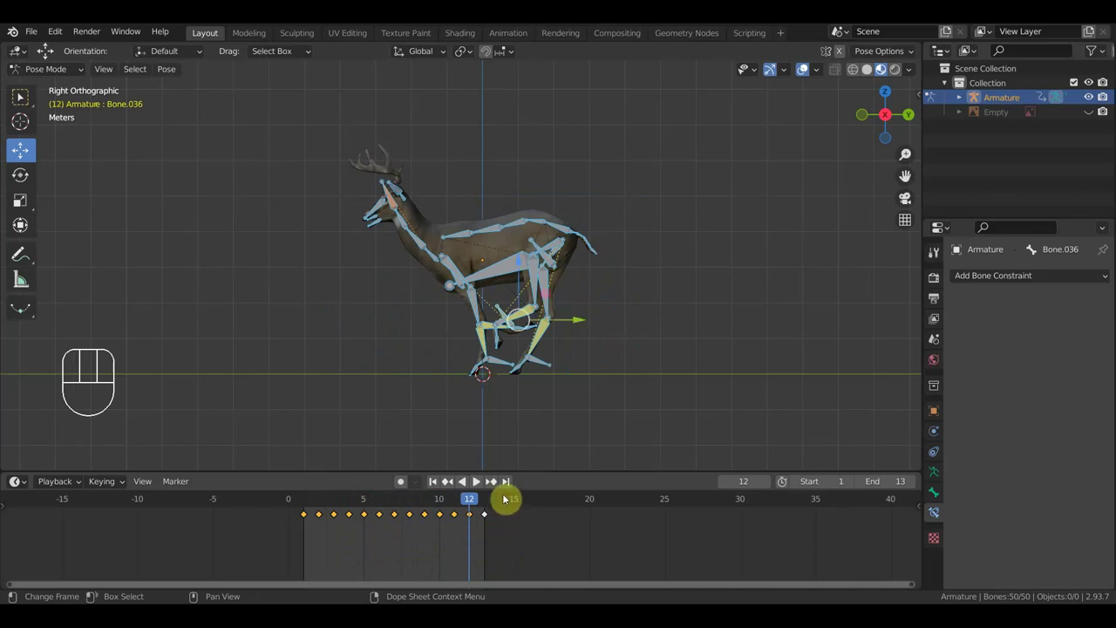
left_click_drag(481, 506, 471, 514)
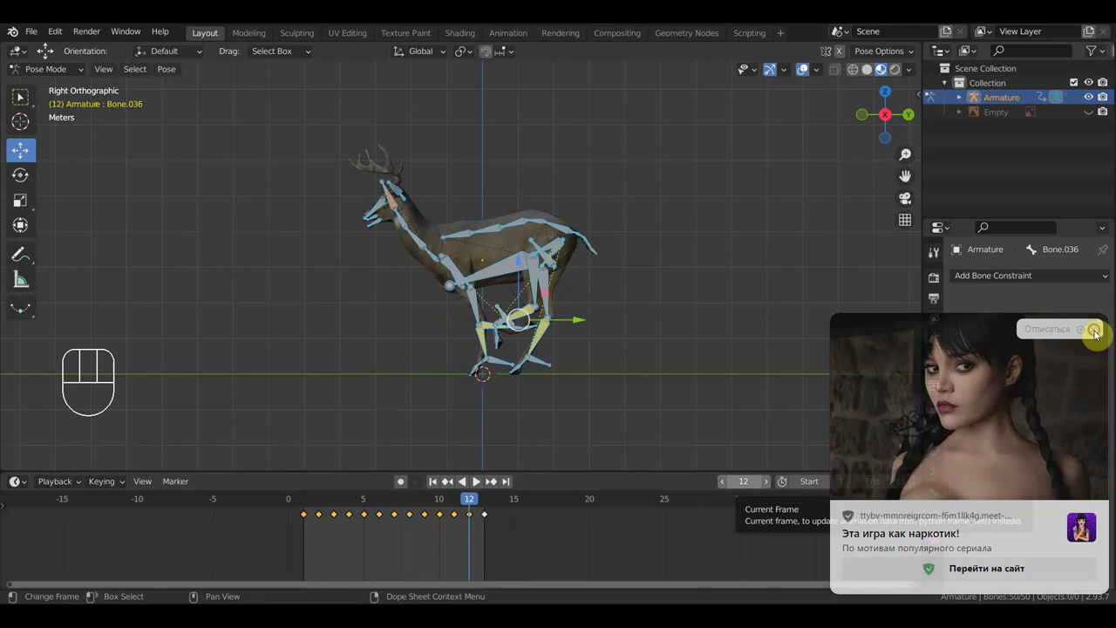
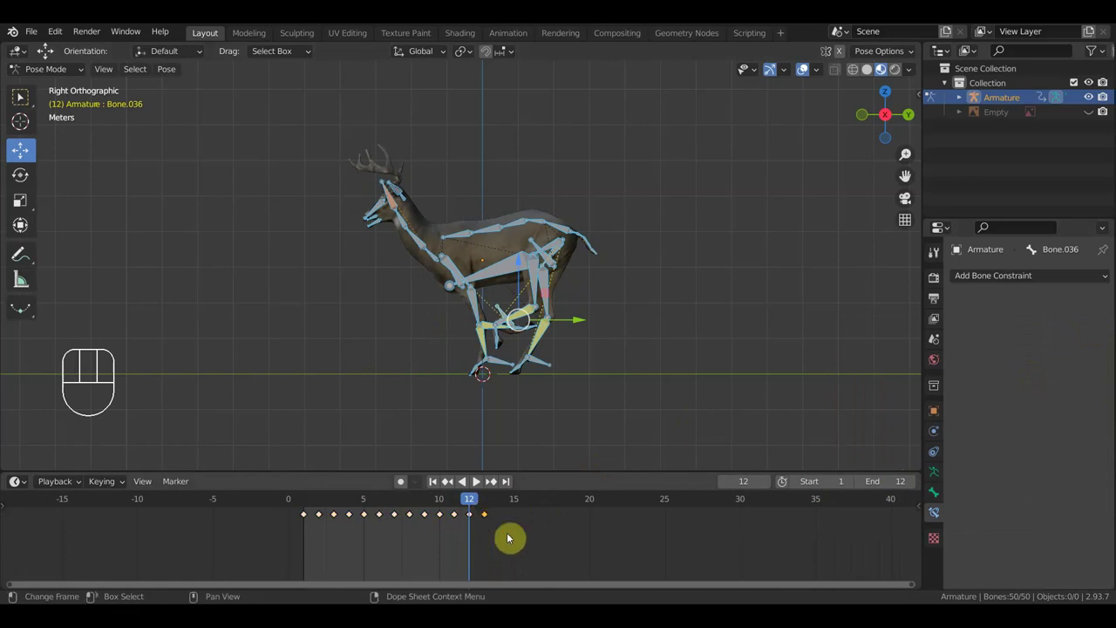
Delete the extra key to shorten the loop to 12 frames, play it, and stop on frame 12.
key("Delete")
key("space")
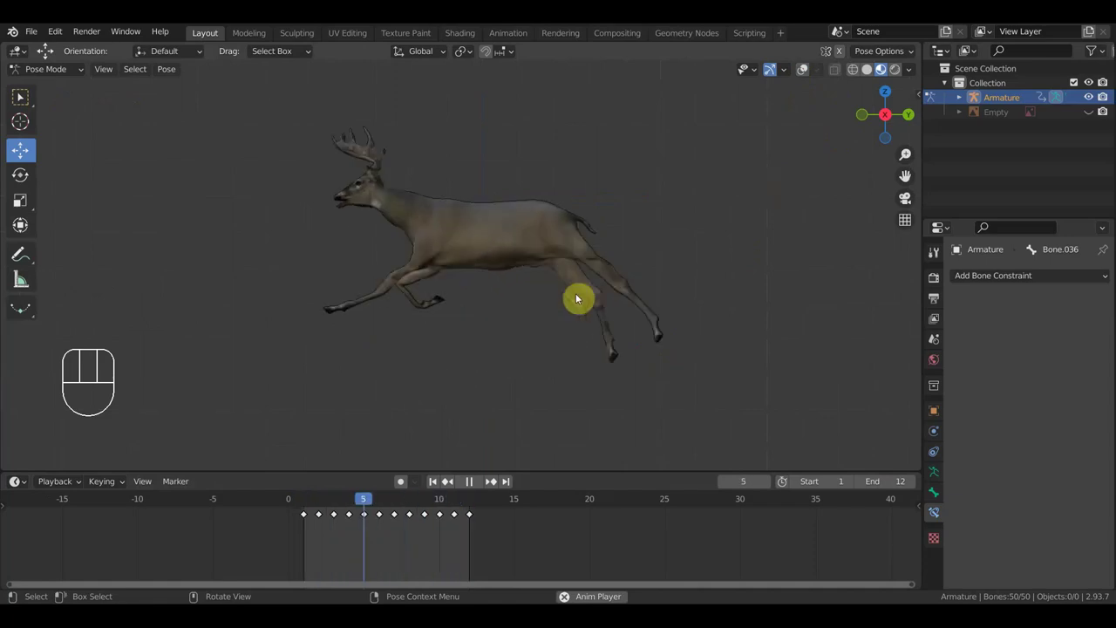
key("space")
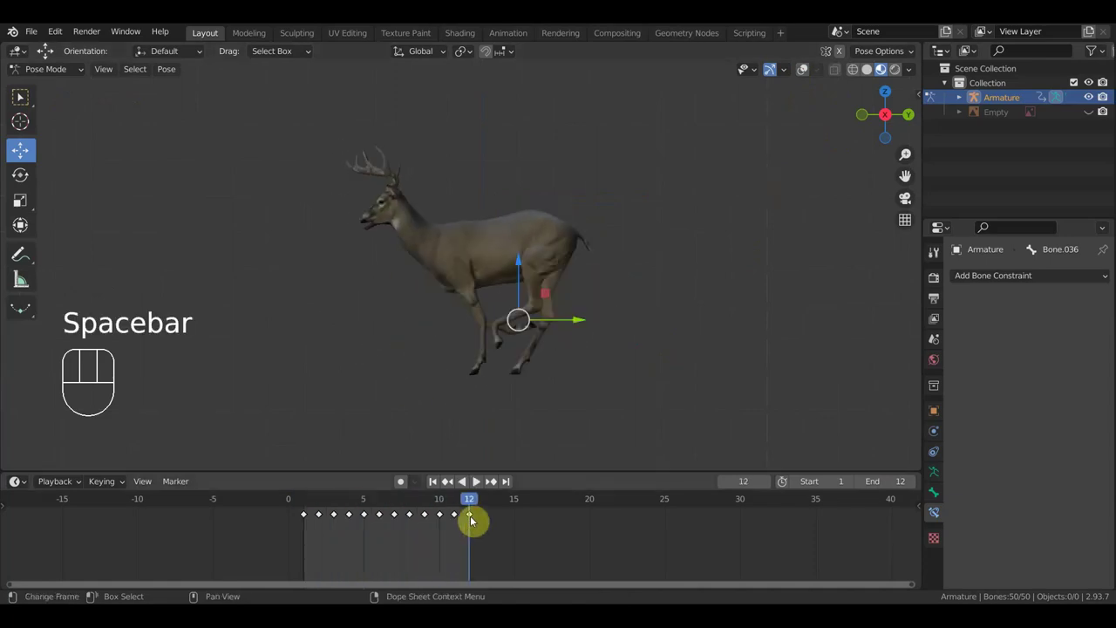
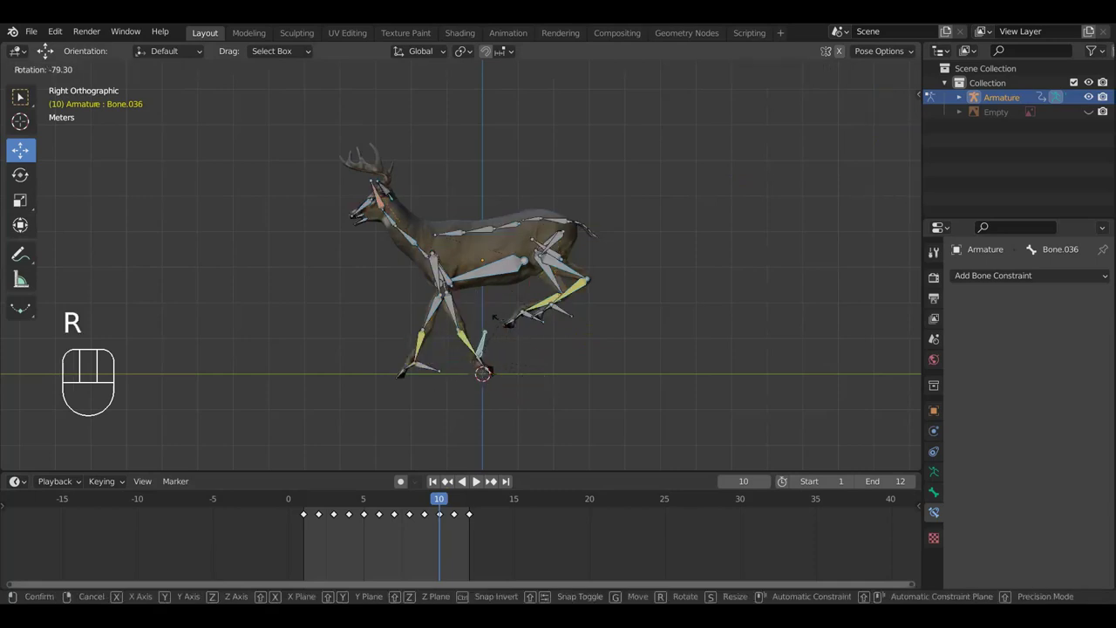
Move the leg bone on frame 10 into place, replay the loop, and stop back on frame 5.
key("g")
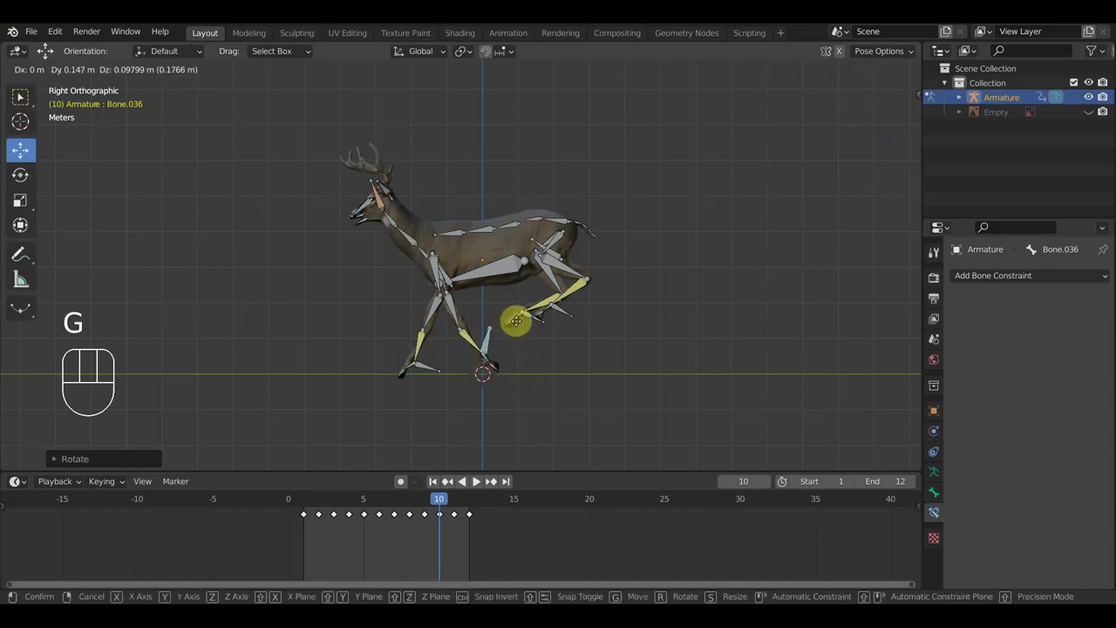
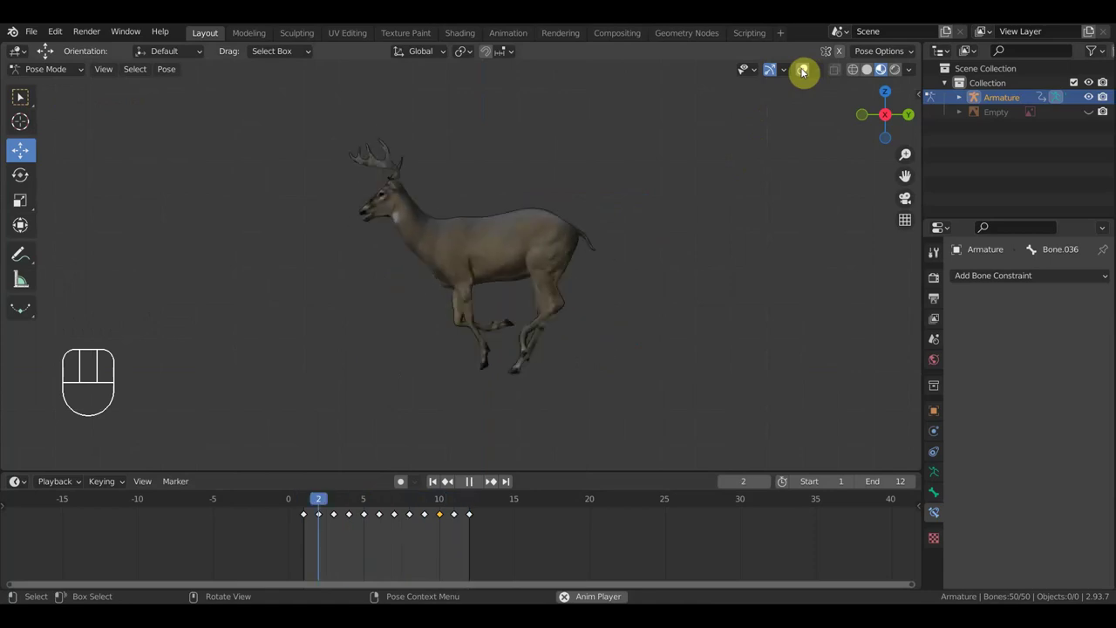
key("space")
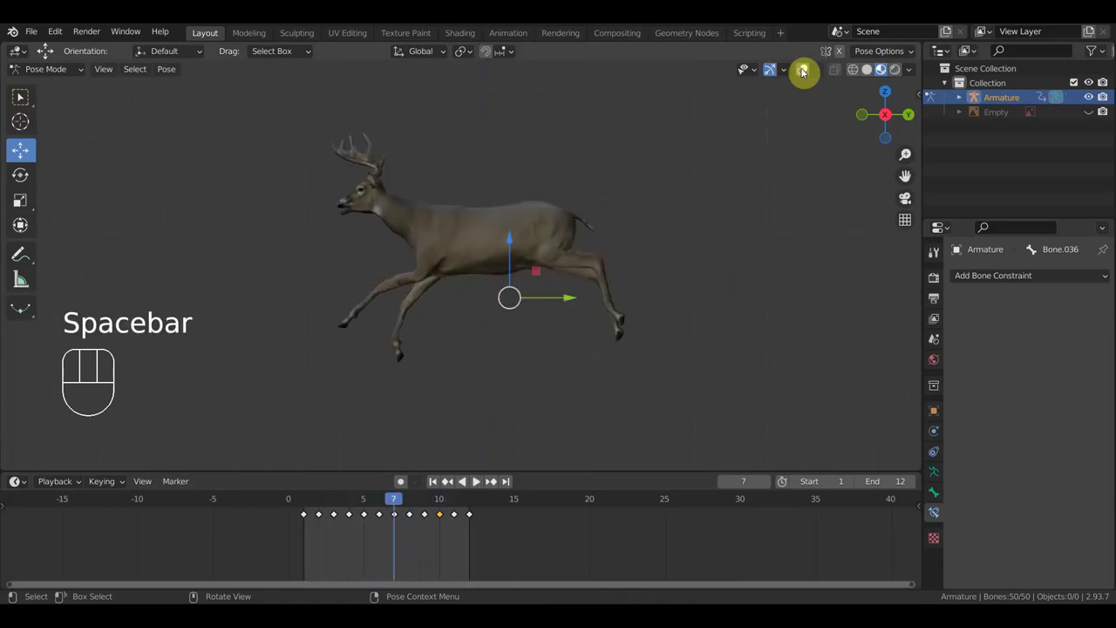
left_click_drag(382, 506, 364, 500)
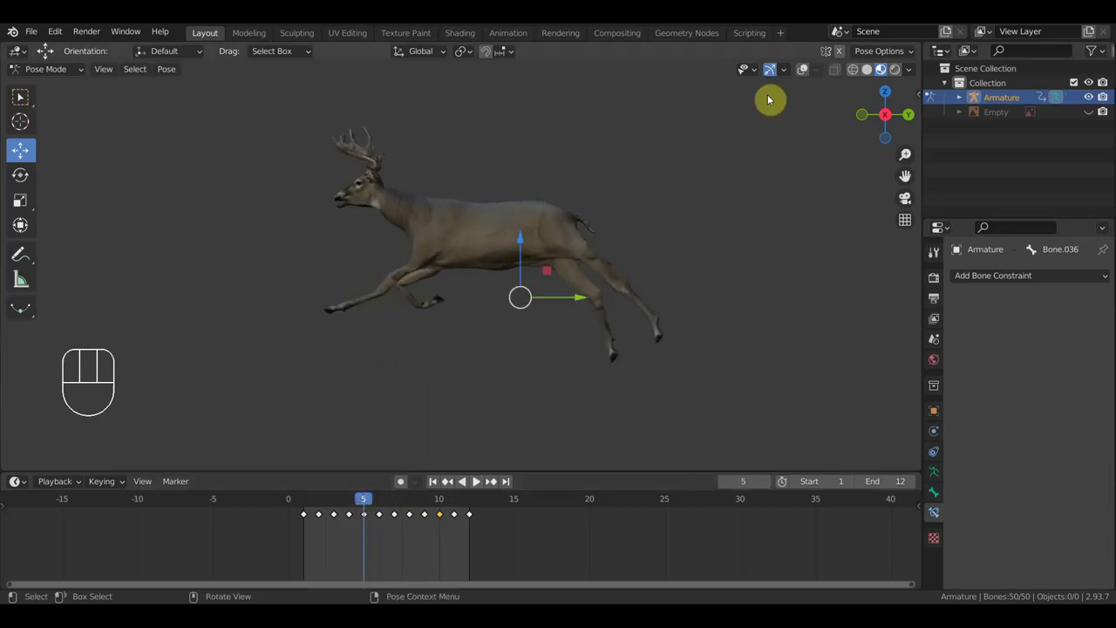
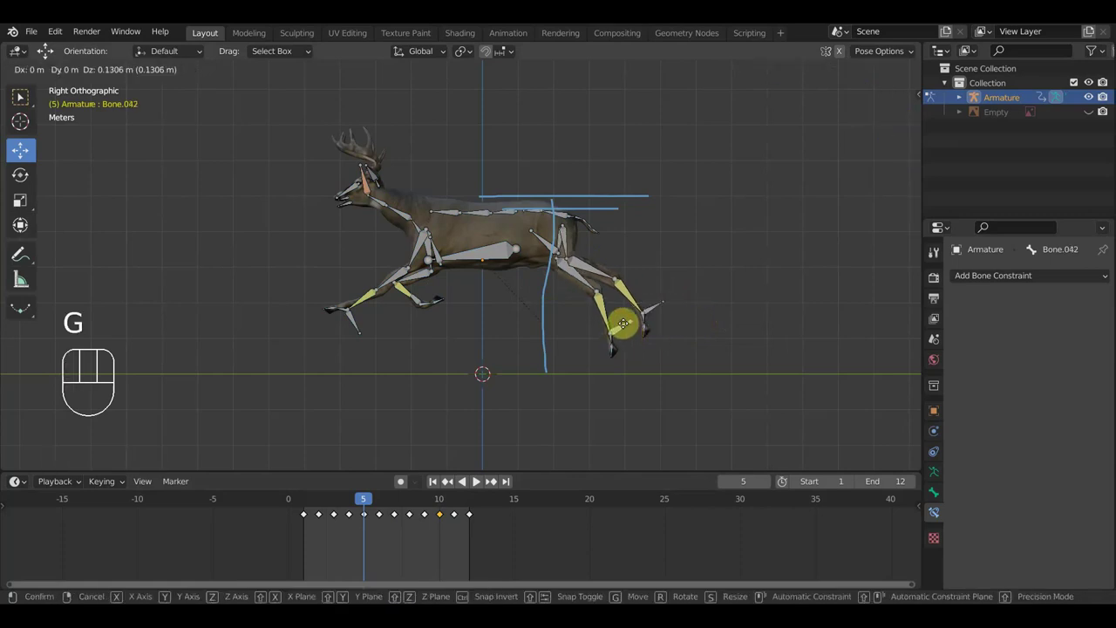
Key the front hoof's new frame-5 position, hide the bones and play the cycle.
left_click(625, 326)
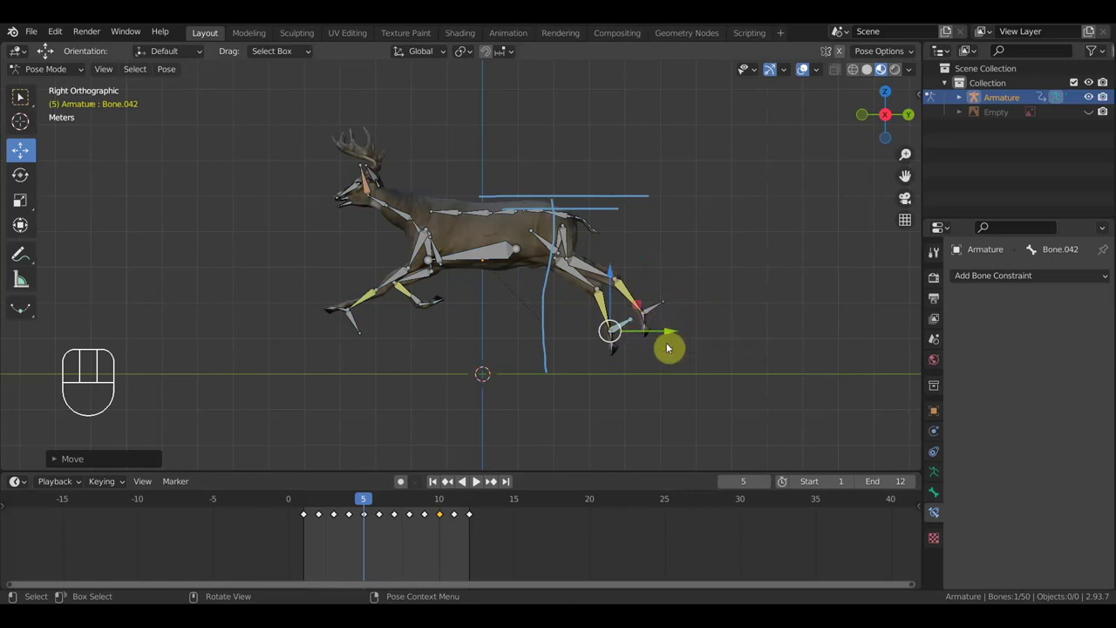
key("a")
key("i")
left_click(806, 65)
key("space")
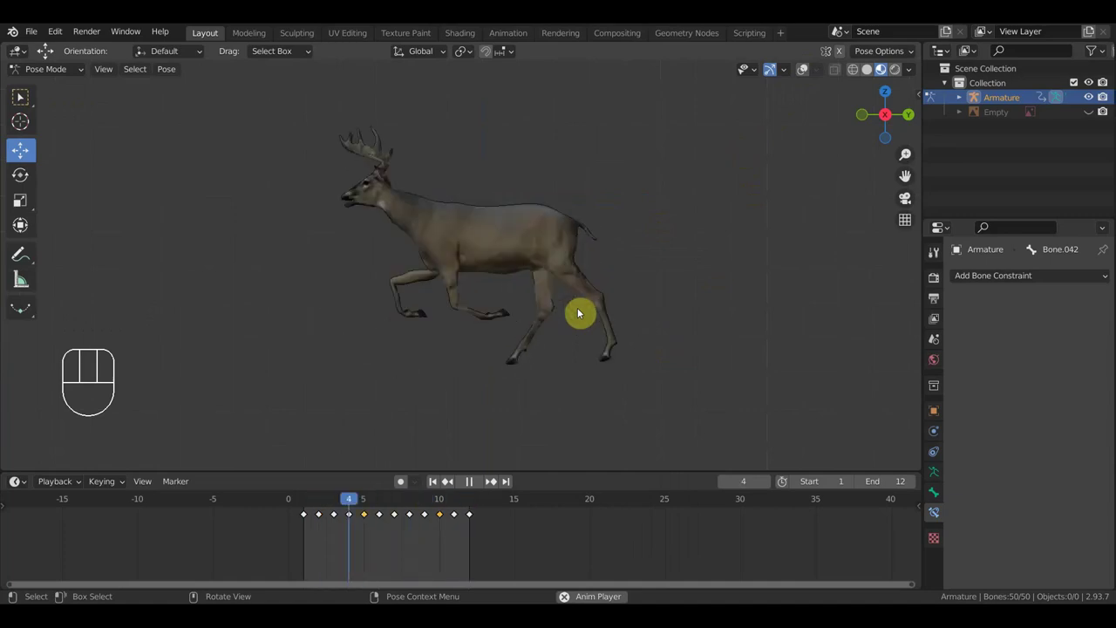
Stop the run cycle playback.
key("space")
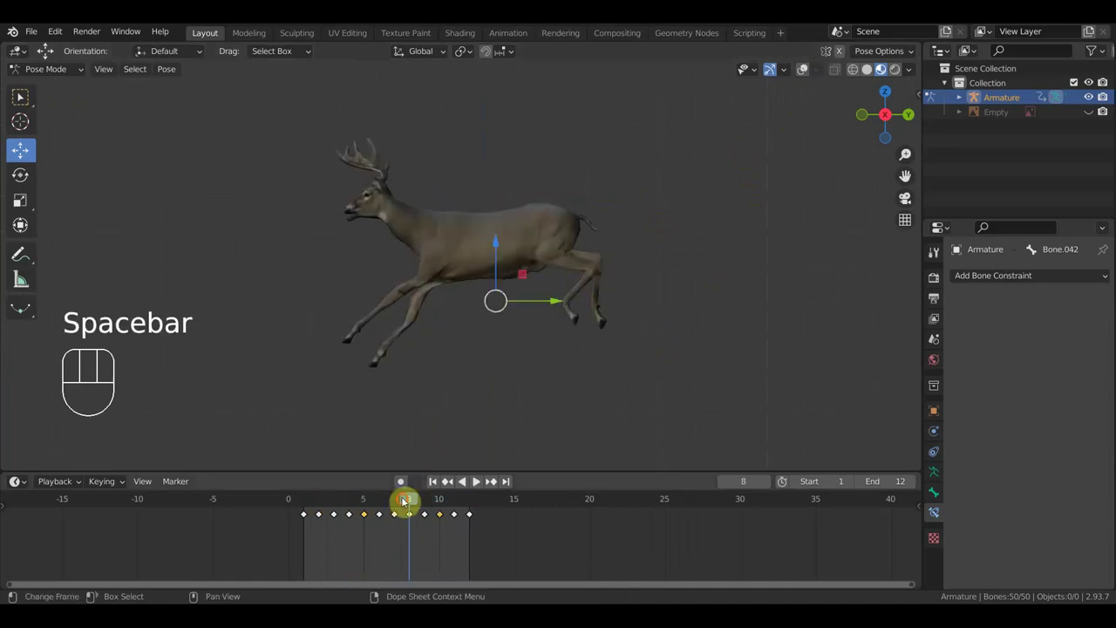
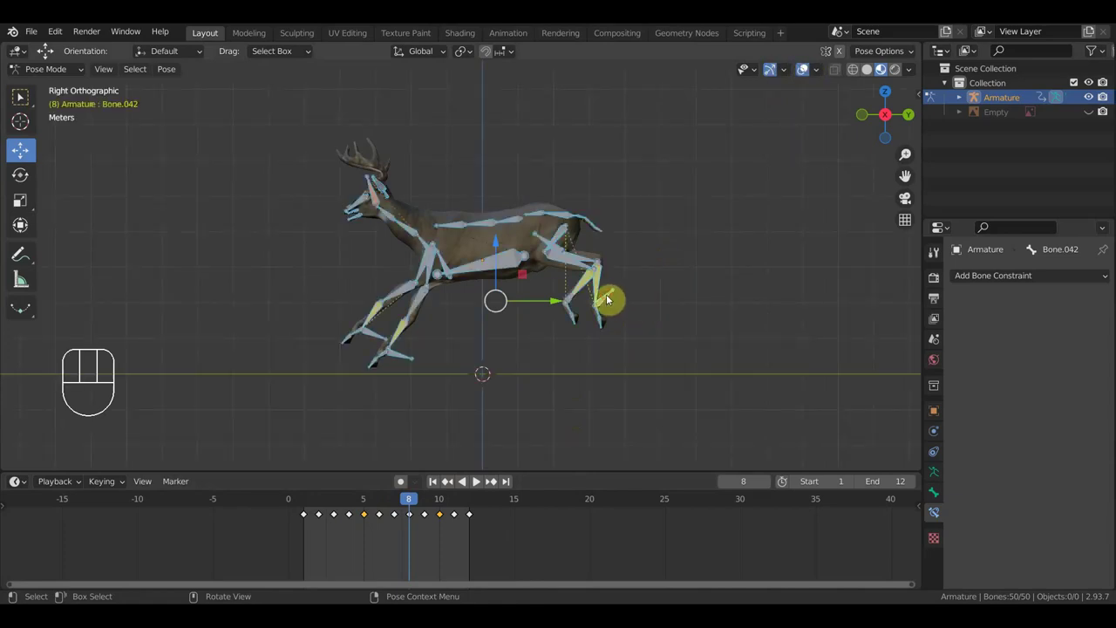
Move the front hoof at frame 8, inspect the leg, and select the hoof in side view.
key("g")
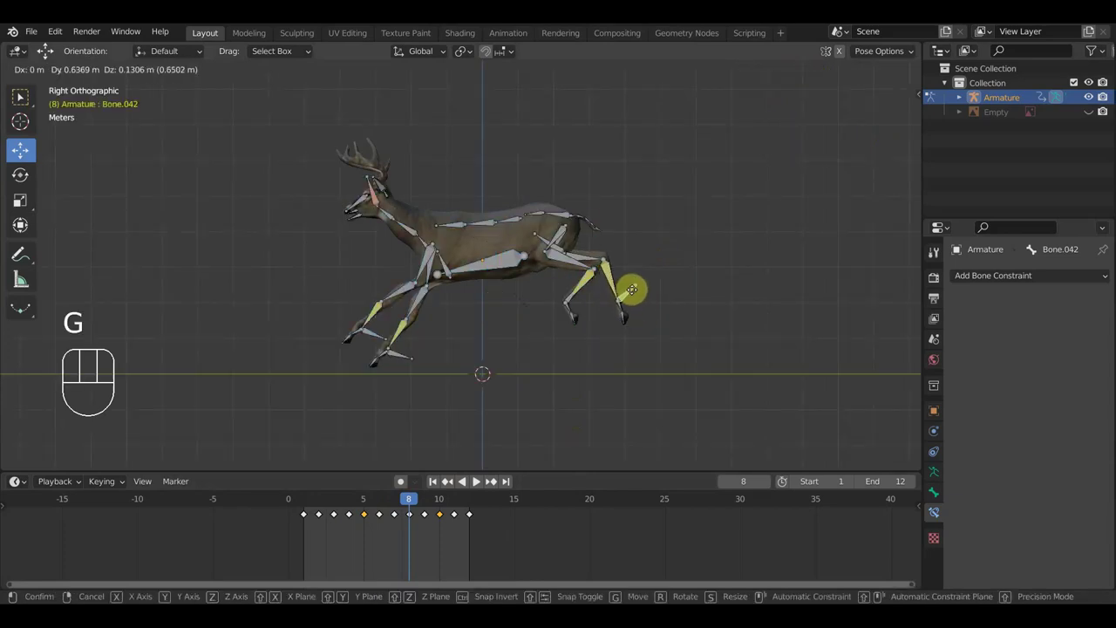
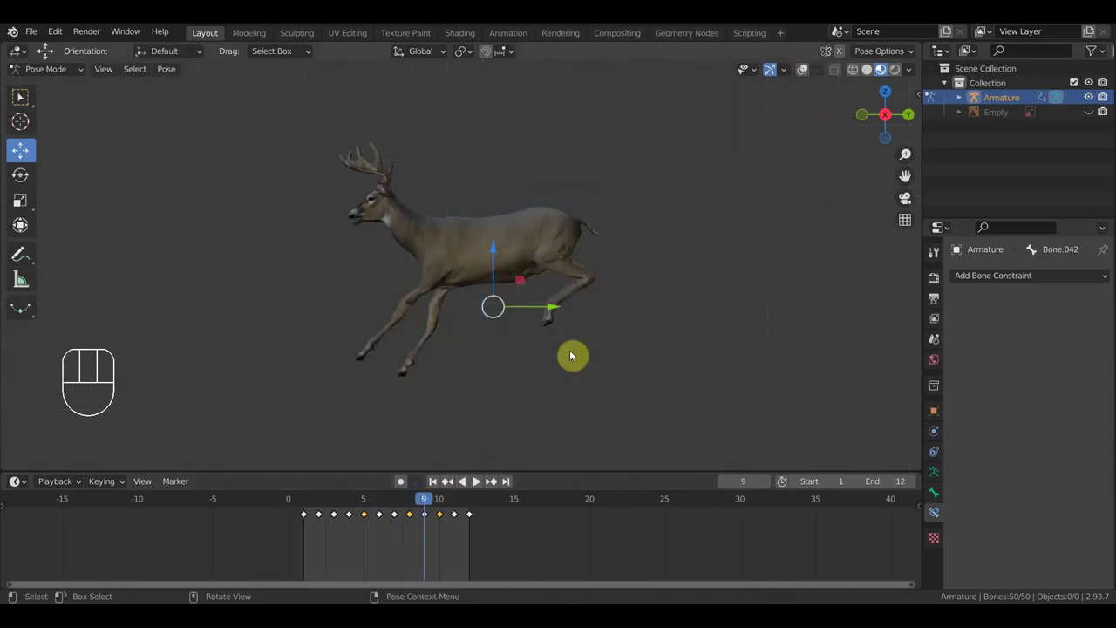
left_click_drag(541, 368, 476, 366)
left_click_drag(516, 343, 503, 343)
left_click(805, 70)
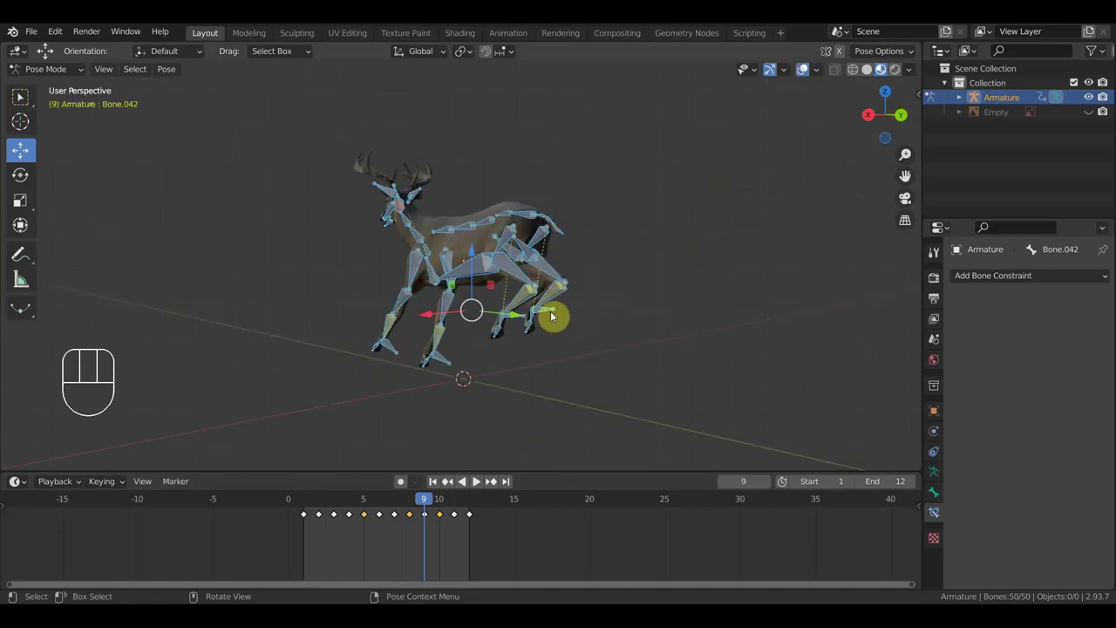
left_click(548, 314)
key("KP_3")
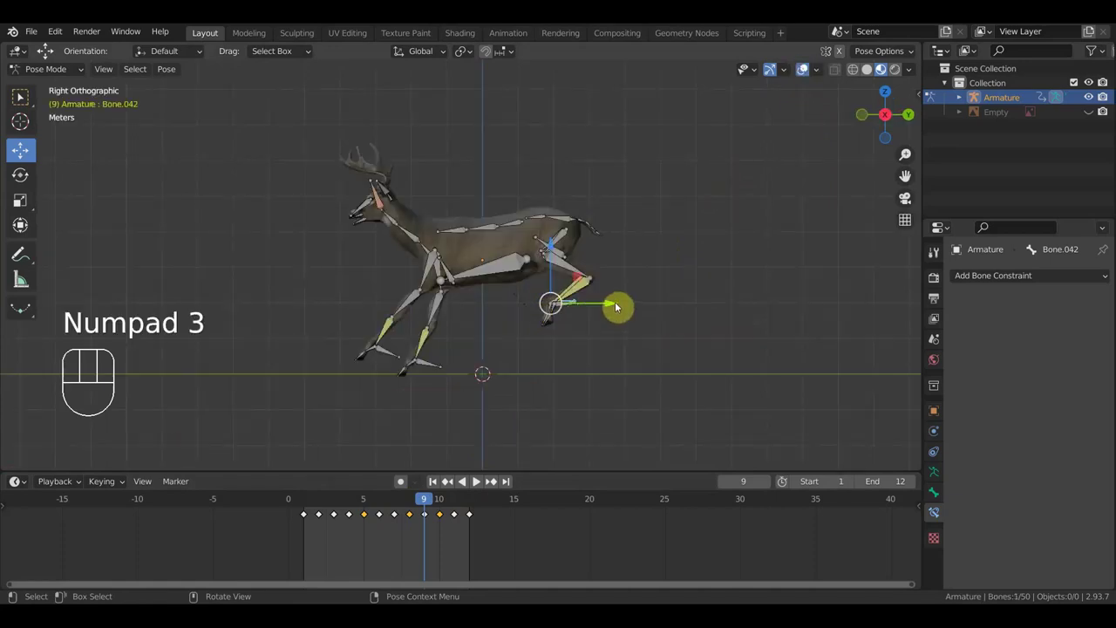
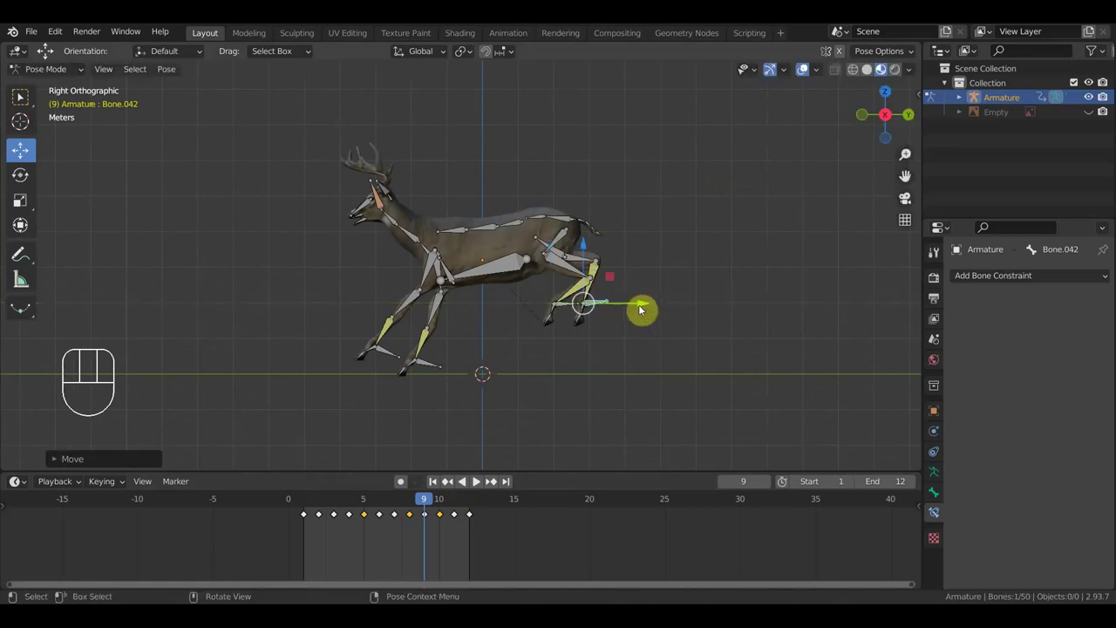
Key the hoof pose at frame 9 and play the cycle with bones hidden.
key("a")
key("i")
key("space")
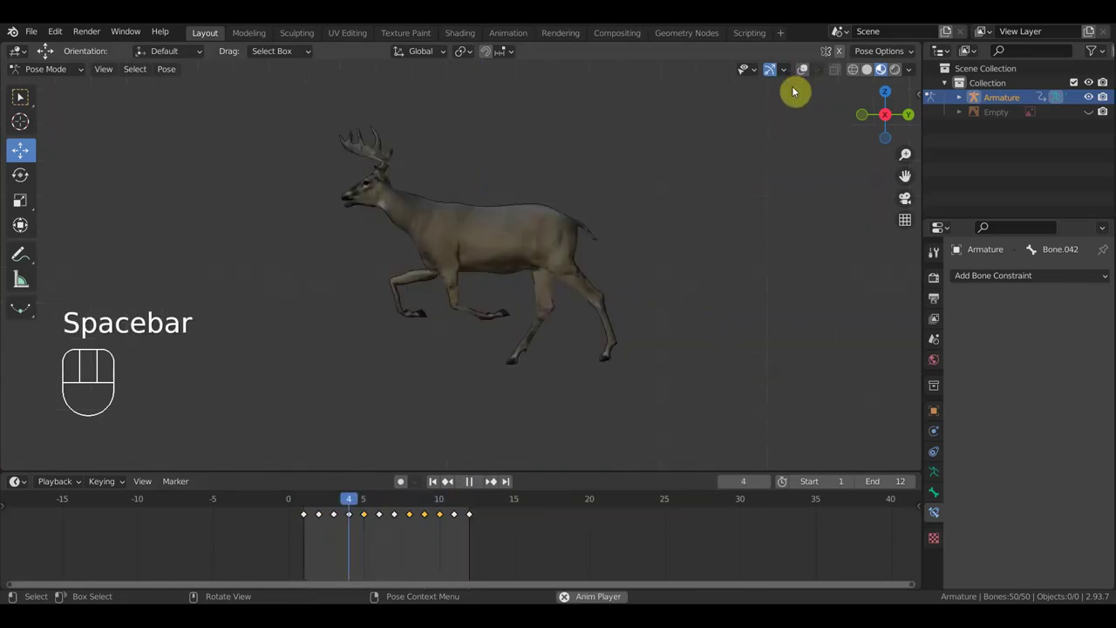
middle_click(710, 240)
Stop playback and scrub the timeline back to frame 5.
key("space")
left_click_drag(544, 376, 532, 373)
key("KP_3")
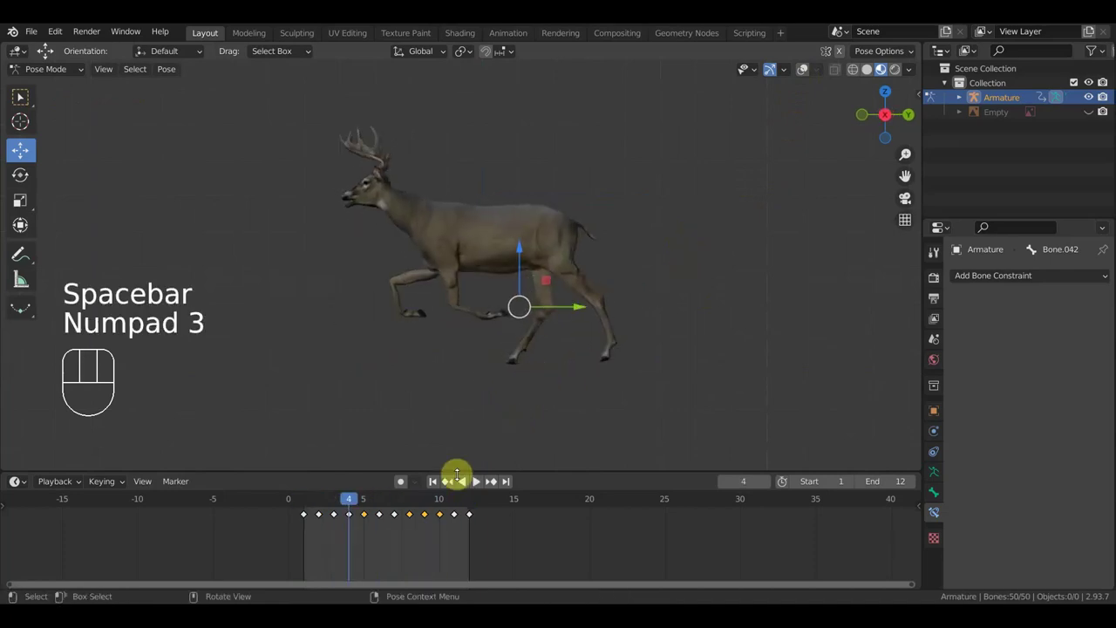
left_click_drag(332, 505, 369, 522)
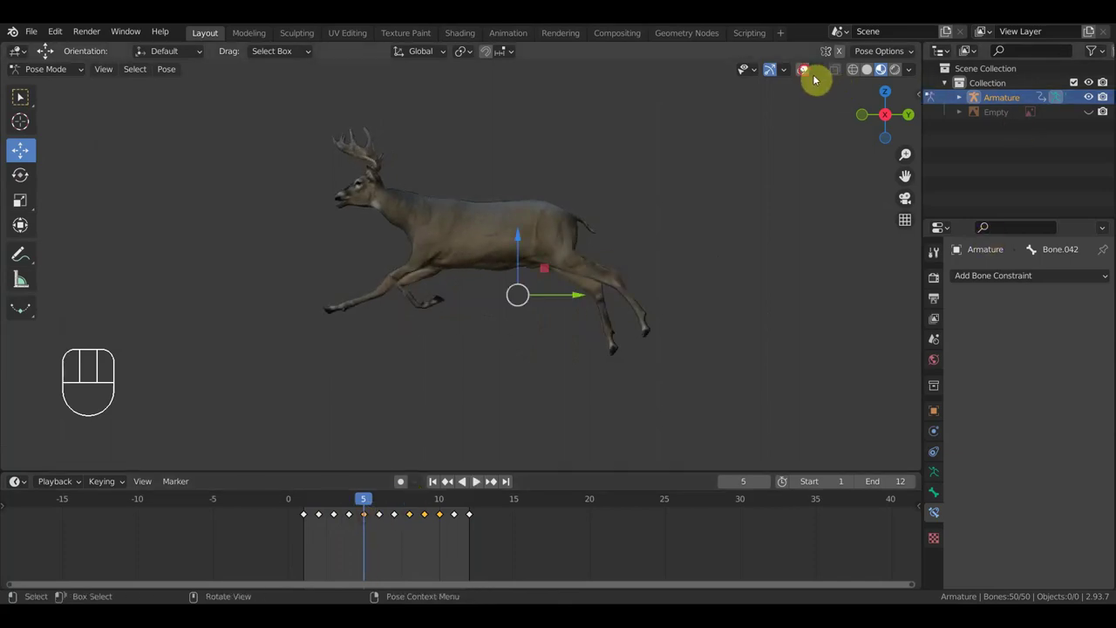
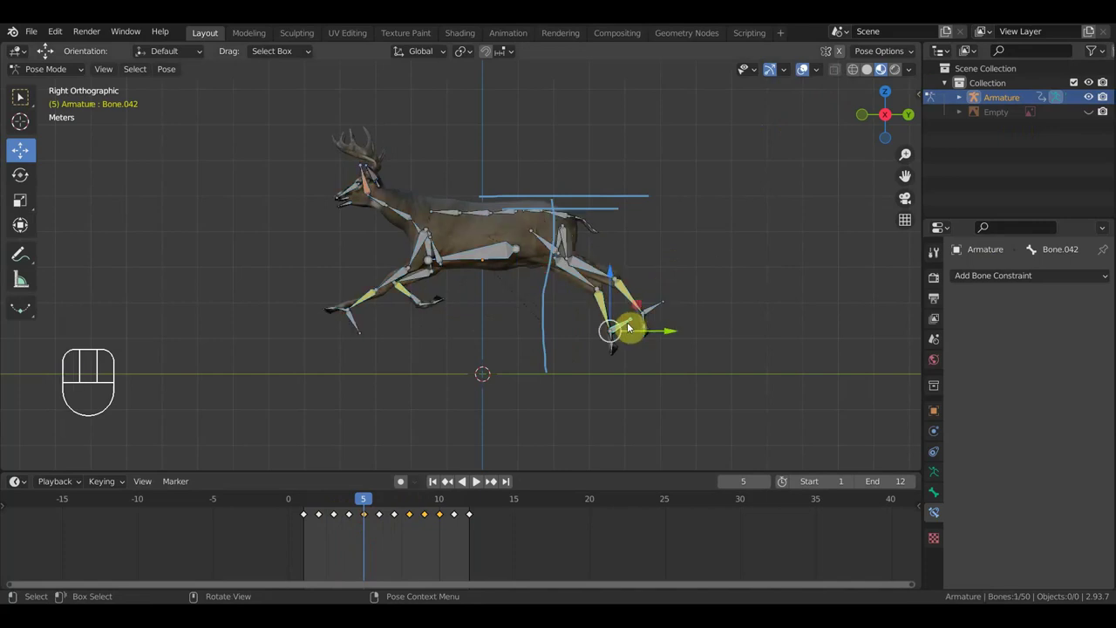
Lower the front hoof at frame 5, undoing a stray move and reselecting the hoof control.
key("g")
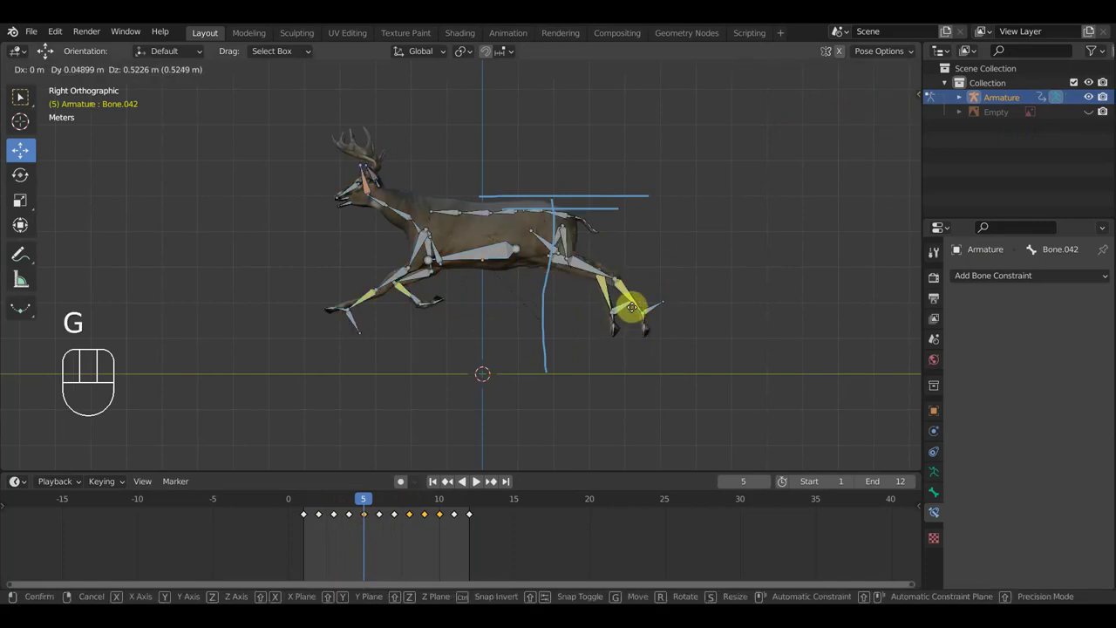
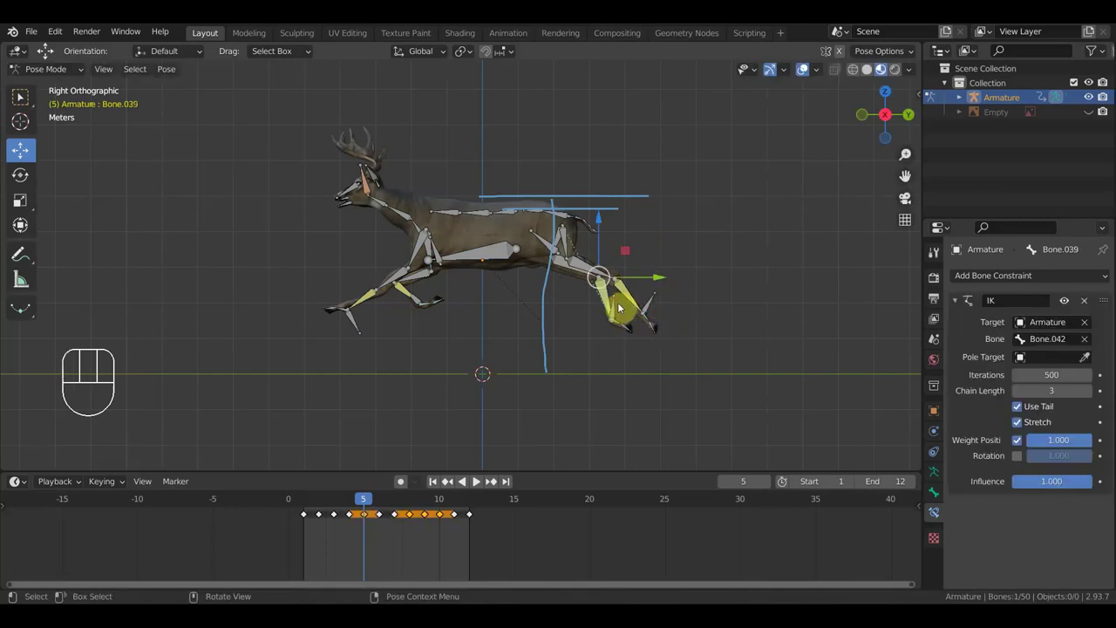
key("g")
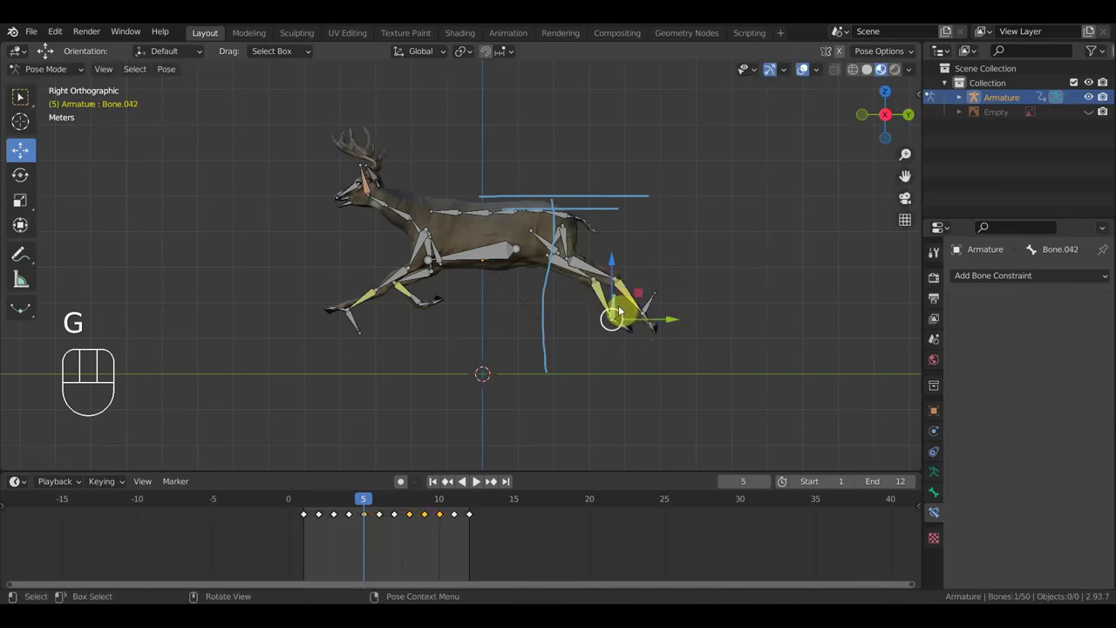
key("ctrl+z")
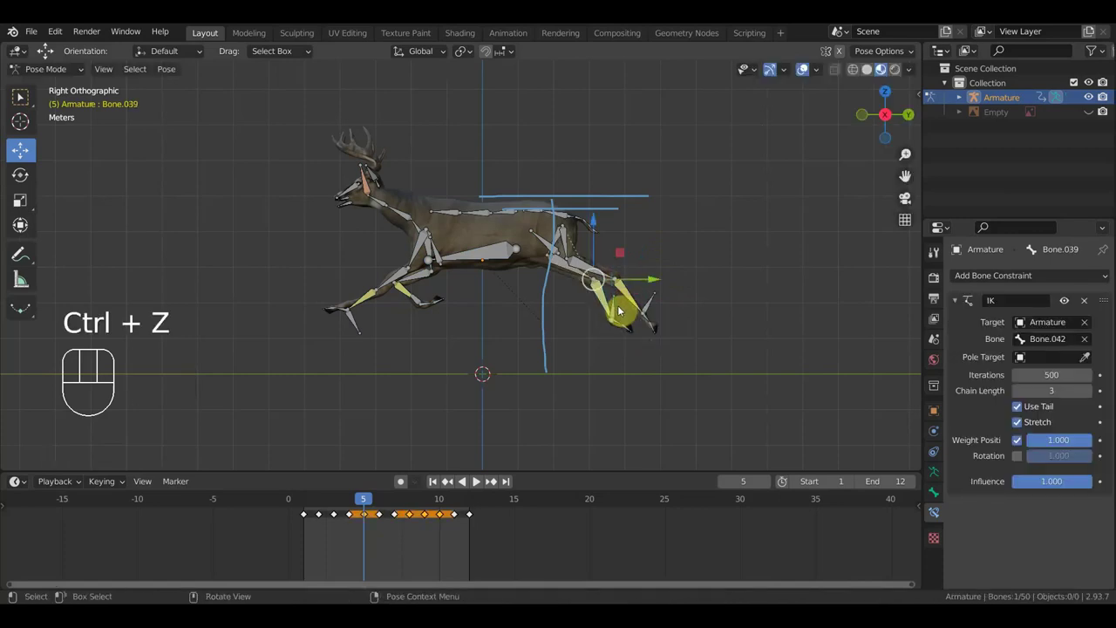
left_click(617, 310)
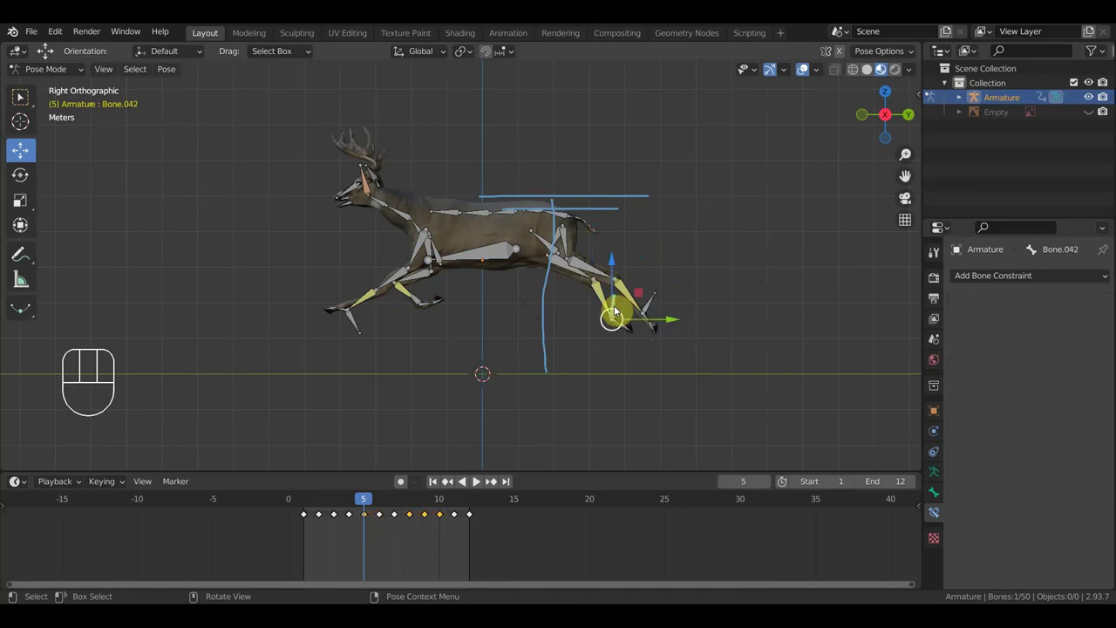
Finalize and key the hoof position, then play the run cycle.
key("g")
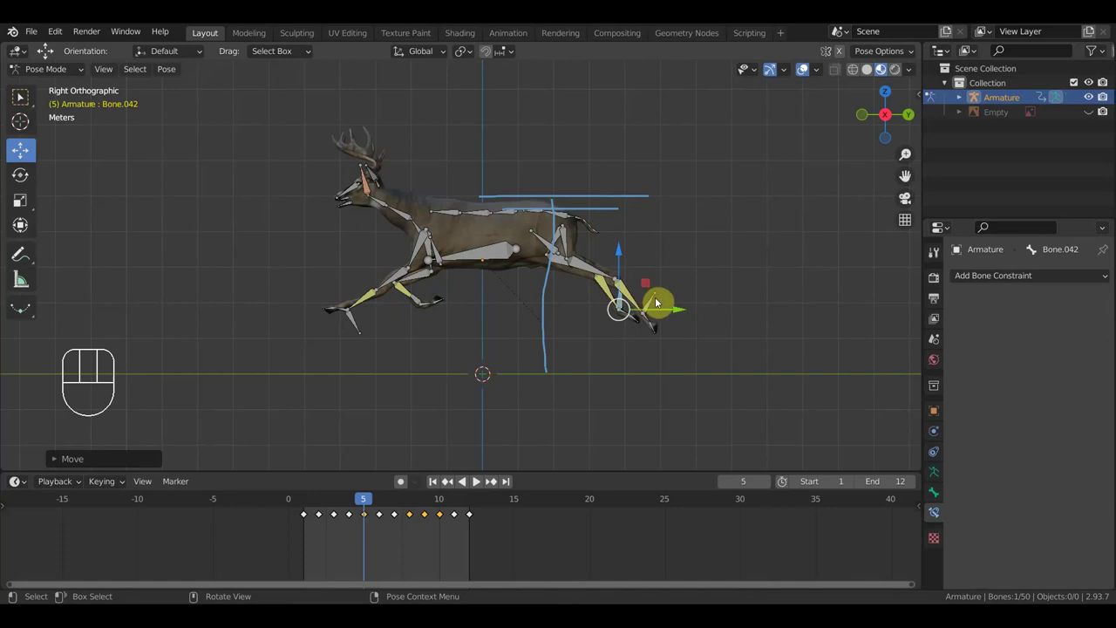
key("i")
left_click(372, 499)
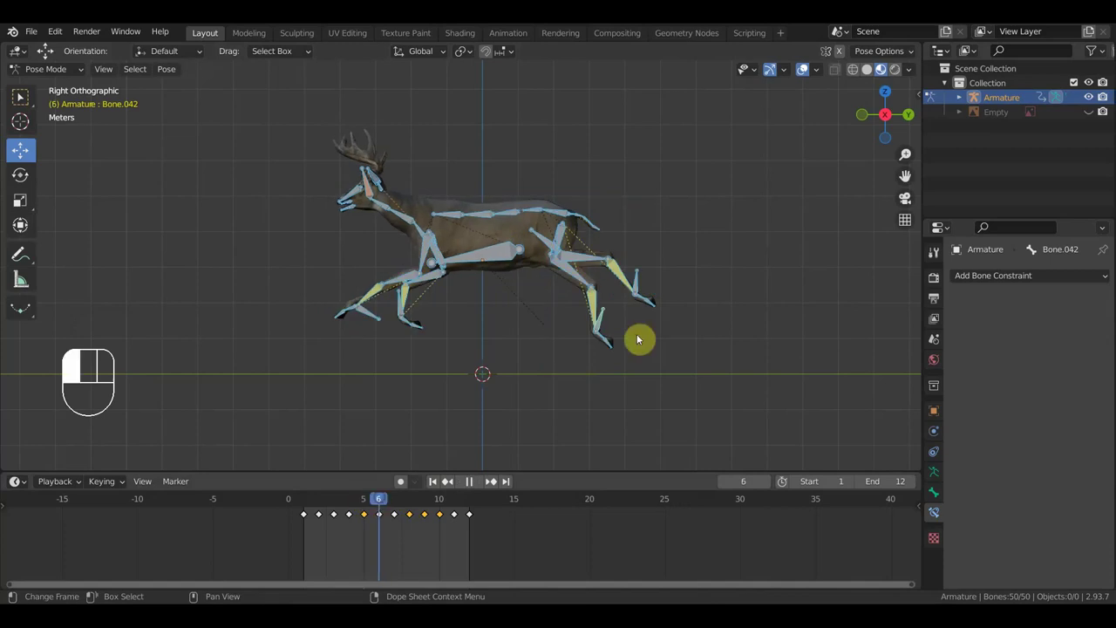
Stop playback at frame 8 and scrub back through the cycle frame by frame.
left_click(808, 69)
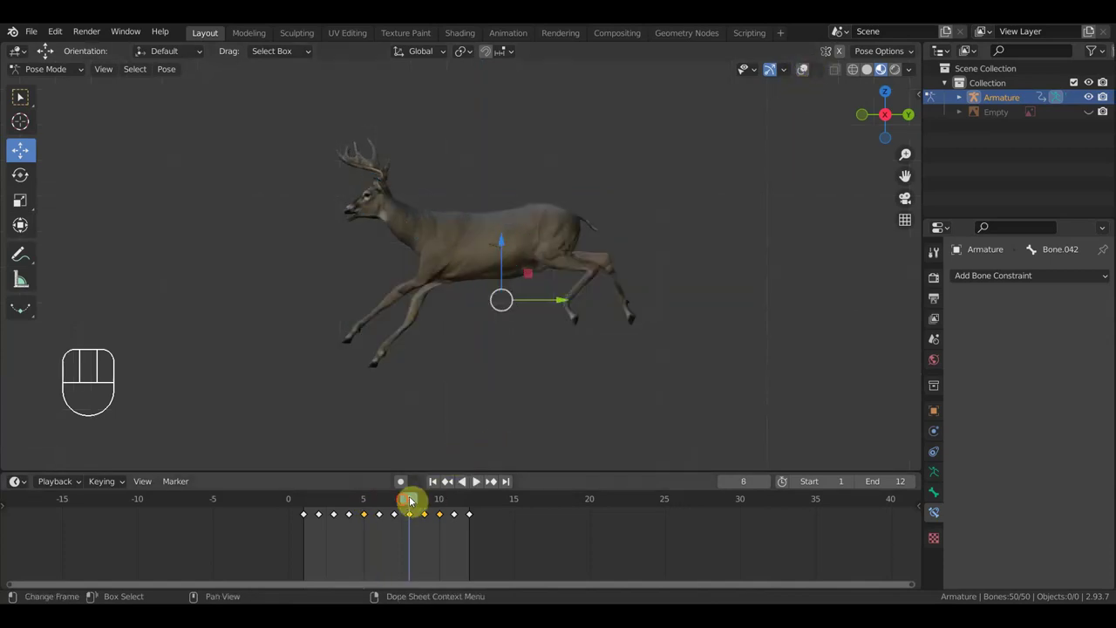
left_click_drag(396, 504, 360, 505)
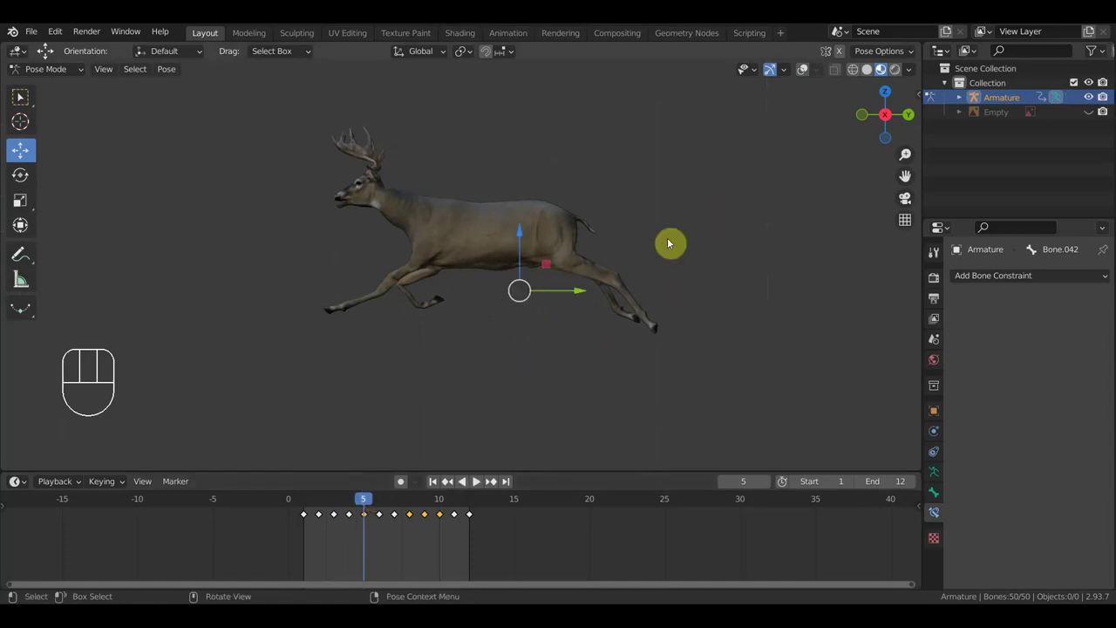
key("ctrl+z")
key("ctrl+z")
key("ctrl+z")
key("ctrl+z")
key("ctrl+z")
key("ctrl+z")
key("ctrl+z")
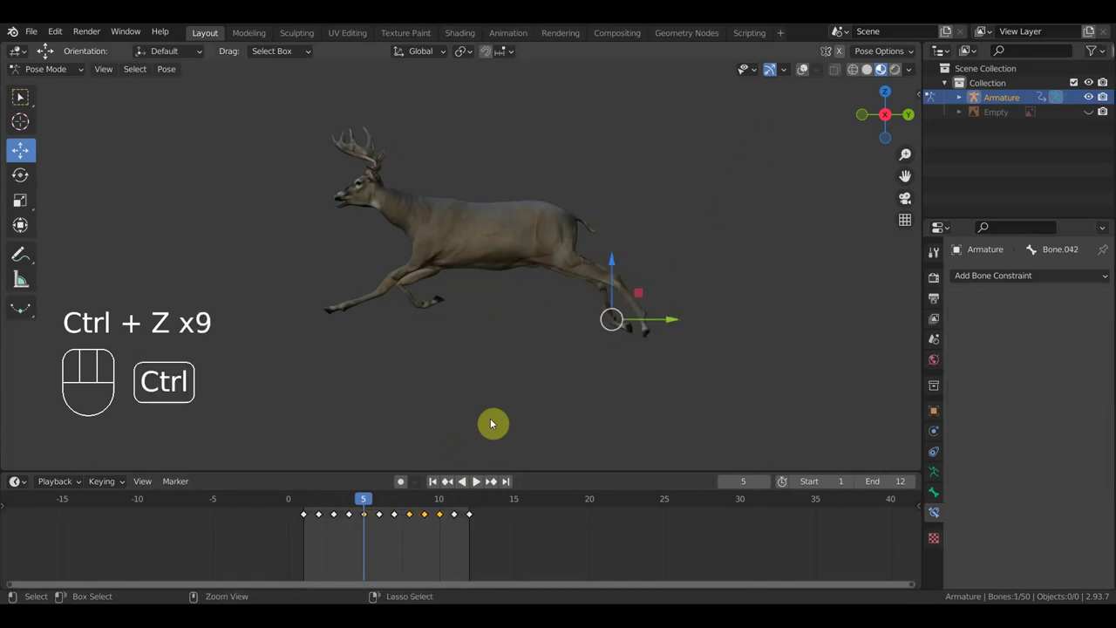
Step forward through frames 5–8 and settle the playhead on frame 8.
key("ctrl+z")
key("ctrl+z")
key("ctrl+z")
key("space")
key("space")
left_click_drag(371, 497, 428, 503)
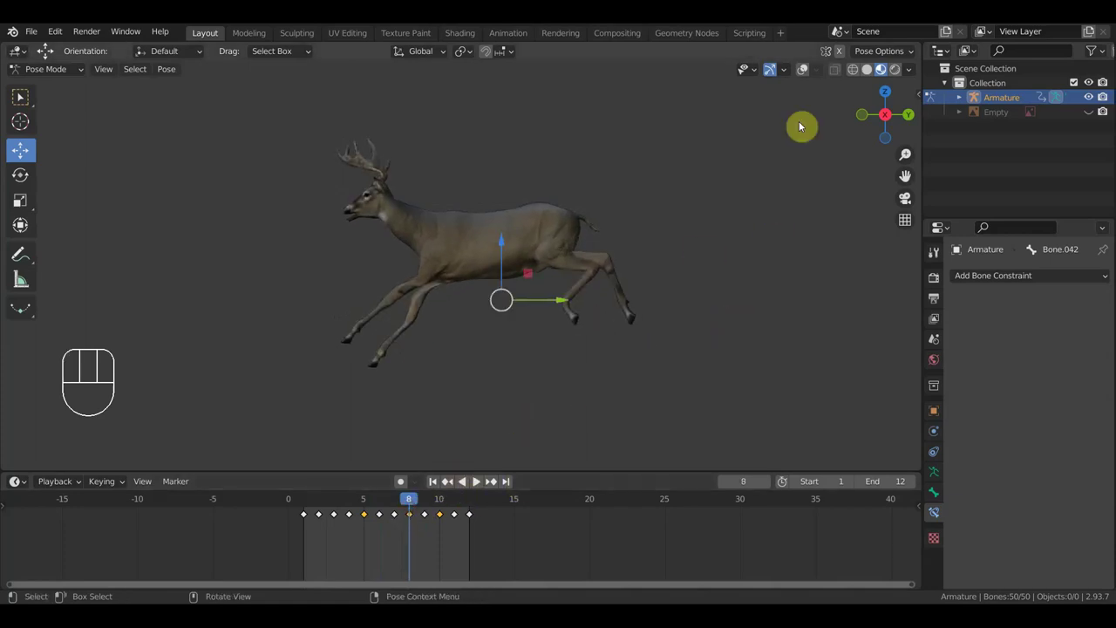
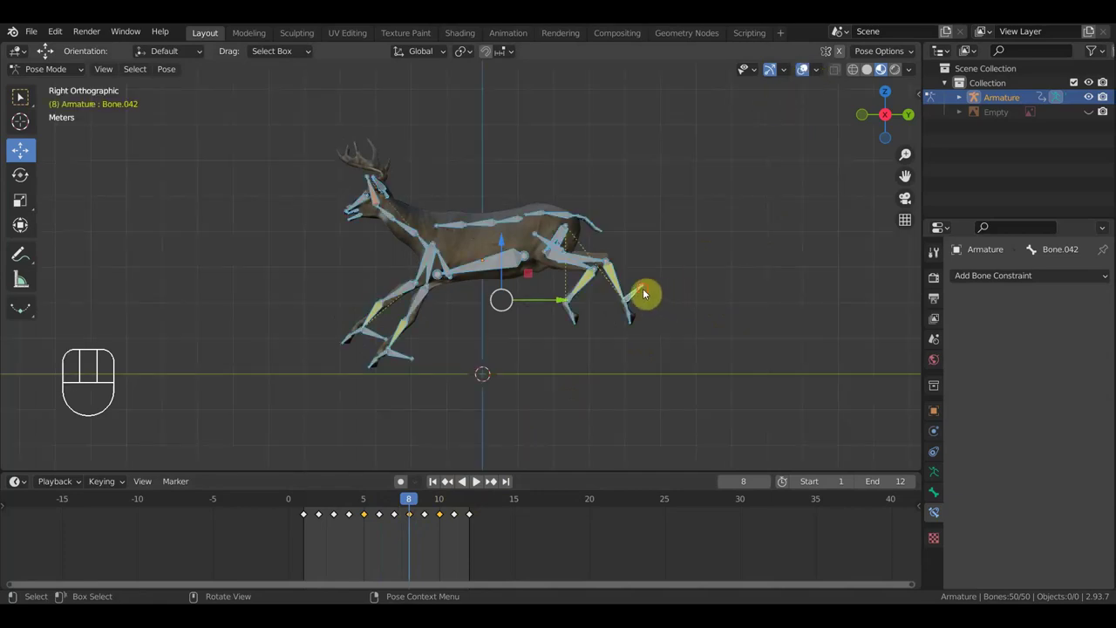
Move and key the front hoof at frame 8, then scrub to frame 9.
key("g")
key("a")
key("i")
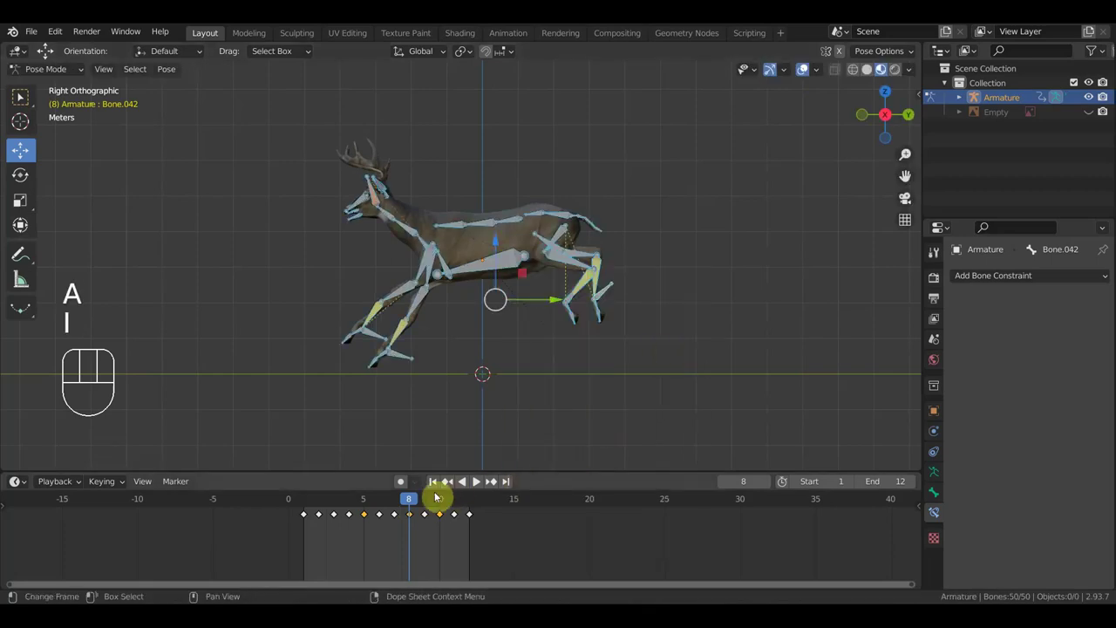
left_click_drag(410, 500, 419, 514)
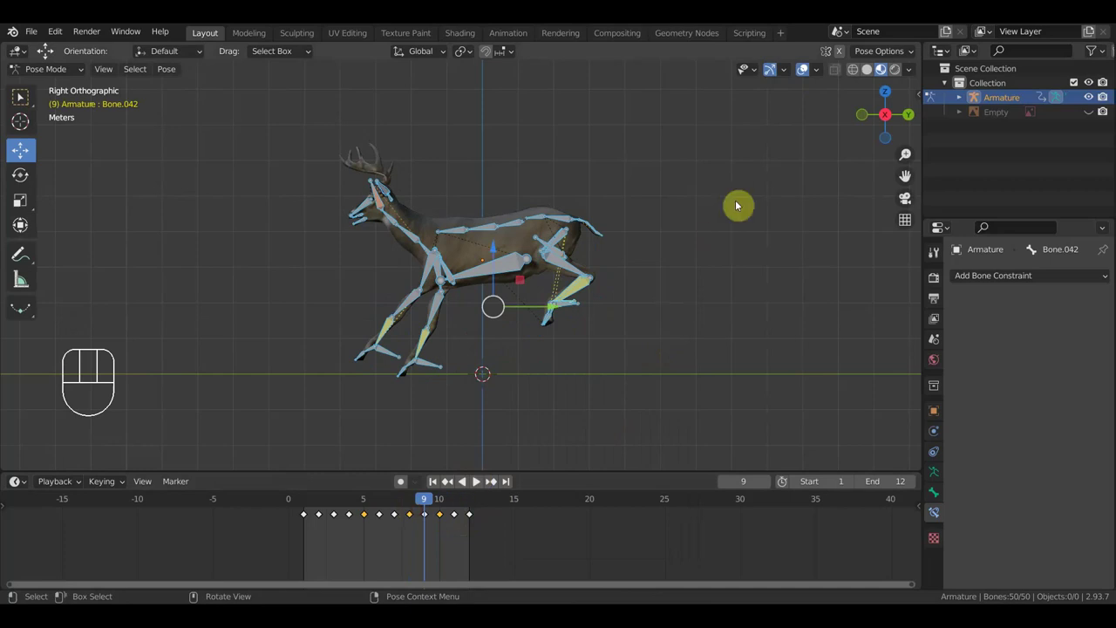
Inspect the leg at frame 9 and select the front hoof in side view.
left_click(807, 78)
left_click_drag(599, 295, 498, 305)
left_click(805, 75)
left_click(551, 310)
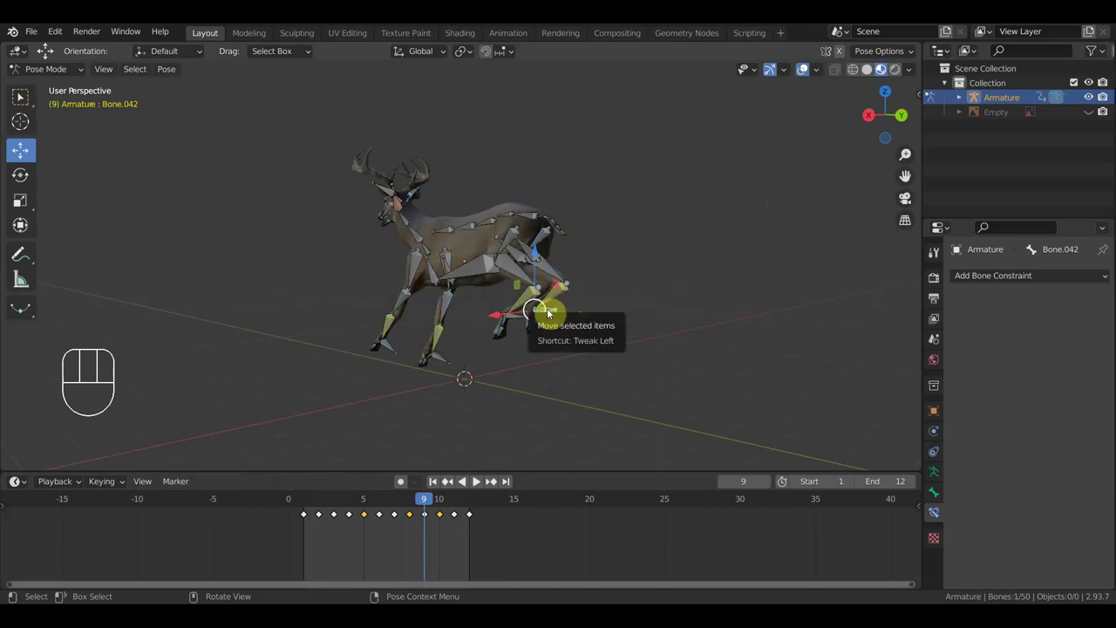
key("KP_3")
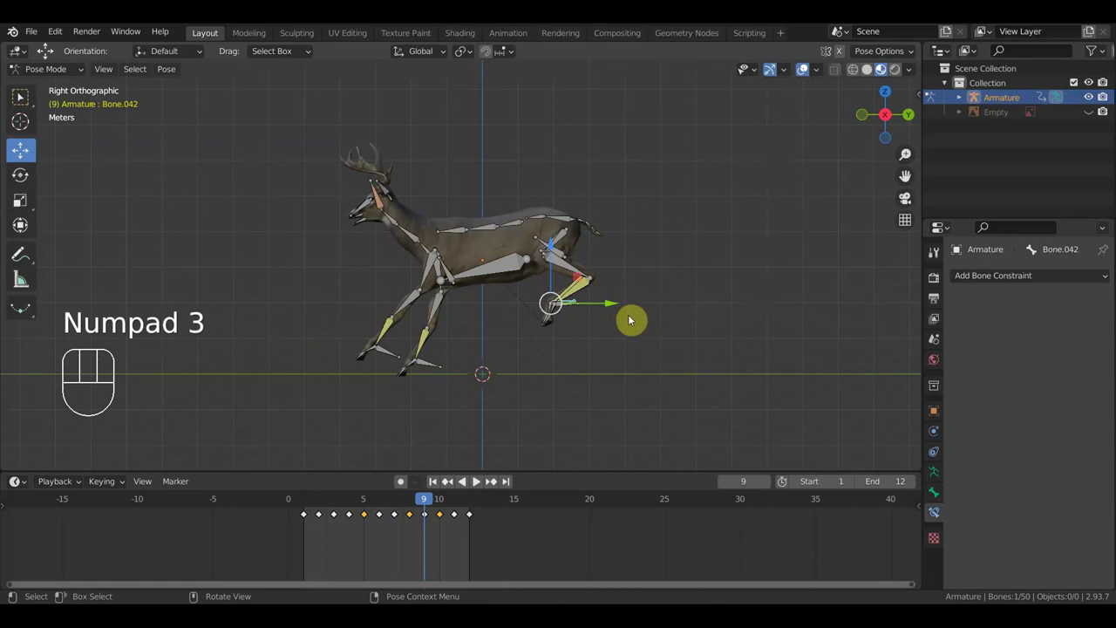
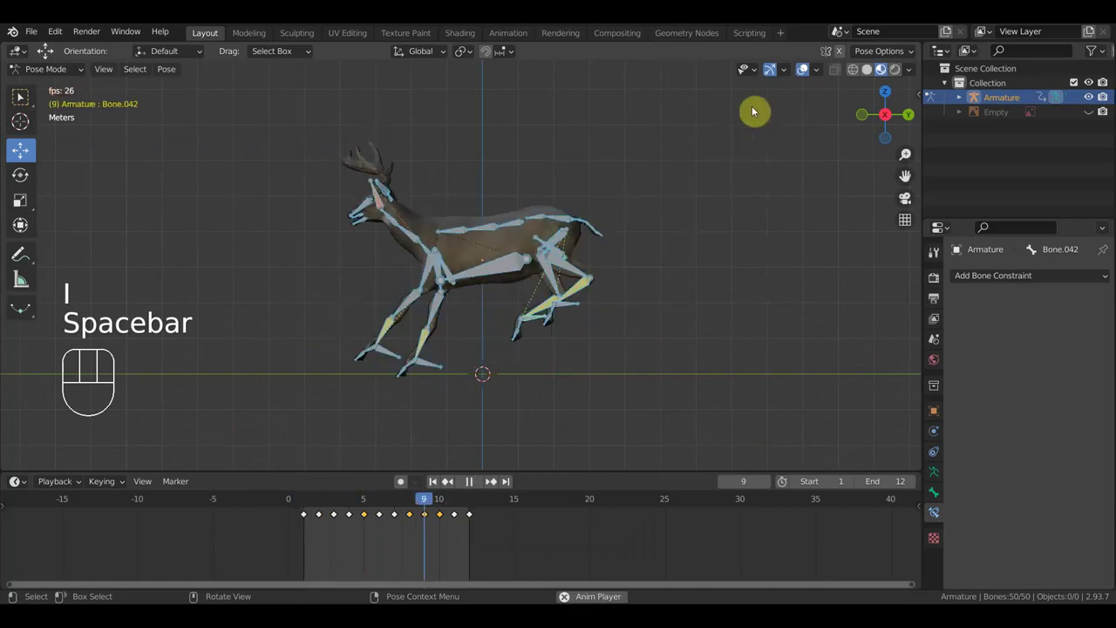
Play with bones hidden, stop on frame 5 and show the skeleton in side view.
left_click(806, 73)
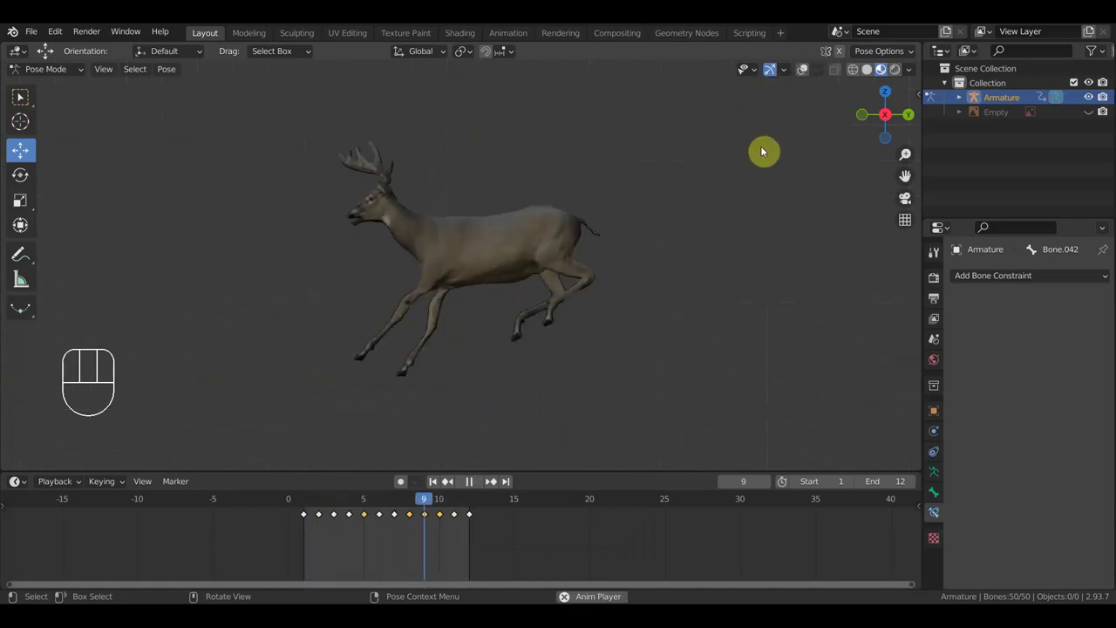
key("KP_3")
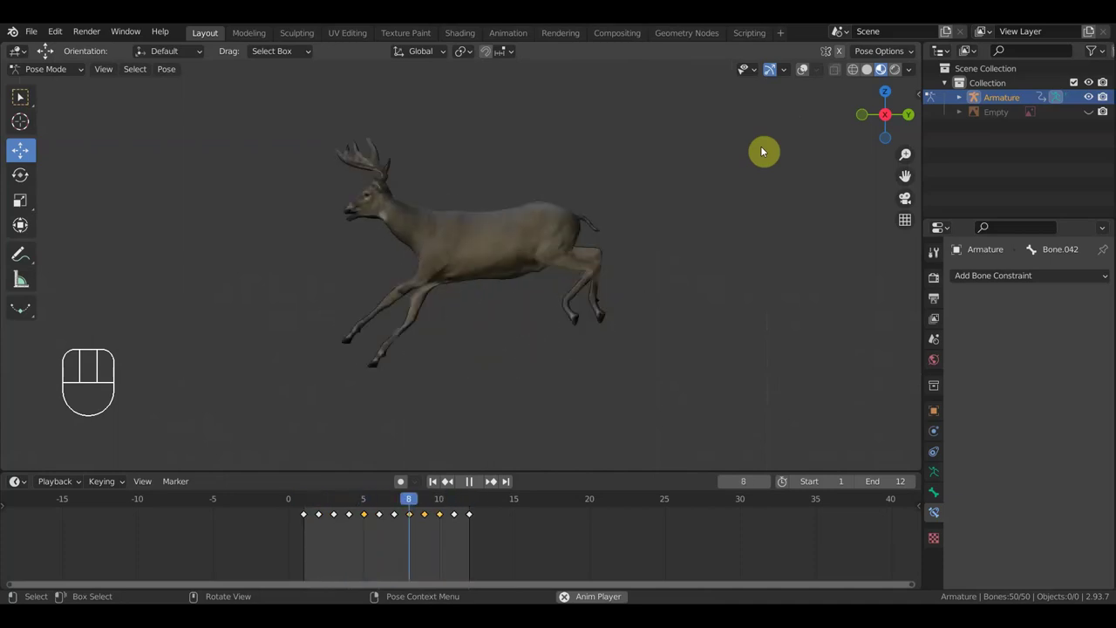
key("space")
left_click_drag(384, 504, 366, 516)
left_click(801, 74)
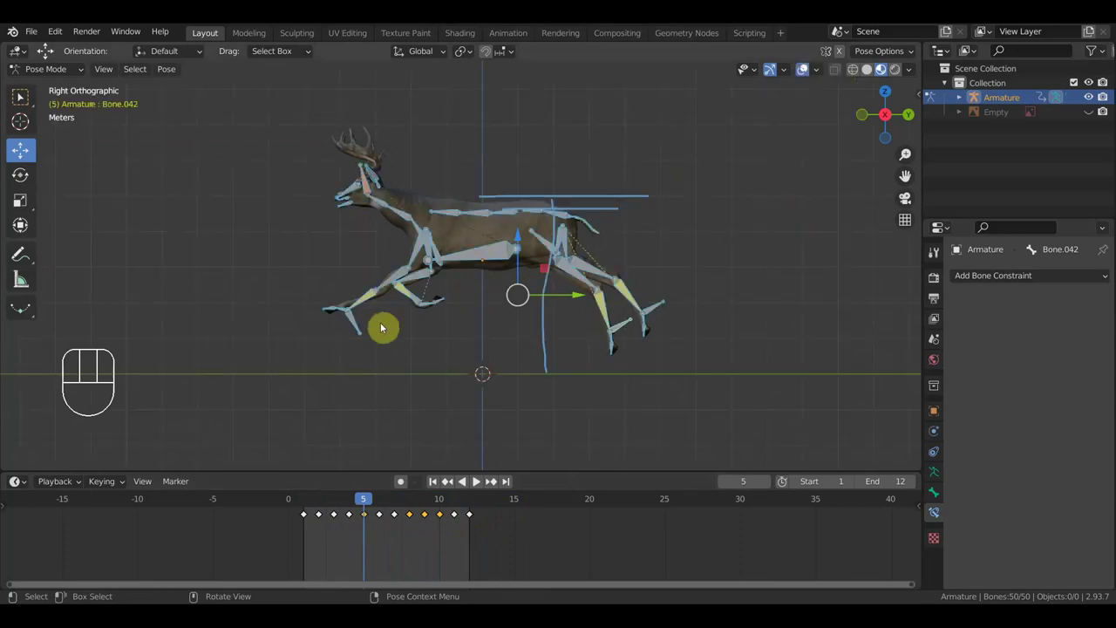
Move and rotate the upper front leg bone (Bone.014) at frame 5, checking the mesh shape.
left_click(362, 331)
key("g")
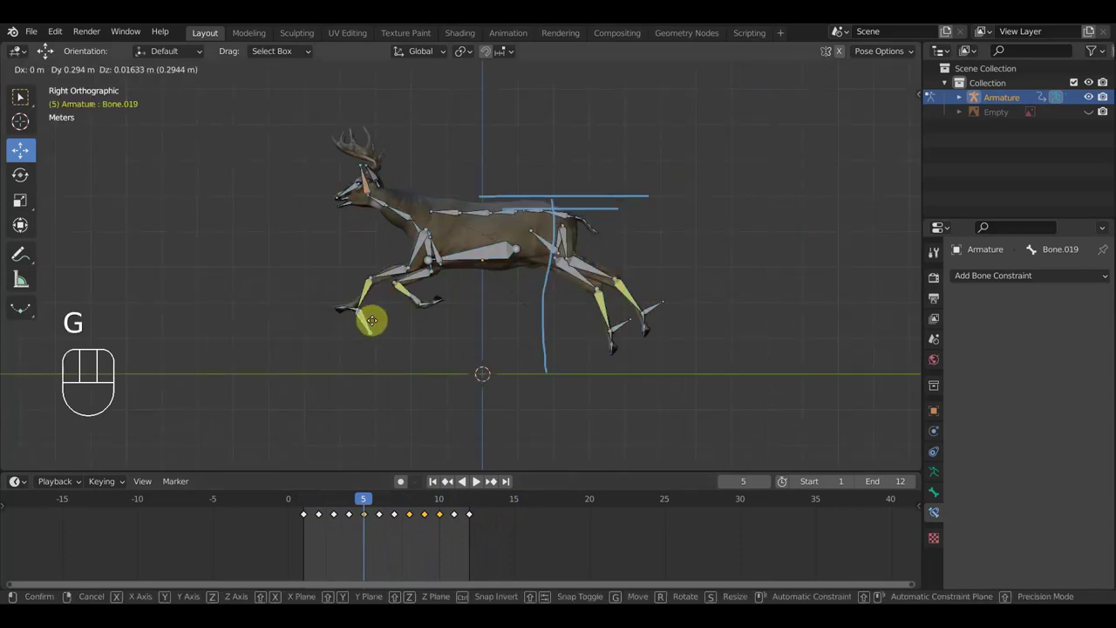
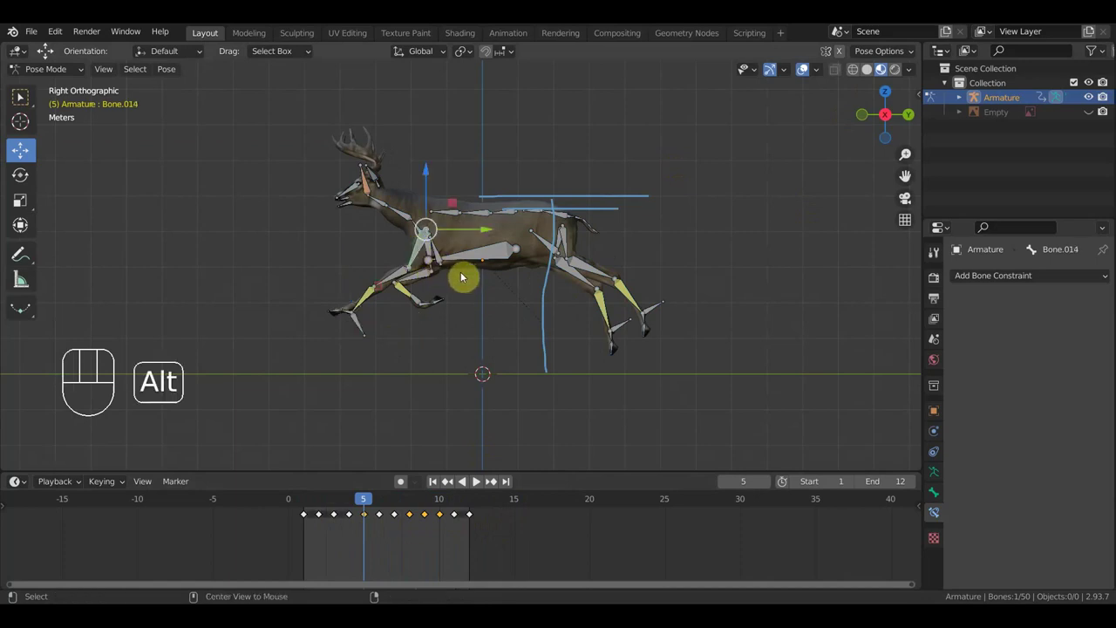
key("alt+r")
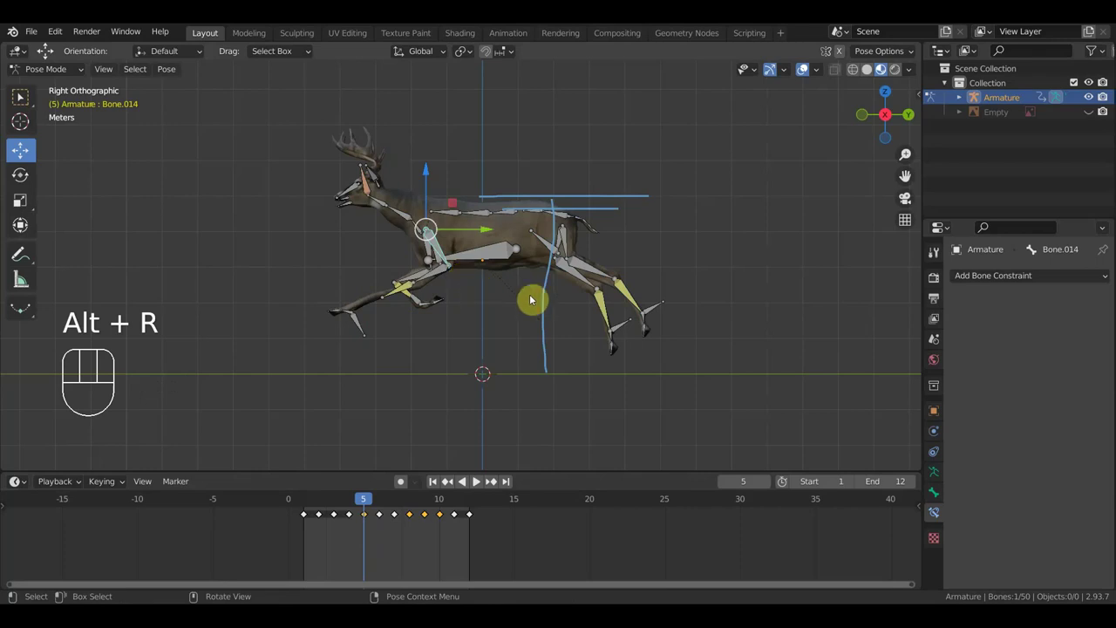
left_click(807, 68)
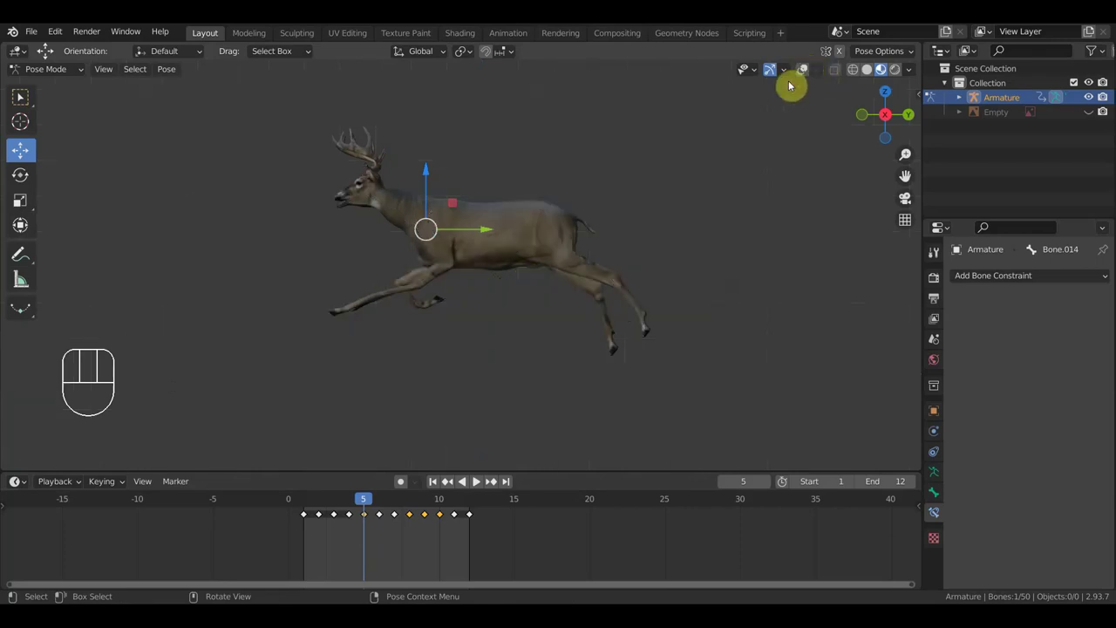
left_click(806, 73)
key("r")
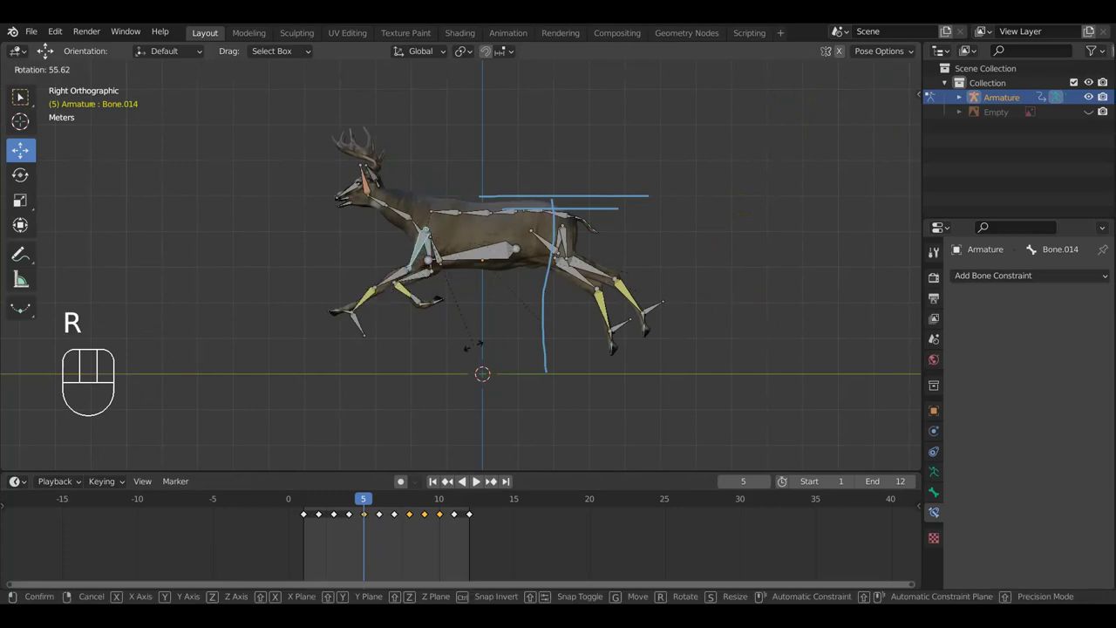
left_click(457, 346)
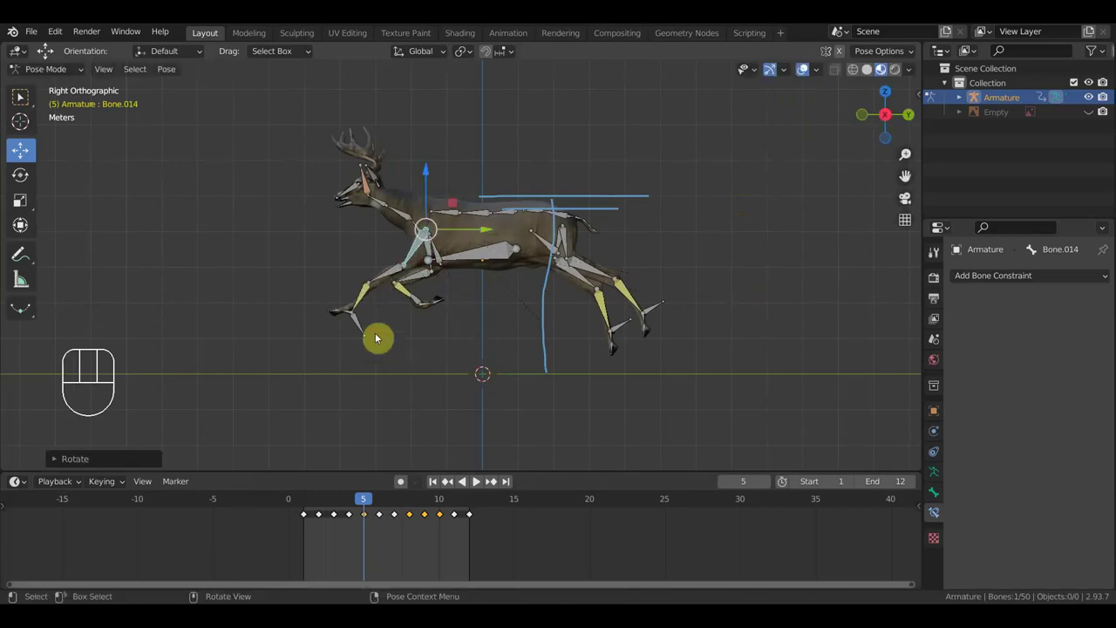
Move and rotate the lower front leg bone (Bone.019), then select and key all bones.
left_click(364, 328)
key("g")
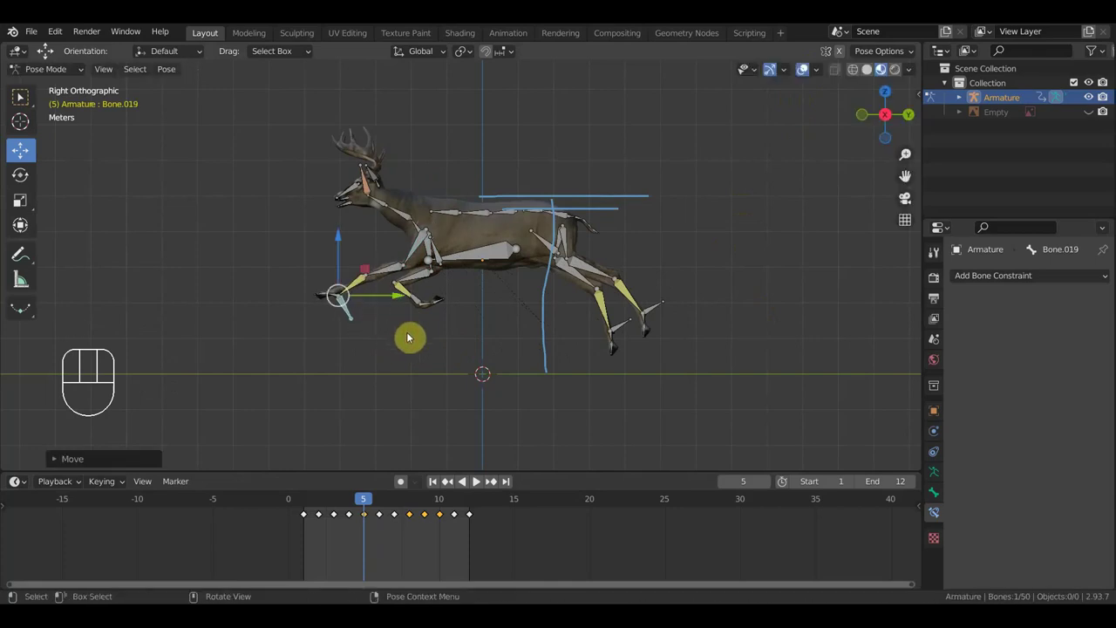
key("r")
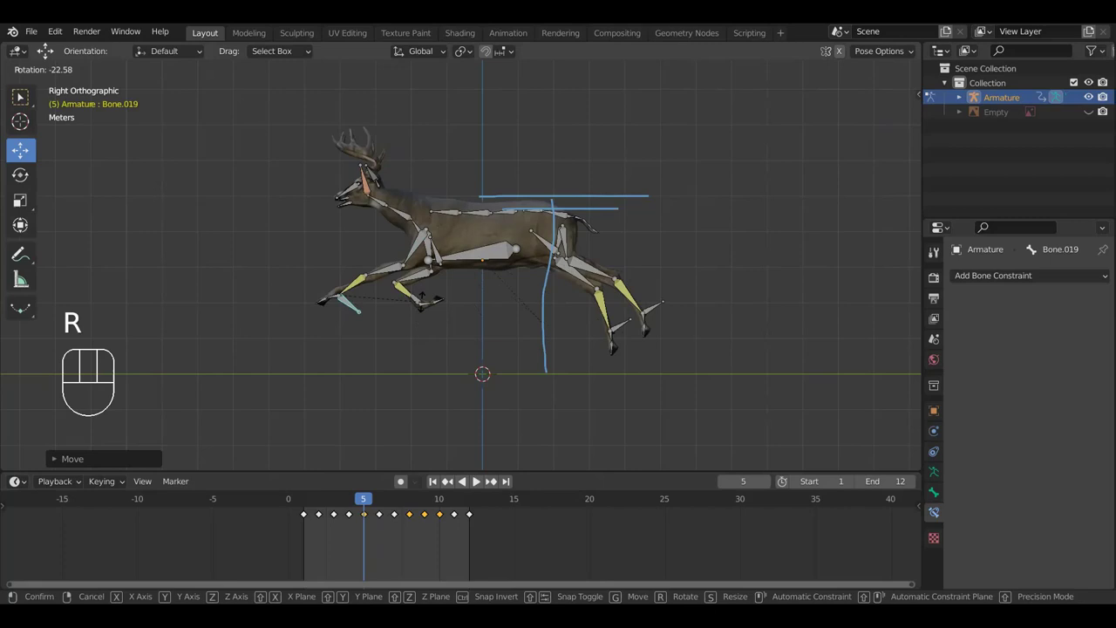
key("a")
key("i")
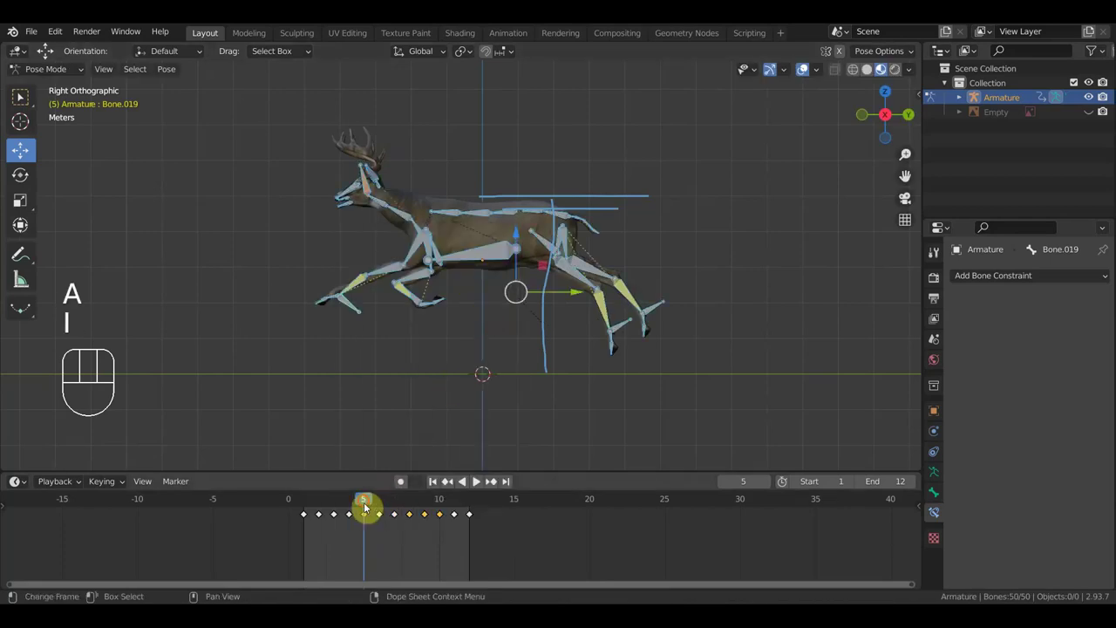
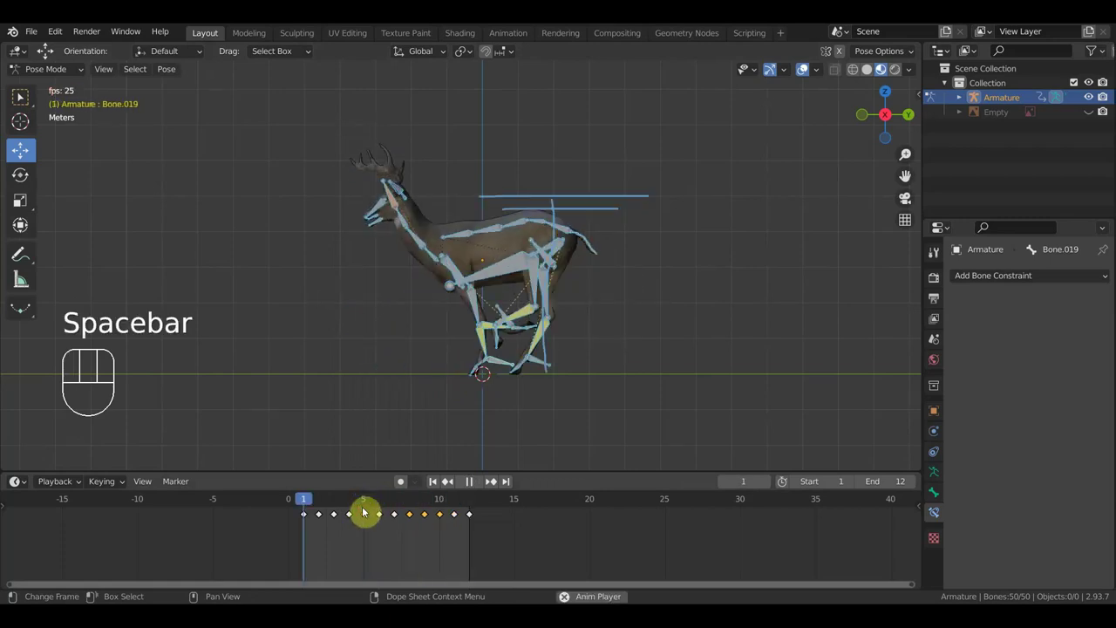
Play with the skeleton hidden, stop on frame 11 and show the rig again.
left_click(808, 69)
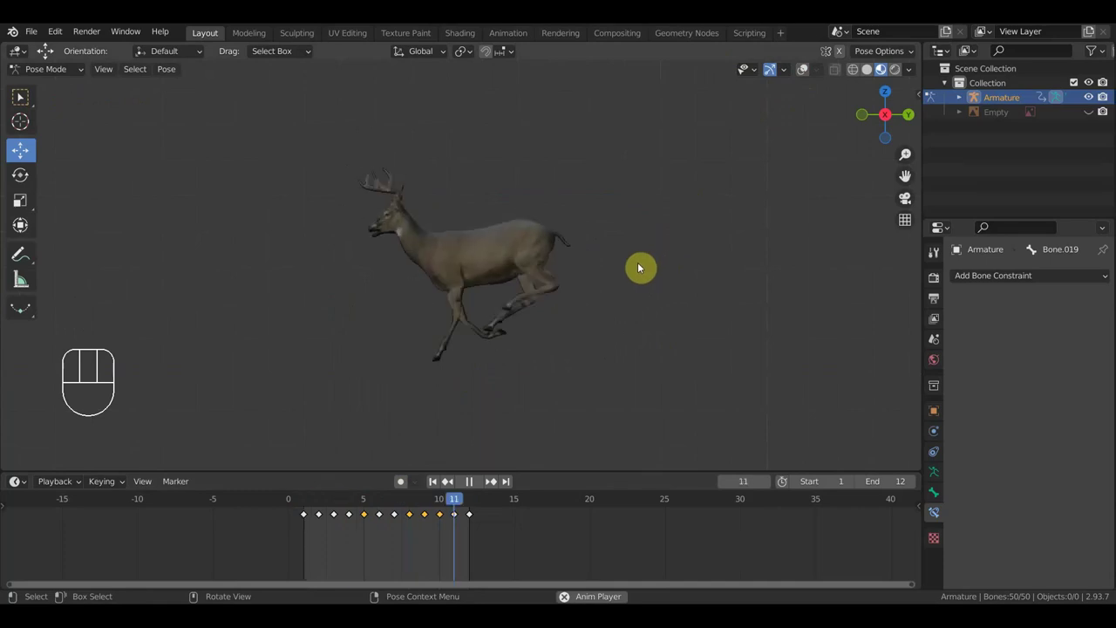
key("space")
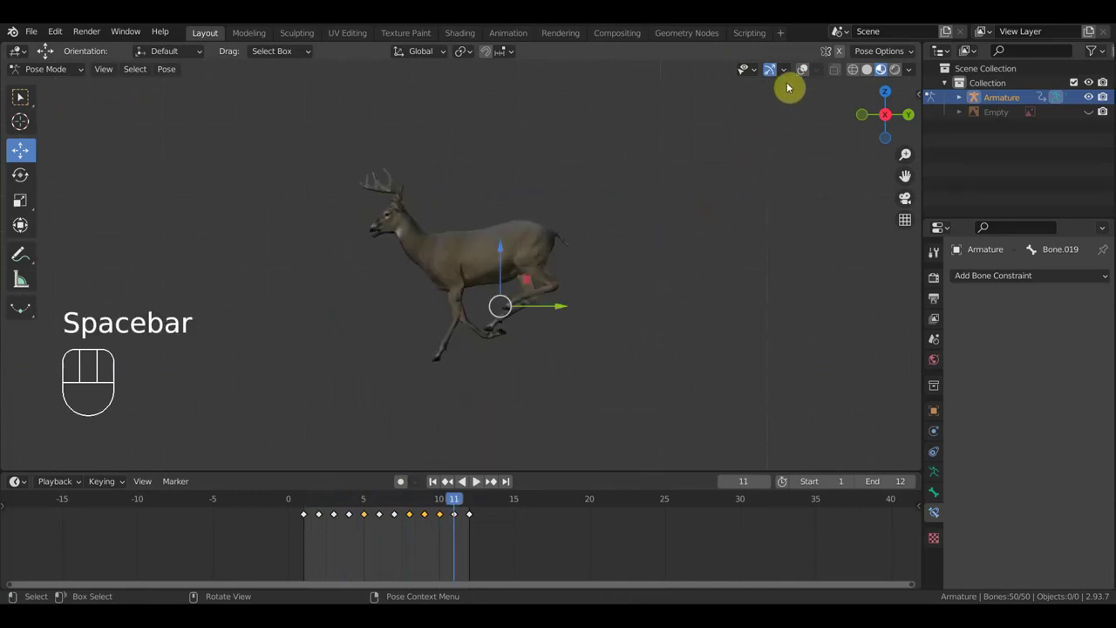
left_click(809, 69)
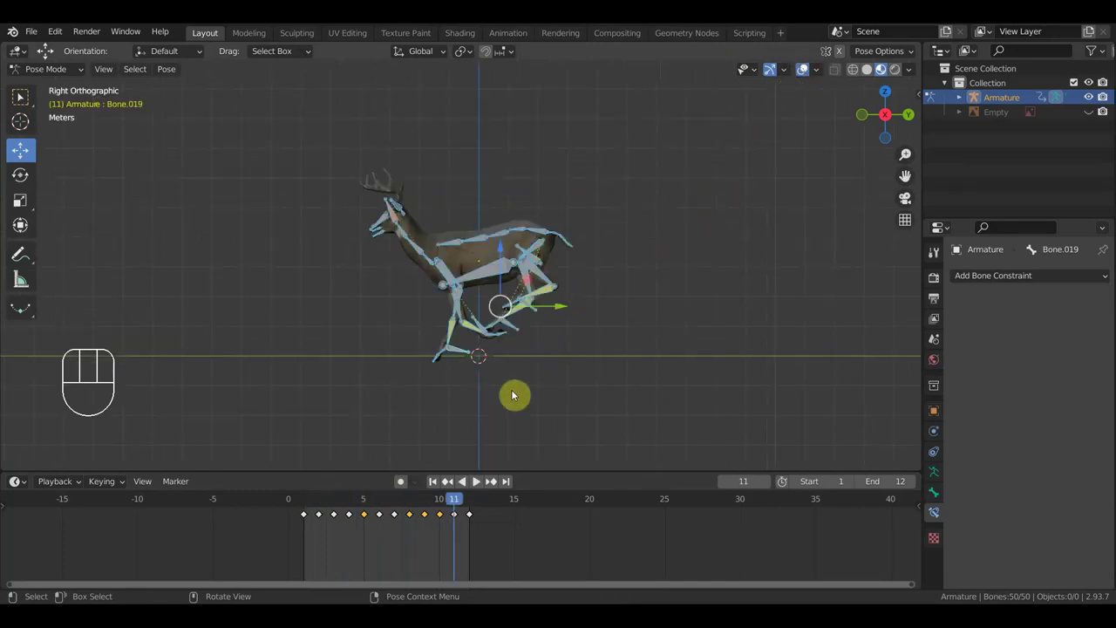
left_click_drag(443, 503, 456, 514)
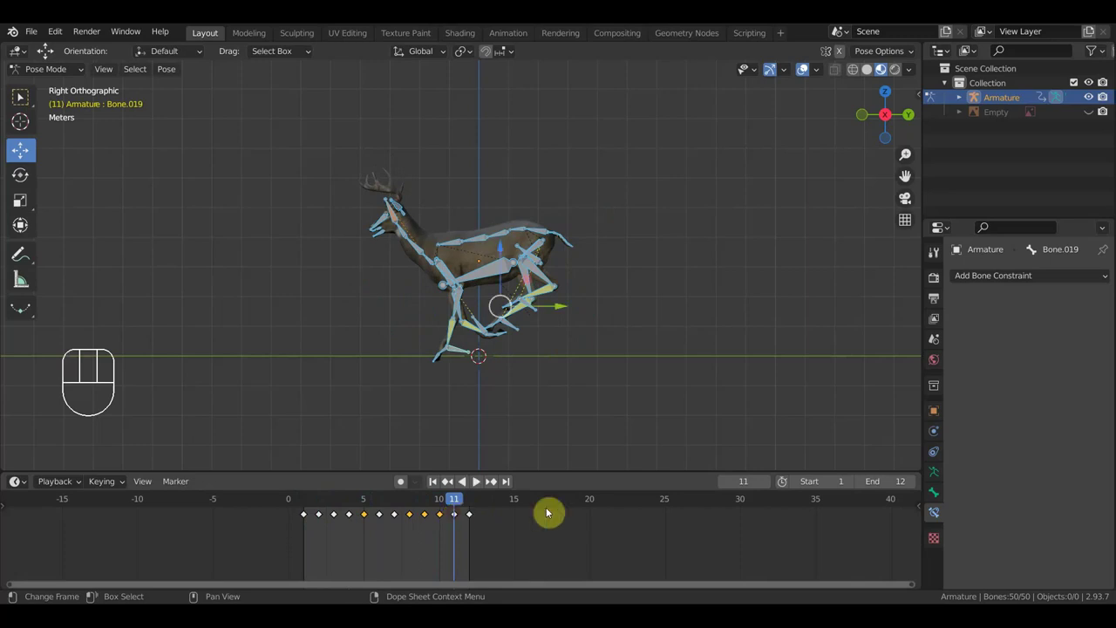
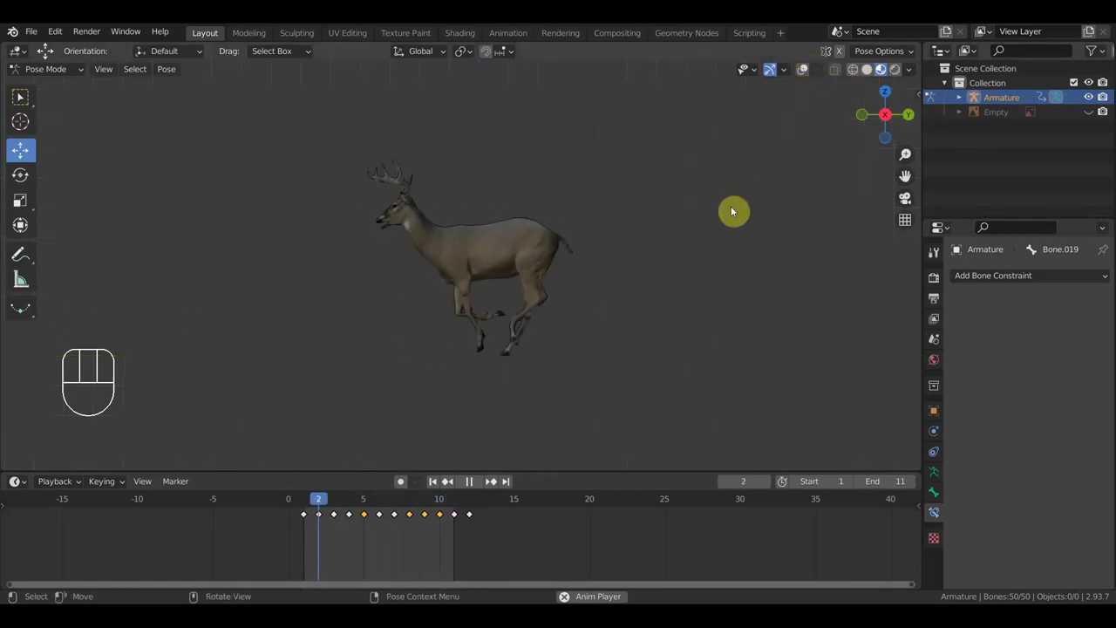
left_click_drag(717, 267, 567, 296)
left_click_drag(595, 296, 572, 300)
left_click_drag(587, 297, 600, 296)
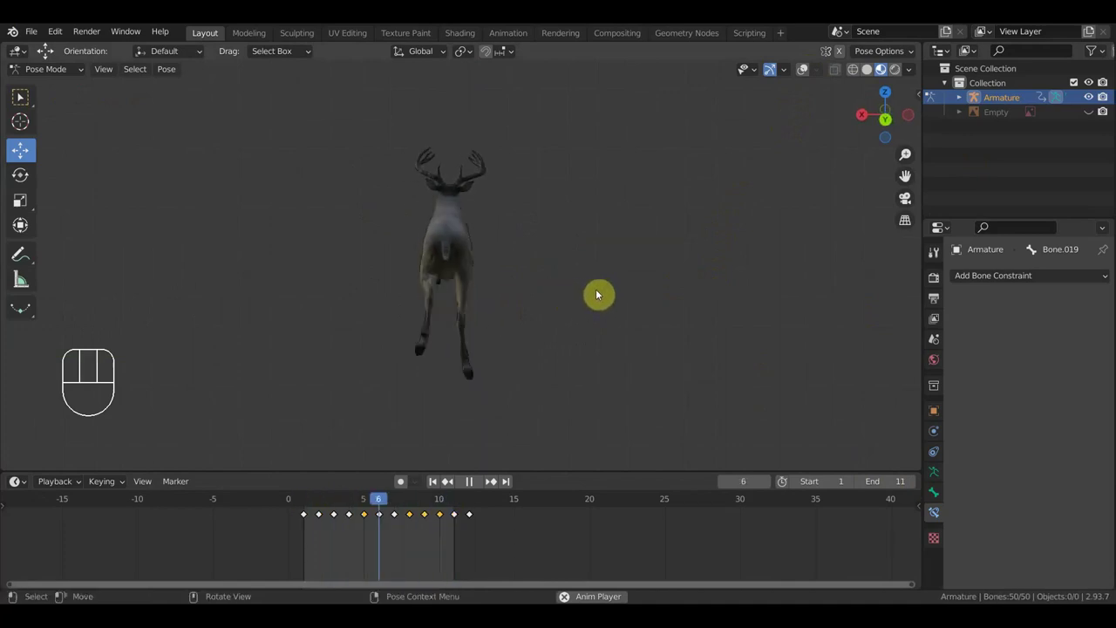
key("space")
left_click_drag(592, 273, 594, 235)
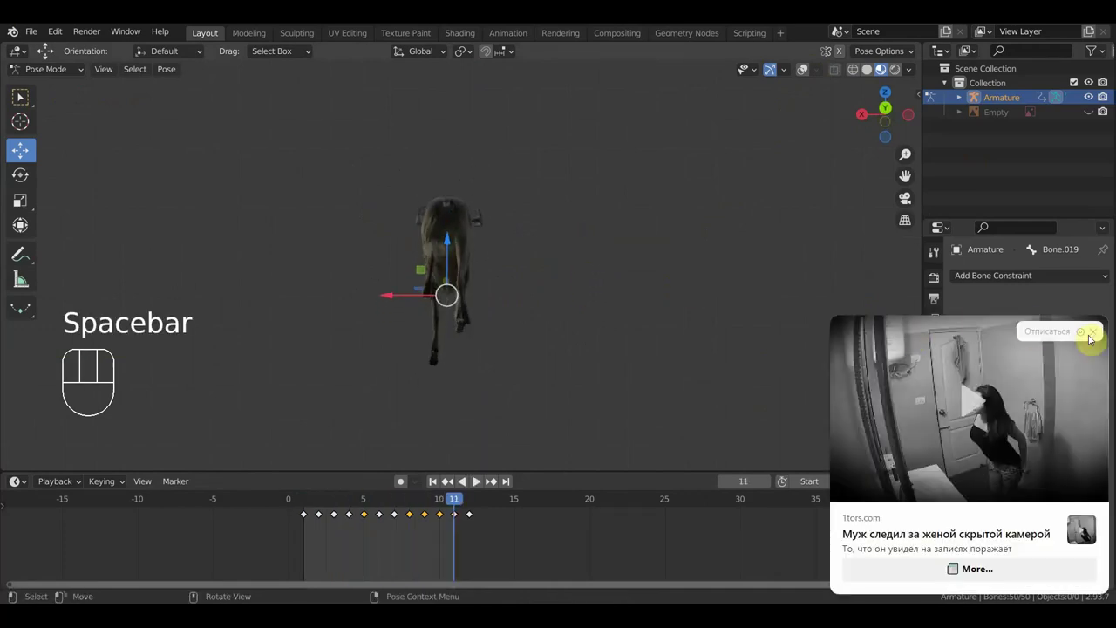
left_click_drag(681, 318, 910, 375)
left_click_drag(706, 341, 480, 345)
left_click_drag(498, 341, 517, 327)
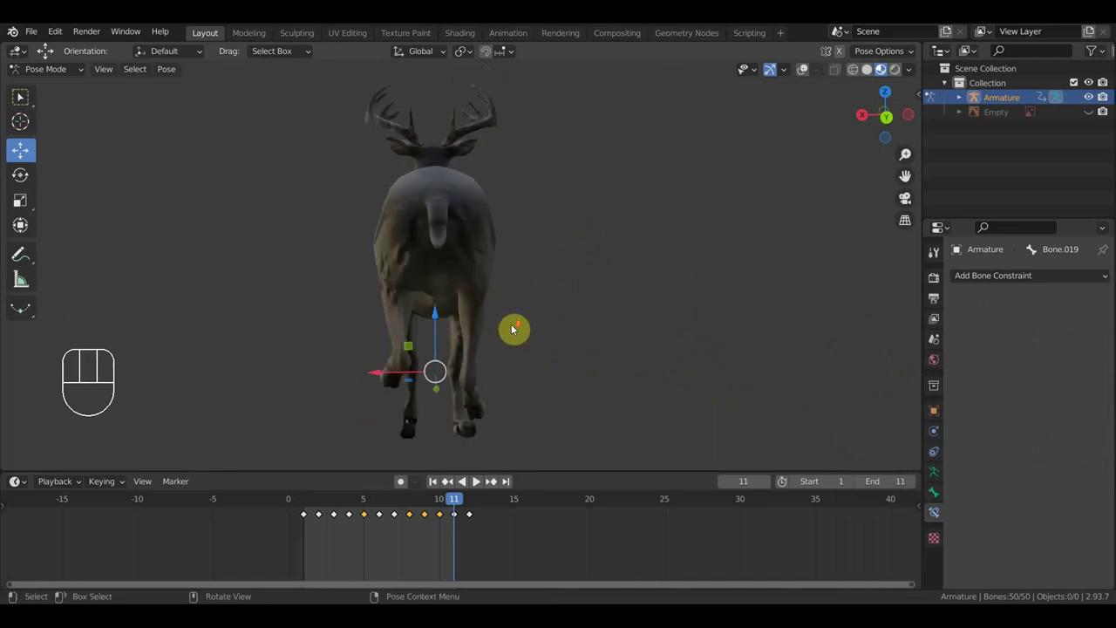
key("space")
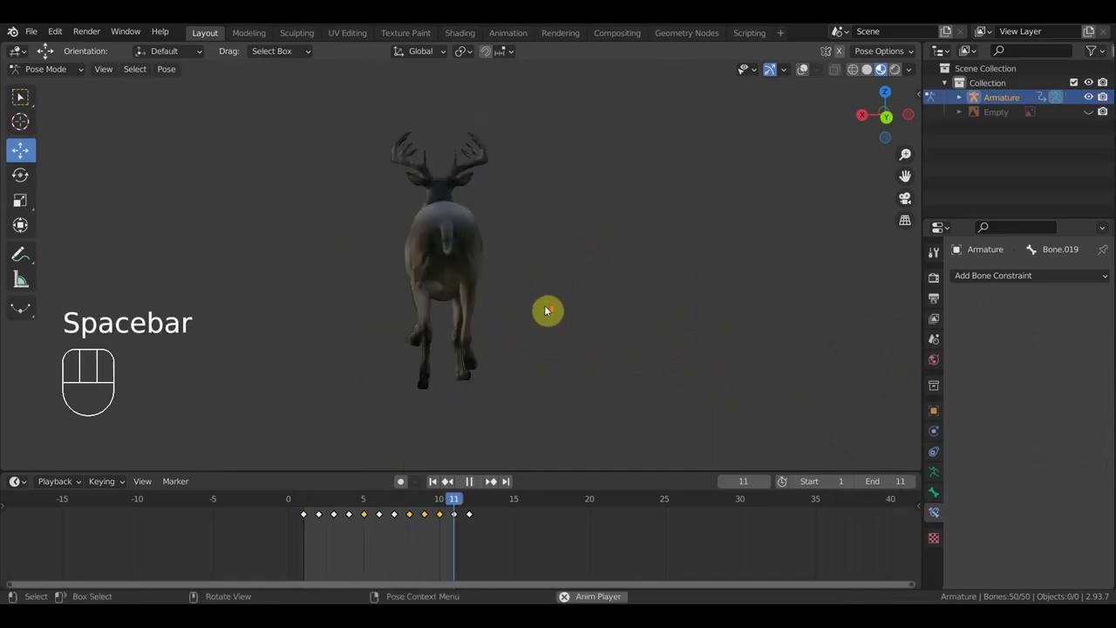
left_click_drag(560, 308, 533, 316)
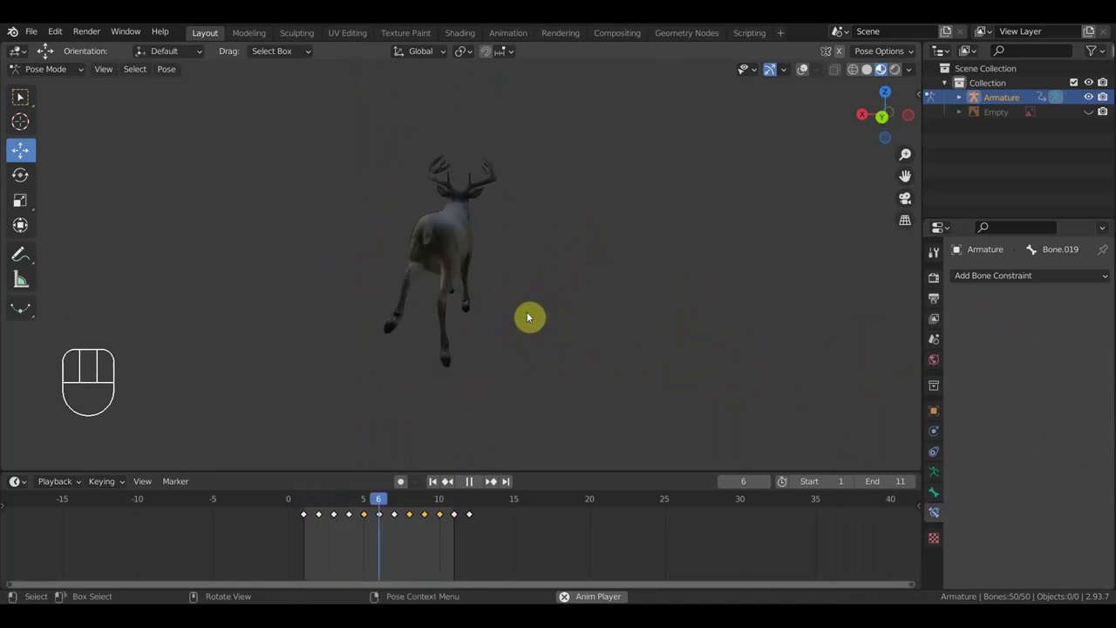
left_click_drag(567, 312, 537, 305)
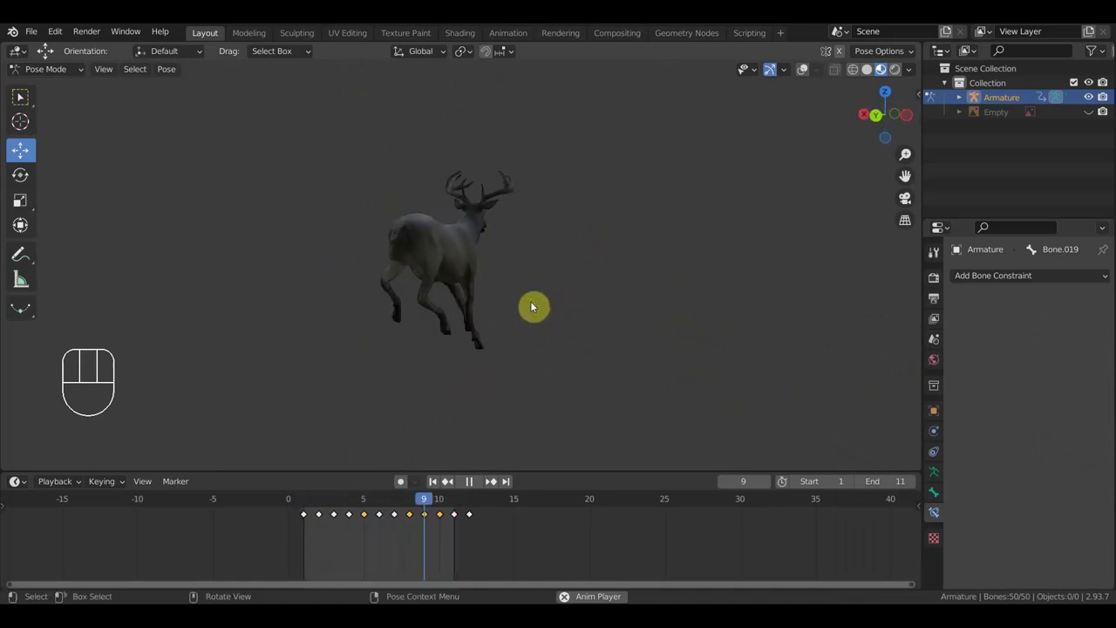
left_click_drag(547, 306, 434, 306)
key("space")
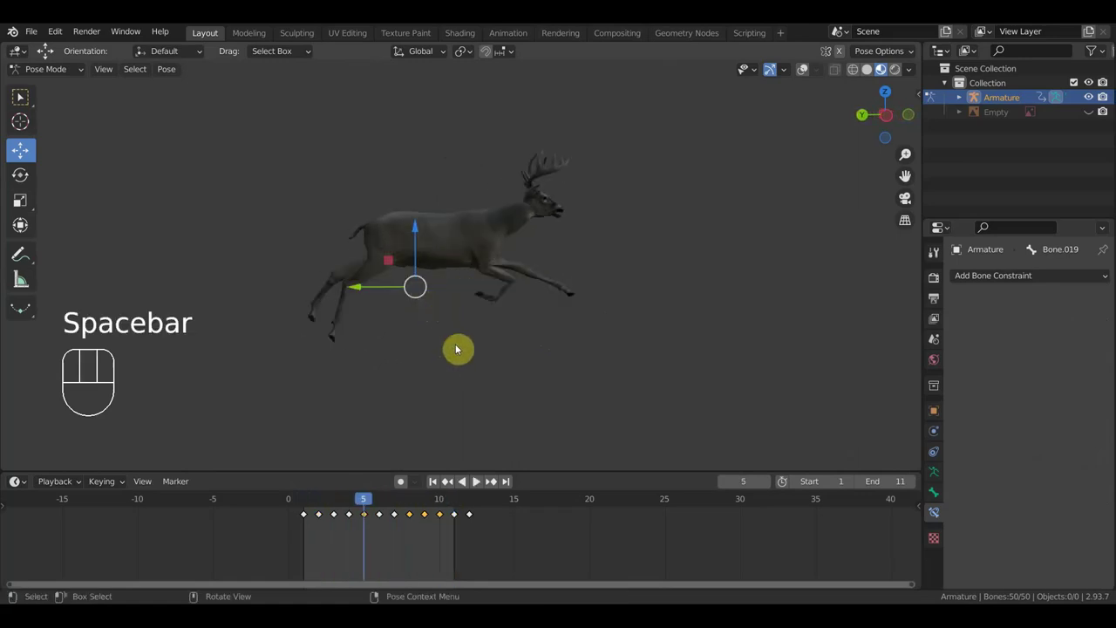
left_click_drag(330, 499, 426, 472)
left_click_drag(519, 387, 253, 391)
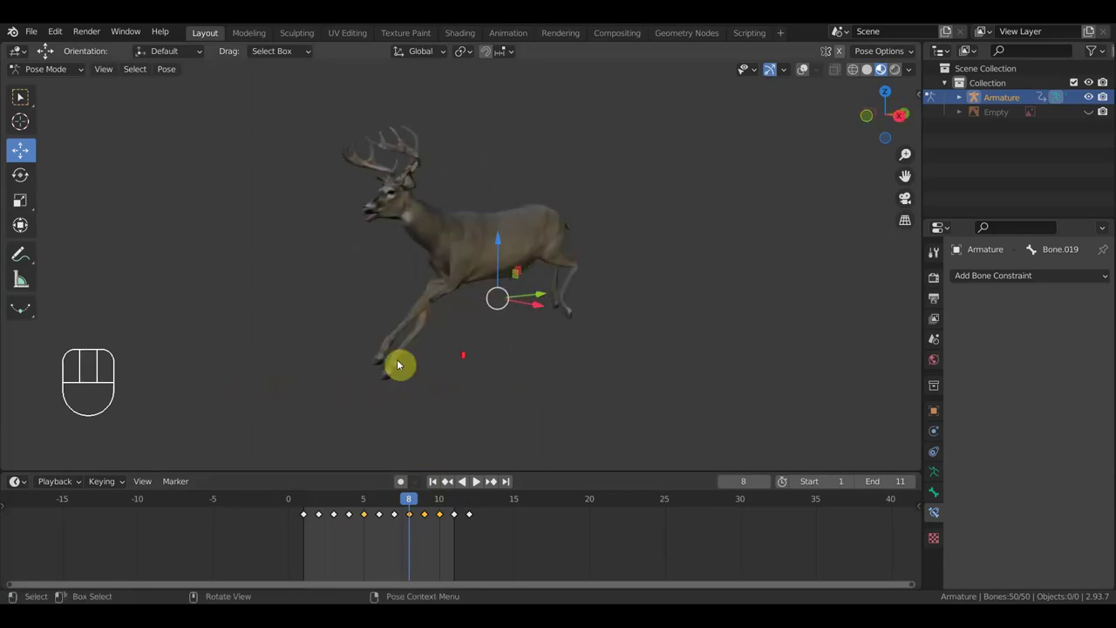
left_click_drag(463, 358, 390, 359)
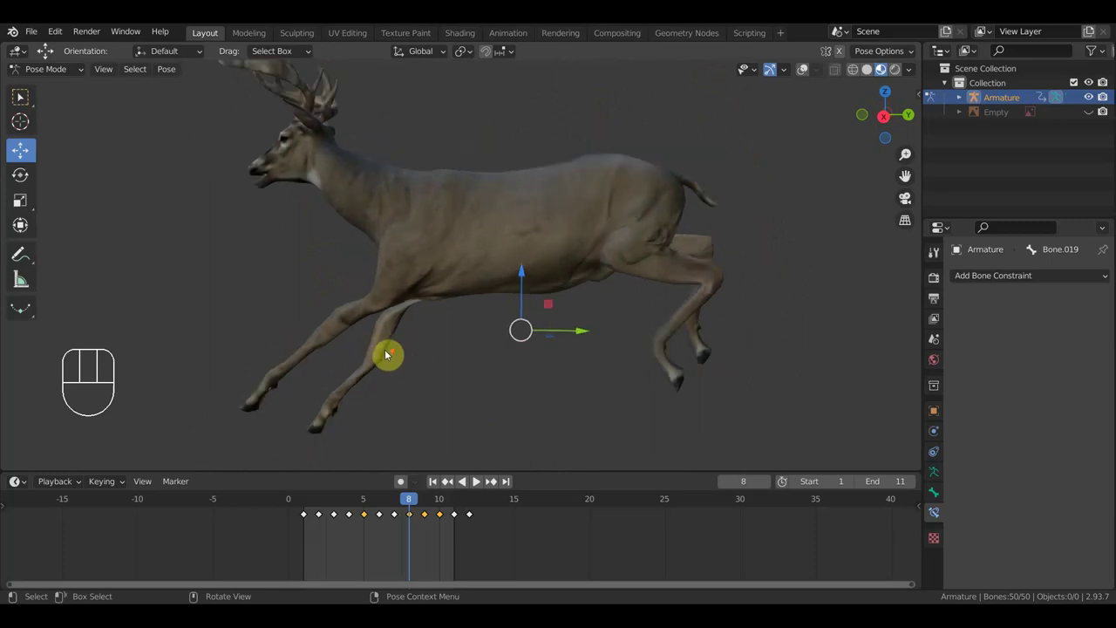
key("space")
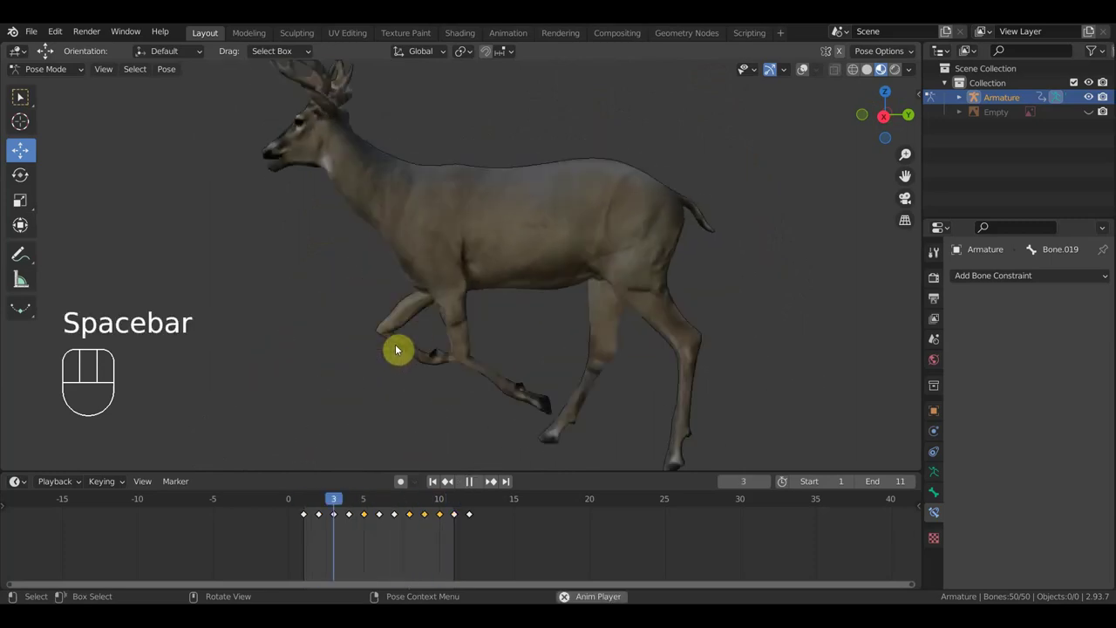
Pause the run cycle on frame 6, close in on the hind legs and show the skeleton overlay.
key("space")
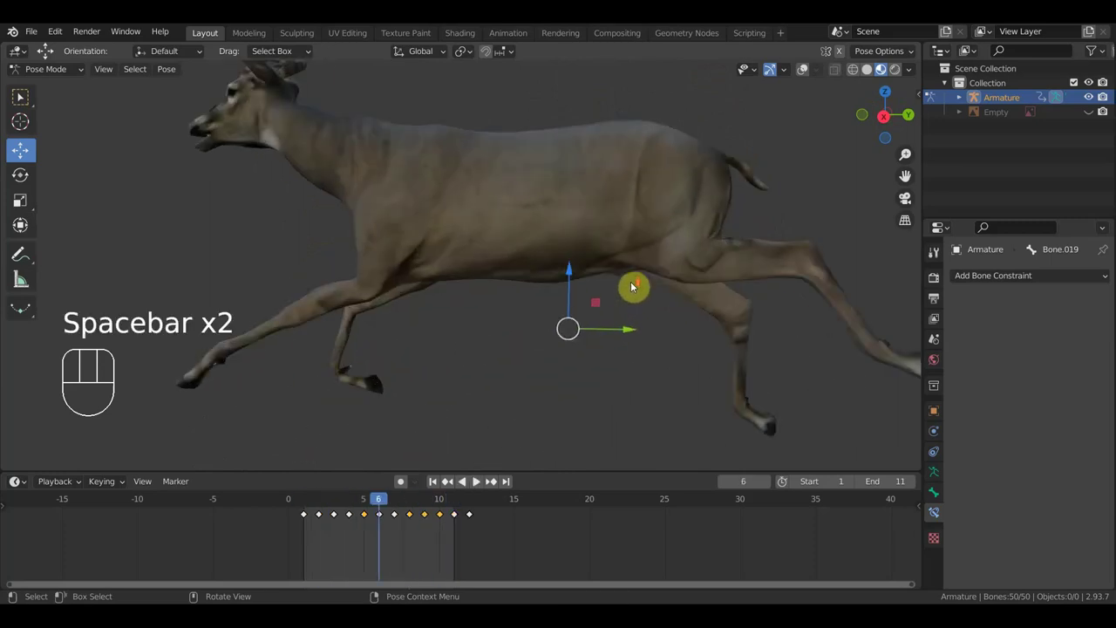
left_click_drag(666, 274, 576, 293)
left_click_drag(601, 288, 675, 267)
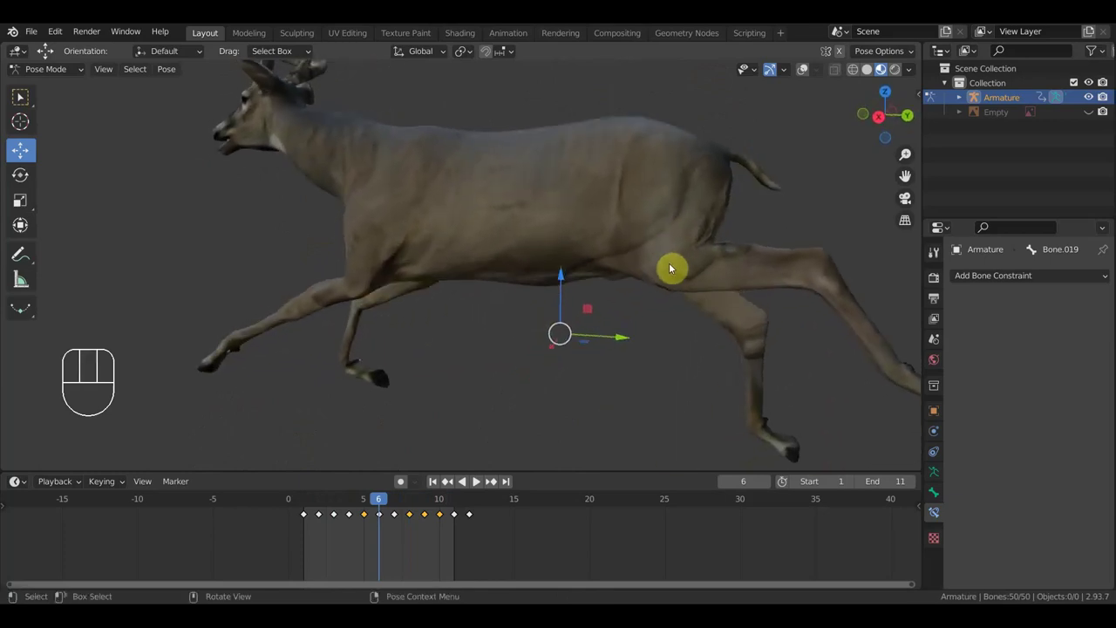
left_click_drag(720, 272, 209, 273)
left_click_drag(409, 279, 390, 276)
left_click_drag(410, 281, 491, 306)
left_click(800, 73)
left_click_drag(660, 239, 640, 228)
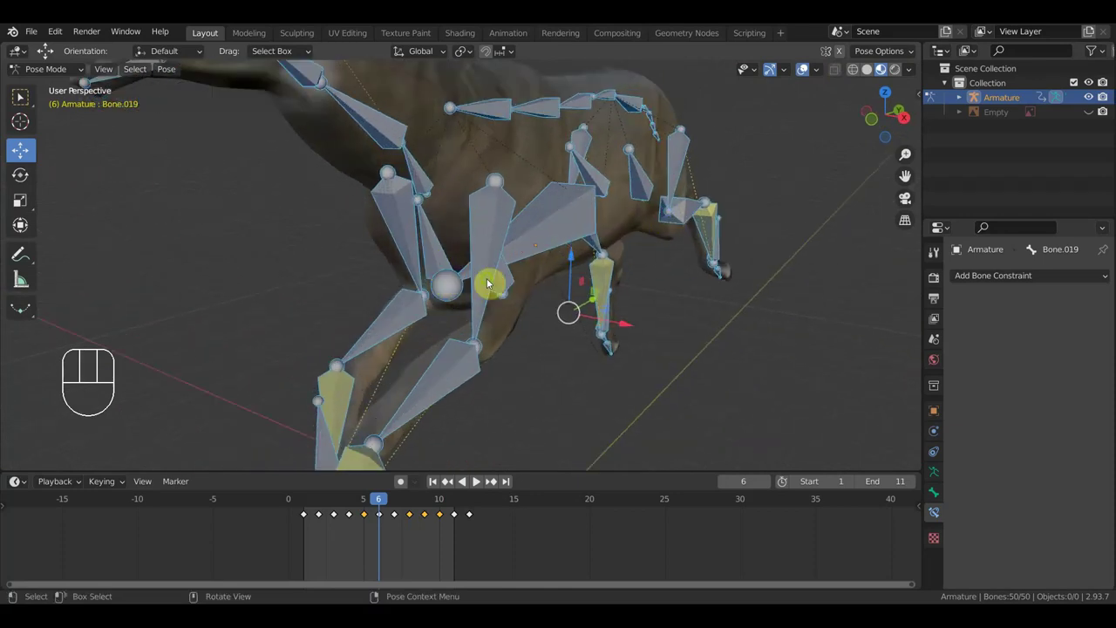
Orbit to a rear view of the hind legs and bring the bone rig back over the mesh.
middle_click(528, 278)
left_click_drag(471, 258, 532, 267)
left_click_drag(533, 268, 546, 266)
left_click_drag(547, 266, 591, 276)
left_click_drag(603, 278, 480, 271)
left_click_drag(474, 281, 435, 293)
left_click_drag(452, 293, 567, 288)
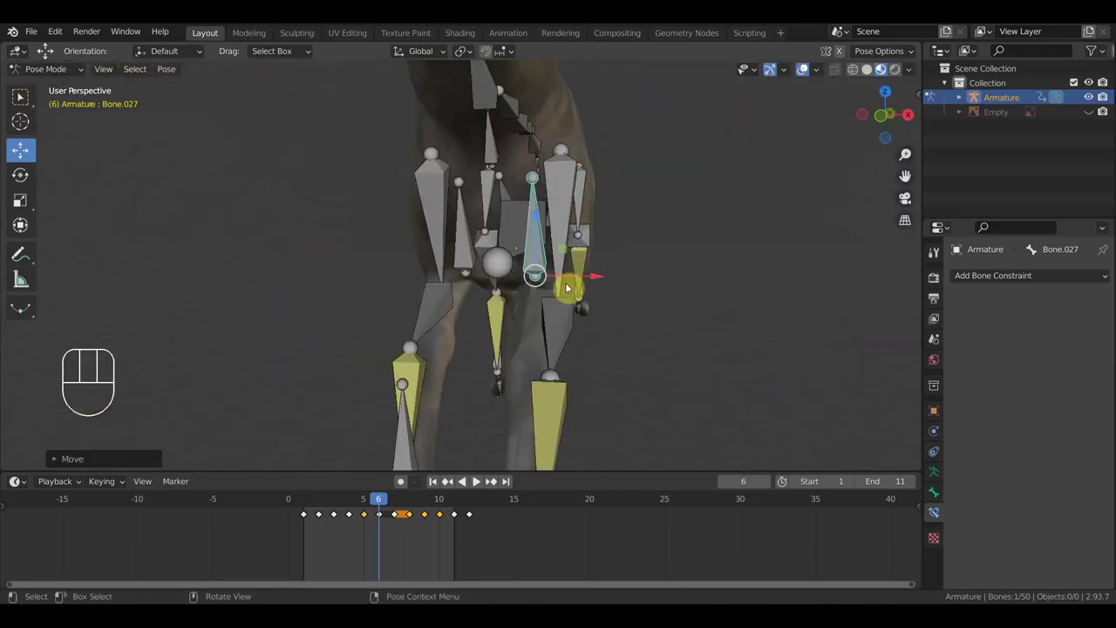
left_click(812, 72)
left_click_drag(704, 201, 582, 204)
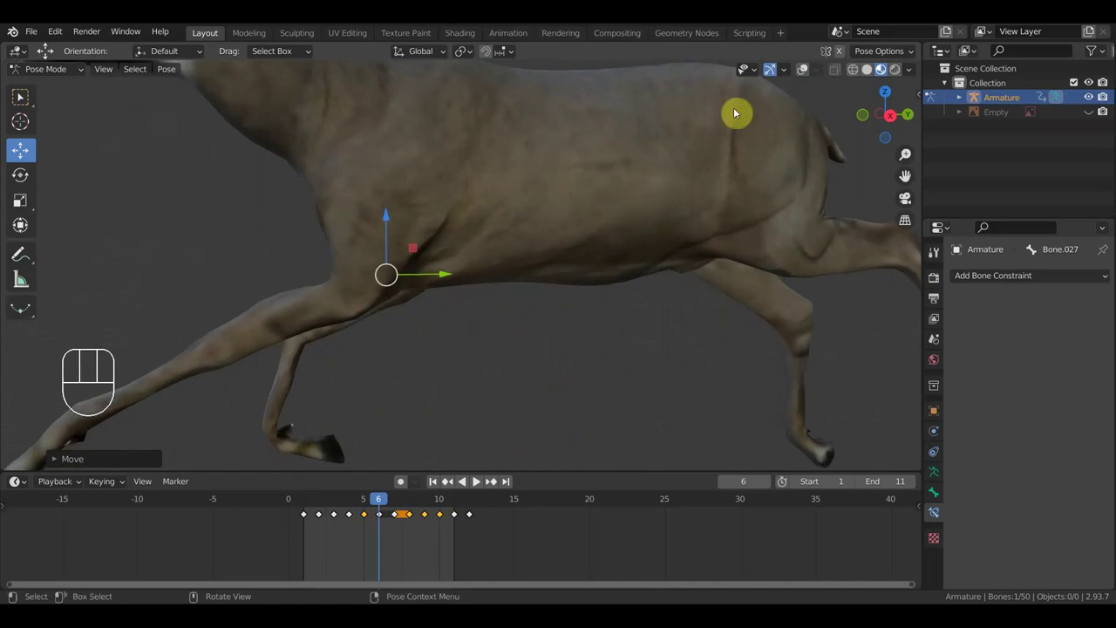
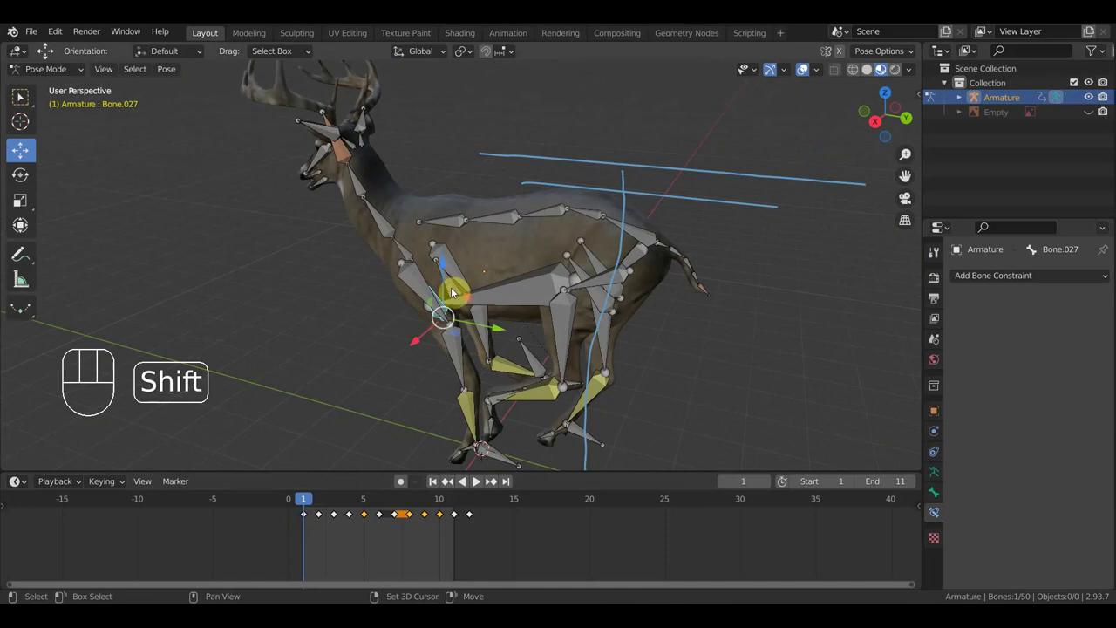
Move ahead to frame 5 with the rig hidden and close in on the deer's body and legs.
left_click_drag(491, 532, 296, 512)
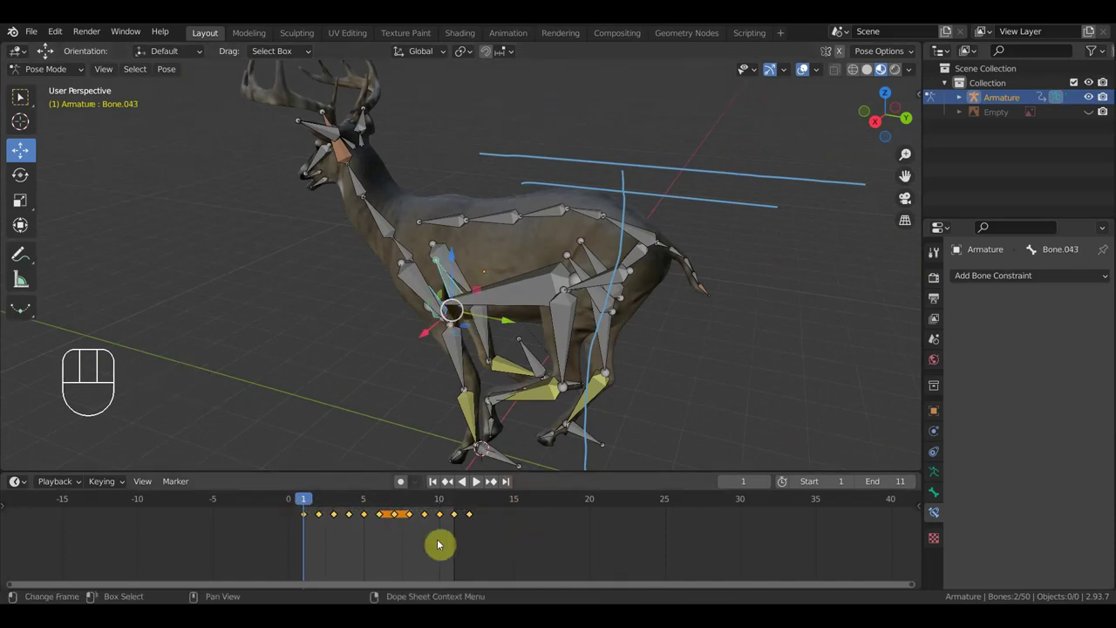
left_click_drag(608, 345, 741, 323)
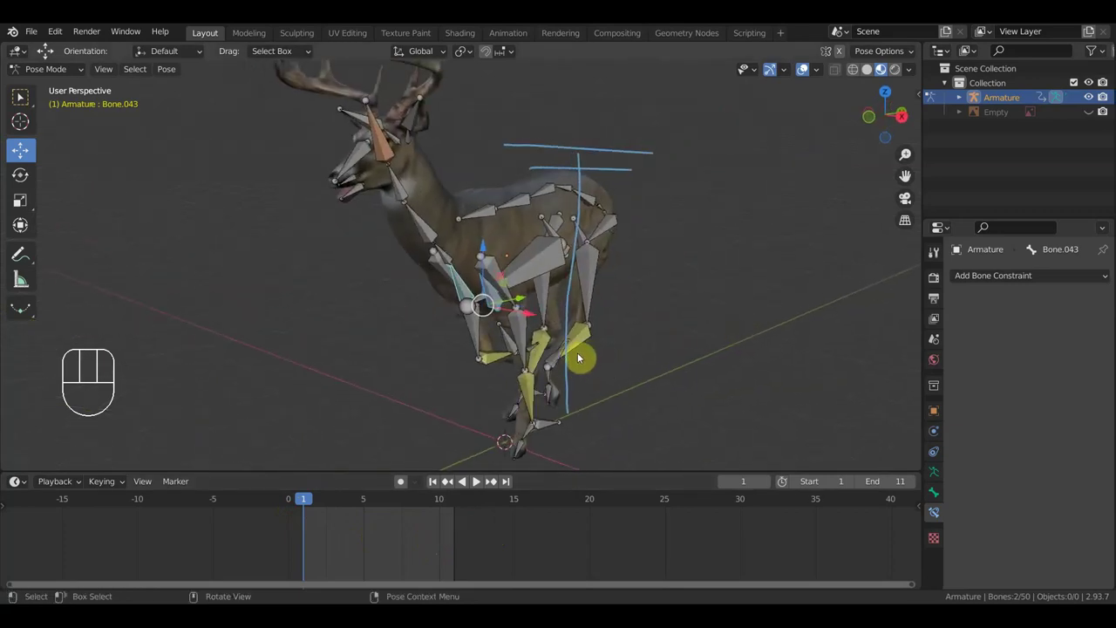
key("i")
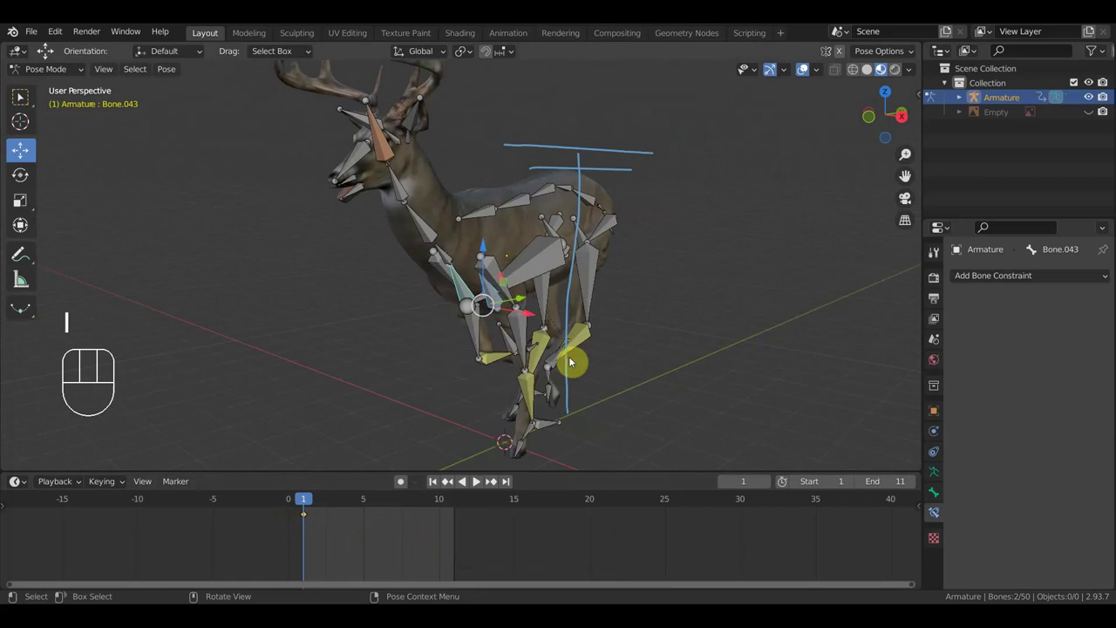
left_click(371, 502)
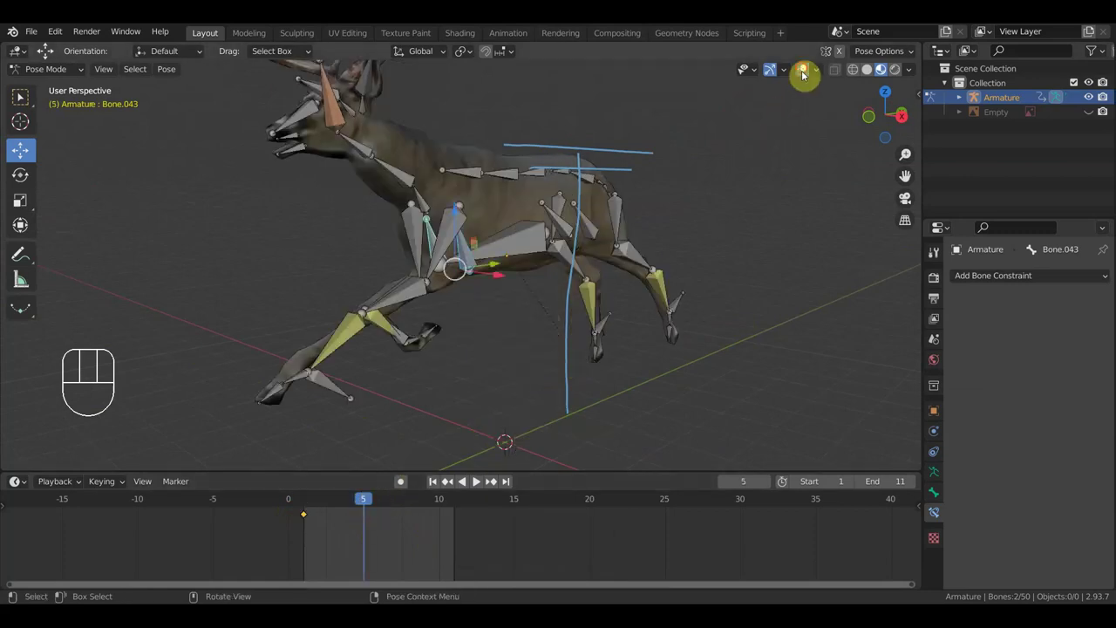
left_click(807, 72)
left_click_drag(722, 213, 566, 311)
left_click_drag(547, 312, 597, 302)
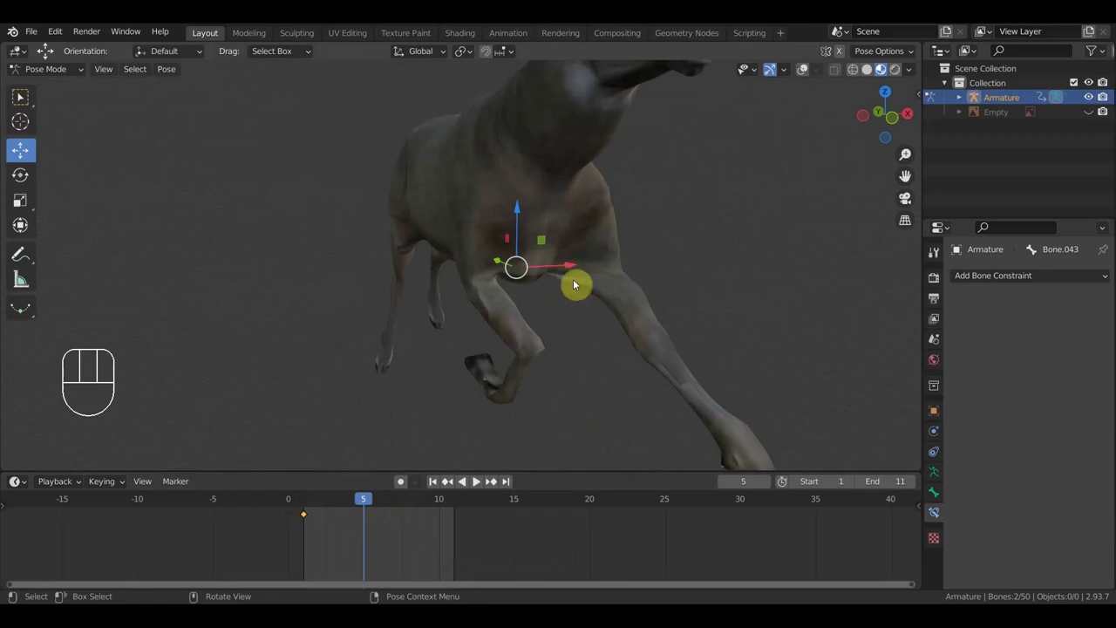
left_click_drag(698, 271, 519, 282)
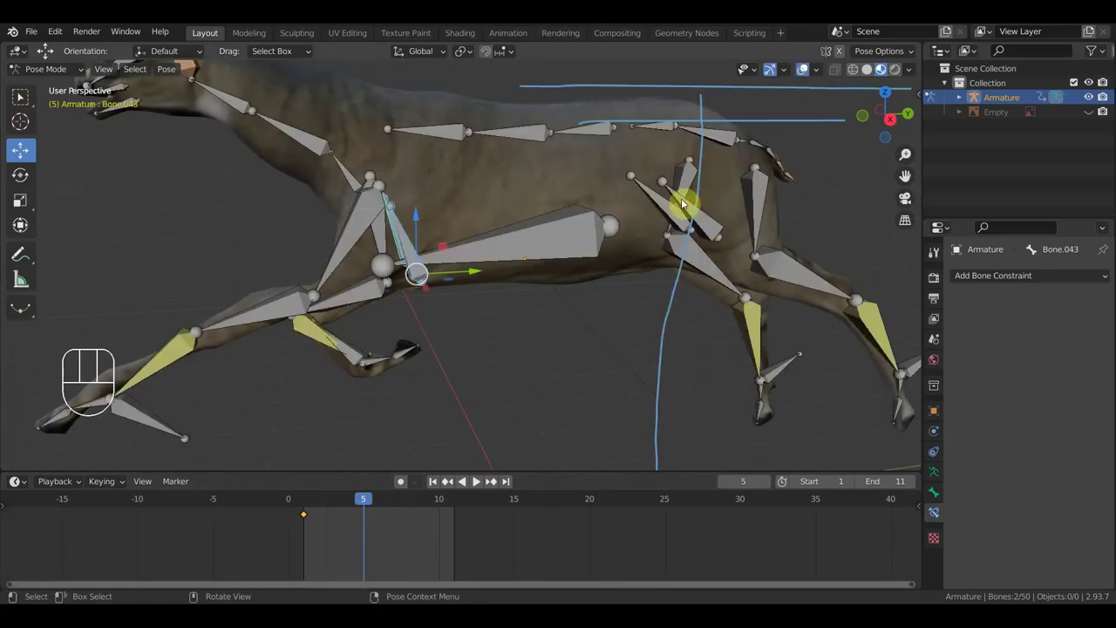
In right side view, grab the hip bone and shift it back and slightly up for a stretched leap.
middle_click(602, 326)
key("KP_3")
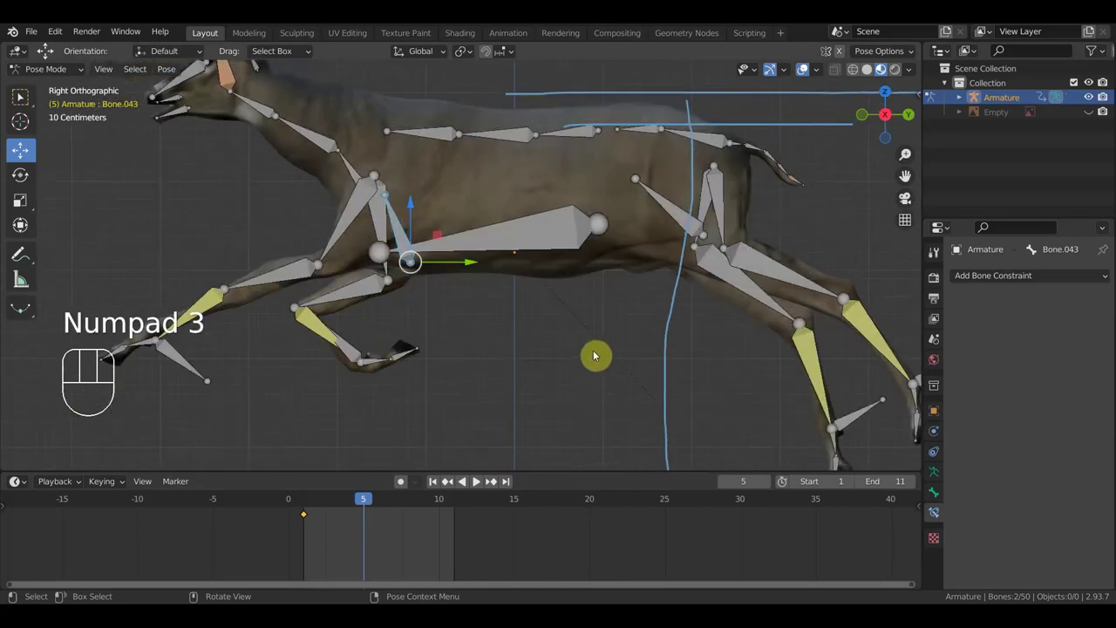
key("g")
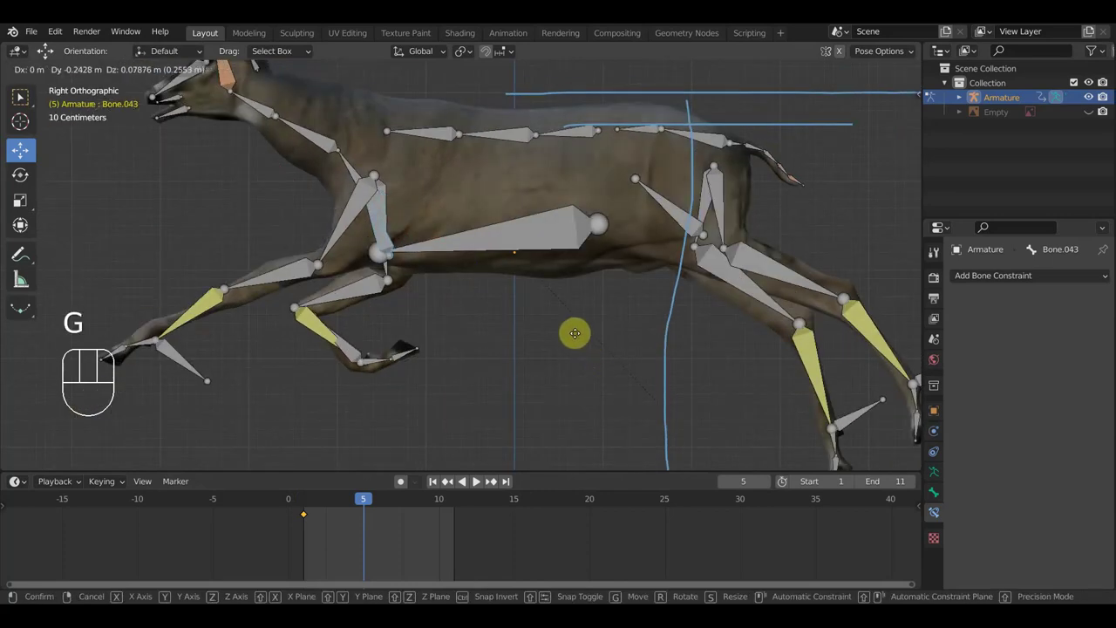
left_click_drag(591, 335, 727, 321)
left_click(814, 66)
left_click_drag(761, 225, 664, 229)
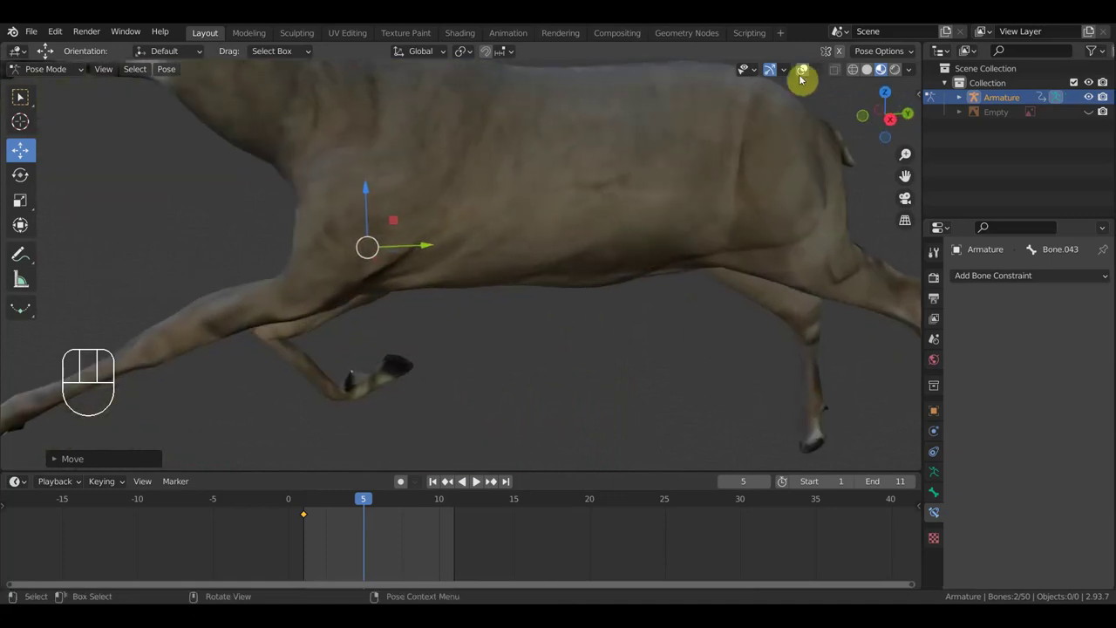
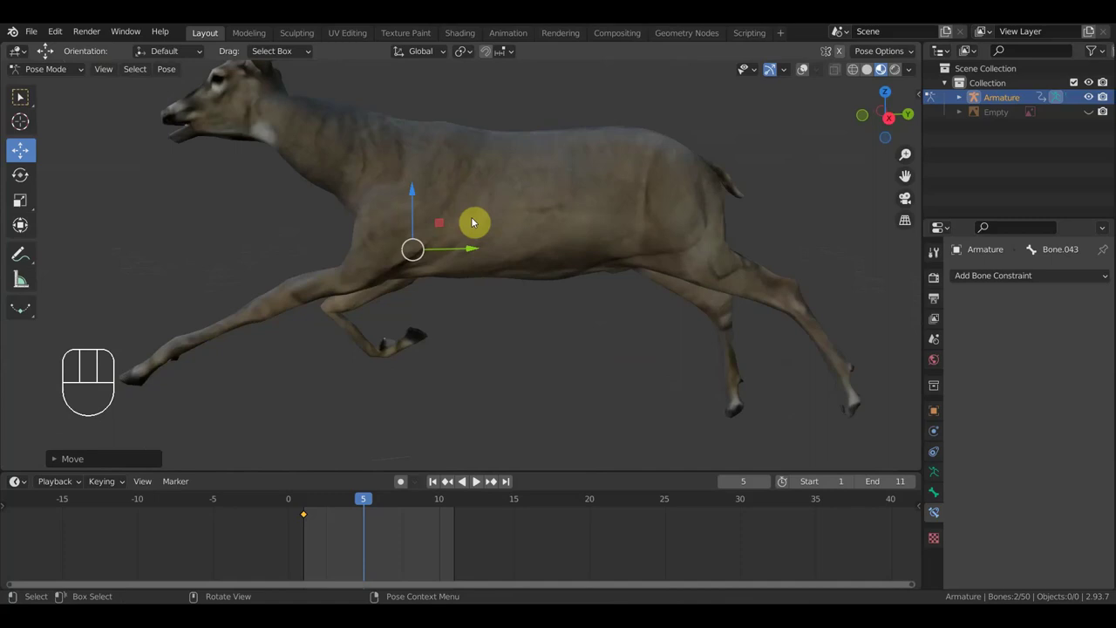
Show the rig again, select all bones and keyframe the stretched pose at frame 5.
left_click(809, 73)
left_click_drag(798, 134, 784, 140)
key("a")
key("i")
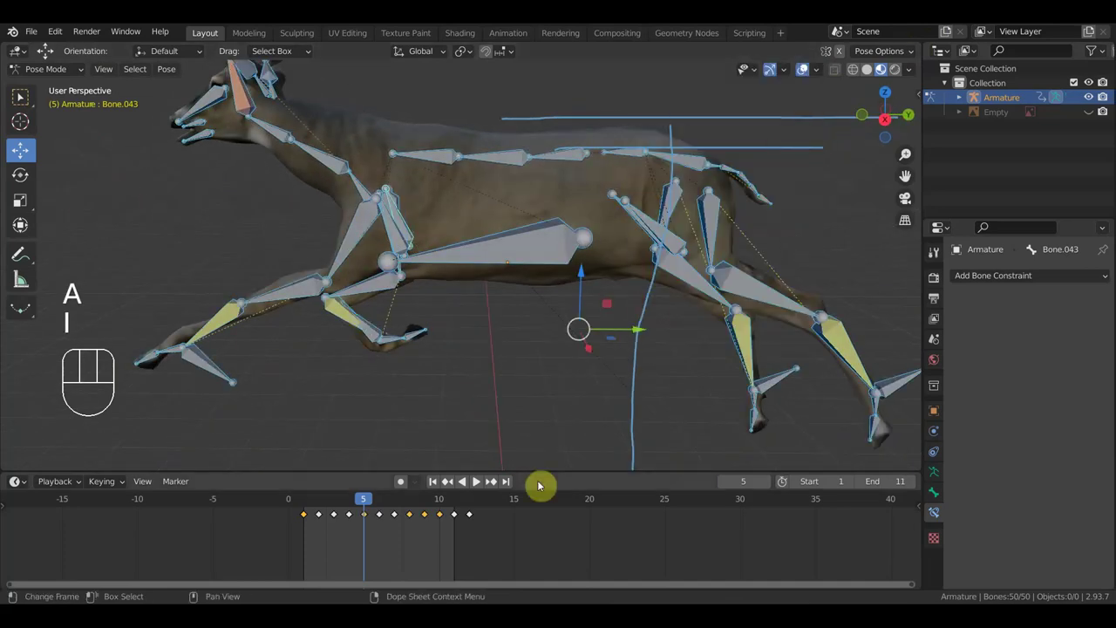
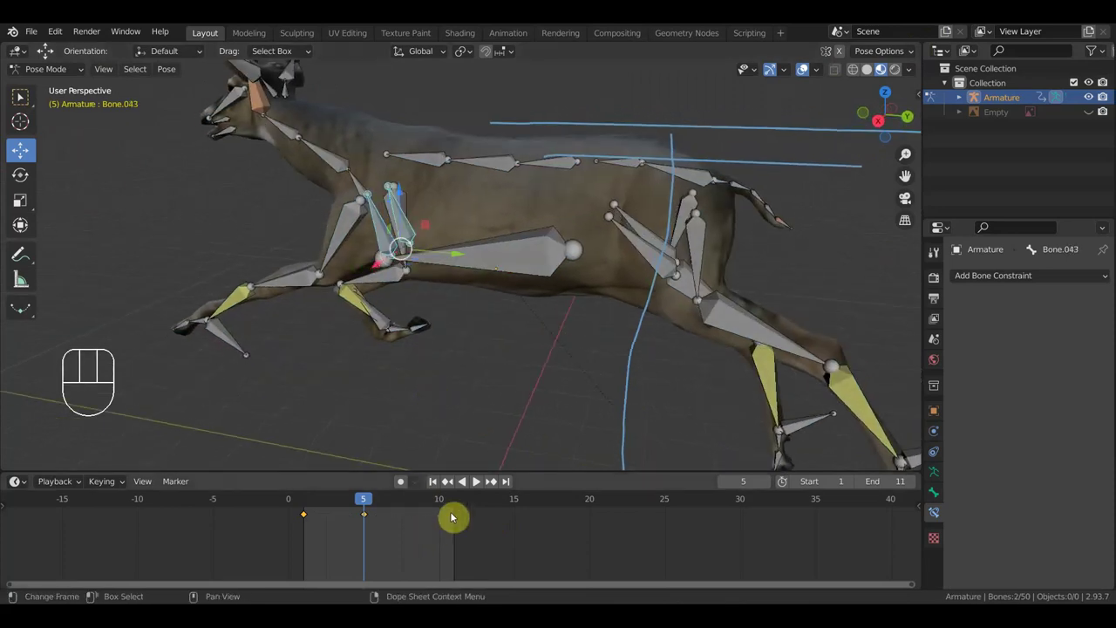
Duplicate the frame-1 keyframes and drop the copies at frame 11.
left_click_drag(308, 513, 297, 506)
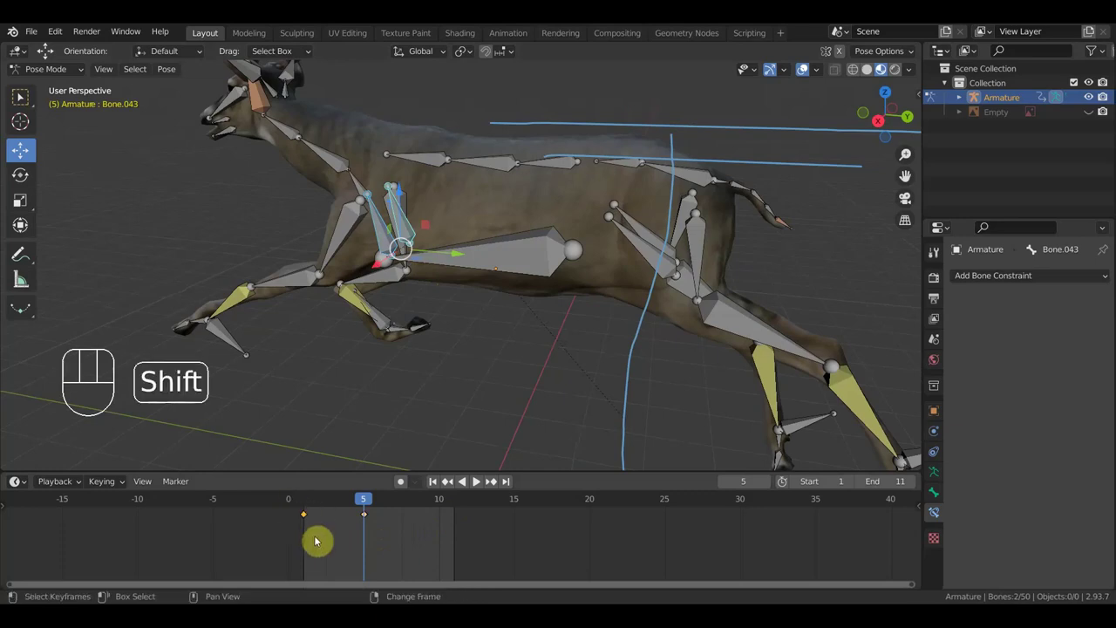
key("shift+g")
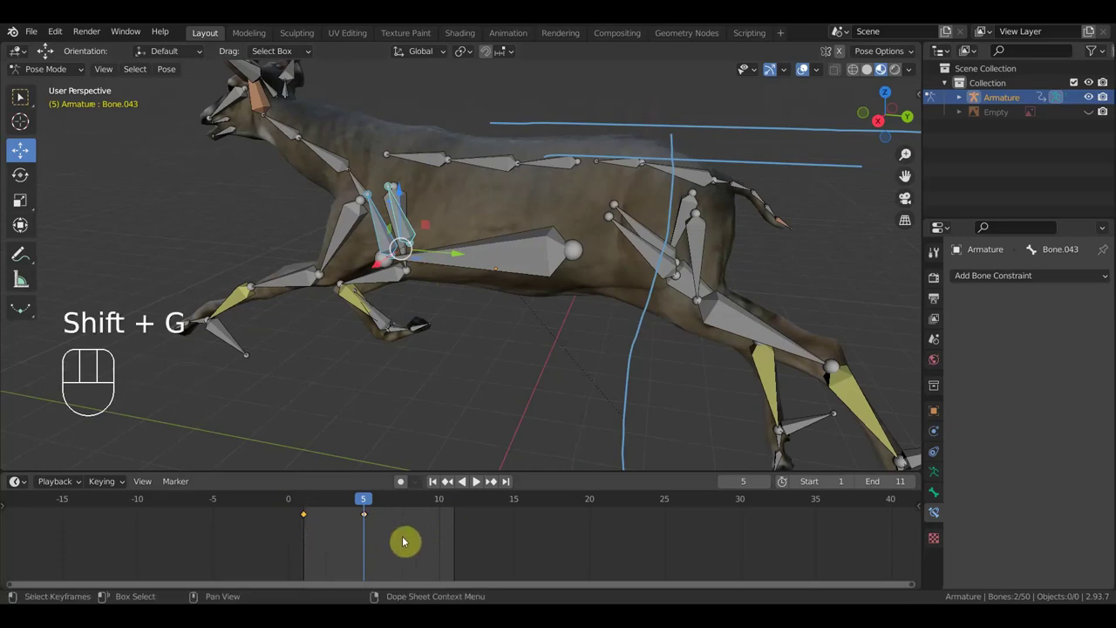
key("shift+d")
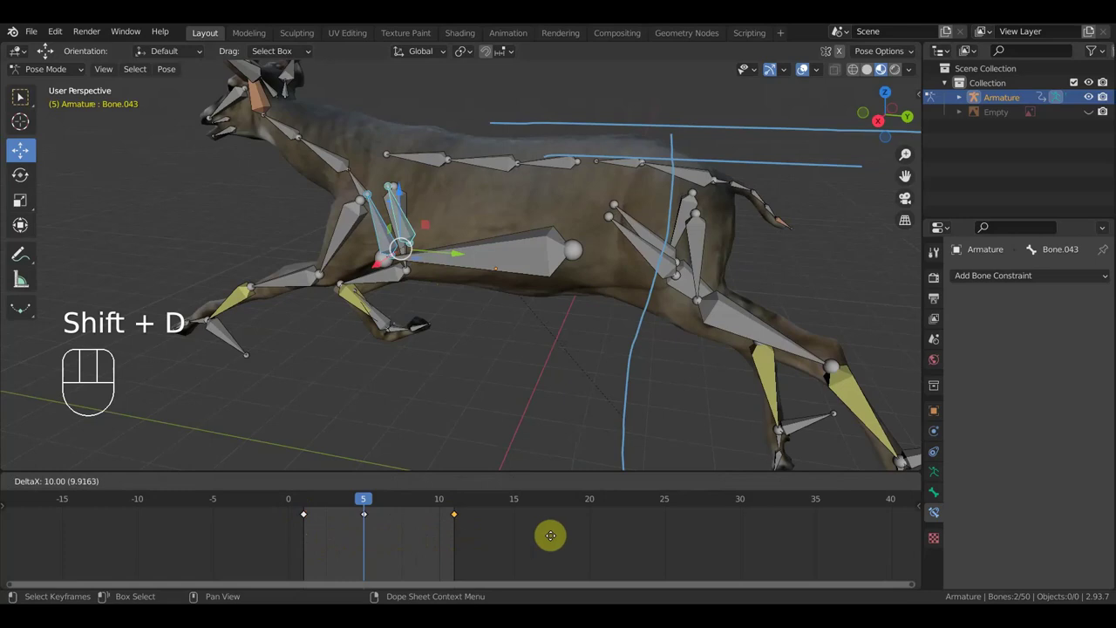
left_click(556, 538)
Play the run cycle with the rig hidden, then stop playback.
key("space")
left_click_drag(530, 454, 701, 380)
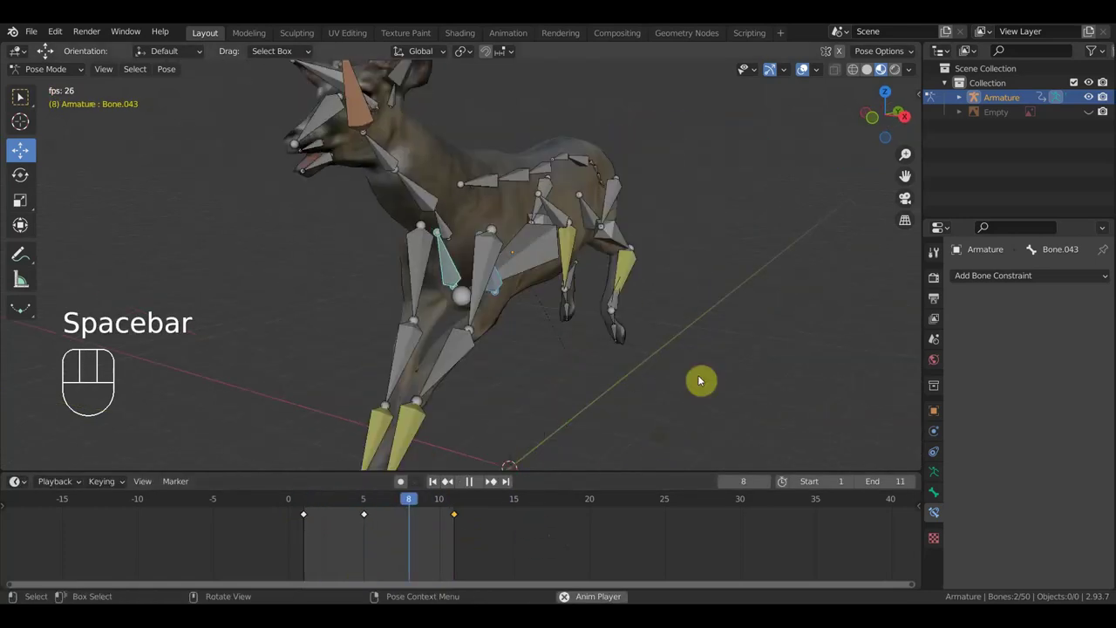
left_click(795, 69)
left_click(802, 75)
key("space")
Show the rig in right side view and scrub the animation back to frame 0.
left_click_drag(566, 344, 549, 361)
middle_click(517, 337)
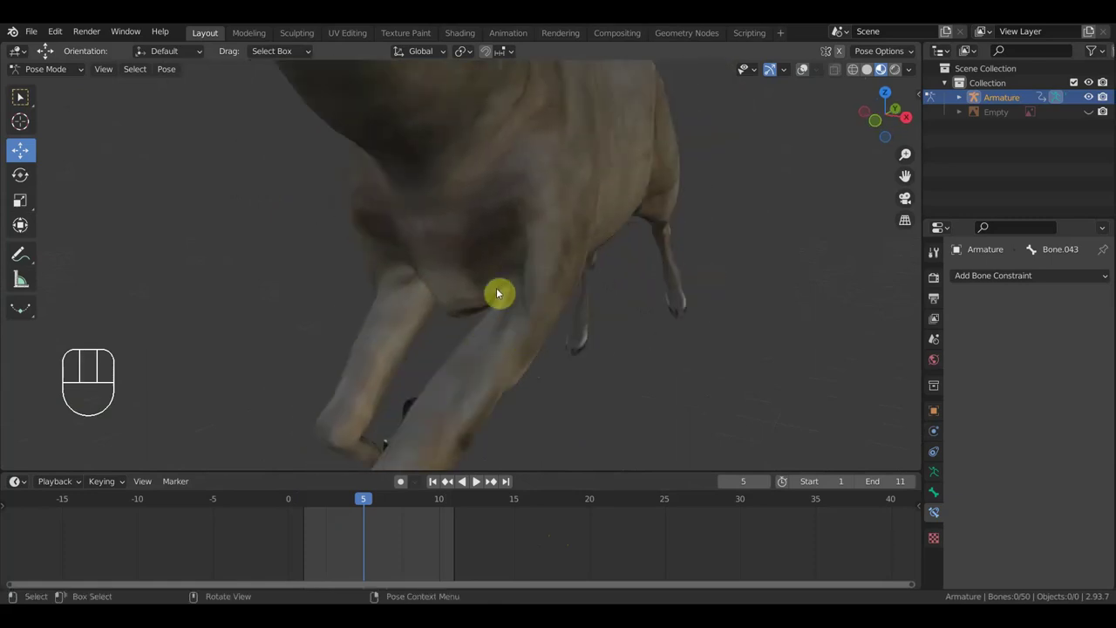
left_click(800, 69)
key("KP_3")
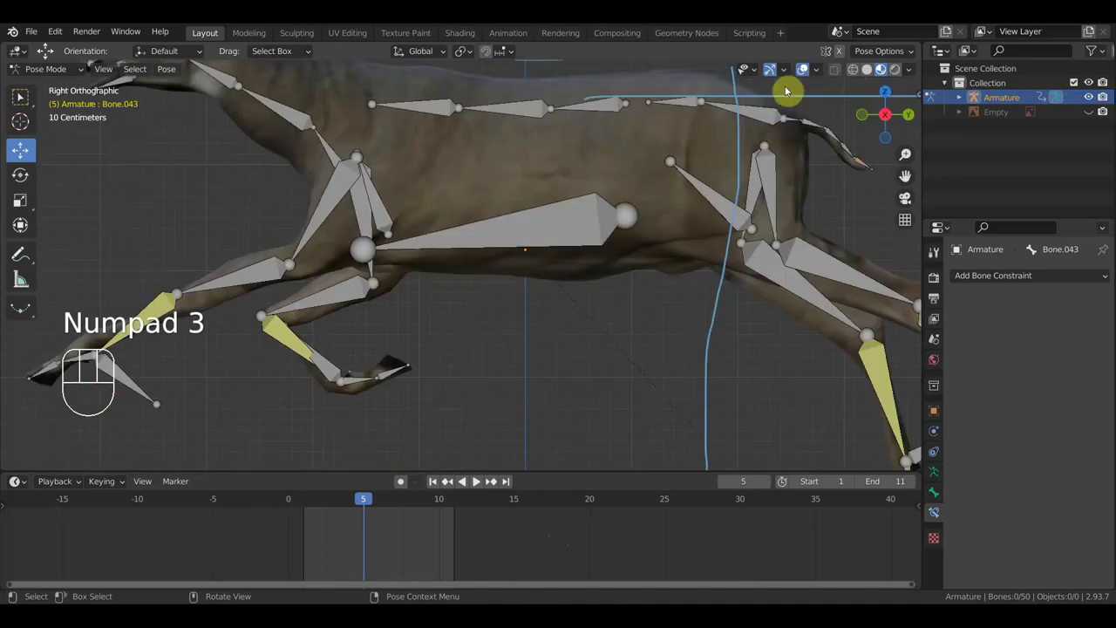
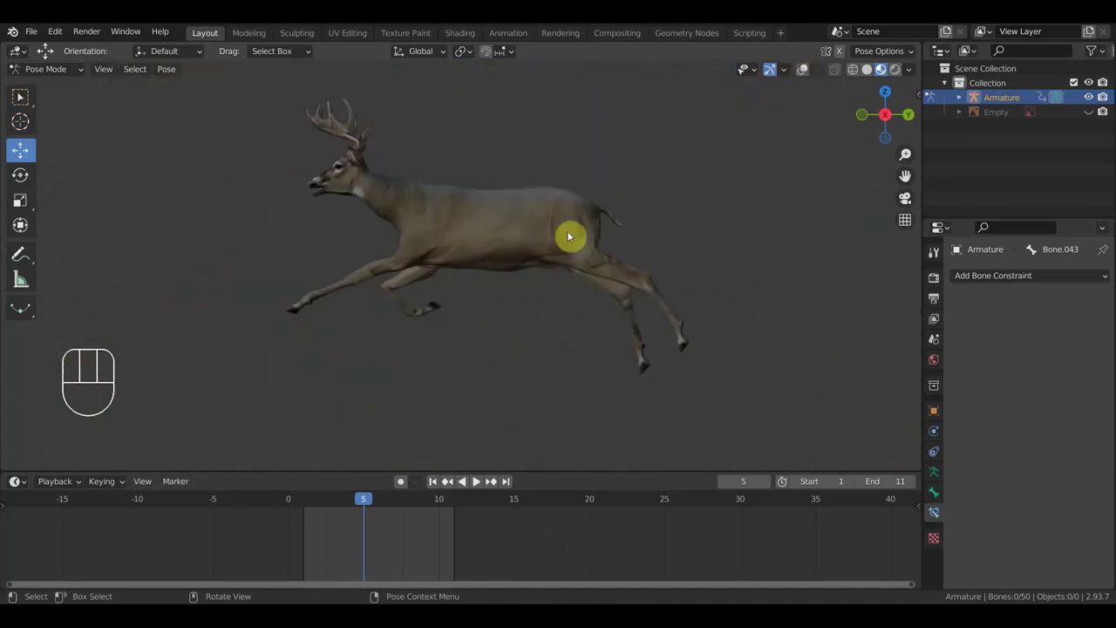
left_click_drag(359, 501, 290, 490)
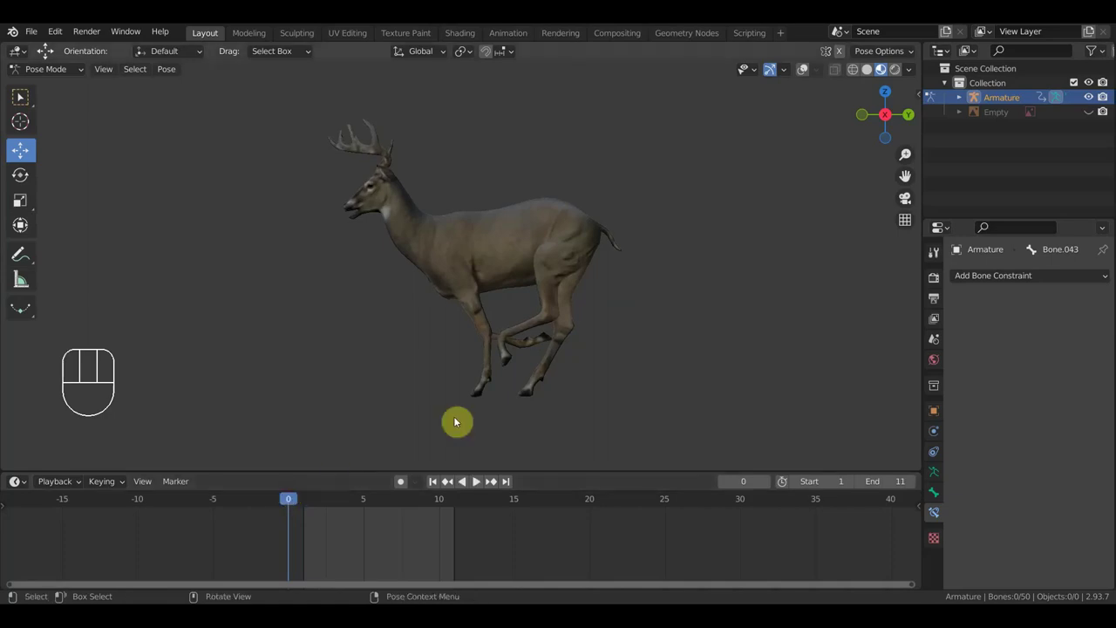
With the rig shown at frame 1, view the deer from the side and select all its bones.
left_click(805, 74)
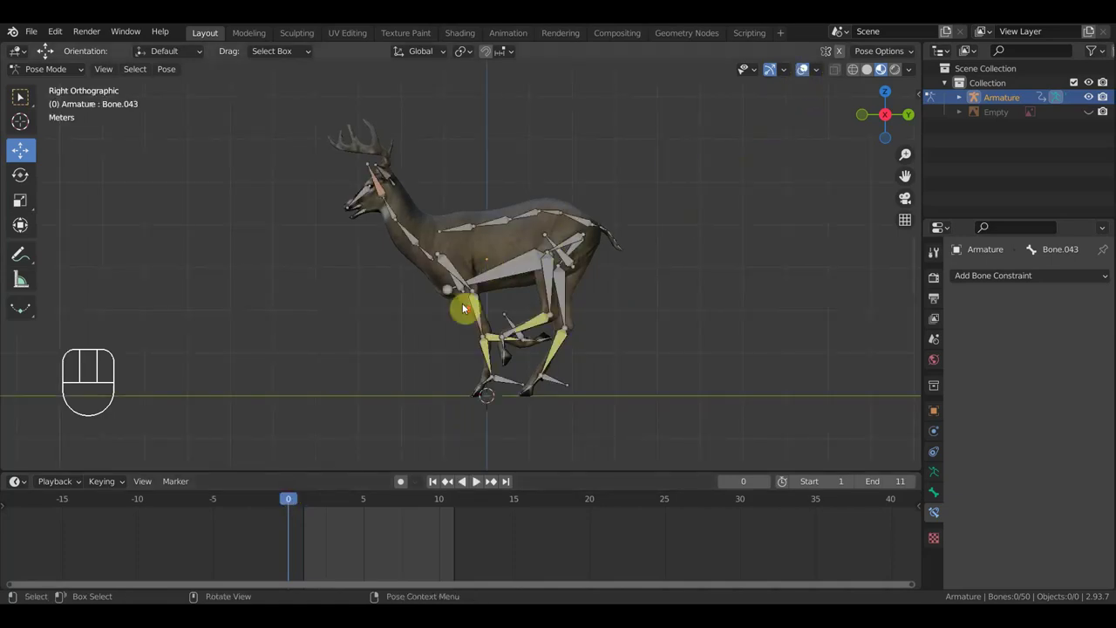
left_click_drag(463, 312, 493, 320)
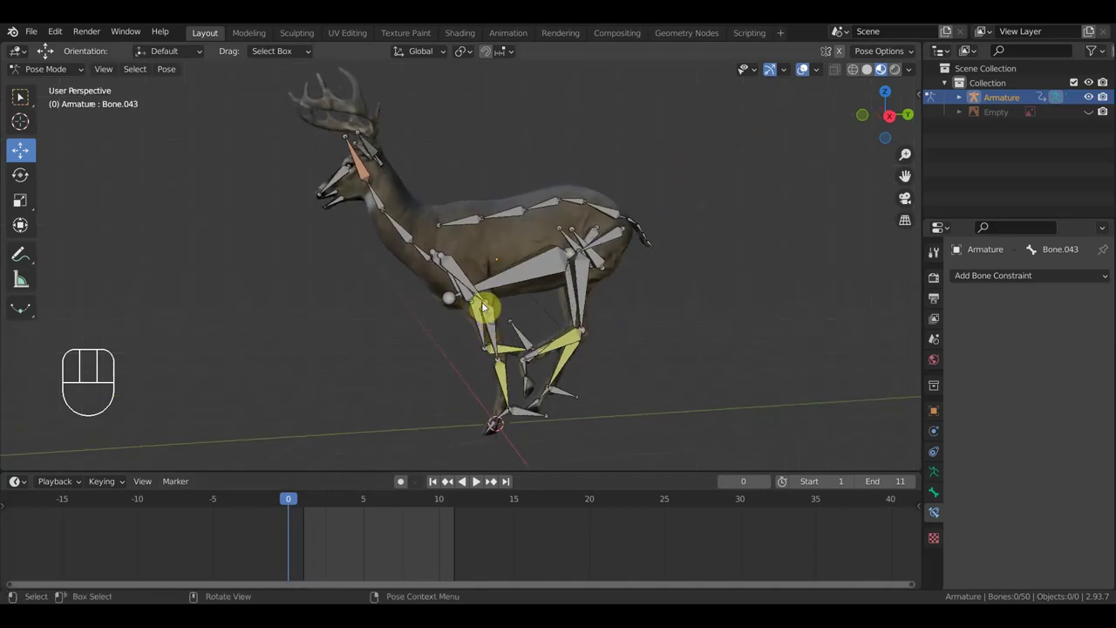
left_click(462, 277)
left_click_drag(475, 283, 397, 317)
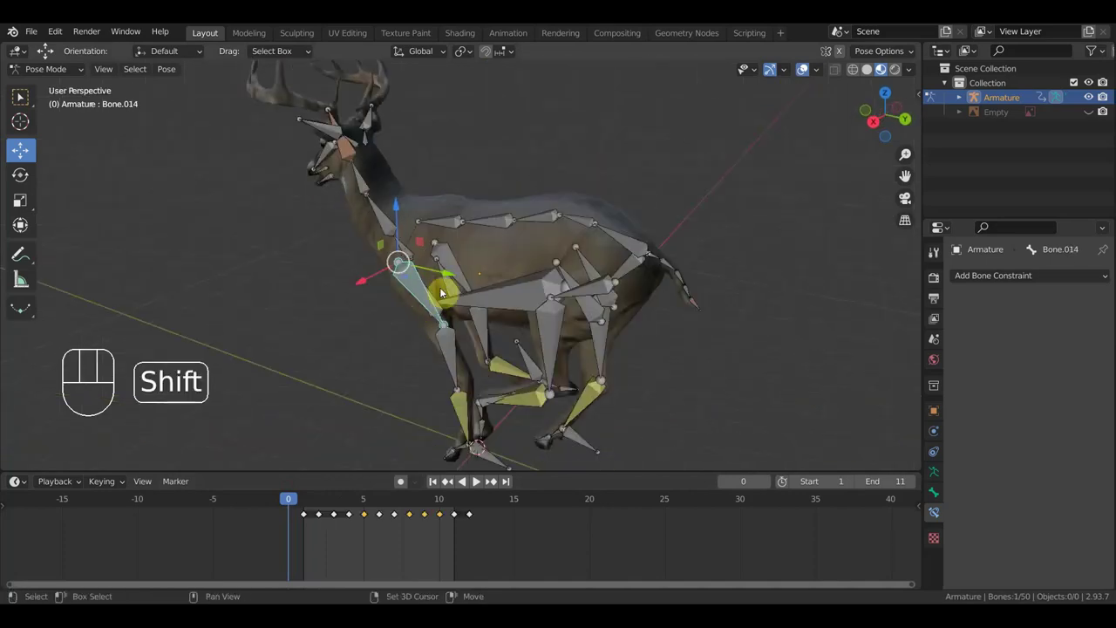
key("KP_3")
left_click(309, 507)
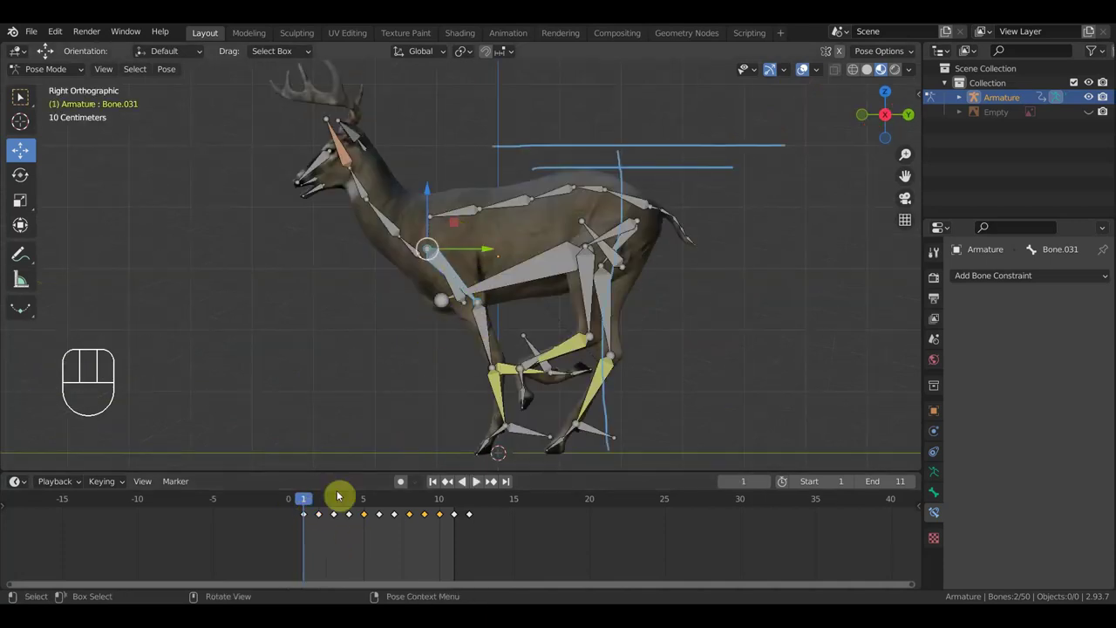
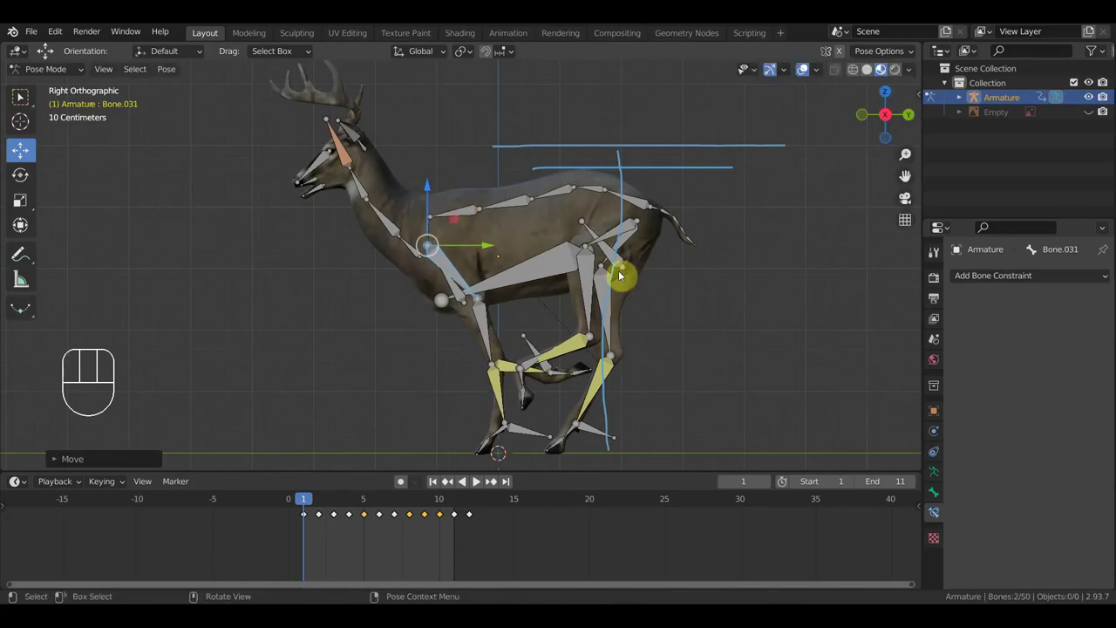
key("i")
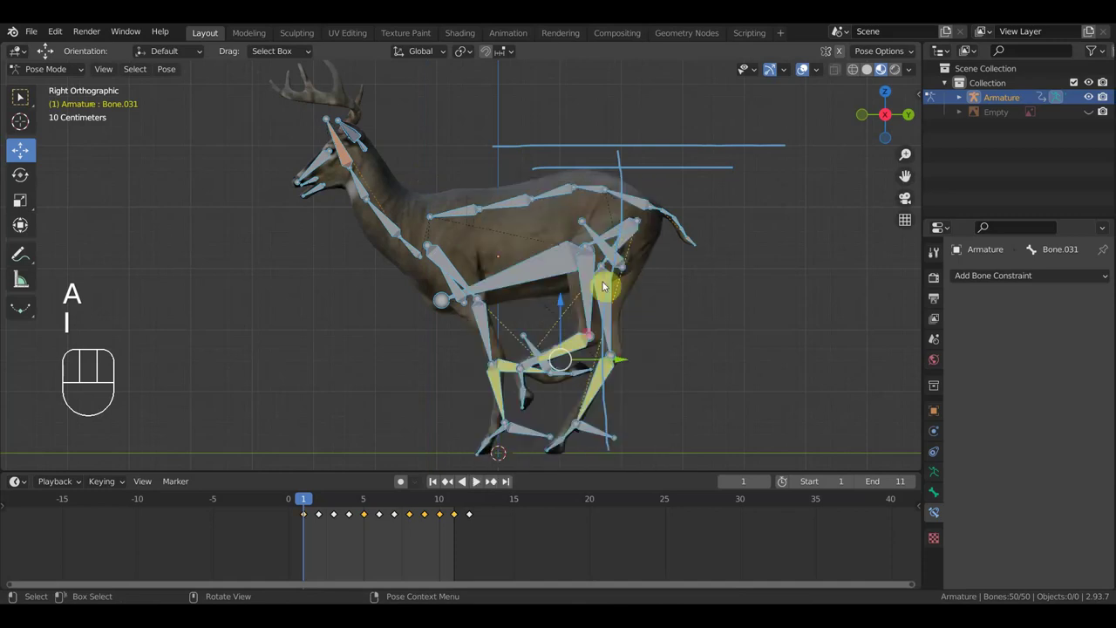
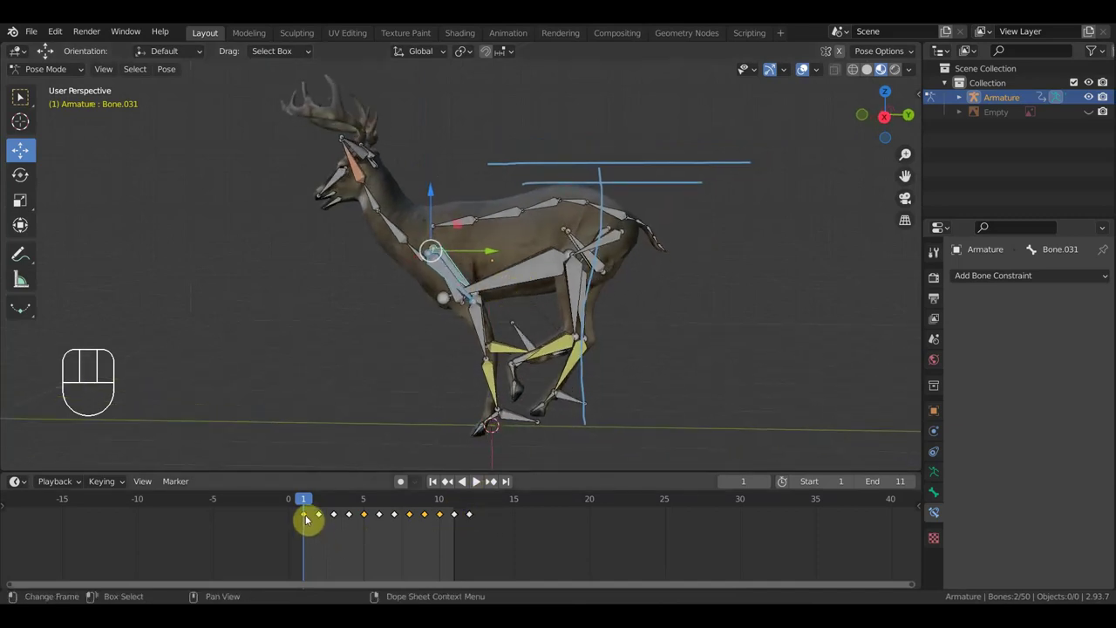
Duplicate the first-frame keyframes toward the end of the cycle.
left_click(308, 519)
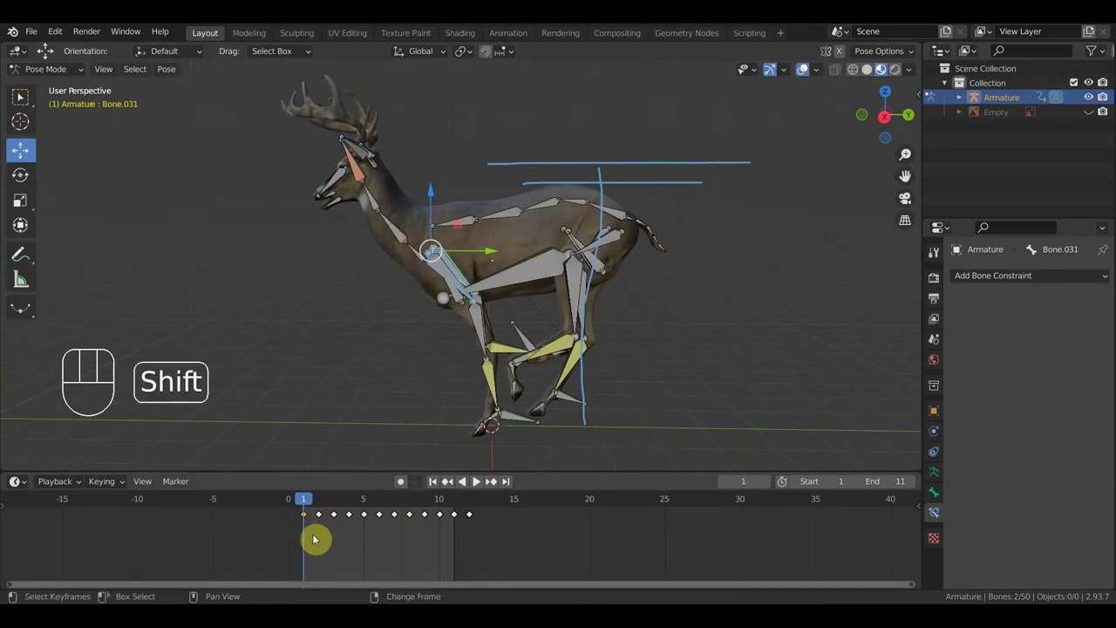
key("shift+d")
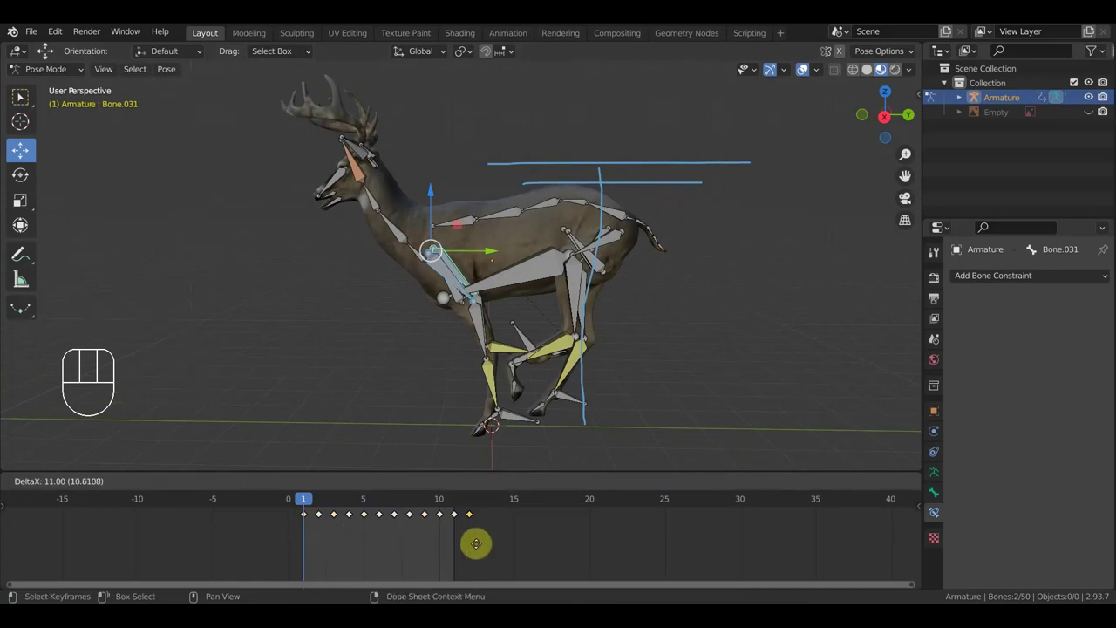
left_click(478, 543)
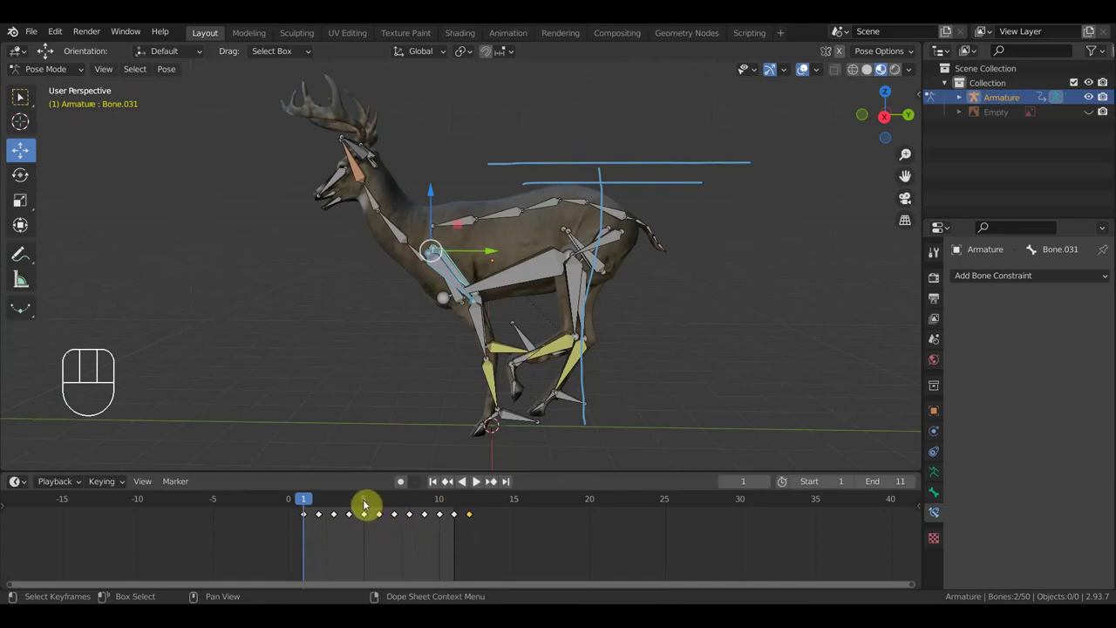
Scrub through the run-cycle frames and settle back on frame 5 to check the pose.
left_click(365, 503)
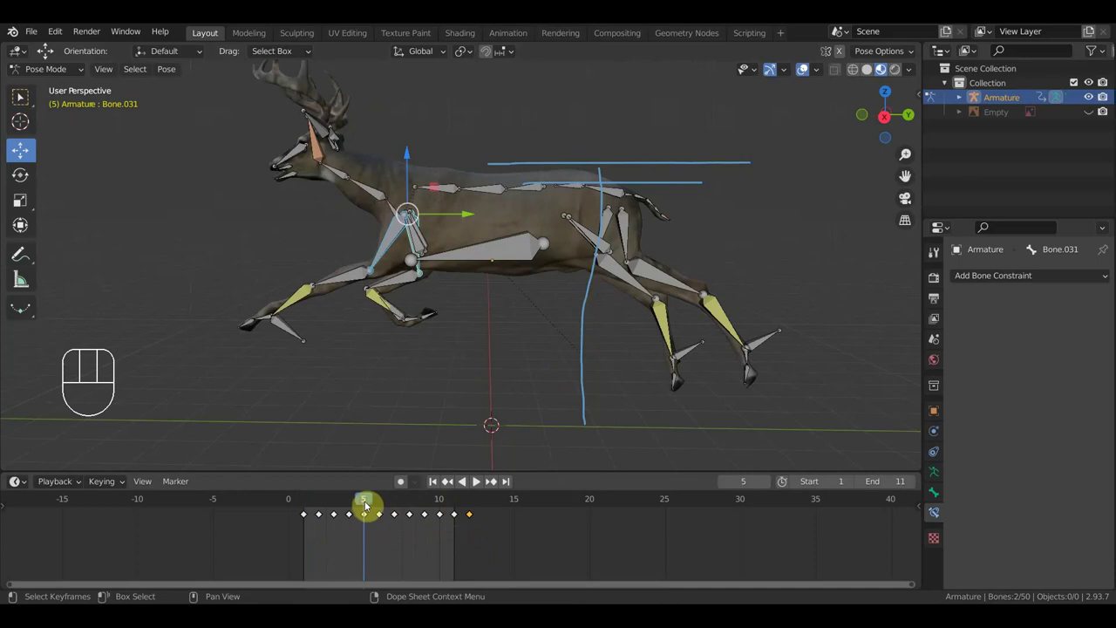
left_click_drag(364, 500, 466, 520)
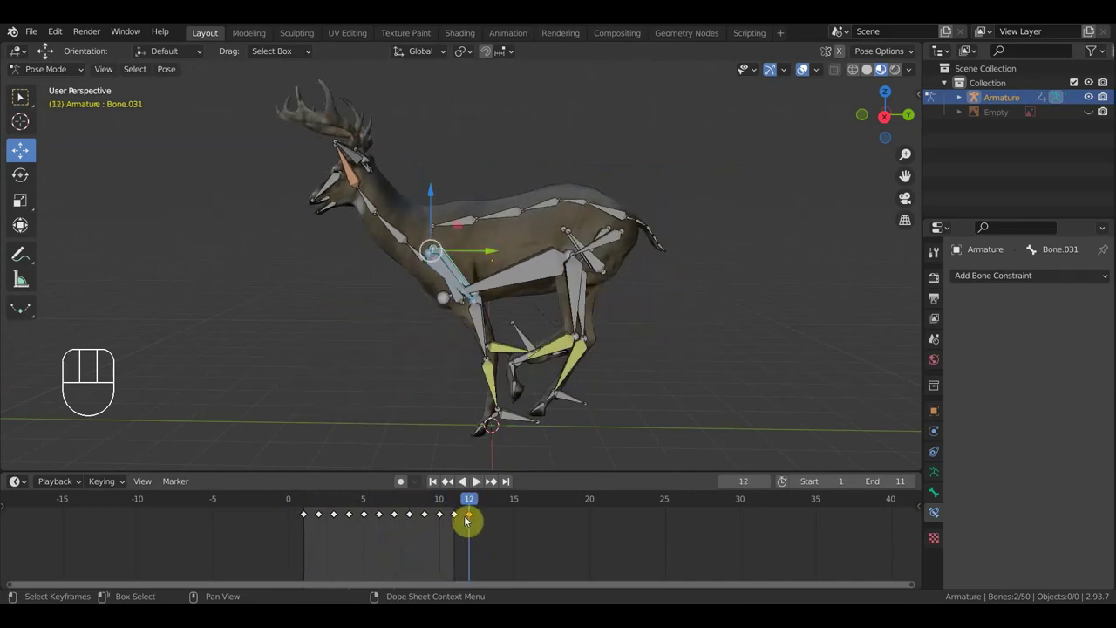
left_click(369, 506)
left_click_drag(472, 322, 473, 323)
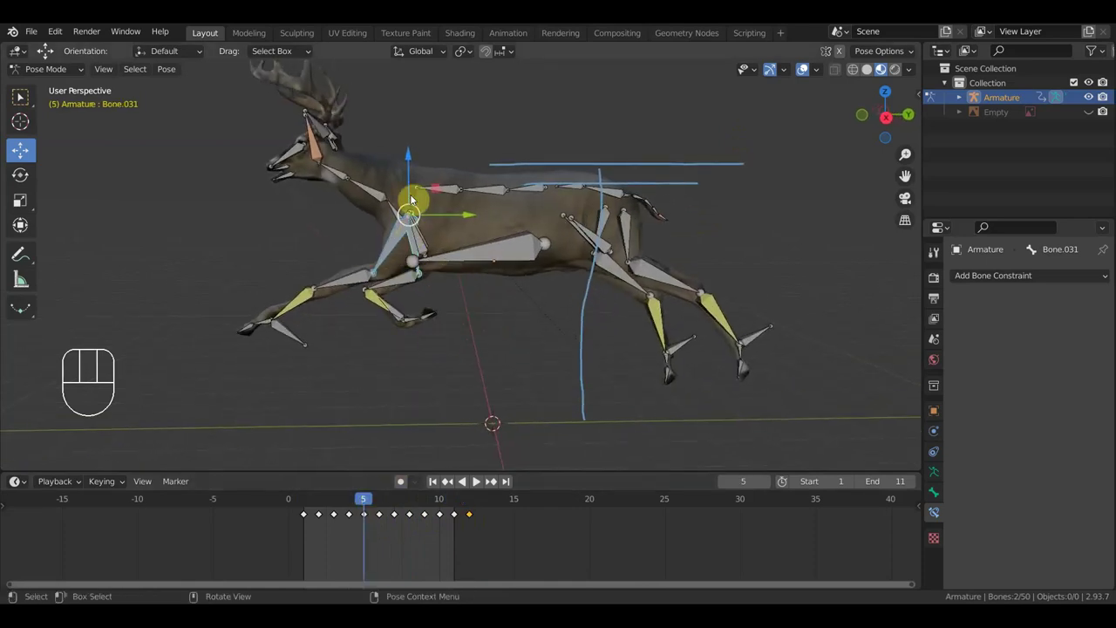
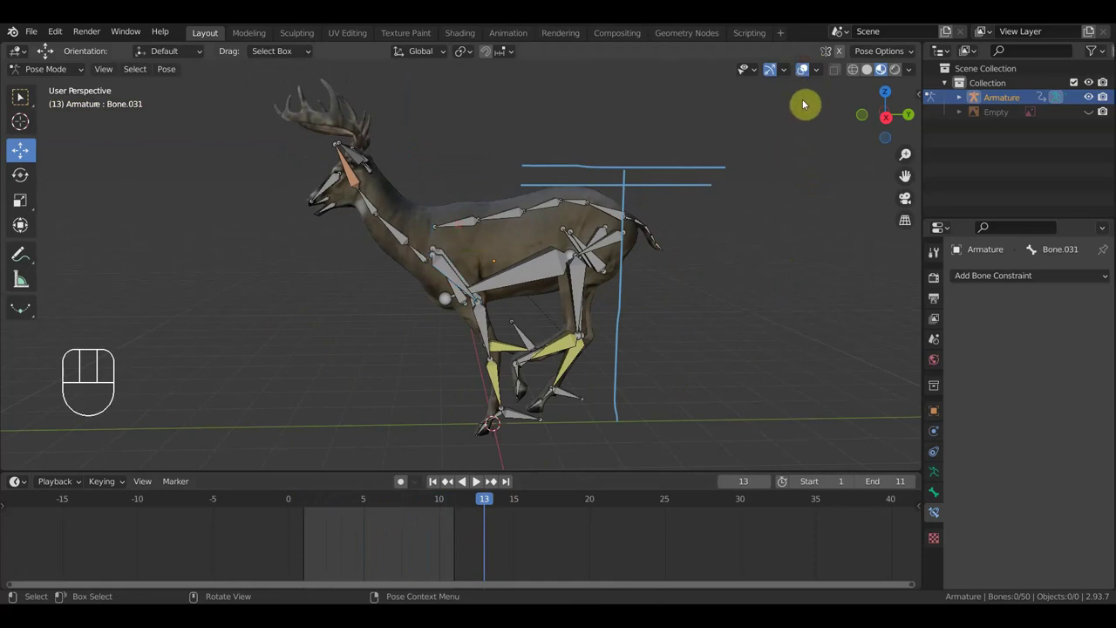
Play and stop the run cycle, then scrub back to frame 5 with the skeleton showing.
key("space")
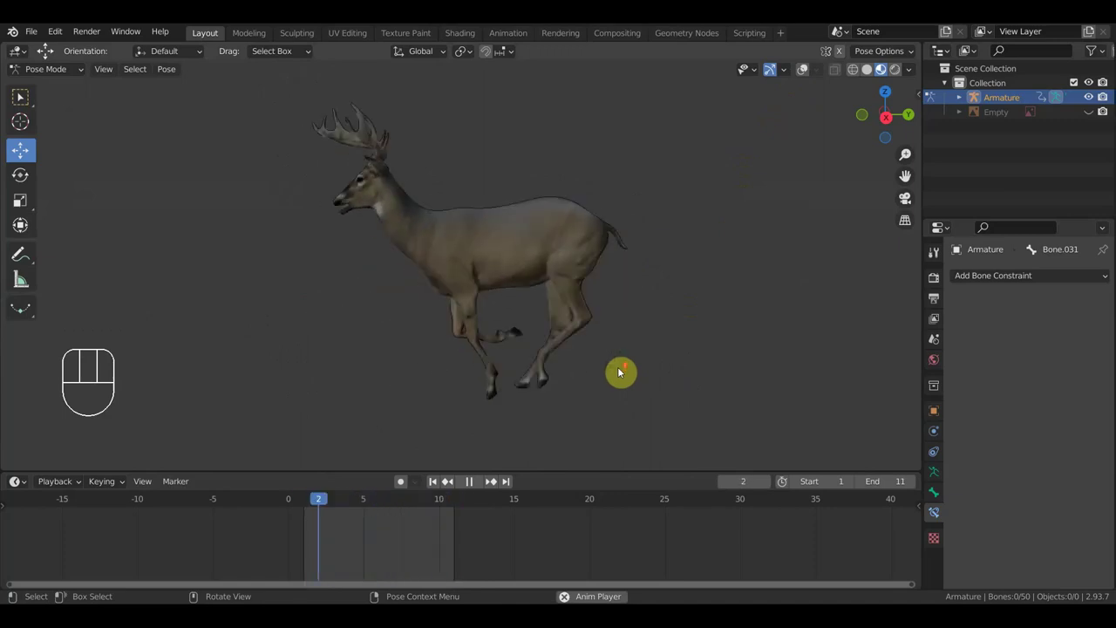
key("space")
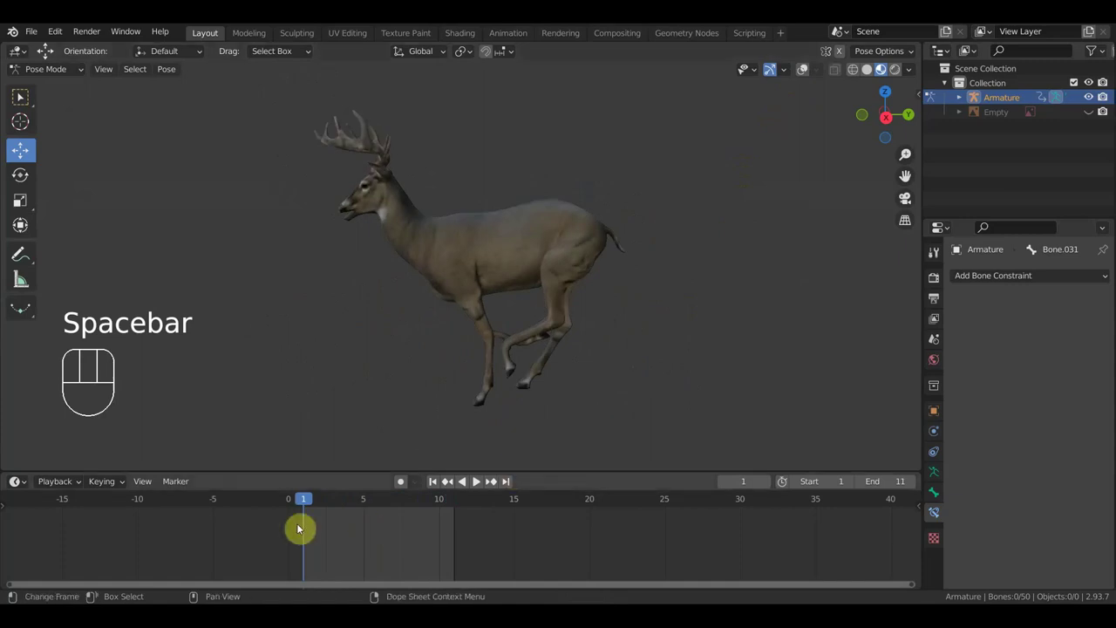
left_click_drag(306, 500, 371, 513)
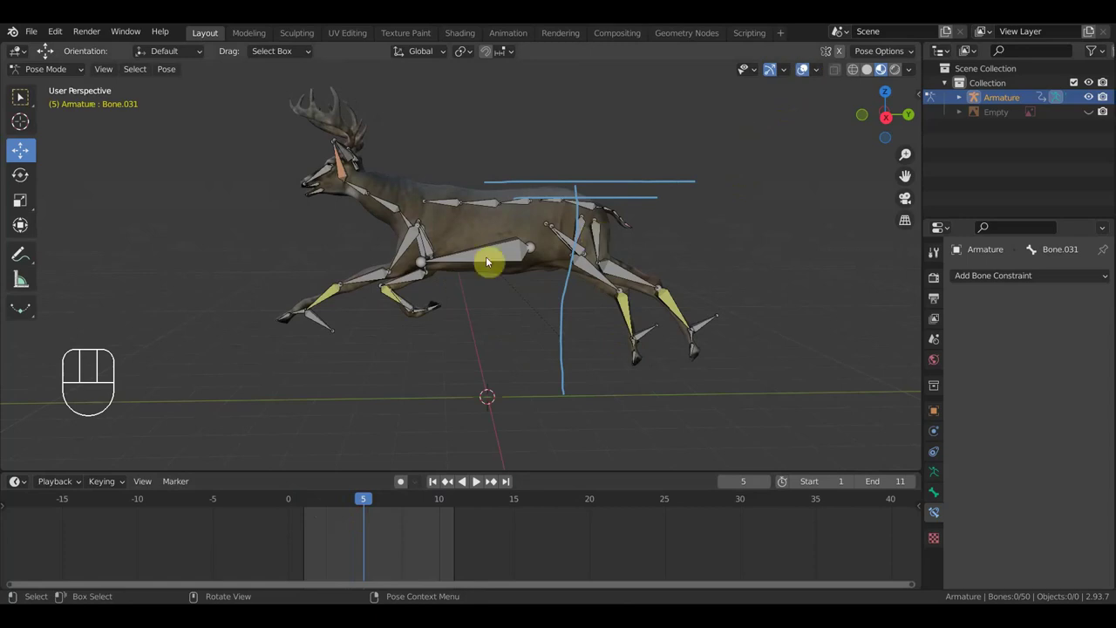
At frame 4 rotate the upper front leg bone, reposition the foot, and keyframe every bone.
left_click_drag(359, 501, 383, 439)
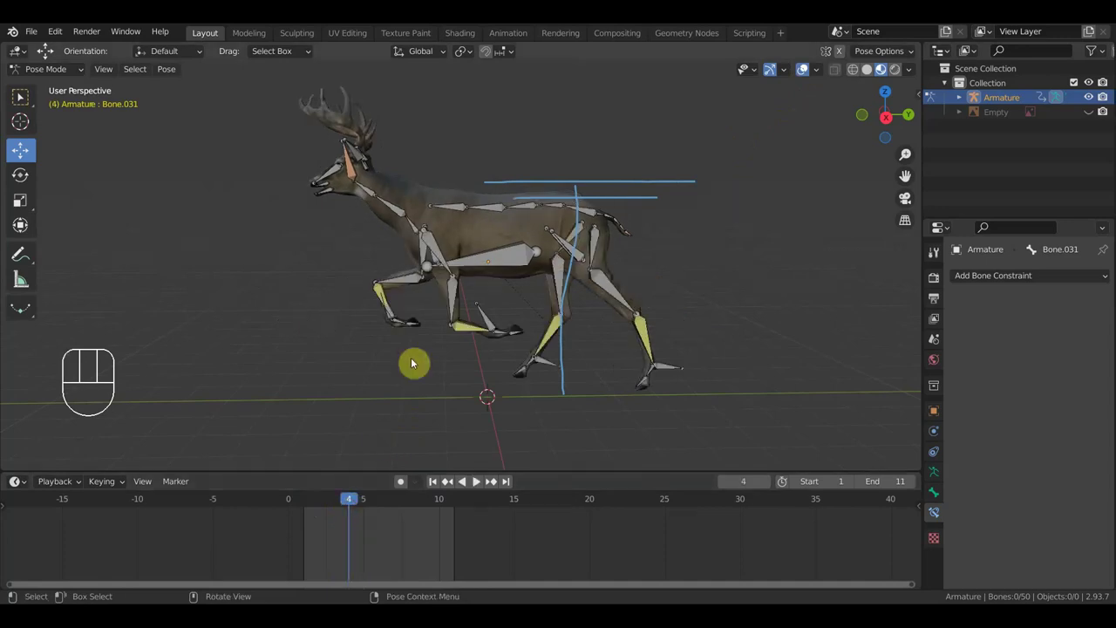
left_click_drag(442, 257, 454, 276)
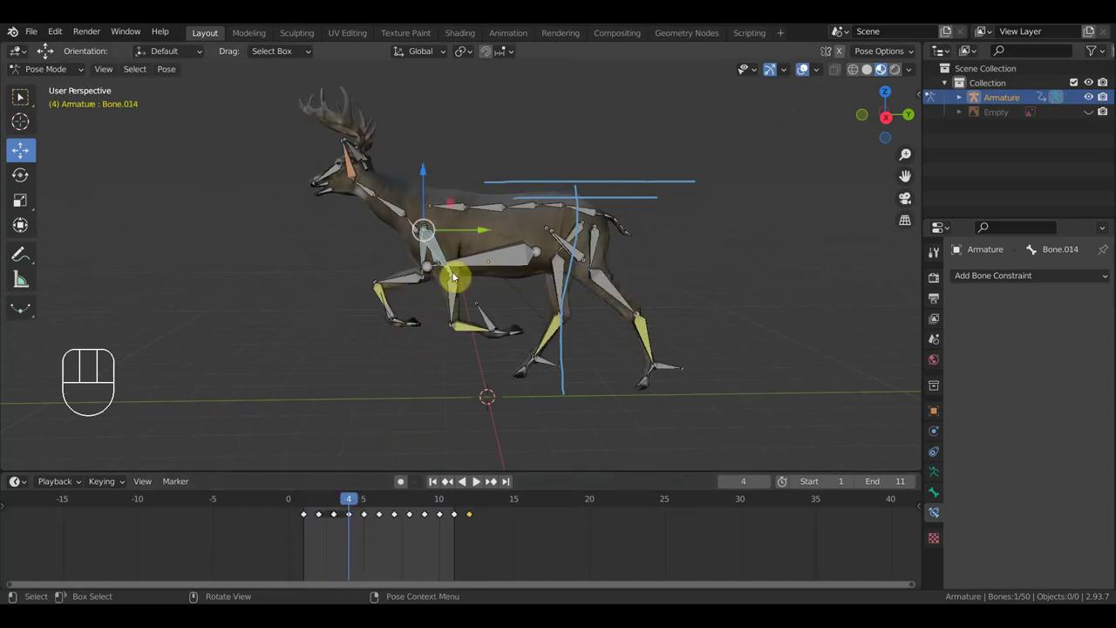
key("r")
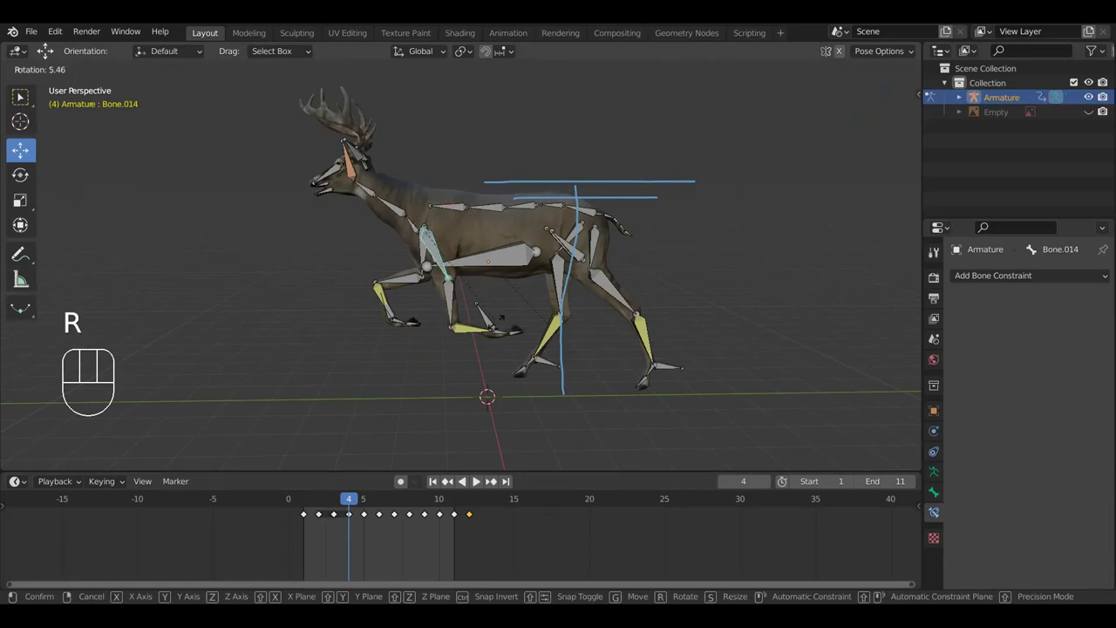
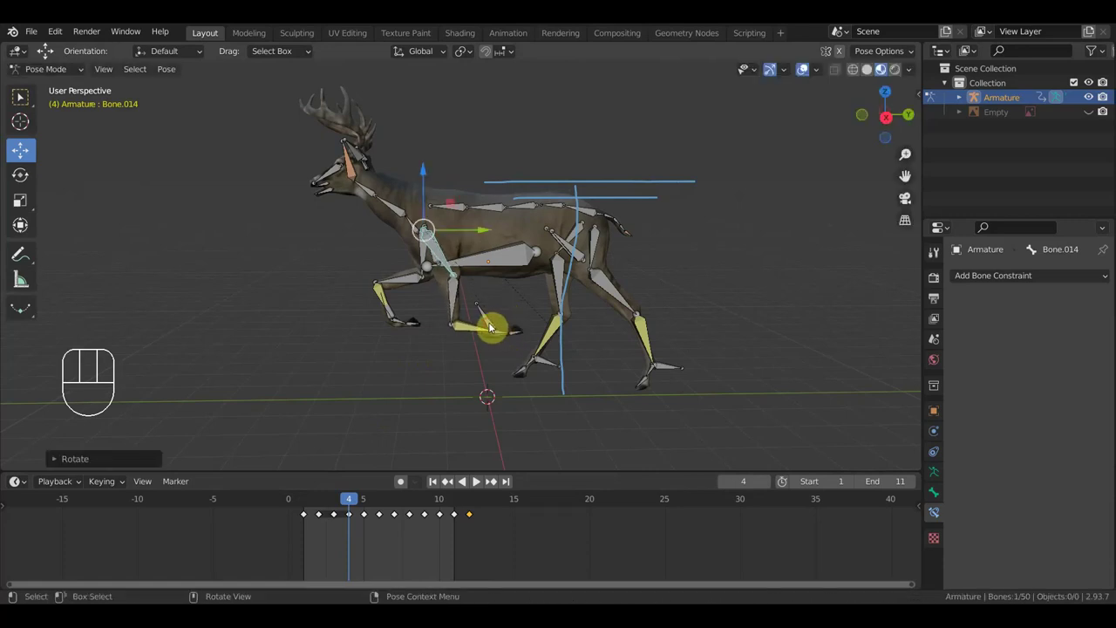
key("g")
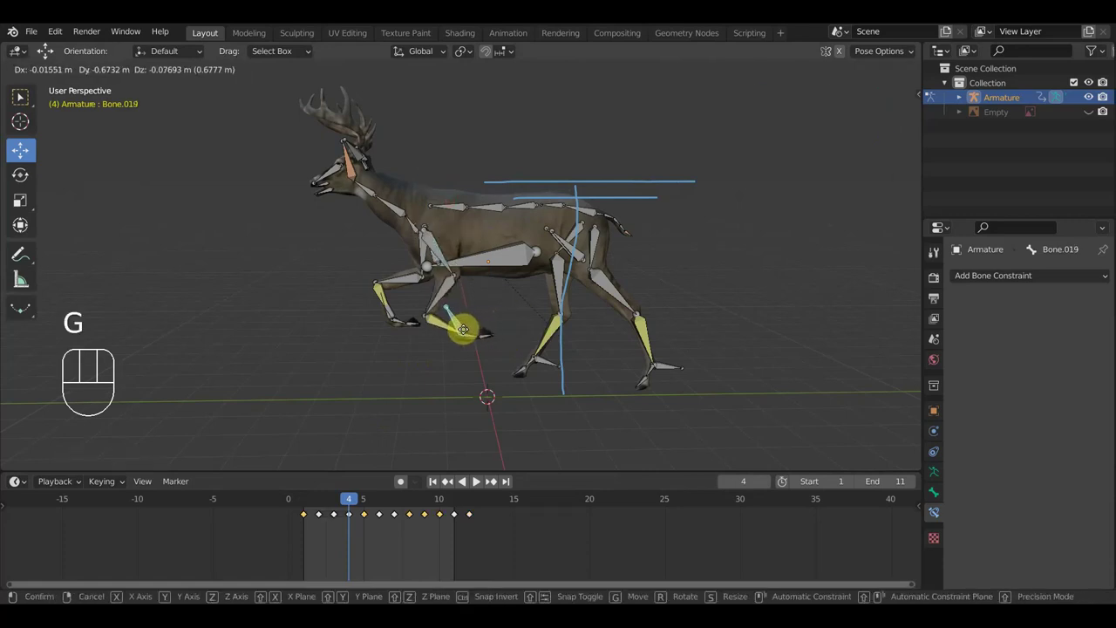
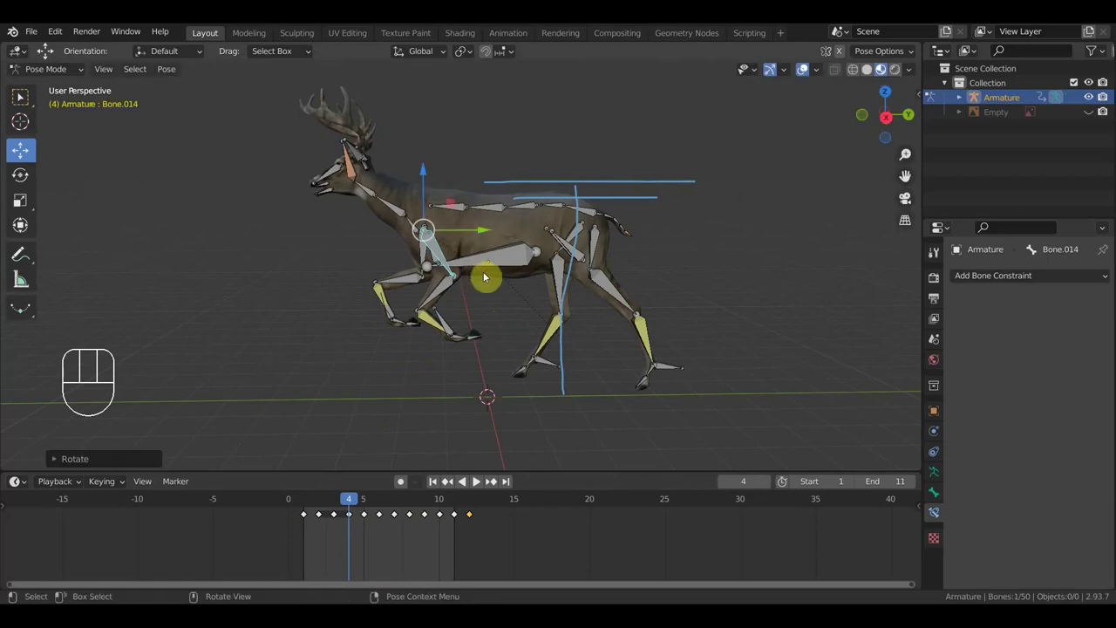
key("a")
key("i")
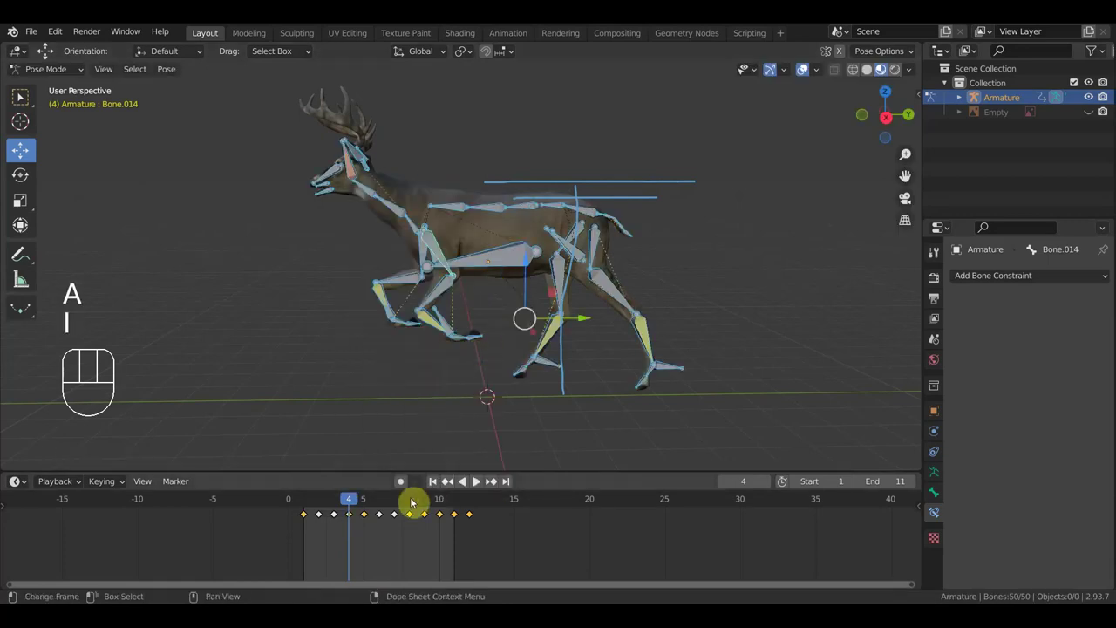
left_click_drag(352, 506, 367, 500)
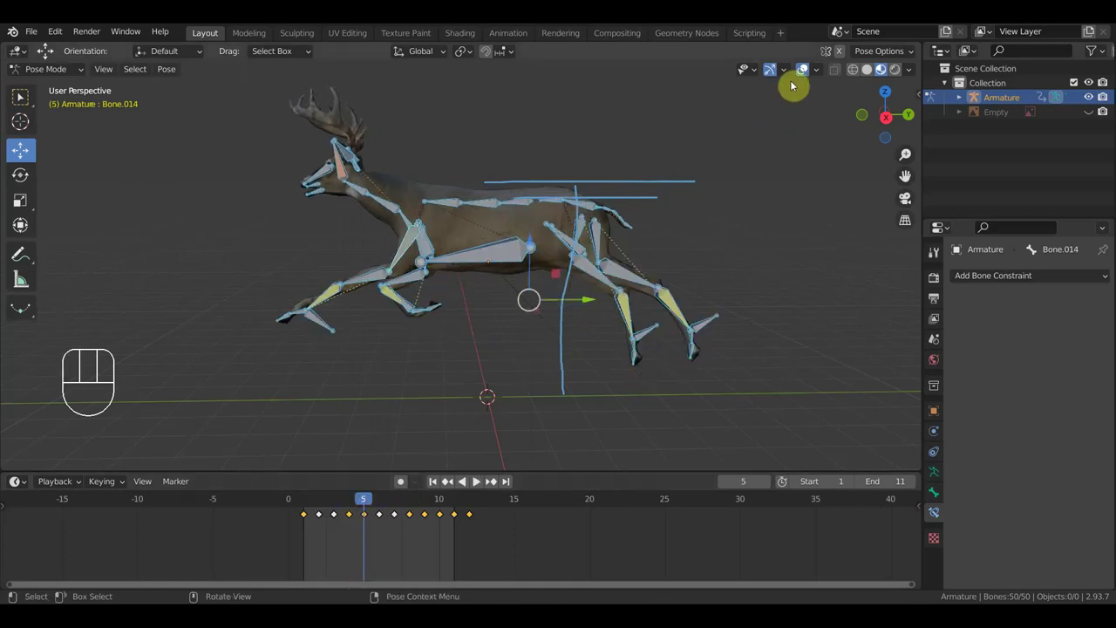
Play and stop the updated cycle, then scrub to frame 6 with the skeleton visible.
key("space")
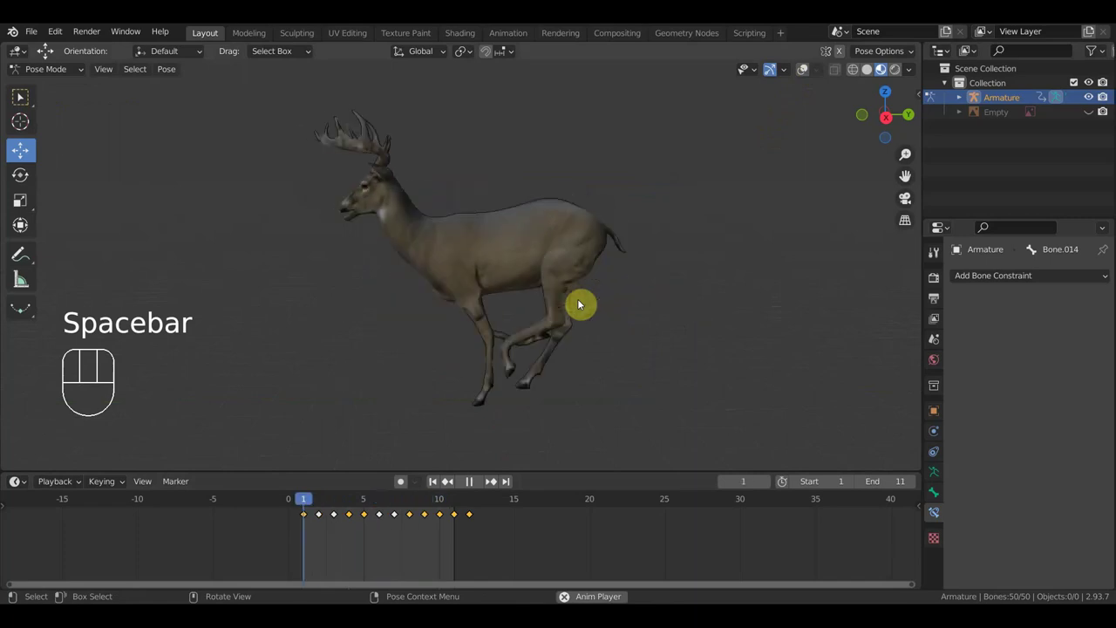
key("space")
left_click_drag(377, 501, 581, 372)
left_click(800, 75)
left_click_drag(601, 230, 593, 229)
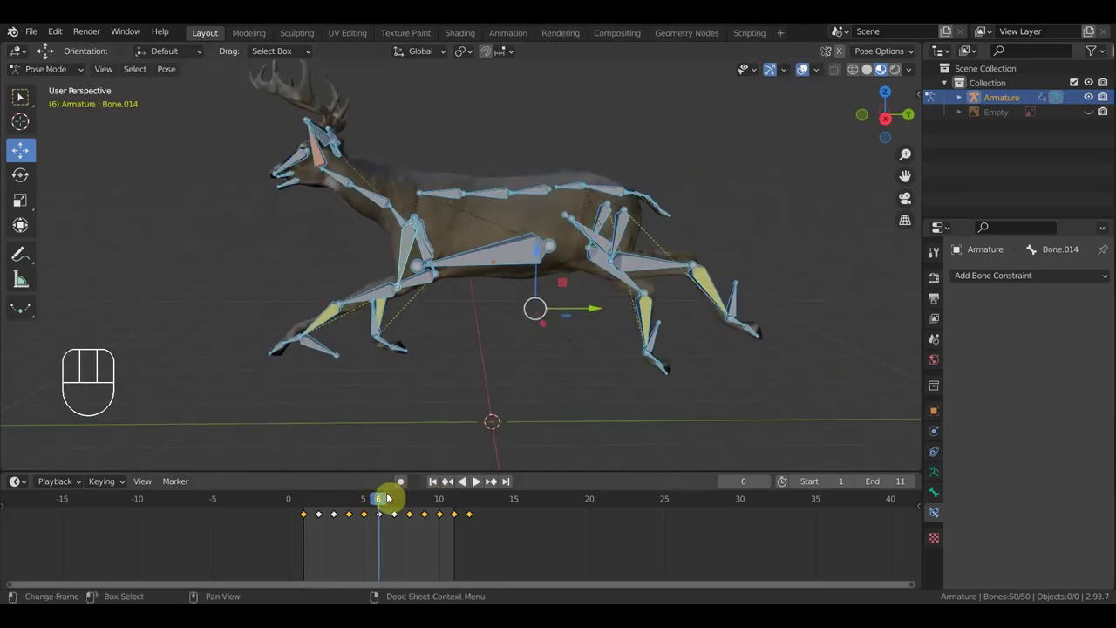
At frame 5 select six leg bones and slide their frame-5 keyframe in time.
left_click(372, 504)
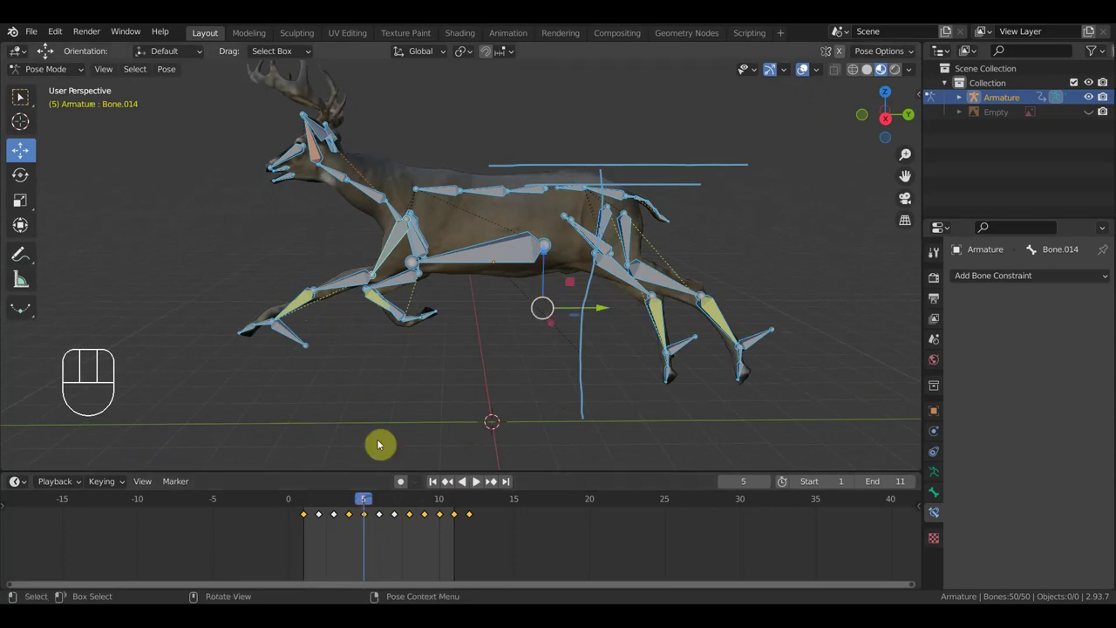
left_click(388, 256)
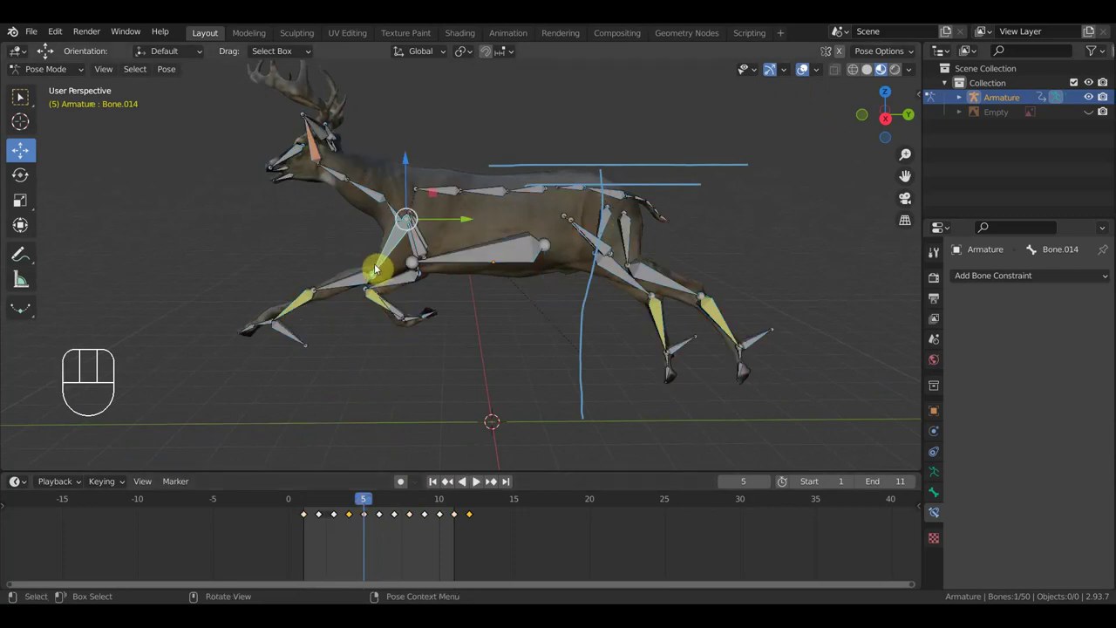
left_click_drag(357, 280, 318, 292)
left_click_drag(262, 308, 229, 273)
left_click(368, 520)
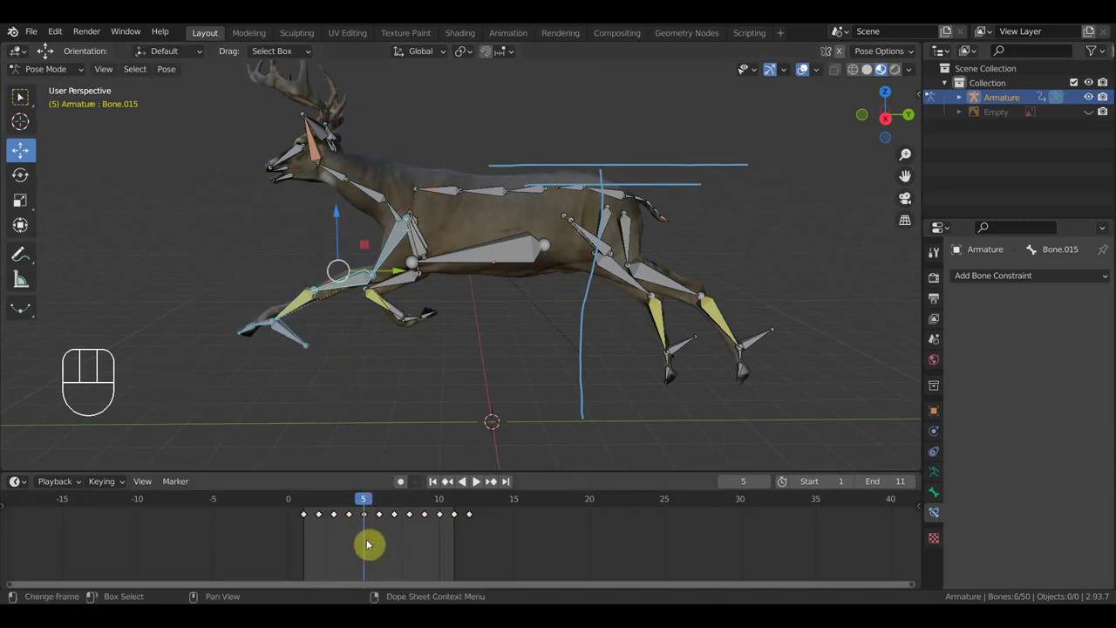
key("shift+d")
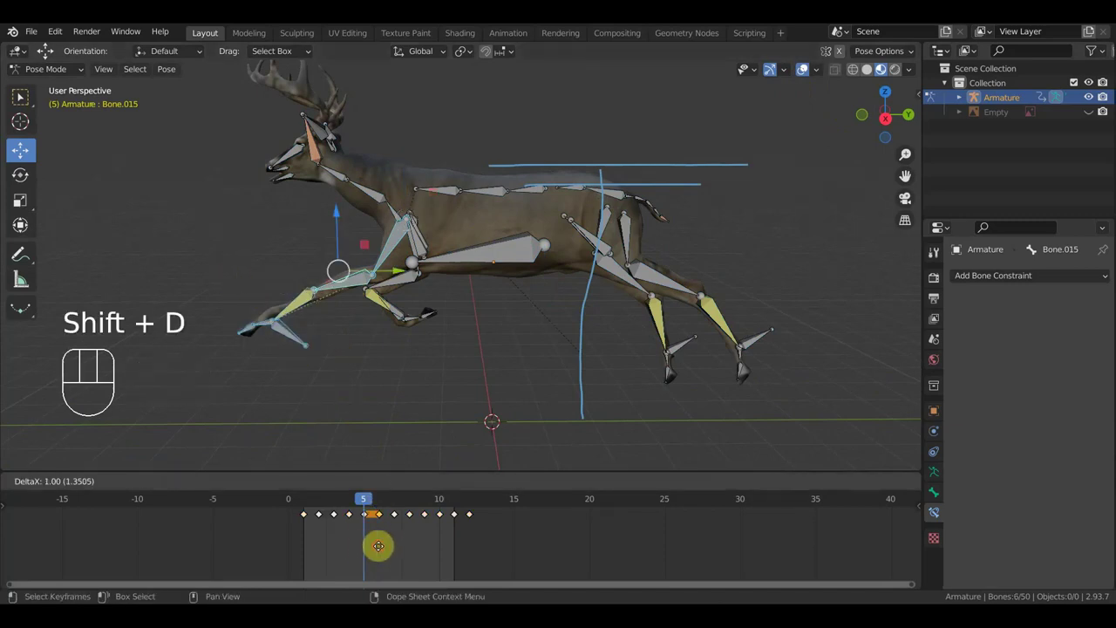
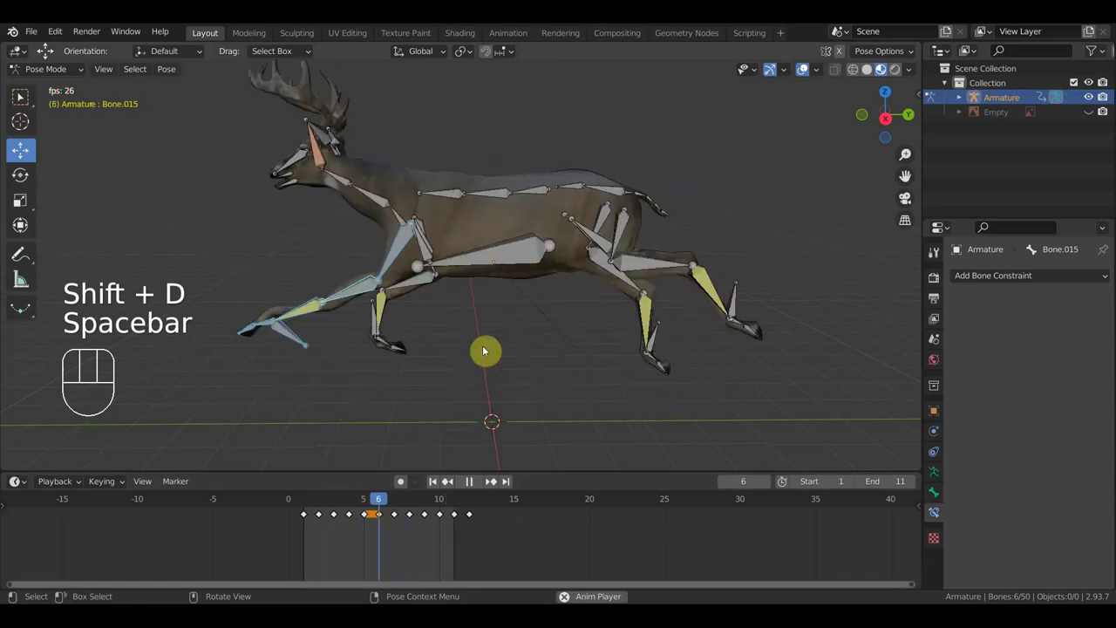
Confirm the keyframe timing, orbit the playing deer from side and behind, then stop on frame 11.
left_click(814, 68)
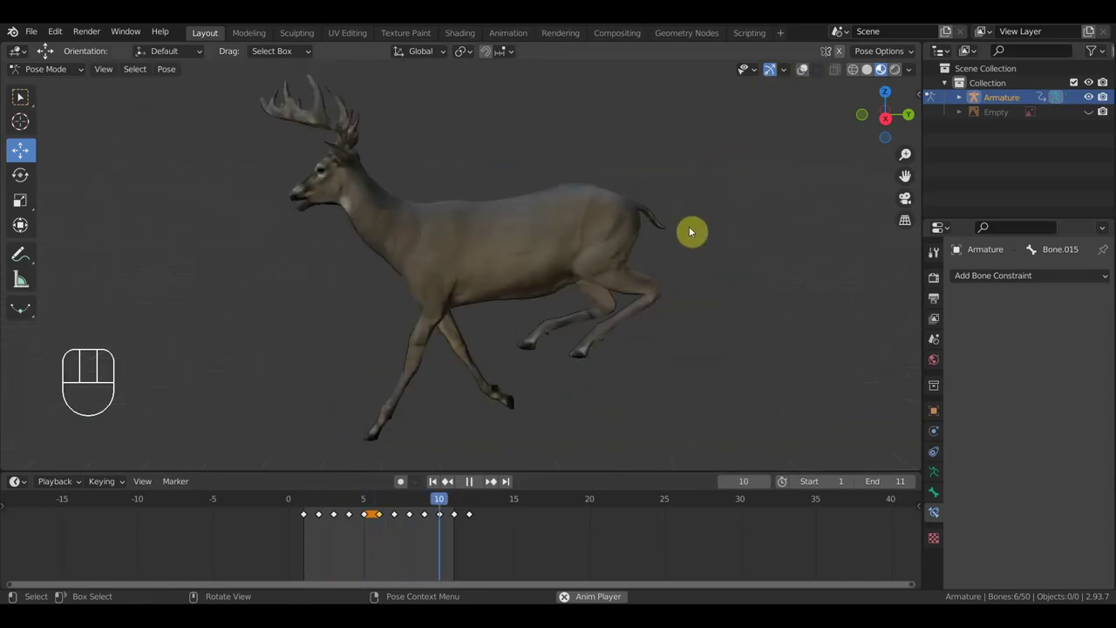
key("KP_3")
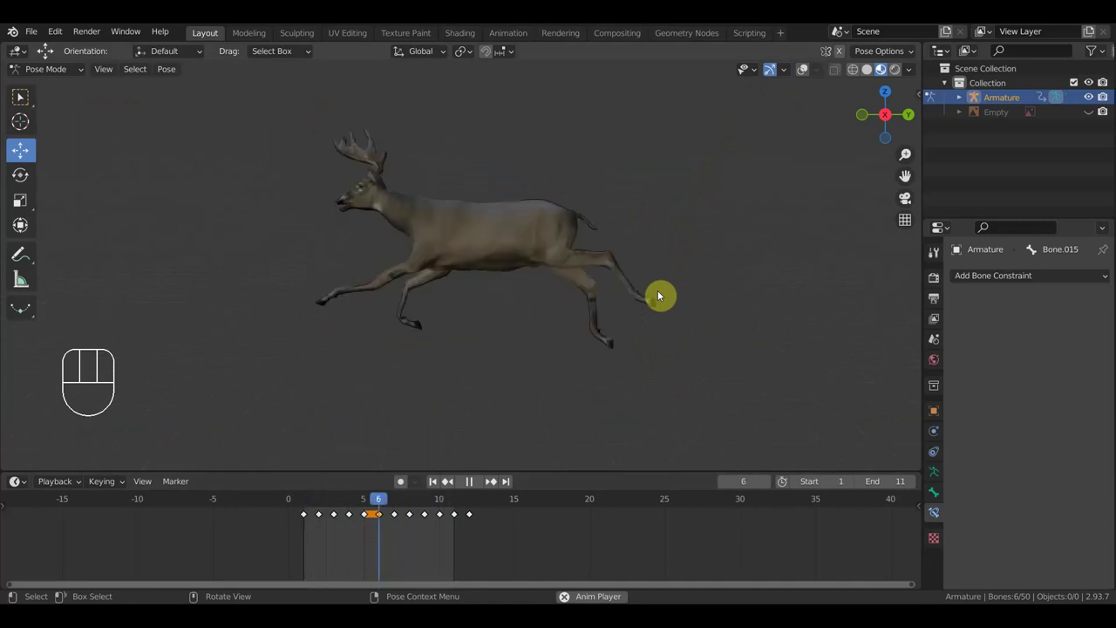
left_click_drag(662, 300, 794, 320)
left_click_drag(734, 322, 774, 314)
left_click_drag(754, 314, 500, 331)
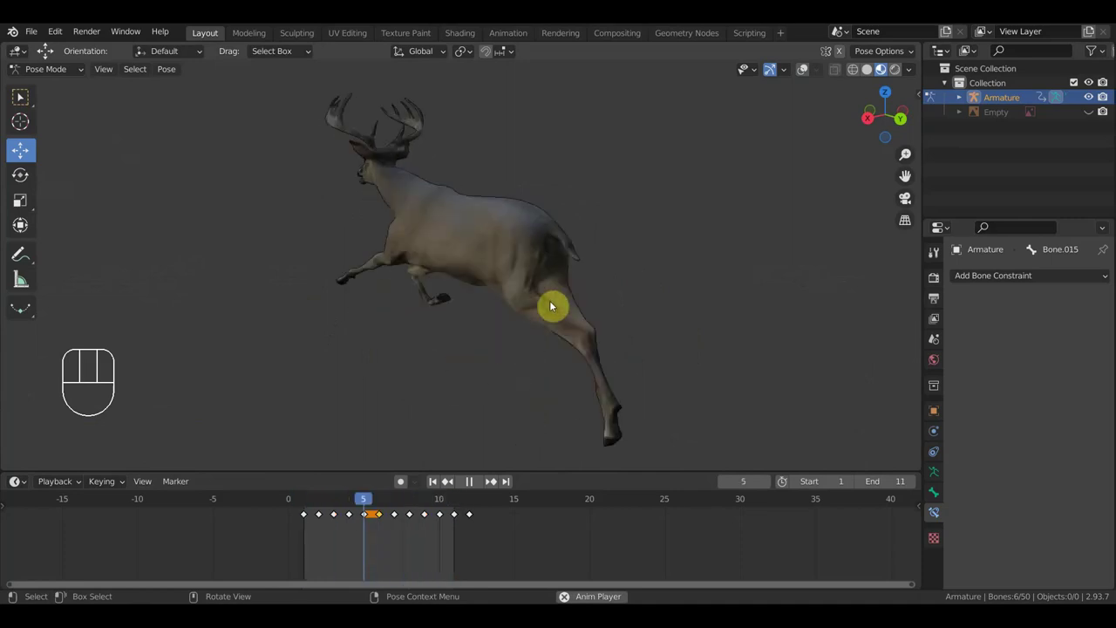
left_click_drag(584, 302, 668, 295)
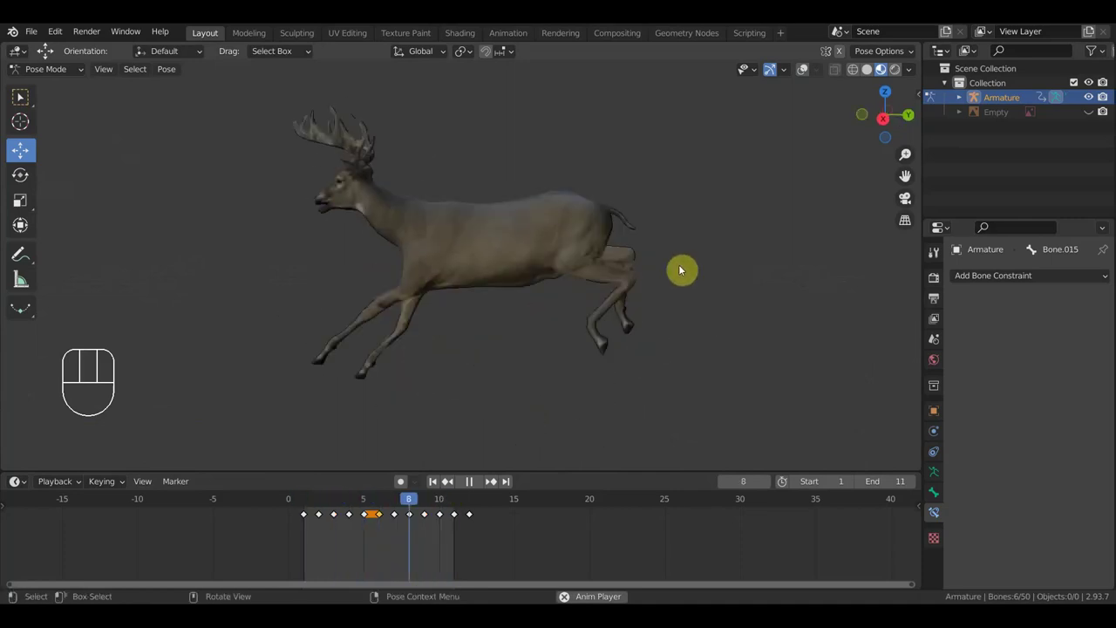
key("space")
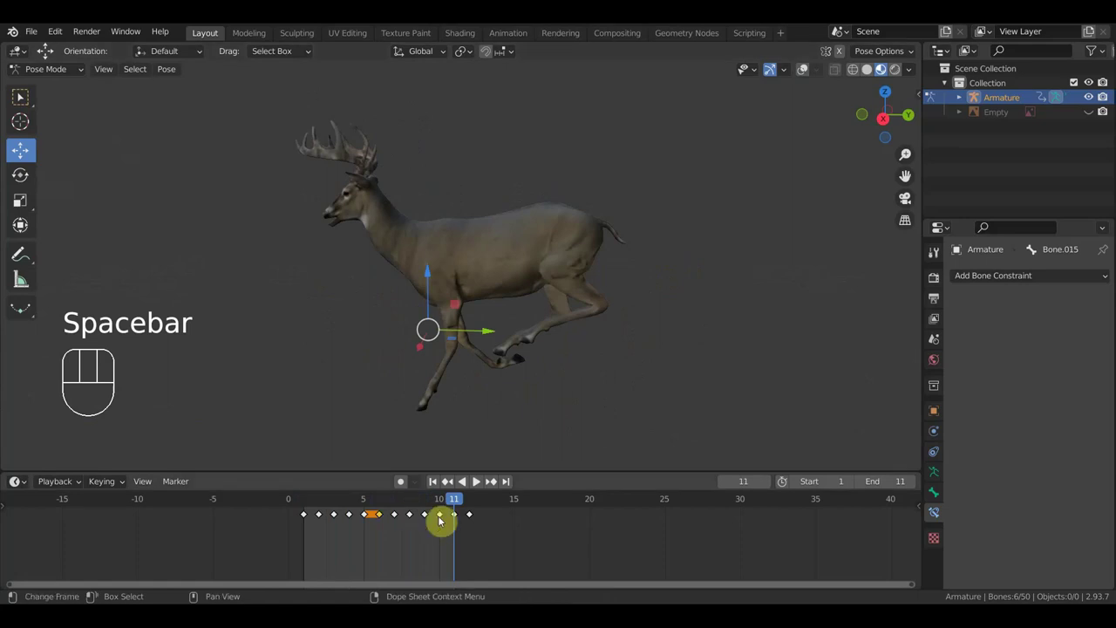
left_click_drag(450, 503, 453, 503)
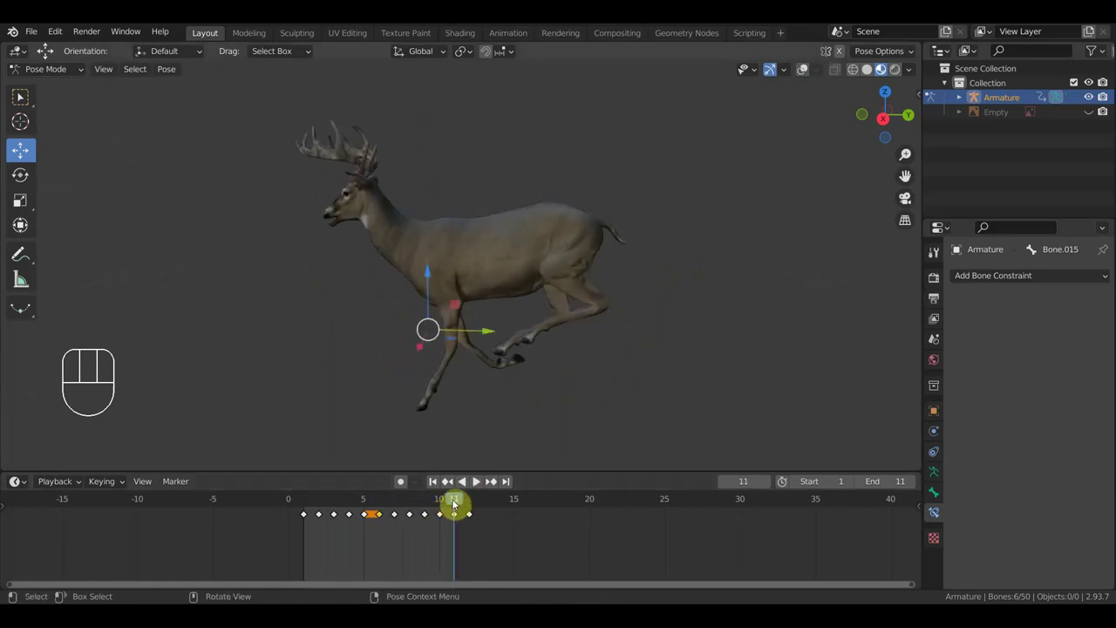
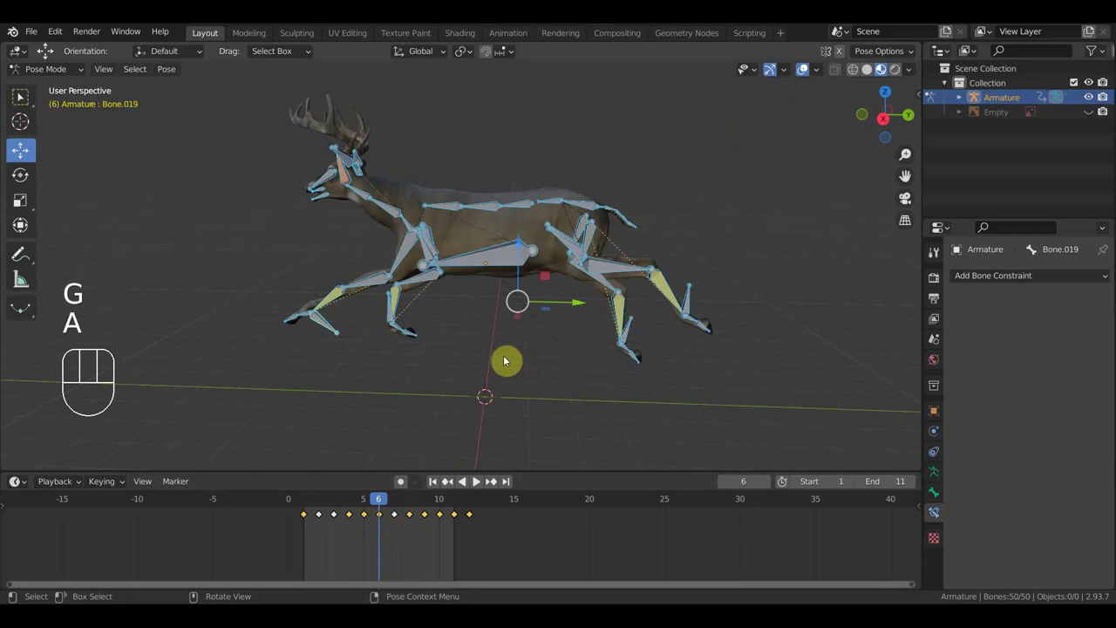
Key the pose, watch the run cycle from side, front and behind, then stop playback.
key("i")
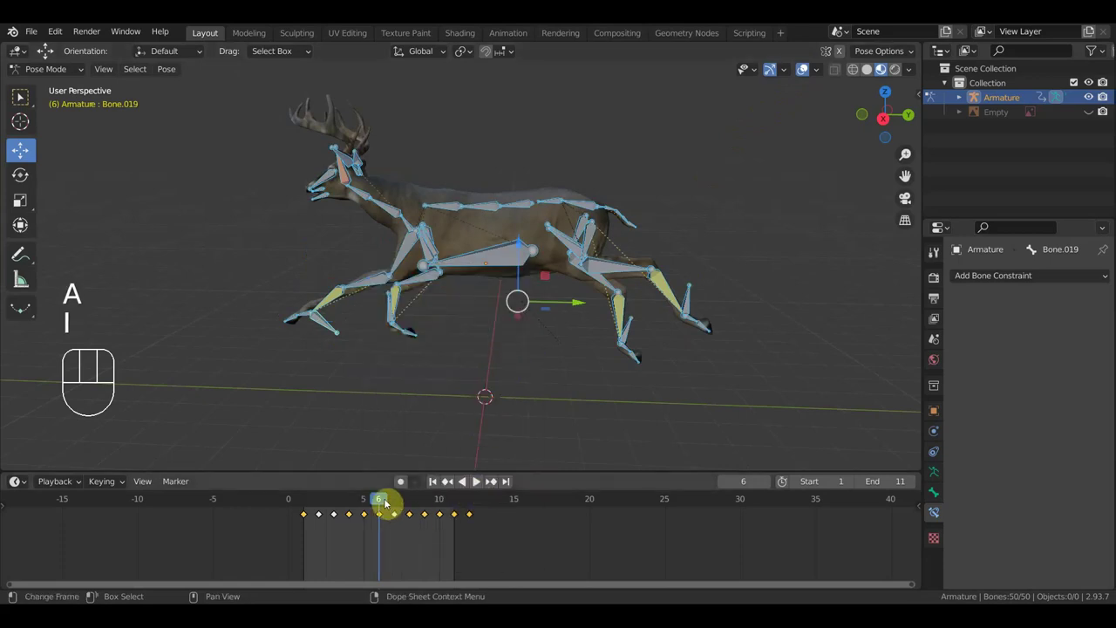
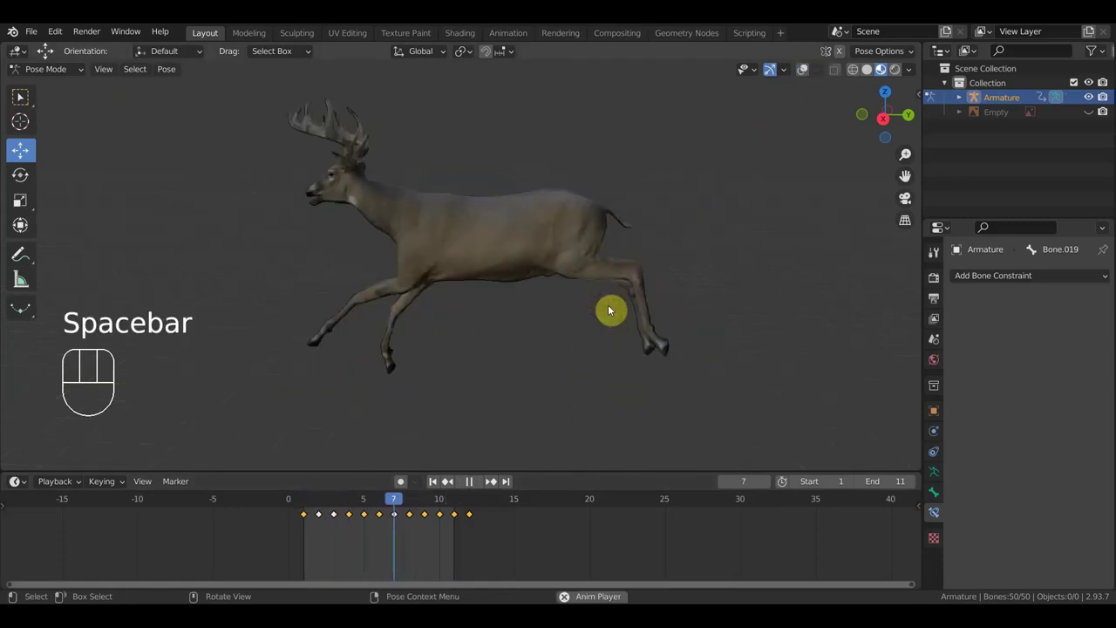
left_click_drag(619, 332, 740, 338)
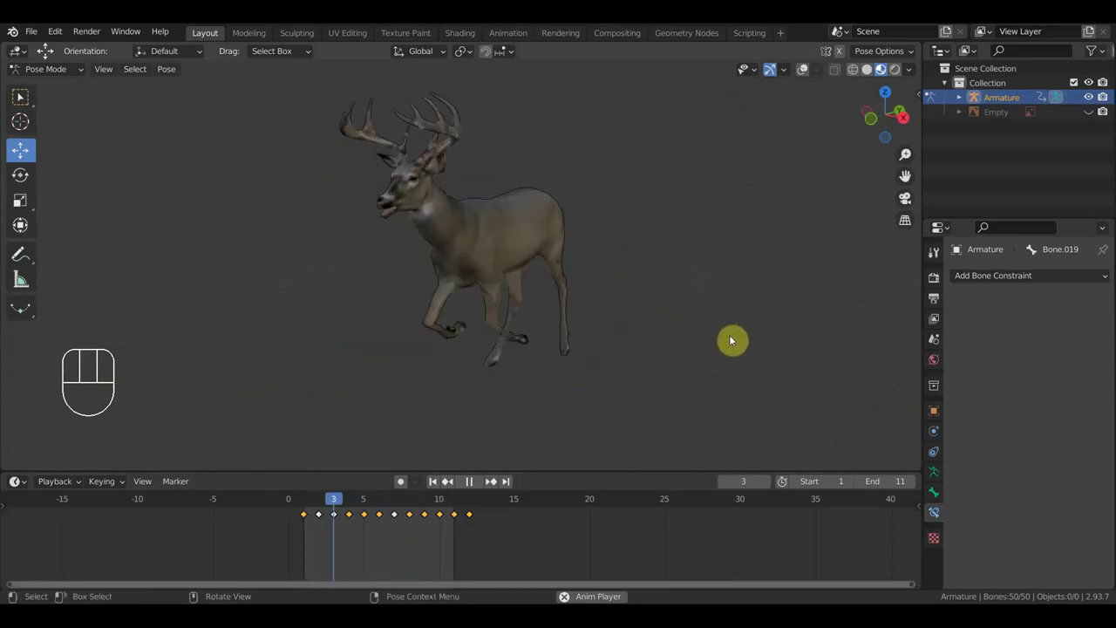
left_click_drag(709, 341, 447, 321)
left_click_drag(603, 333, 616, 338)
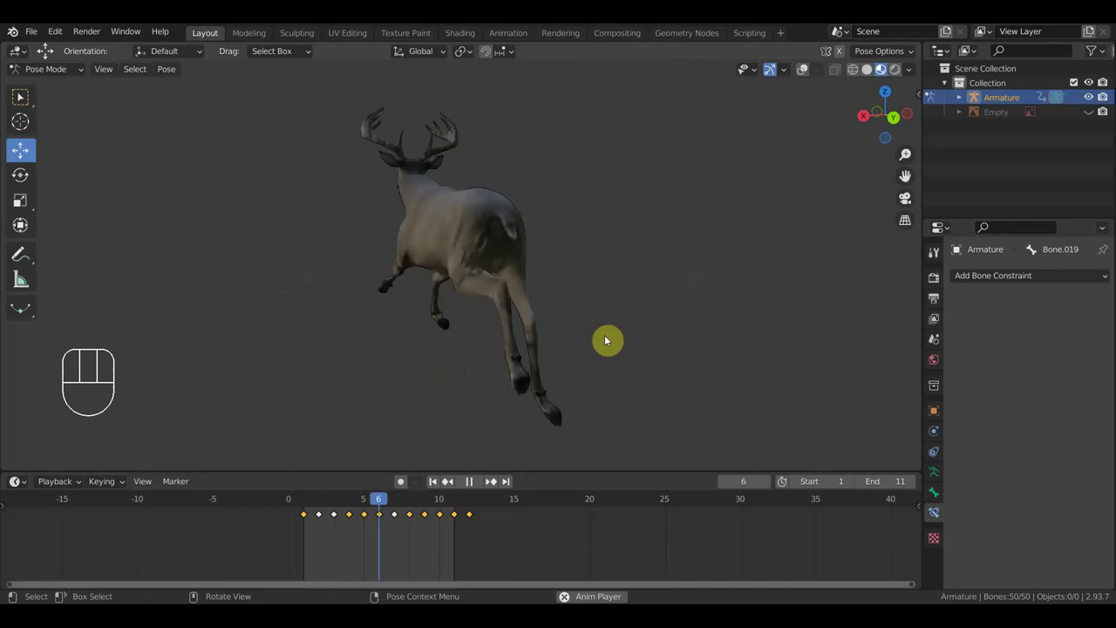
key("space")
Return to a side view and scrub the timeline to rest on frame 12.
left_click_drag(391, 502, 541, 439)
left_click_drag(659, 410, 695, 403)
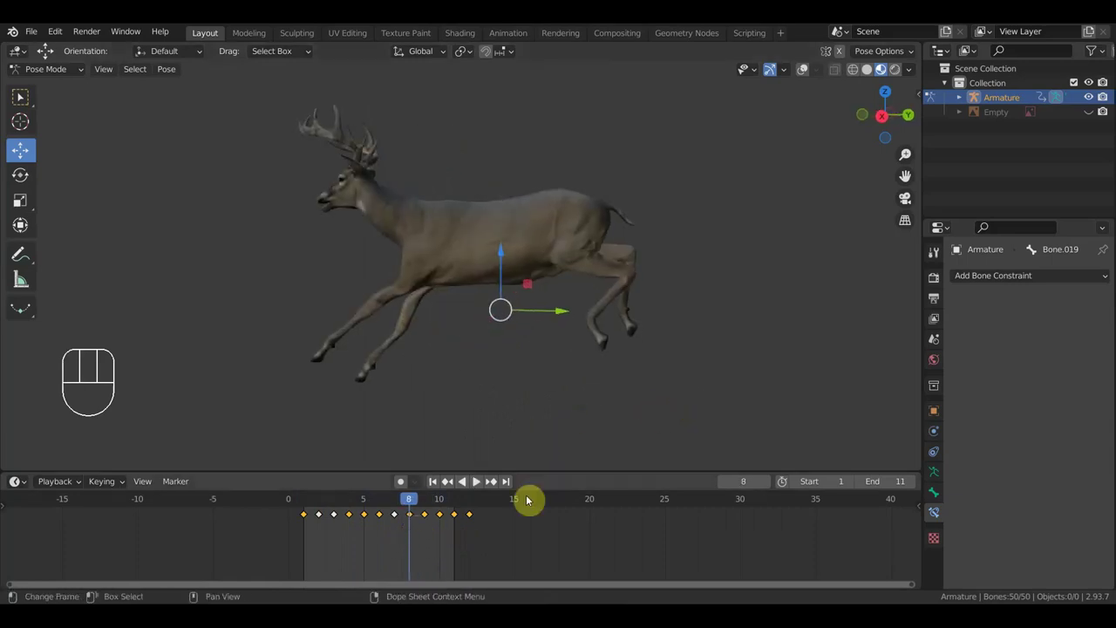
left_click_drag(419, 504, 472, 520)
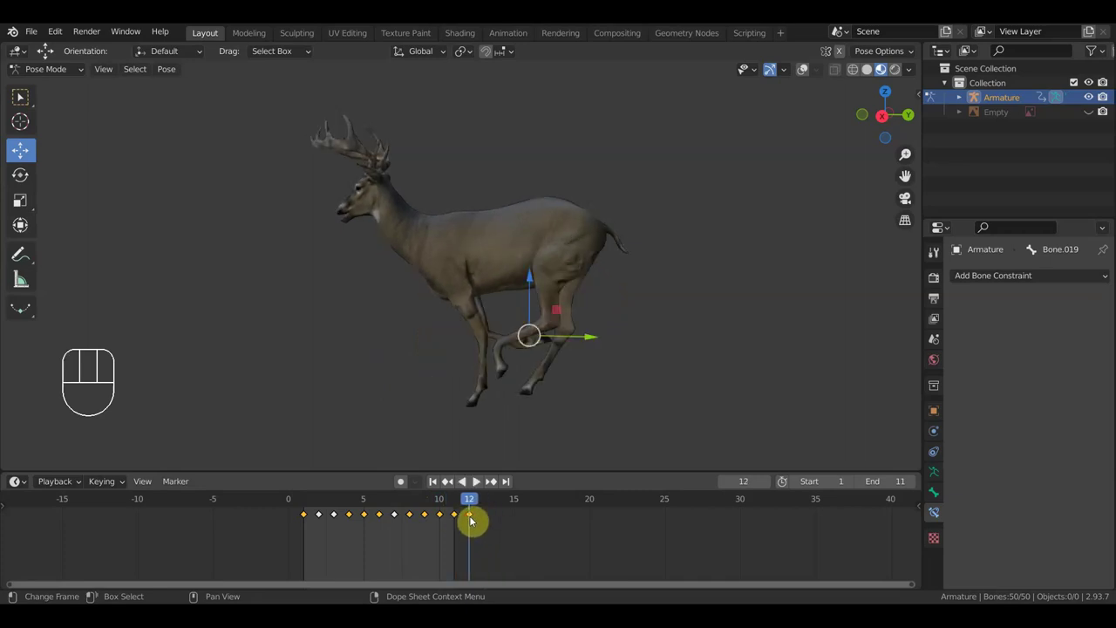
key("KP_3")
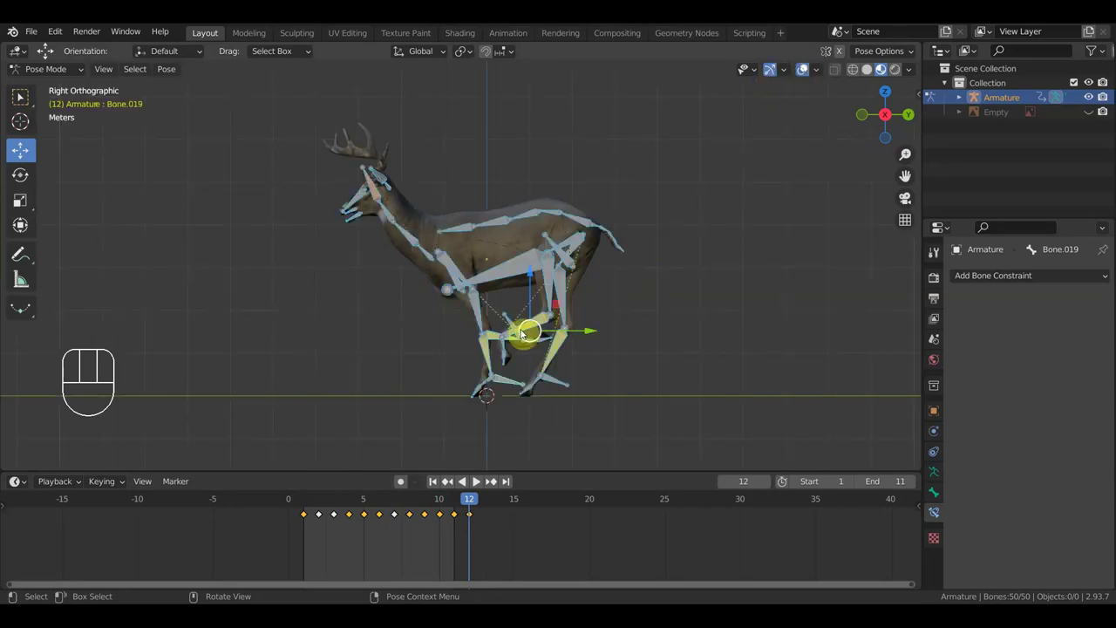
left_click_drag(513, 333, 535, 354)
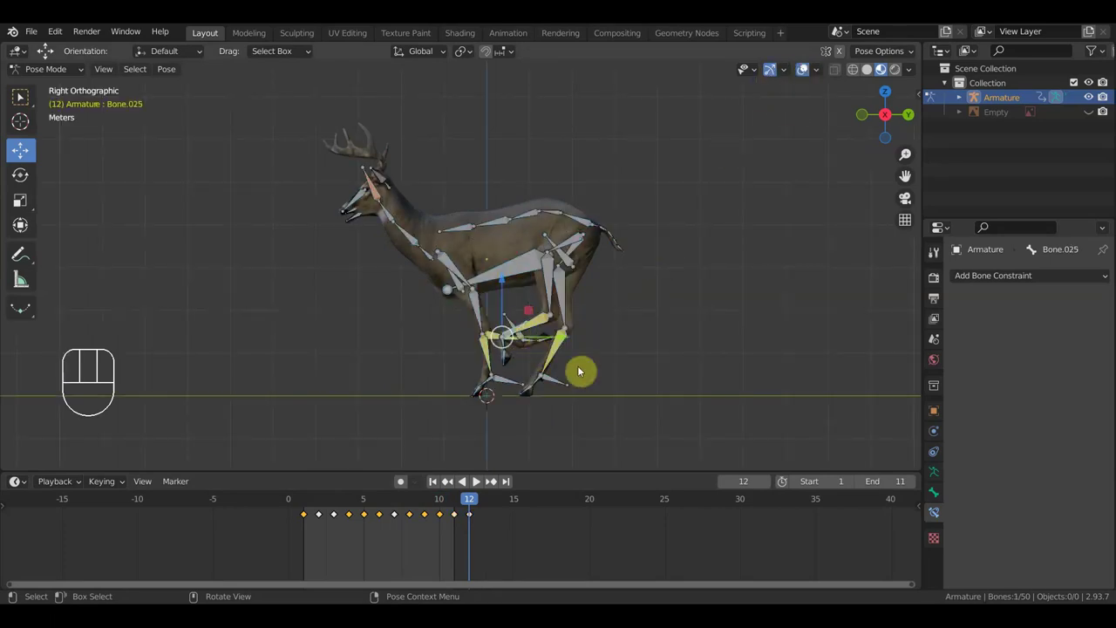
key("r")
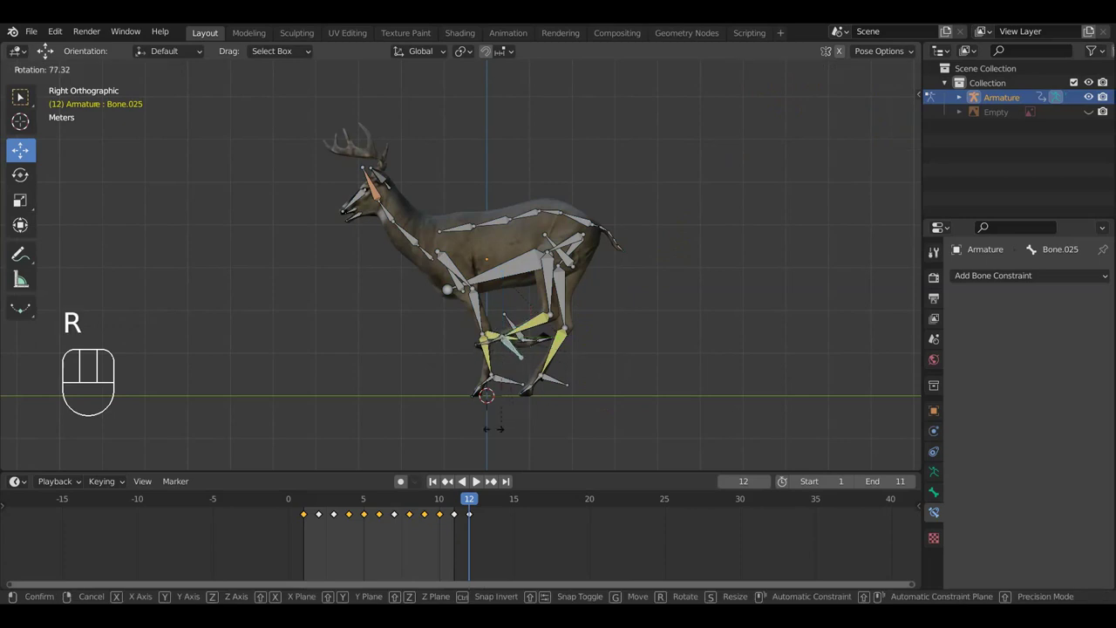
left_click(526, 412)
key("a")
key("i")
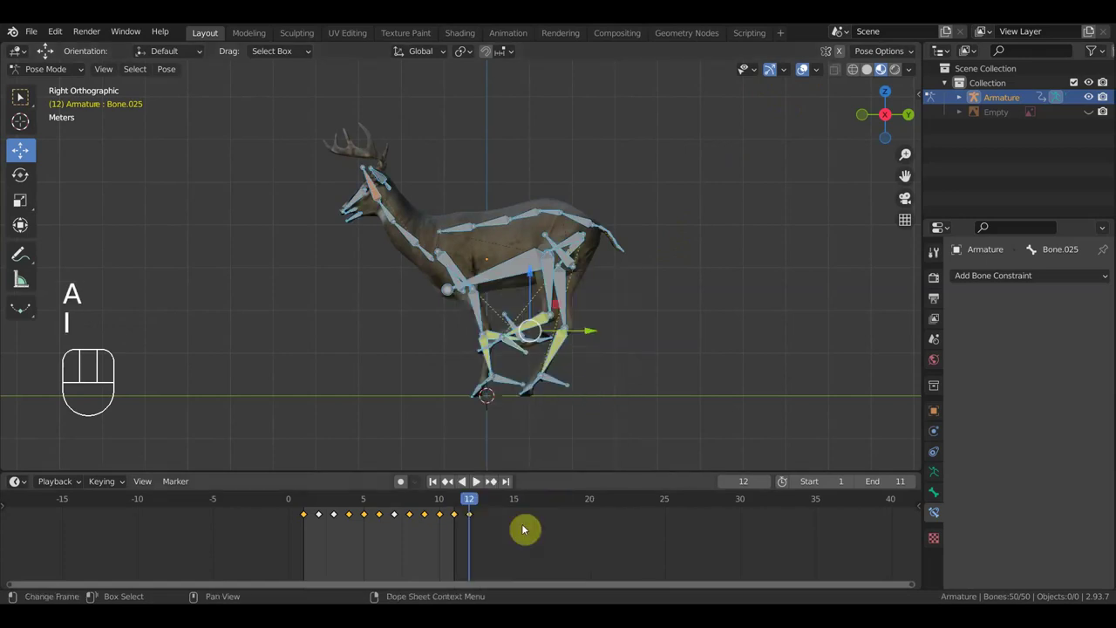
left_click_drag(505, 538, 473, 514)
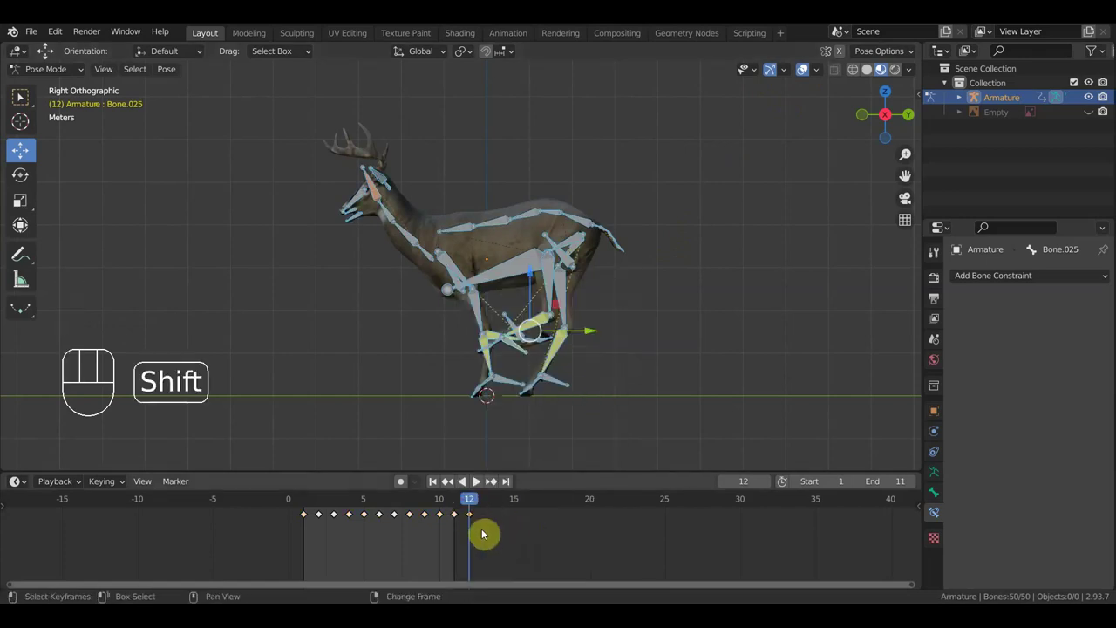
key("shift+d")
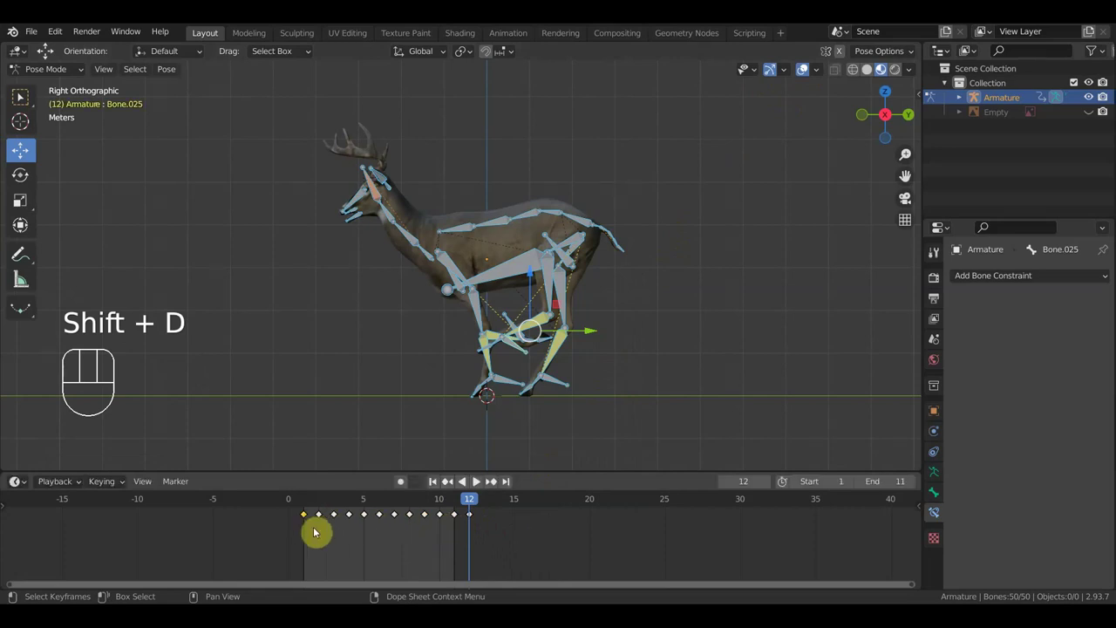
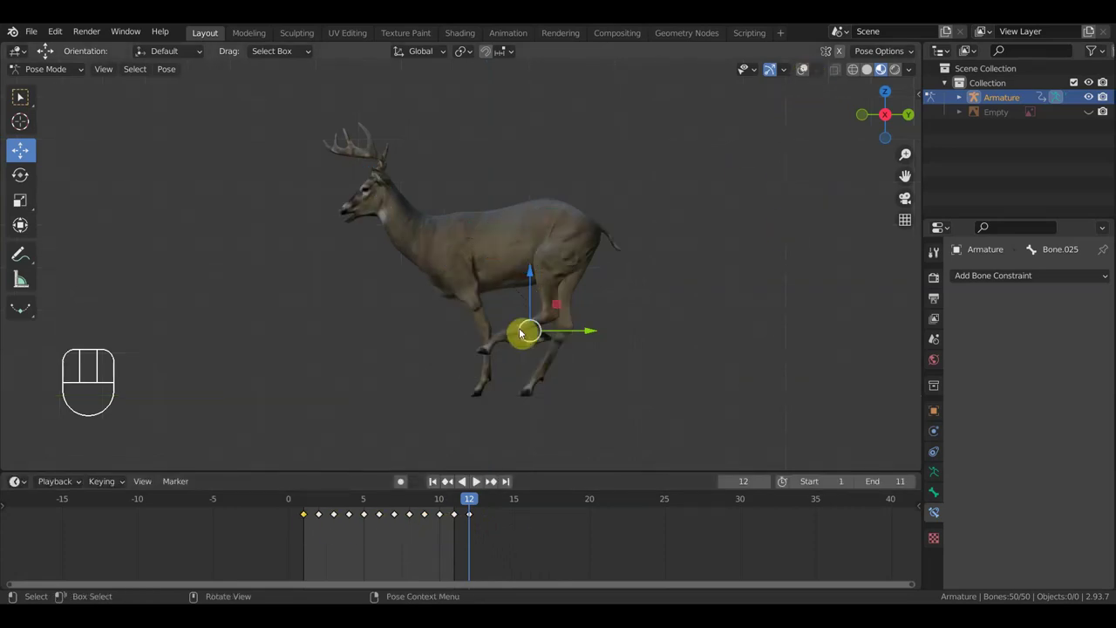
Play and stop the run cycle, then scrub back through frame 4 to frame 5.
key("space")
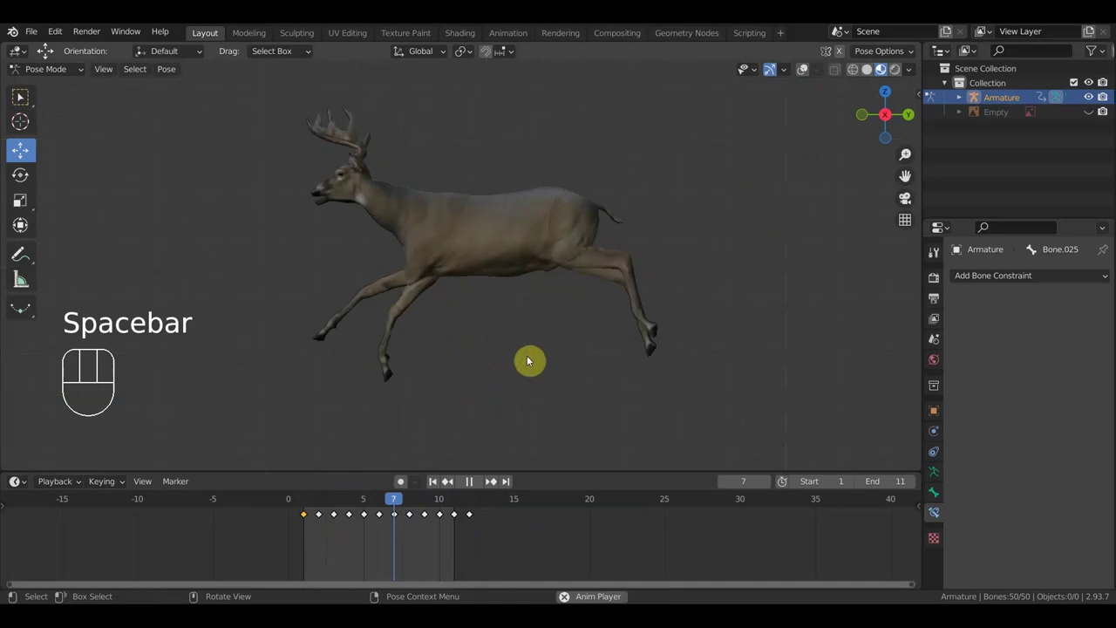
key("space")
left_click_drag(428, 503, 353, 487)
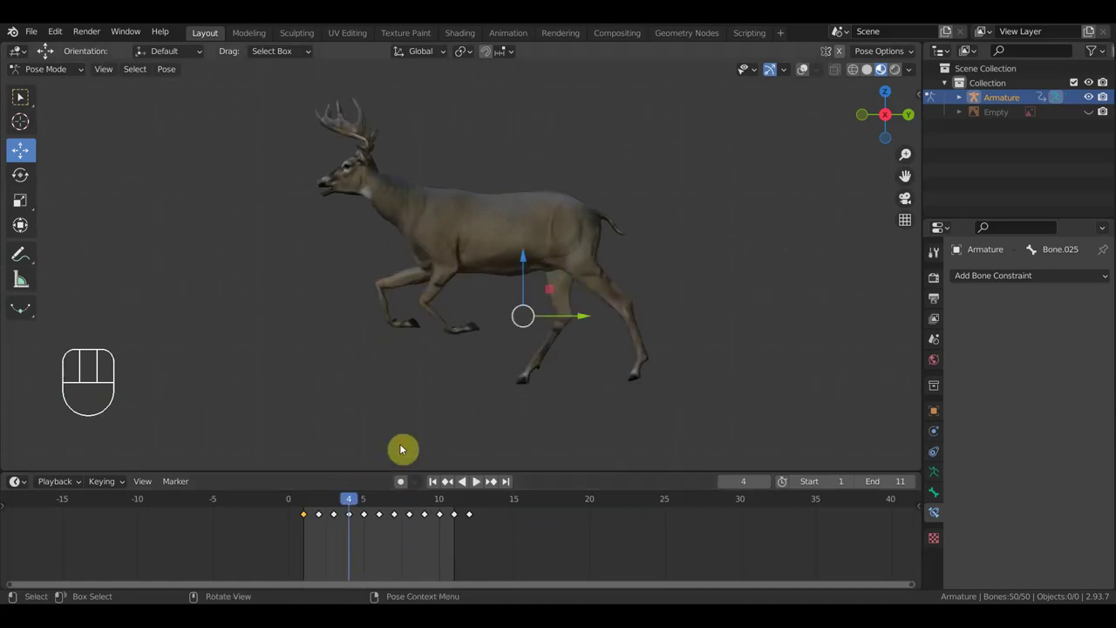
left_click_drag(356, 502, 374, 506)
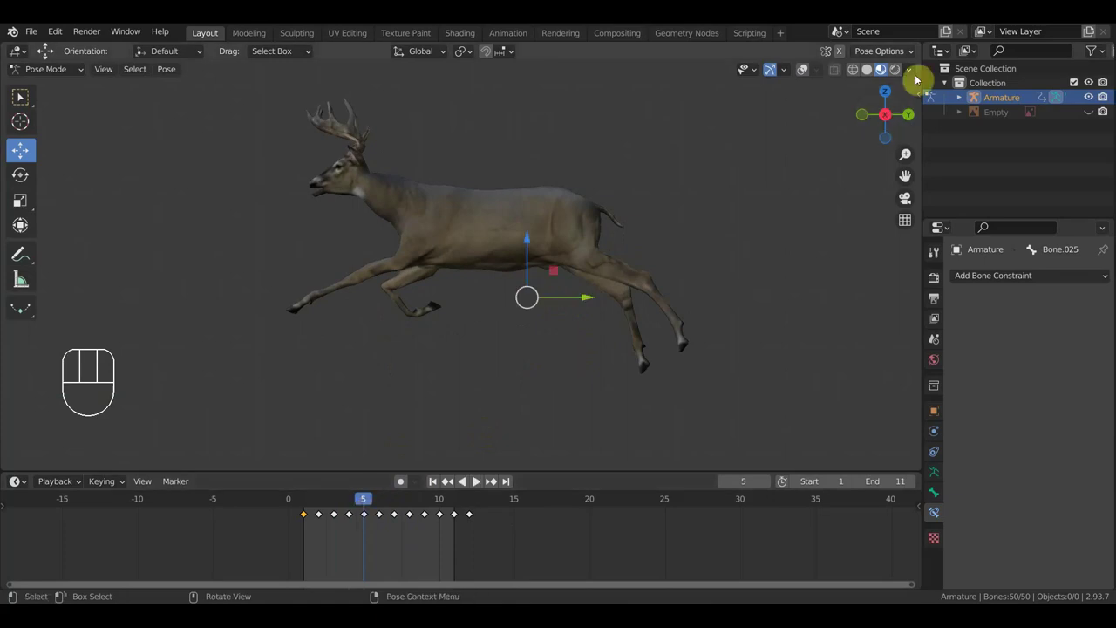
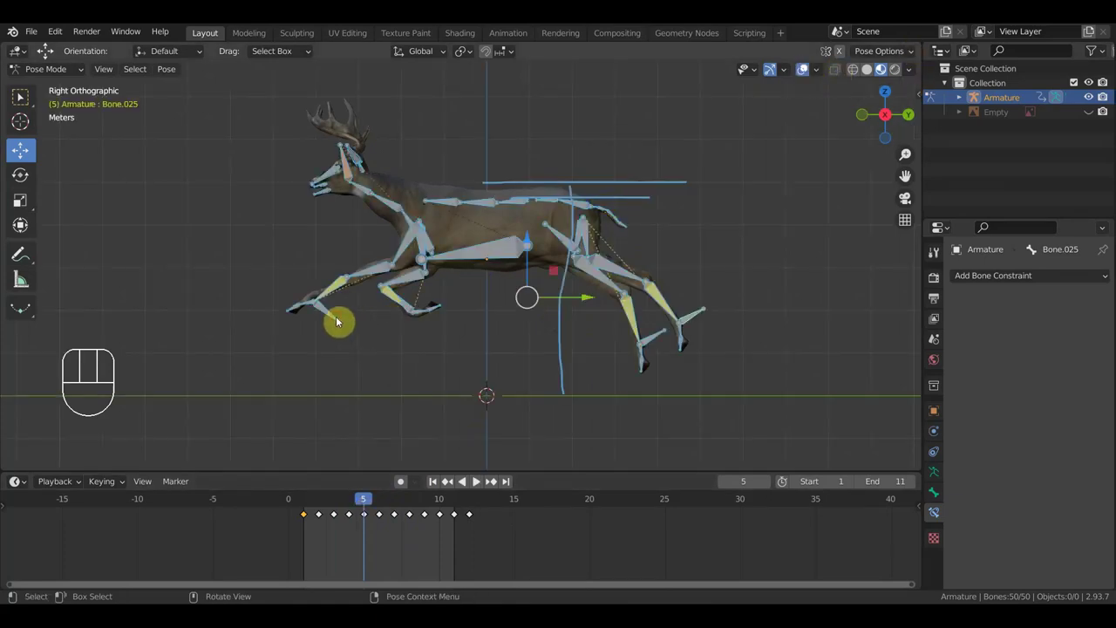
Pick a front leg bone on frame 5 and keyframe all bones of the rig.
key("g")
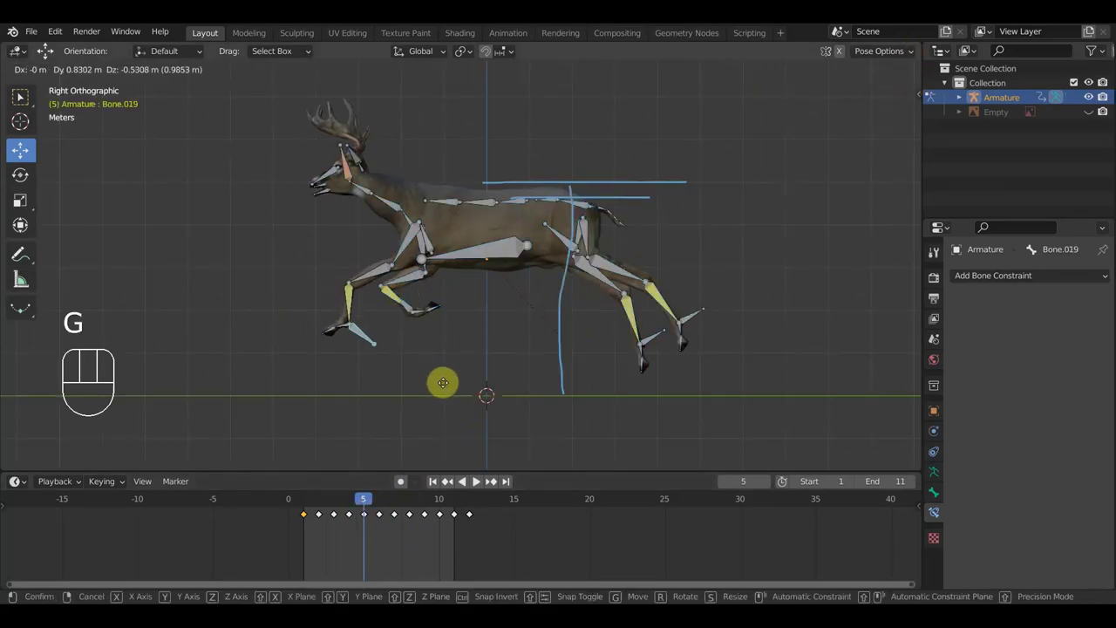
key("r")
left_click(434, 229)
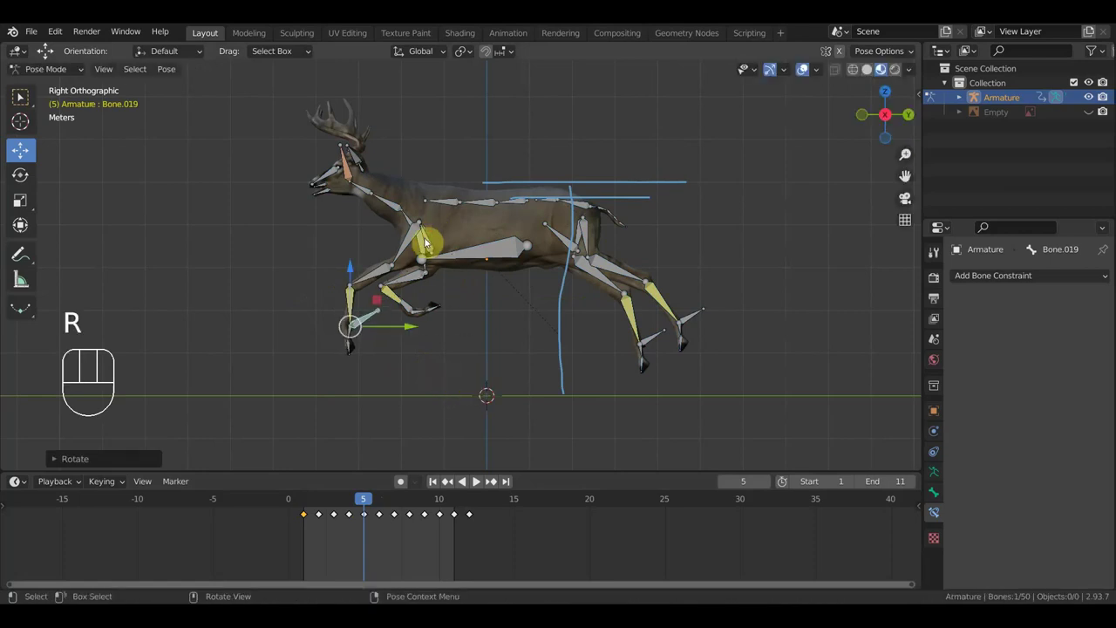
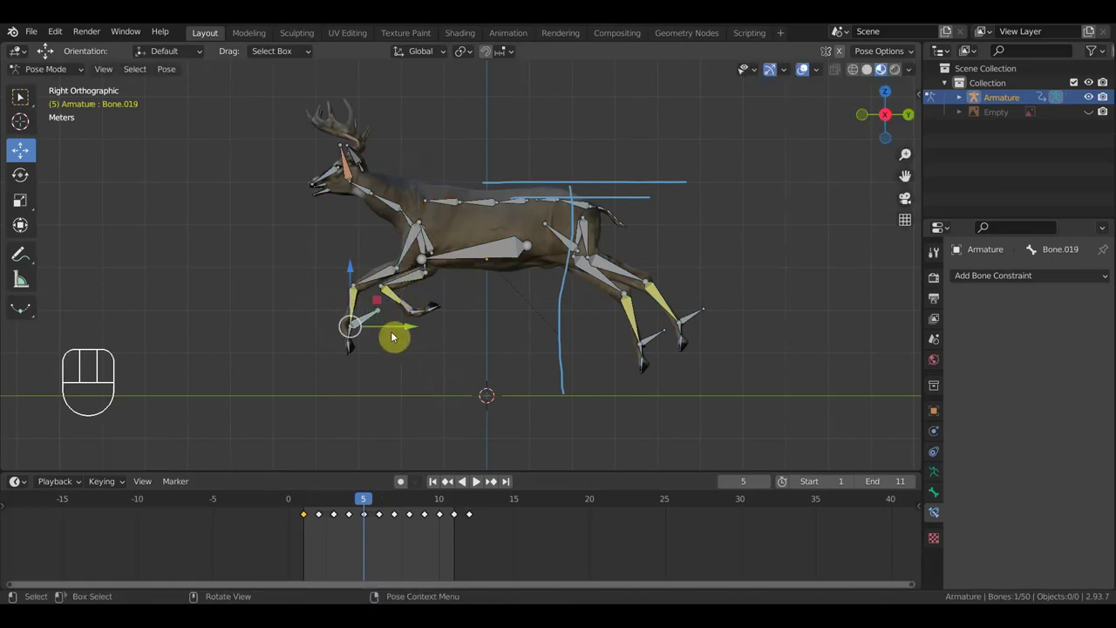
key("a")
key("i")
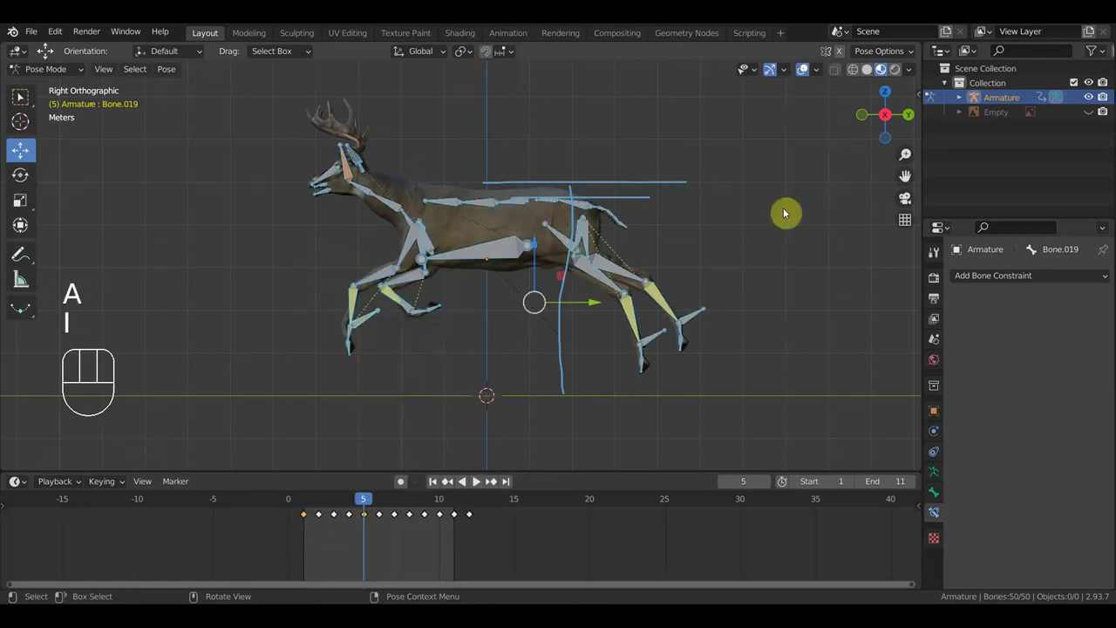
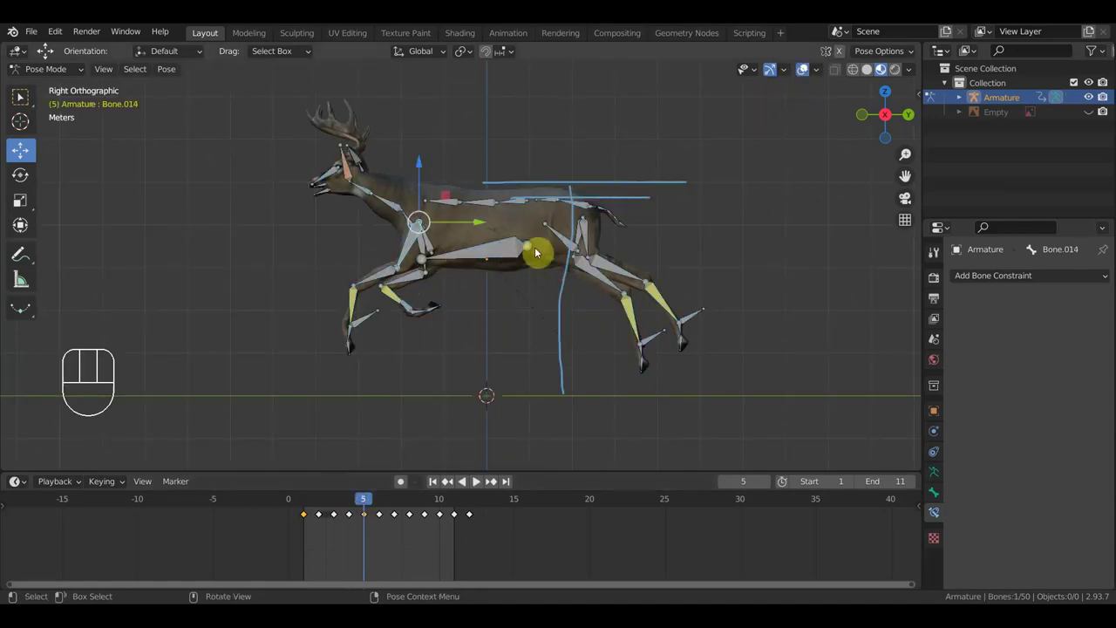
Rotate the front shoulder bone, key Location & Rotation for all bones, and play the cycle.
key("r")
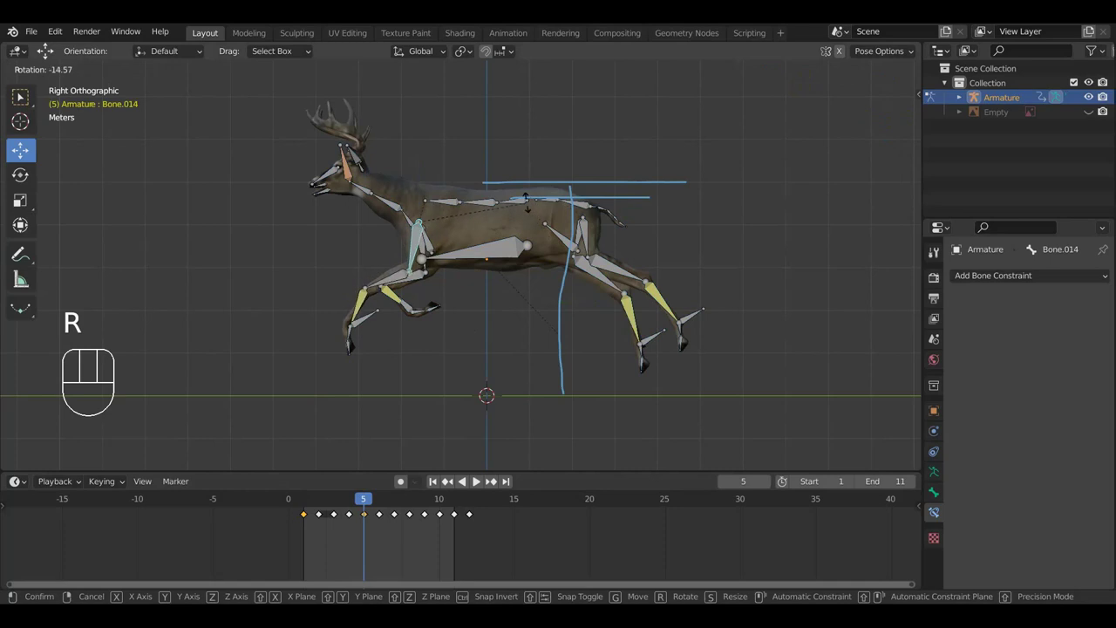
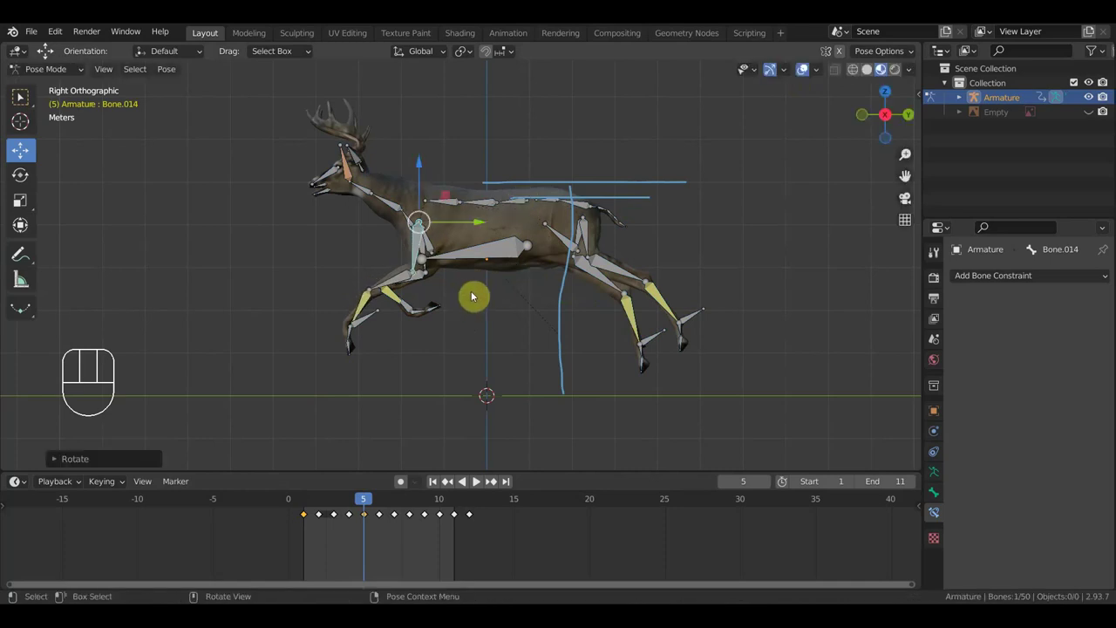
key("a")
key("i")
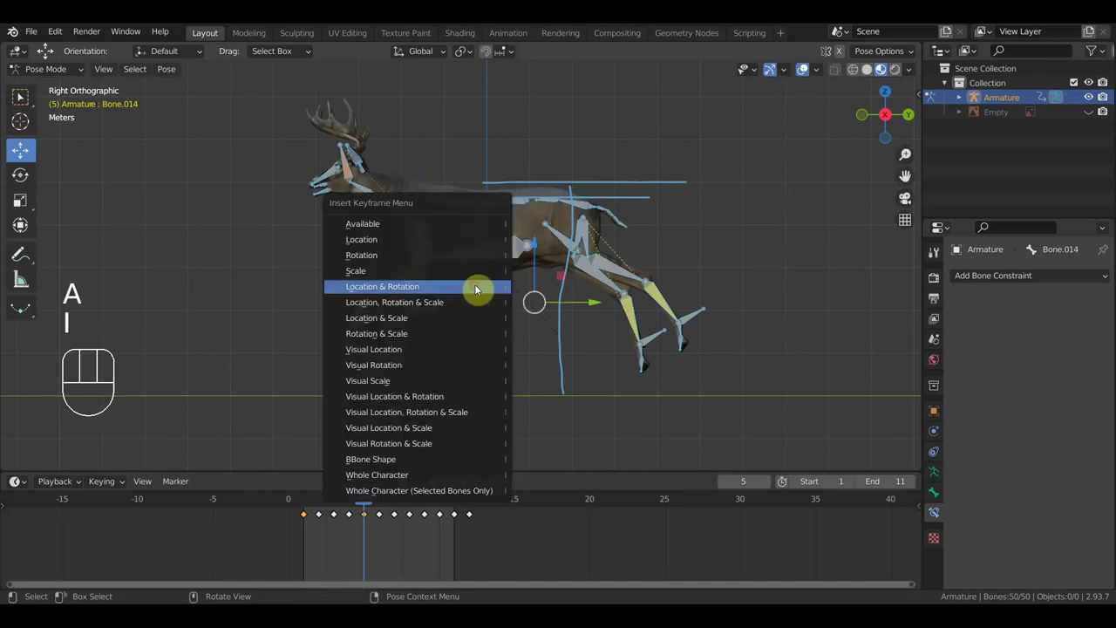
left_click(800, 75)
key("space")
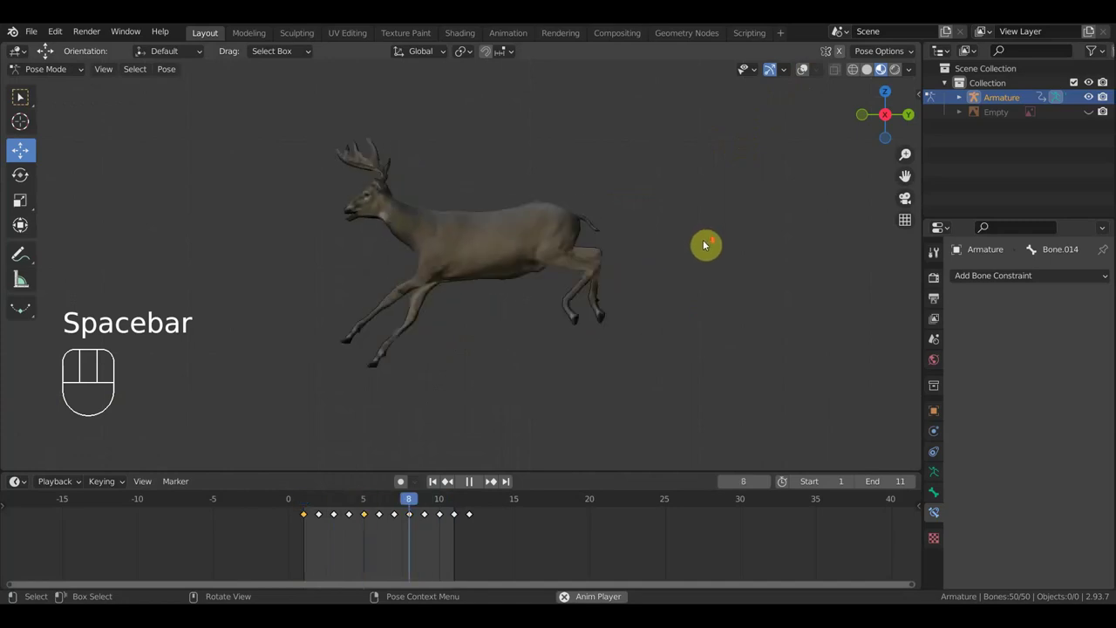
Stop playback, return to frame 5 and show the rig over the deer mesh.
key("space")
left_click_drag(347, 502, 369, 505)
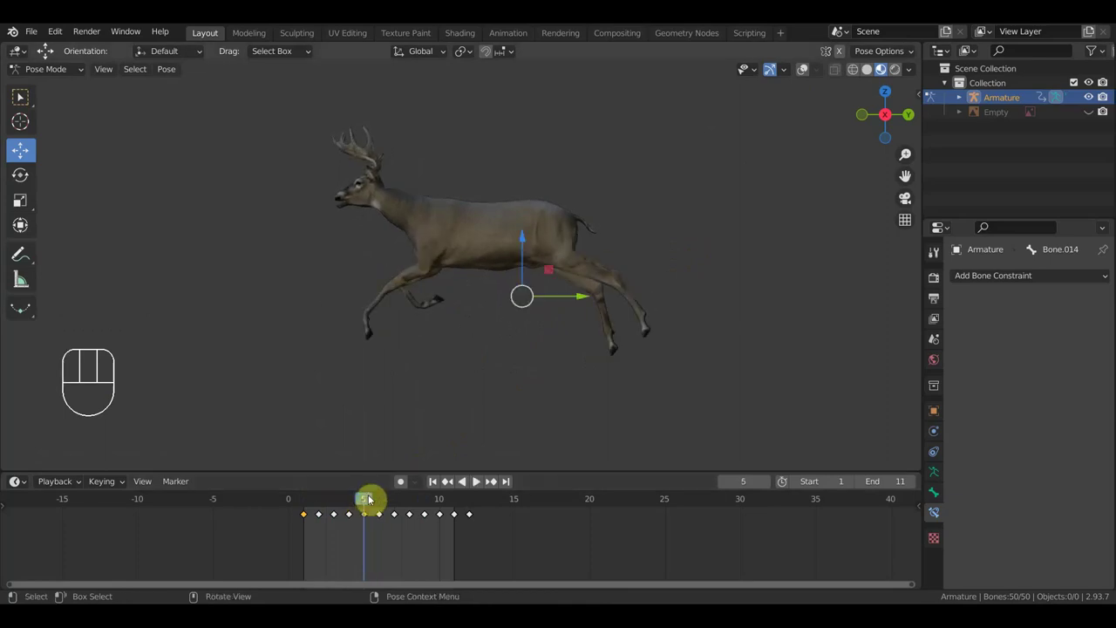
left_click(801, 73)
Reposition and rotate a front leg bone into a new angle on frame 5.
left_click_drag(391, 312, 432, 337)
key("g")
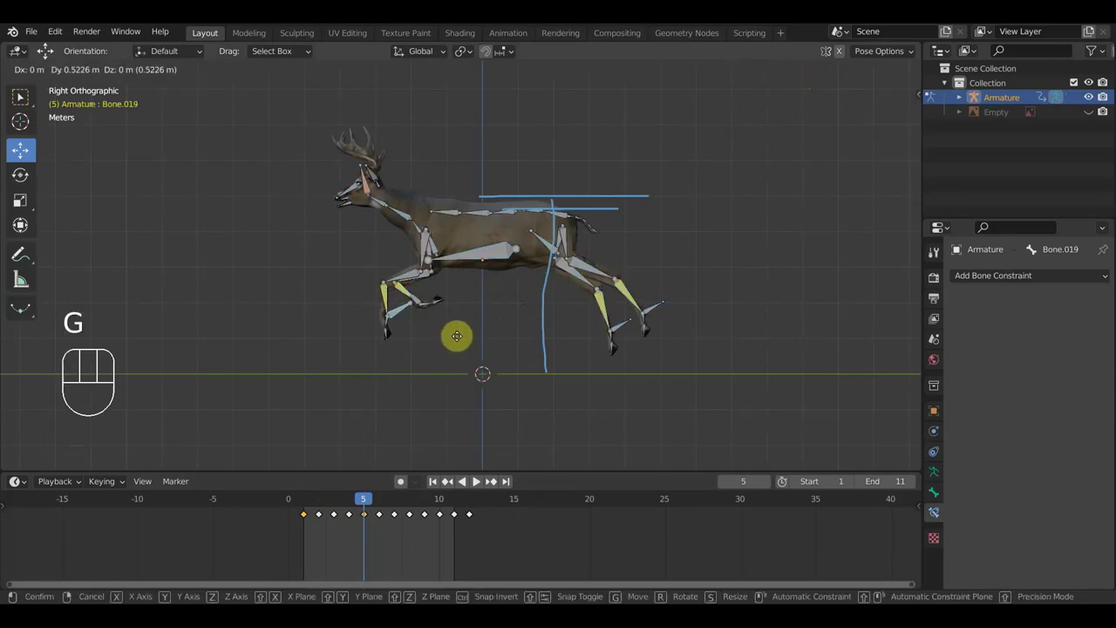
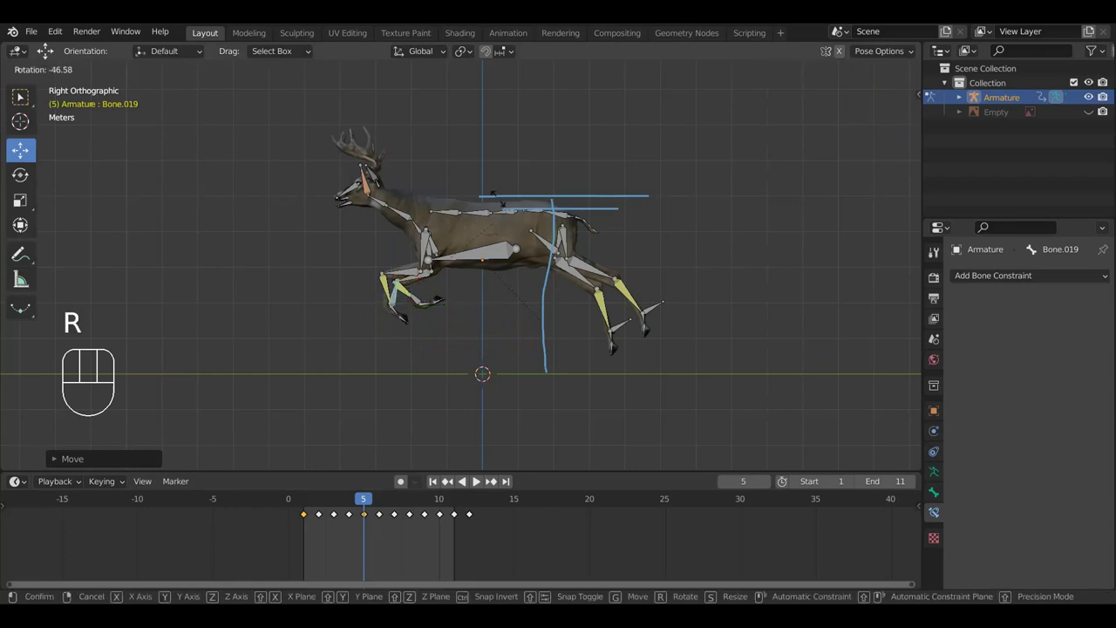
left_click(505, 217)
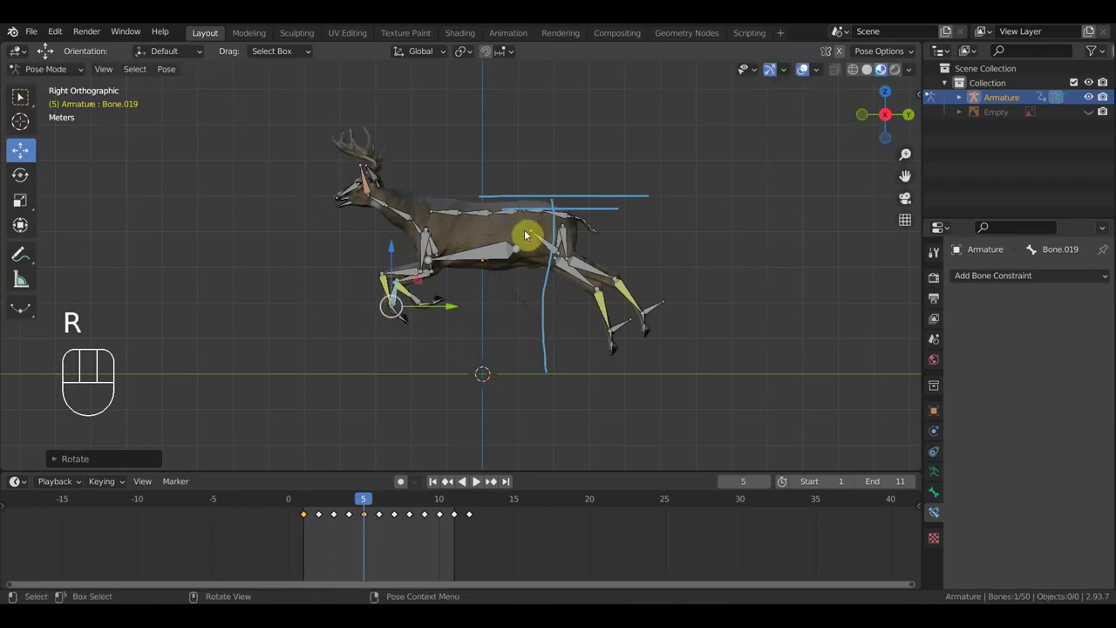
Key location and rotation for all bones and start playing the run cycle.
key("a")
key("i")
key("space")
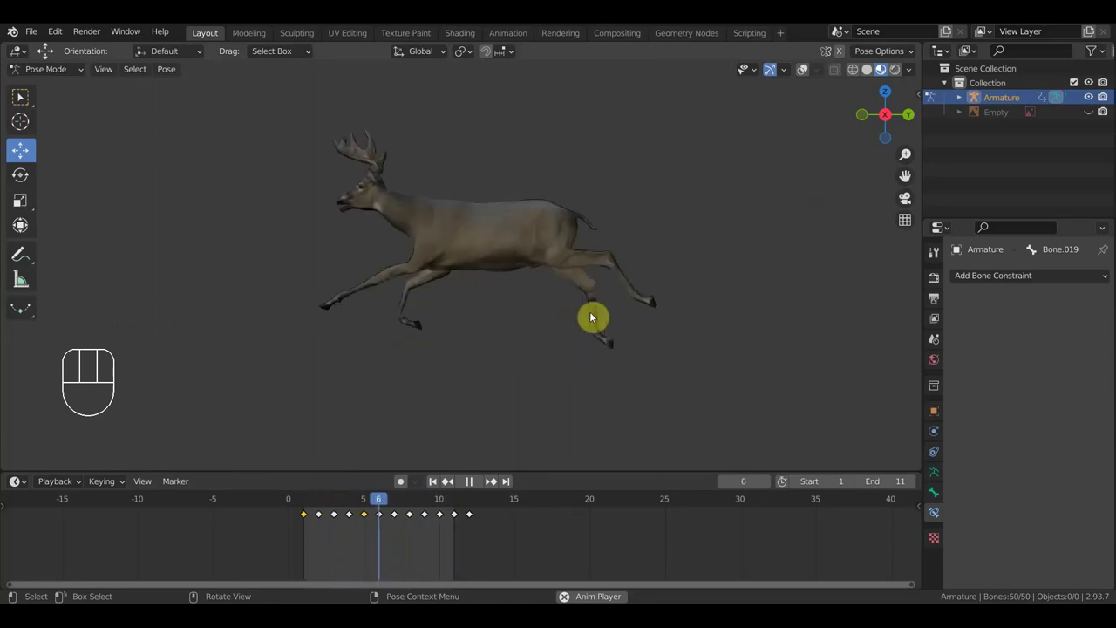
Orbit around the running deer to the front, then return to the right side view.
left_click_drag(610, 320, 742, 333)
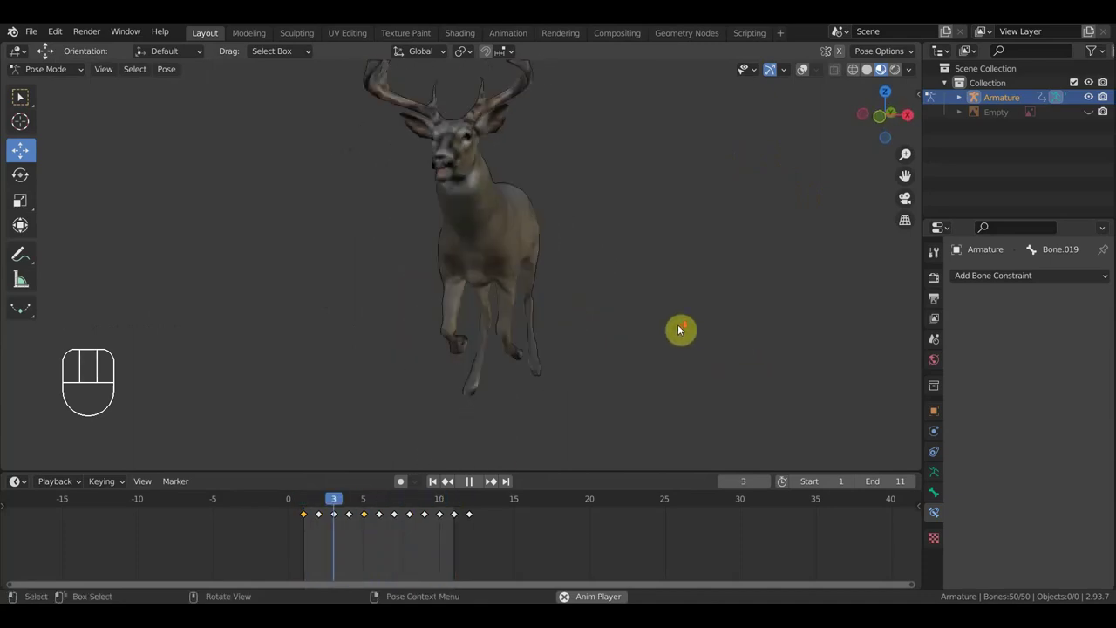
left_click_drag(648, 337, 425, 363)
left_click_drag(500, 245, 579, 237)
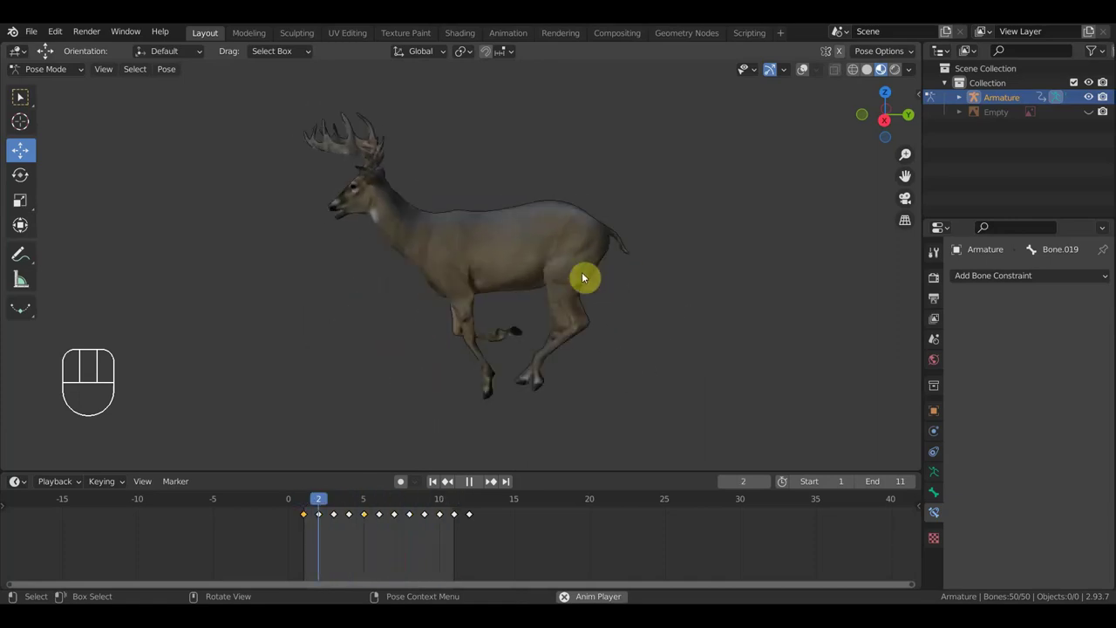
key("KP_3")
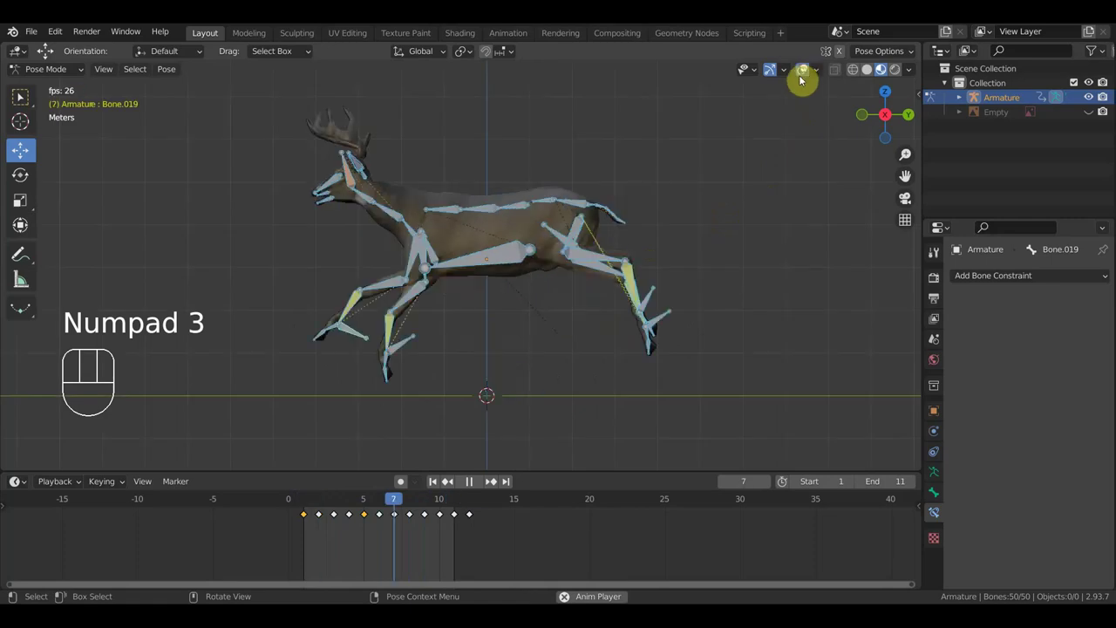
Stop playback, scrub through frames 1–5 to rest on frame 4, and save the file.
key("space")
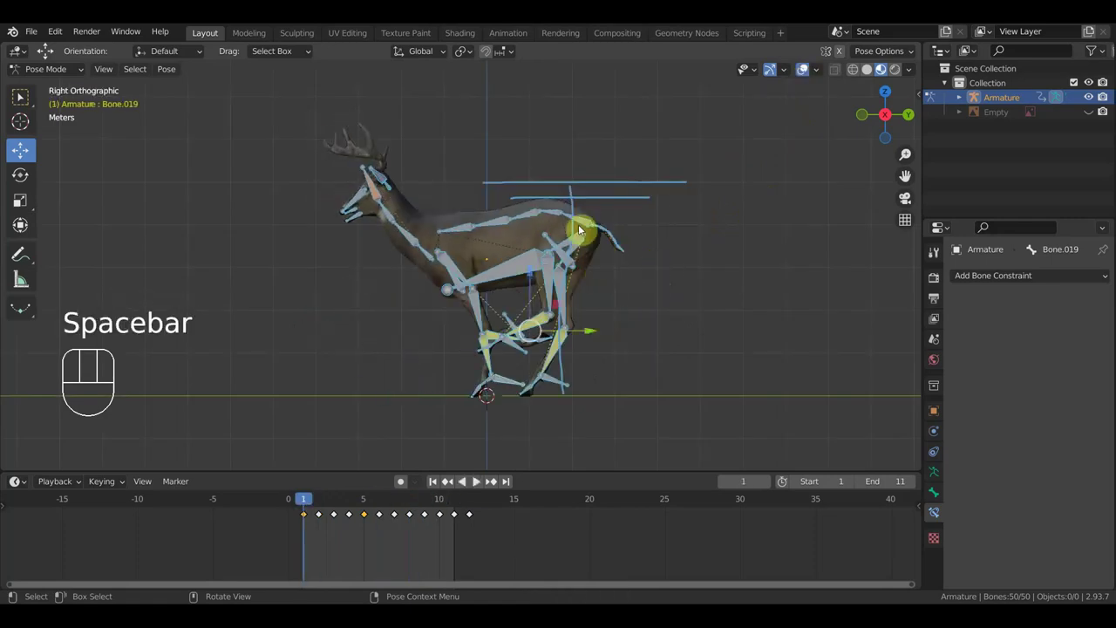
left_click_drag(317, 501, 363, 507)
left_click_drag(29, 35, 56, 130)
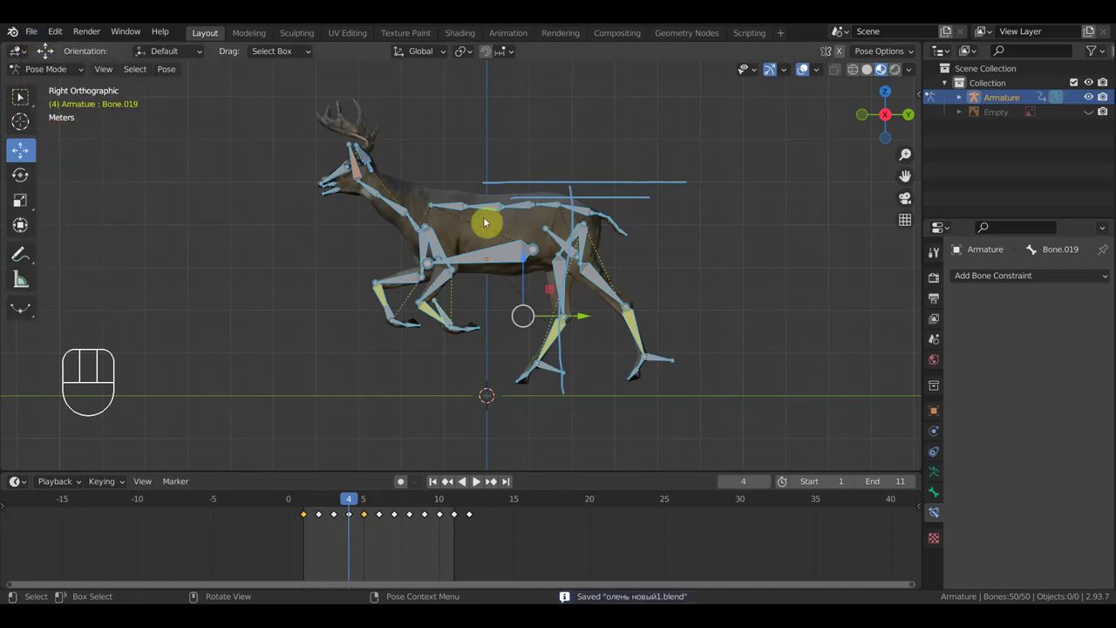
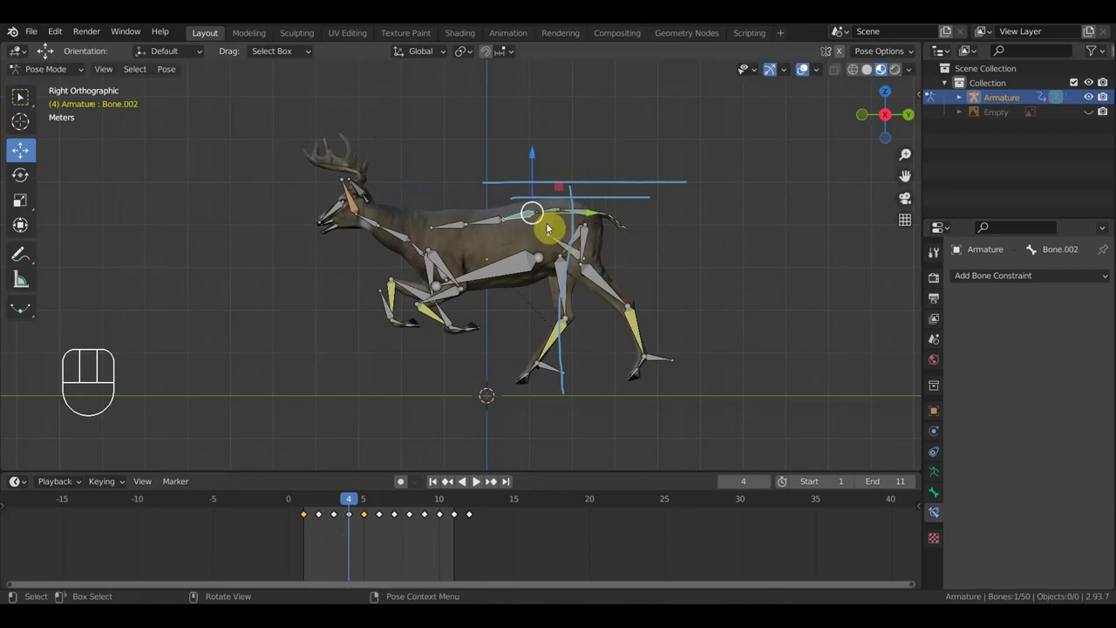
Tilt the spine and neck bones on frame 4, keyframe all bones, and play the cycle.
key("r")
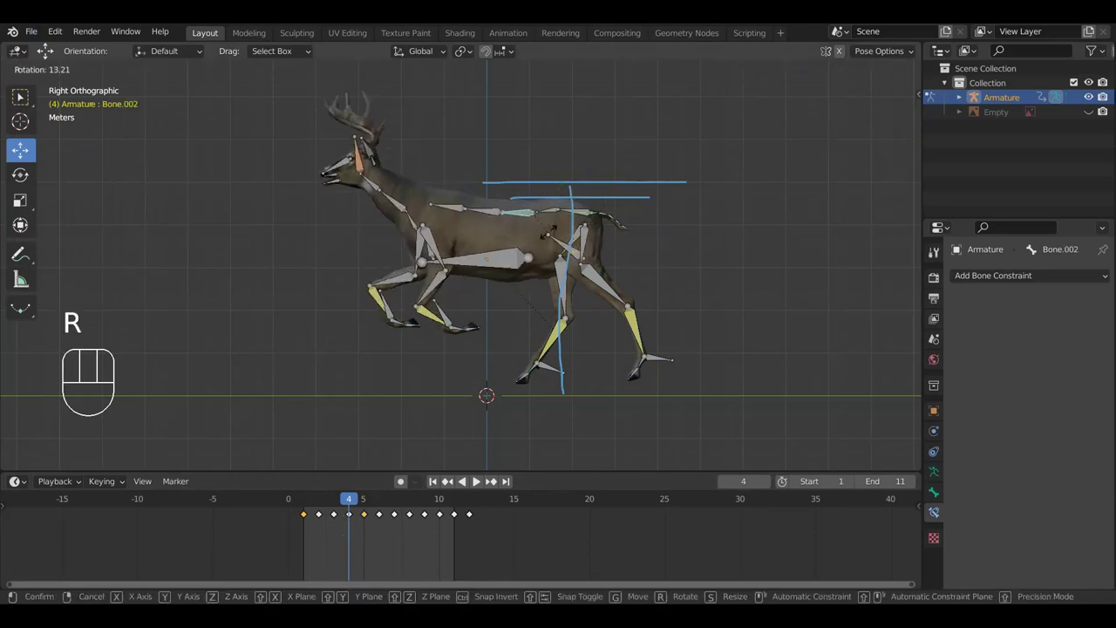
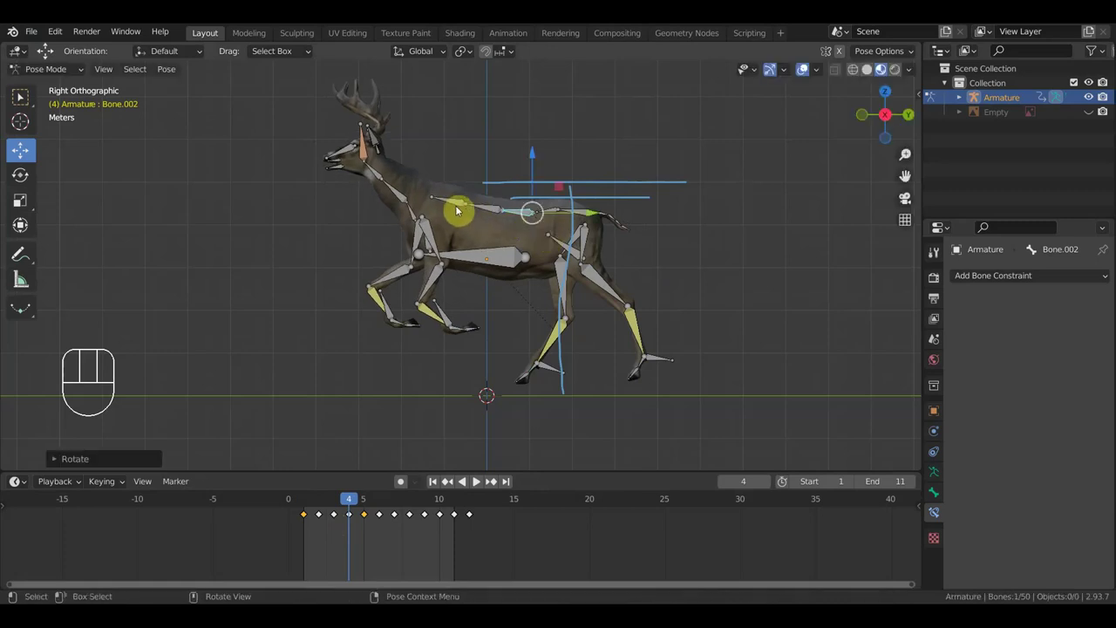
left_click(457, 204)
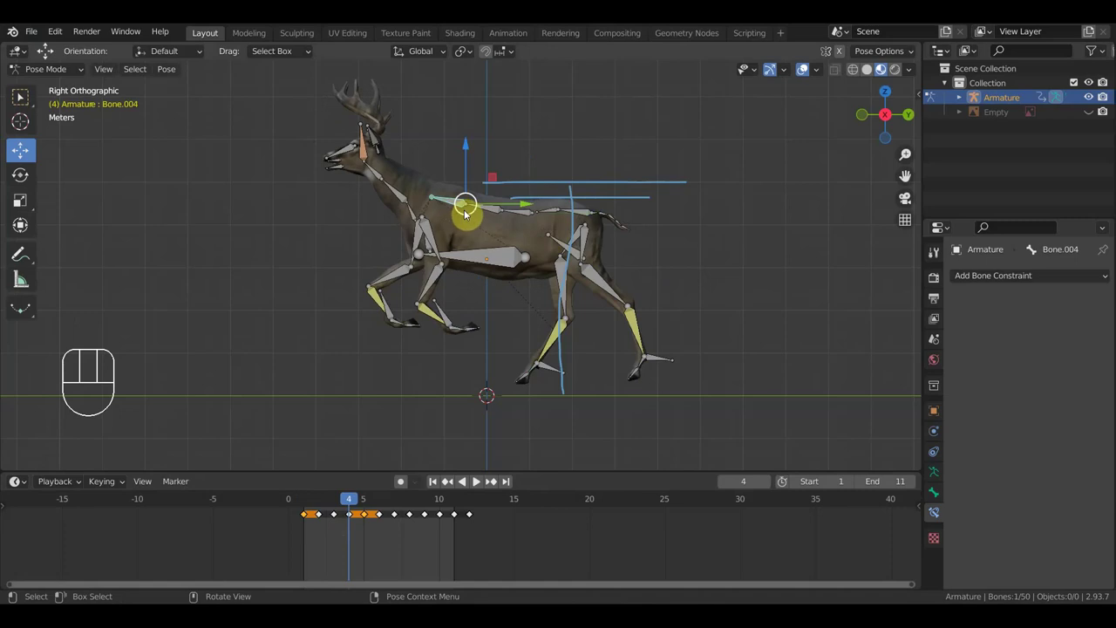
key("a")
key("i")
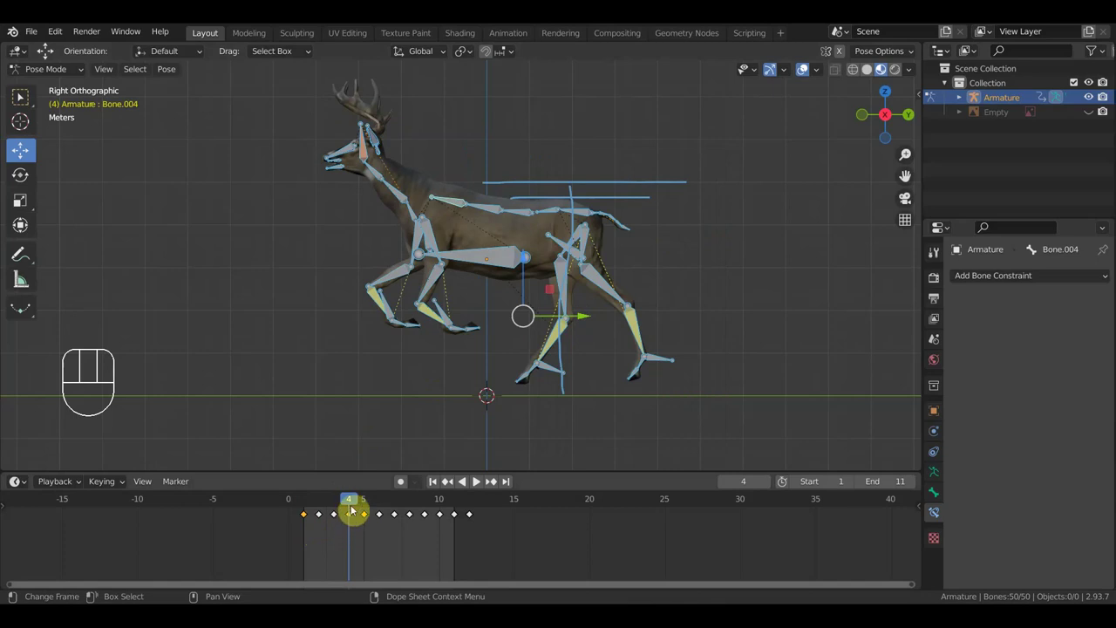
left_click_drag(348, 505, 443, 498)
key("space")
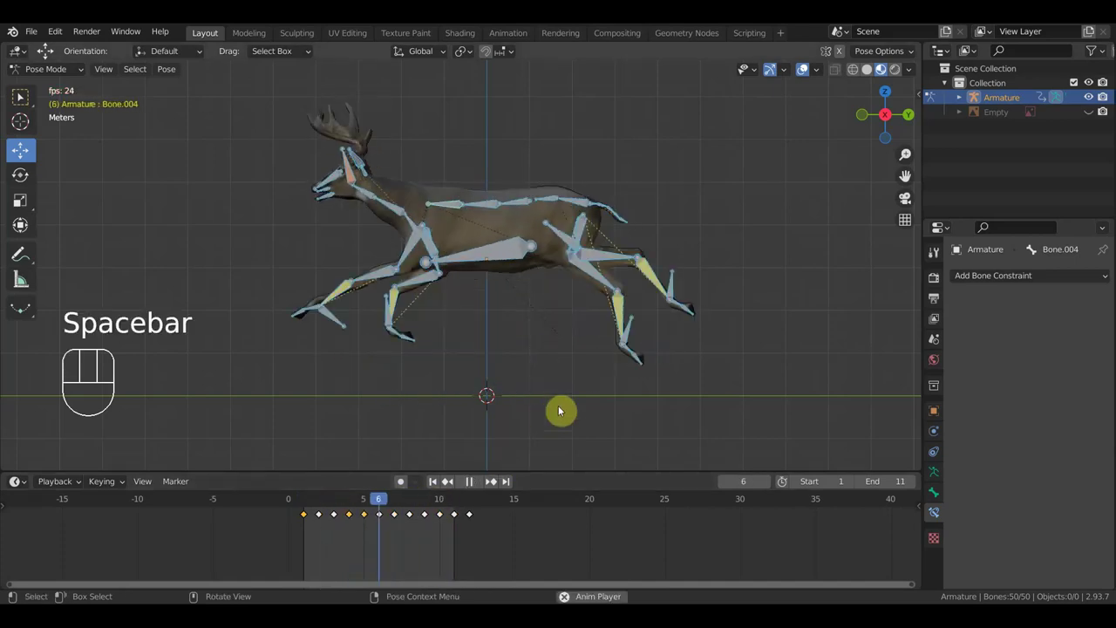
Hide the skeleton during playback, stop on frame 3 and show the skeleton again.
left_click(807, 73)
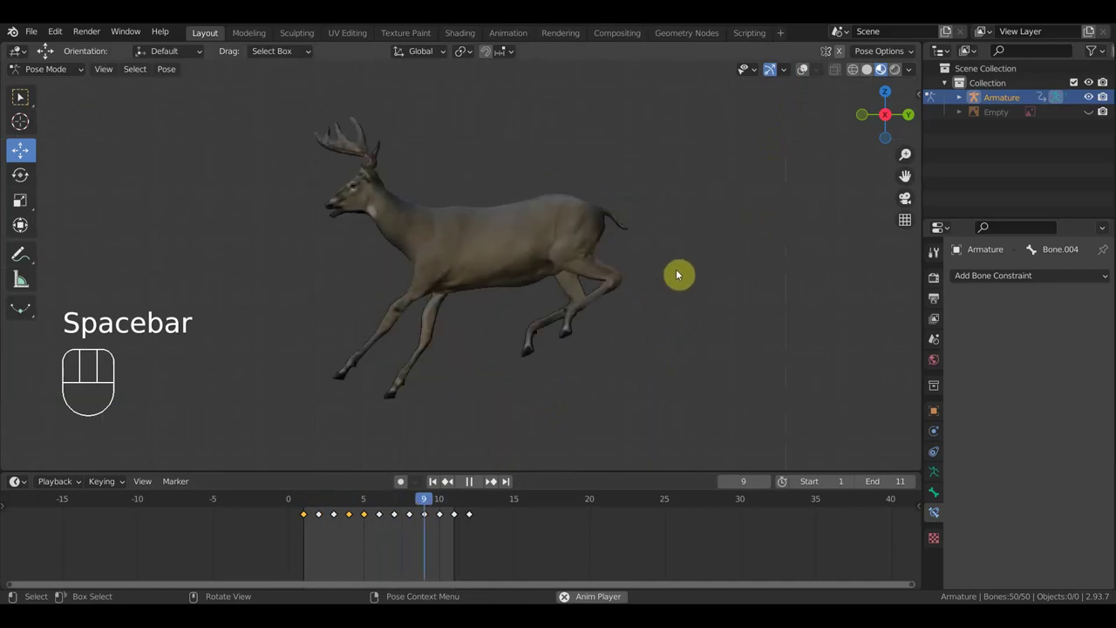
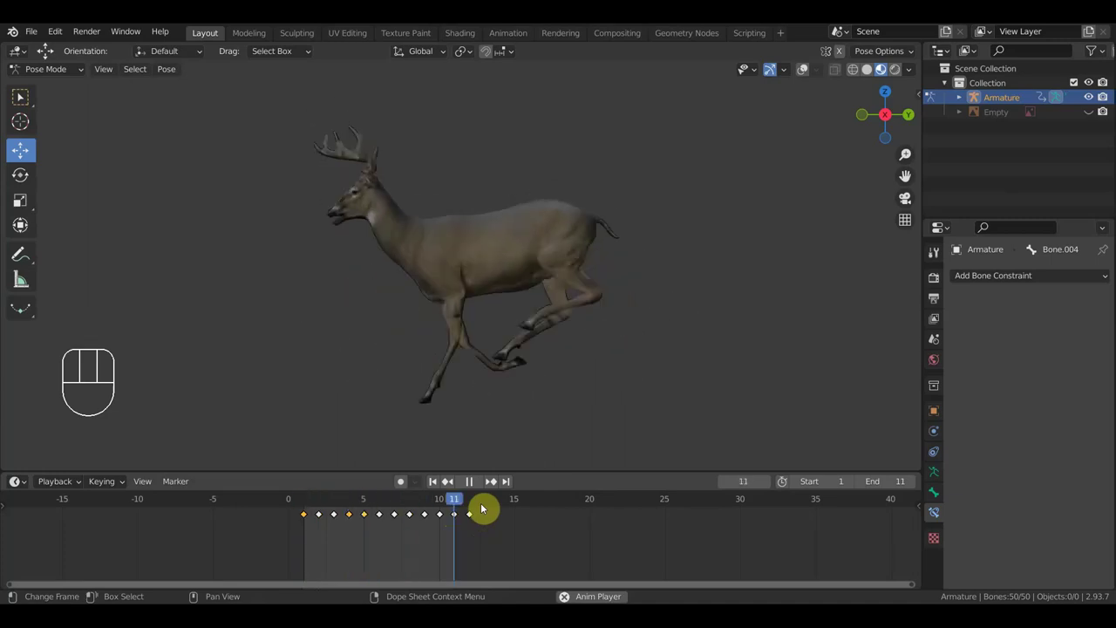
key("space")
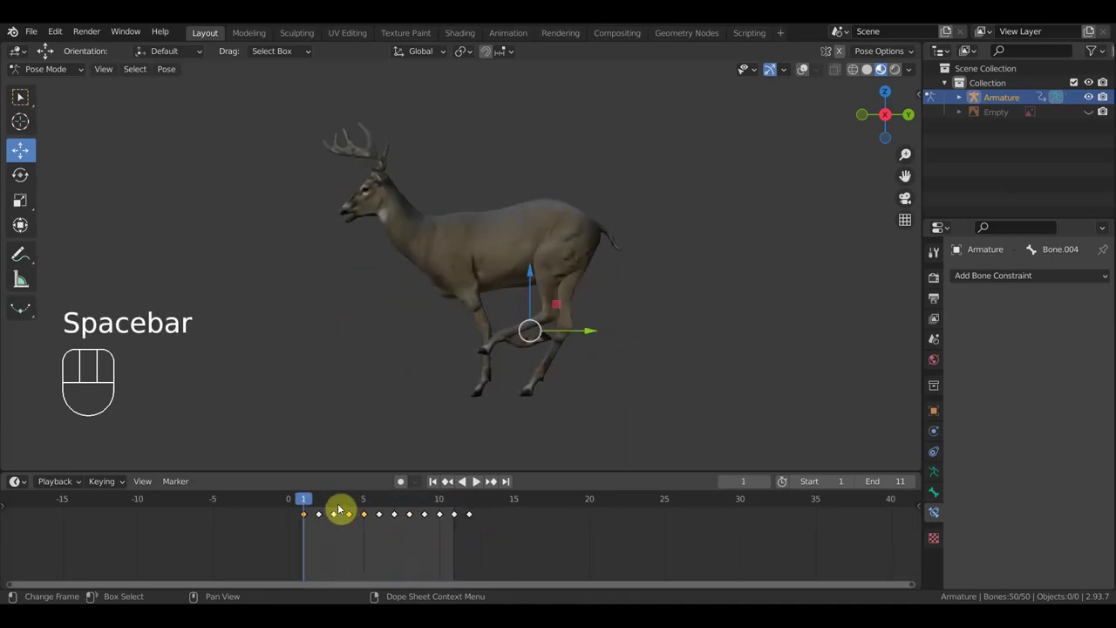
left_click_drag(309, 498, 340, 516)
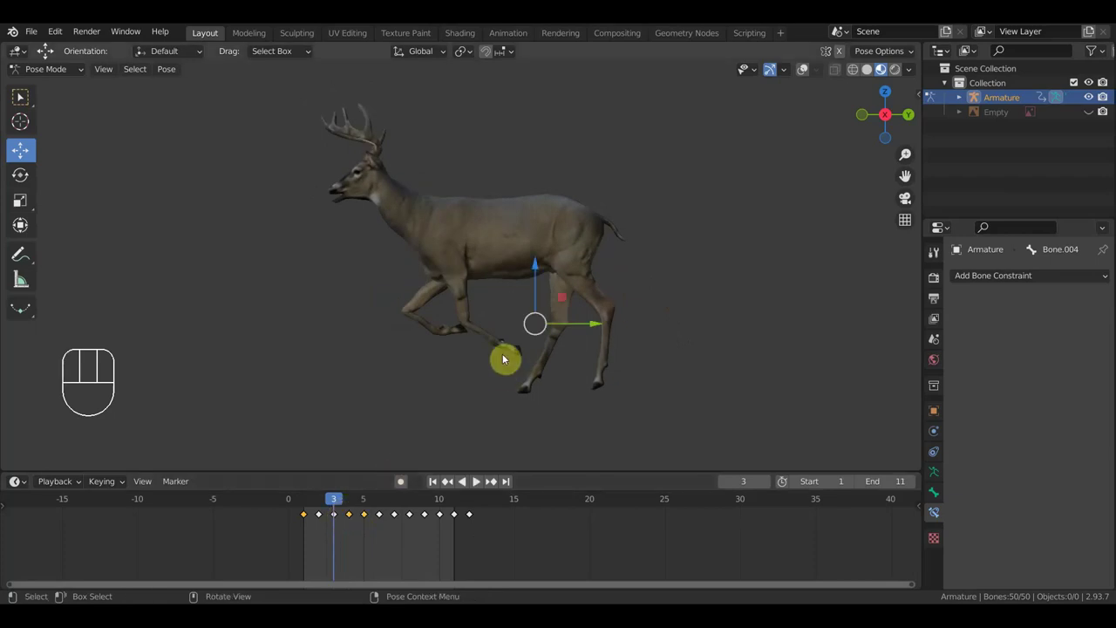
left_click(800, 72)
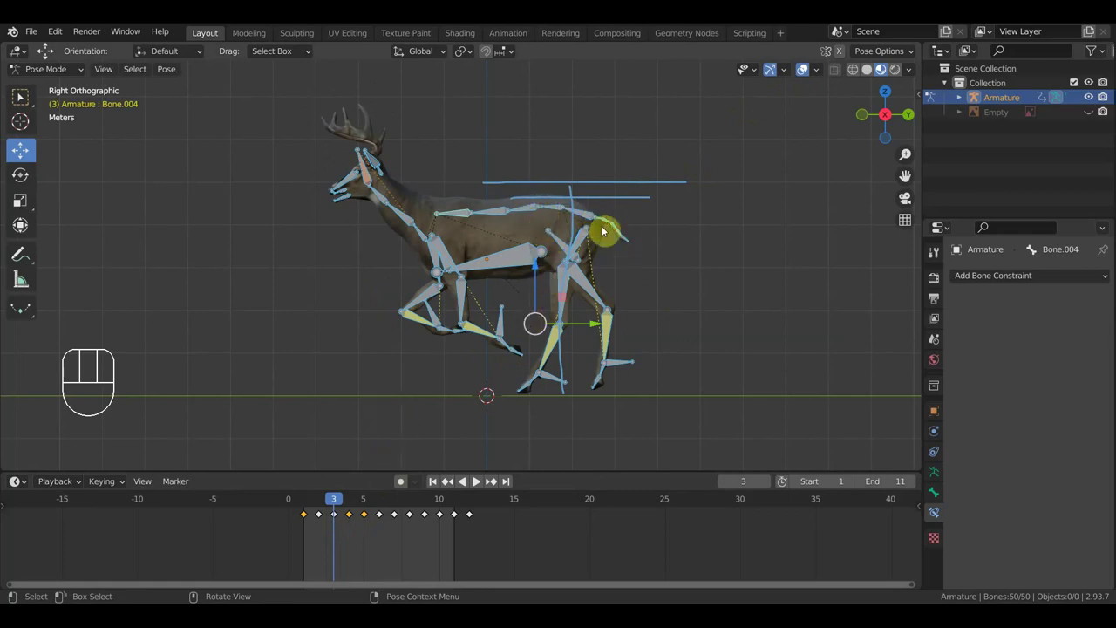
Select the deer's back bones and duplicate the cycle keyframe onto frame 3 (Shift+D).
left_click_drag(604, 227, 545, 205)
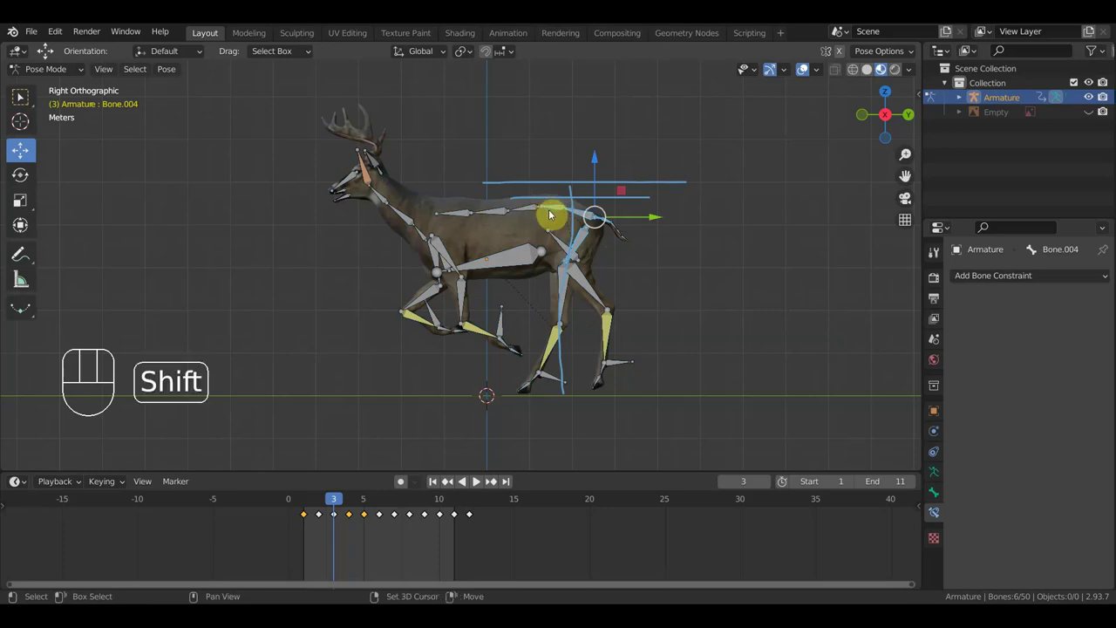
left_click_drag(442, 188, 543, 226)
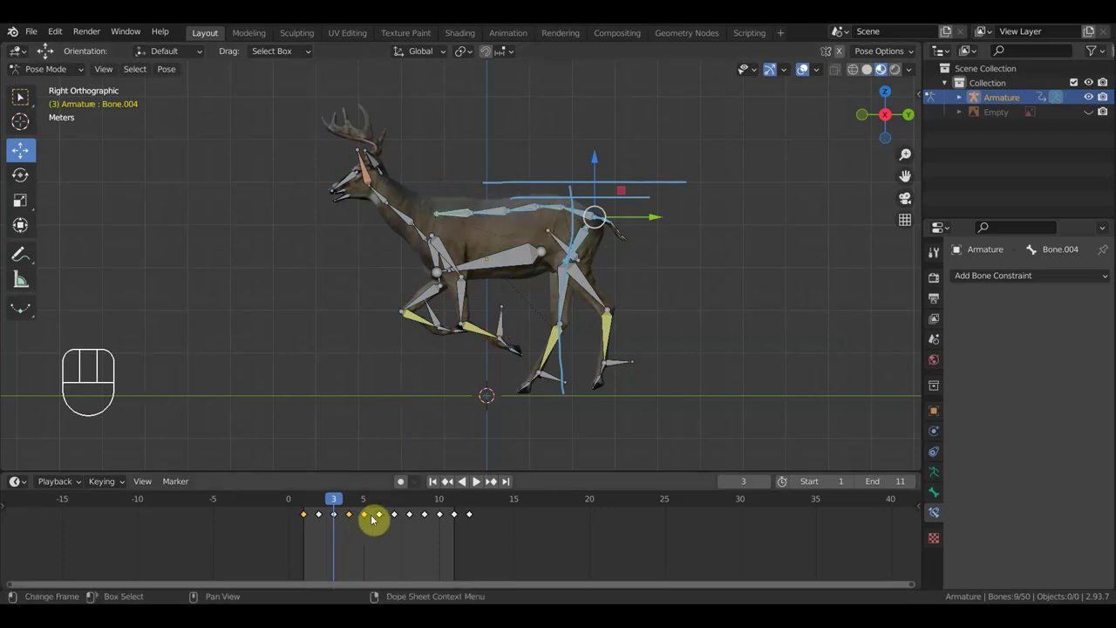
left_click(353, 516)
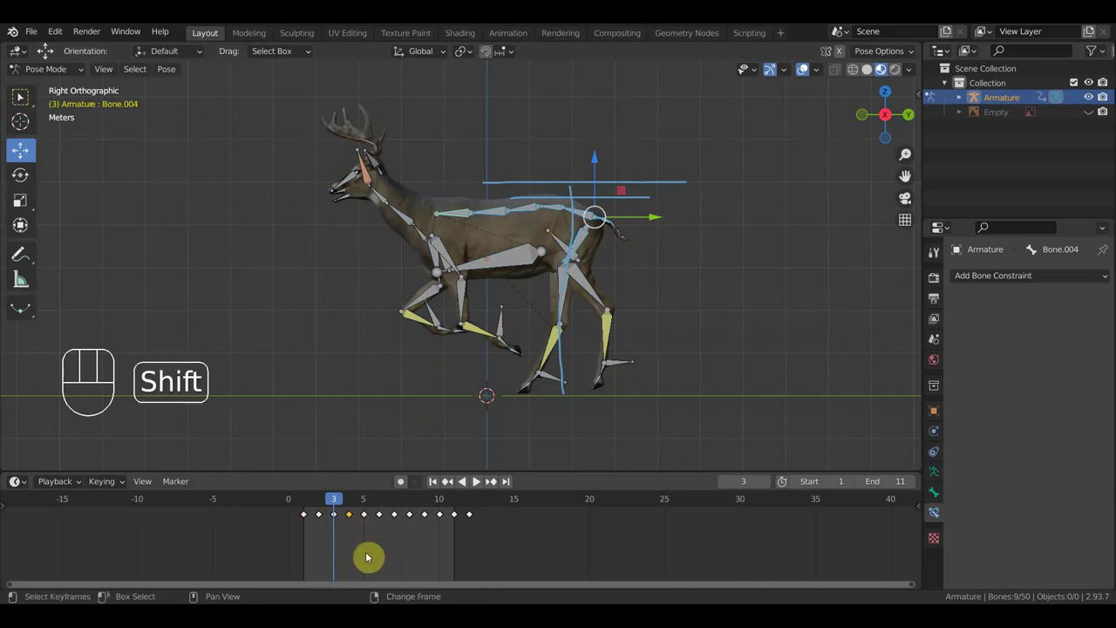
key("shift+d")
left_click(353, 554)
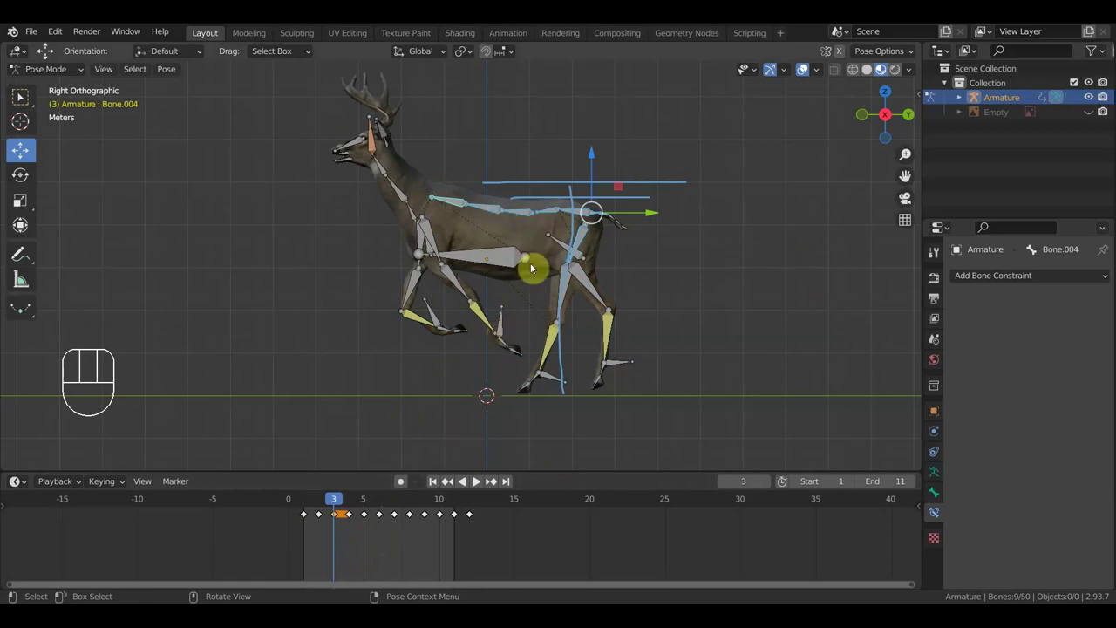
Rotate the neck and back bones about -12.5, then keyframe every bone on frame 3.
left_click_drag(463, 207, 525, 230)
key("r")
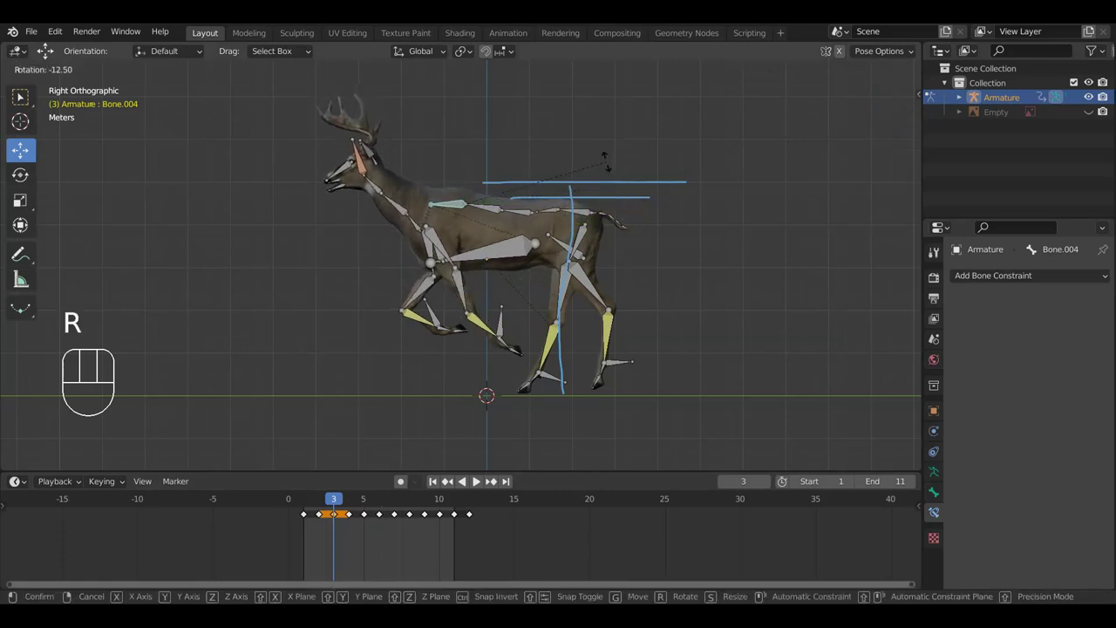
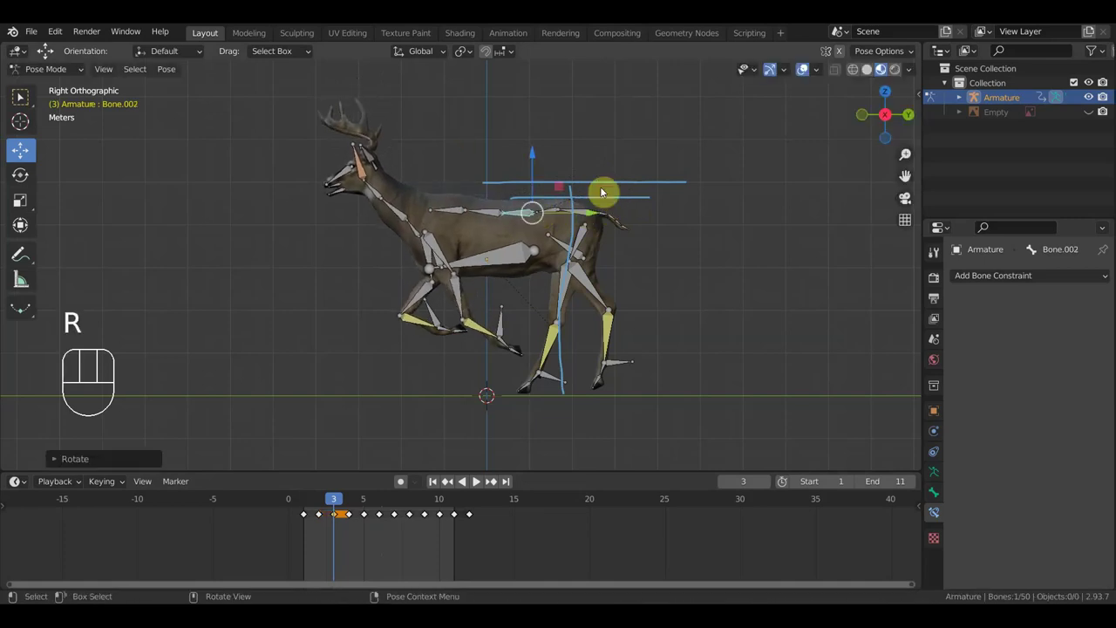
key("a")
key("i")
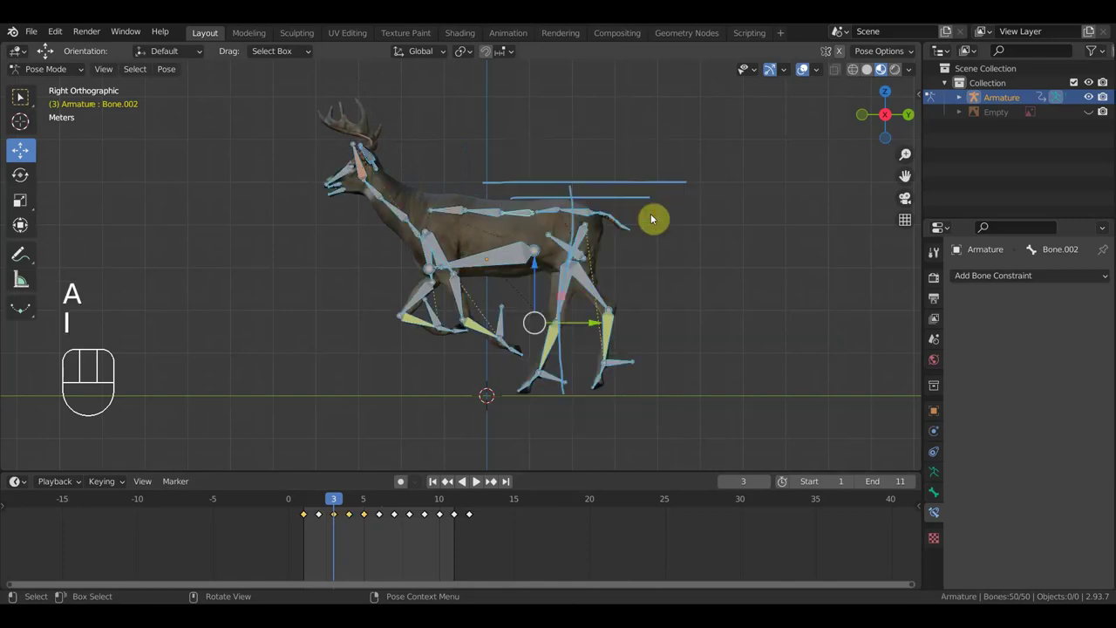
Play the run cycle with the skeleton hidden to watch only the mesh.
key("space")
left_click(804, 76)
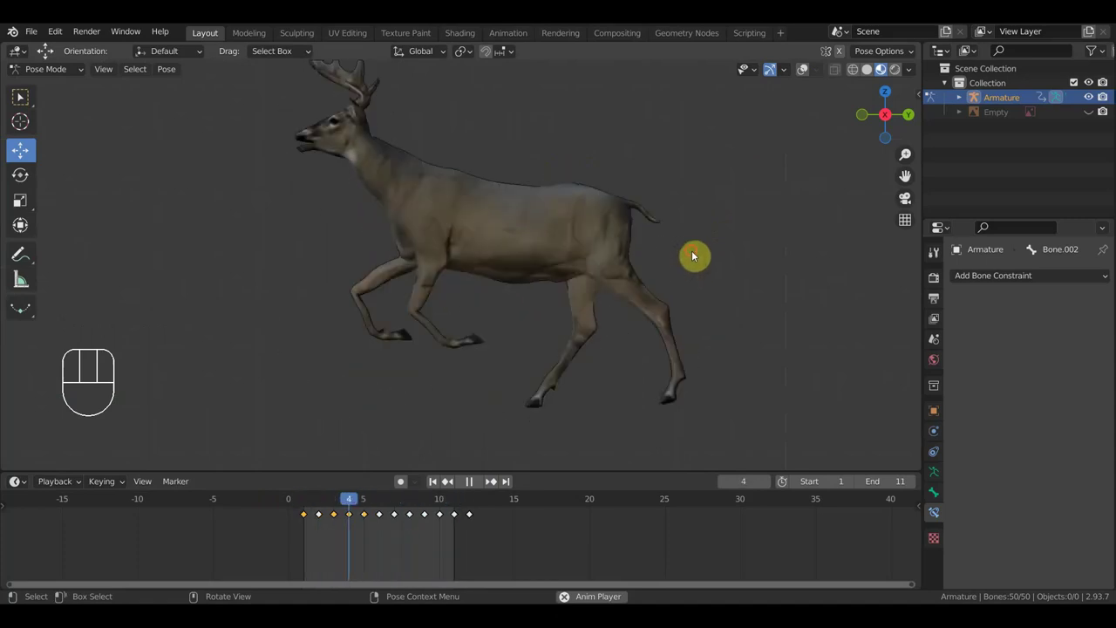
Stop playback and scrub the timeline to frame 4 with the armature shown.
key("space")
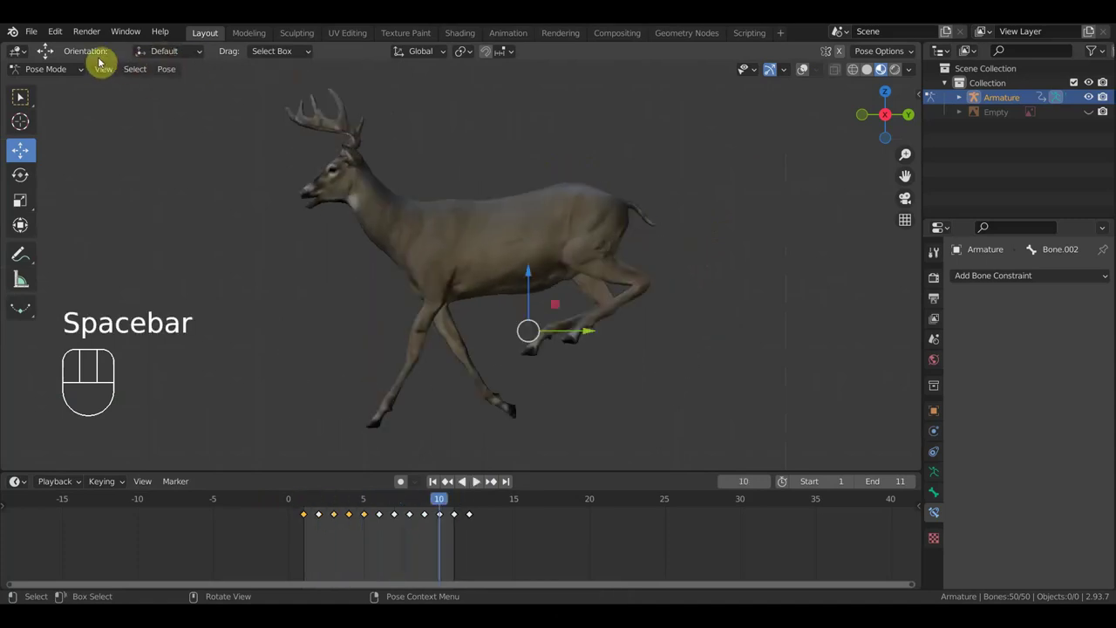
left_click_drag(36, 37, 585, 339)
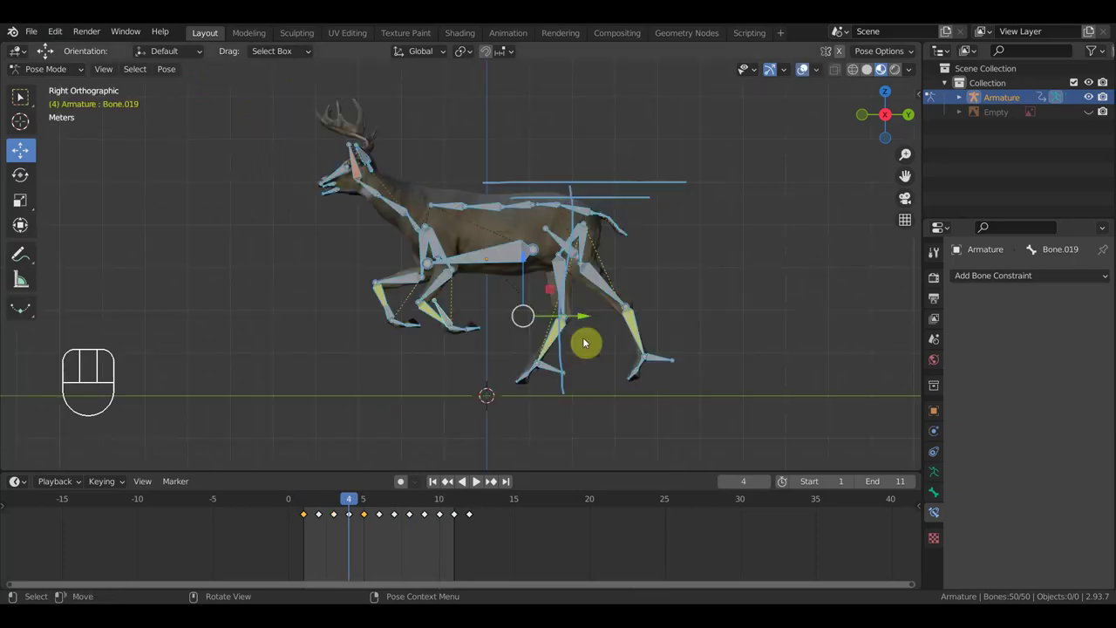
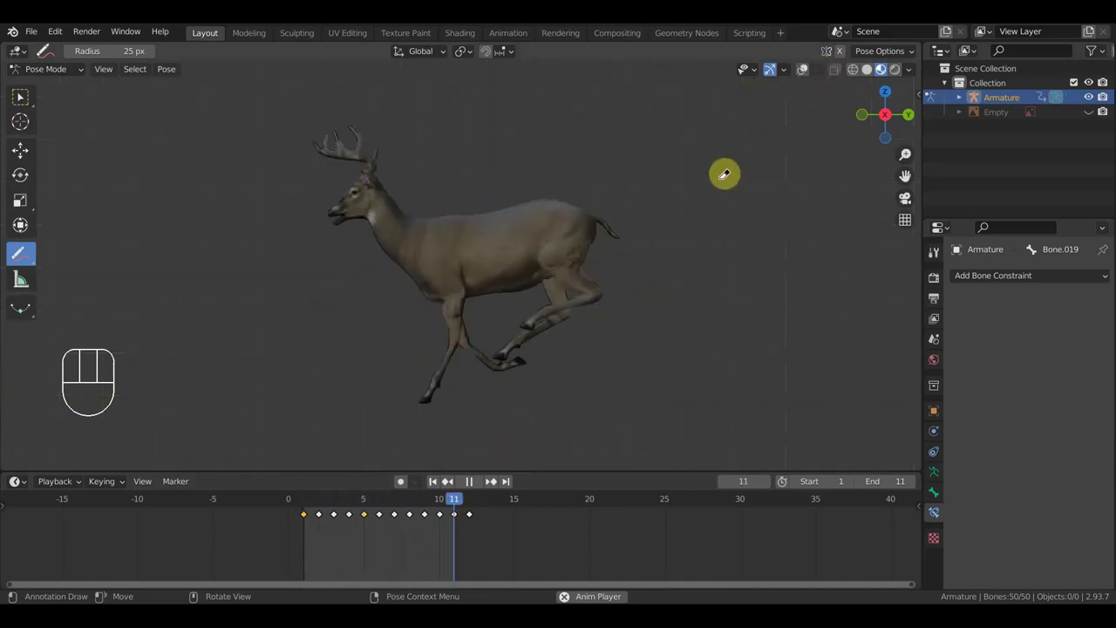
Play the run cycle once more, watching the mesh alone until frame 8.
key("space")
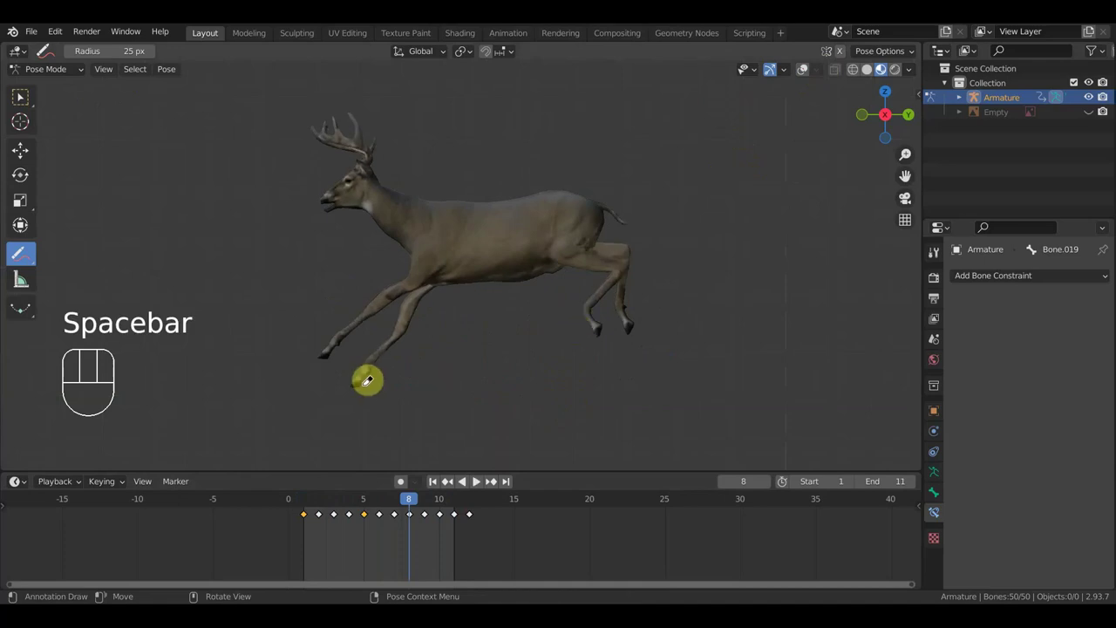